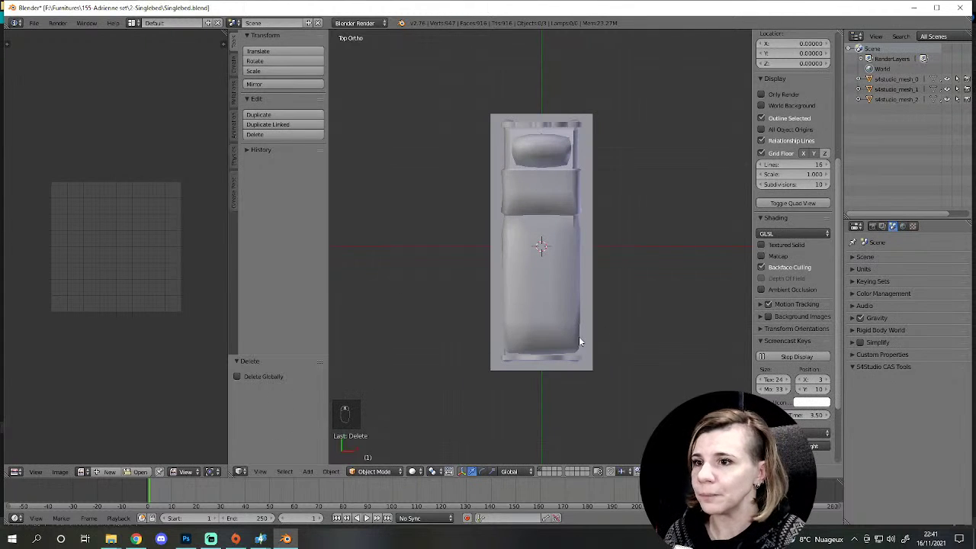
Step: Select the bed mesh s4studio_mesh_0 in the viewport and frame it for work
middle_click(968, 104)
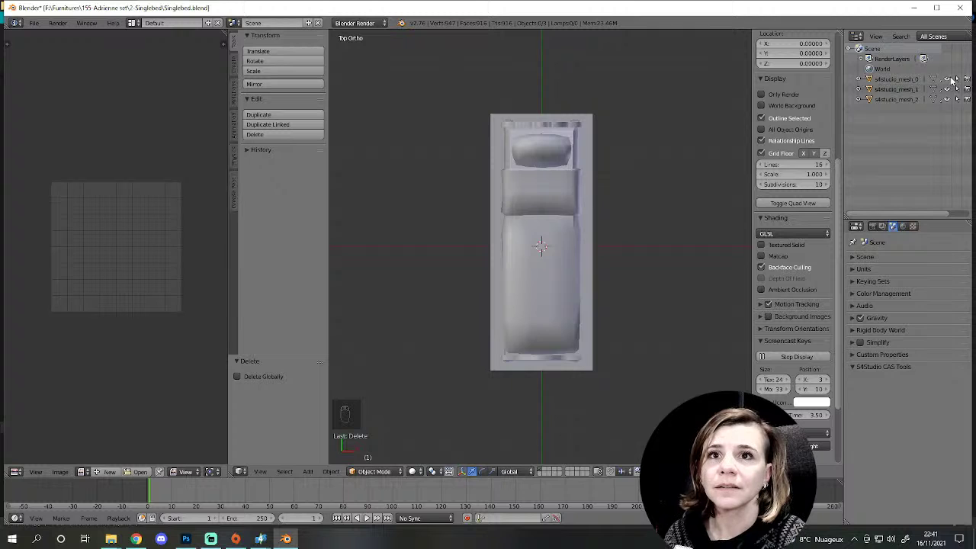
drag(950, 87, 634, 196)
middle_click(634, 195)
click(468, 318)
drag(508, 327, 575, 161)
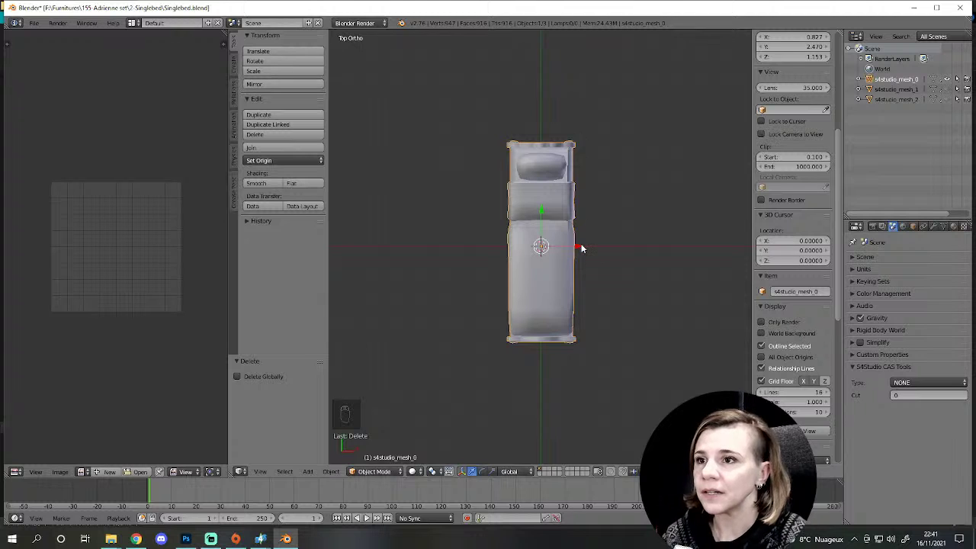
key(g)
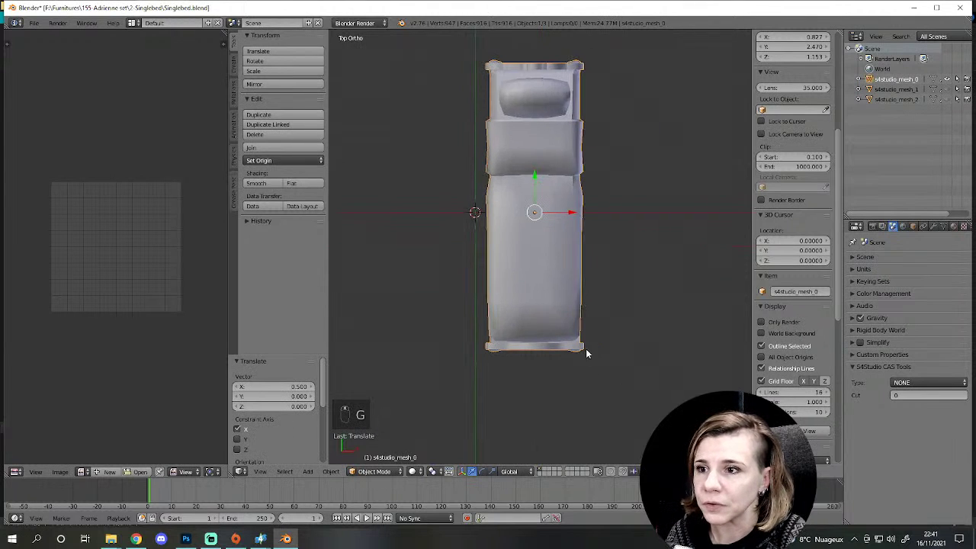
middle_click(518, 305)
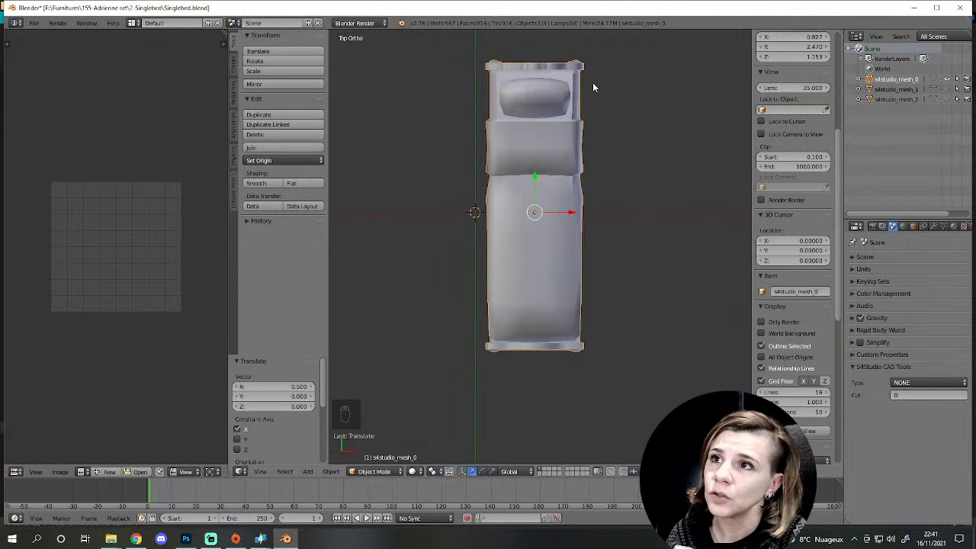
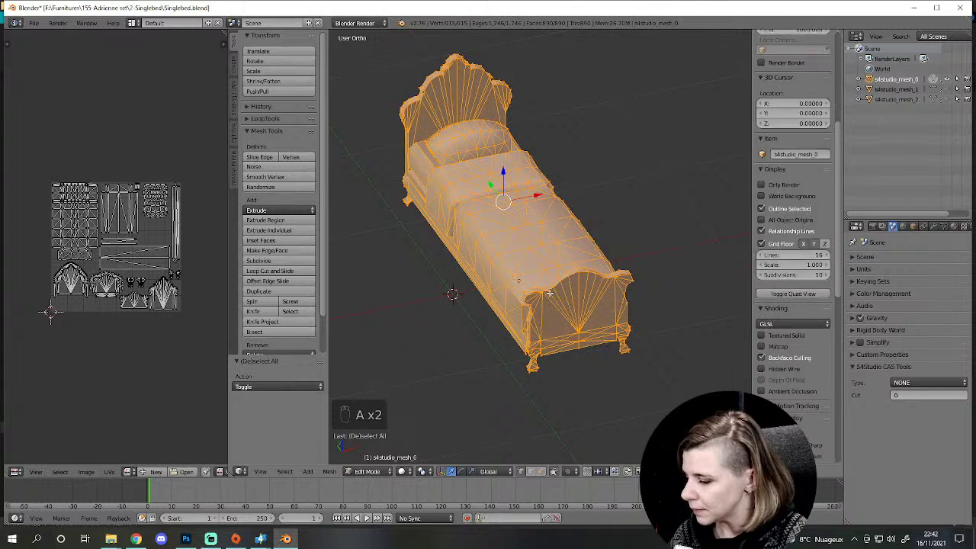
Step: Rotate the view to look straight down at the bed from the top
key(a)
key(x)
key(s)
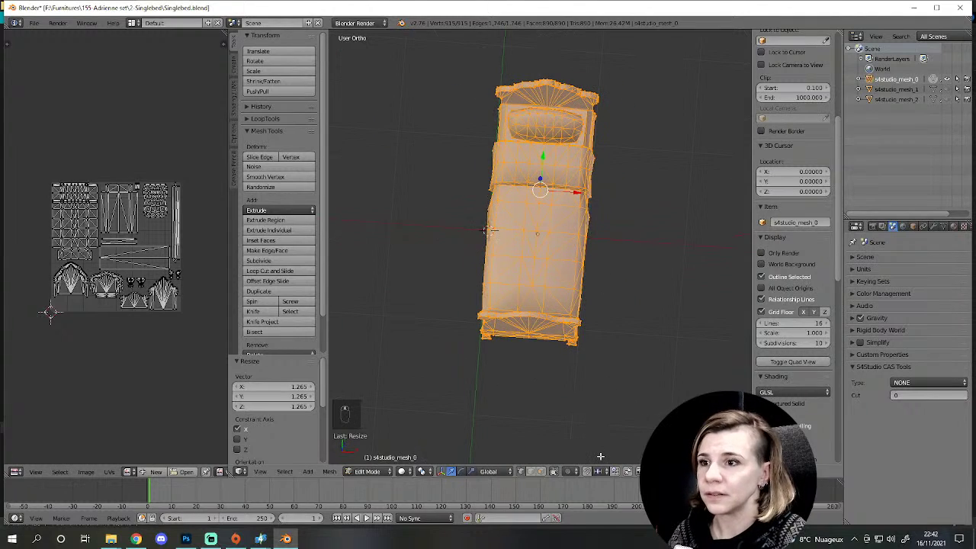
key(KP_7)
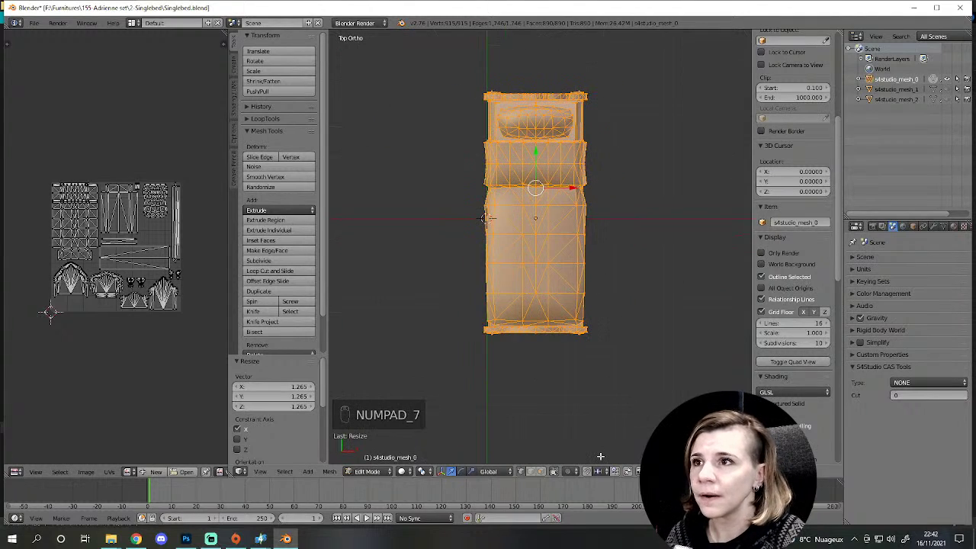
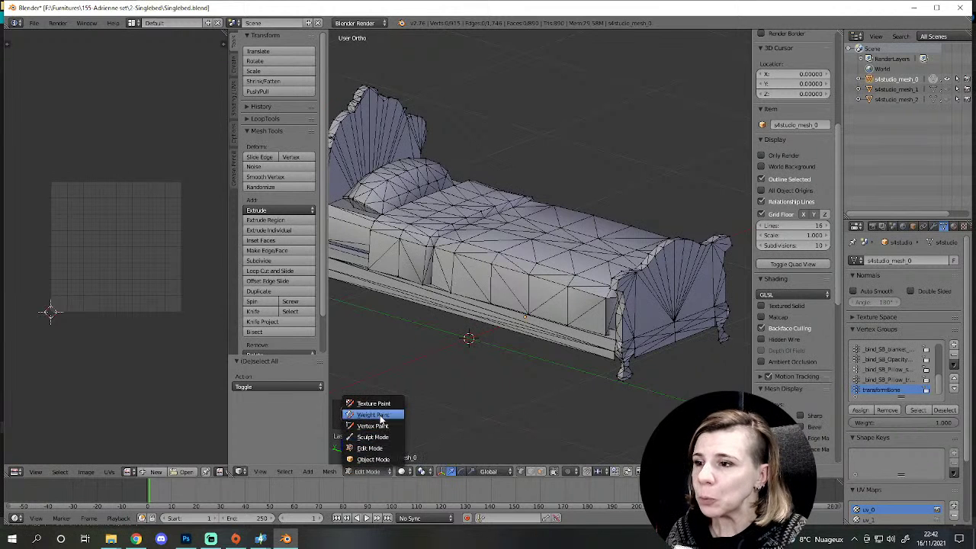
Step: View the bed from the side and display the first _bind_SB_blanket group's weights
drag(506, 320, 650, 306)
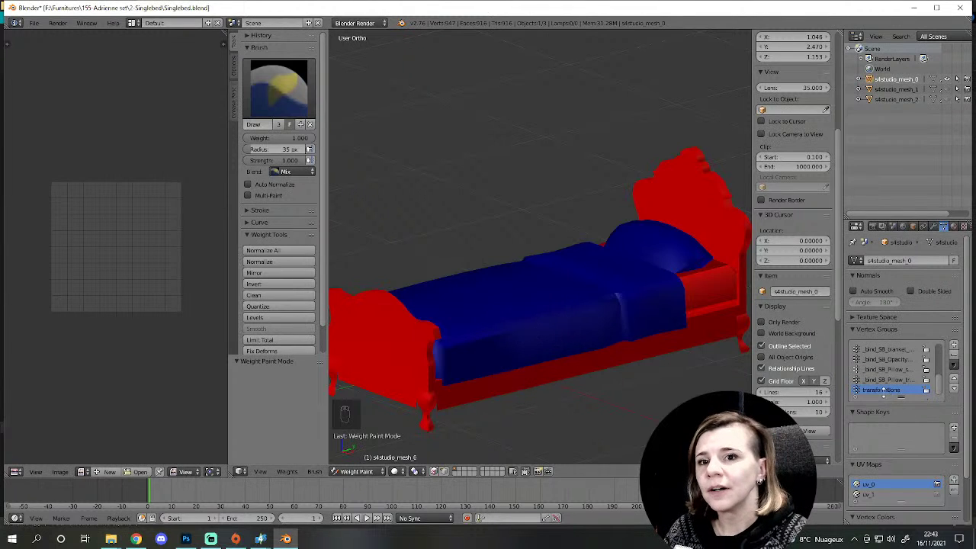
drag(760, 364, 644, 335)
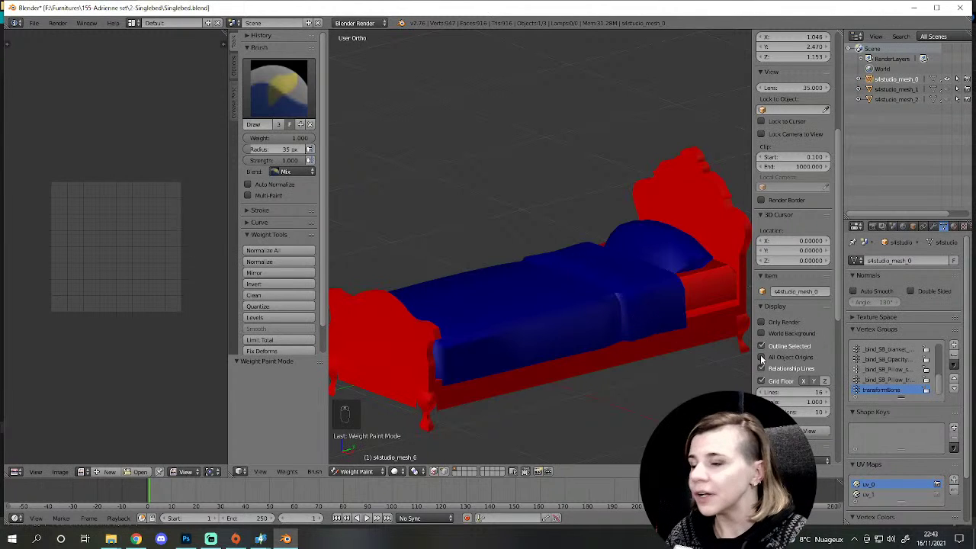
drag(661, 339, 666, 247)
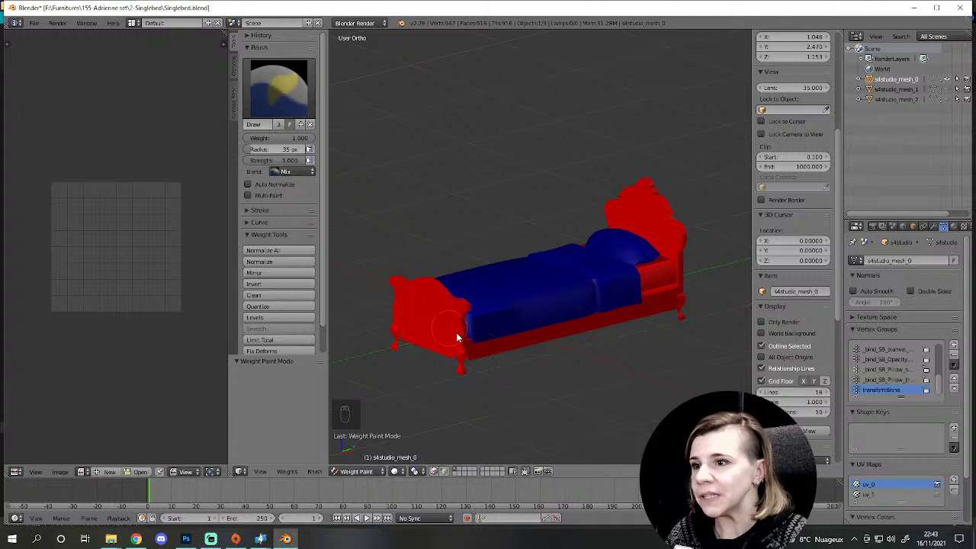
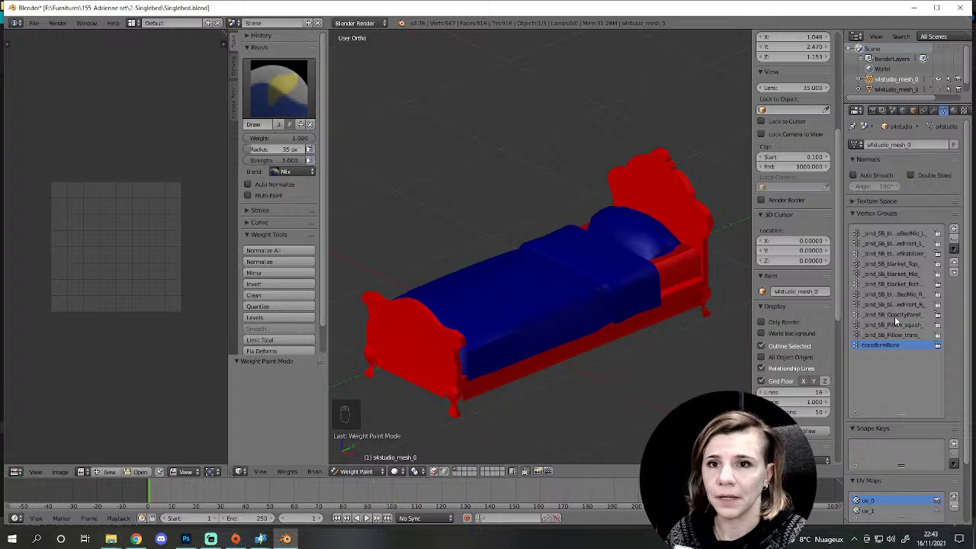
drag(894, 238, 581, 326)
Step: Display the _bind_SB_Pillow_squish_ group's weights and pull back to see bed and pillow
middle_click(580, 327)
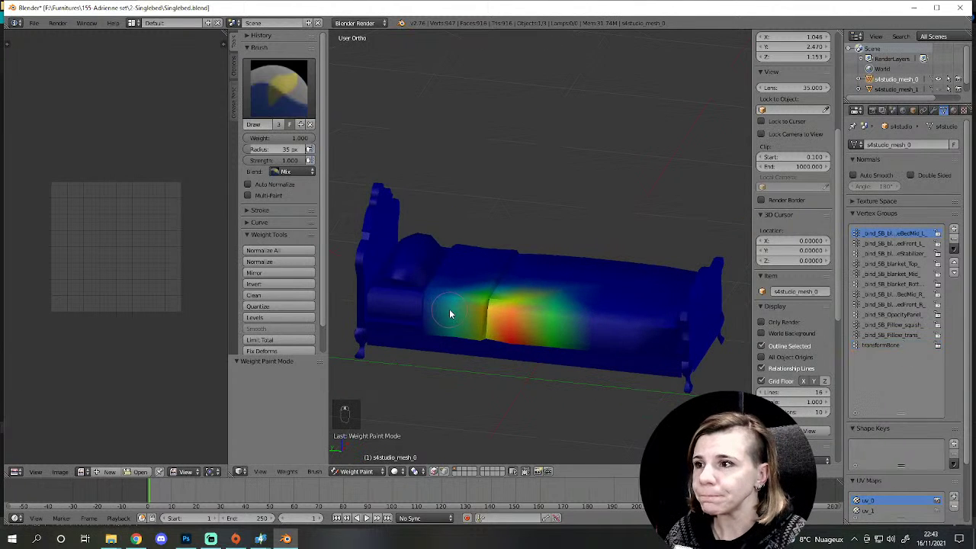
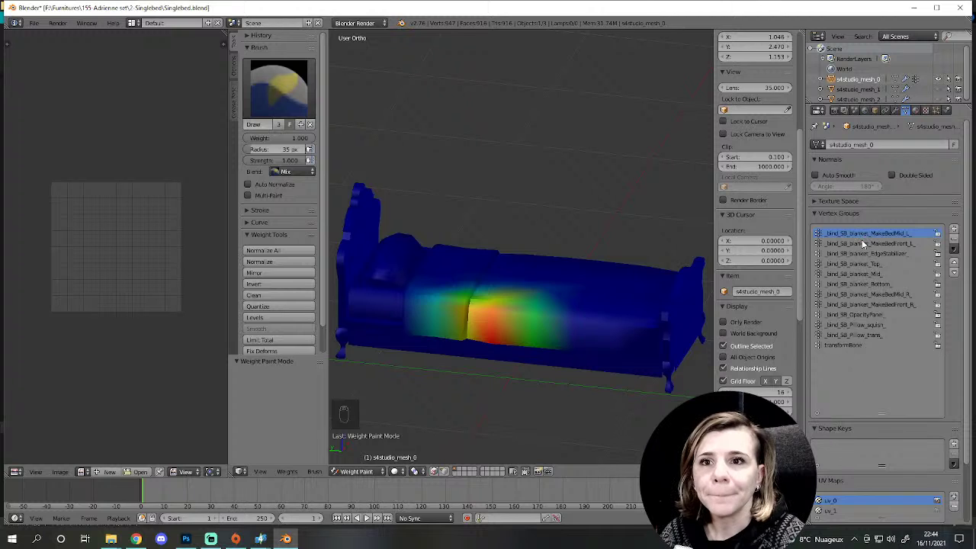
drag(868, 245, 445, 263)
drag(444, 263, 445, 262)
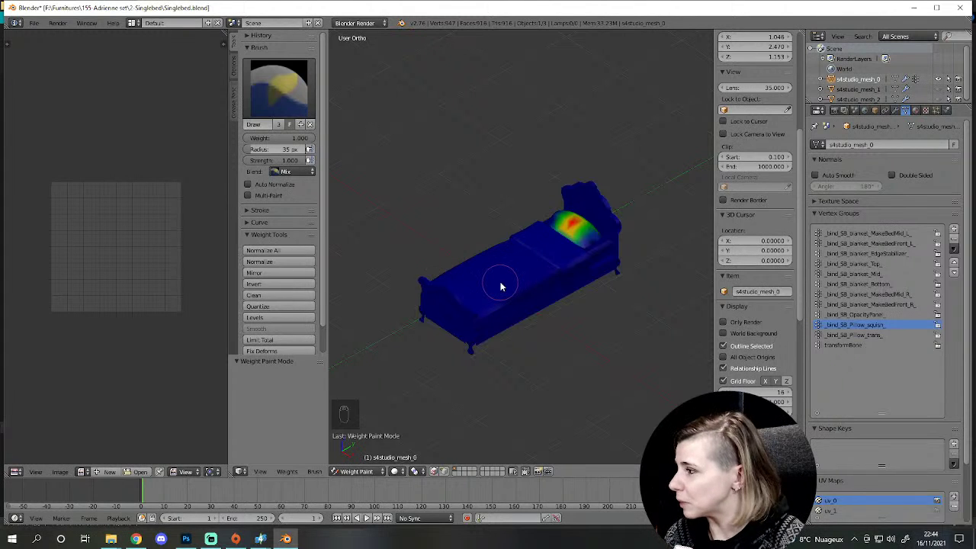
Step: Orbit and zoom around the pillow to inspect how its squish weights fade outward
drag(565, 322, 534, 273)
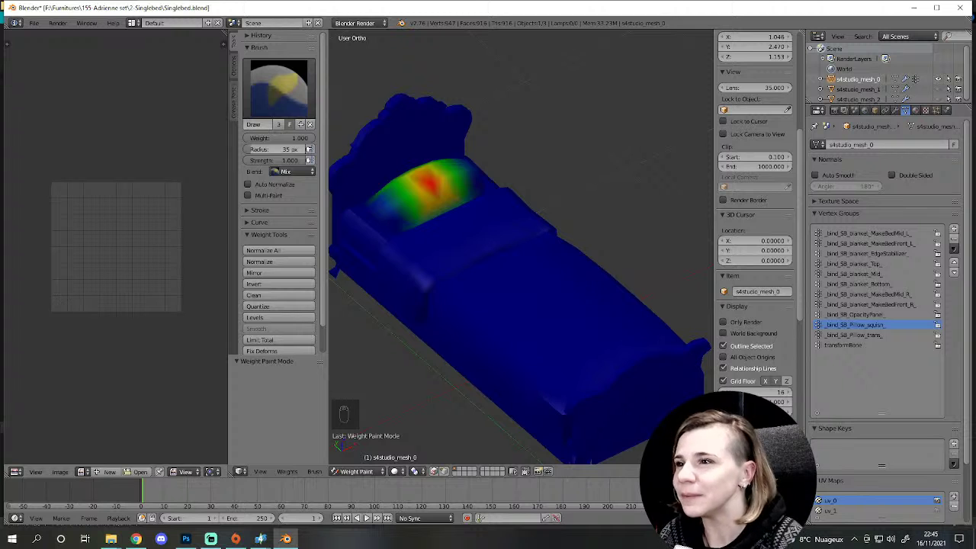
drag(424, 384, 403, 321)
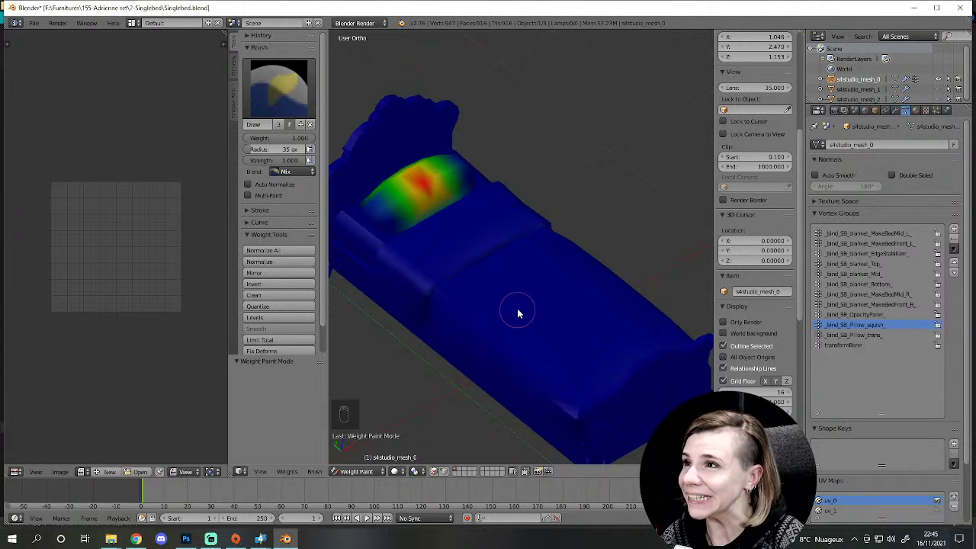
drag(525, 310, 515, 361)
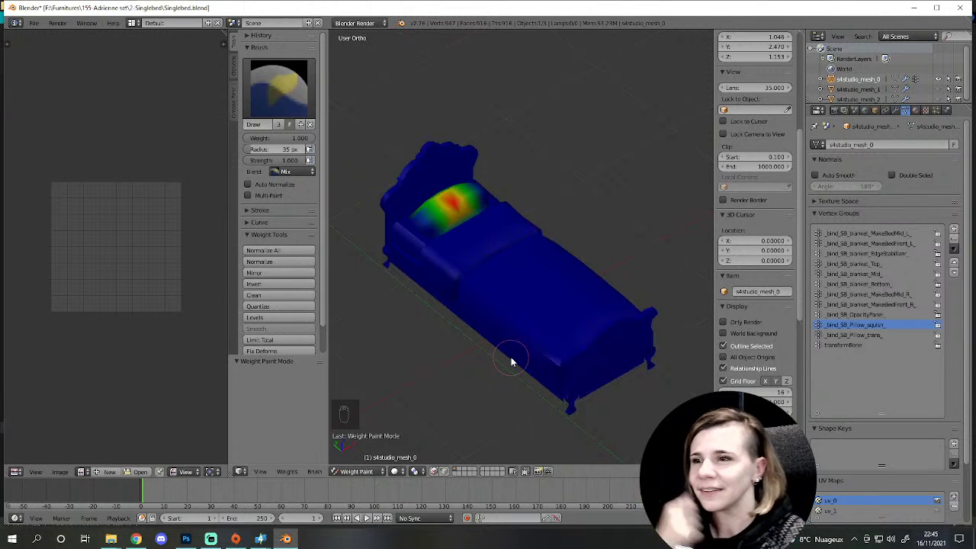
drag(489, 348, 458, 337)
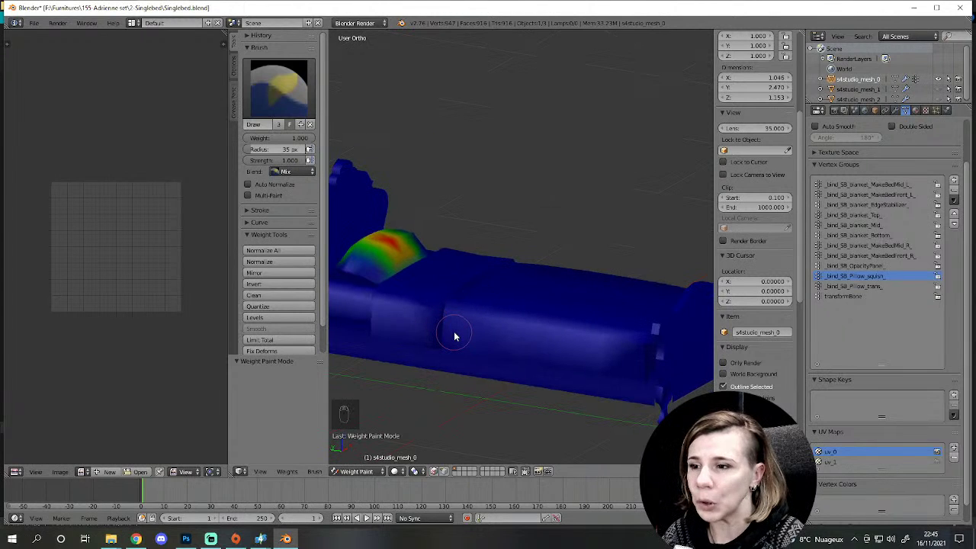
drag(477, 334, 936, 244)
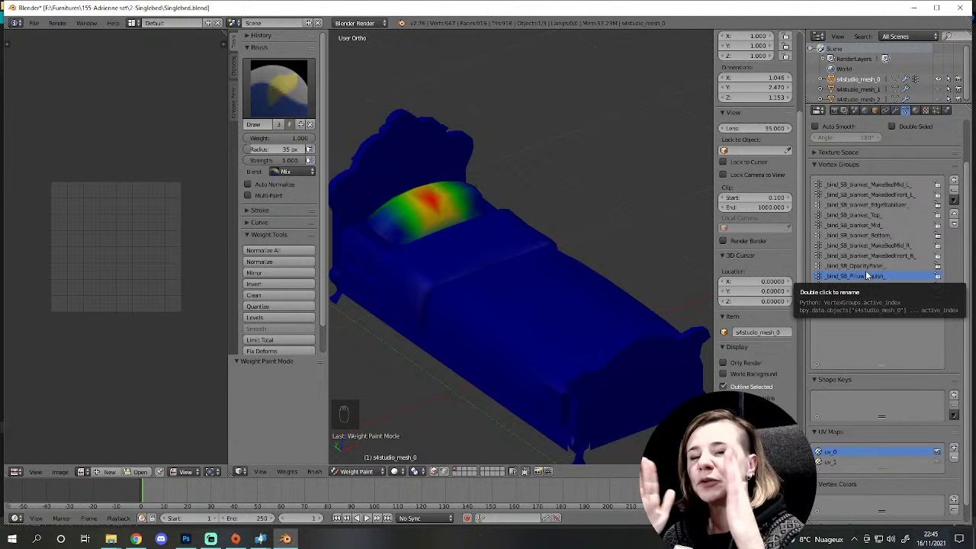
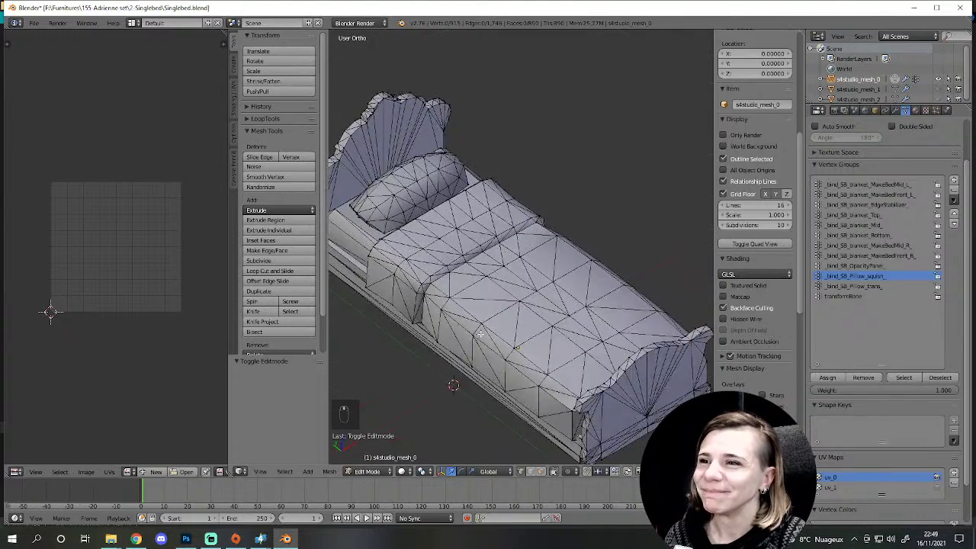
middle_click(857, 191)
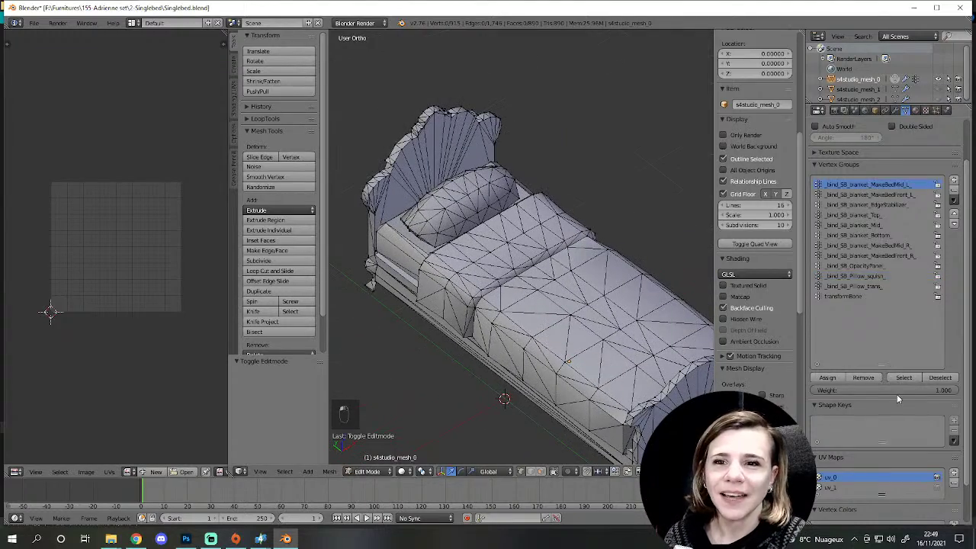
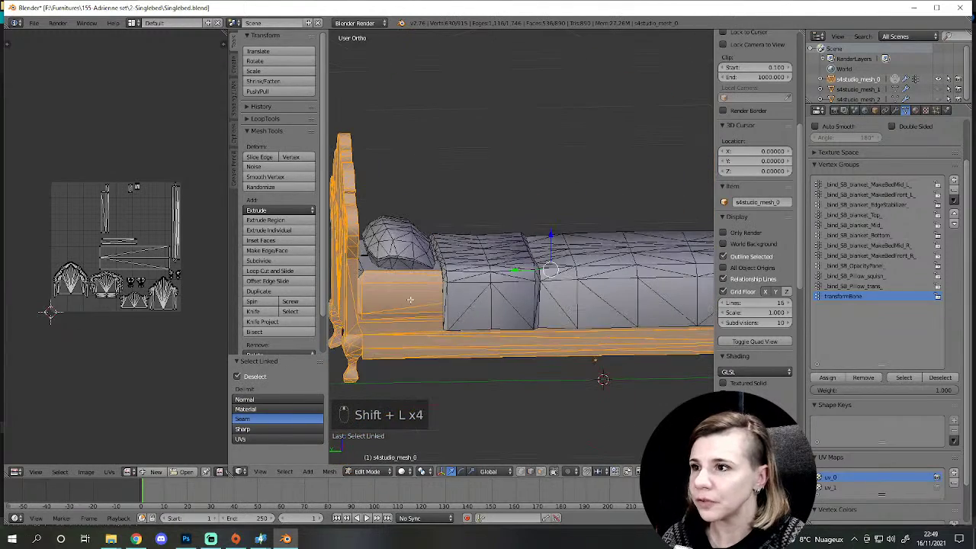
key(shift+l)
key(shift+l)
key(shift+l)
key(shift+l)
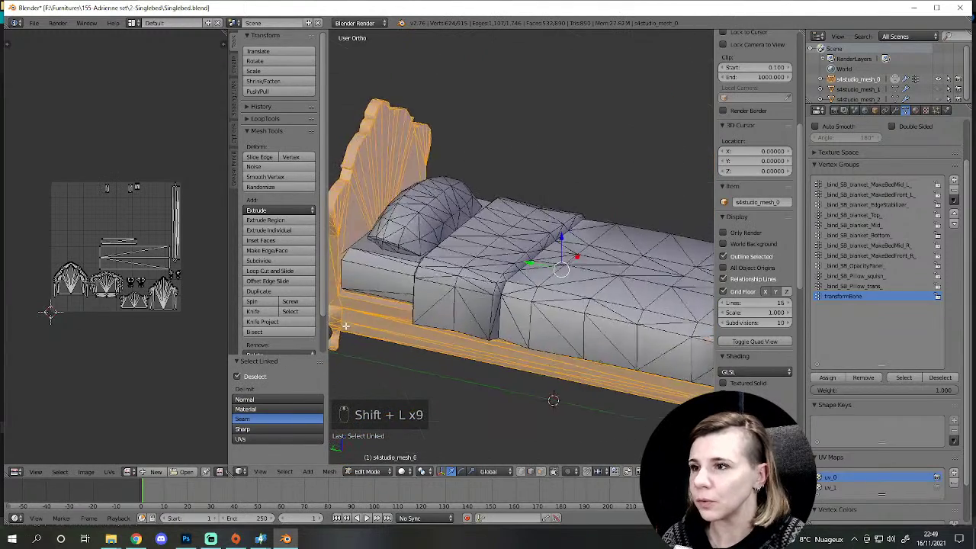
key(shift+l)
key(shift+l)
key(shift+l)
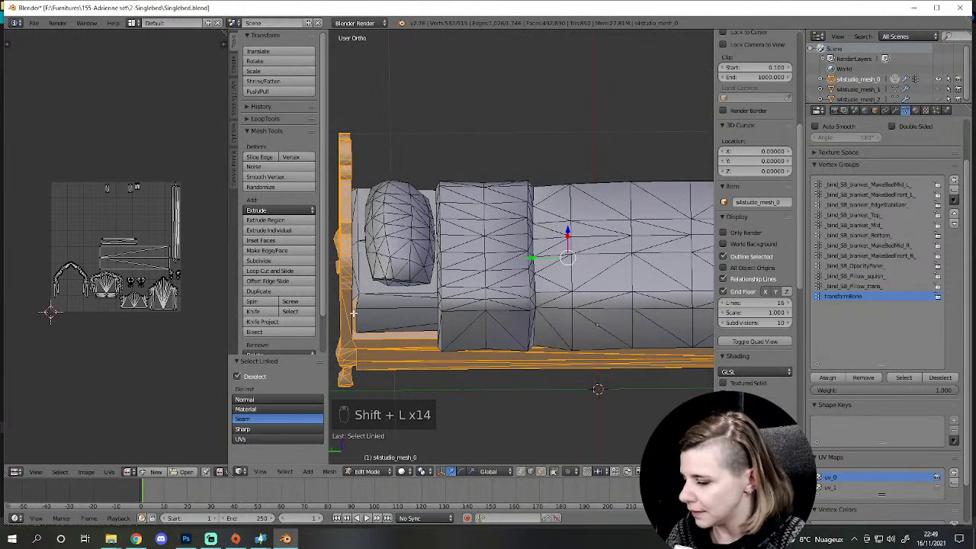
key(ctrl+z)
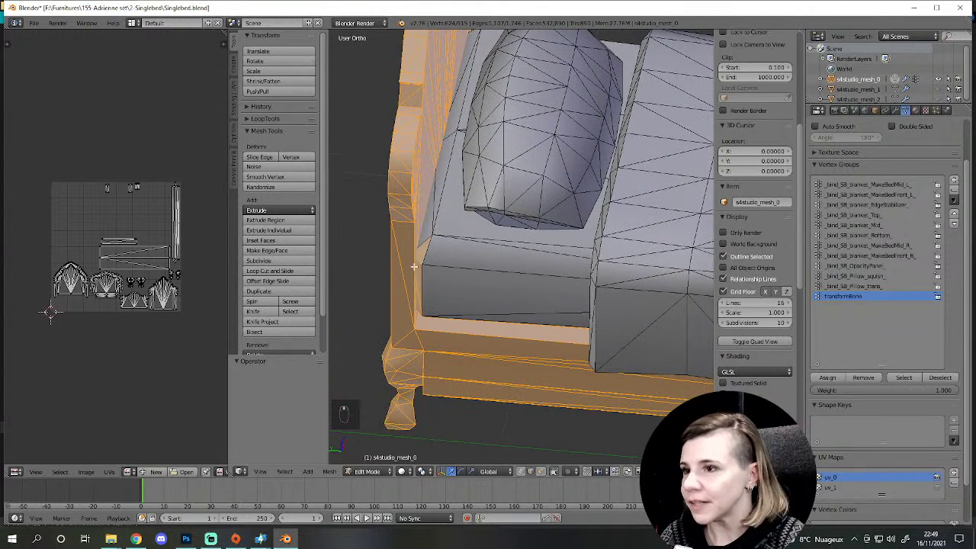
key(shift+l)
key(shift+l)
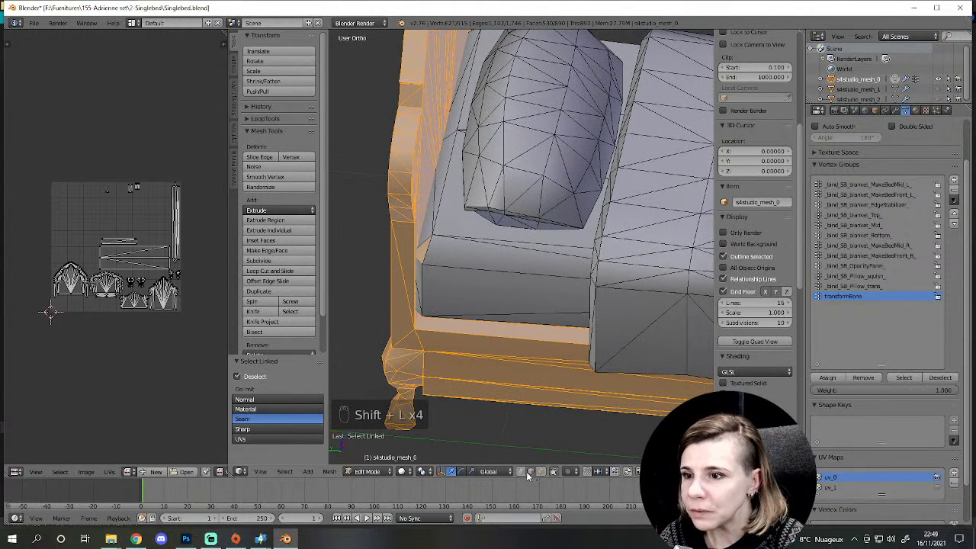
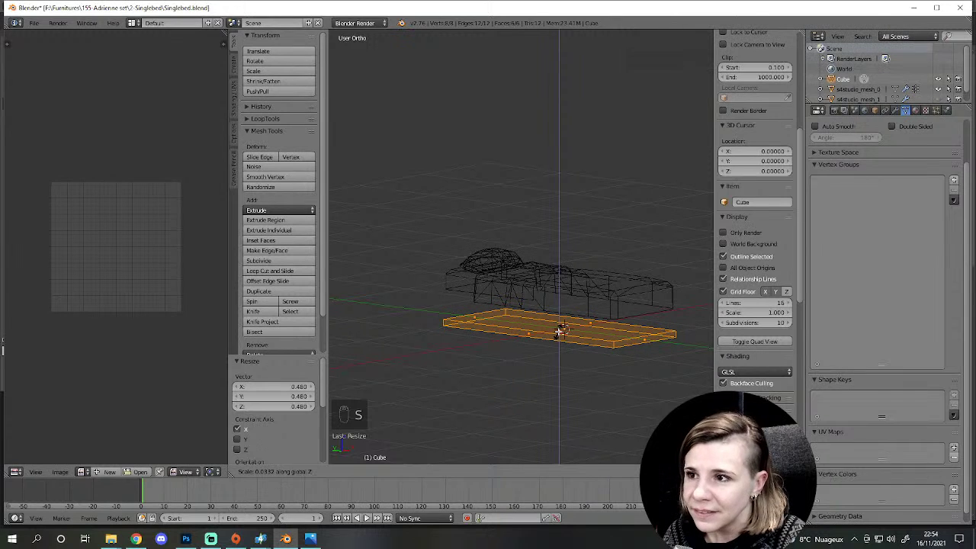
Step: Check the cube from front and angled views, flatten it and add a top border
key(Return)
key(KP_1)
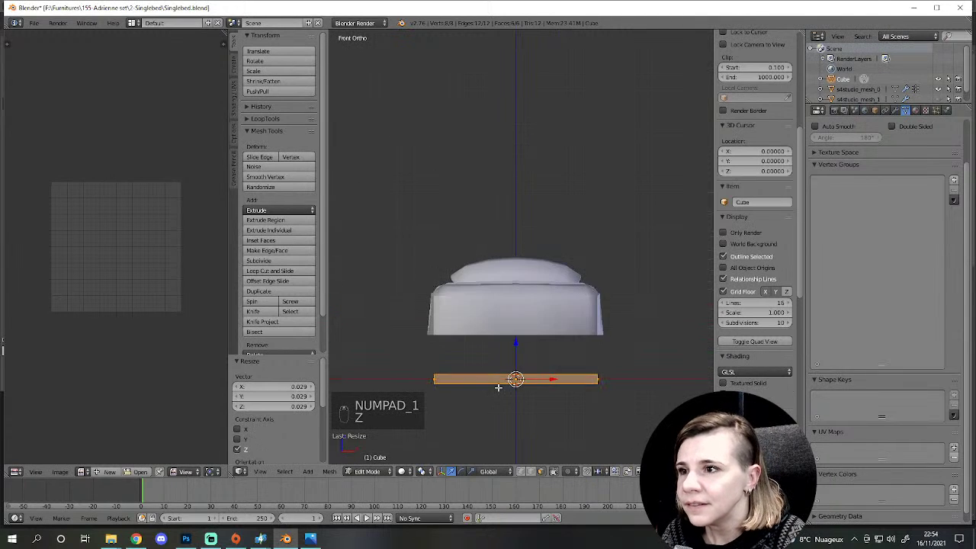
key(z)
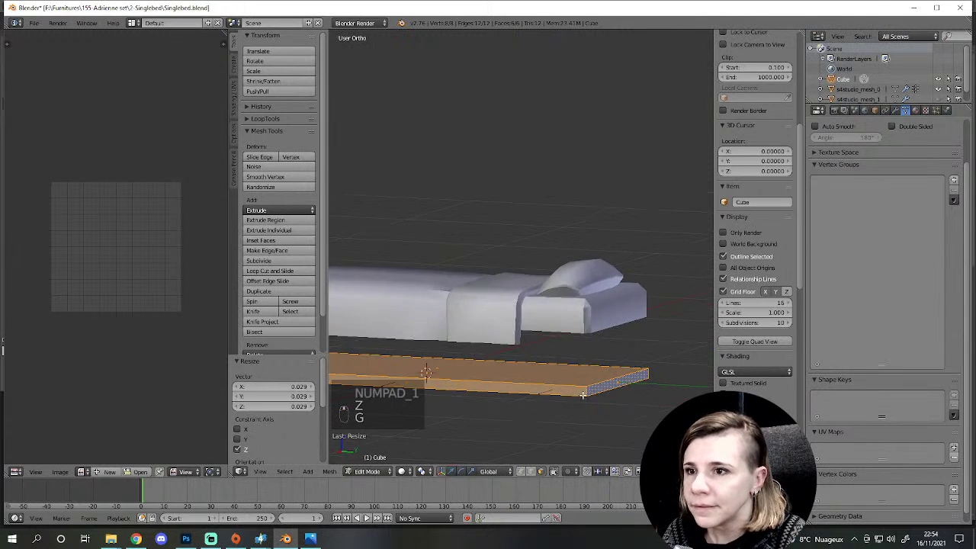
key(g)
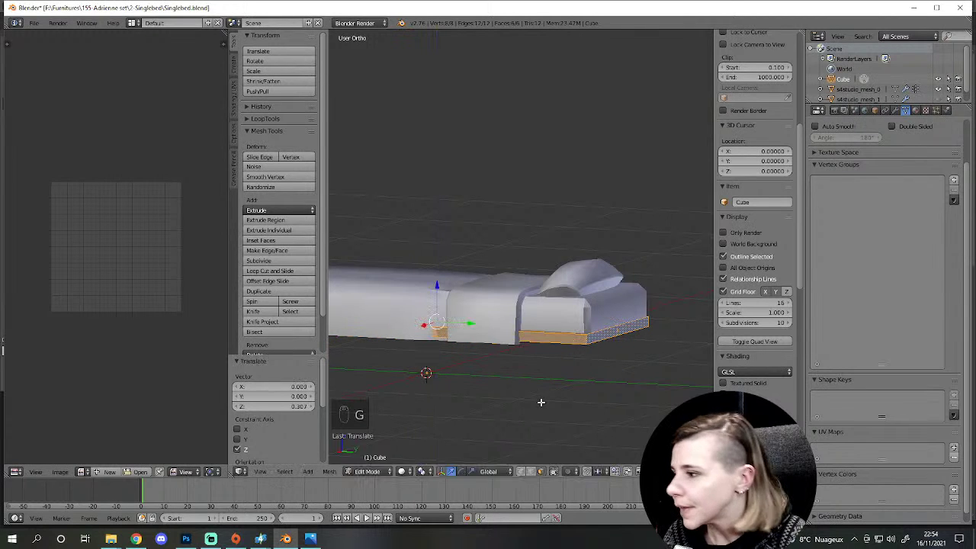
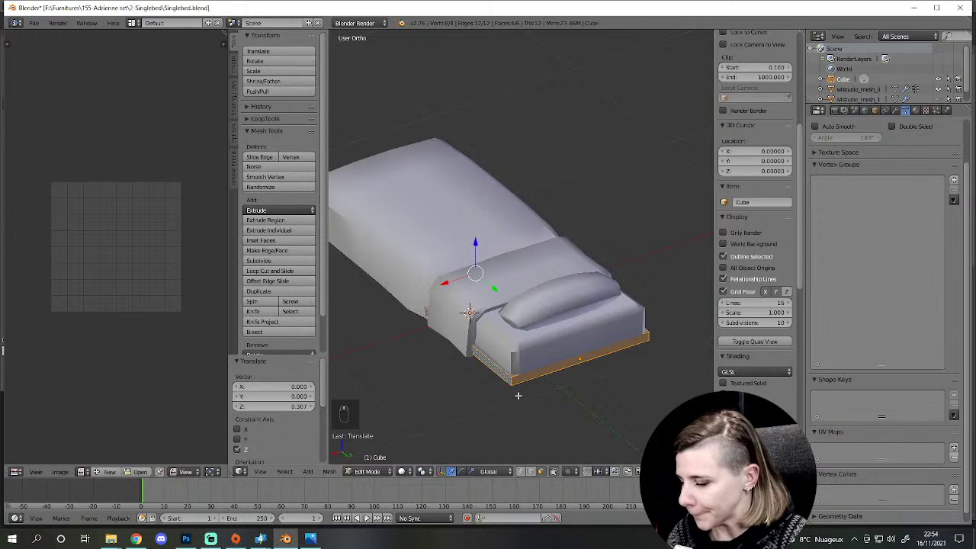
key(ctrl+b)
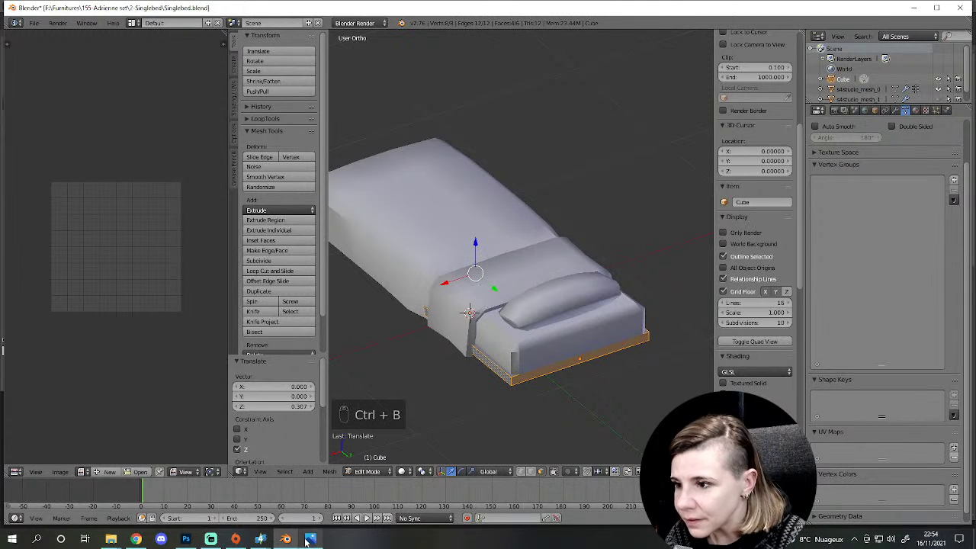
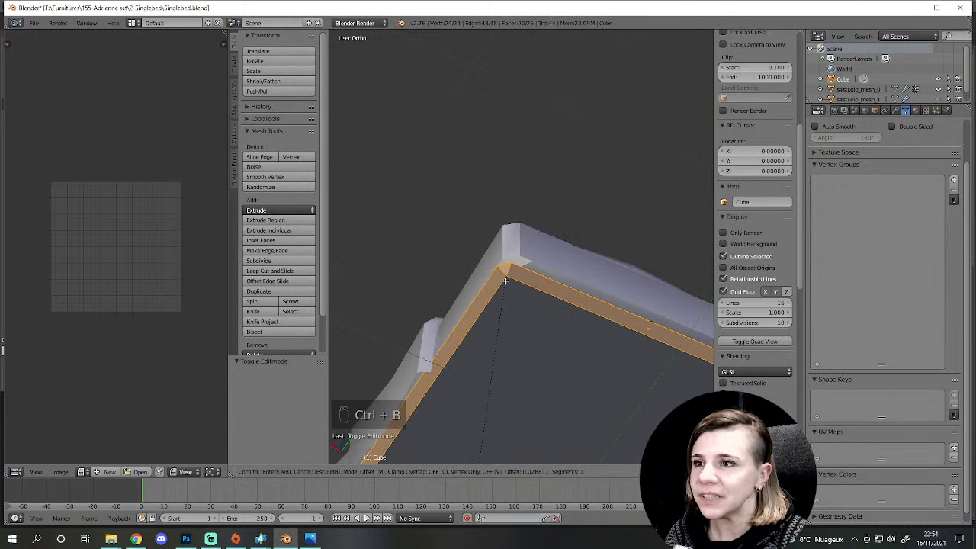
Step: Undo the added border and bevel the slab's vertical corner edges round
key(ctrl+b)
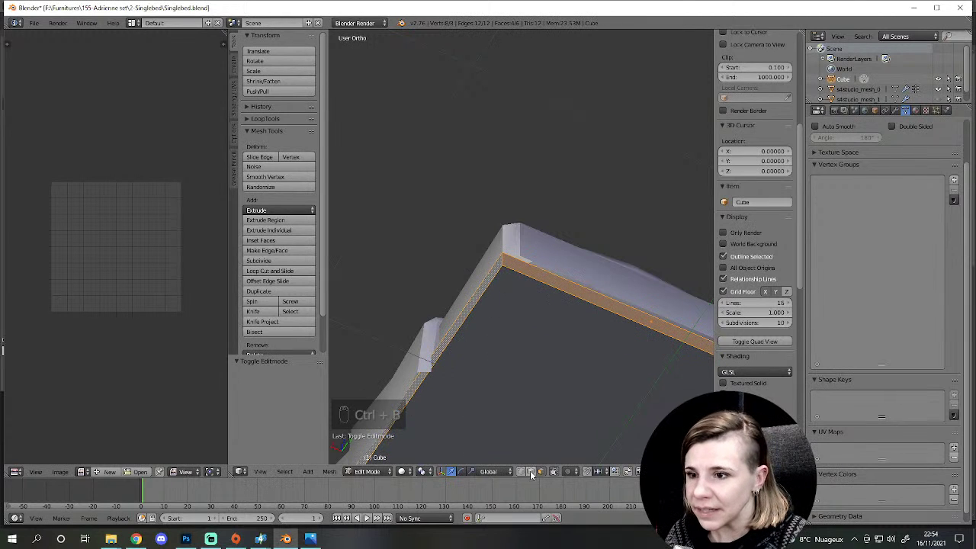
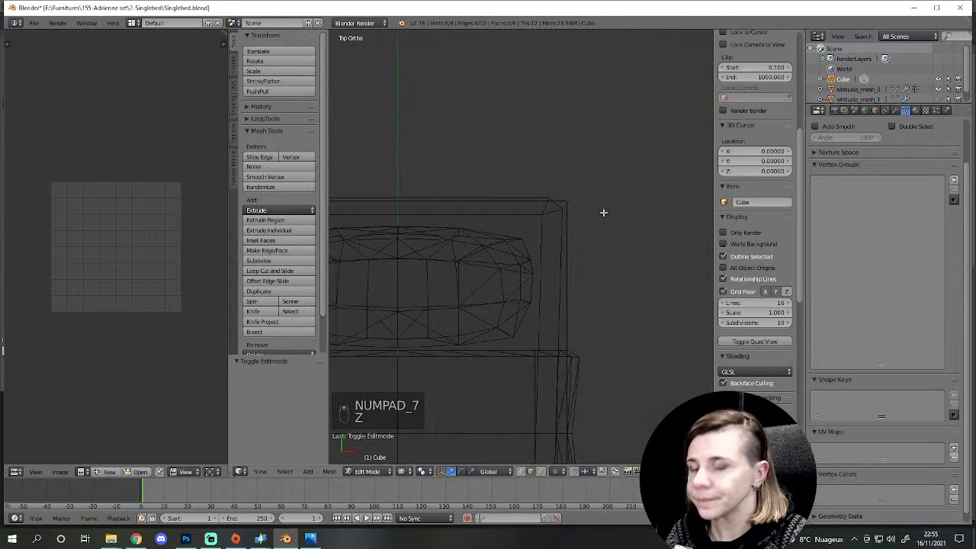
key(ctrl+b)
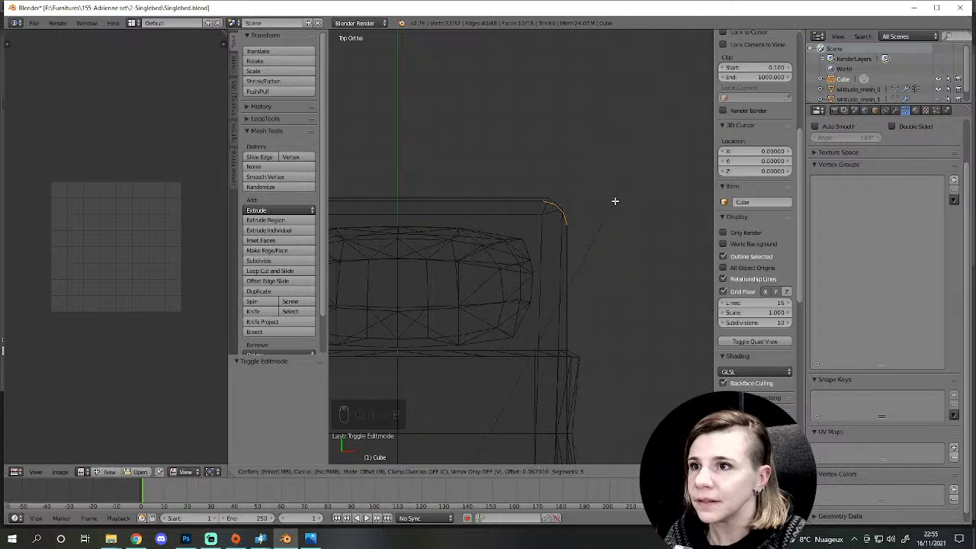
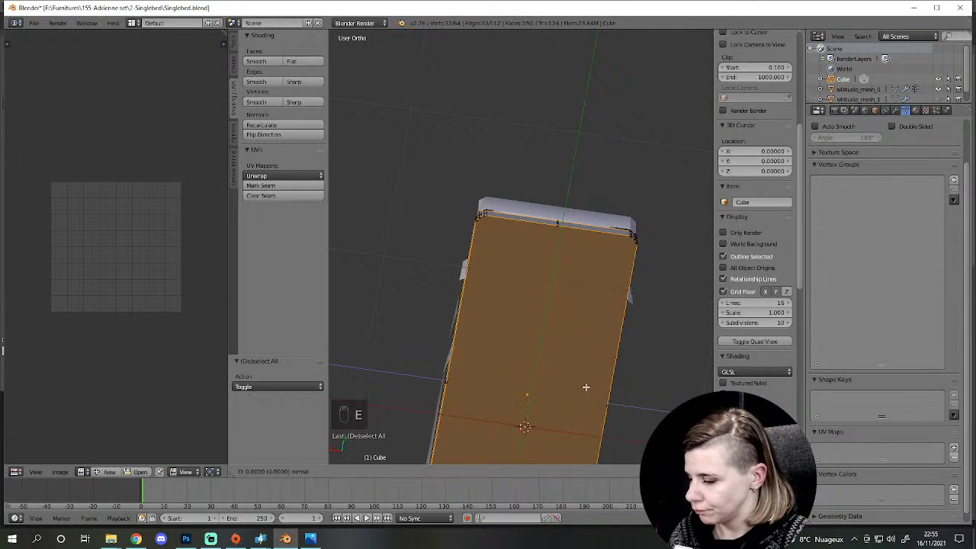
Step: Inset the slab's top face and delete the inner faces, leaving a hollow rim
key(e)
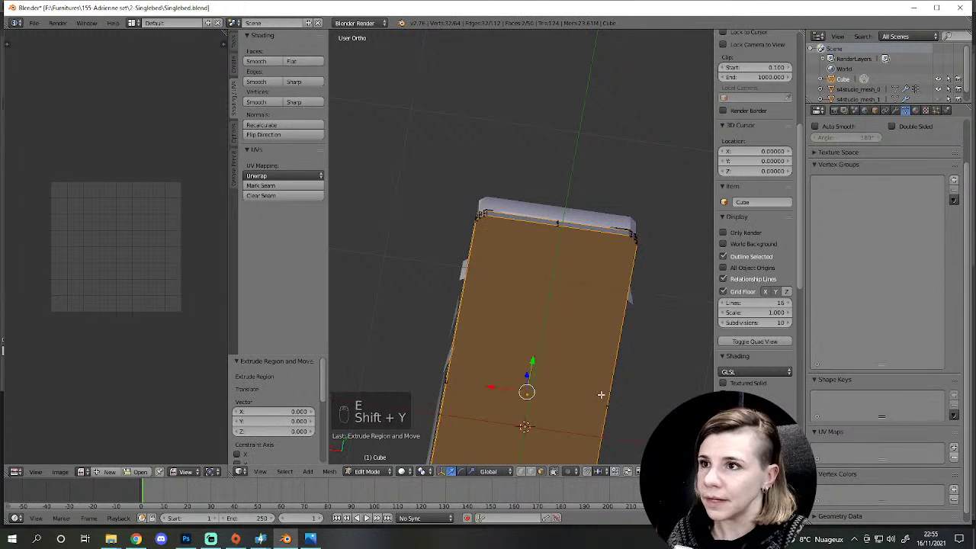
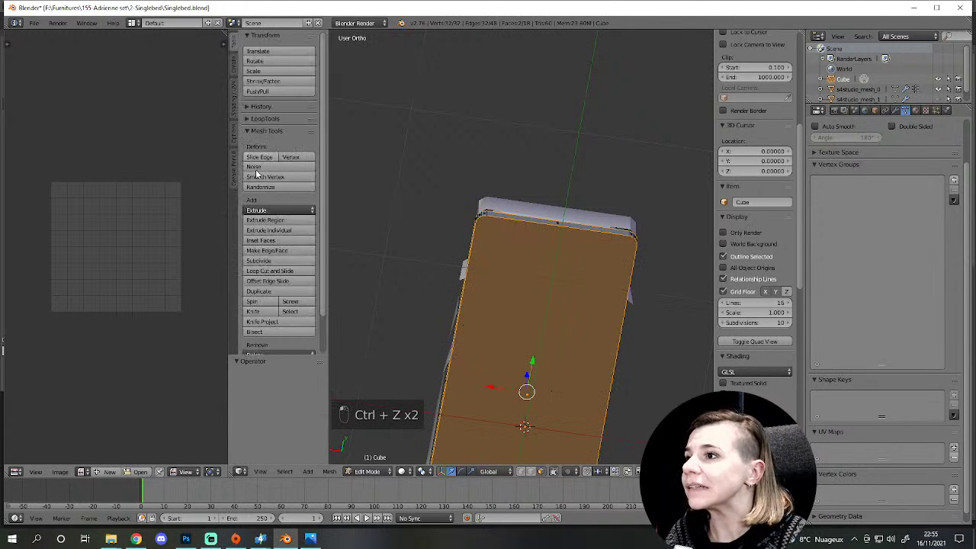
click(269, 251)
drag(277, 252, 281, 228)
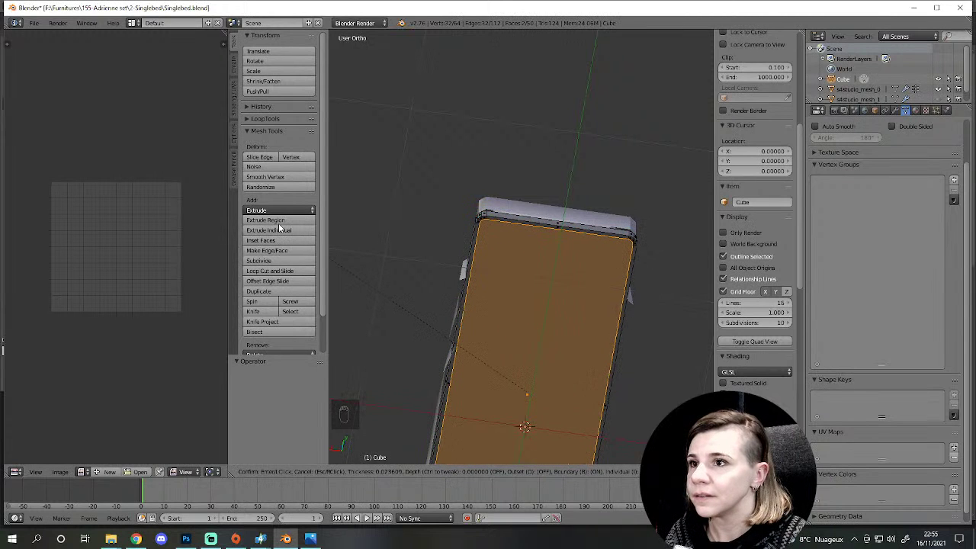
key(Delete)
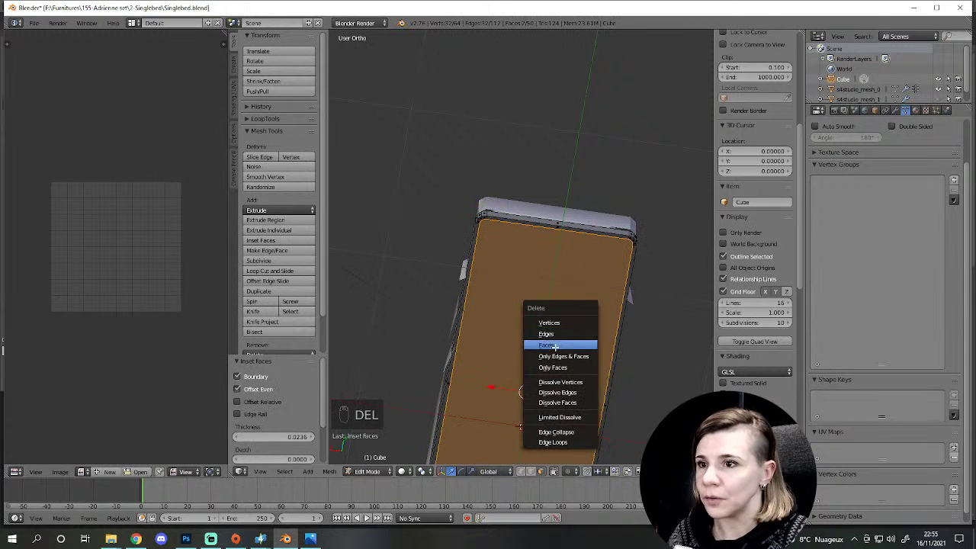
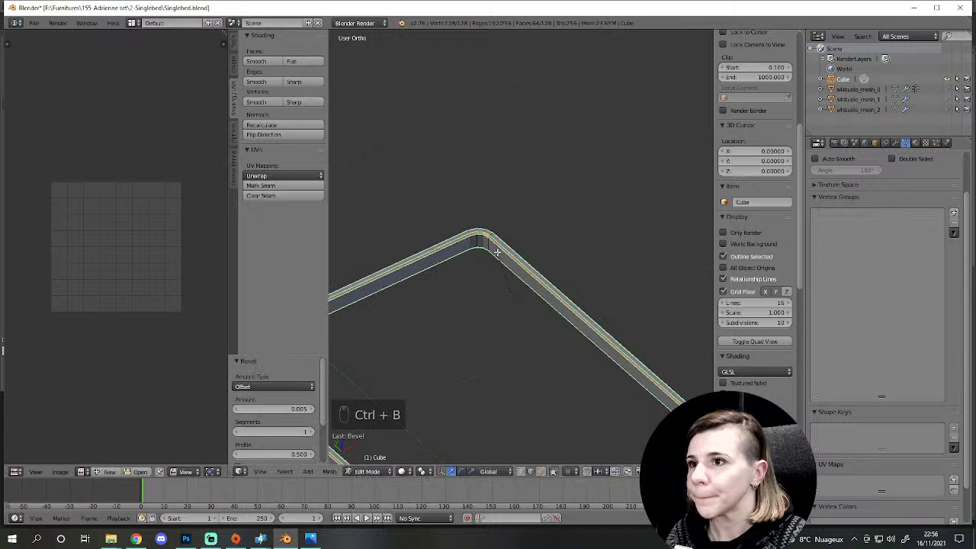
Step: Return the frame to Object Mode and re-enter Edit Mode on it
key(a)
key(Tab)
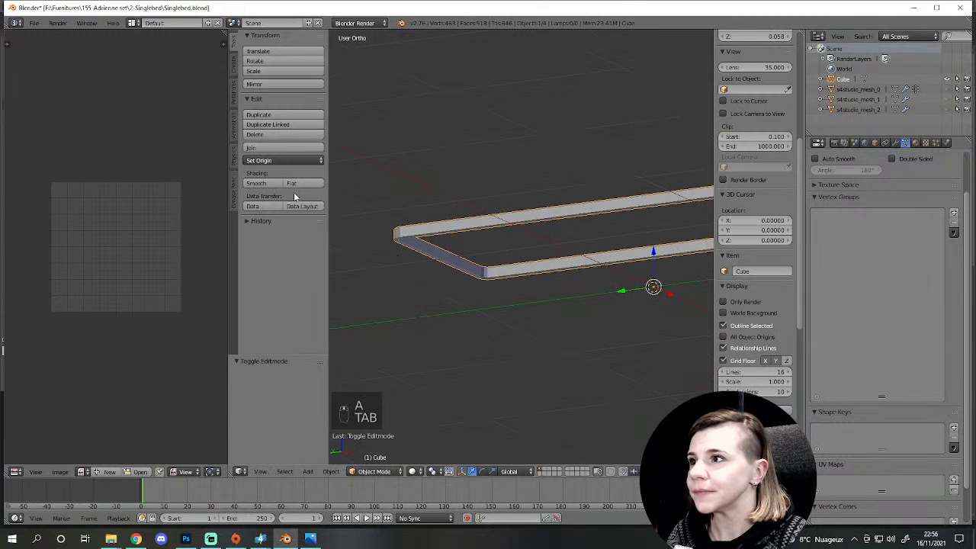
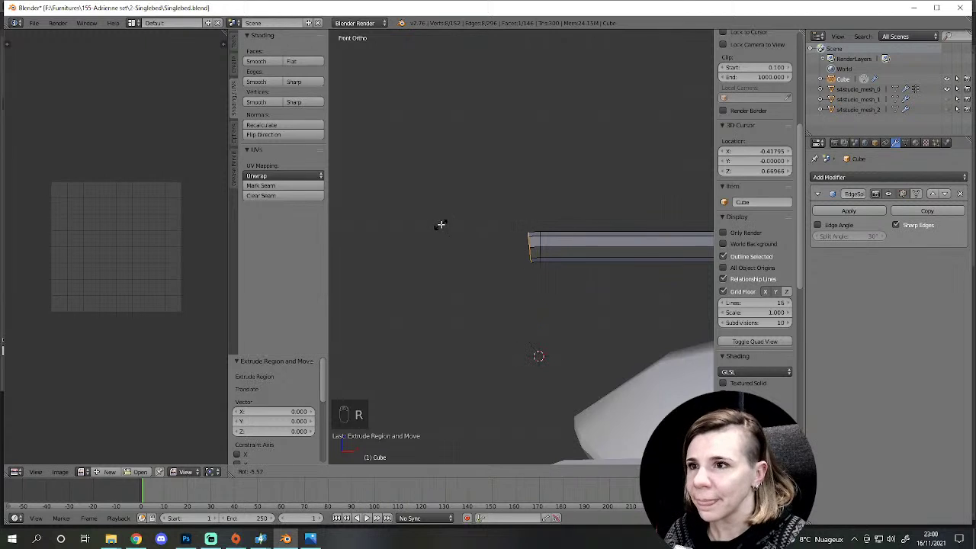
Step: Extrude and rotate the rail end in sections around the 3D cursor into a downward bend
key(r)
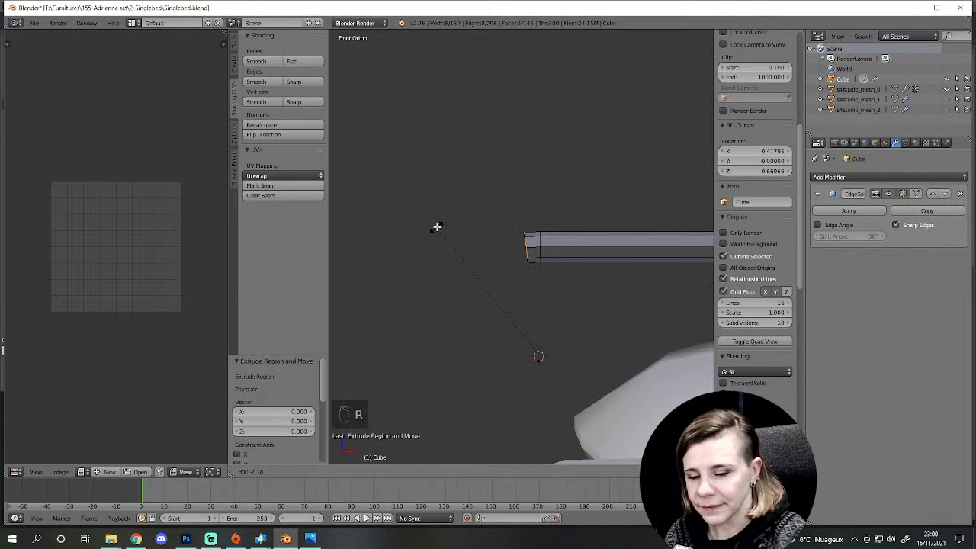
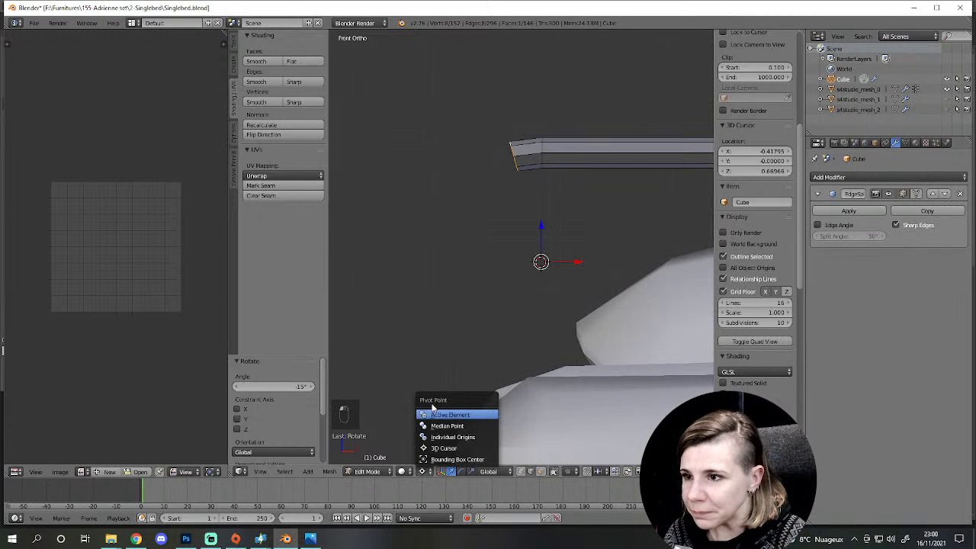
click(439, 437)
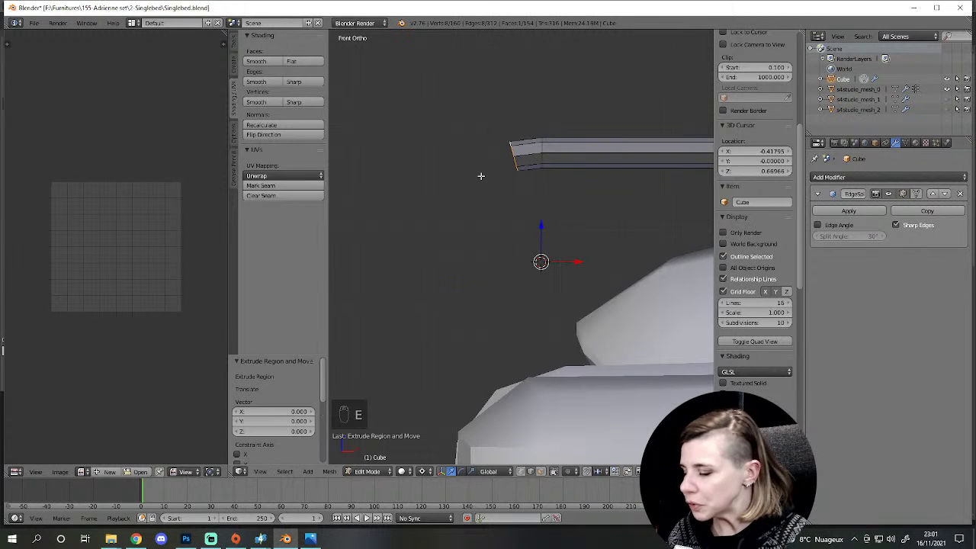
key(e)
key(r)
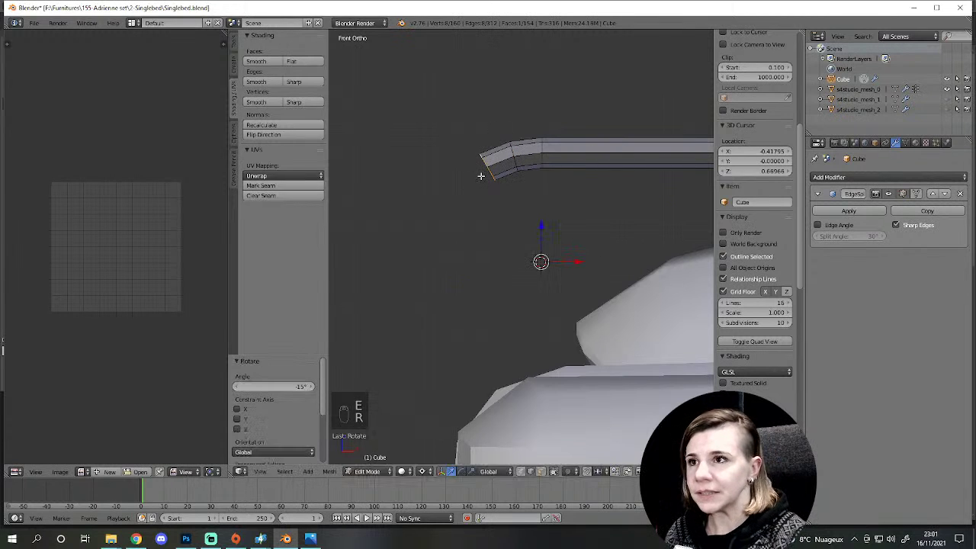
key(e)
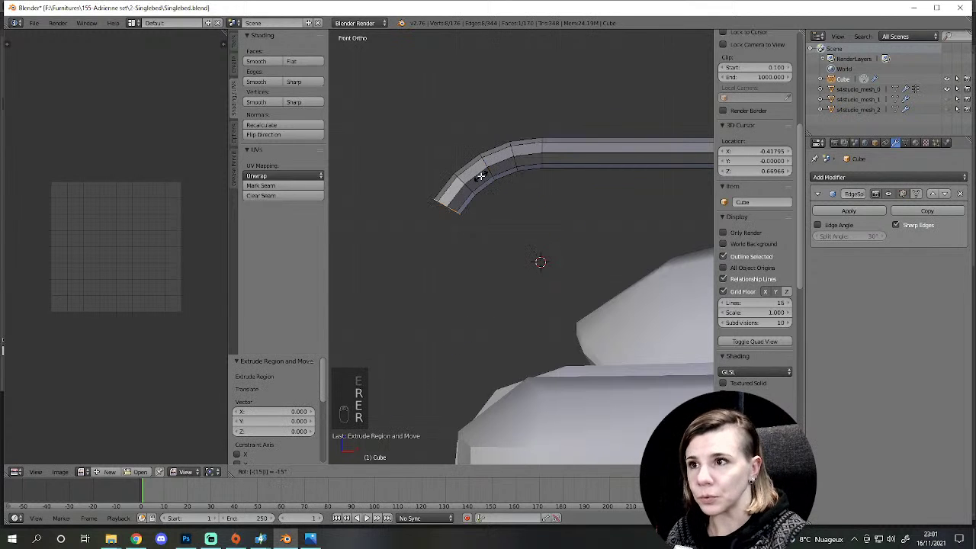
key(e)
key(r)
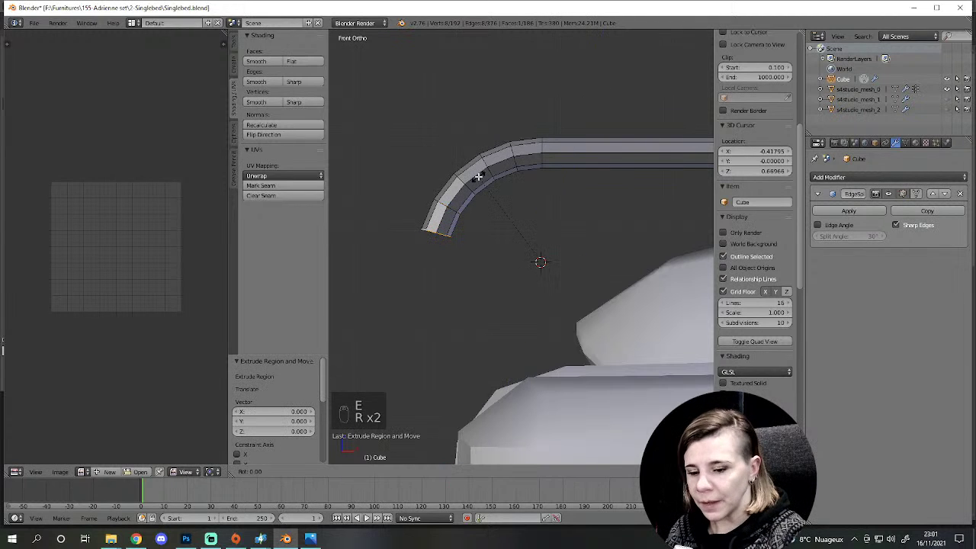
key(r)
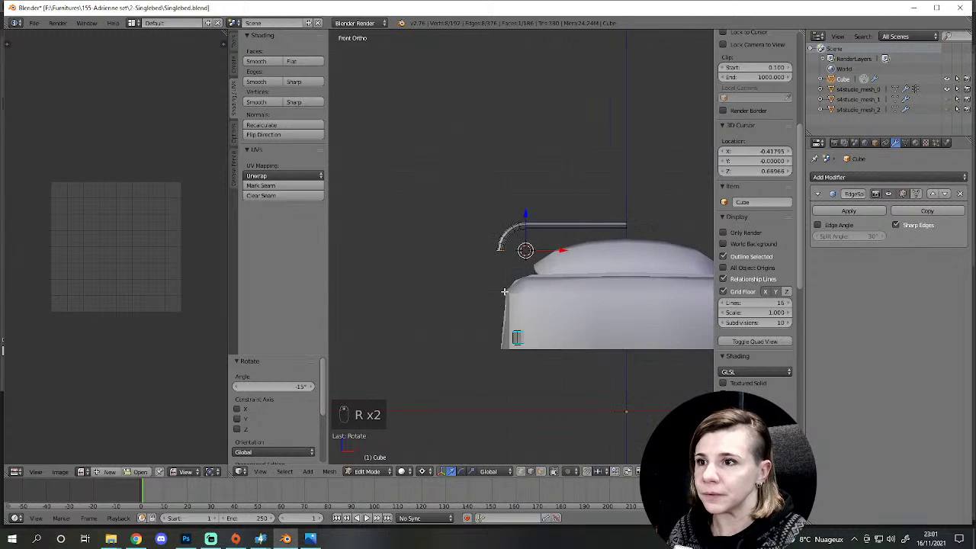
key(e)
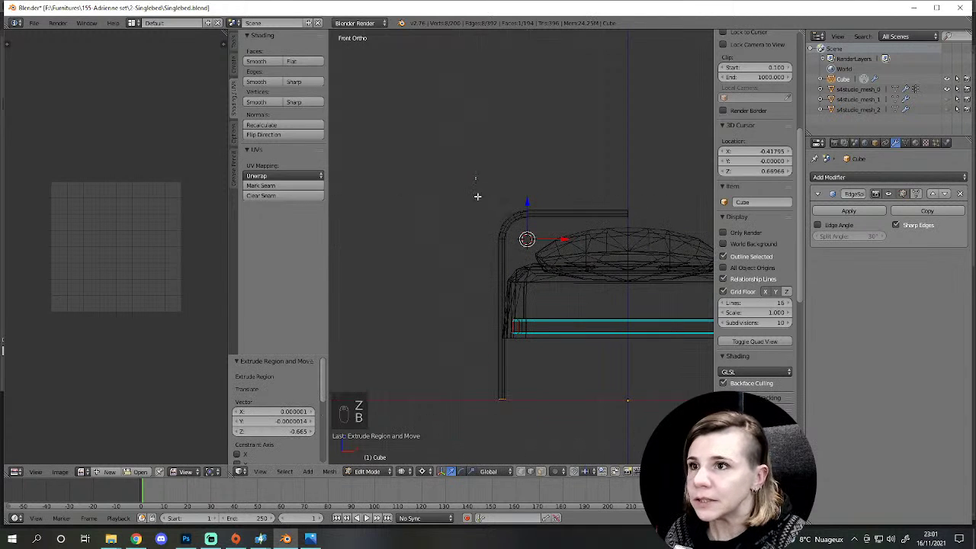
Step: Box-select the rail's top vertices in wireframe and move them slightly along the X axis
key(z)
key(b)
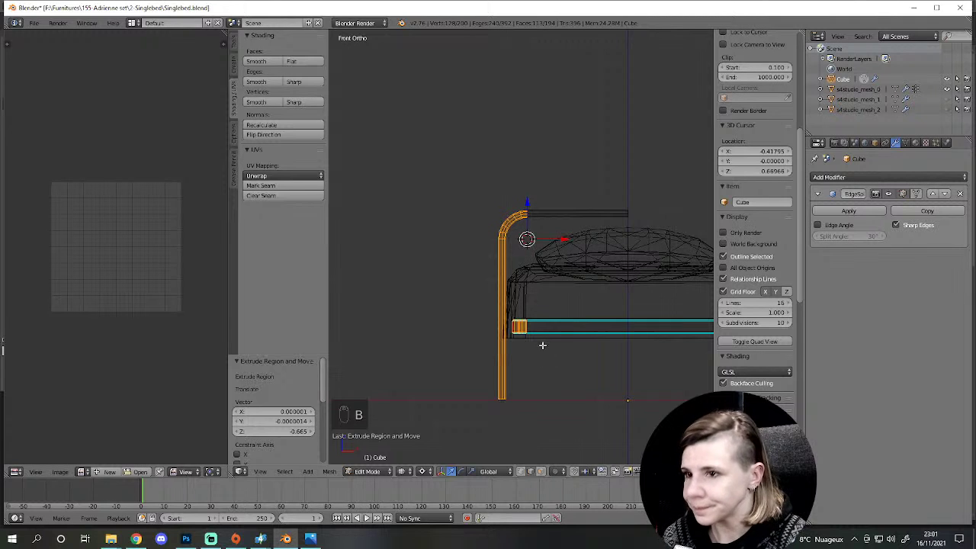
key(shift+l)
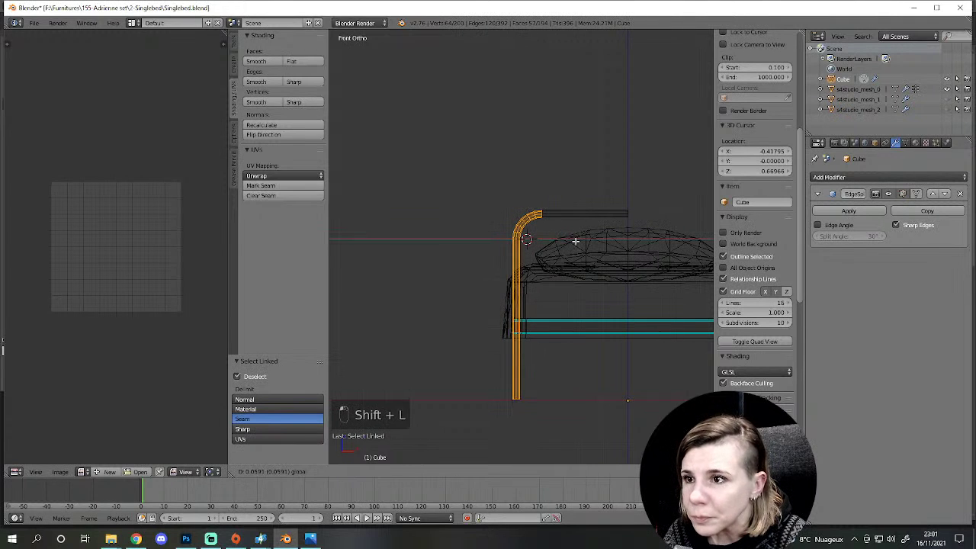
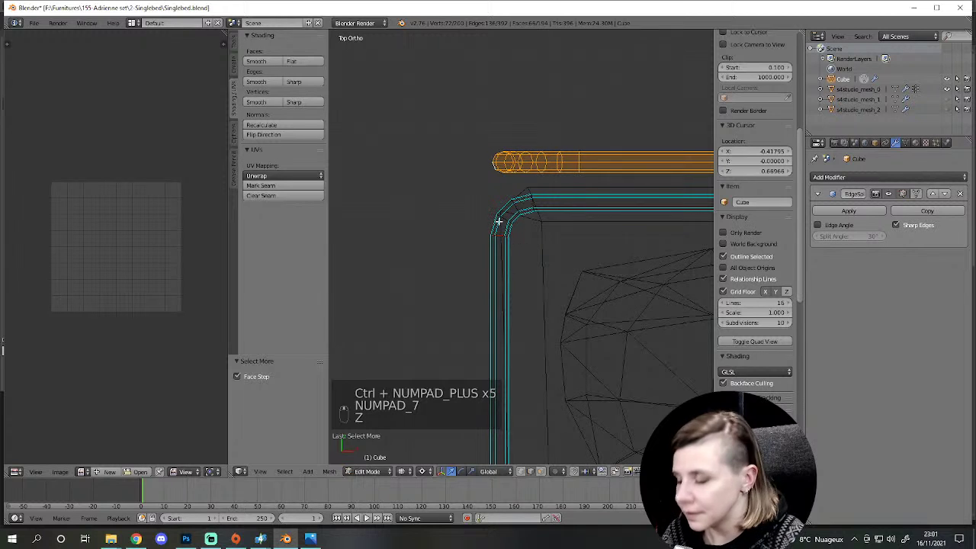
key(g)
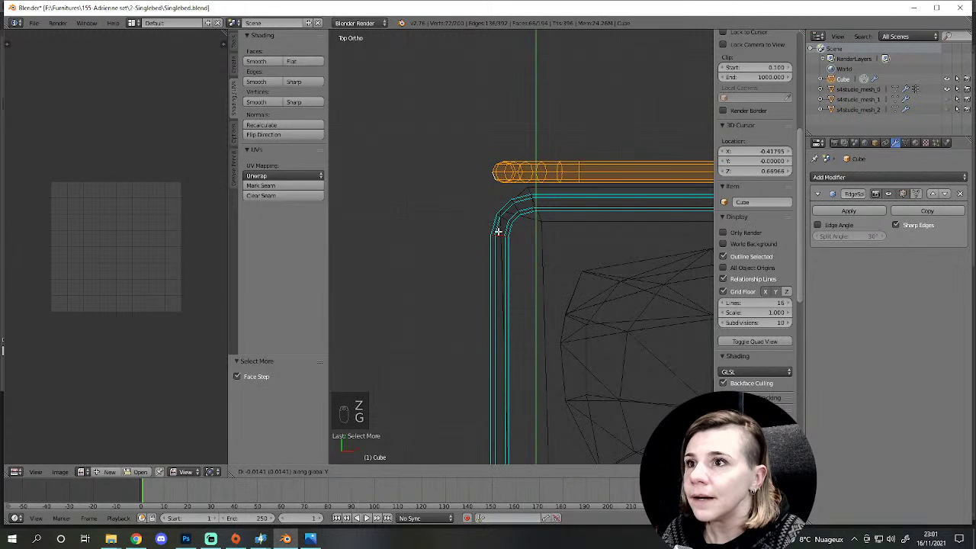
key(z)
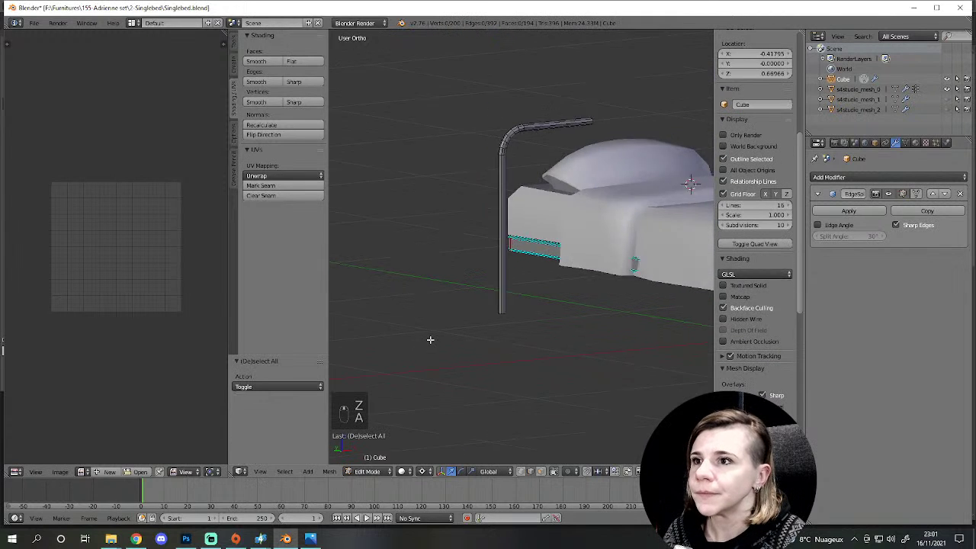
key(a)
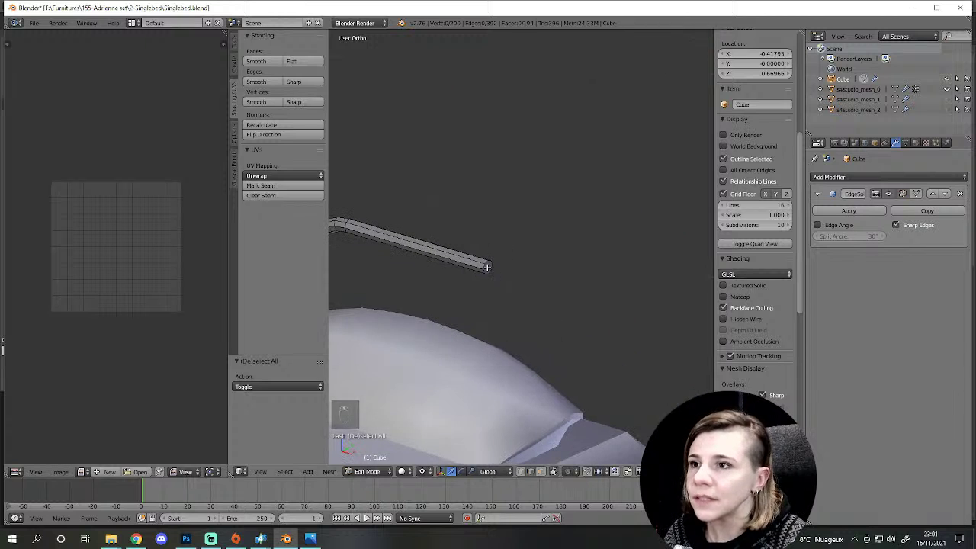
key(Delete)
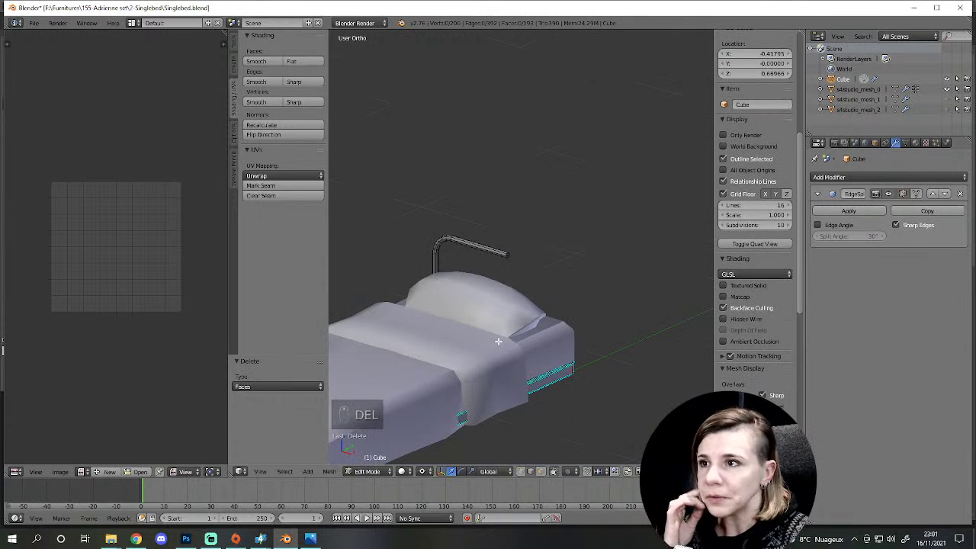
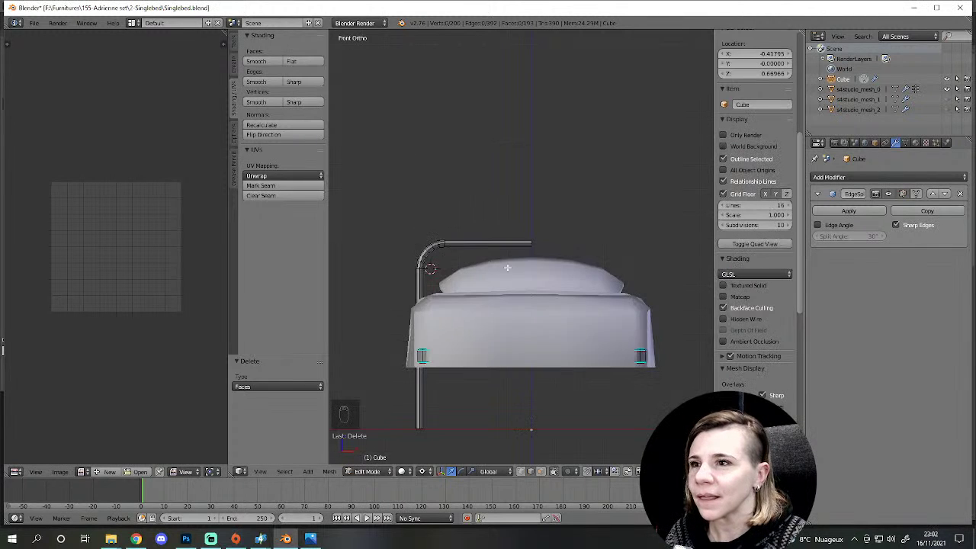
Step: Box-select the region around the rail top in wireframe and move it into place
key(z)
key(b)
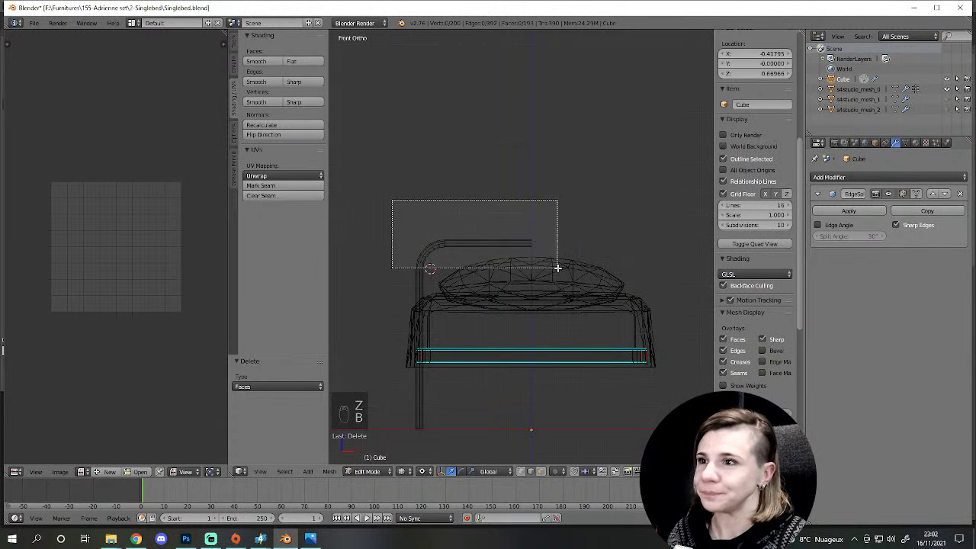
key(g)
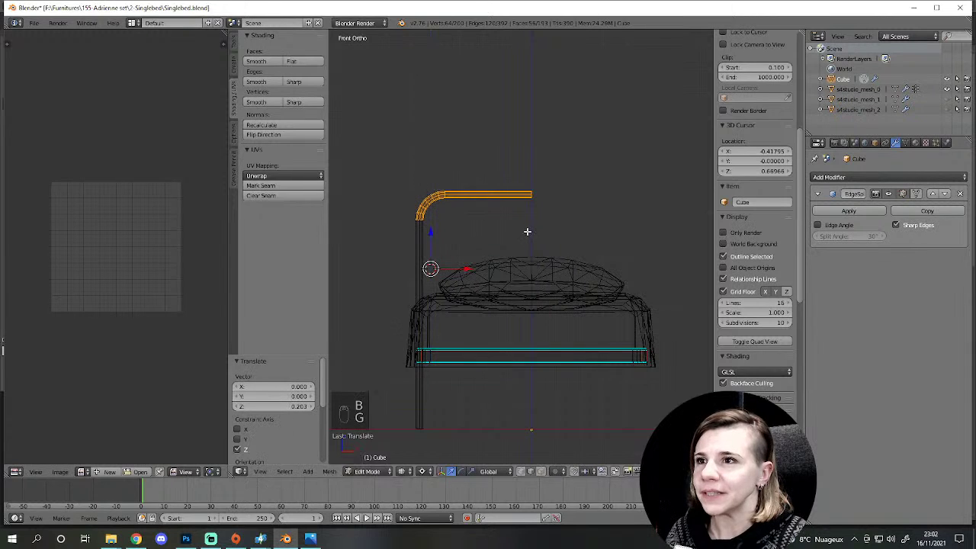
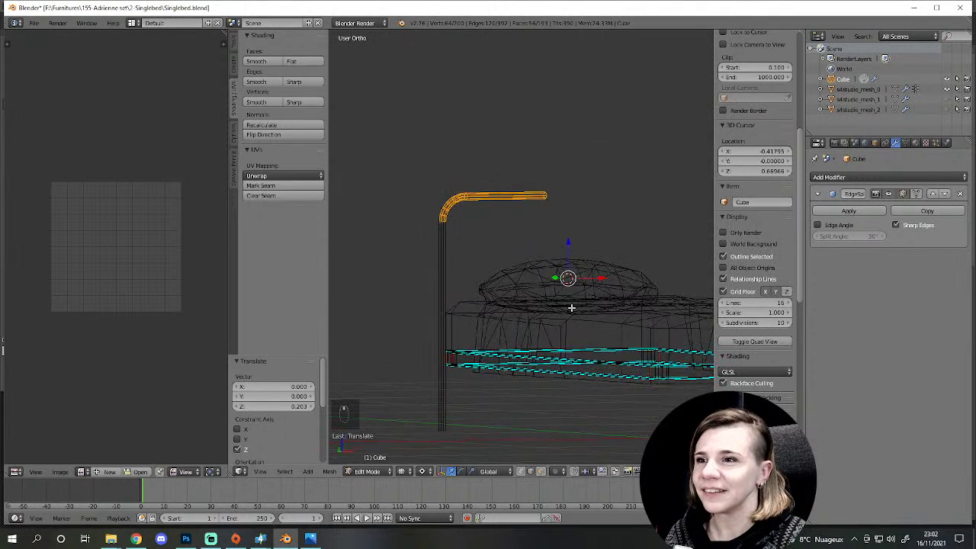
key(a)
key(z)
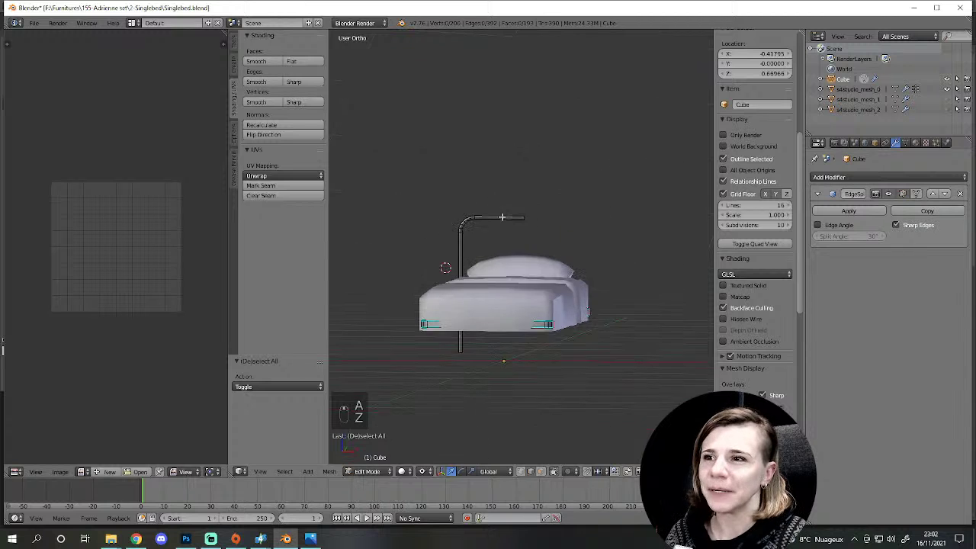
Step: Insert a loop cut along the rail's upright post, checked from the front view
key(KP_1)
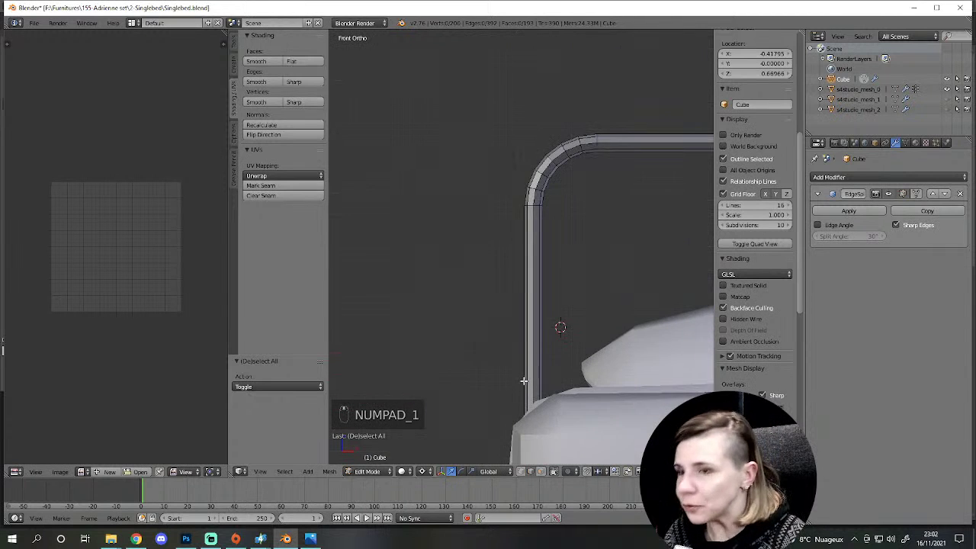
key(ctrl+r)
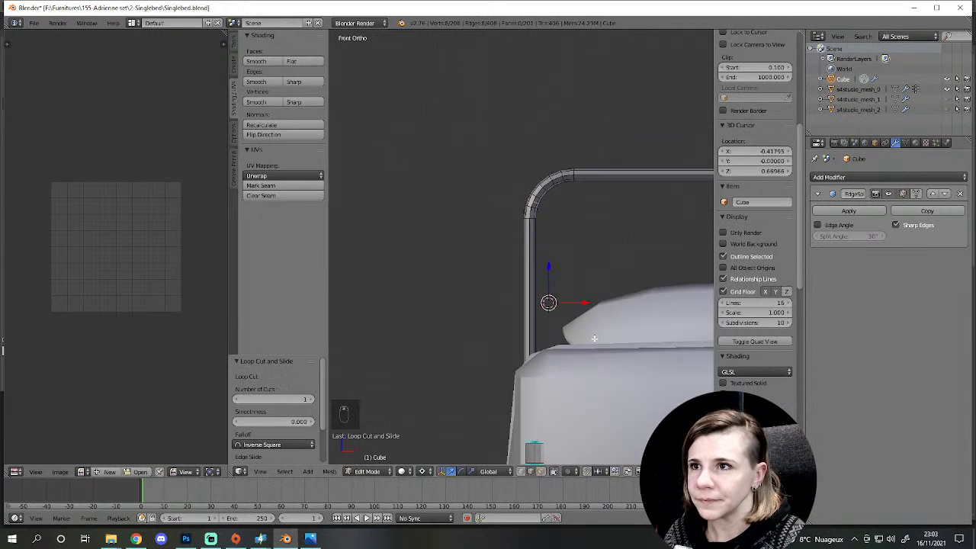
key(ctrl+z)
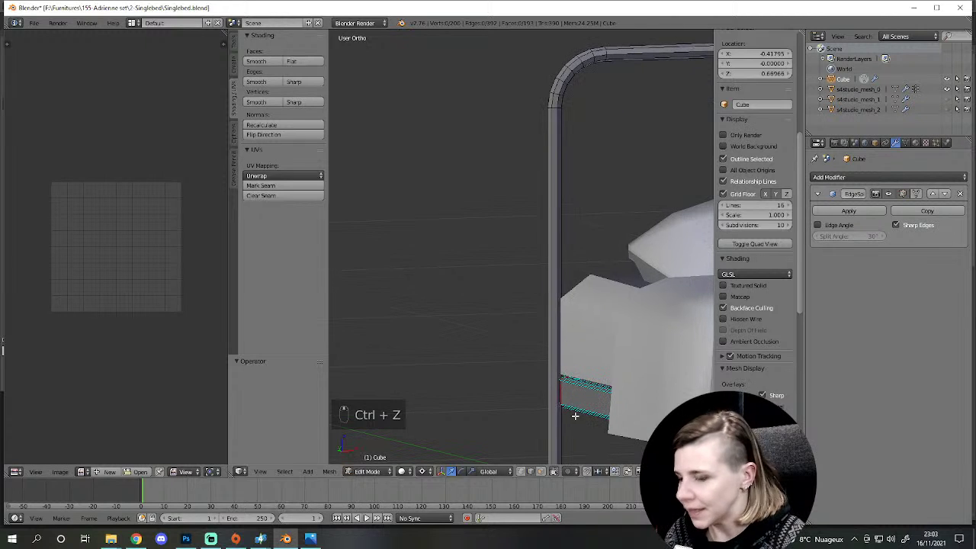
key(ctrl+r)
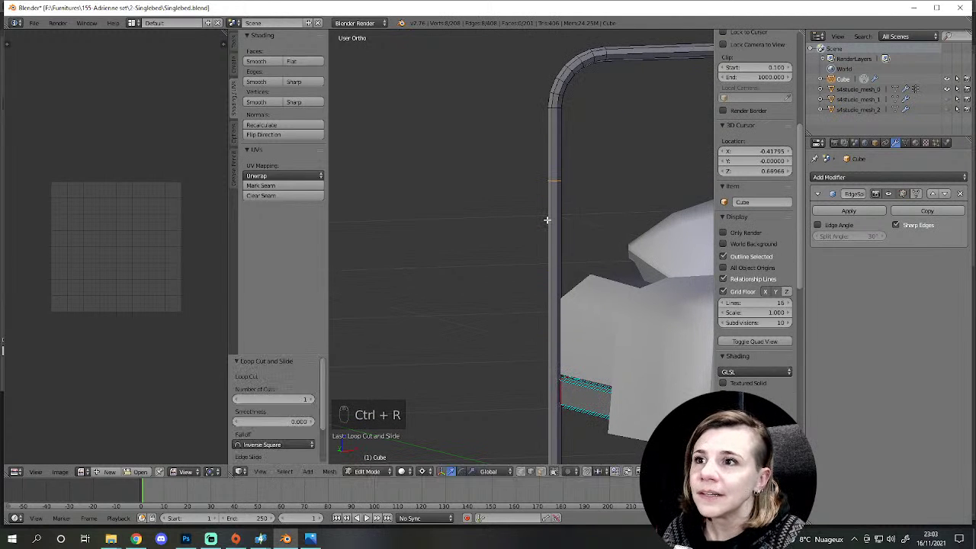
key(KP_1)
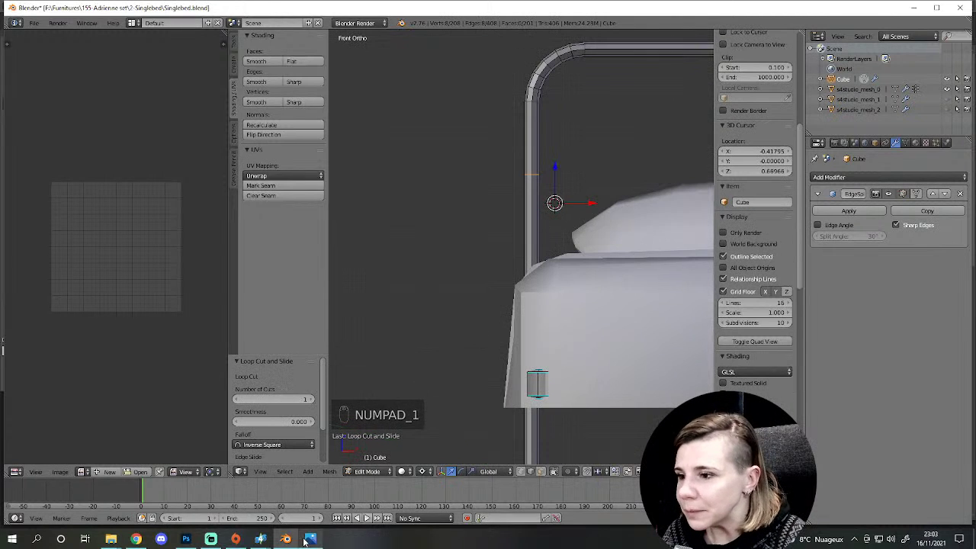
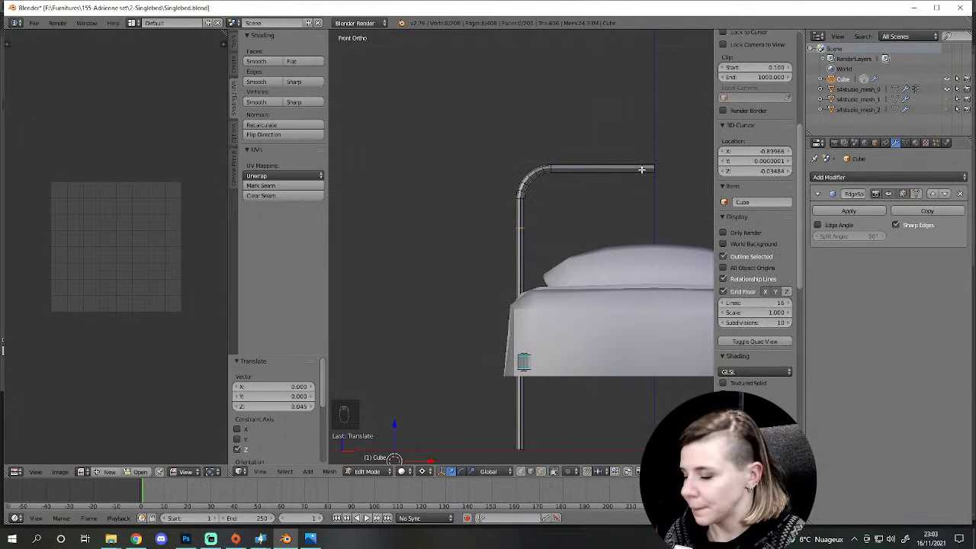
Step: Add an edge loop on the top rail where the bar leaves the bend
key(ctrl+r)
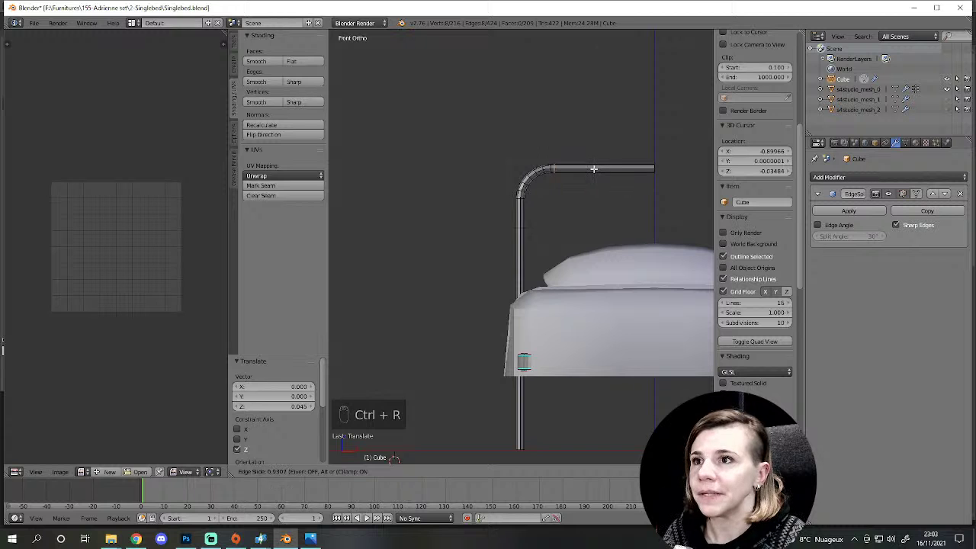
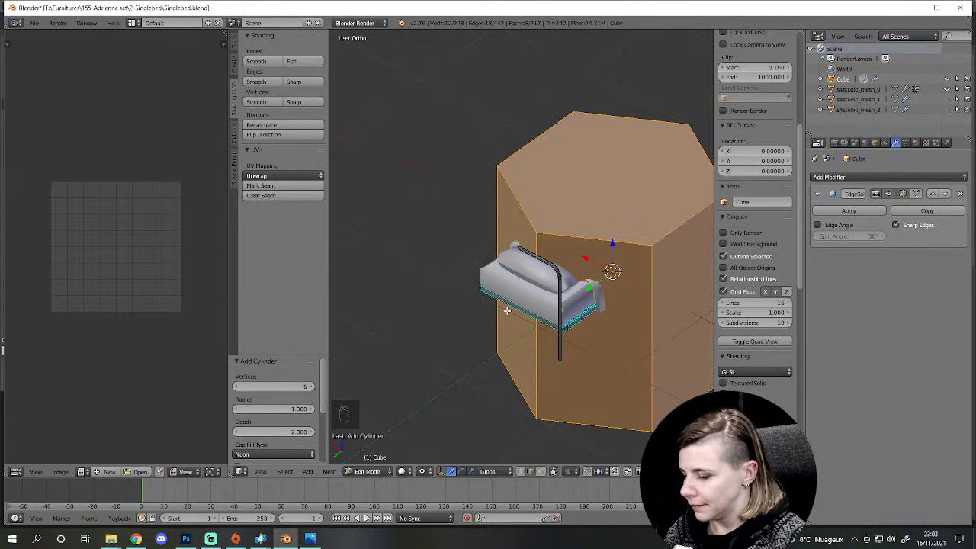
Step: Rotate the six-sided cylinder 90 degrees onto its side and shrink it, checked from the front
key(r)
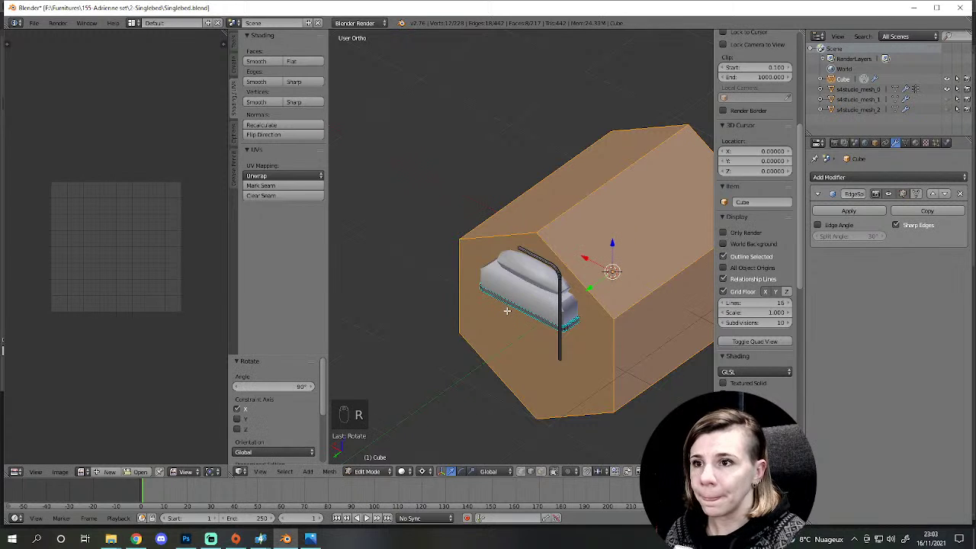
key(r)
key(KP_1)
key(s)
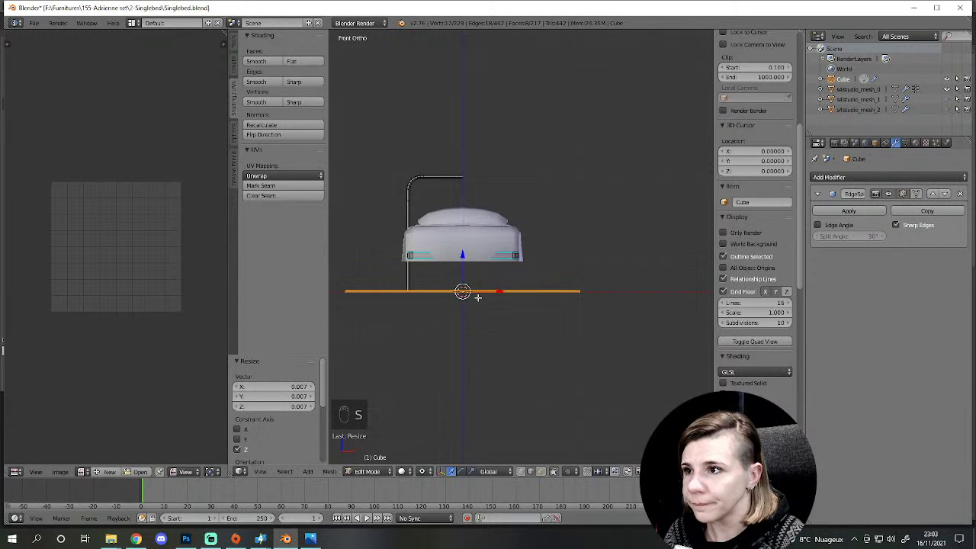
key(s)
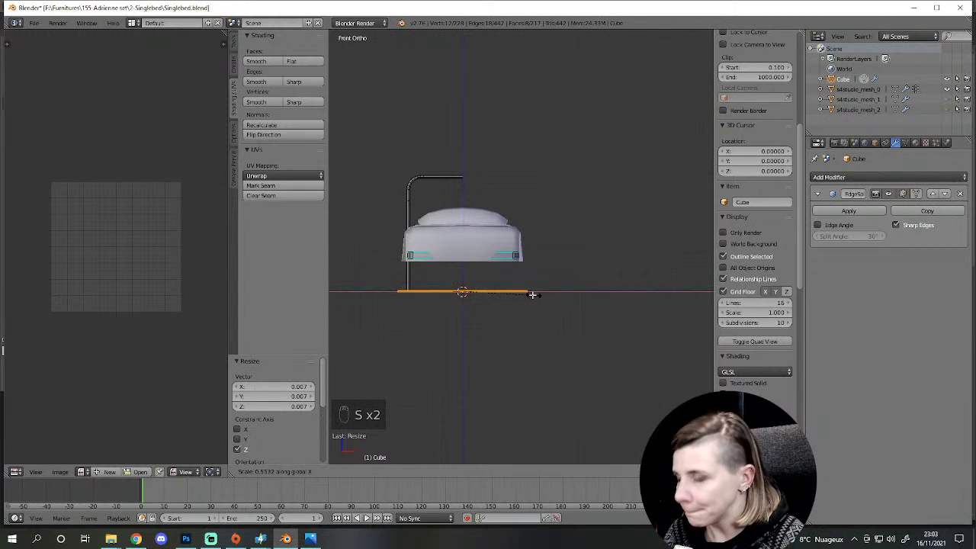
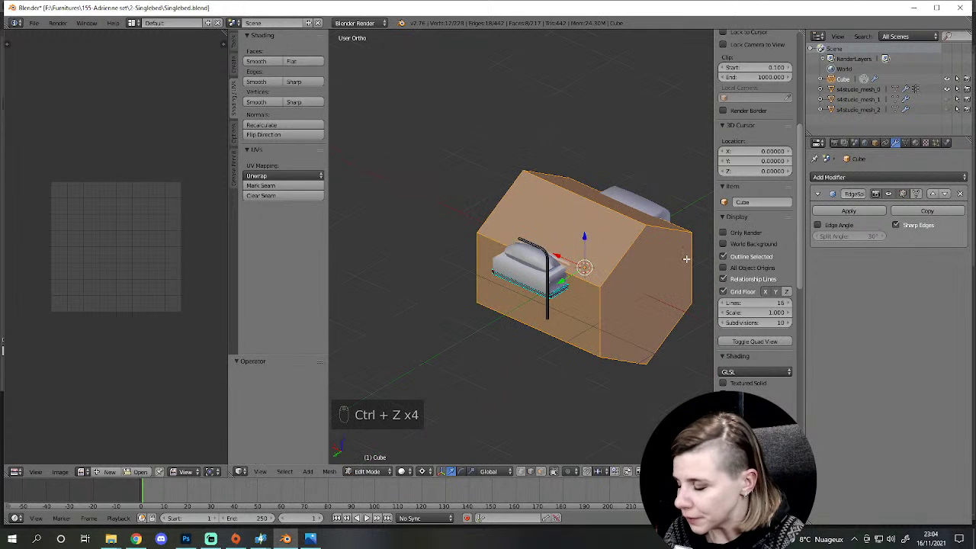
Step: Scale the cylinder down further into a thin bar beneath the bed, checked from above
key(s)
key(KP_7)
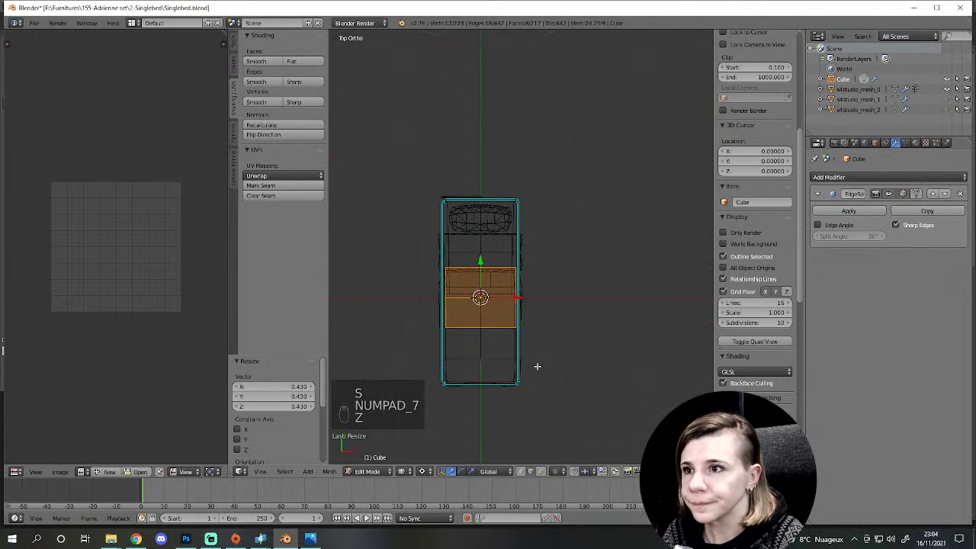
key(z)
key(s)
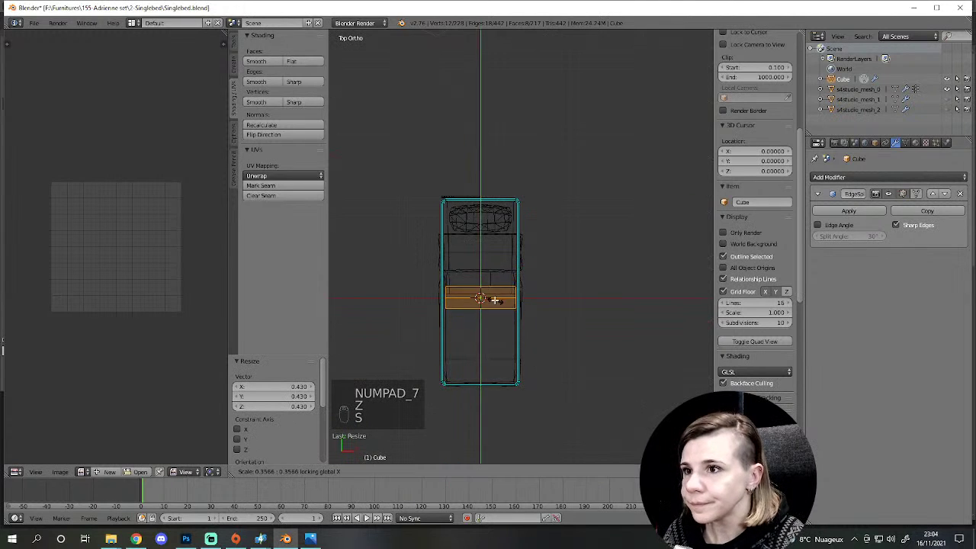
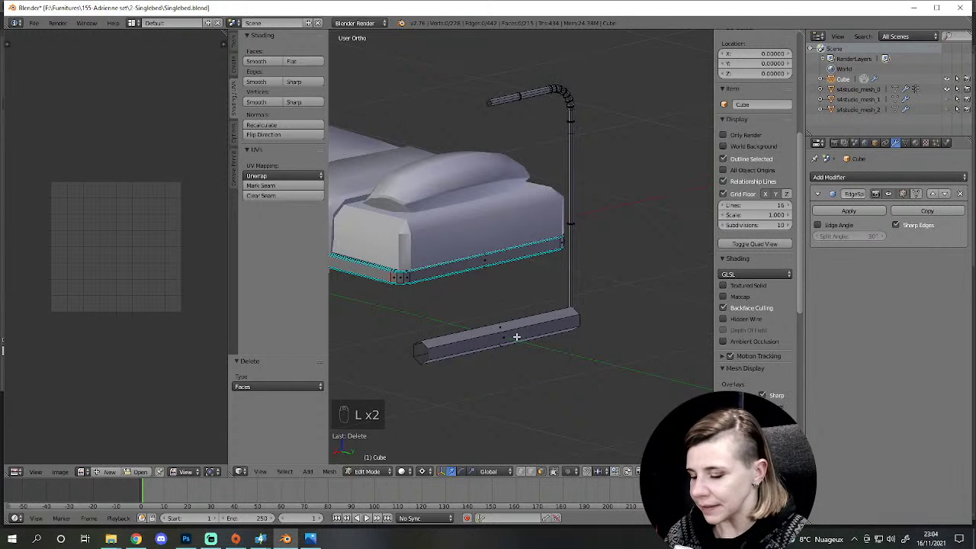
key(l)
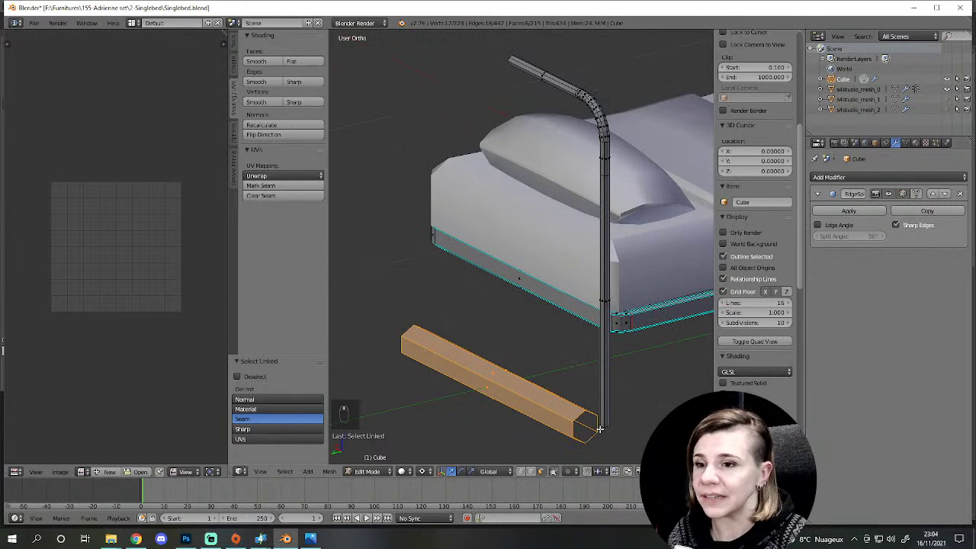
key(KP_1)
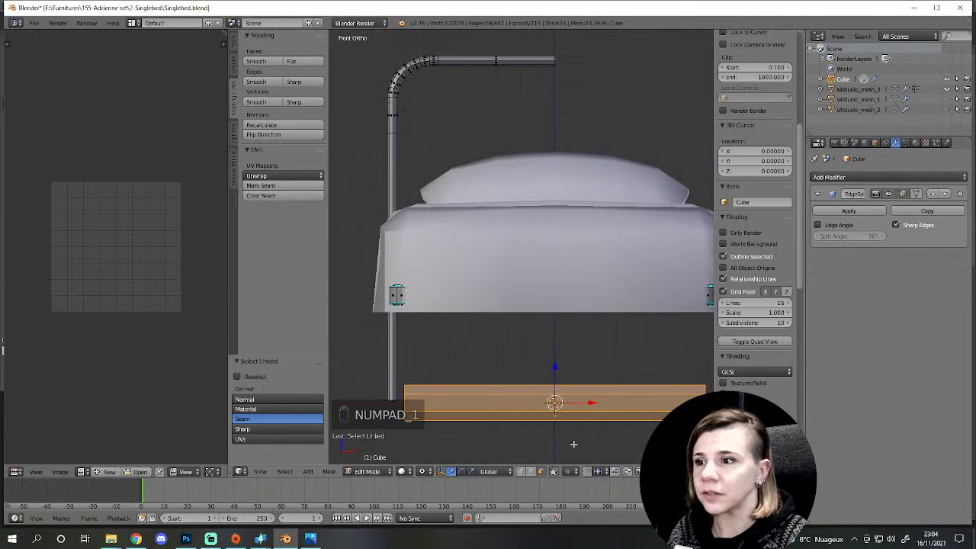
key(g)
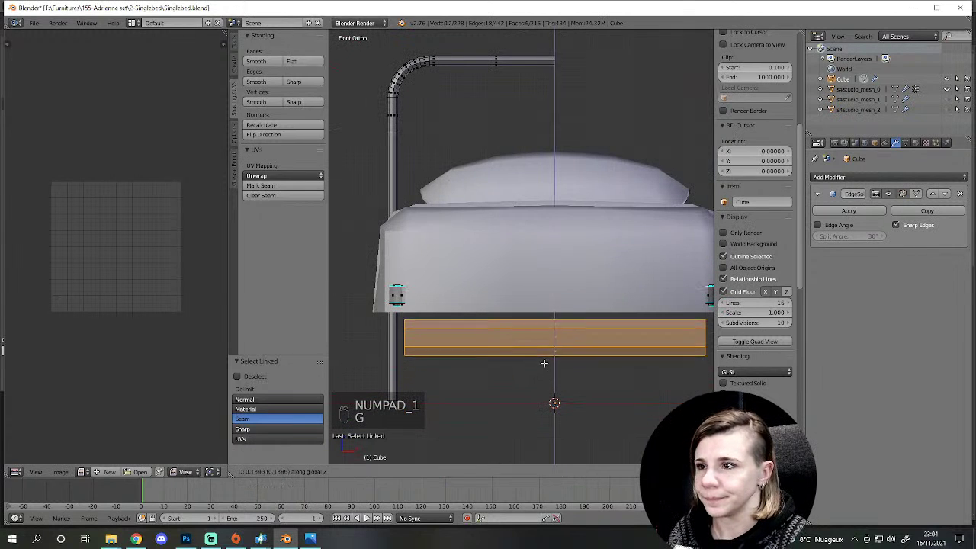
key(z)
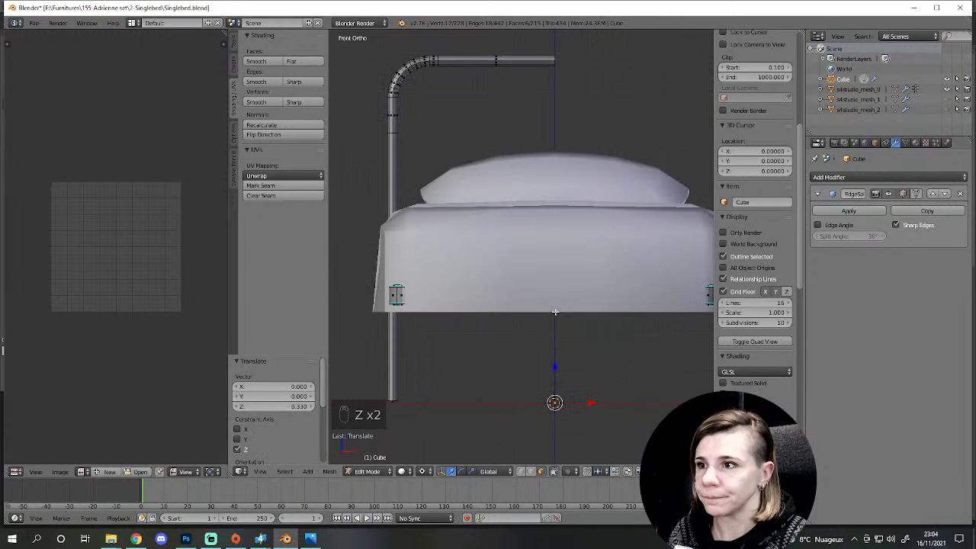
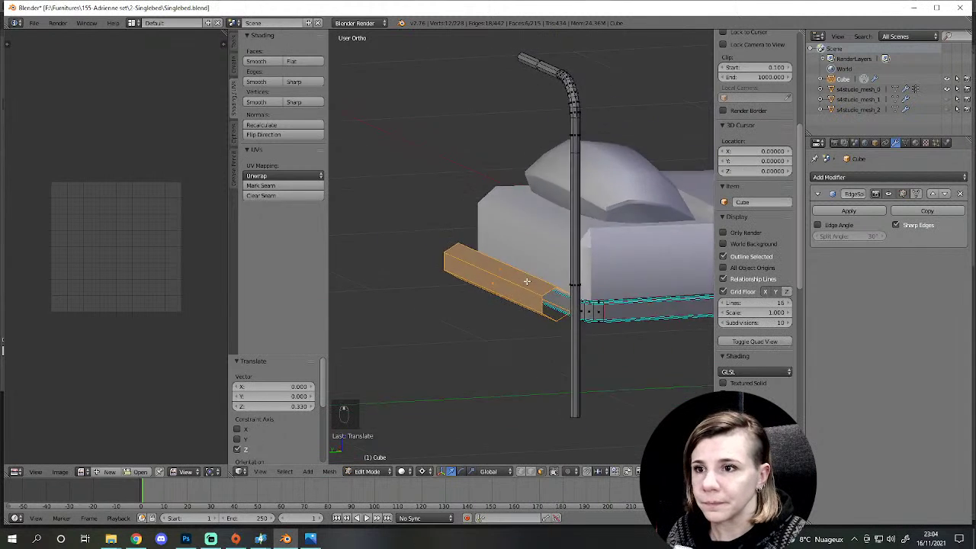
key(KP_3)
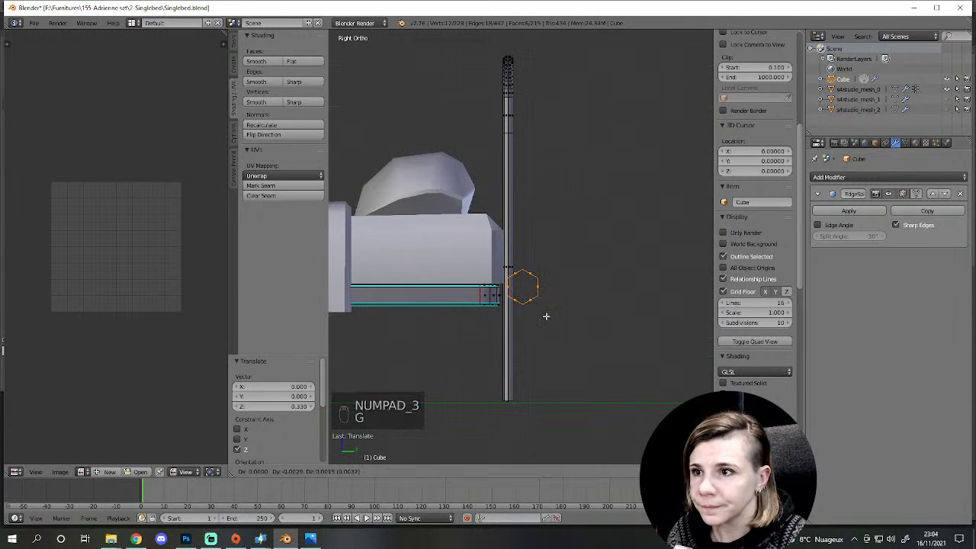
key(g)
key(s)
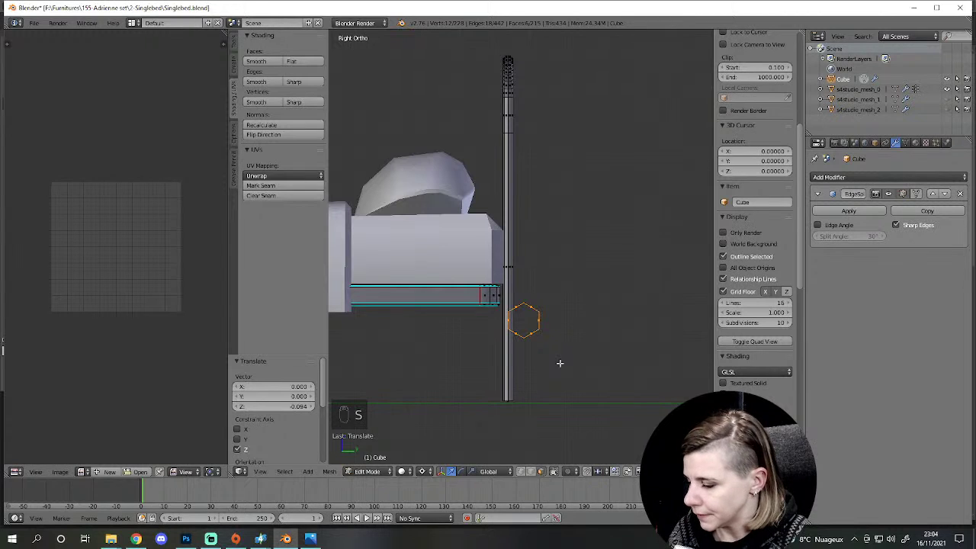
key(s)
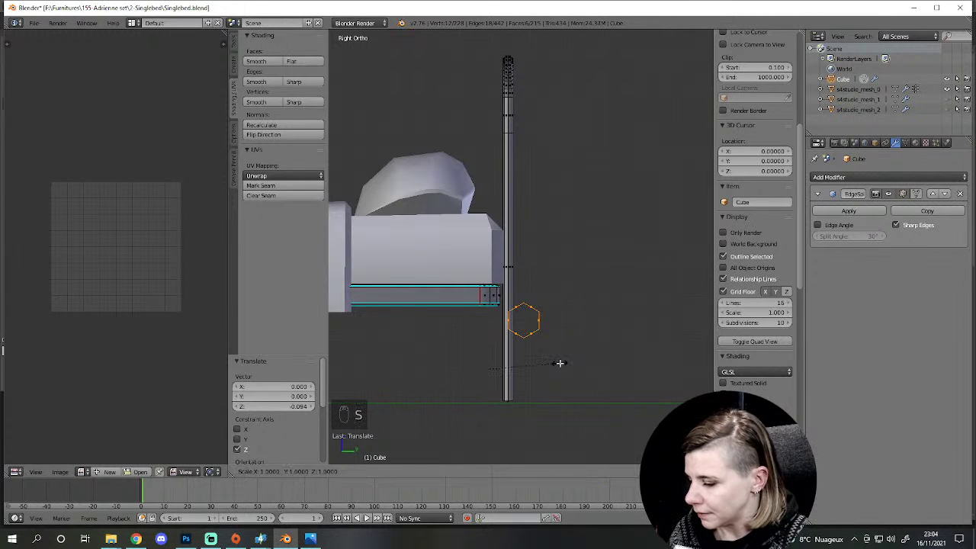
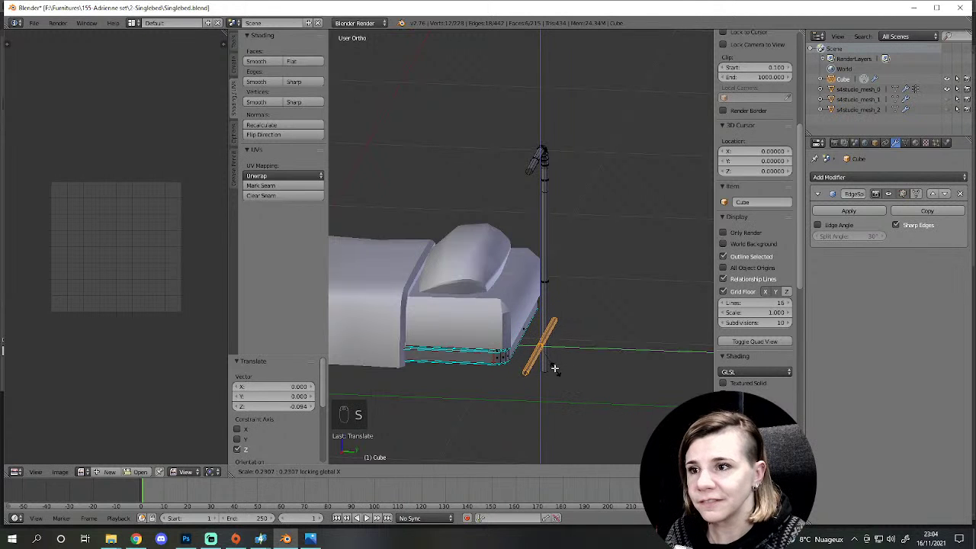
Step: Scale the added prism around the bed from side and angled views, then leave Edit Mode briefly
key(KP_3)
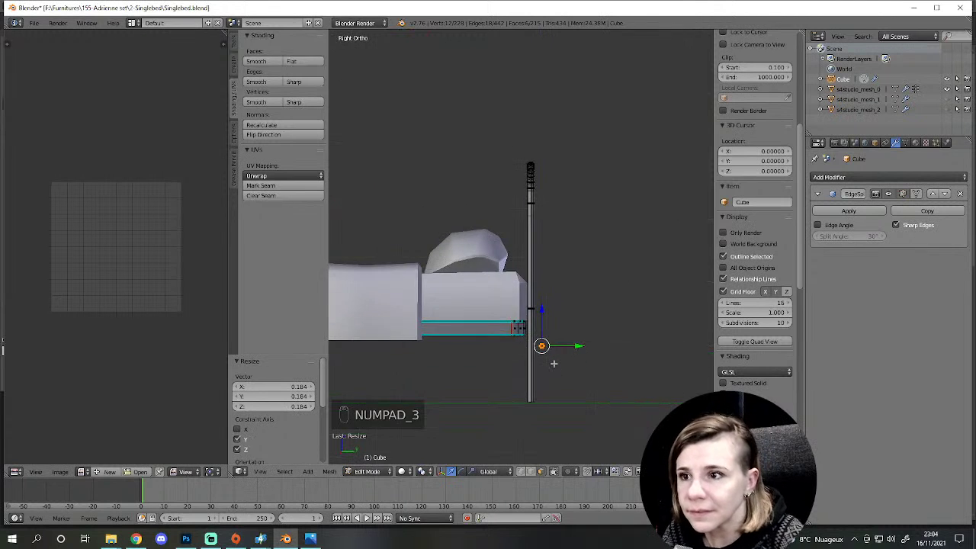
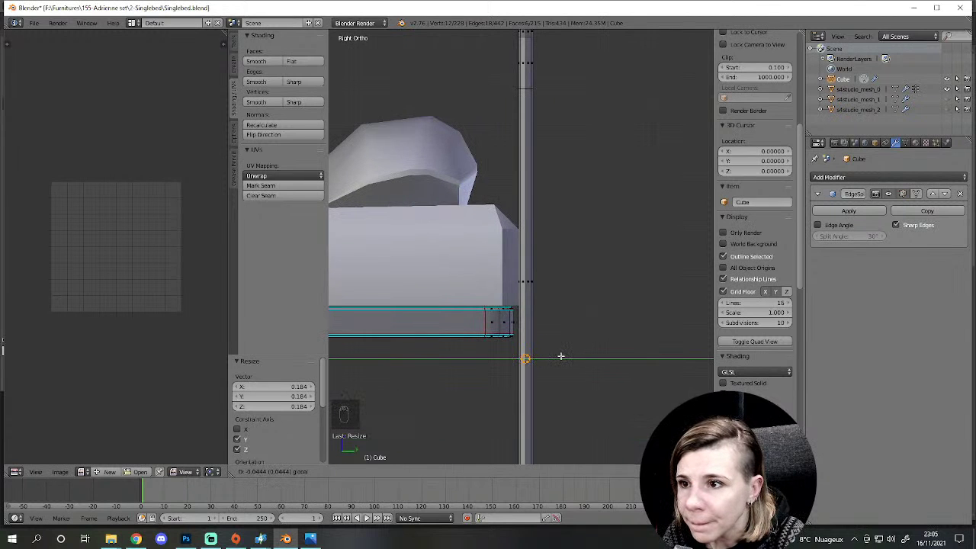
key(s)
key(s)
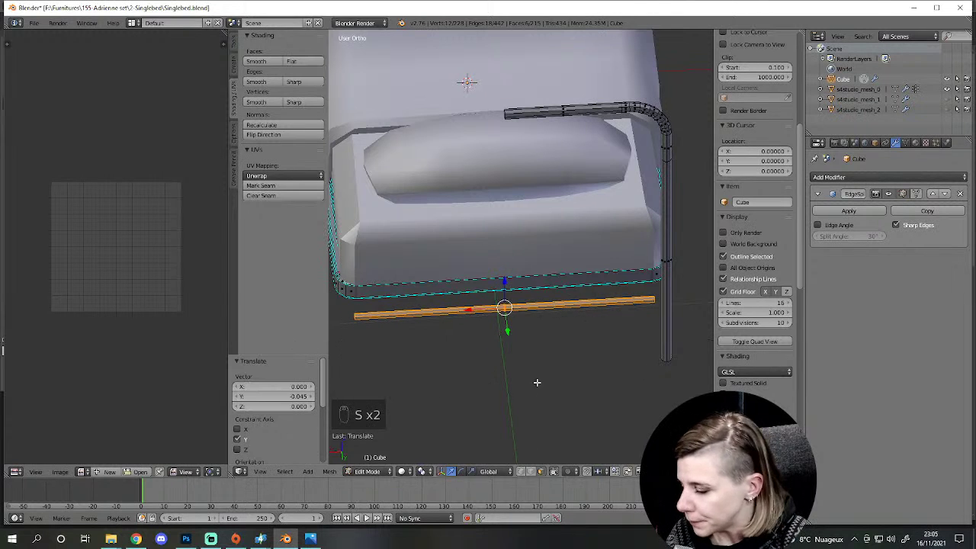
key(s)
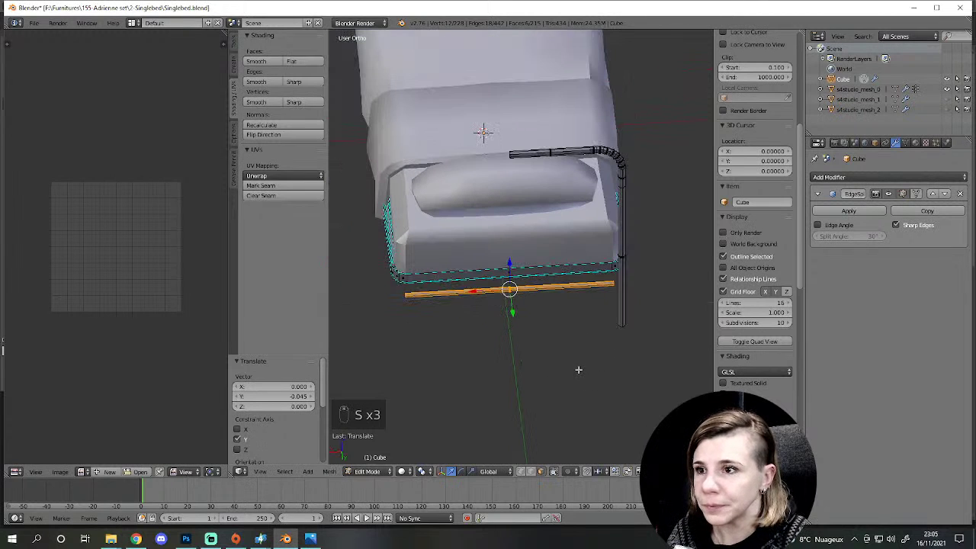
key(s)
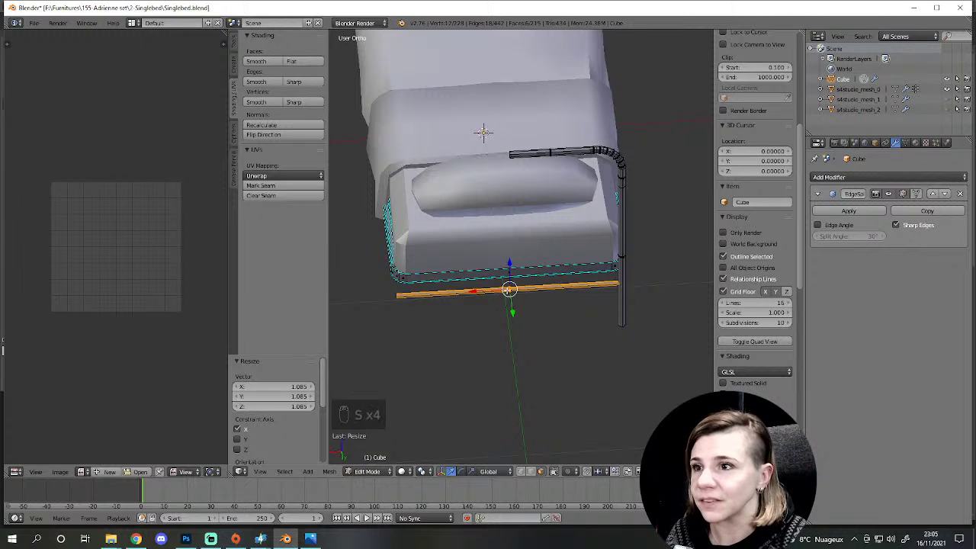
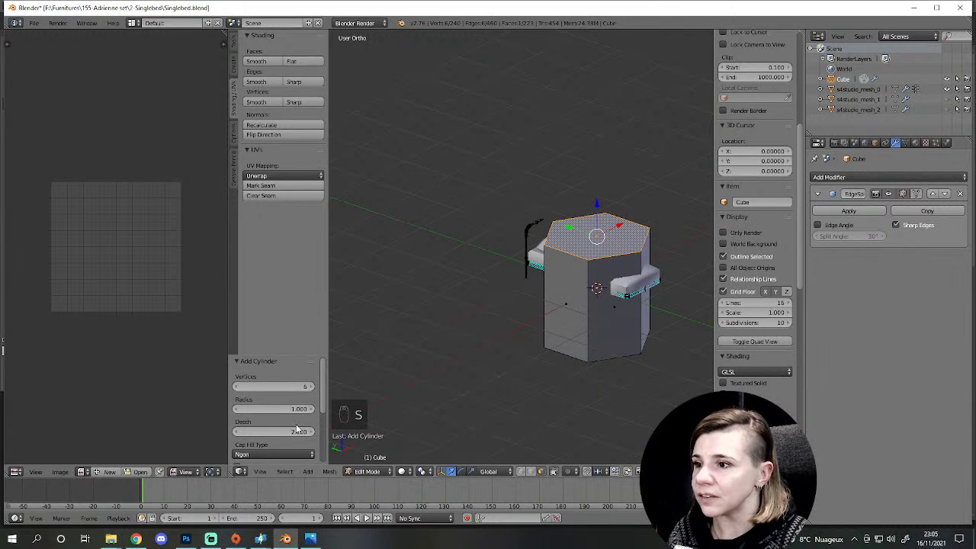
key(Tab)
Step: Delete the added prism, re-add it and set its Vertices to 3 in the operator panel
key(Tab)
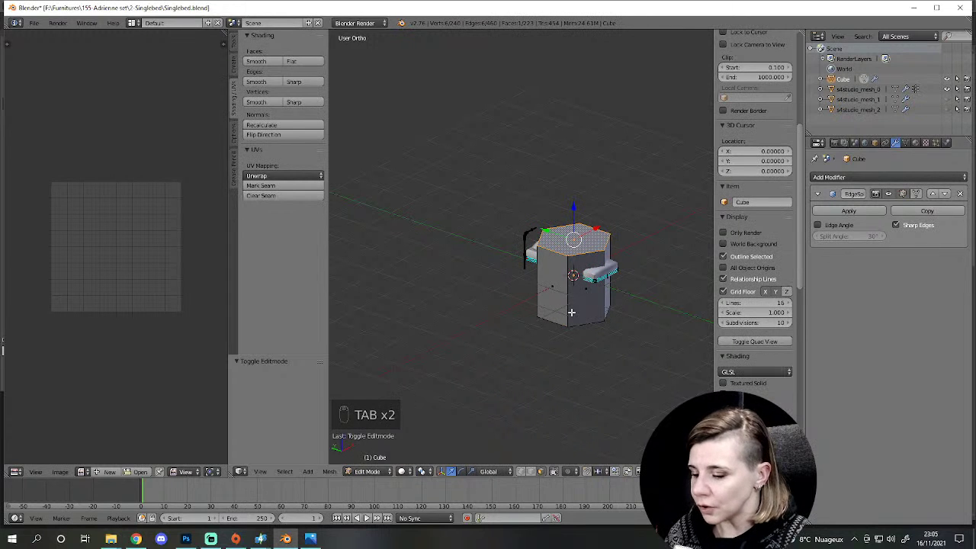
key(l)
key(Delete)
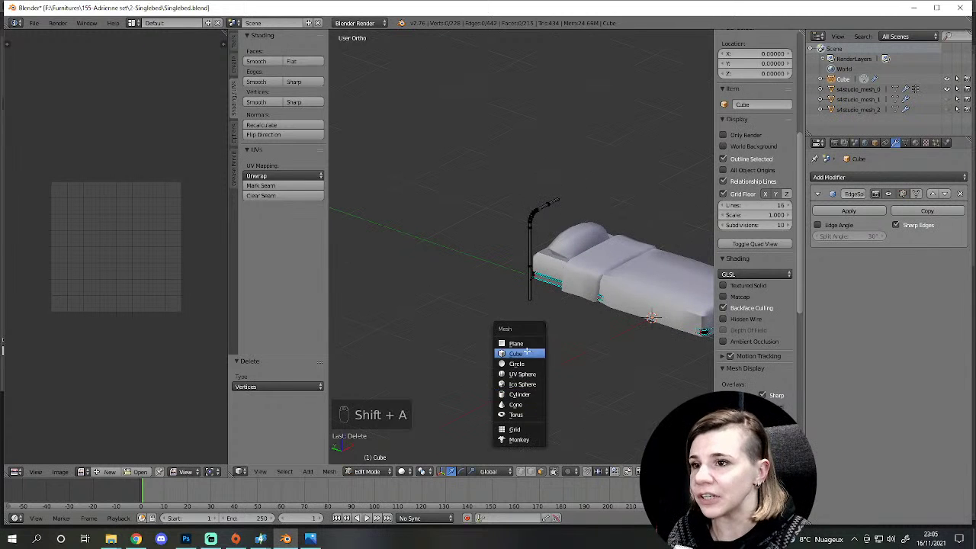
key(shift+a)
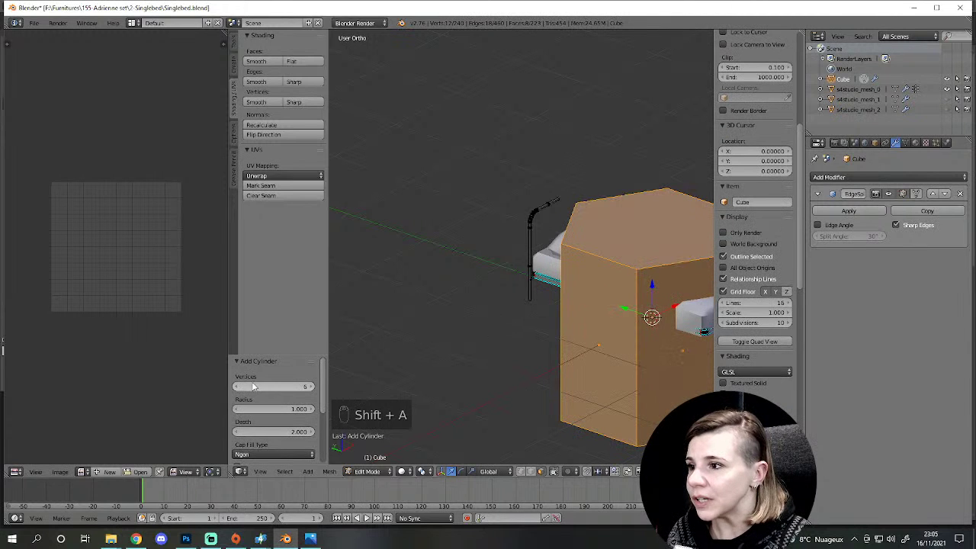
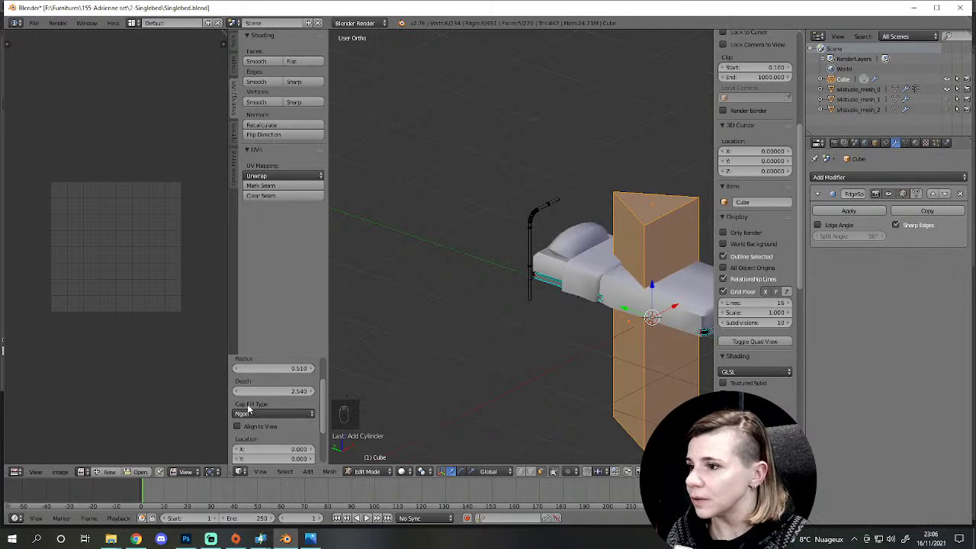
drag(250, 420, 716, 195)
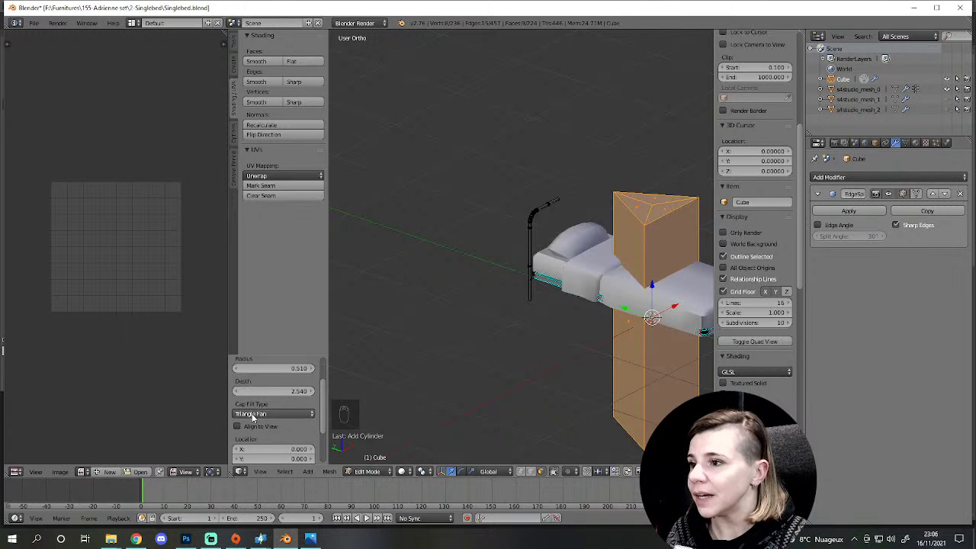
drag(256, 419, 269, 389)
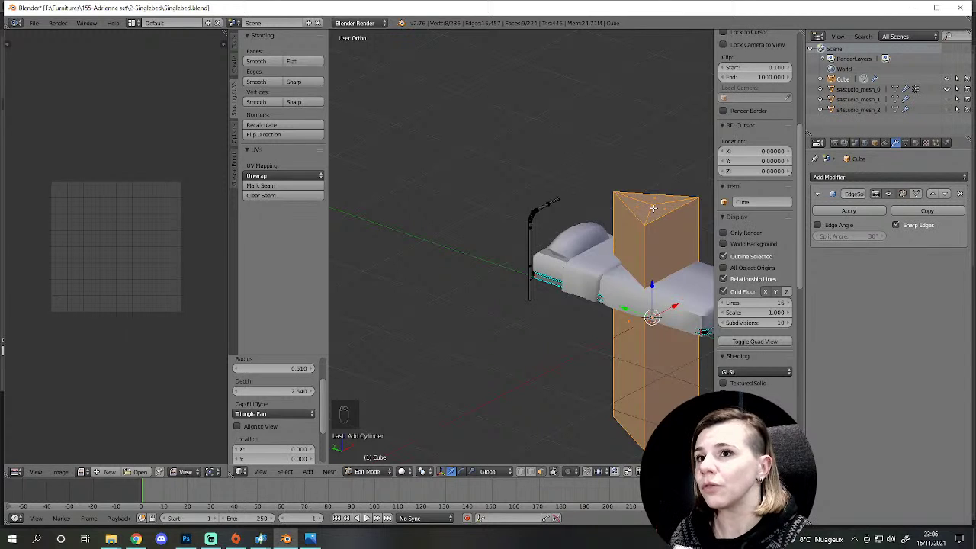
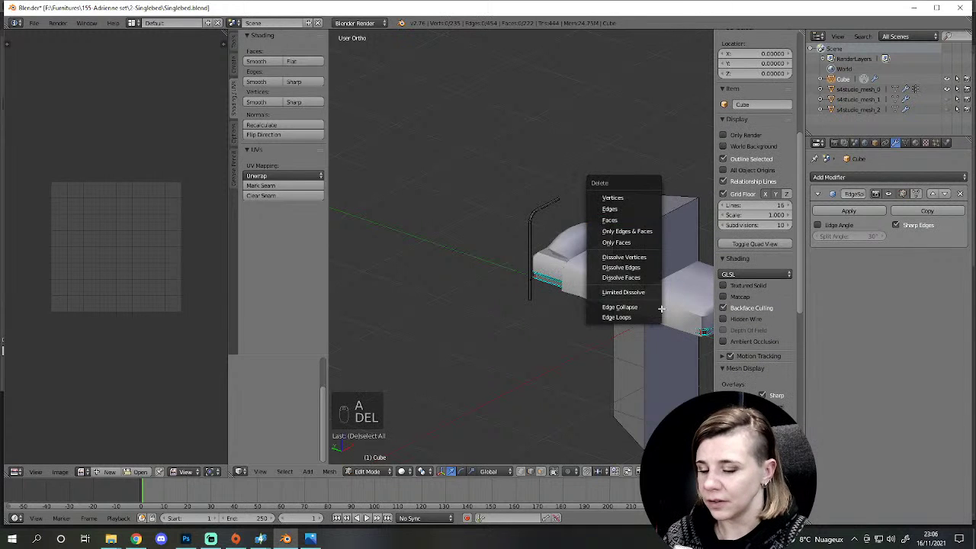
Step: Select the stray prism's linked vertices and delete them from the mesh
key(l)
key(Delete)
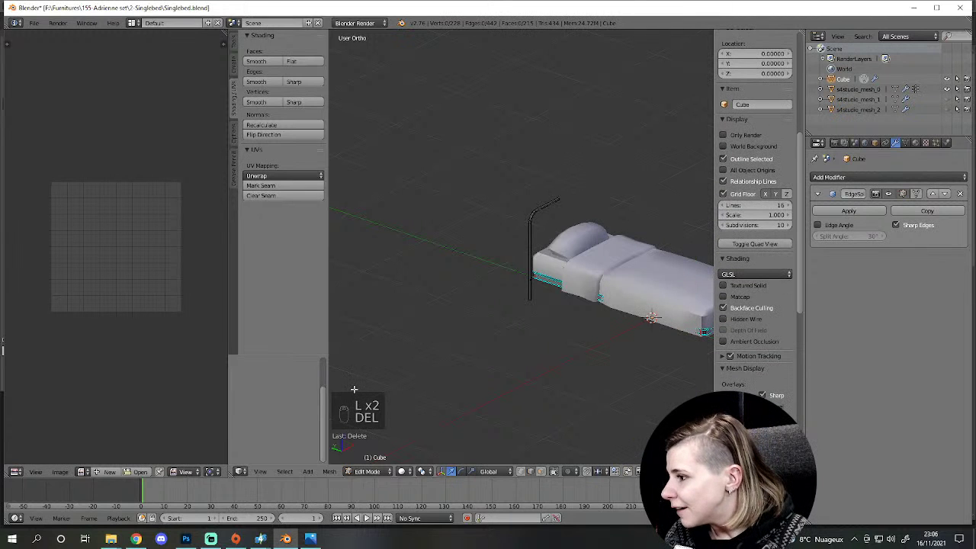
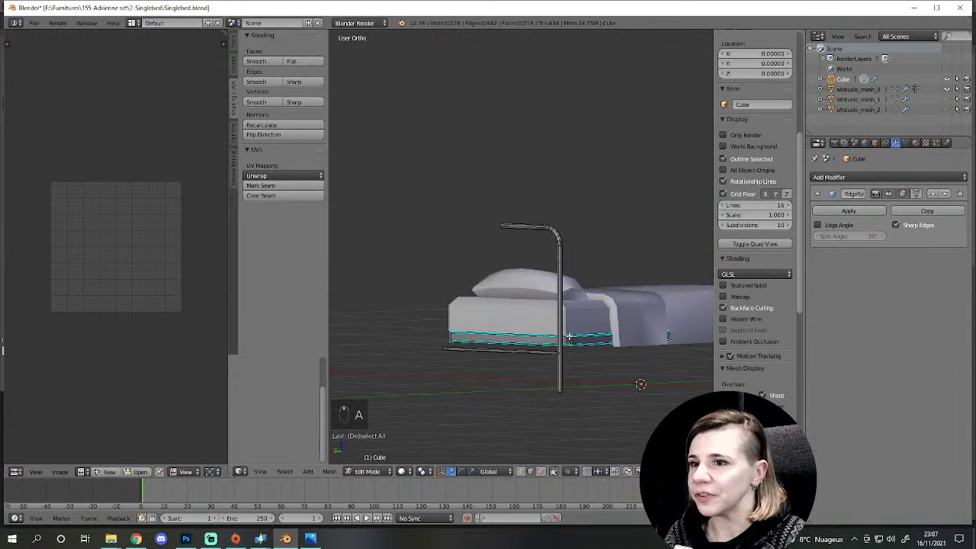
key(a)
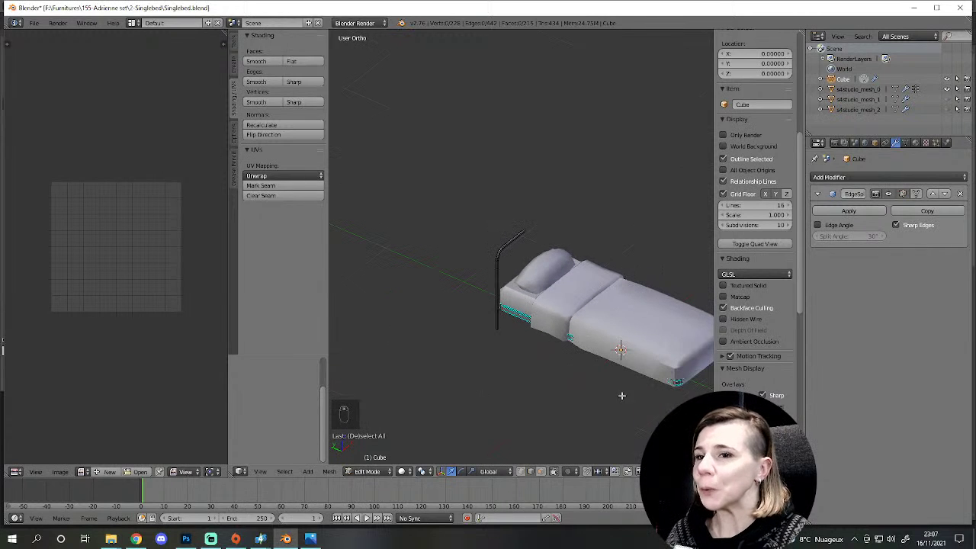
key(a)
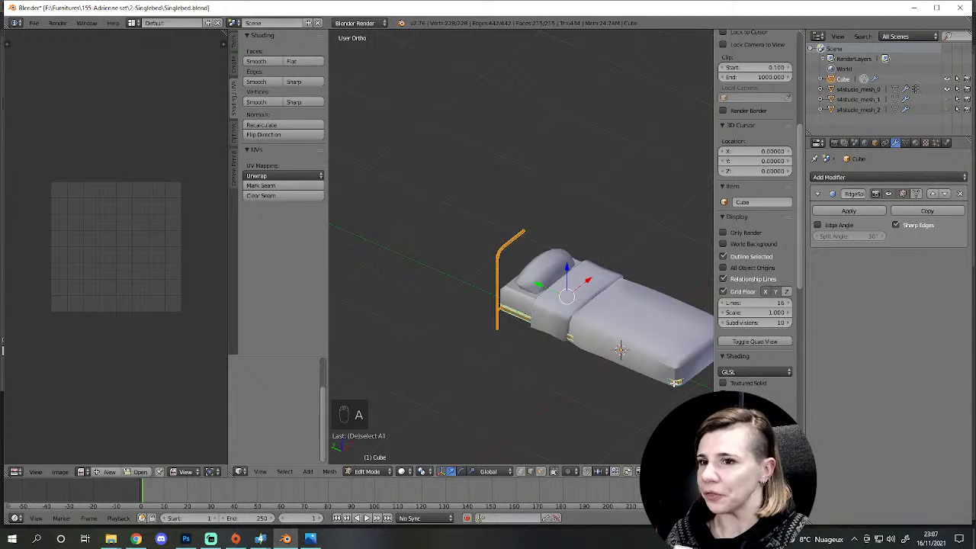
key(a)
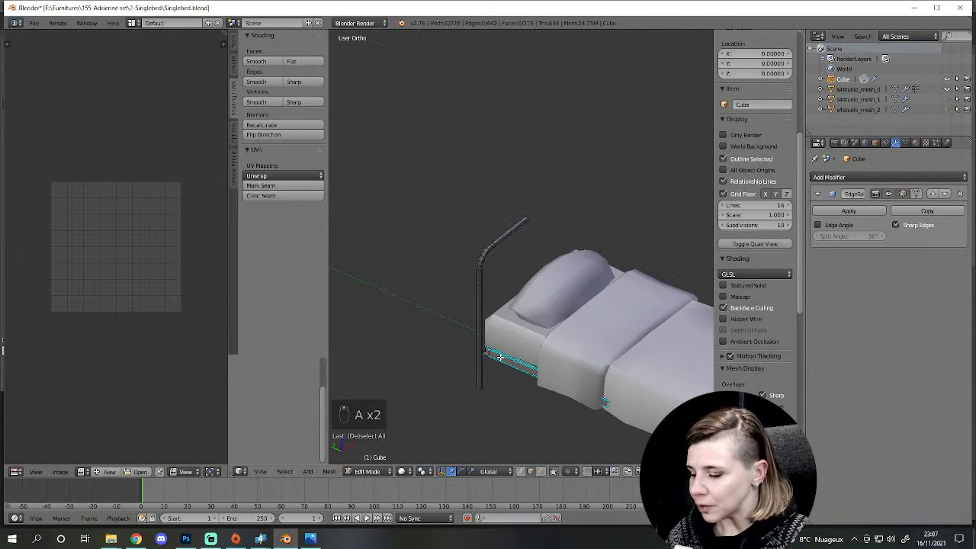
key(l)
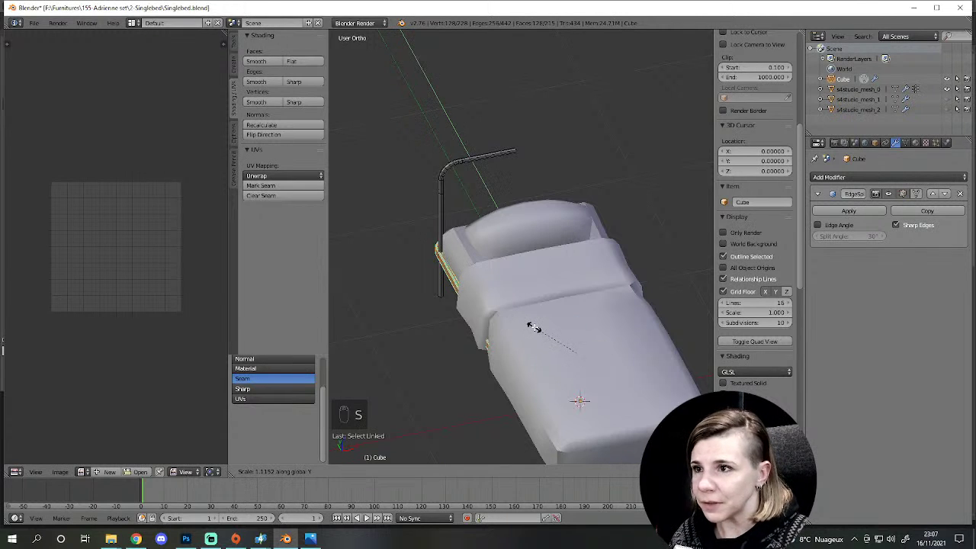
key(s)
key(s)
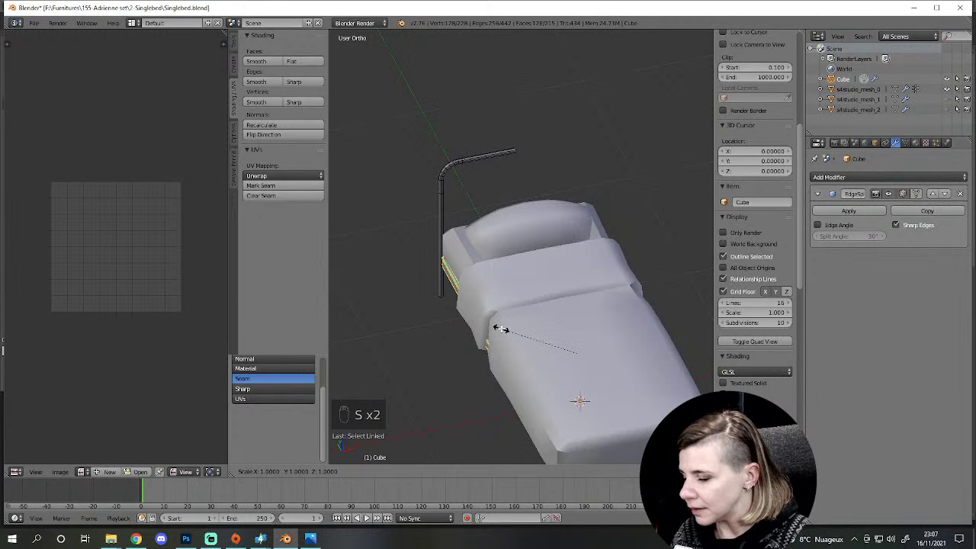
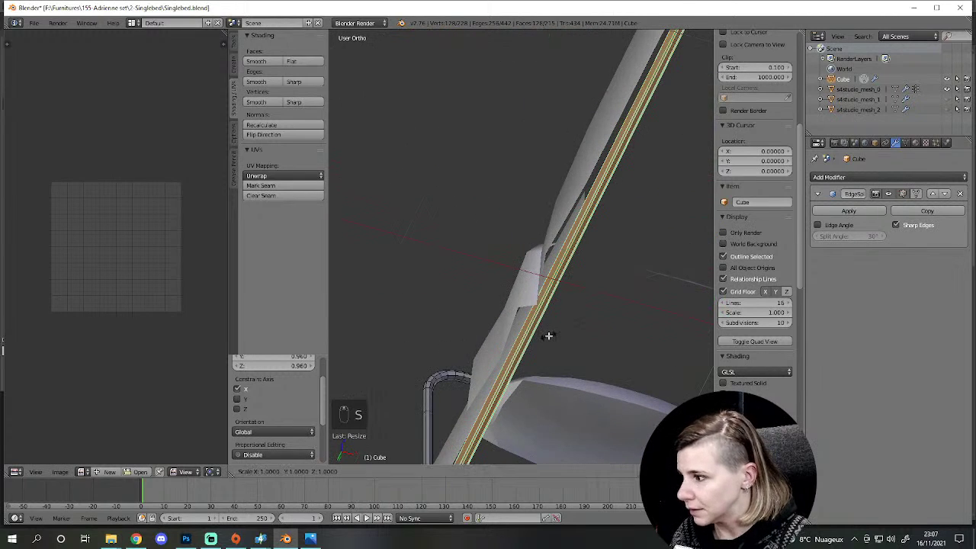
key(s)
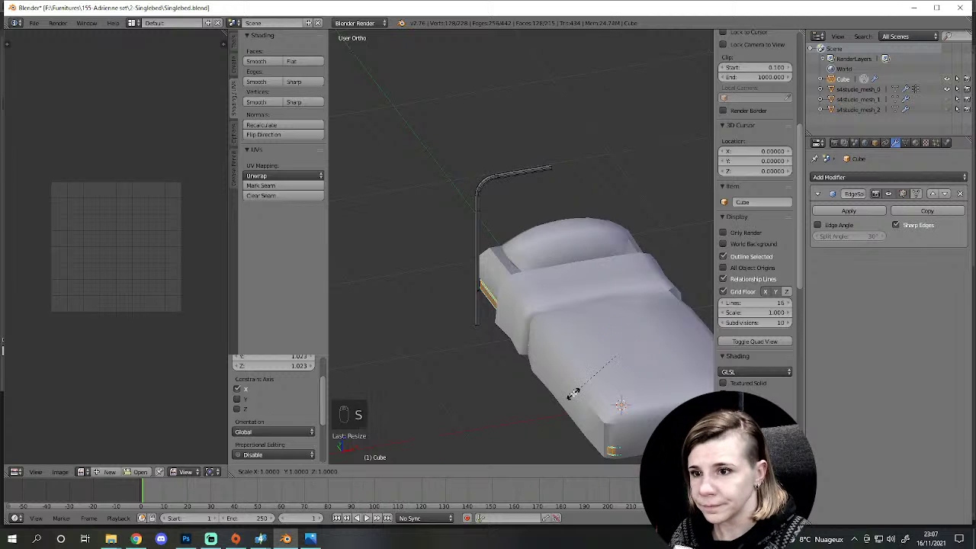
key(s)
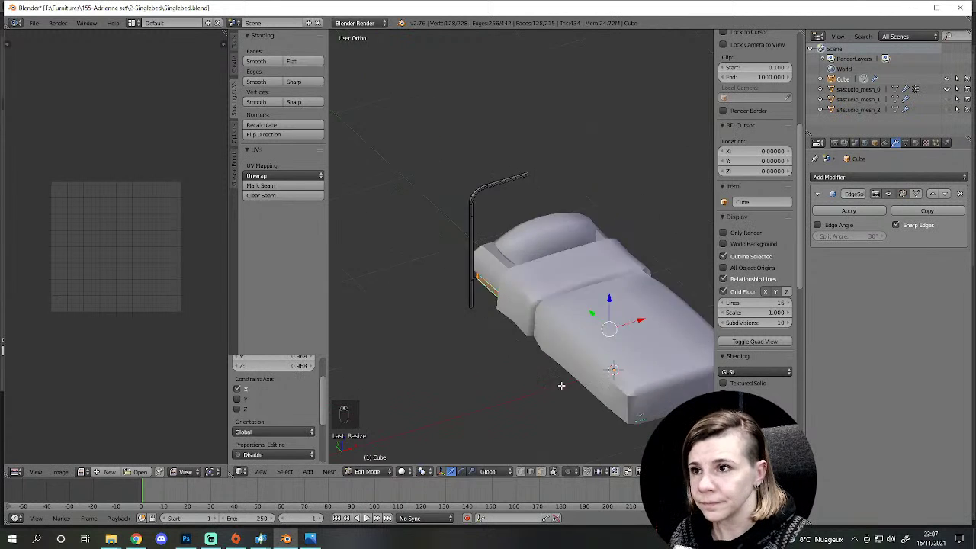
Step: From the top view, clear the selection and select the whole curved headboard rail by linked vertices
key(KP_7)
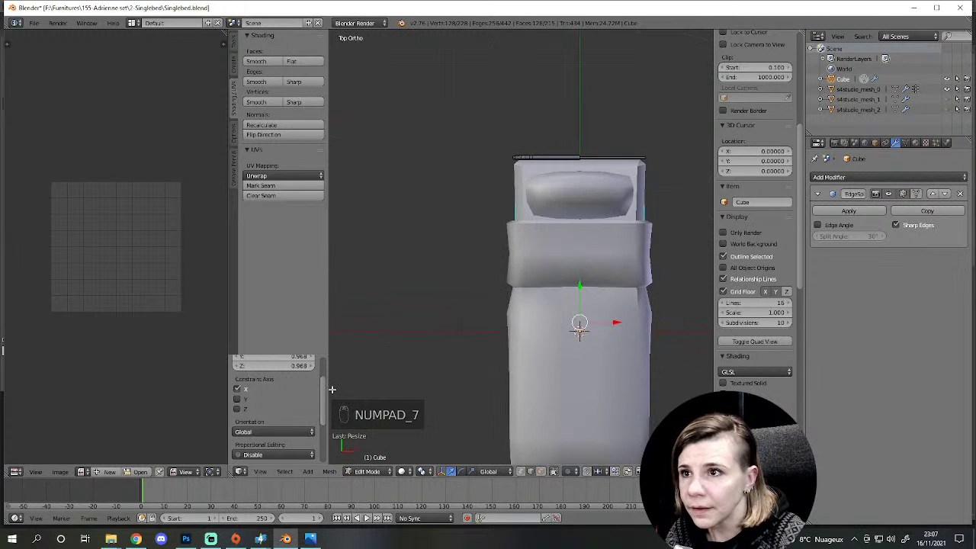
key(z)
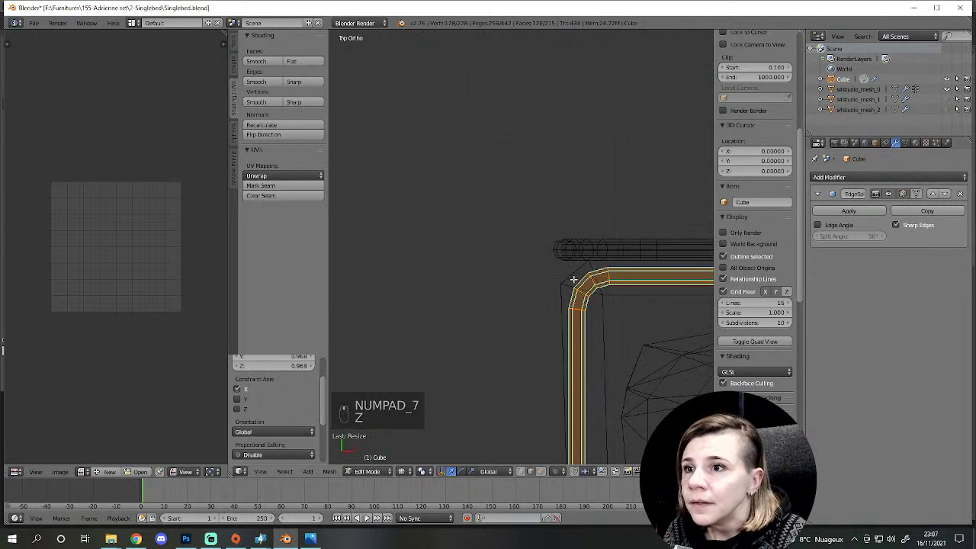
key(a)
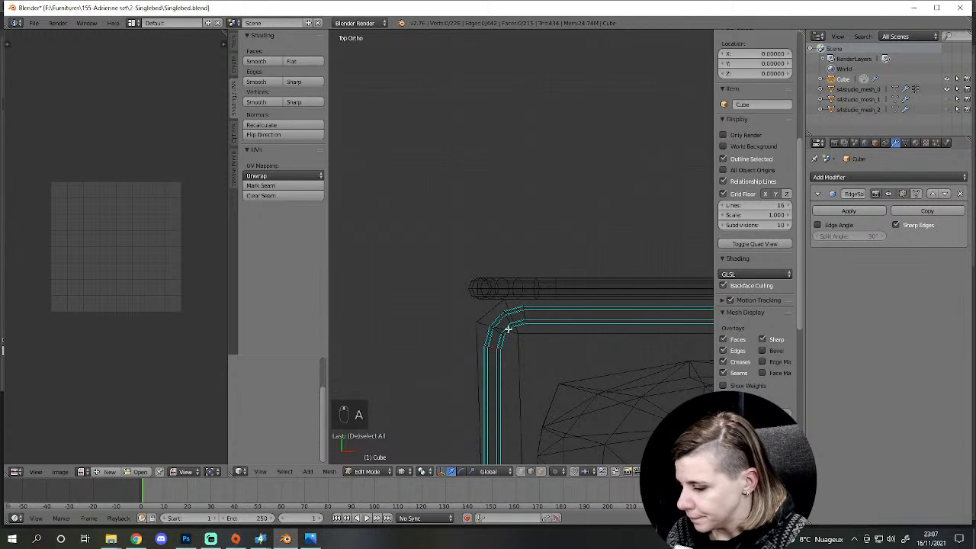
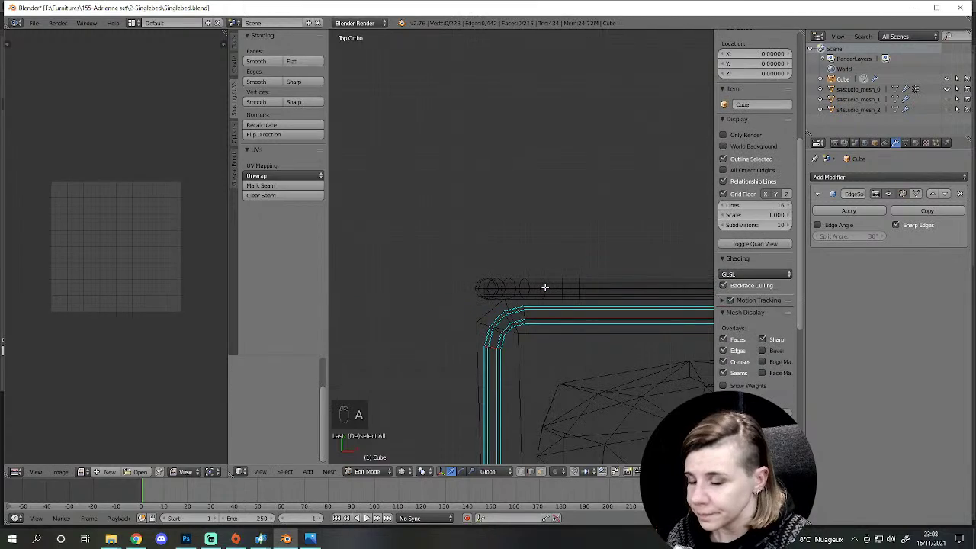
key(l)
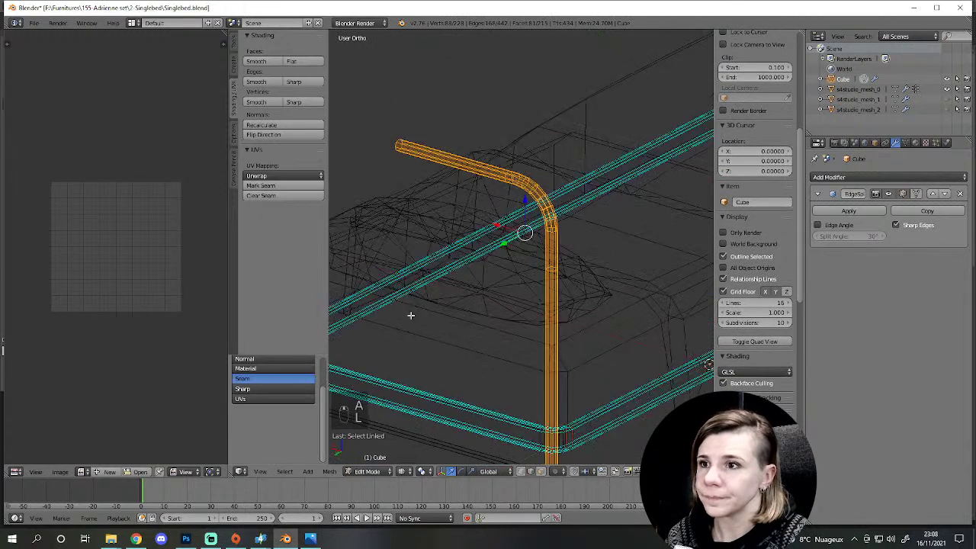
key(l)
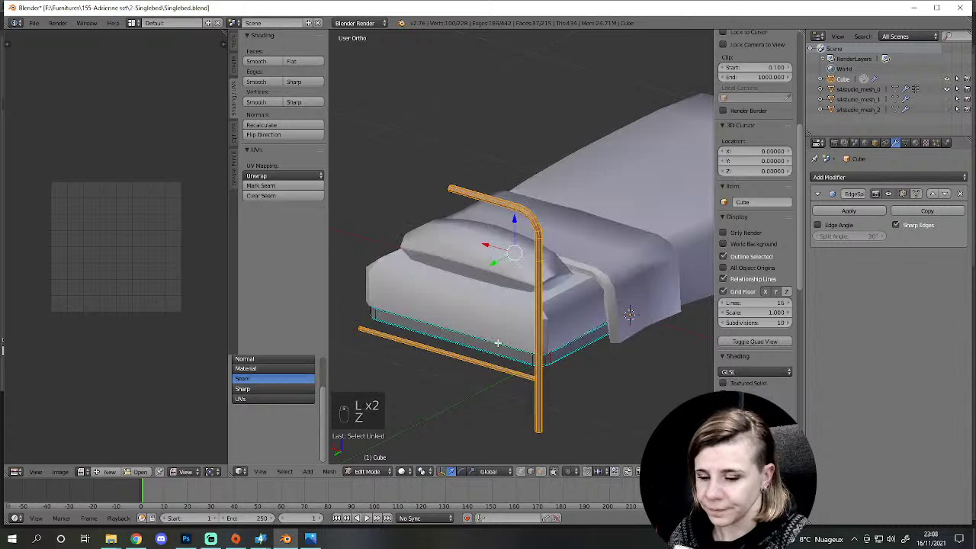
Step: Check the selected rail in wireframe from above and from the right side
key(z)
key(KP_7)
key(z)
key(z)
key(KP_3)
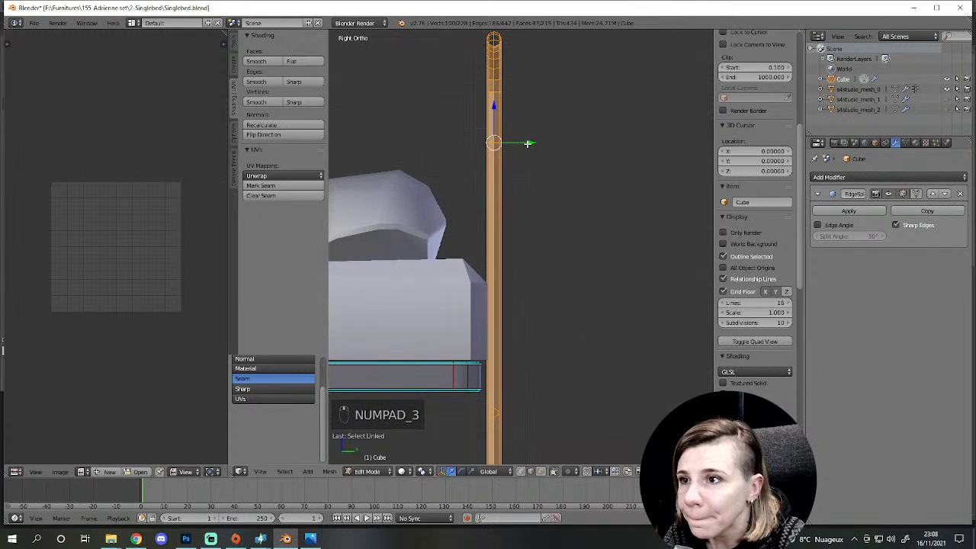
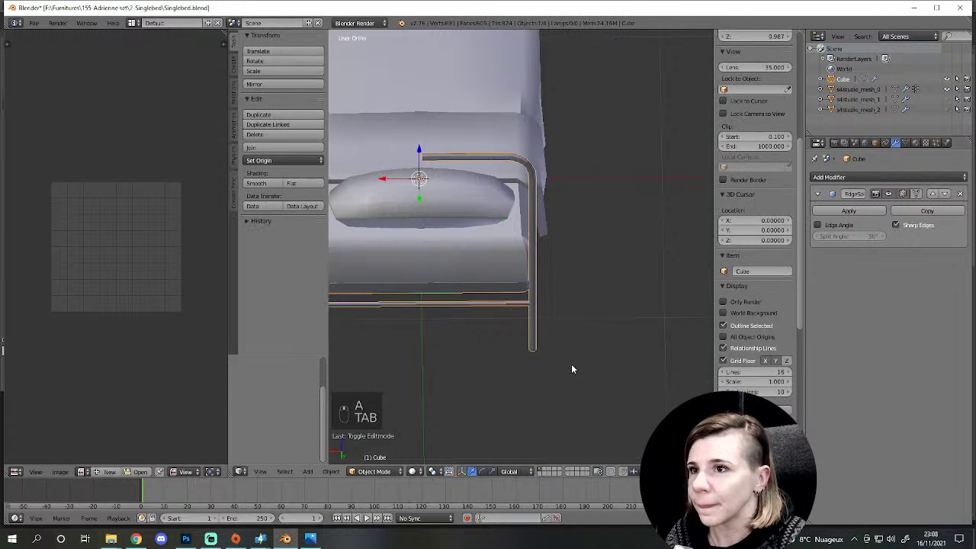
Step: Pull the view back to see the whole bed
drag(696, 335, 500, 336)
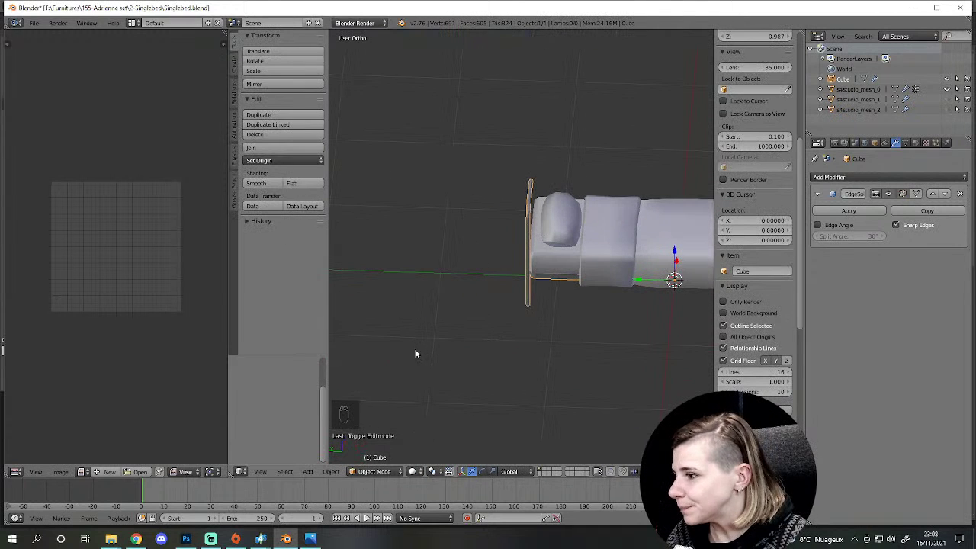
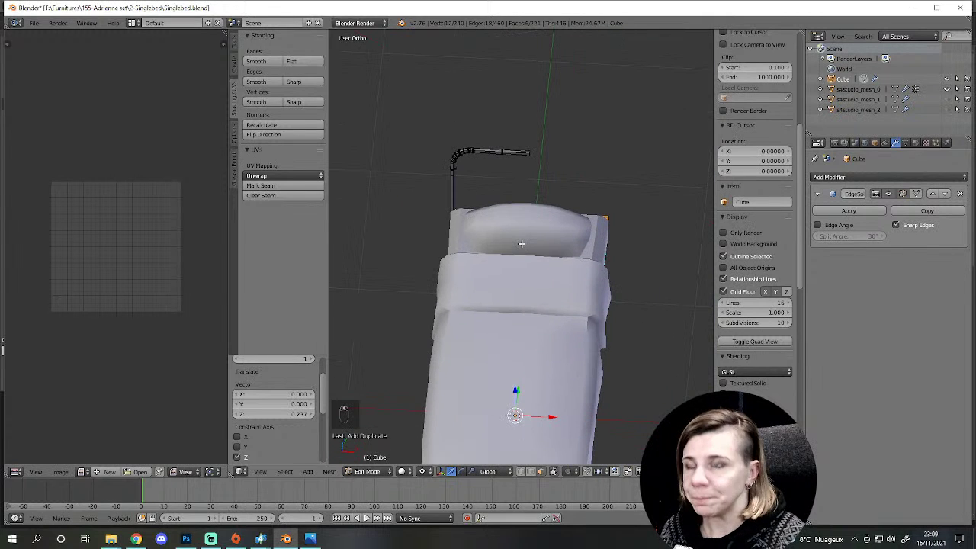
Step: In front wireframe view, tilt the straight bar to a slant and raise it beneath the headboard rail's top
key(KP_1)
key(z)
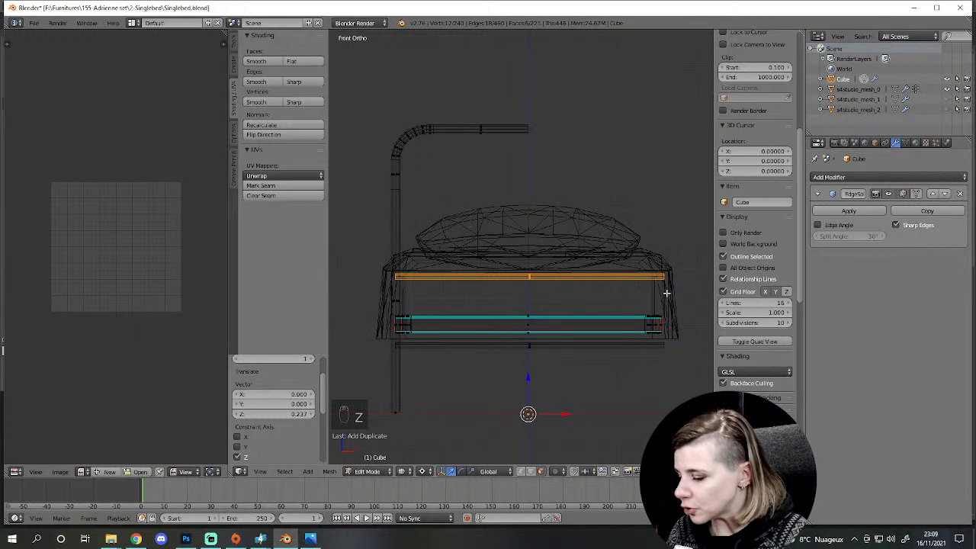
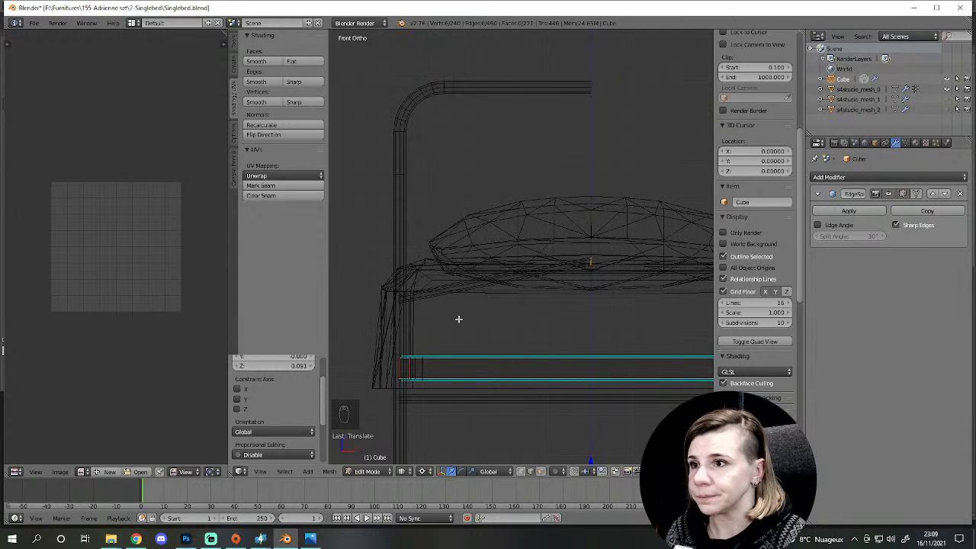
key(ctrl+KP_Add)
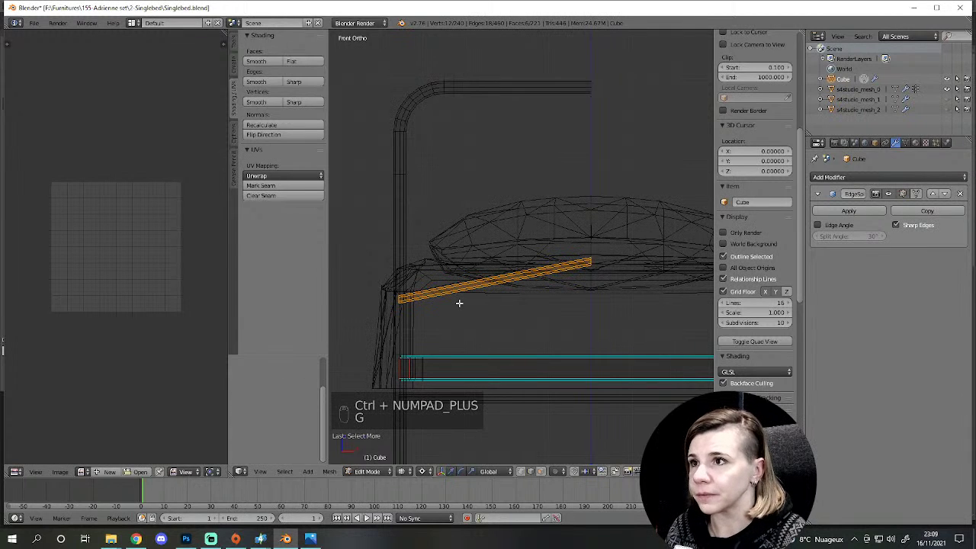
key(g)
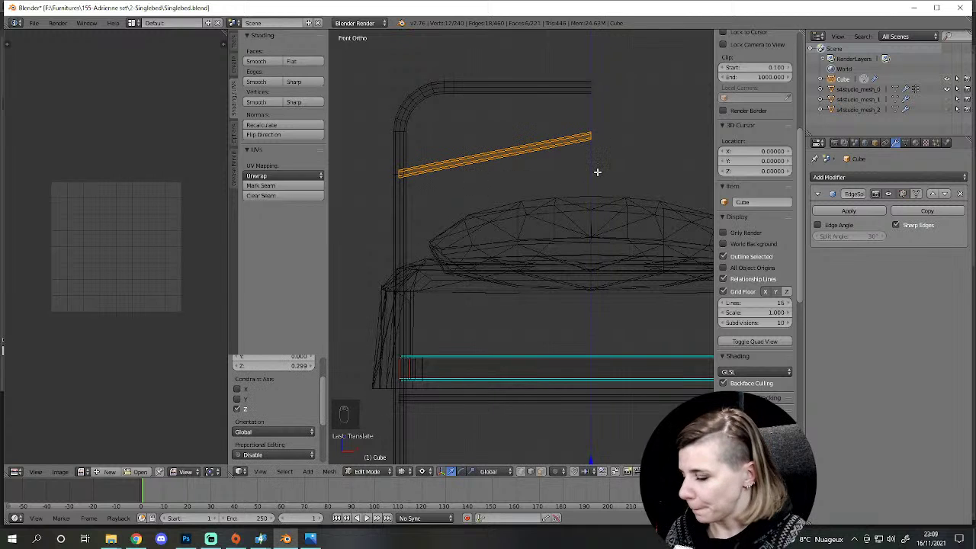
key(s)
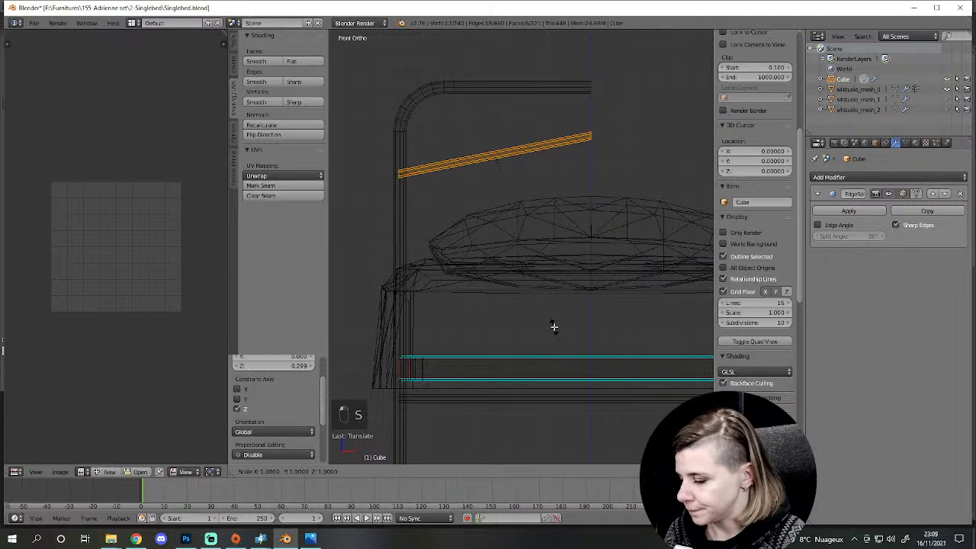
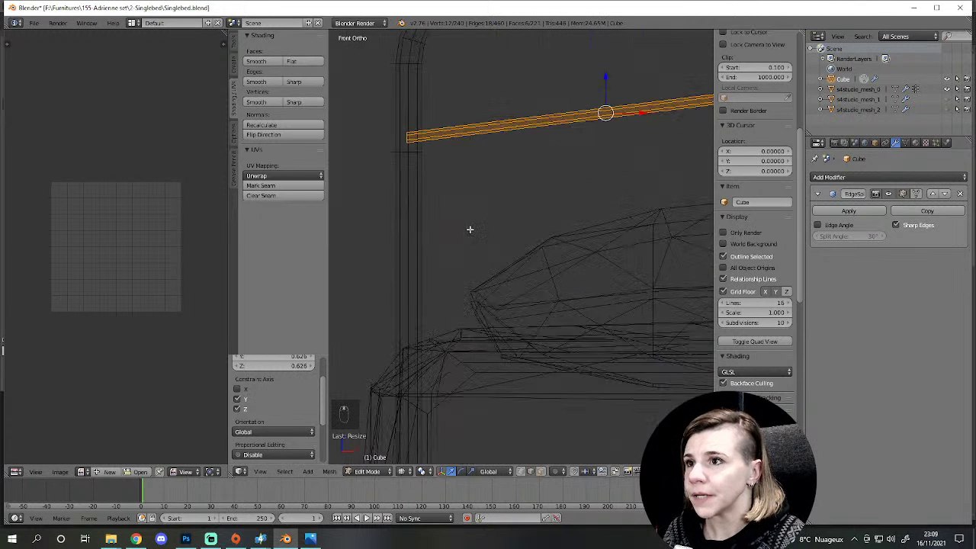
key(g)
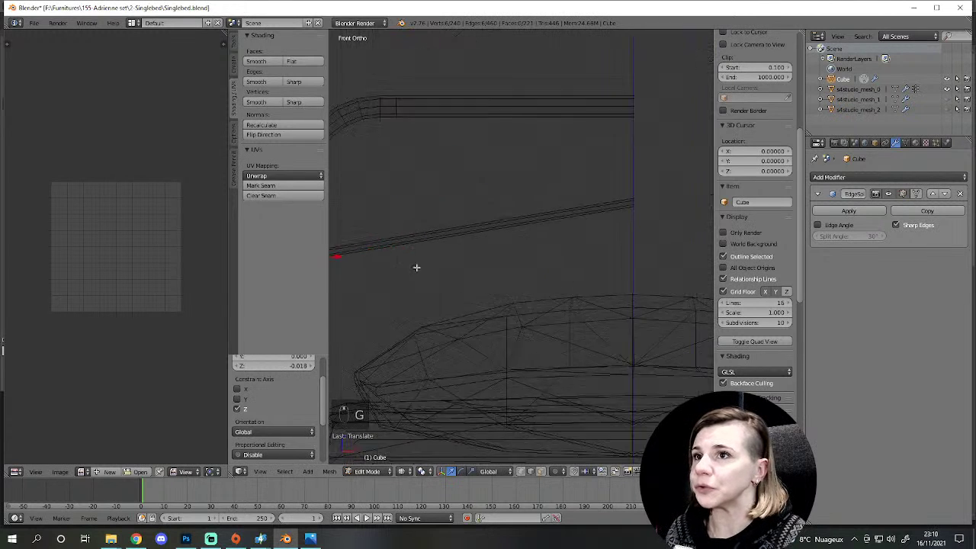
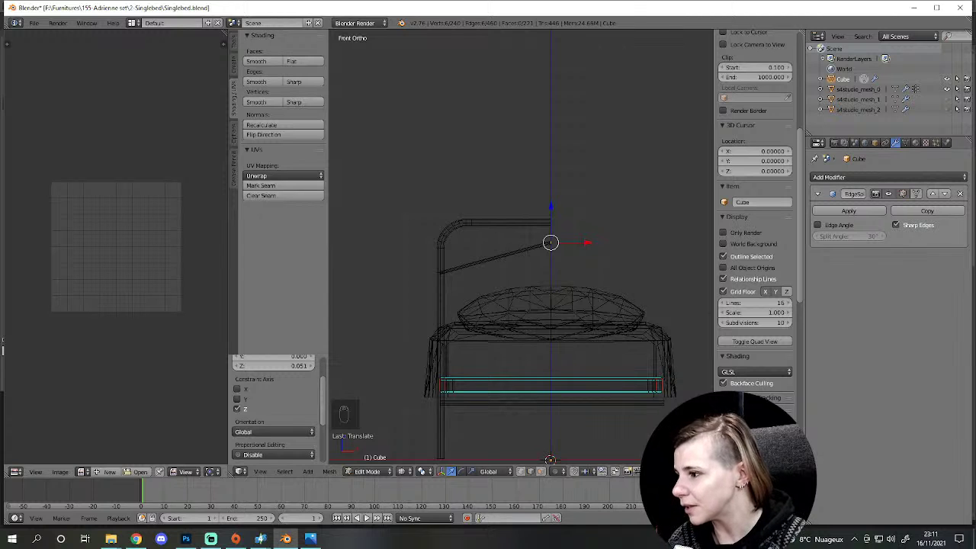
Step: Zoom in on the diagonal bar's end and clear the vertex selection
scroll(up, 3)
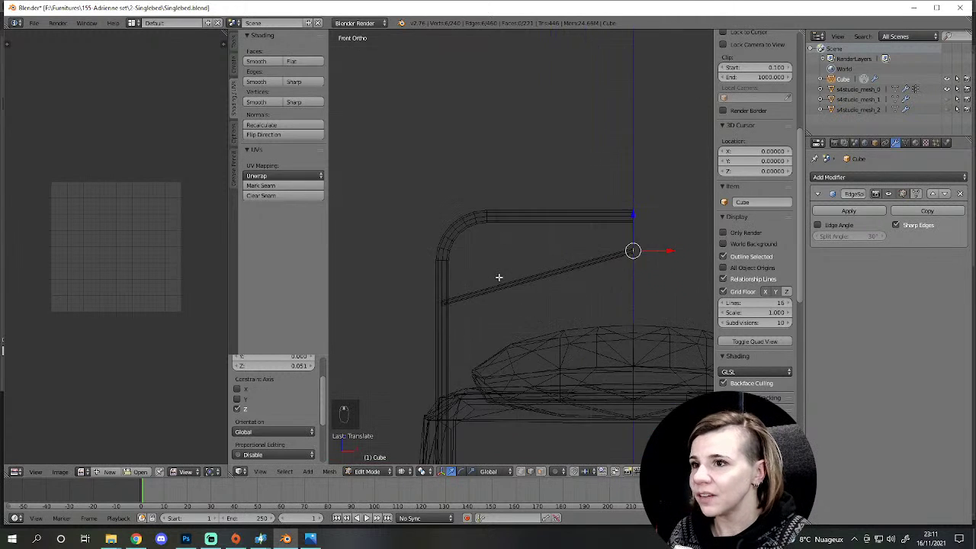
key(a)
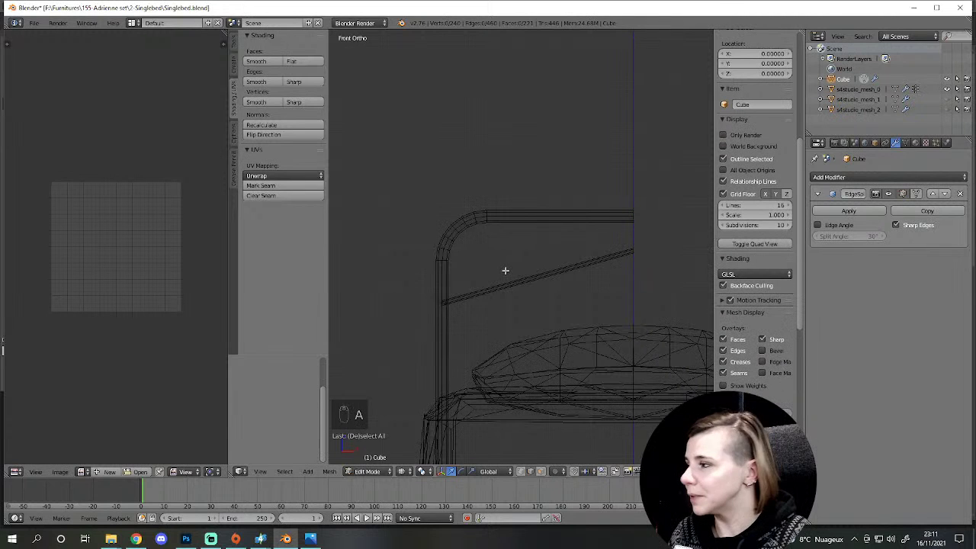
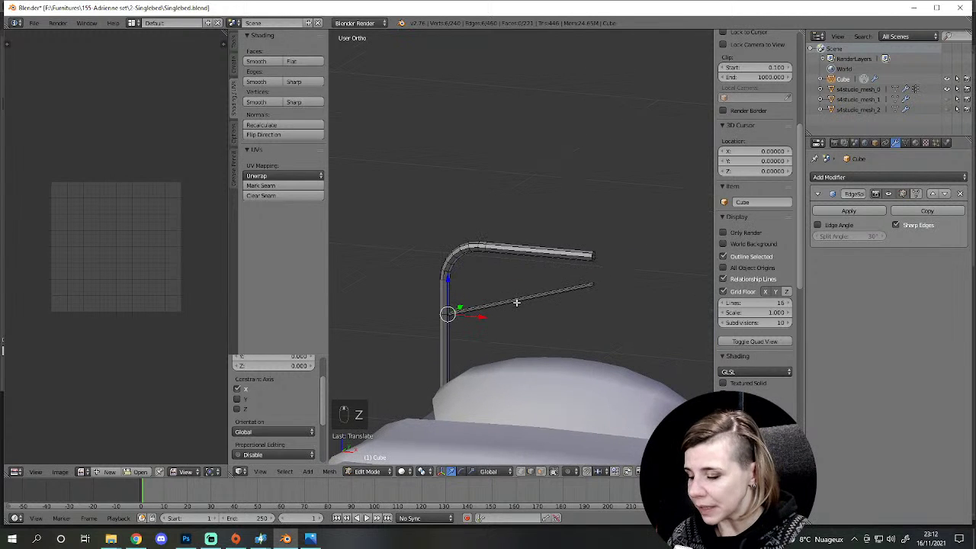
Step: View the headboard rail from the front and grab the strut's upper-end vertices to move them
key(l)
key(KP_1)
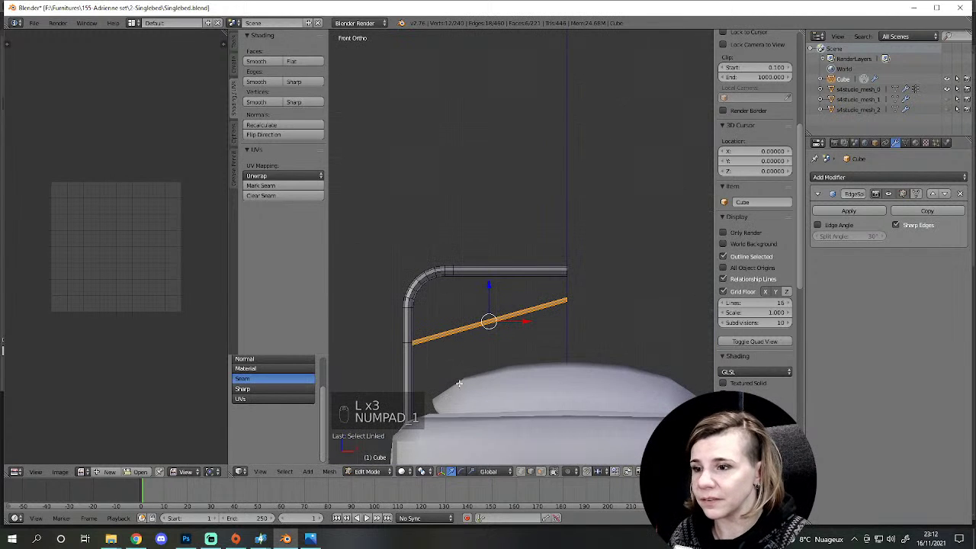
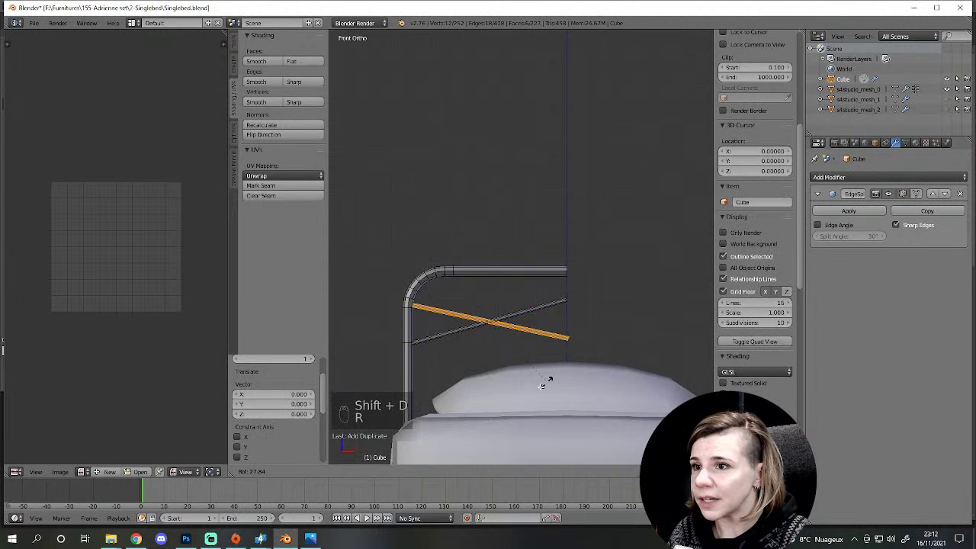
key(r)
key(KP_1)
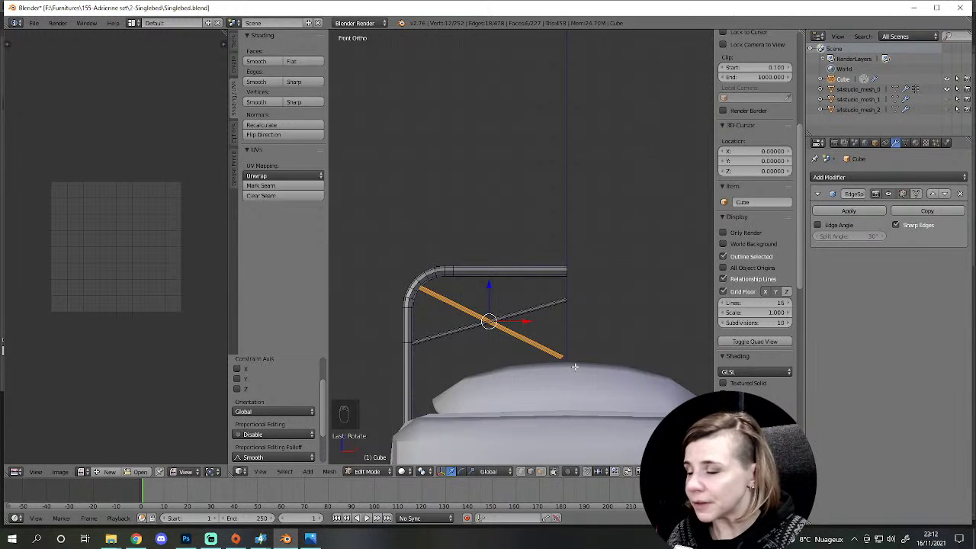
key(s)
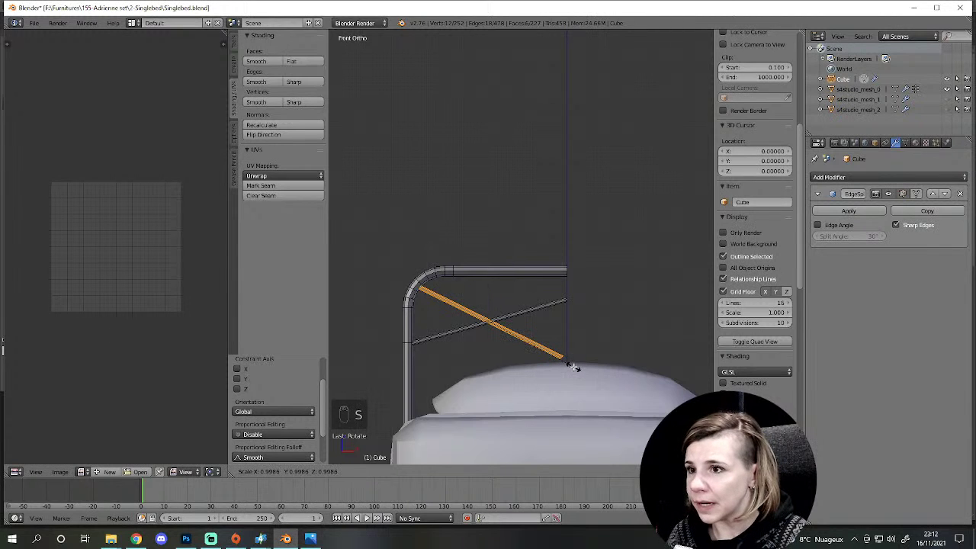
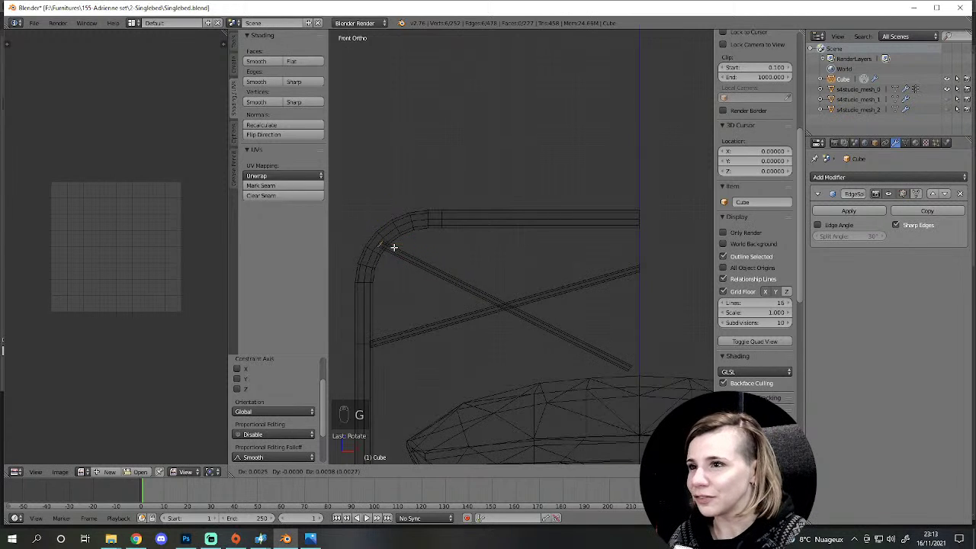
Step: Place the strut's upper end on the top rail just past the corner bend
key(g)
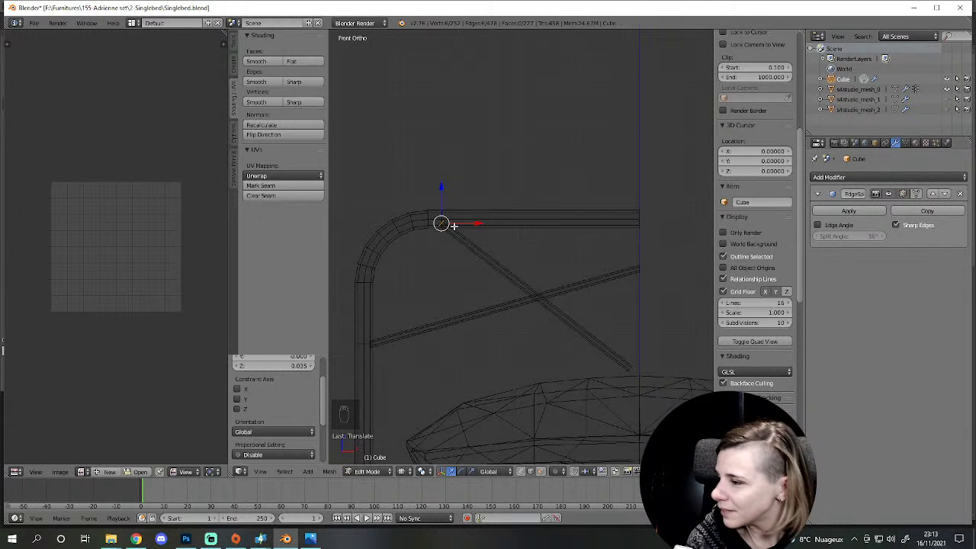
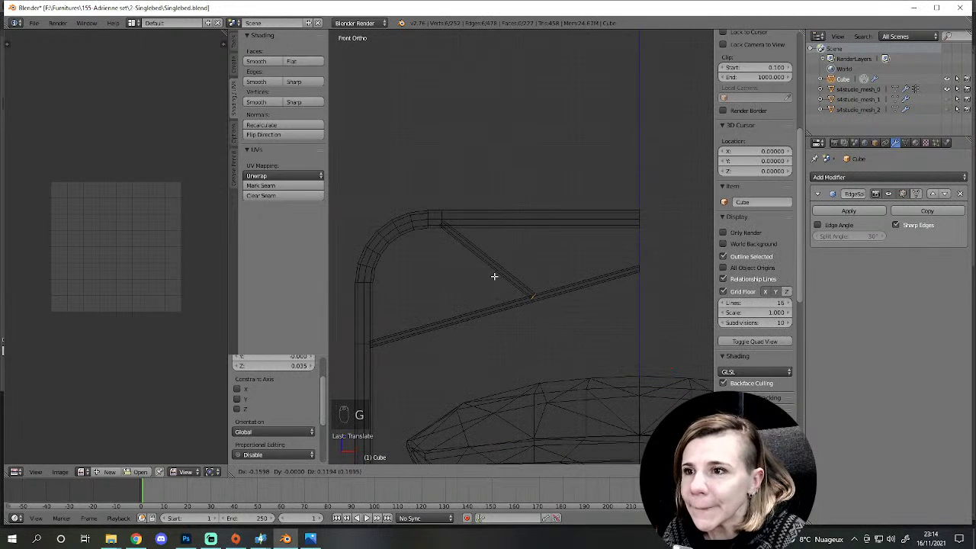
Step: Duplicate a tube section and stand it up as a new vertical post in the frame
key(g)
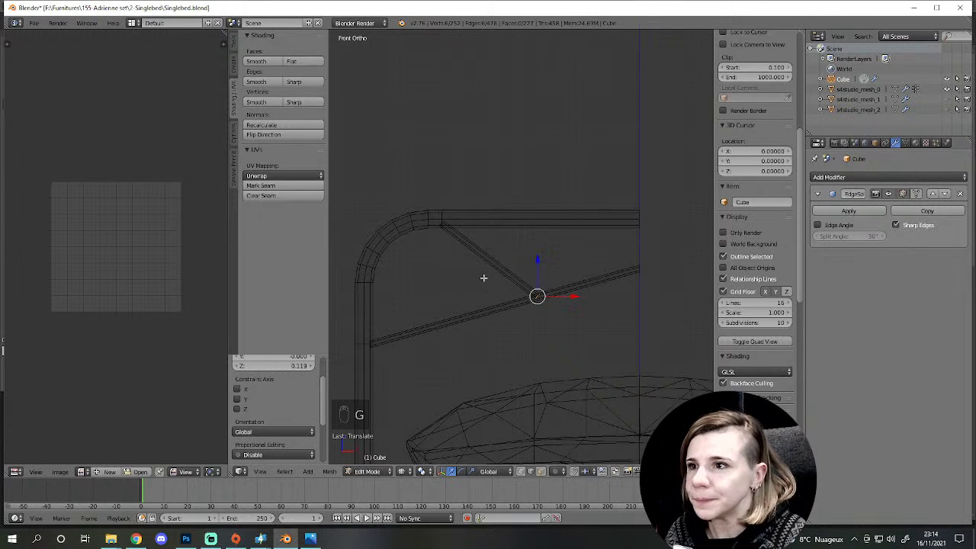
key(l)
key(shift+d)
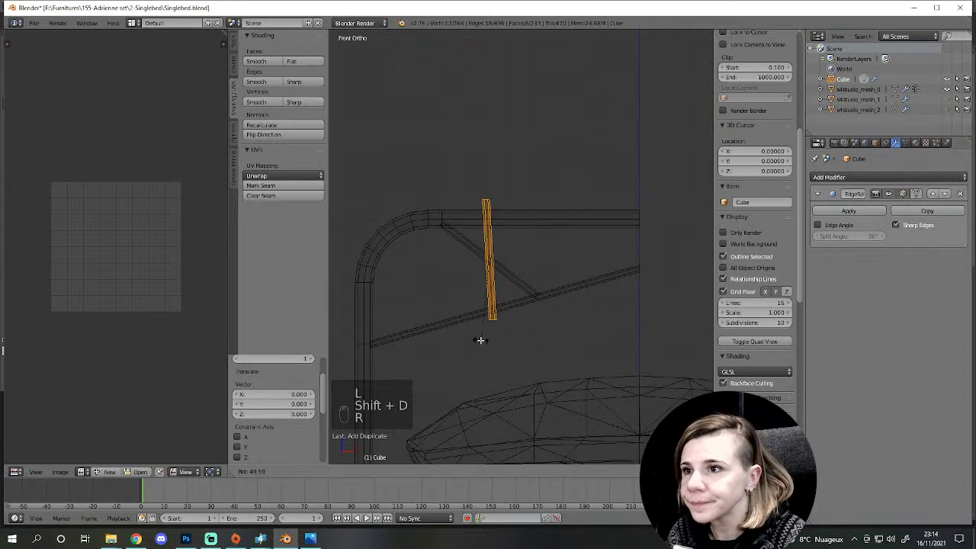
key(r)
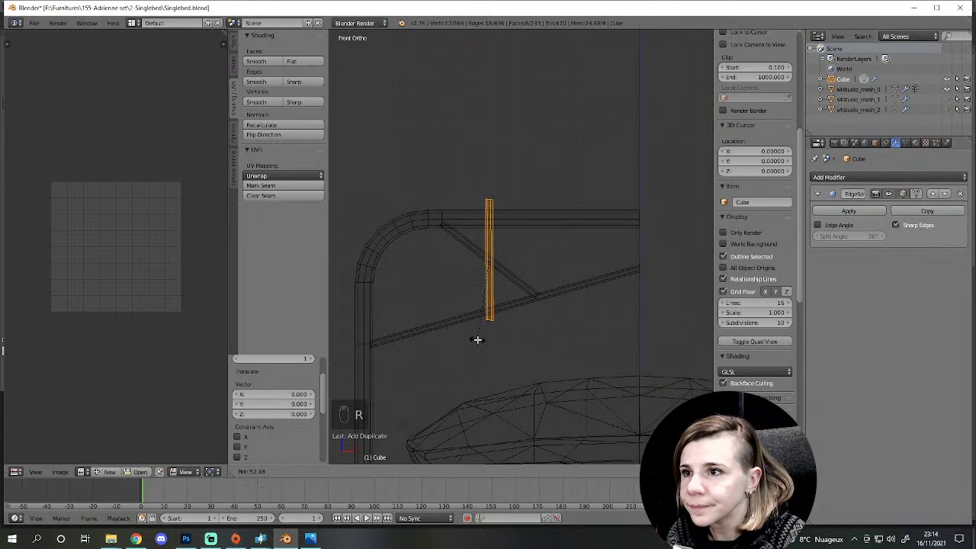
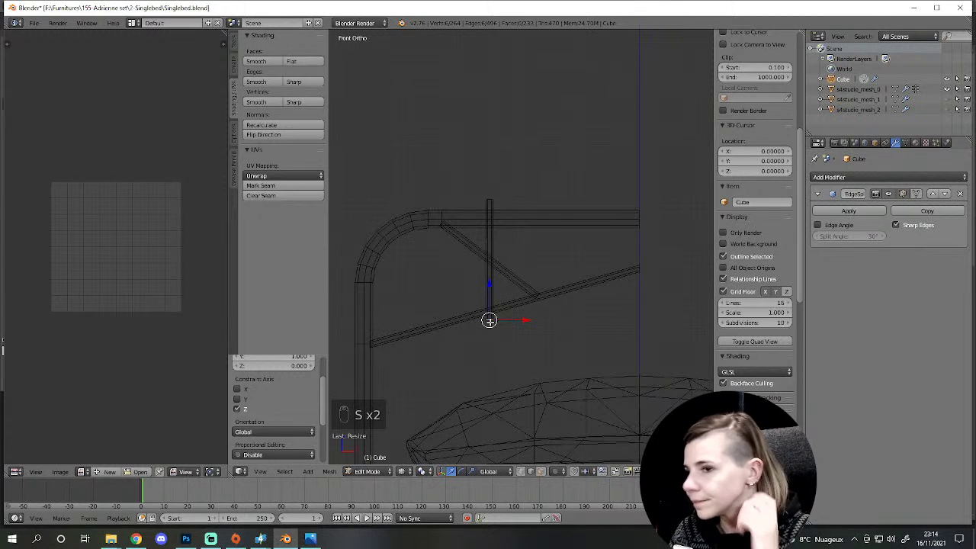
Step: Select the whole new post, hide it, and return the view to solid shading
key(ctrl+KP_Add)
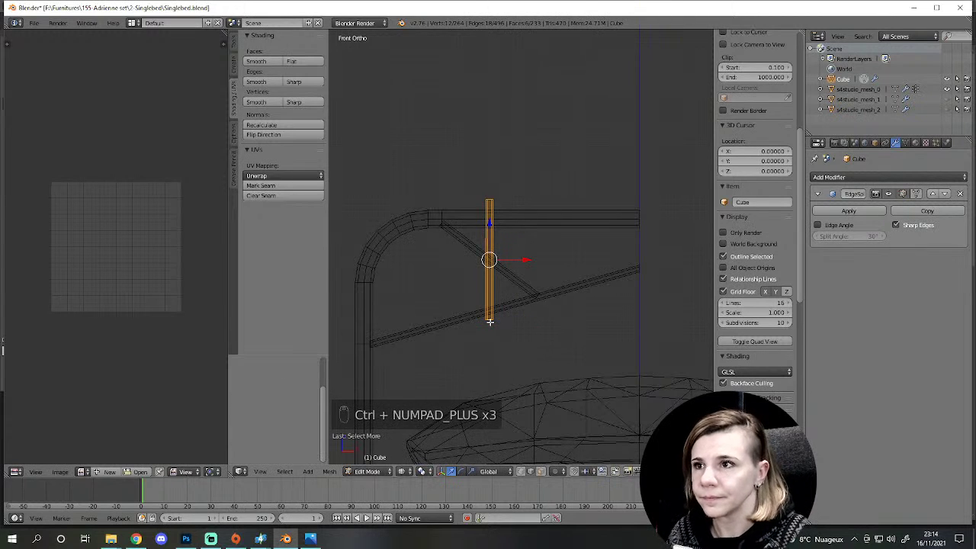
key(ctrl+KP_Add)
key(g)
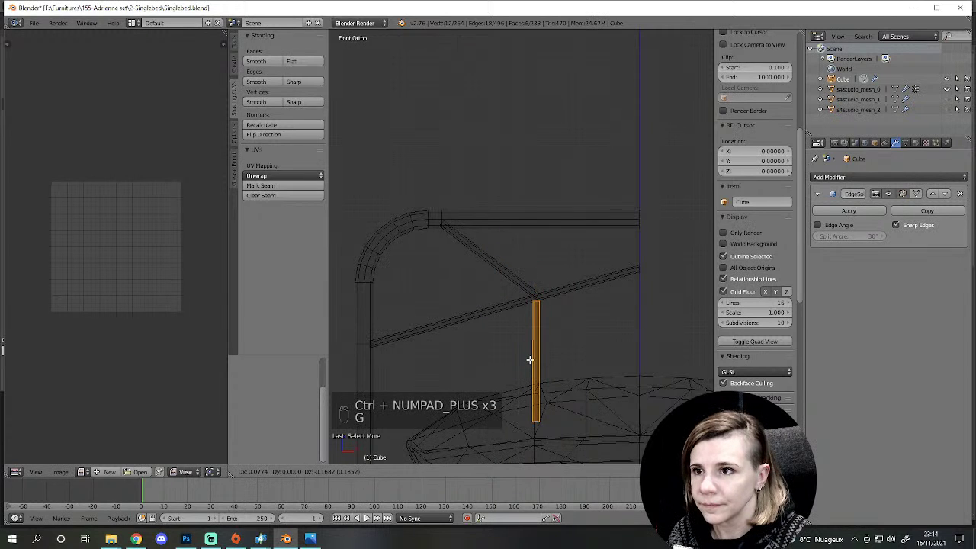
key(z)
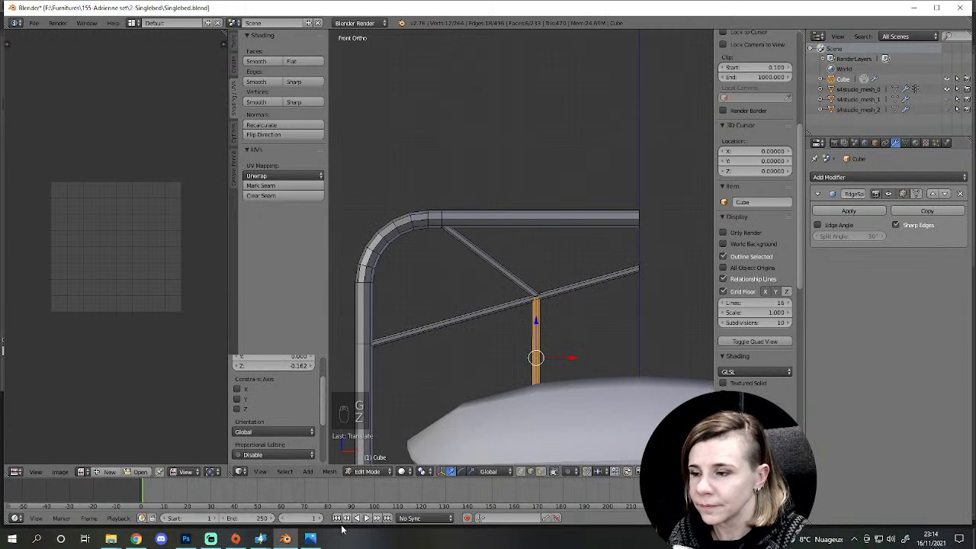
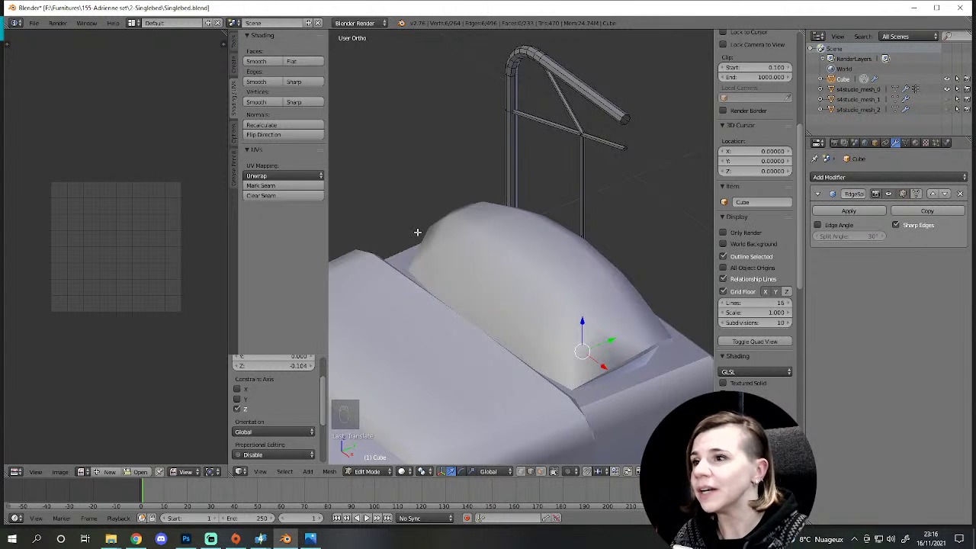
Step: Orbit the view around the bed frame to see the top rail corner
middle_click(575, 324)
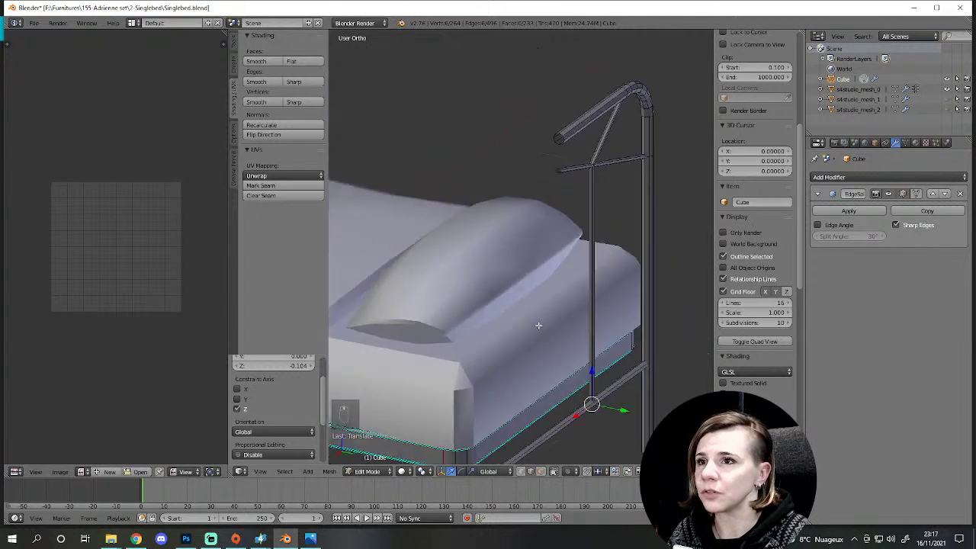
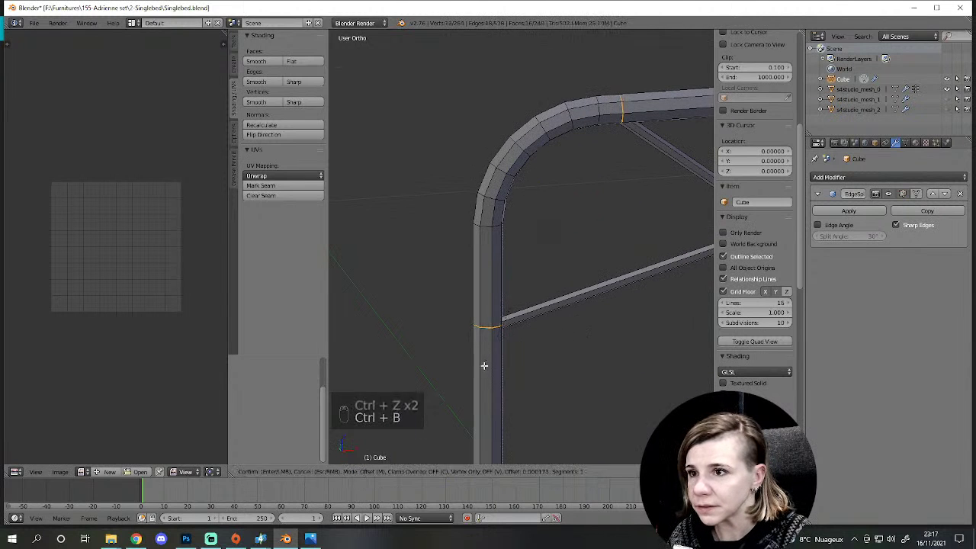
Step: Bevel a short band on the top rail and extrude it outward into a collar sleeve past the bend
key(ctrl+b)
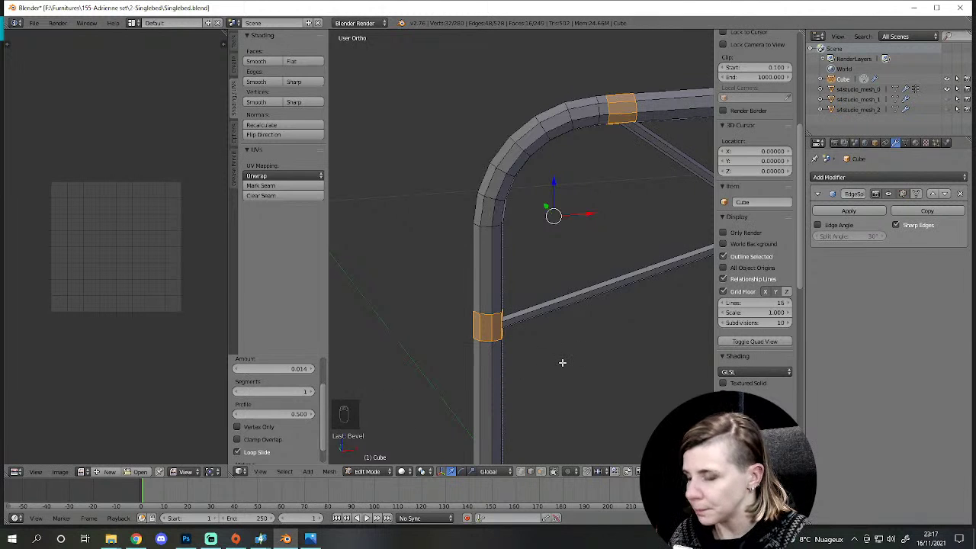
key(alt+e)
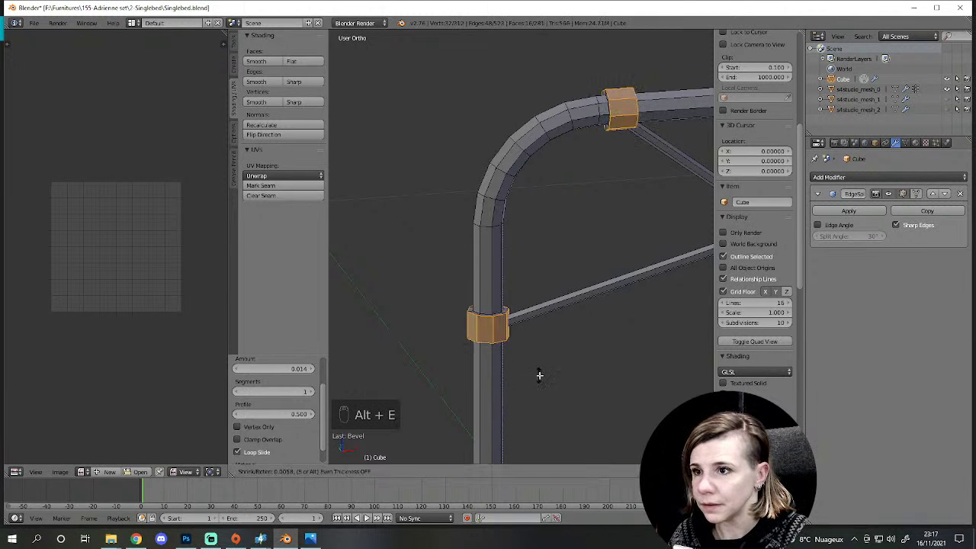
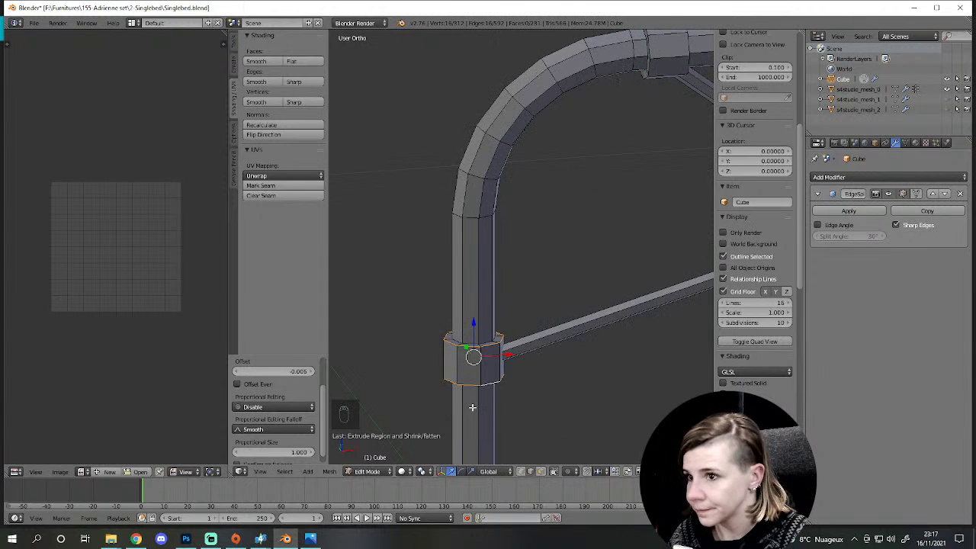
key(s)
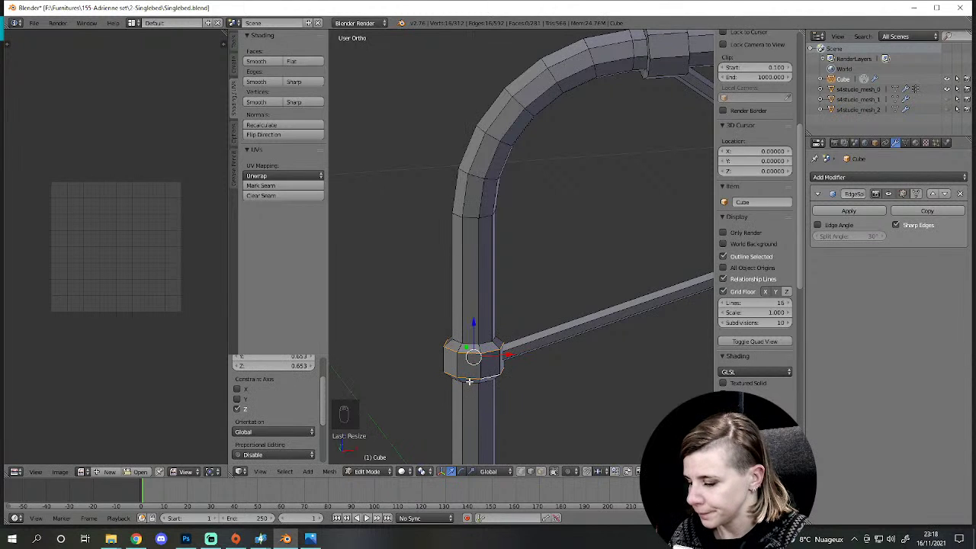
key(ctrl+b)
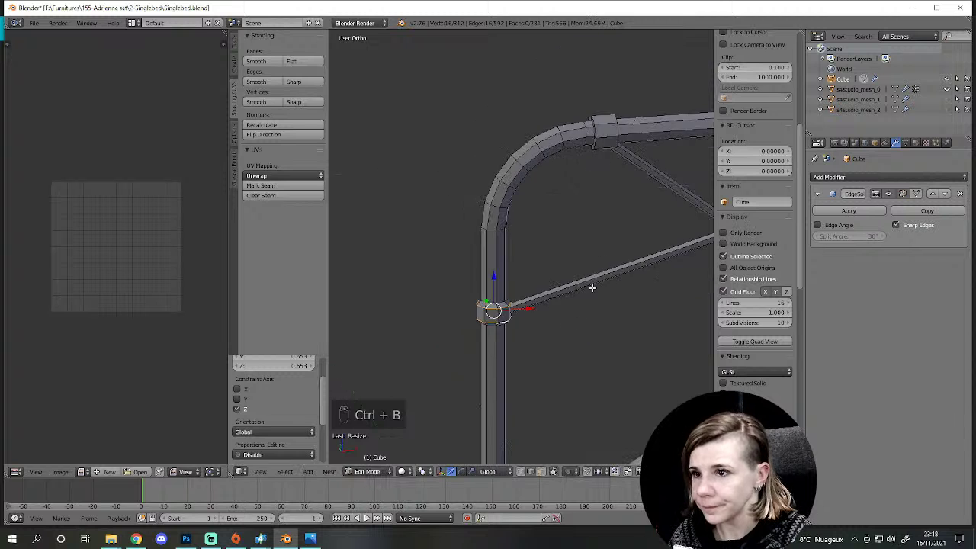
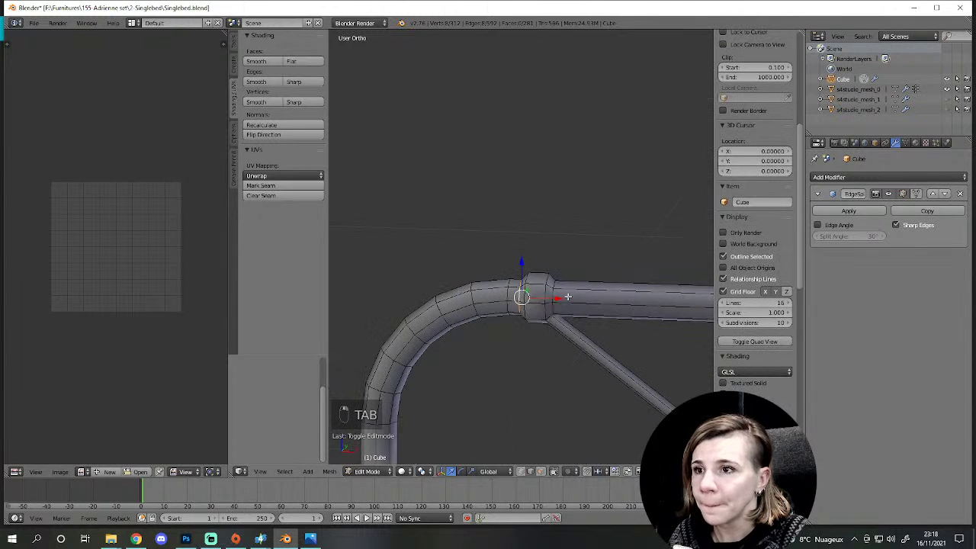
Step: Extend the sleeve-ring selection, duplicate it and view the crossing bars from the front
right_click(281, 157)
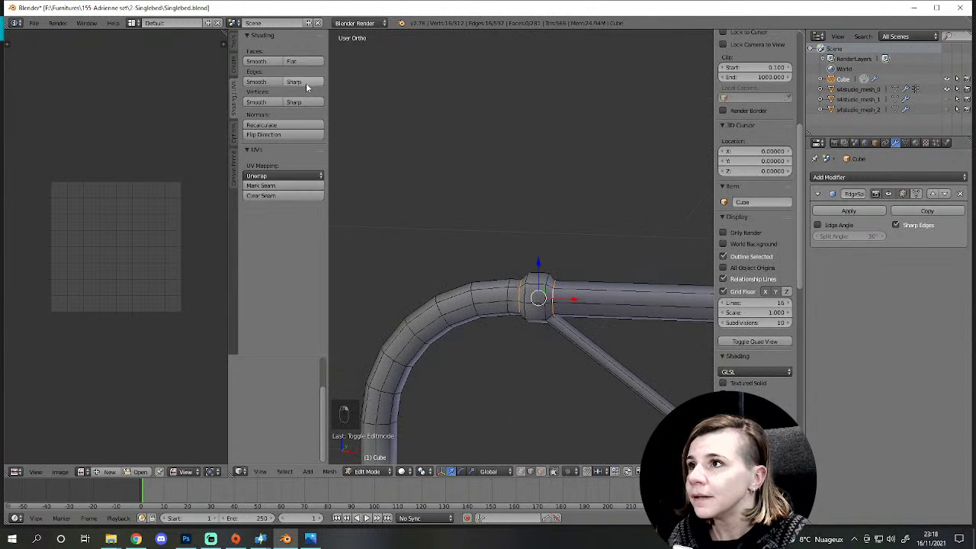
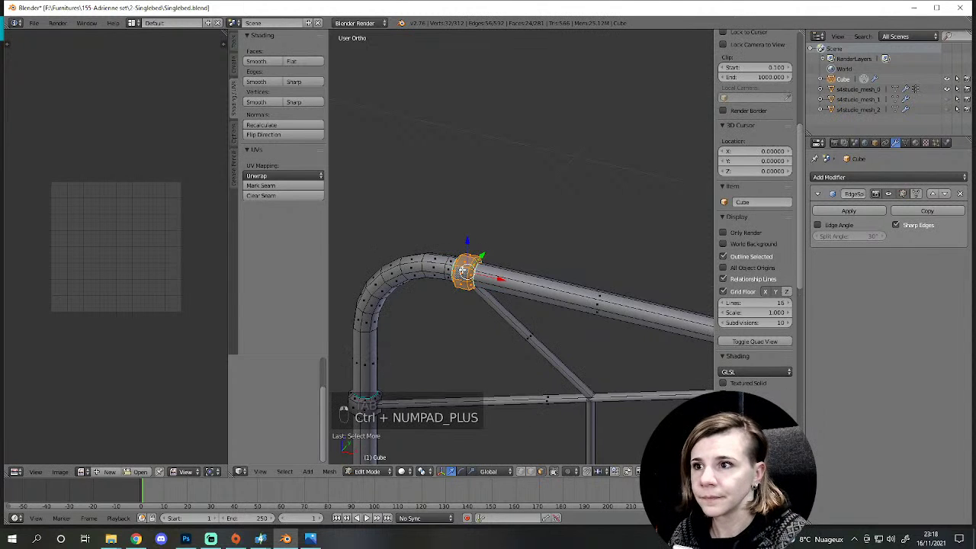
key(shift+d)
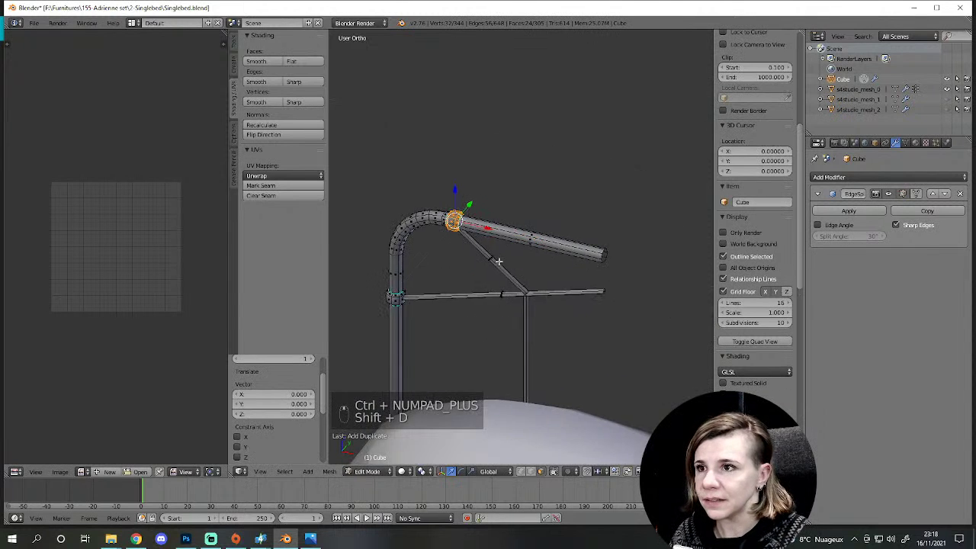
key(KP_1)
key(s)
Step: Move the copied sleeve ring onto the diagonal-bar crossing and merge it into place
key(z)
key(g)
key(z)
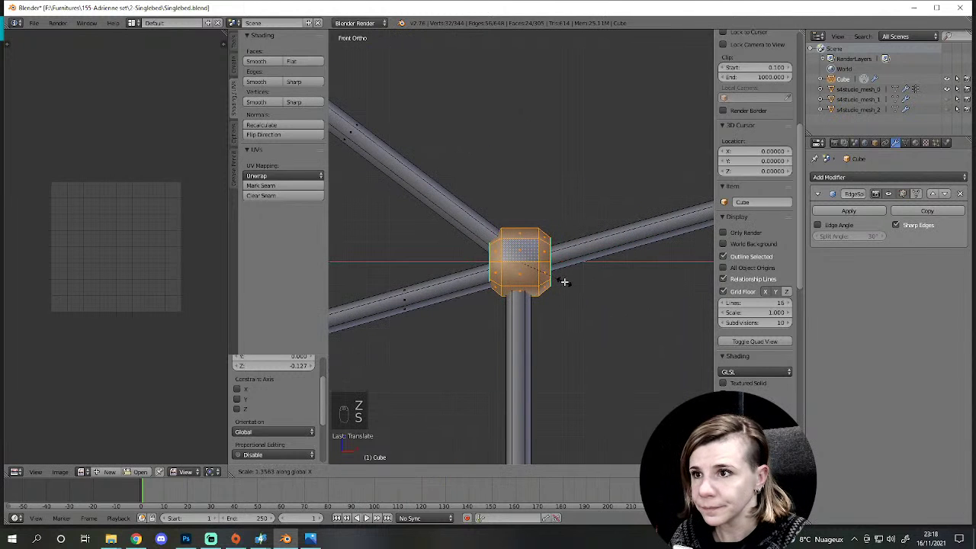
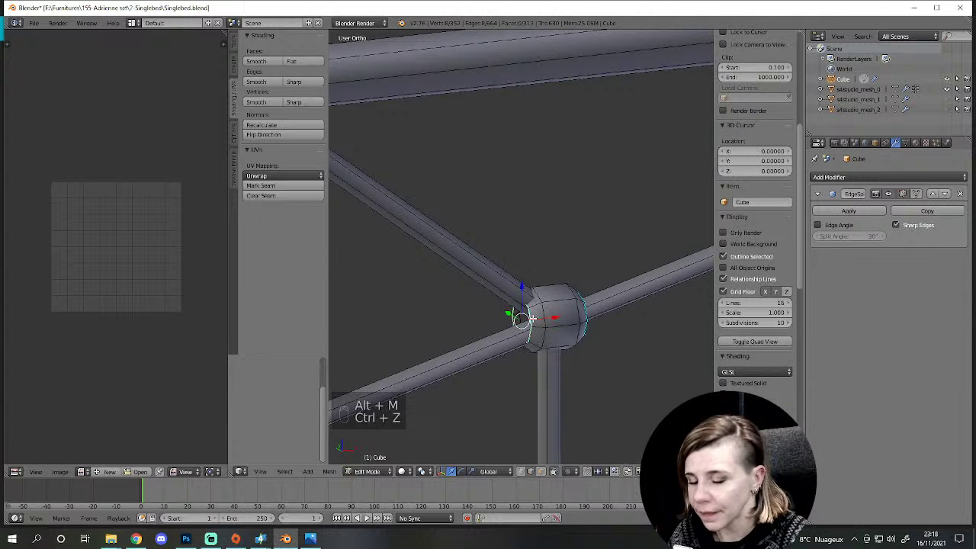
key(alt+m)
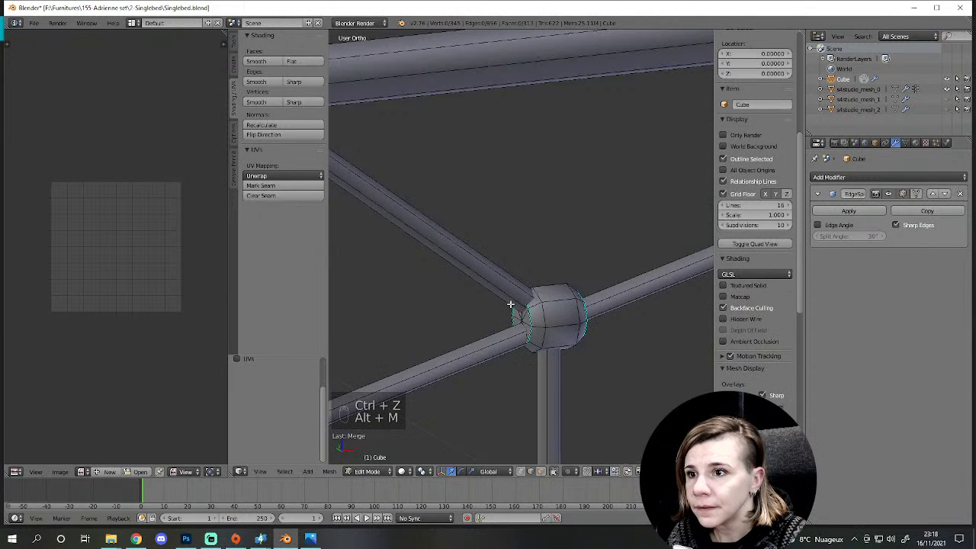
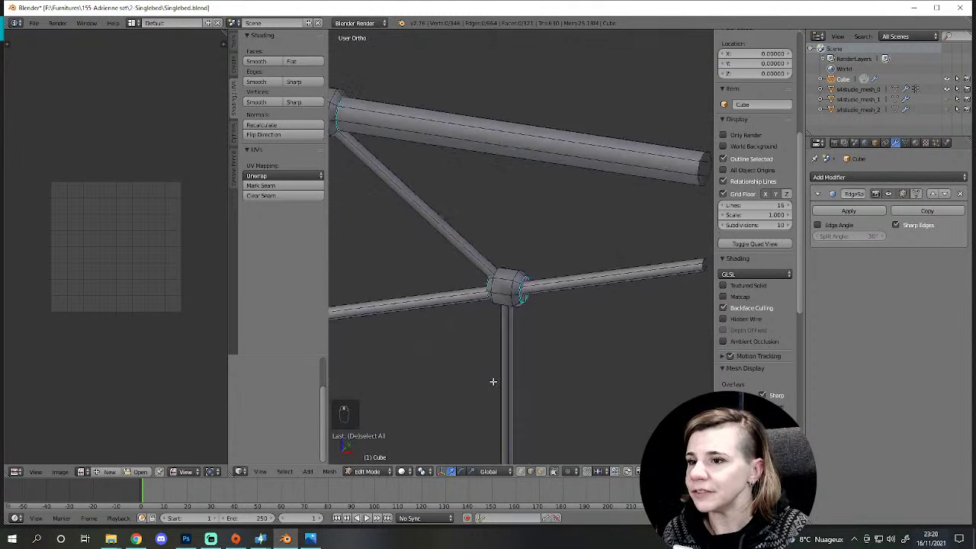
Step: Toggle the joint vertex selection after filling the tube gap with faces
key(a)
key(a)
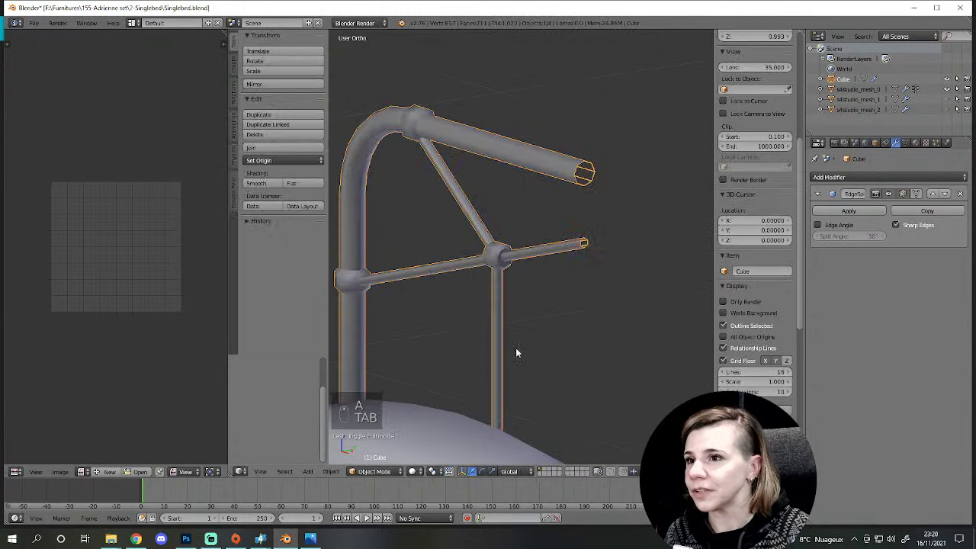
key(a)
key(Tab)
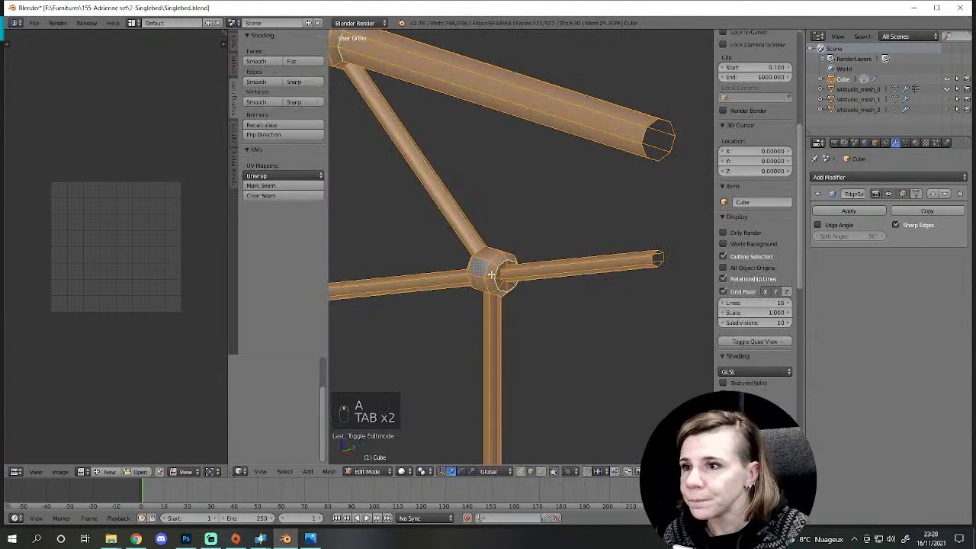
key(Tab)
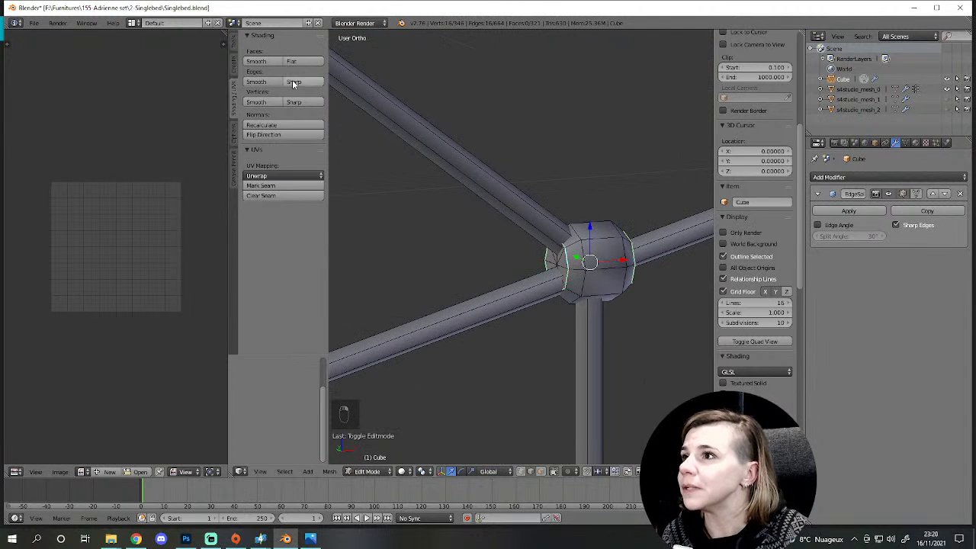
key(a)
key(Tab)
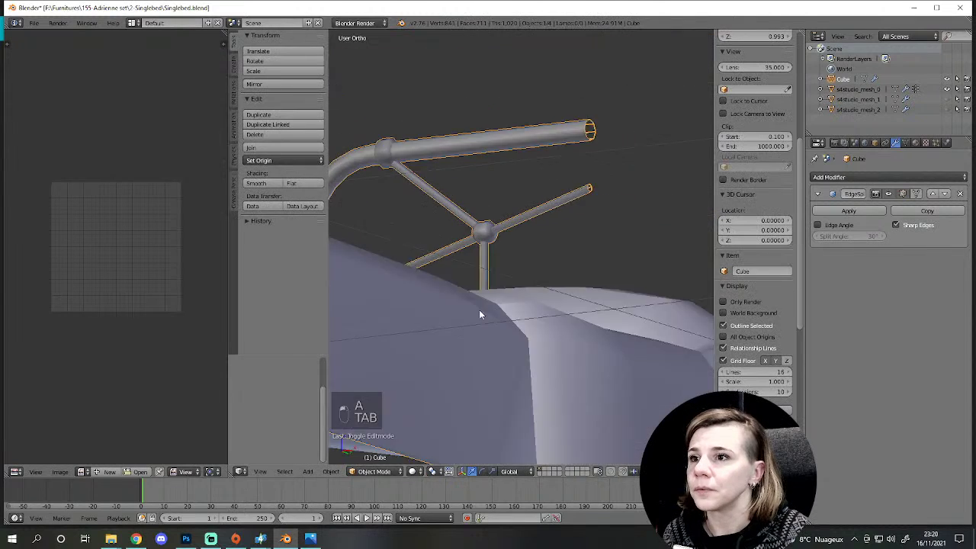
key(Tab)
key(l)
key(s)
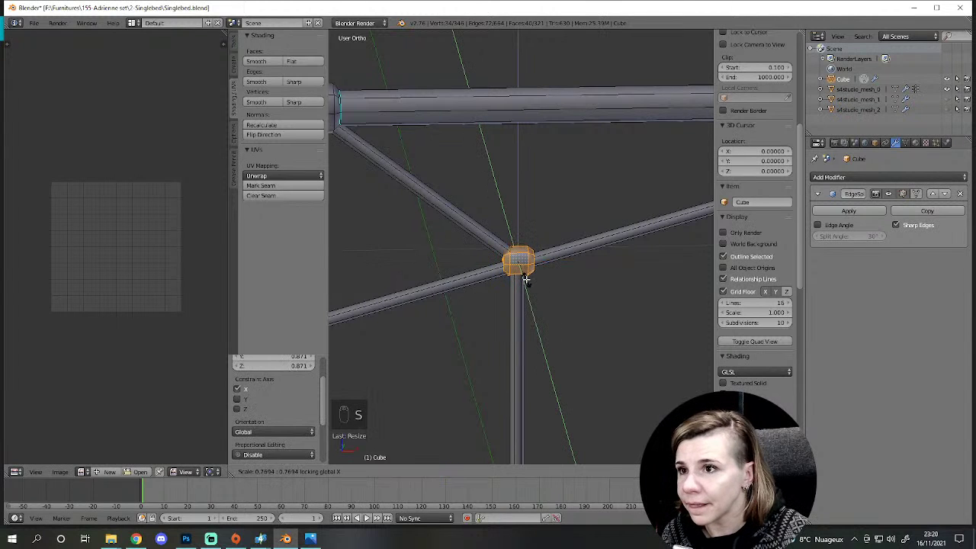
key(s)
key(s)
key(a)
key(Tab)
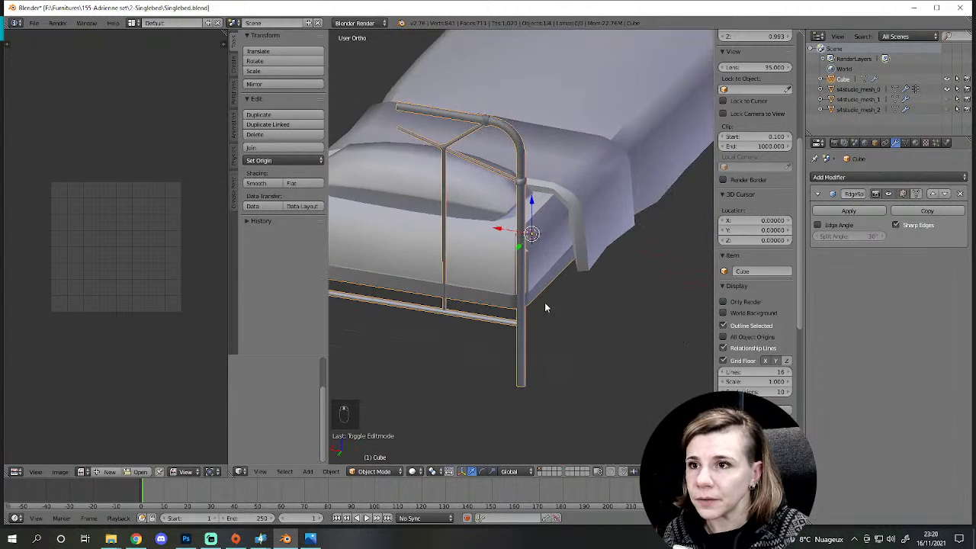
Step: Cut a loop into the vertical post and position it below the mattress in front view
key(Tab)
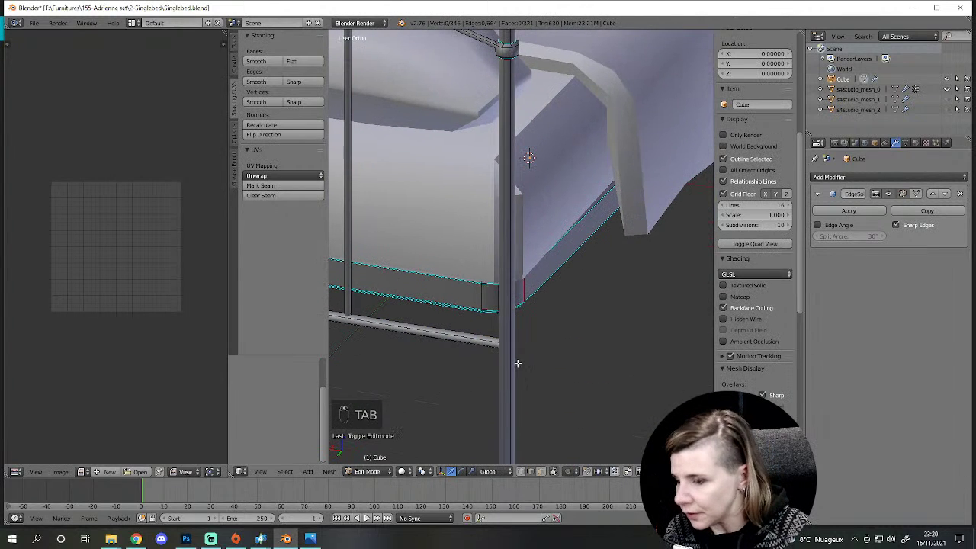
key(ctrl+r)
key(KP_1)
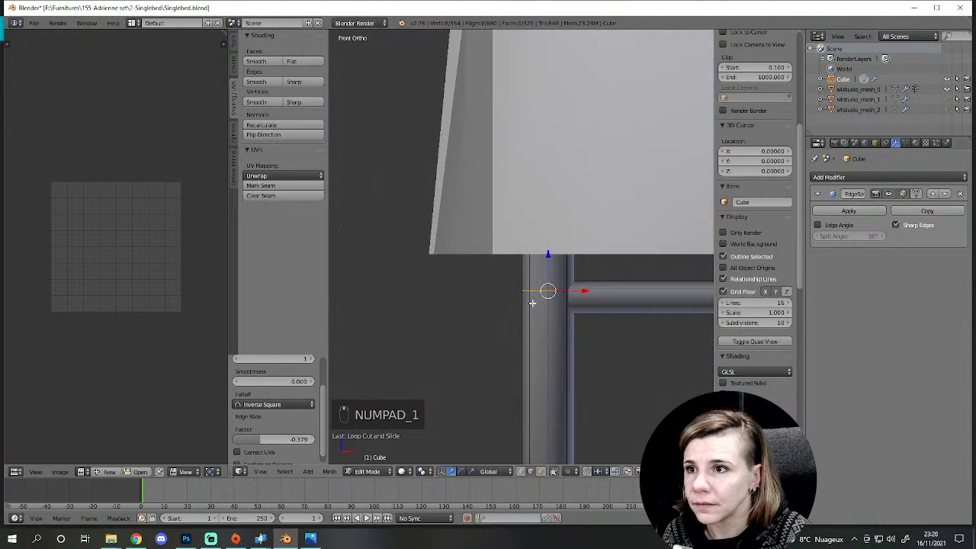
key(g)
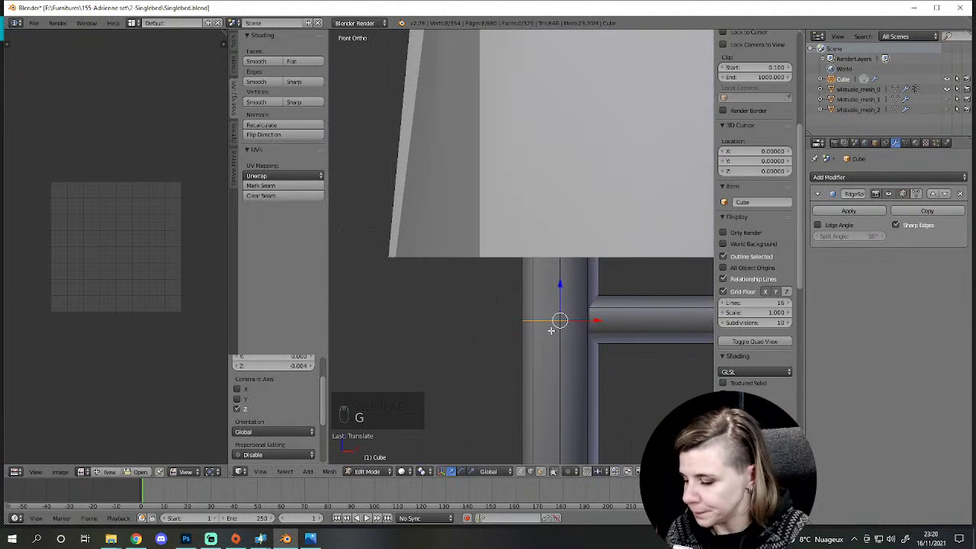
Step: Bevel and extrude the new post ring into a collar, then return to Object Mode
key(ctrl+b)
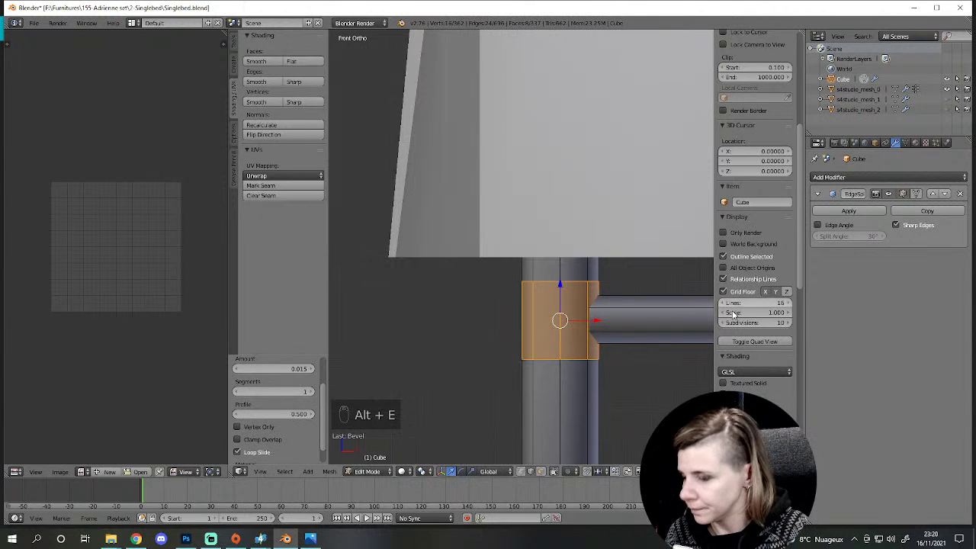
key(alt+e)
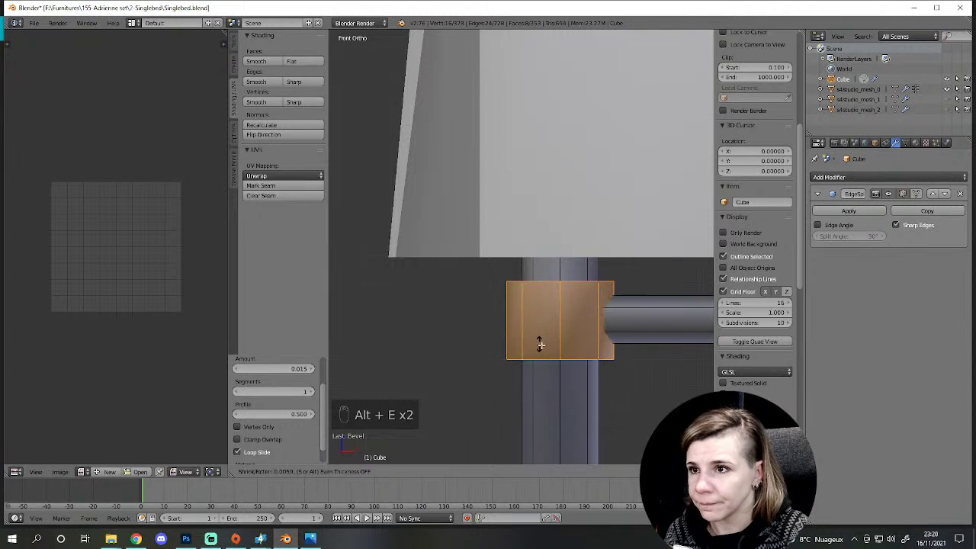
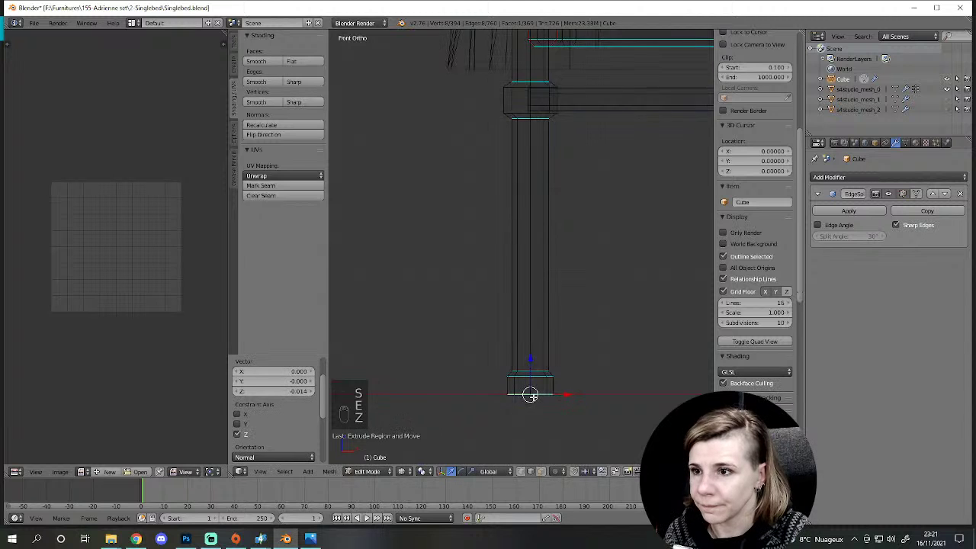
key(z)
key(Tab)
key(z)
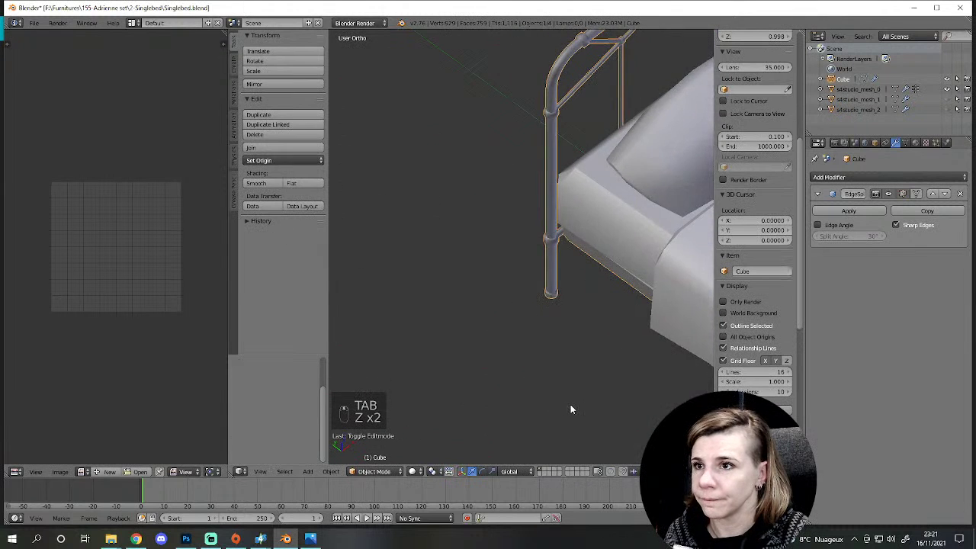
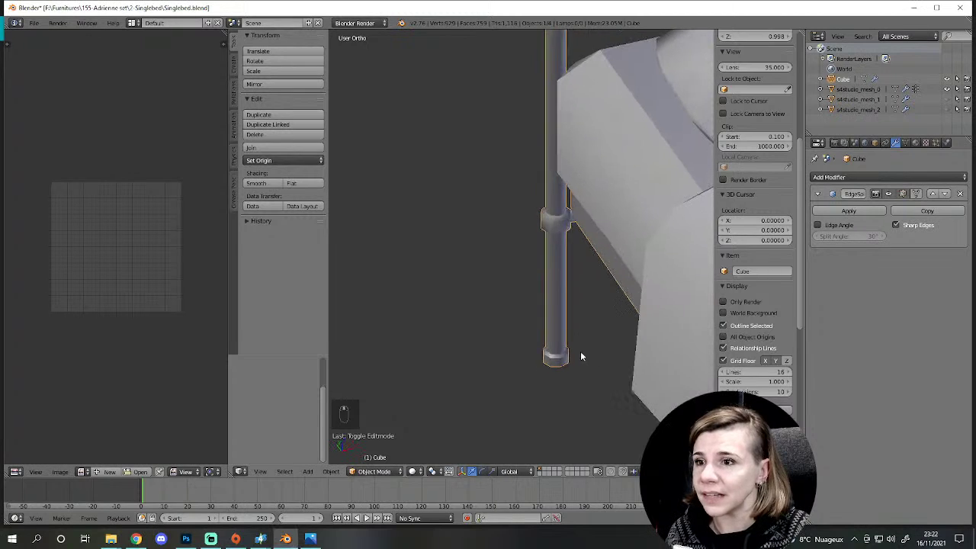
key(Tab)
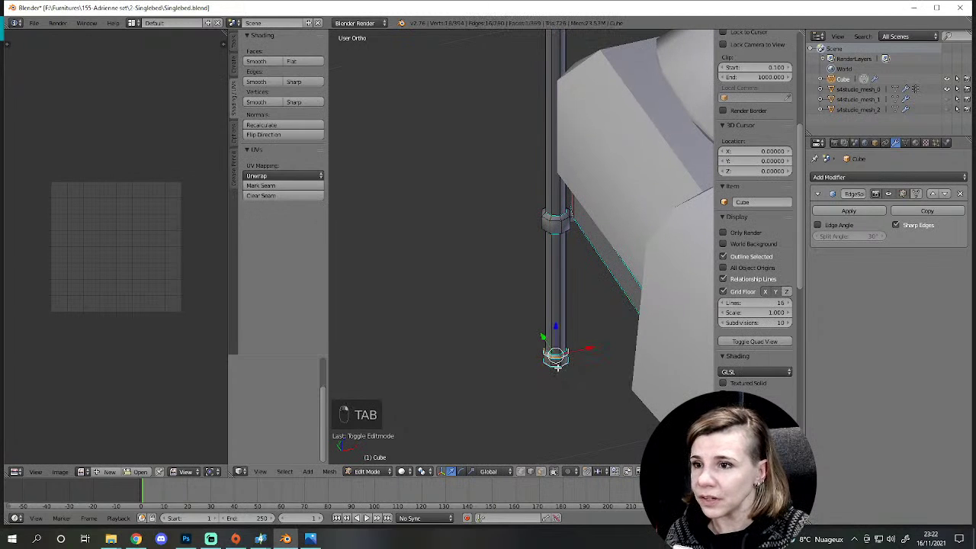
key(KP_1)
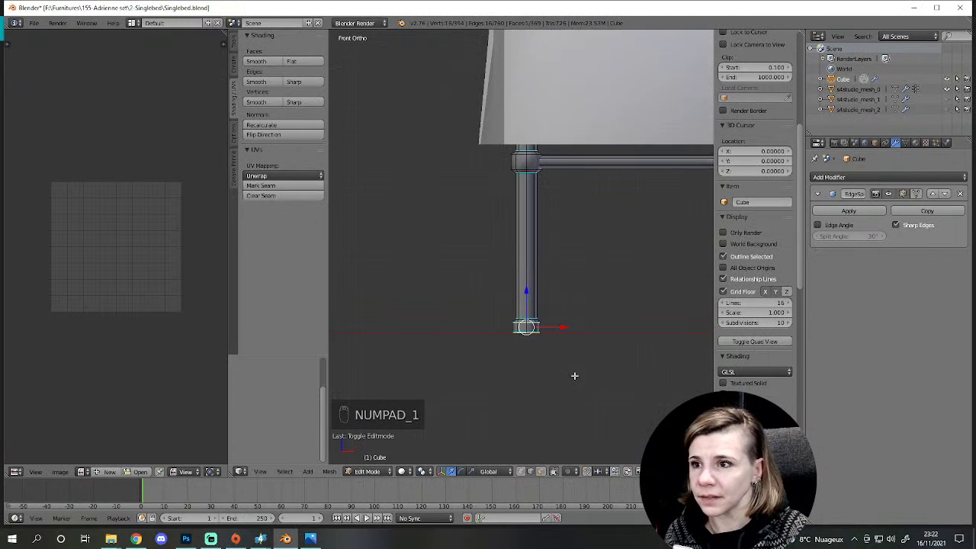
key(s)
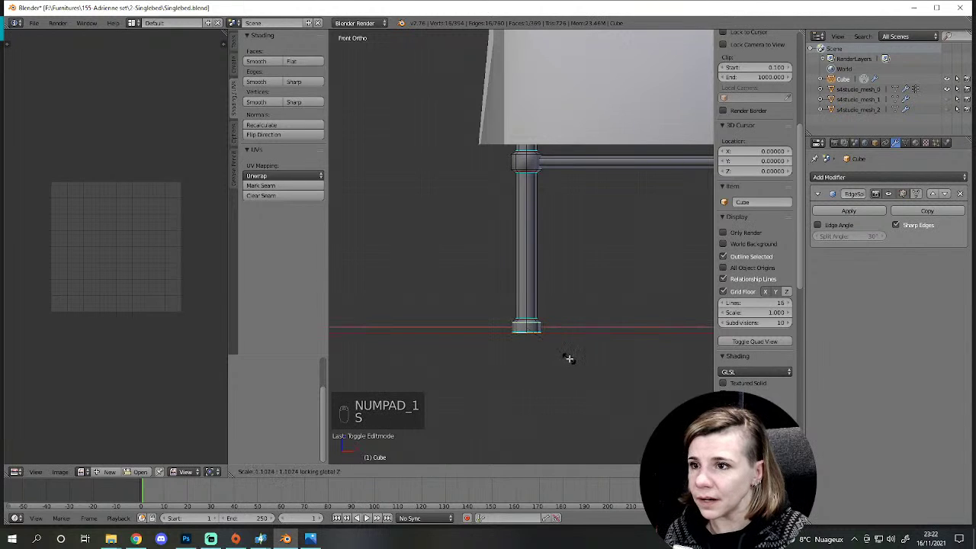
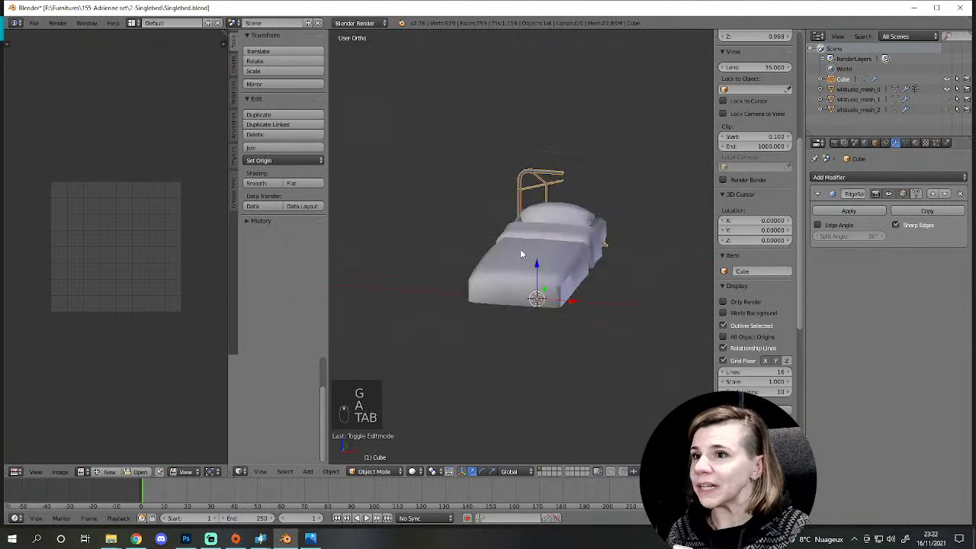
Step: Orbit the bed, enter Edit Mode on the frame mesh and recentre the view with nothing selected
middle_click(509, 293)
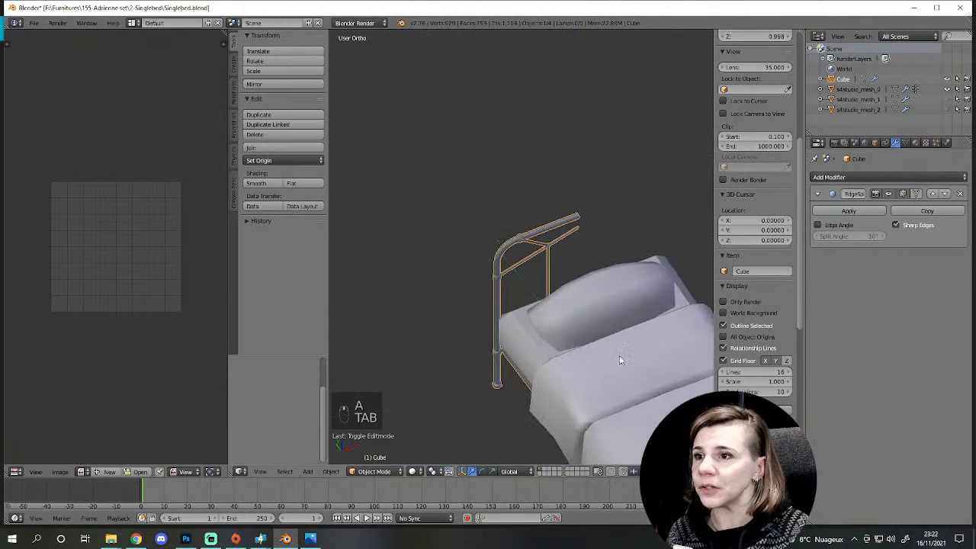
key(Tab)
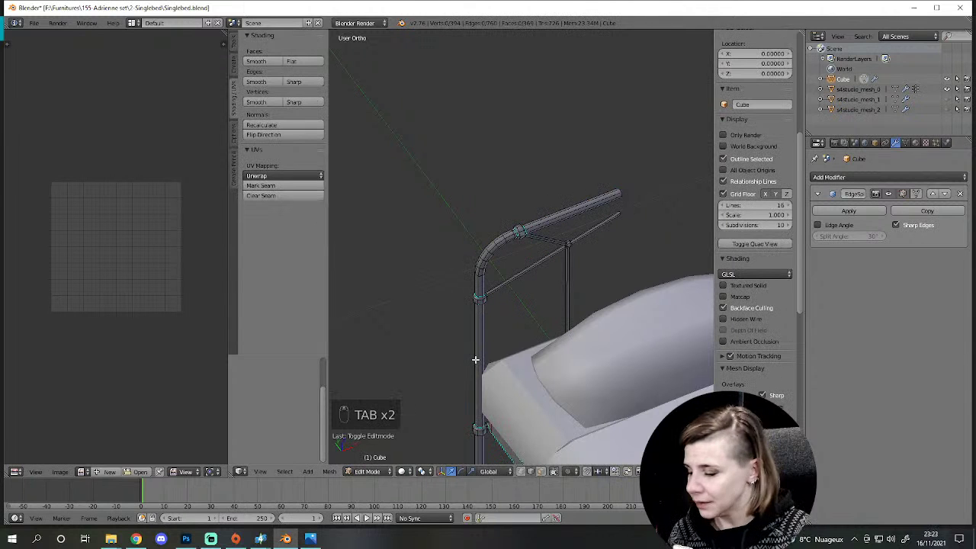
key(shift+c)
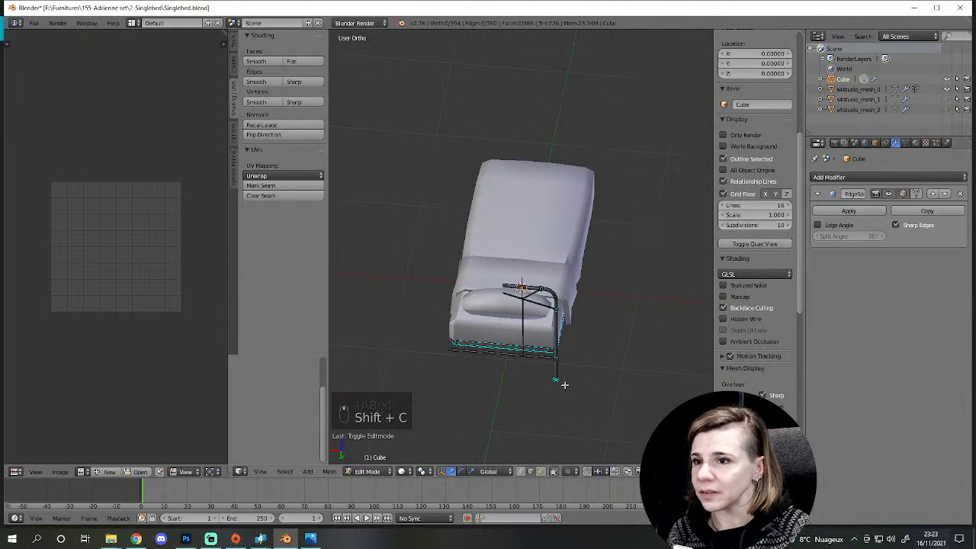
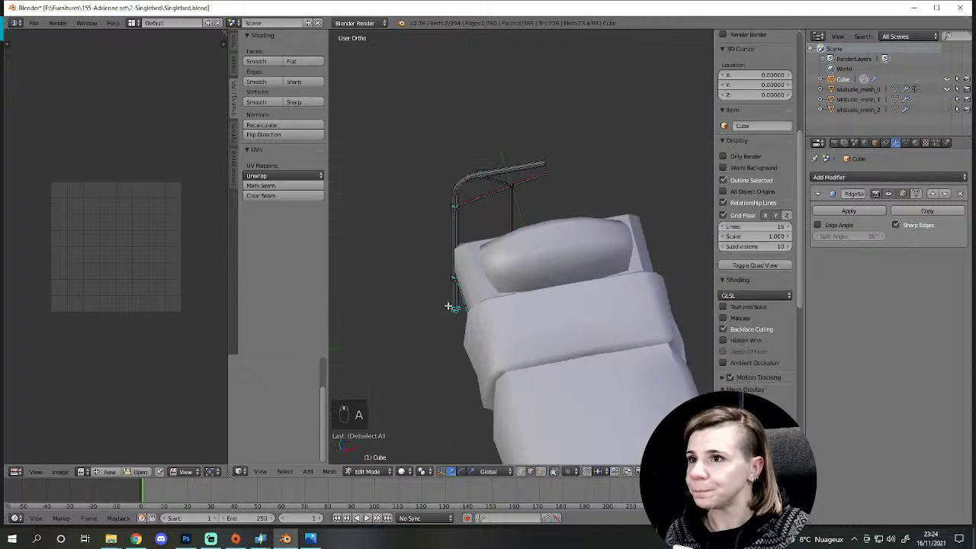
key(a)
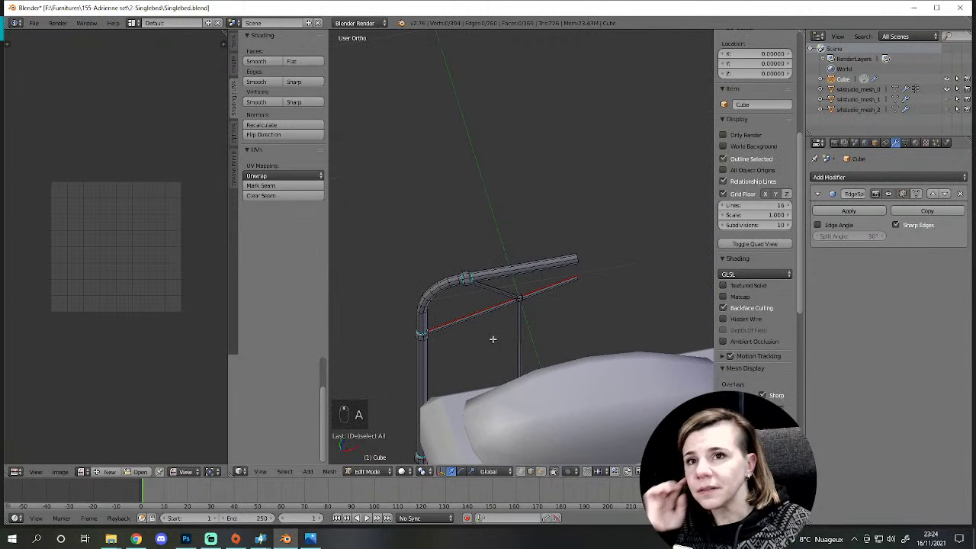
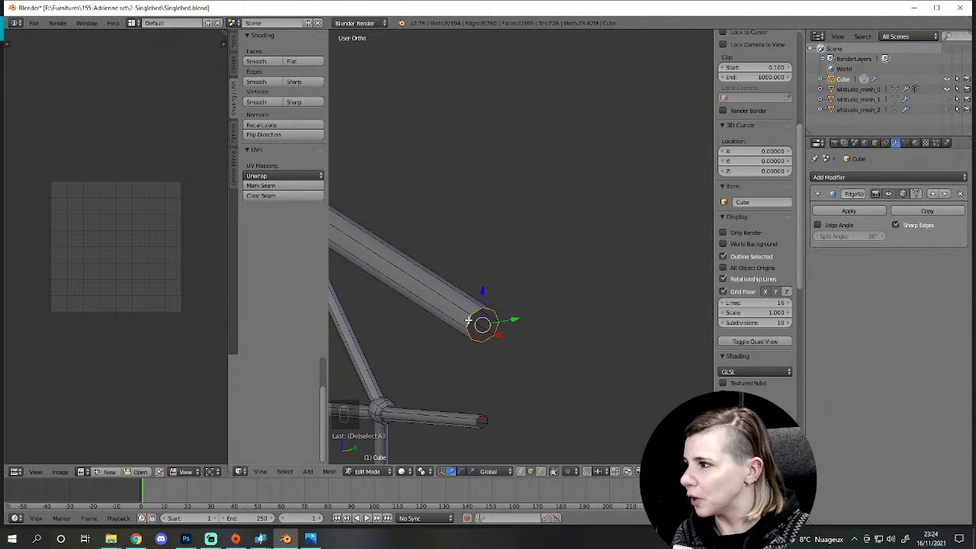
key(KP_1)
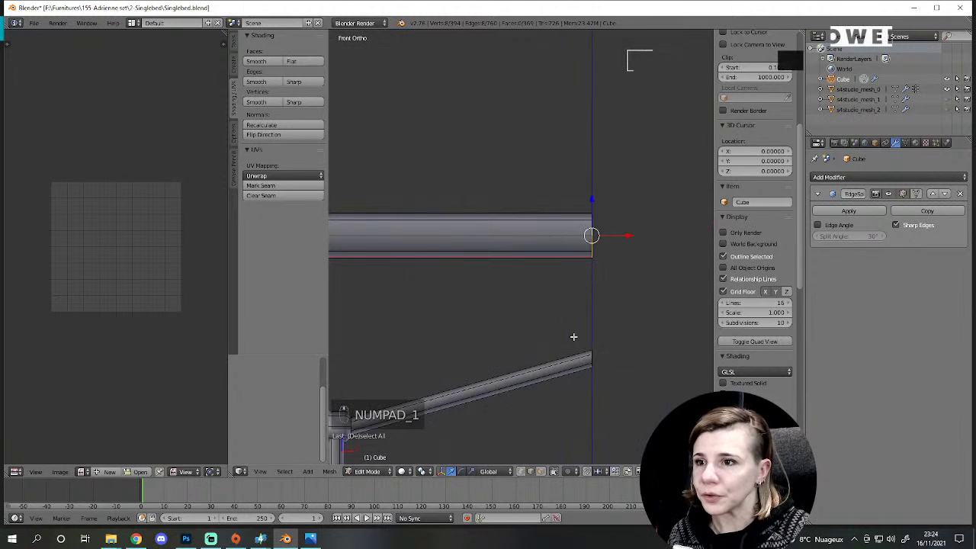
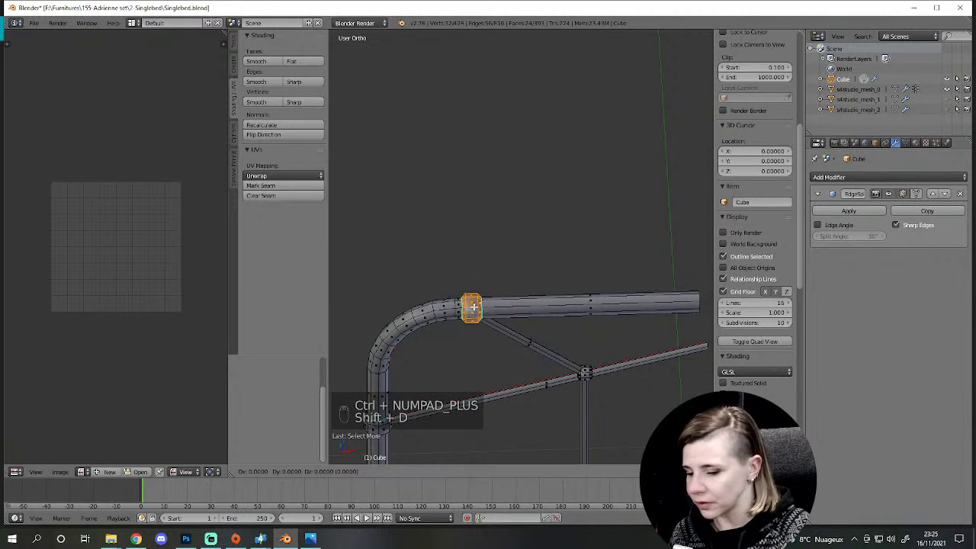
Step: Duplicate the headboard top rail's end ring and slide it sideways to lengthen the tube
key(shift+d)
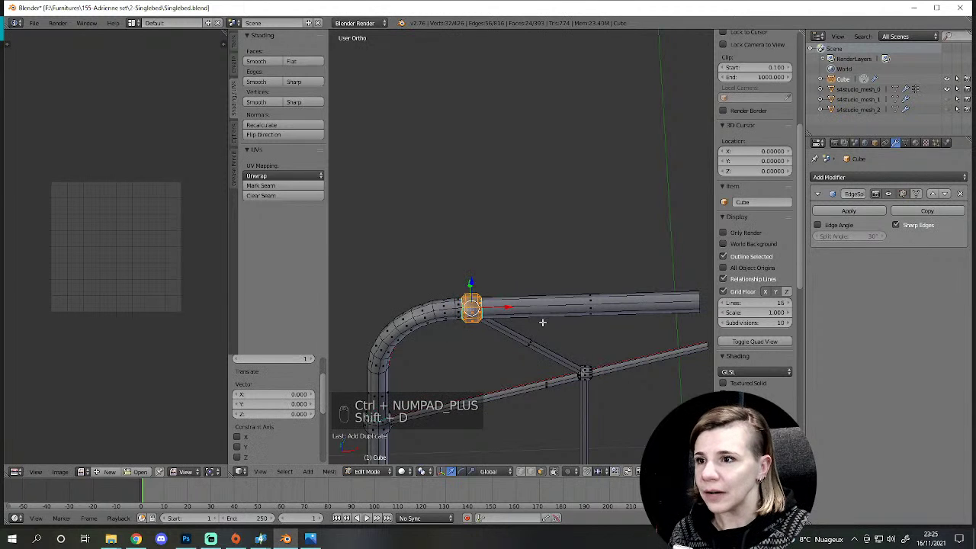
key(g)
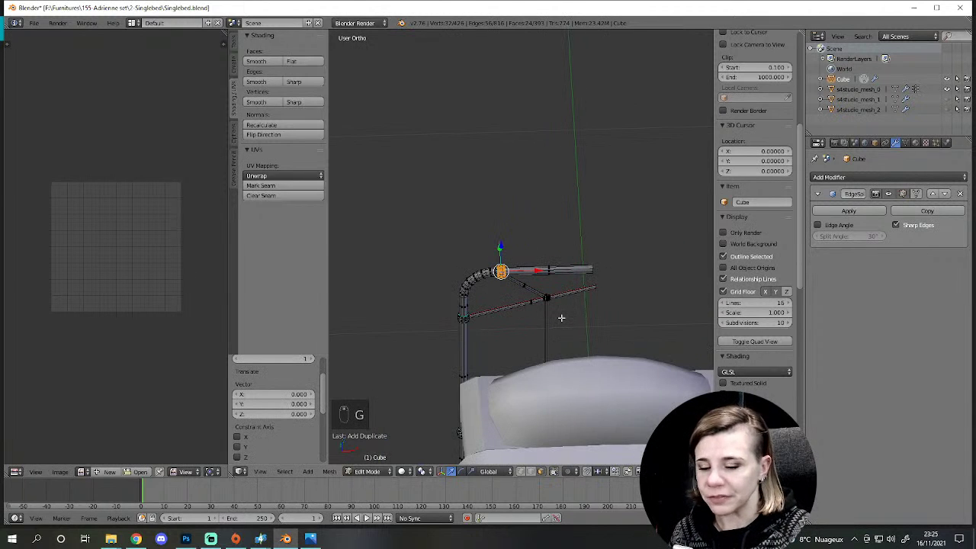
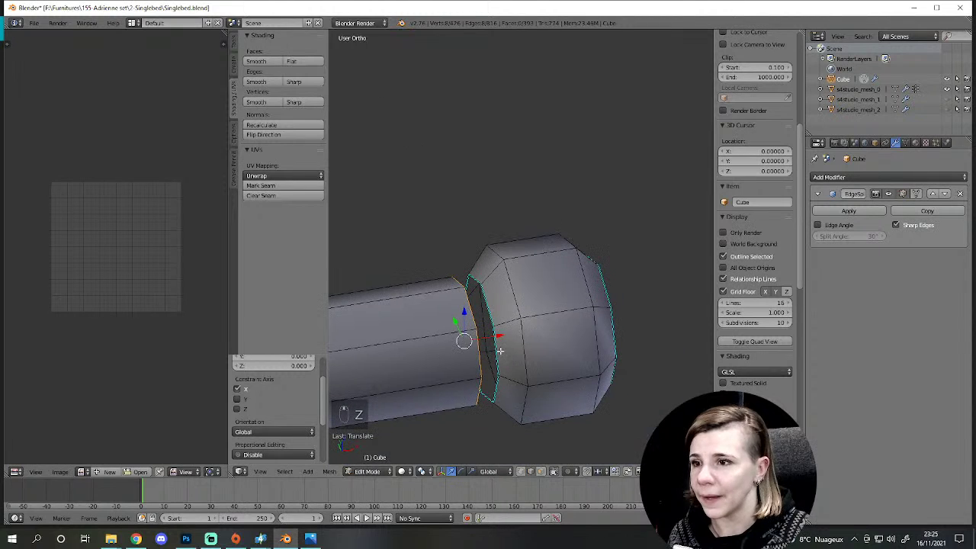
drag(501, 349, 501, 348)
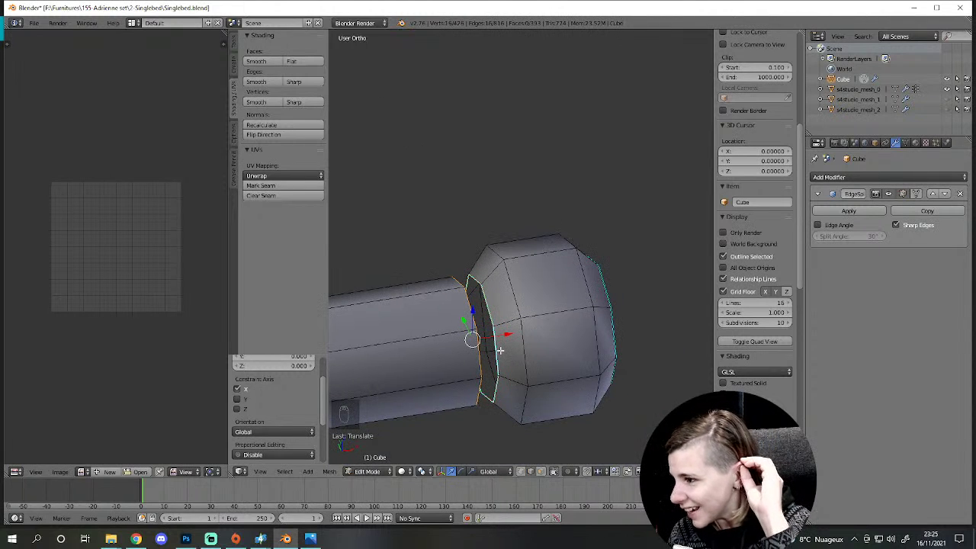
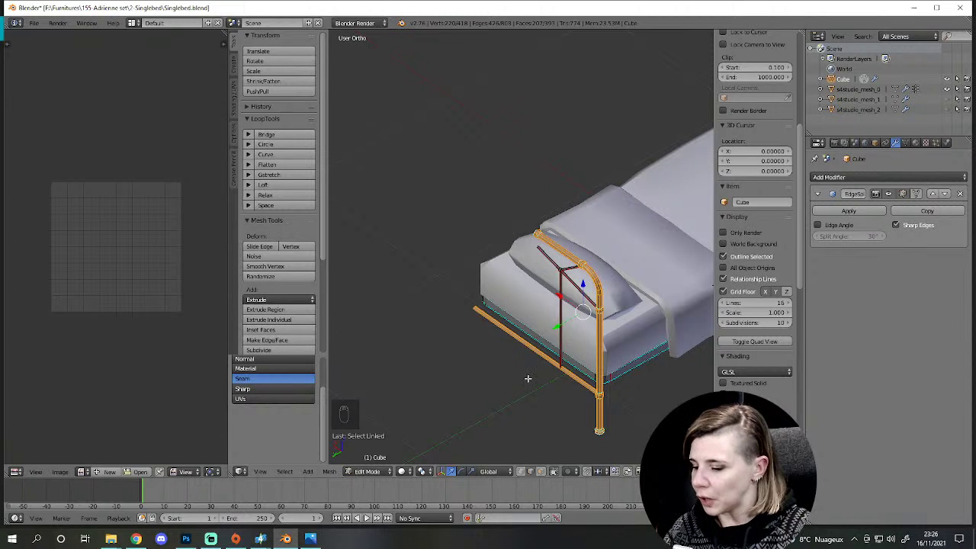
Step: Select the linked rail tube segments and the connected corner pieces of the frame
key(shift+l)
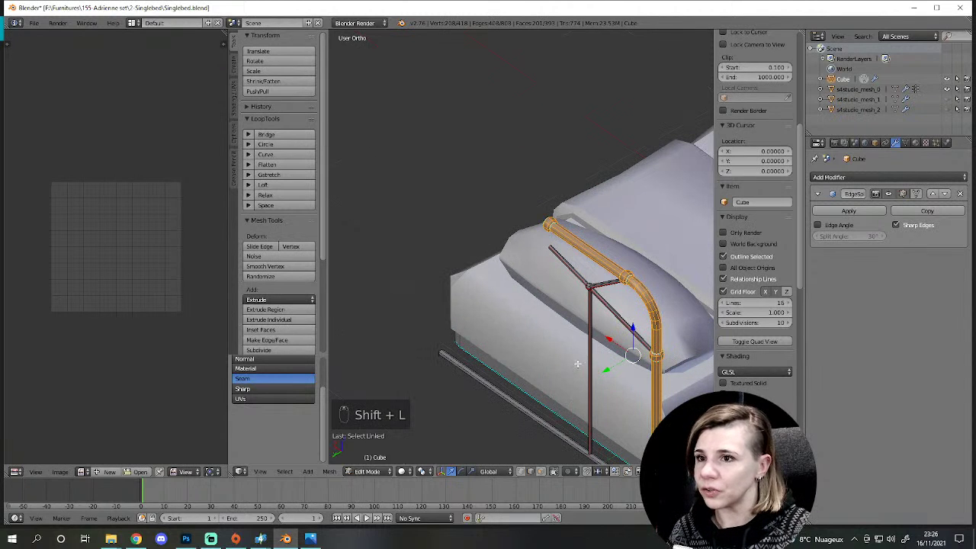
key(l)
key(l)
key(l)
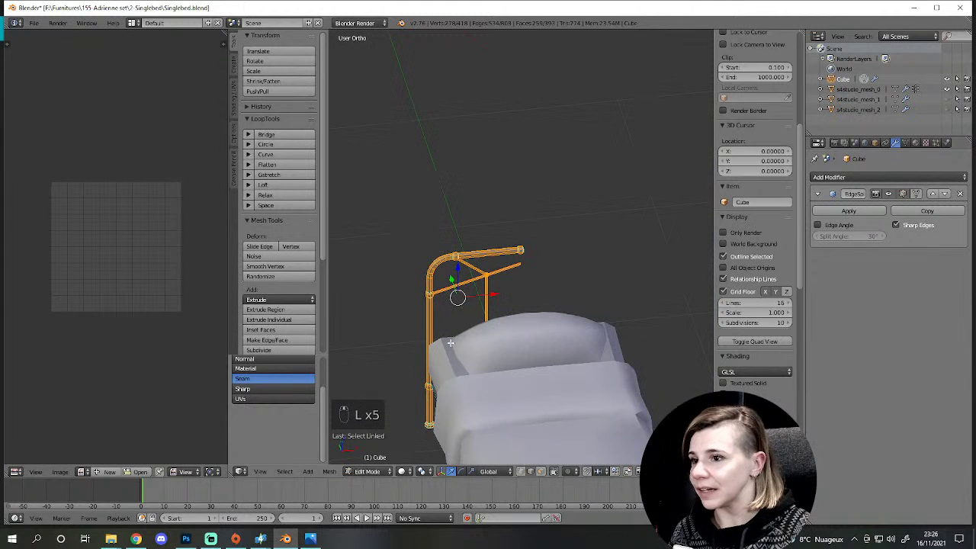
Step: Duplicate the selected rail section and shift the copy sideways beside the original
key(shift+d)
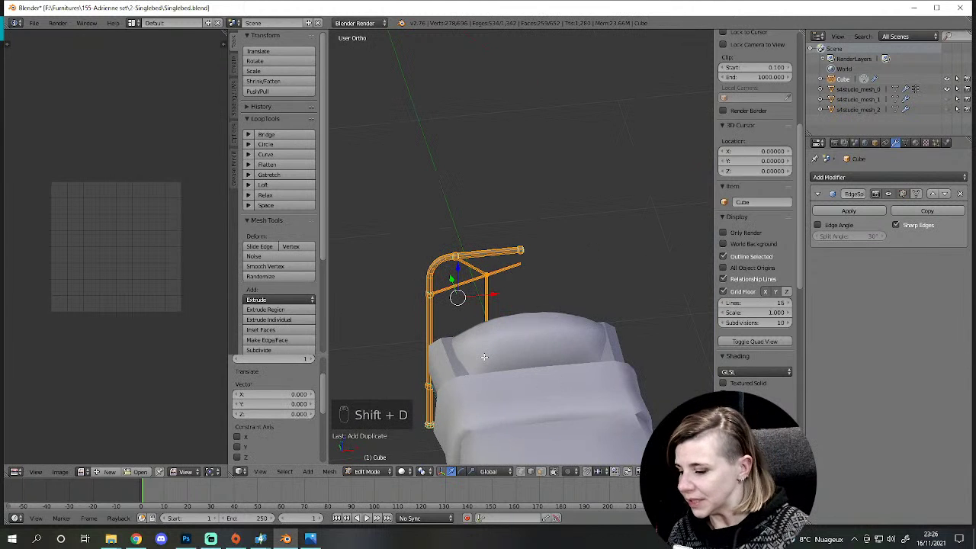
key(shift+c)
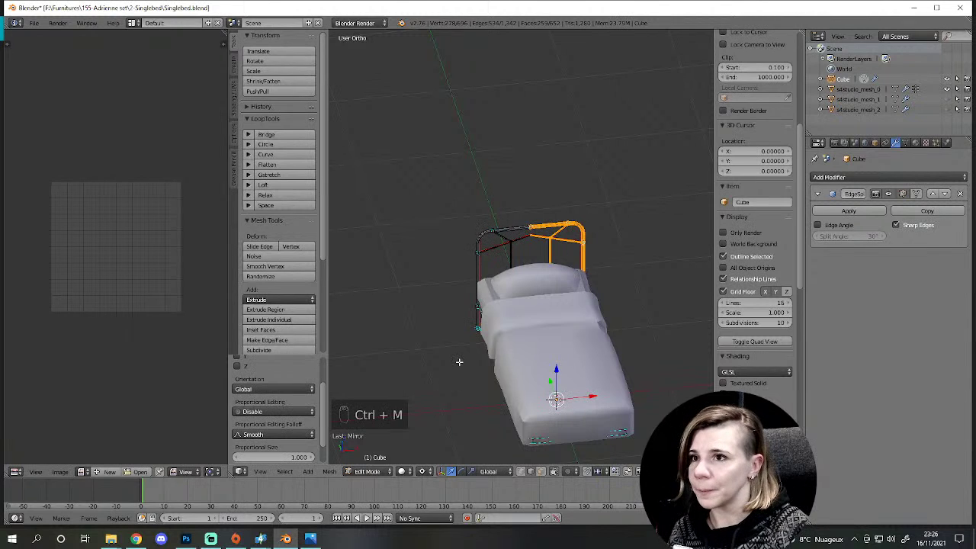
key(ctrl+m)
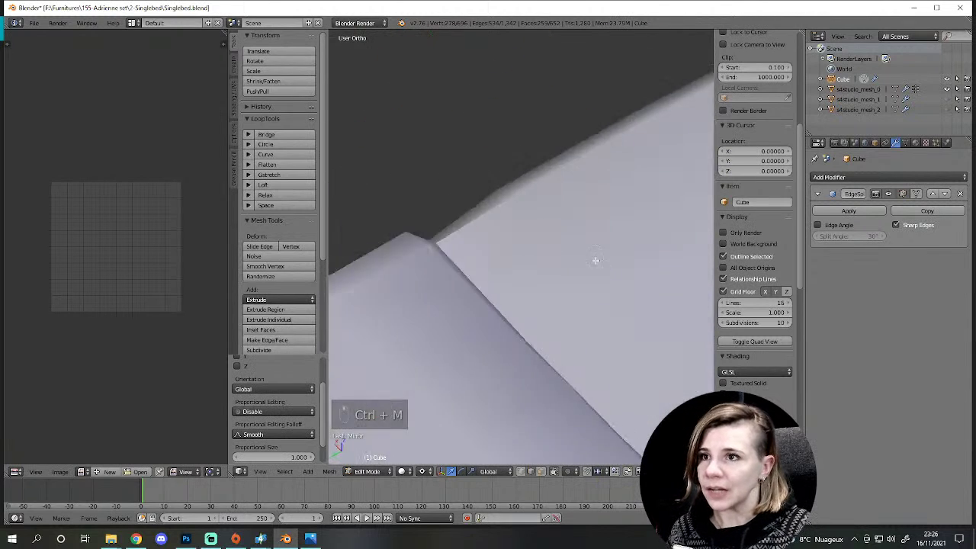
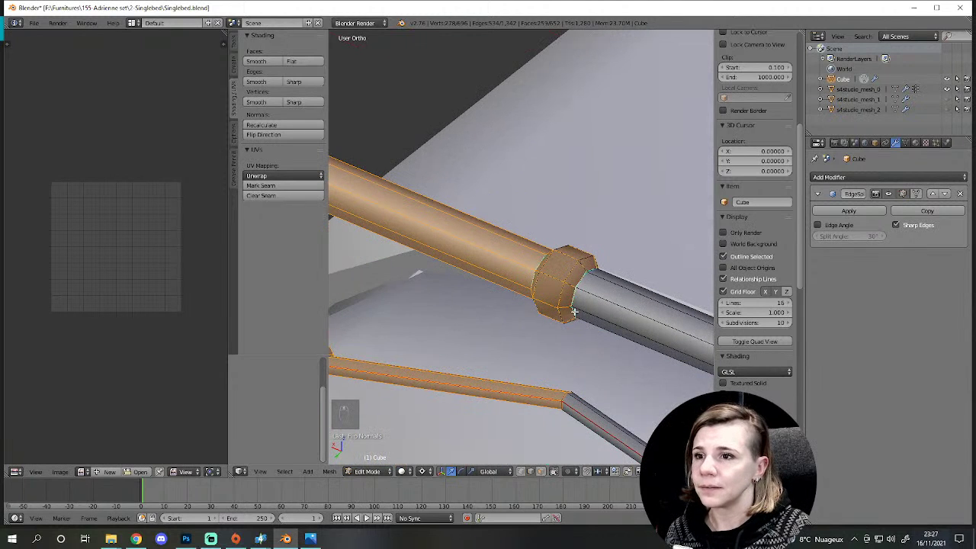
Step: Deselect the rail tubes and reveal hidden geometry, removing the copied rail's extra collar sleeve
key(a)
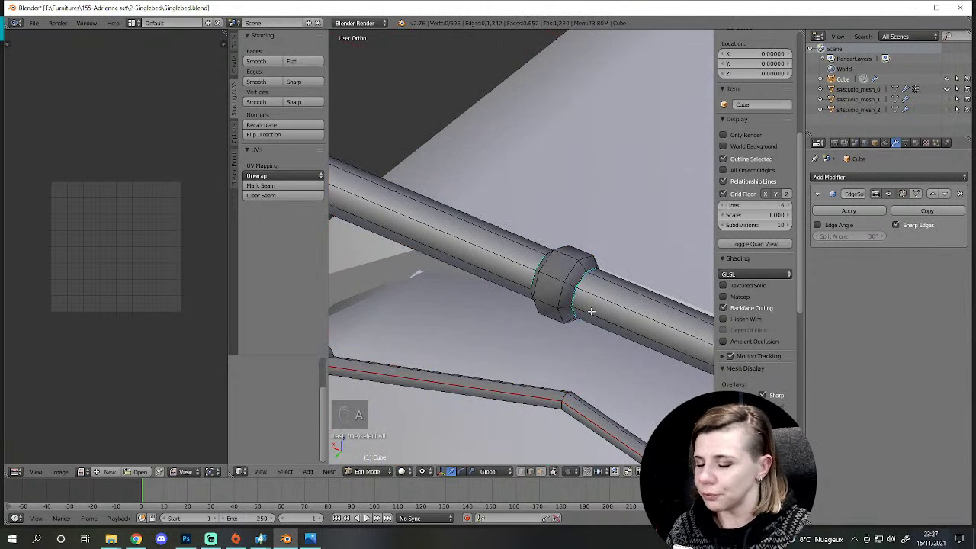
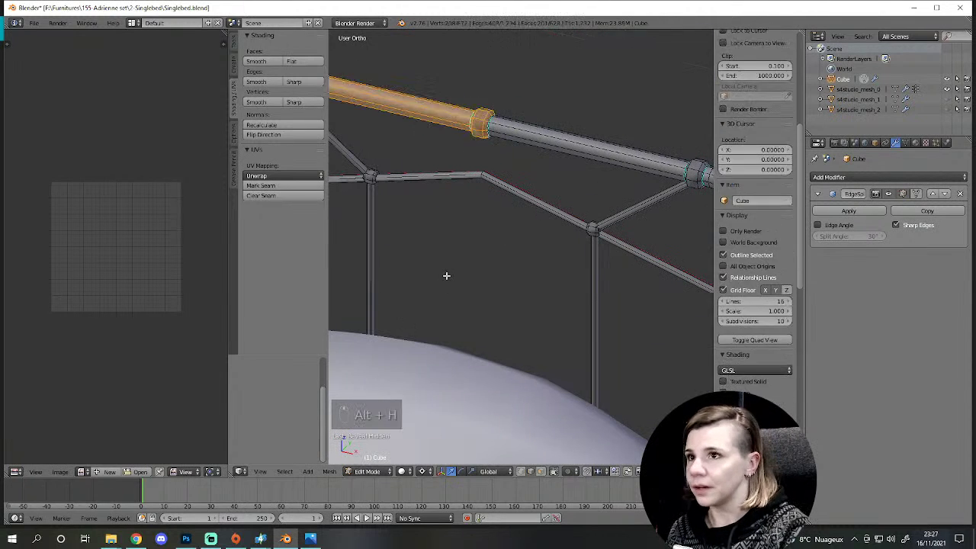
key(alt+h)
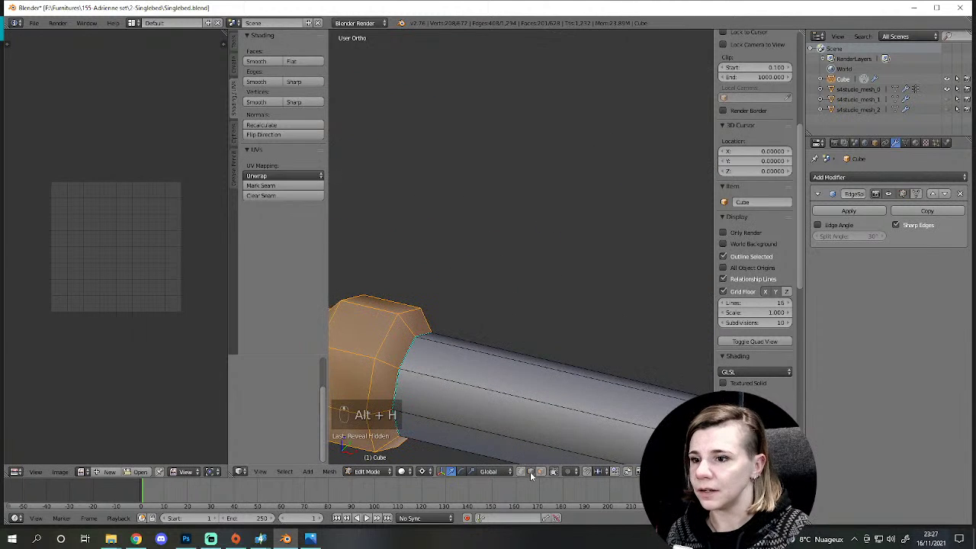
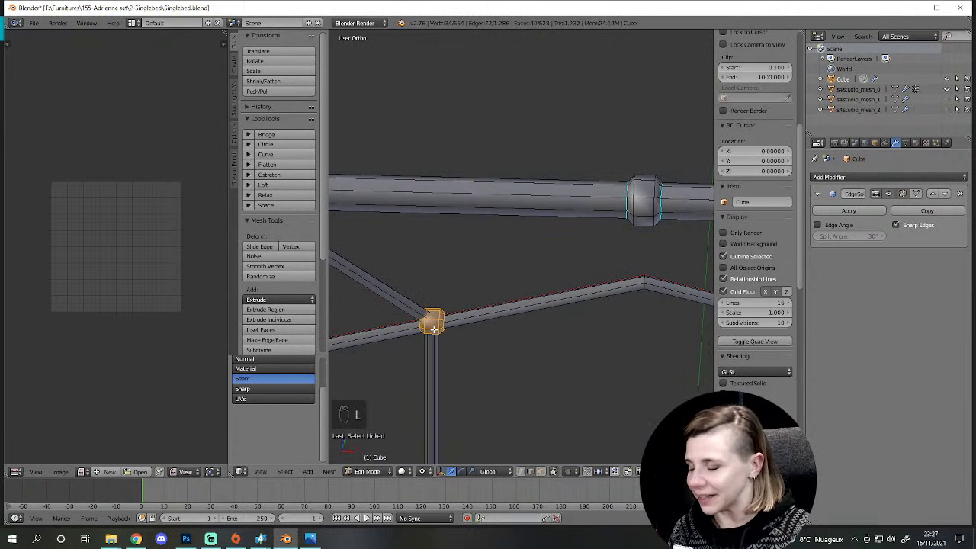
Step: From Front Ortho, select the central cross-bar hub, frame it and move it into place
key(l)
key(KP_1)
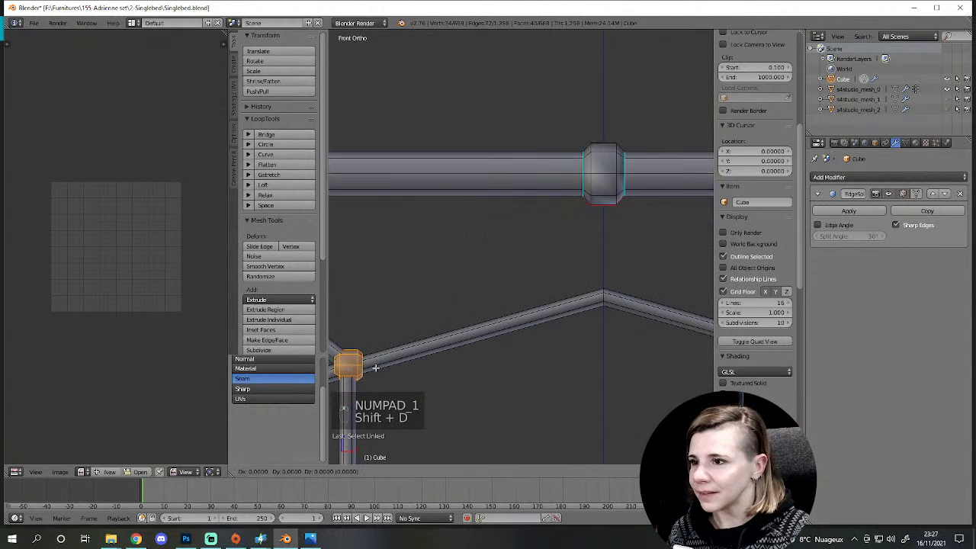
key(shift+d)
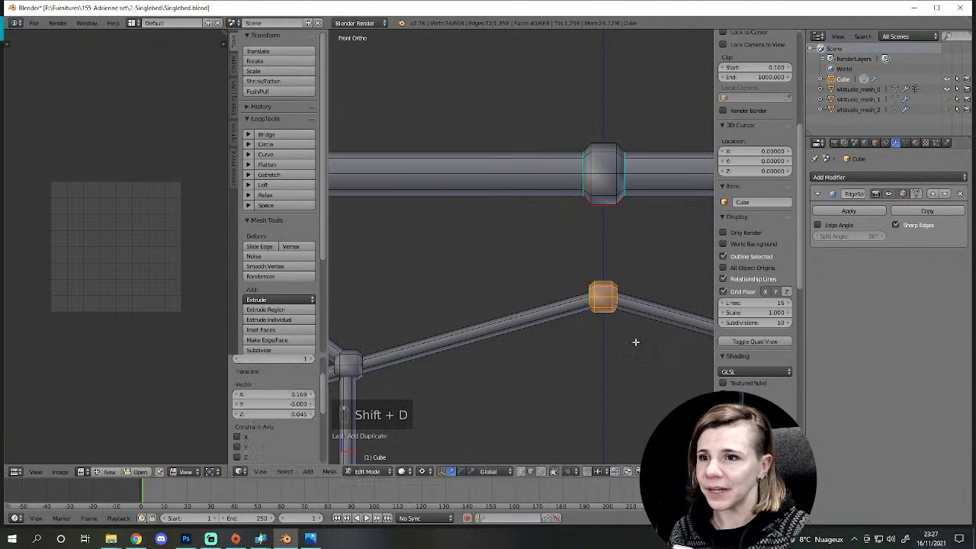
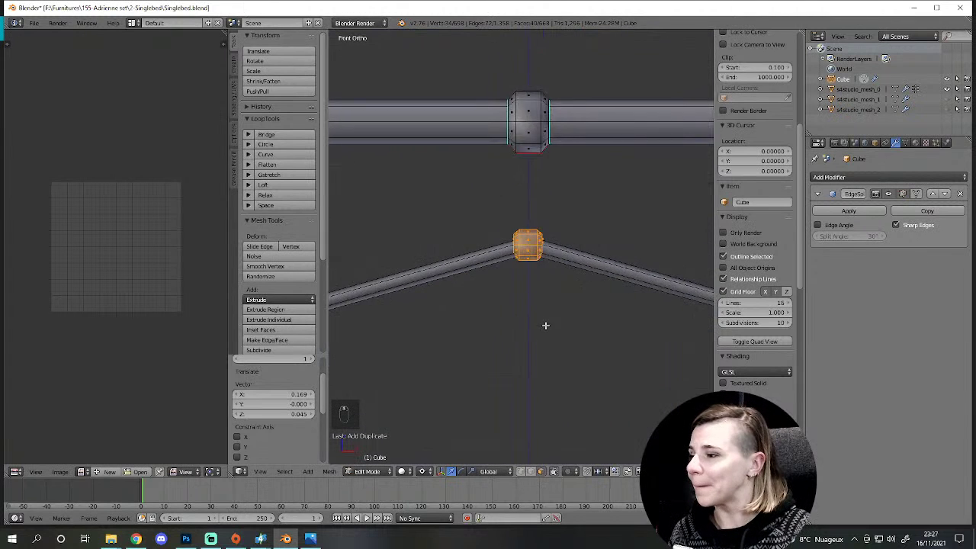
key(z)
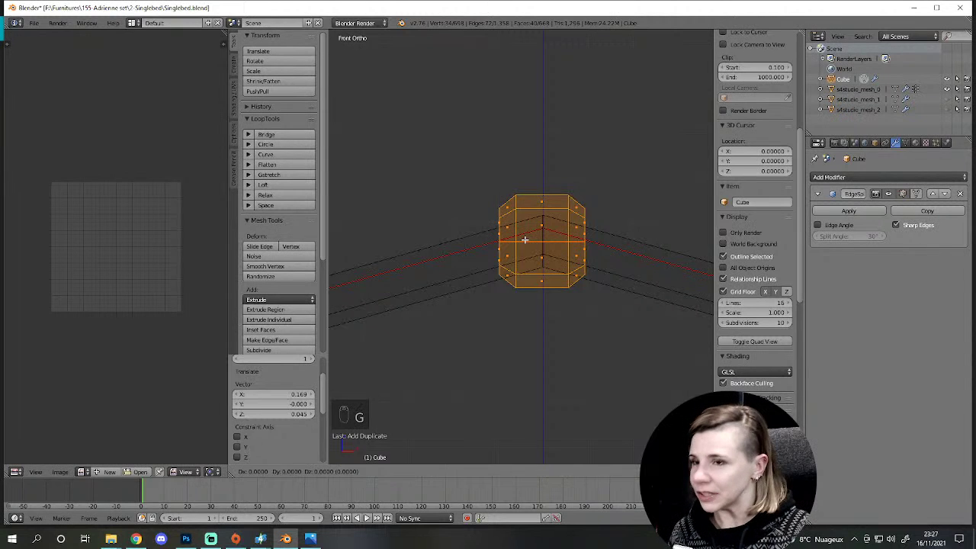
key(g)
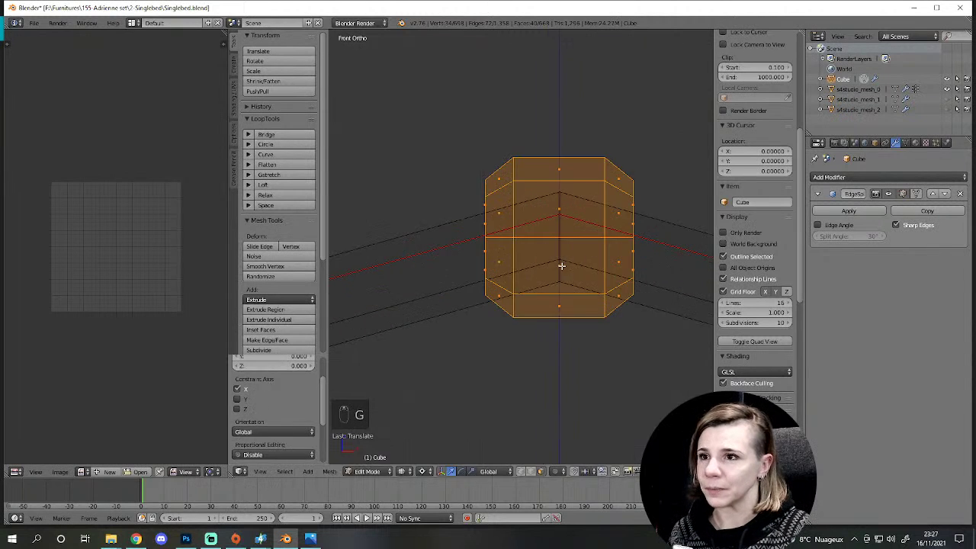
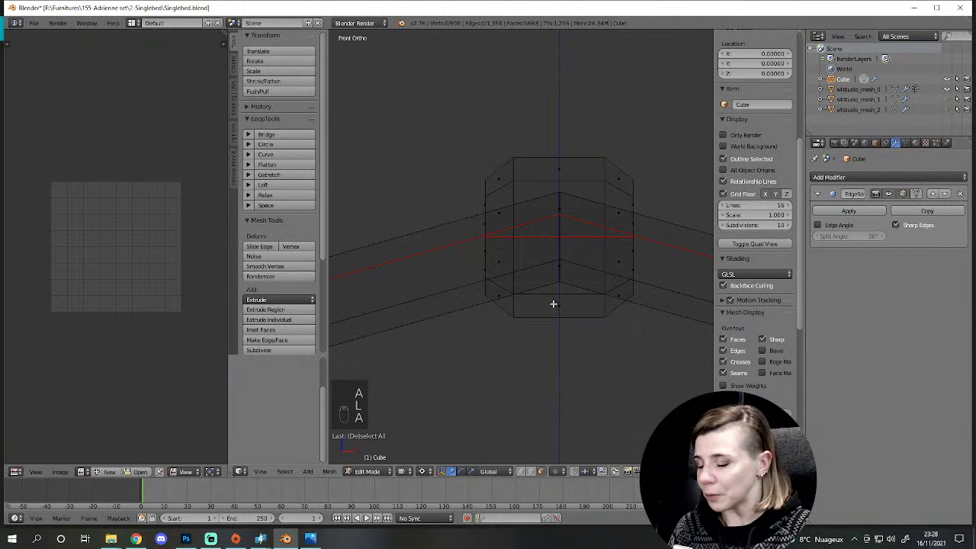
Step: Add collar sleeves along the headboard top rail and zoom out to check the whole rail
key(l)
key(h)
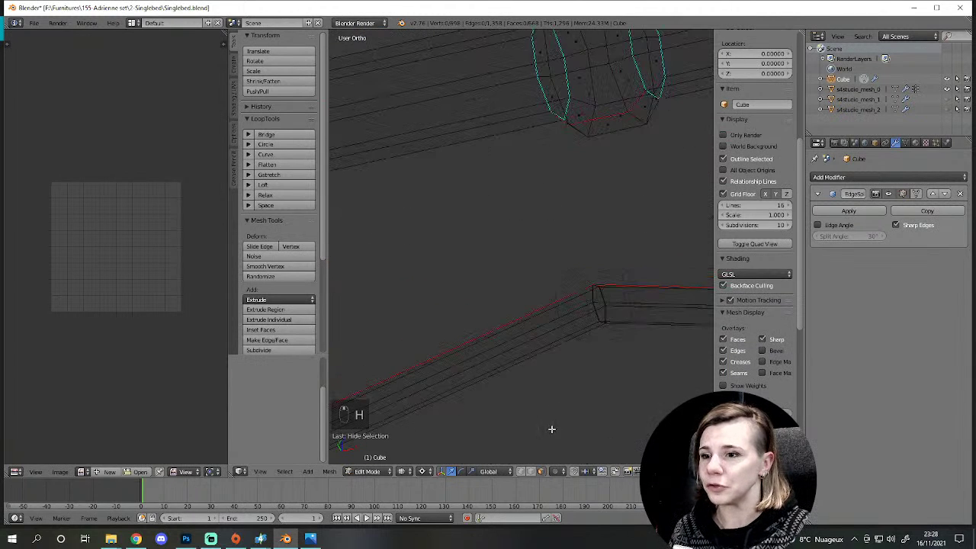
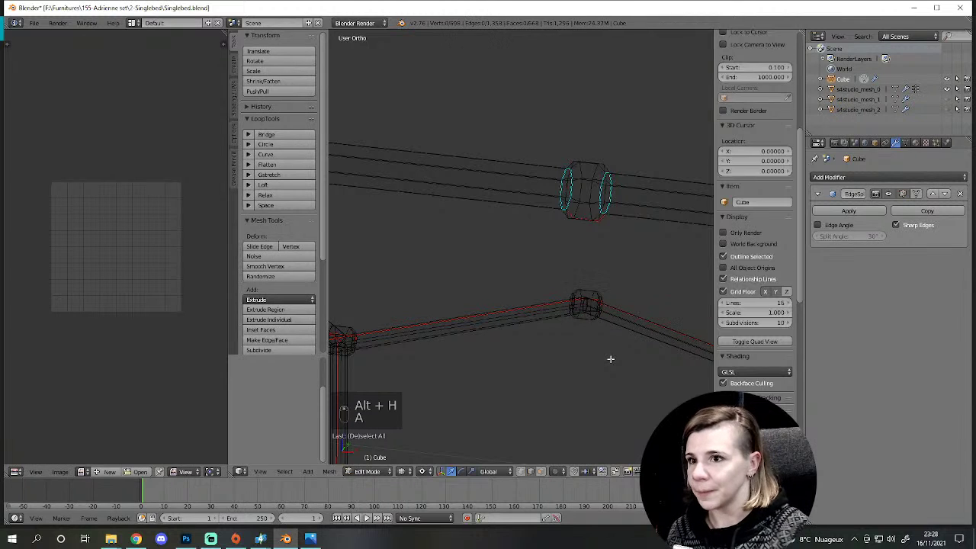
key(alt+h)
key(a)
key(z)
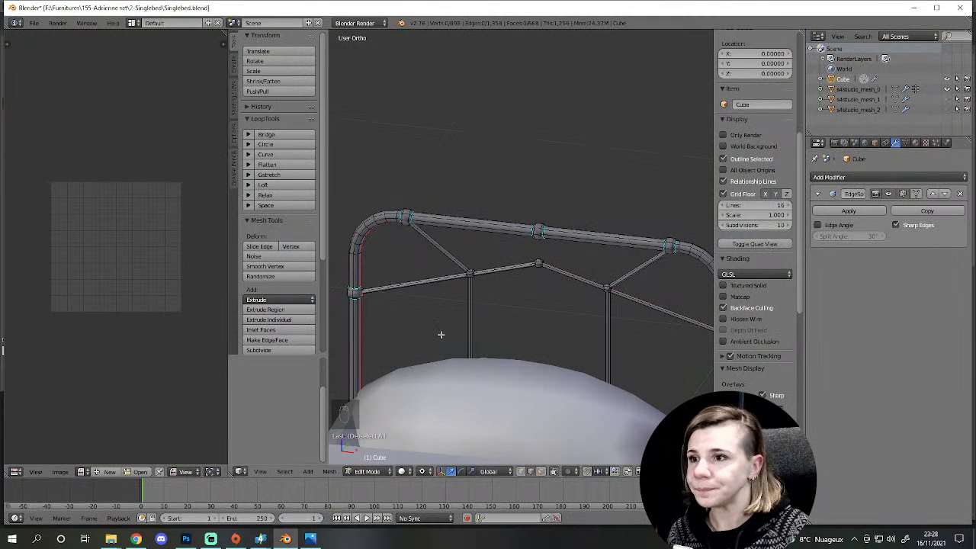
Step: Return to Front Ortho on the top rail and duplicate another collar sleeve onto it
key(l)
key(KP_1)
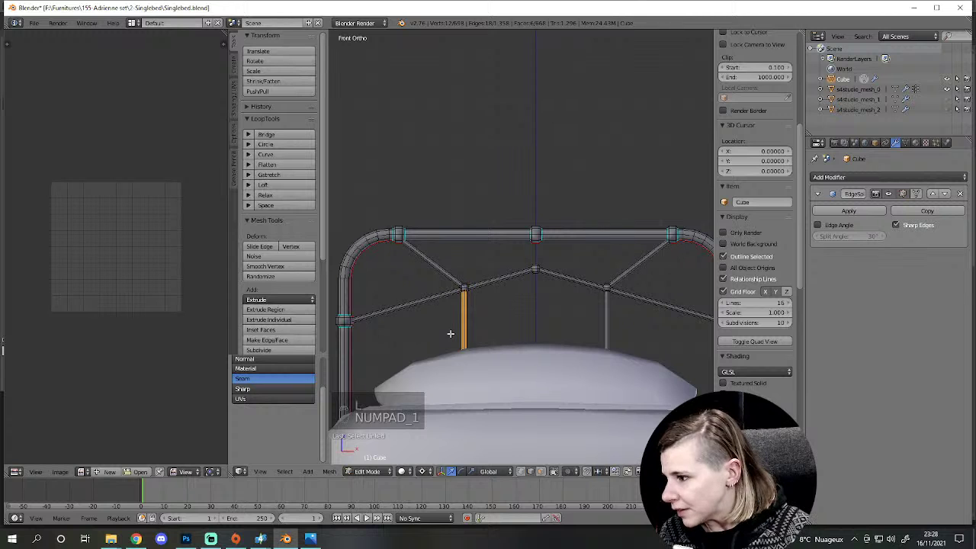
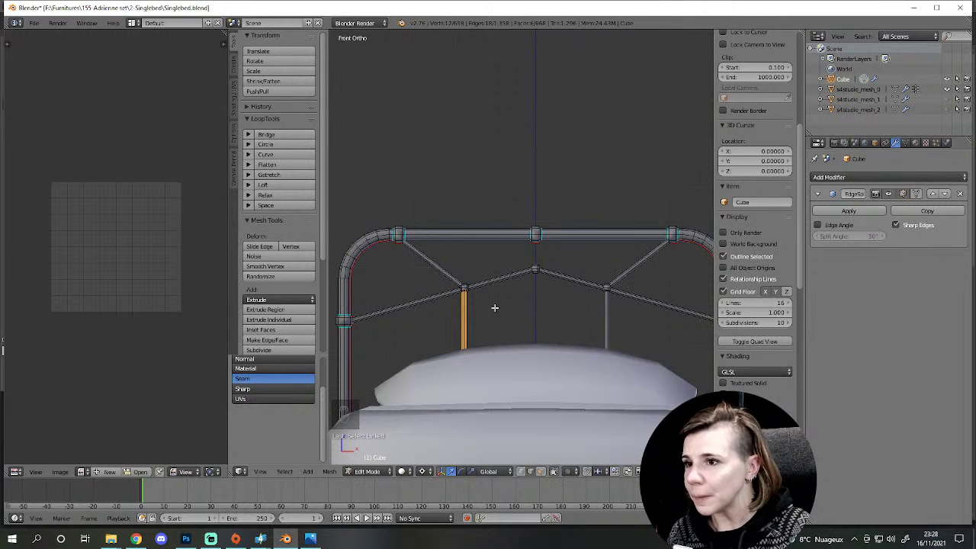
key(shift+d)
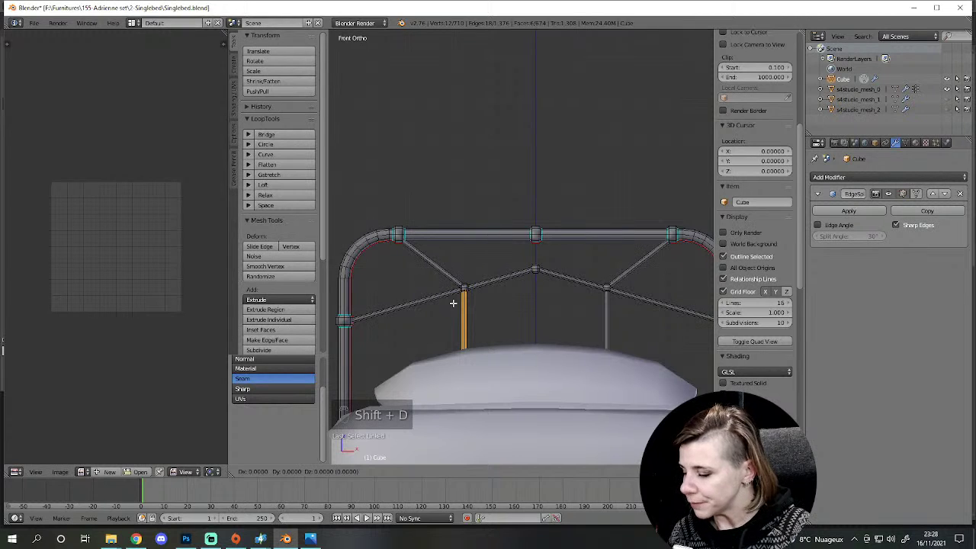
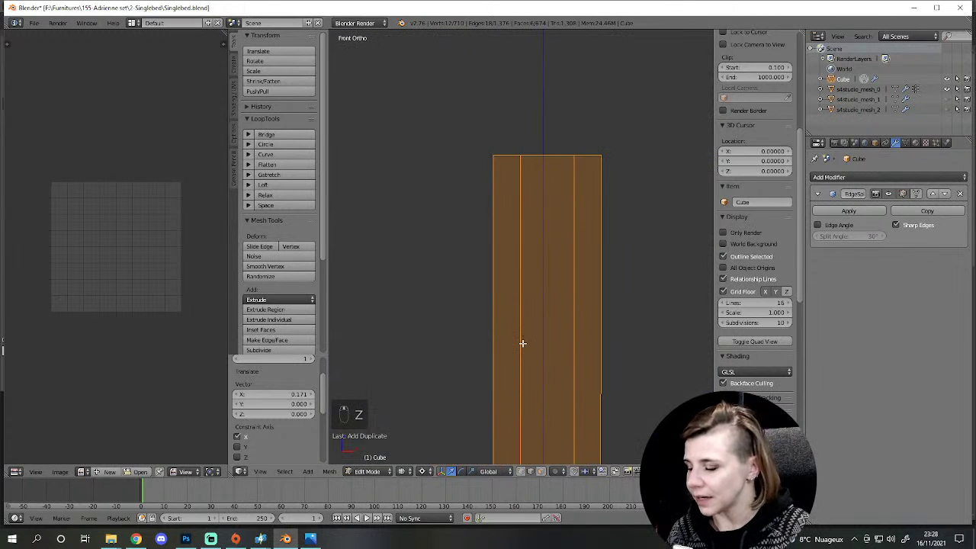
Step: Move the short vertical tube beneath the central cross-bar hub into position
key(g)
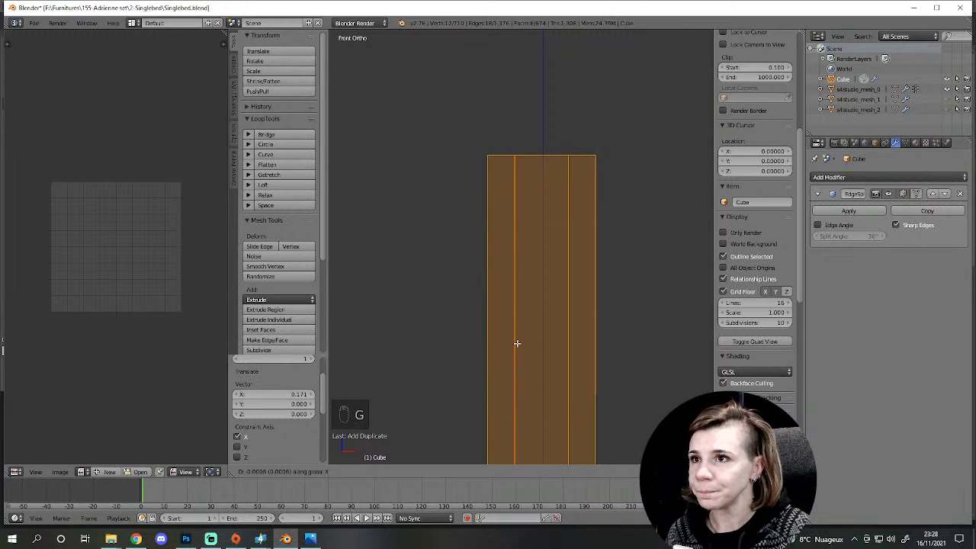
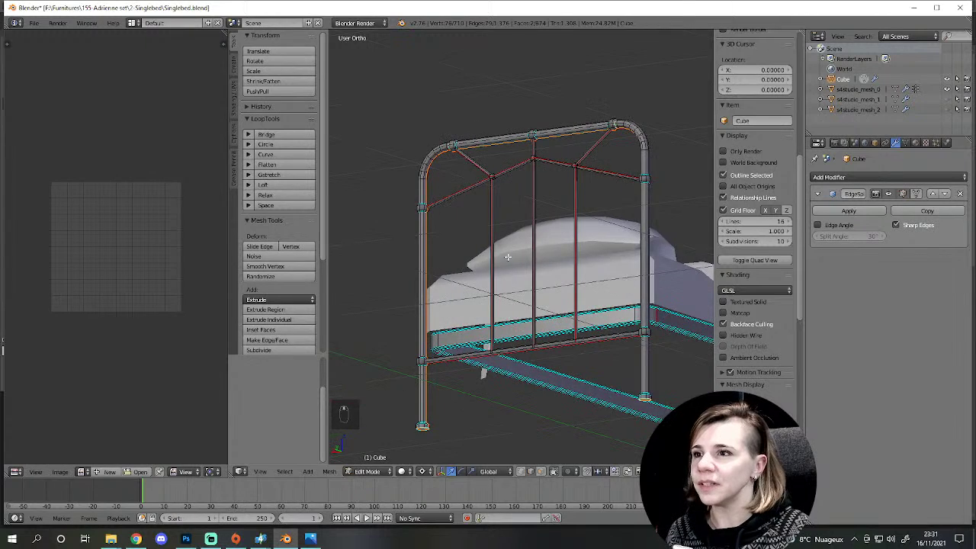
Step: Grow the linked selection over the entire headboard frame and switch to Right Ortho view
key(a)
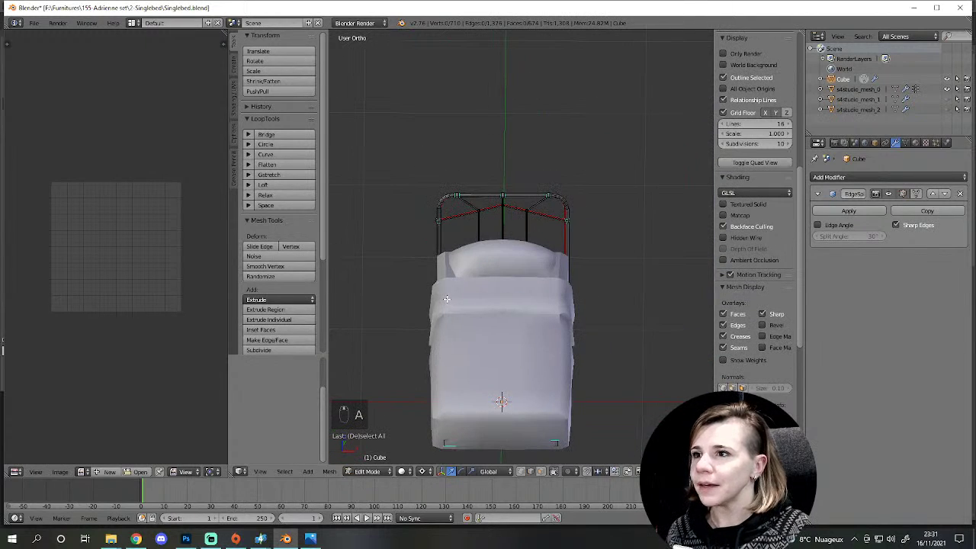
key(a)
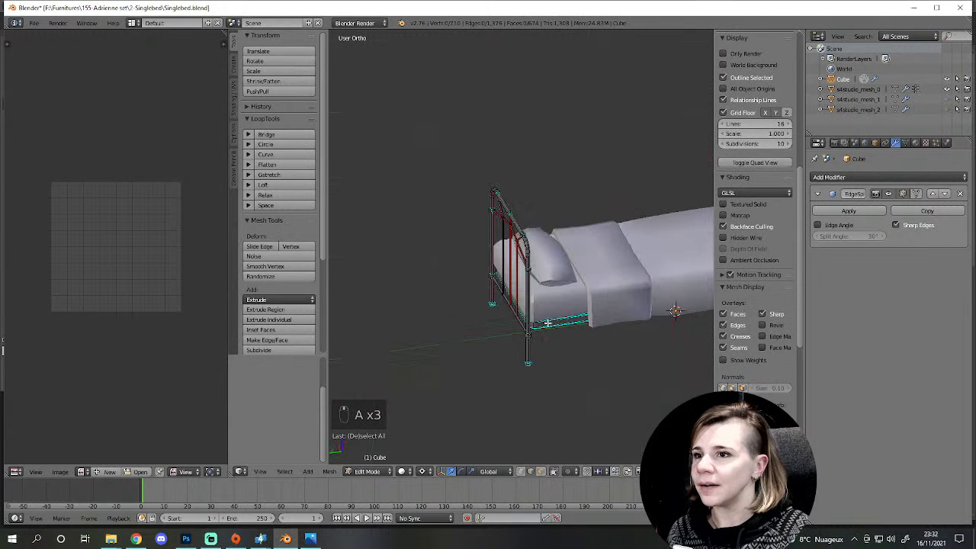
key(l)
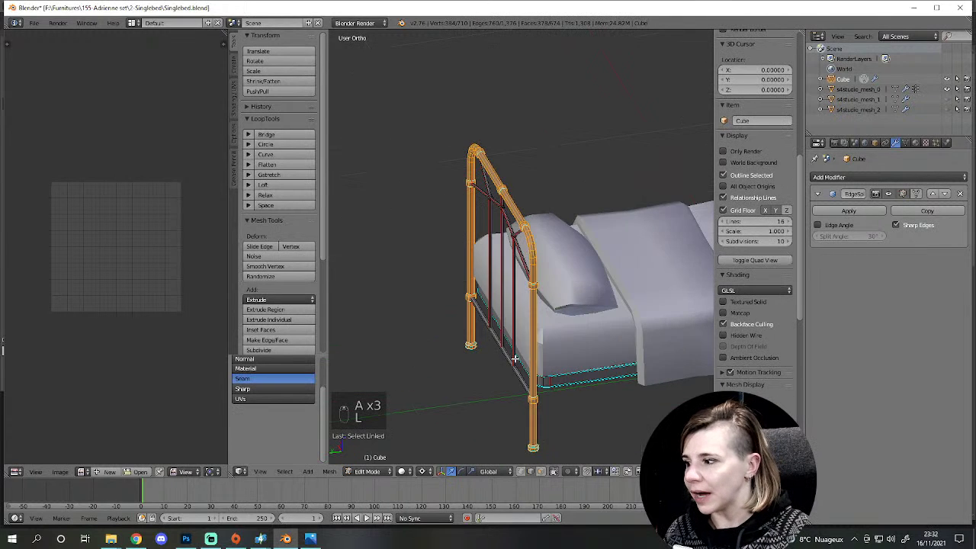
key(l)
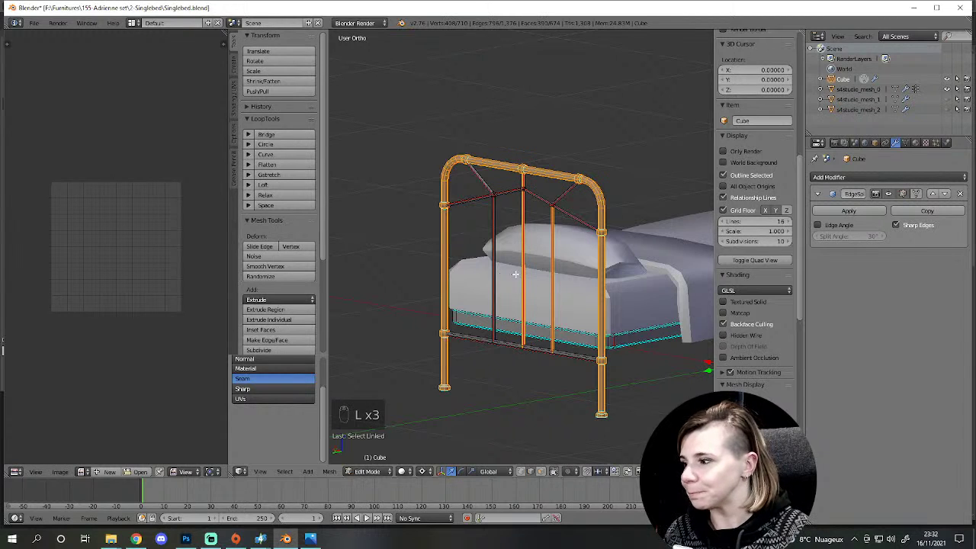
key(l)
key(l)
key(l)
key(l)
key(l)
key(l)
key(l)
key(l)
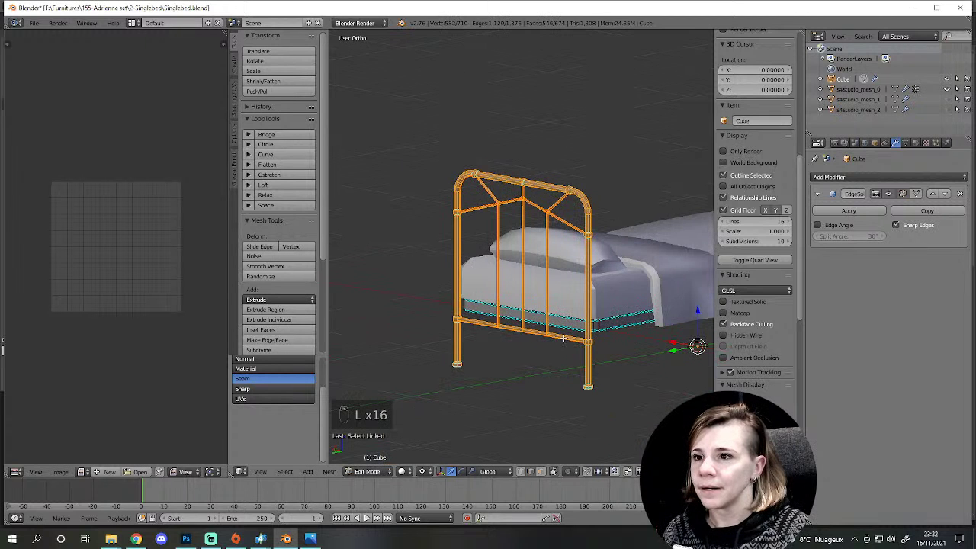
key(l)
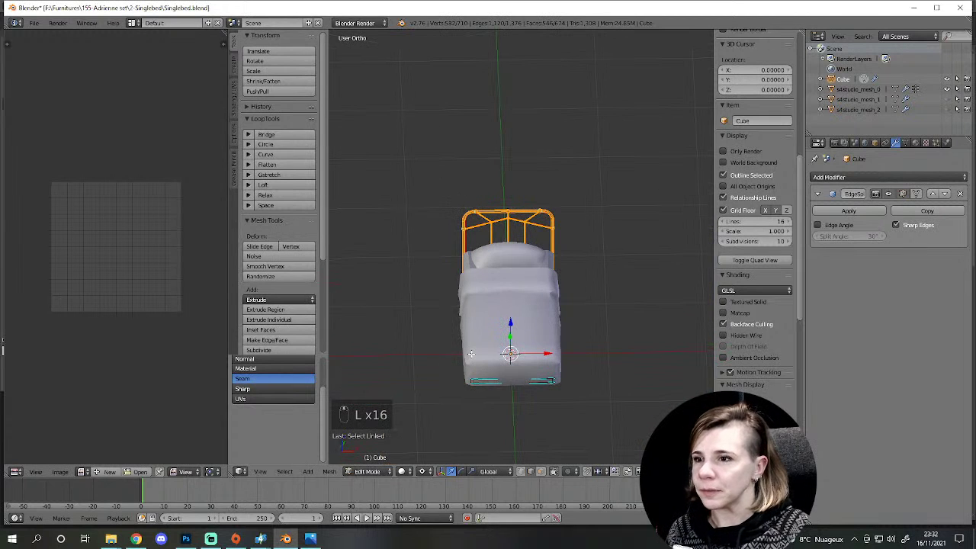
key(KP_3)
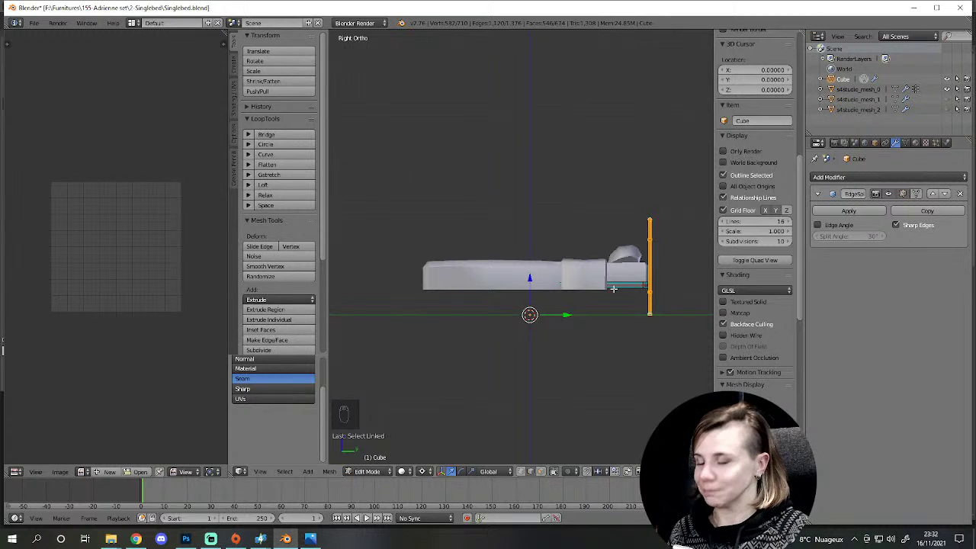
Step: In wireframe, place a duplicate of the headboard frame at the bed's foot end
key(z)
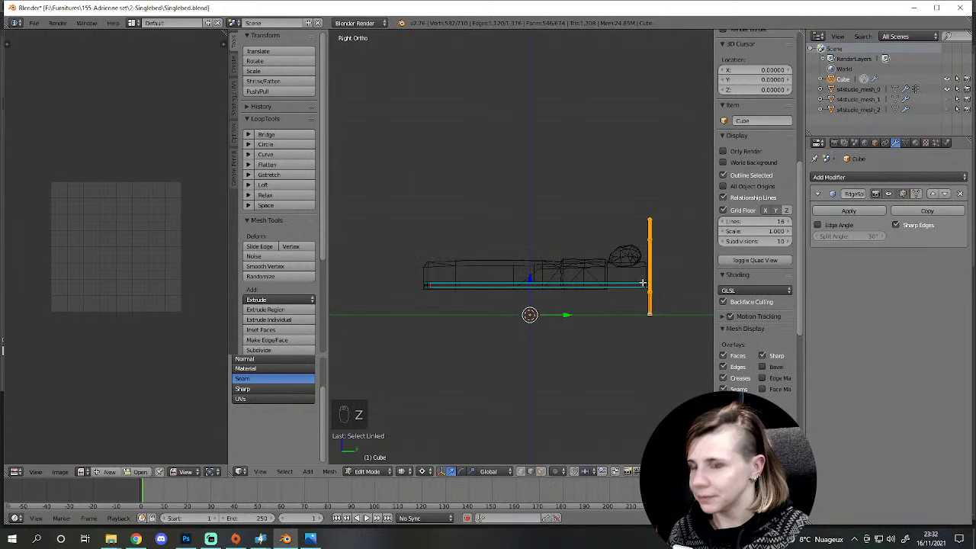
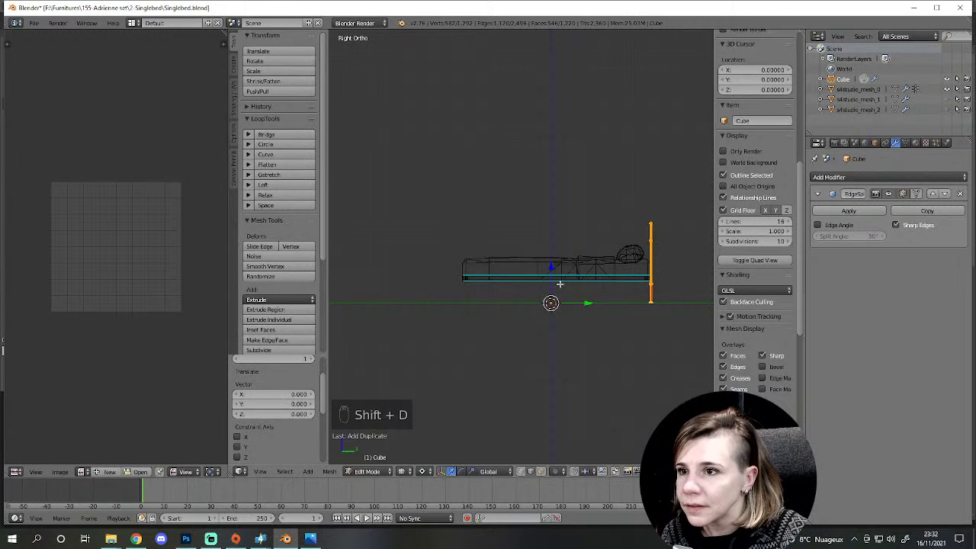
key(g)
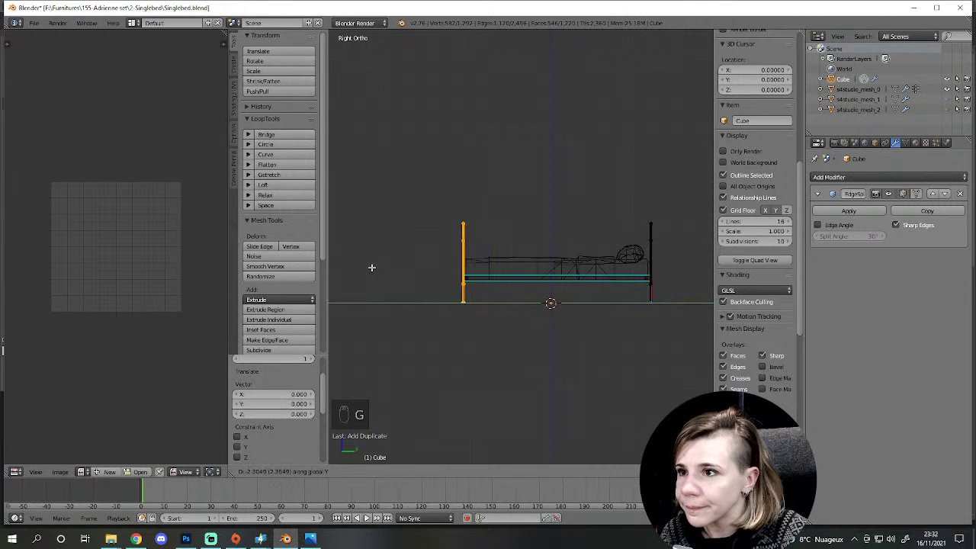
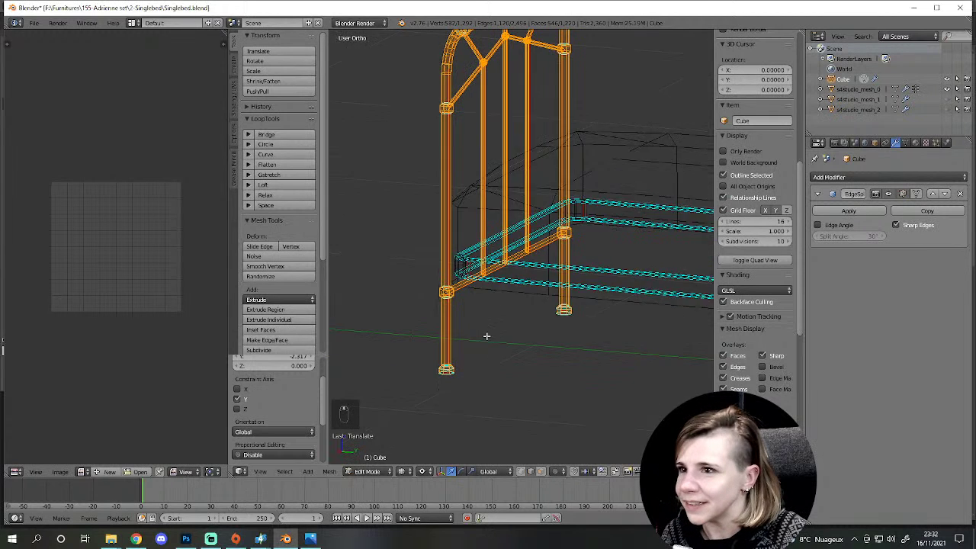
key(z)
key(KP_3)
Step: Check the footboard base in solid shading and nudge the copy into alignment with the side rails
key(z)
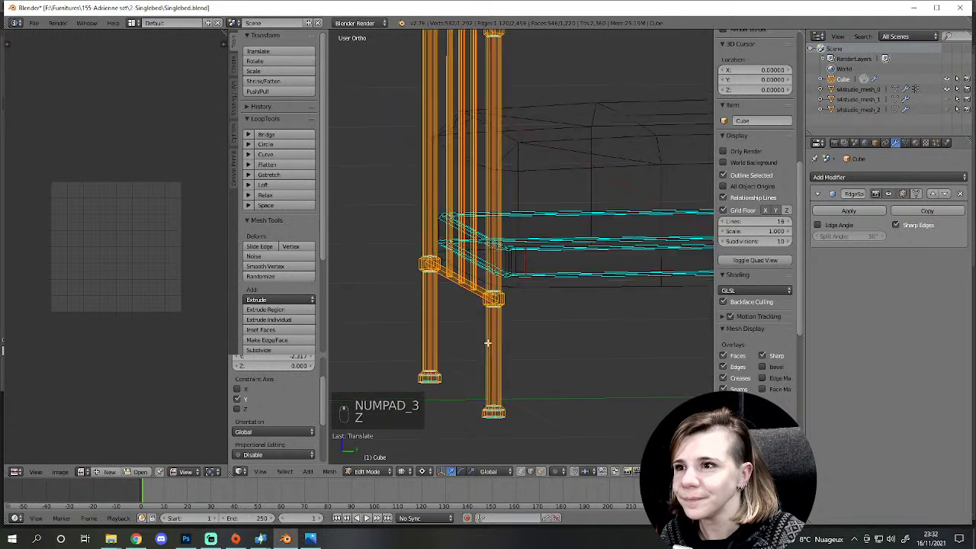
key(z)
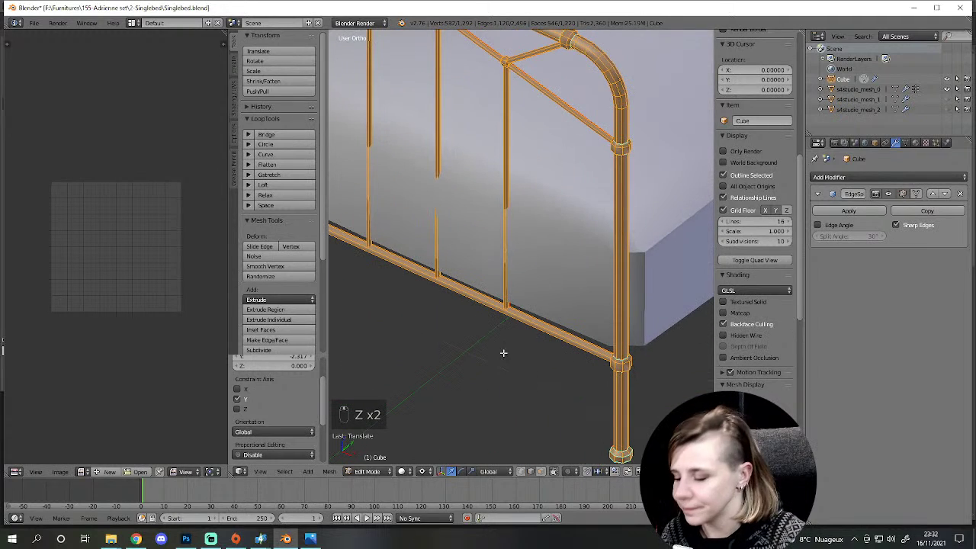
key(g)
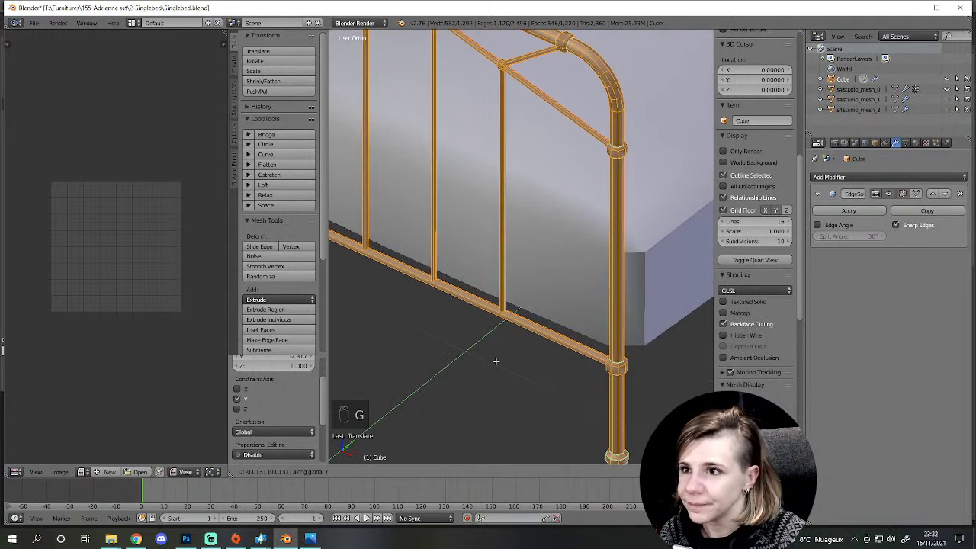
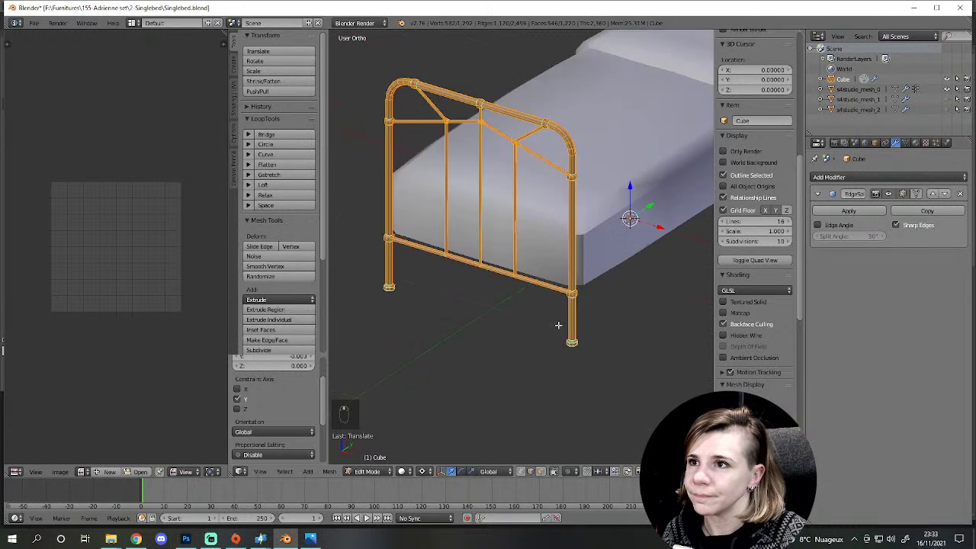
Step: Box-select the footboard's top rail in wireframe and lower it below the headboard's height
key(KP_1)
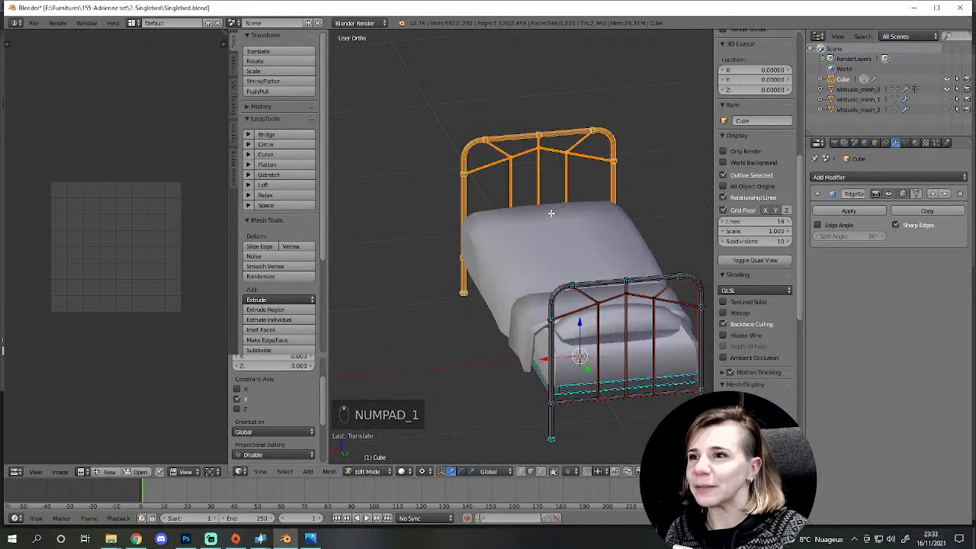
key(z)
key(a)
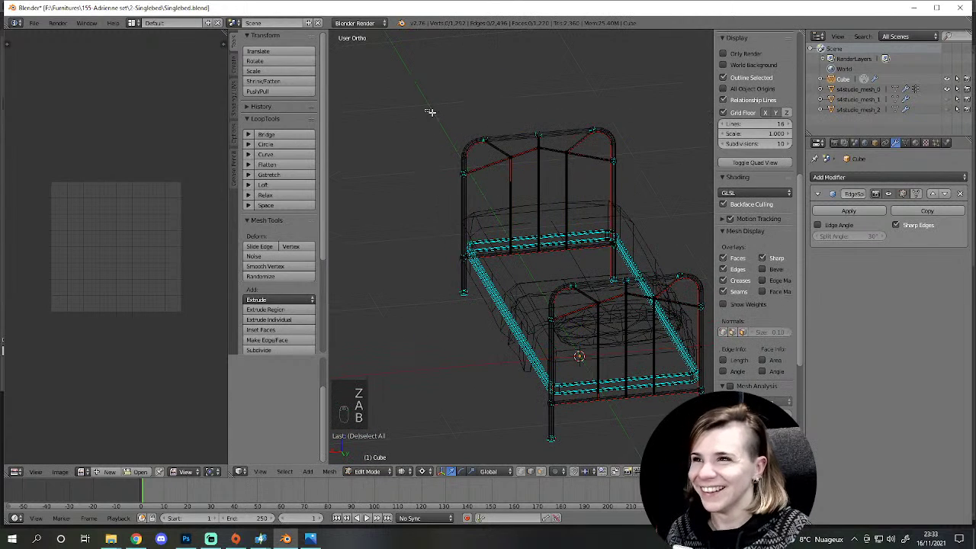
key(b)
key(KP_1)
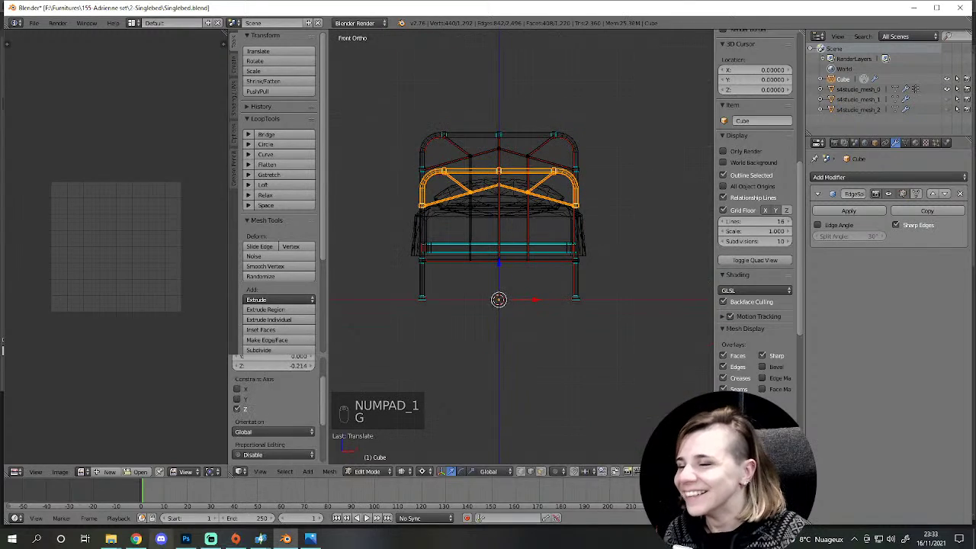
key(g)
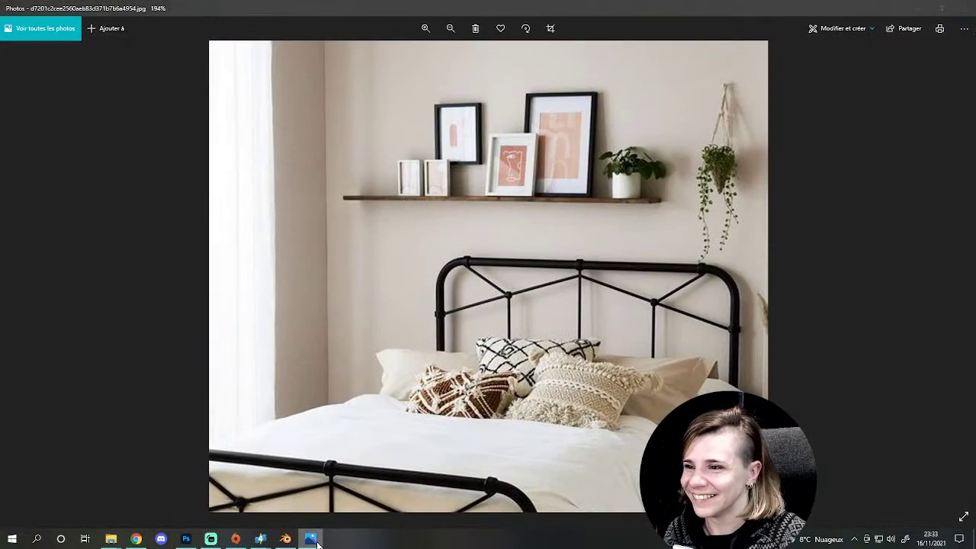
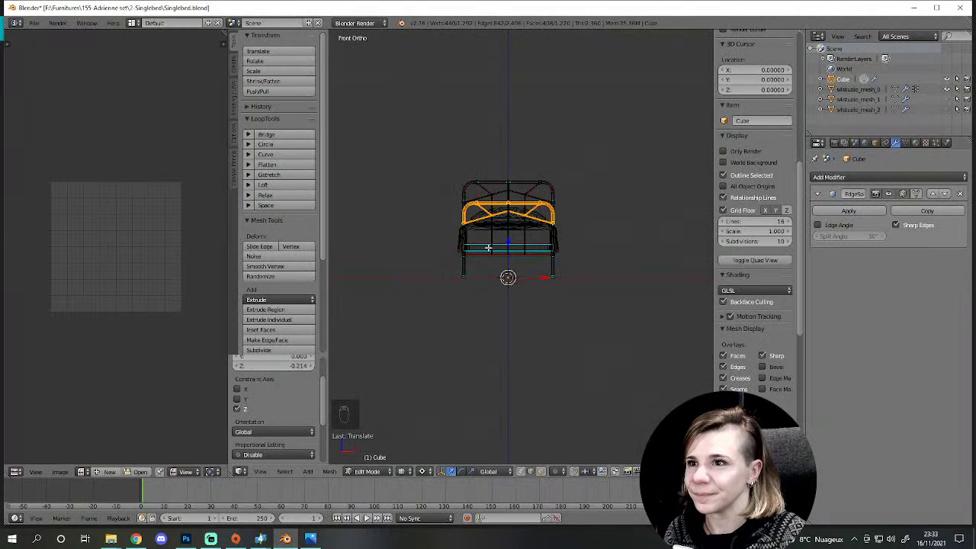
Step: Return from the reference photo, leave Edit Mode and orbit around the lowered footboard
key(g)
key(z)
key(g)
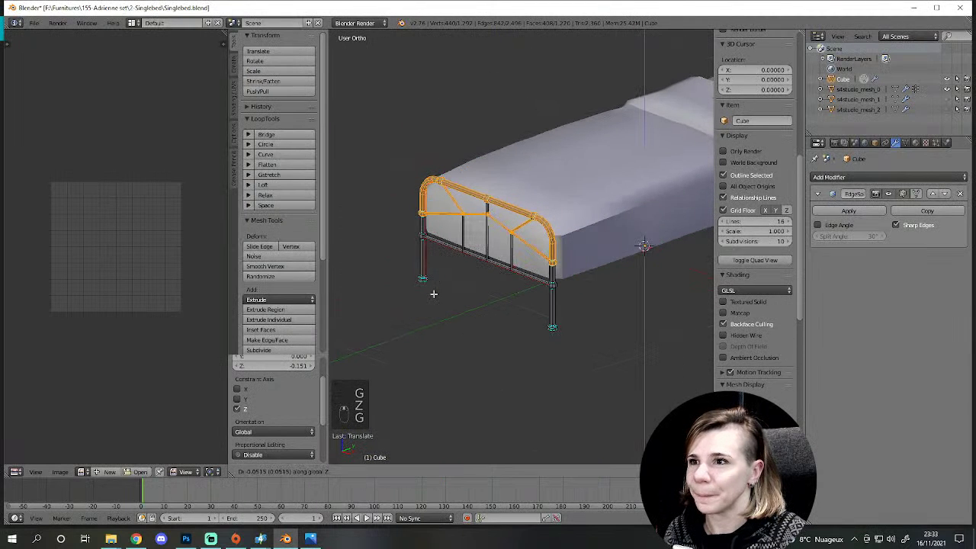
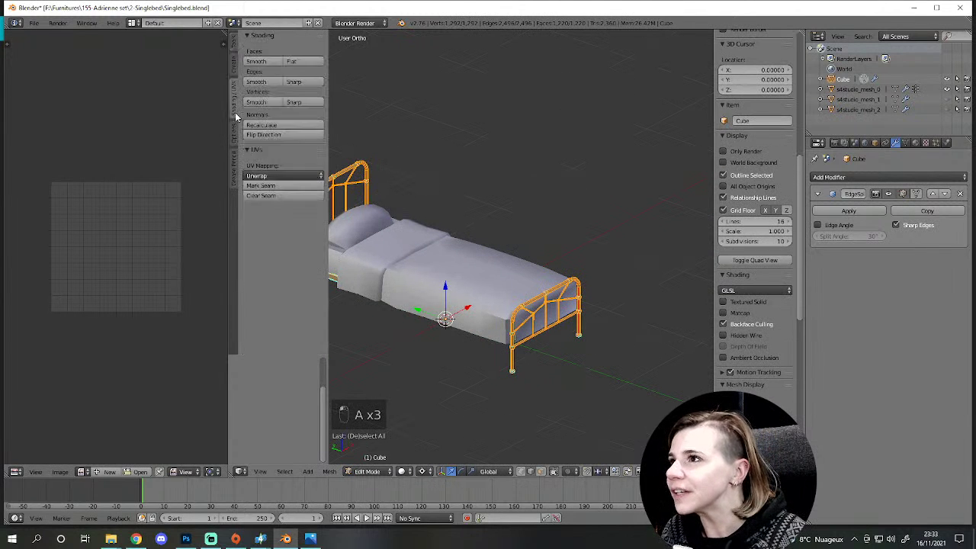
Step: Unwrap the footboard geometry and pan and zoom across the bed frame's UV layout
key(a)
drag(282, 169, 157, 303)
drag(157, 303, 546, 478)
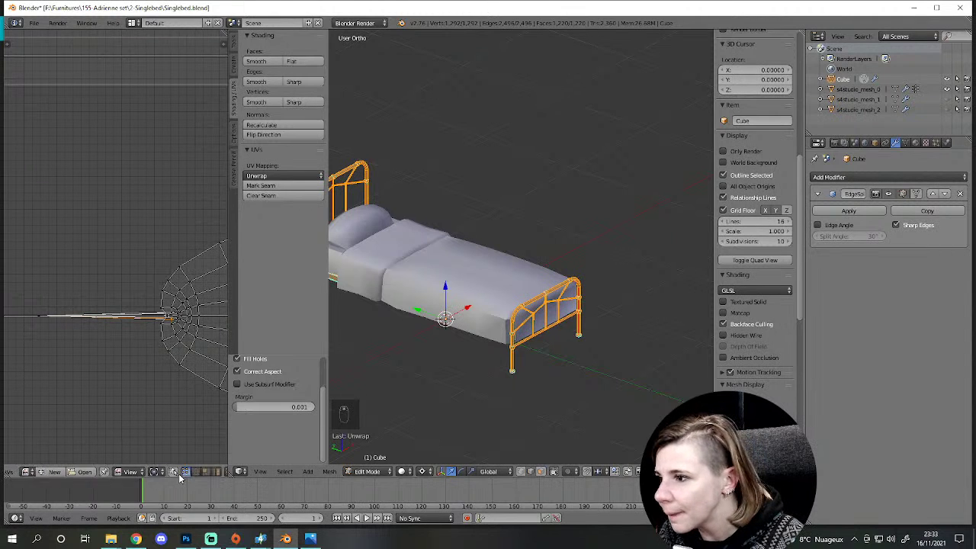
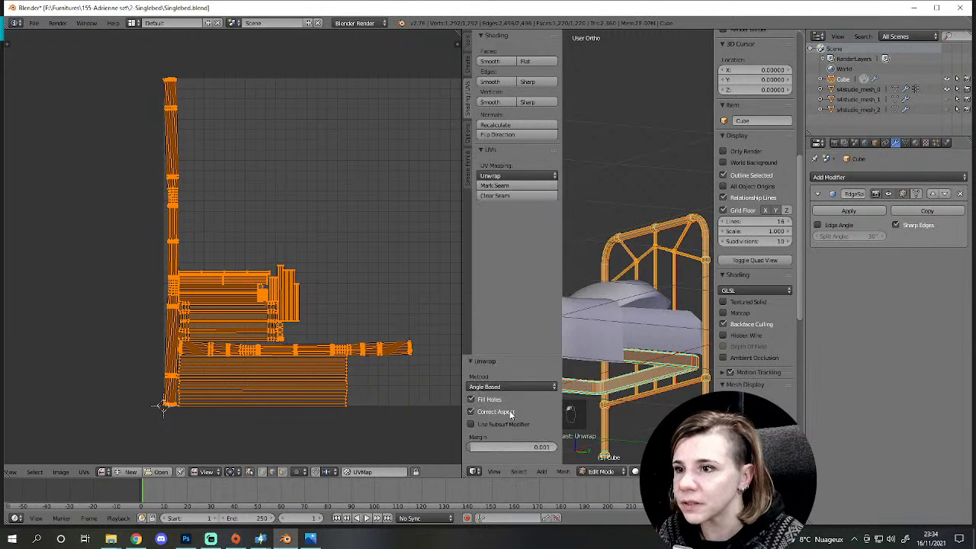
drag(491, 368, 274, 304)
scroll(up, 3)
scroll(down, 3)
scroll(up, 3)
Step: Drag the area divider left so the 3D Viewport beside the UV layout grows
drag(187, 383, 187, 383)
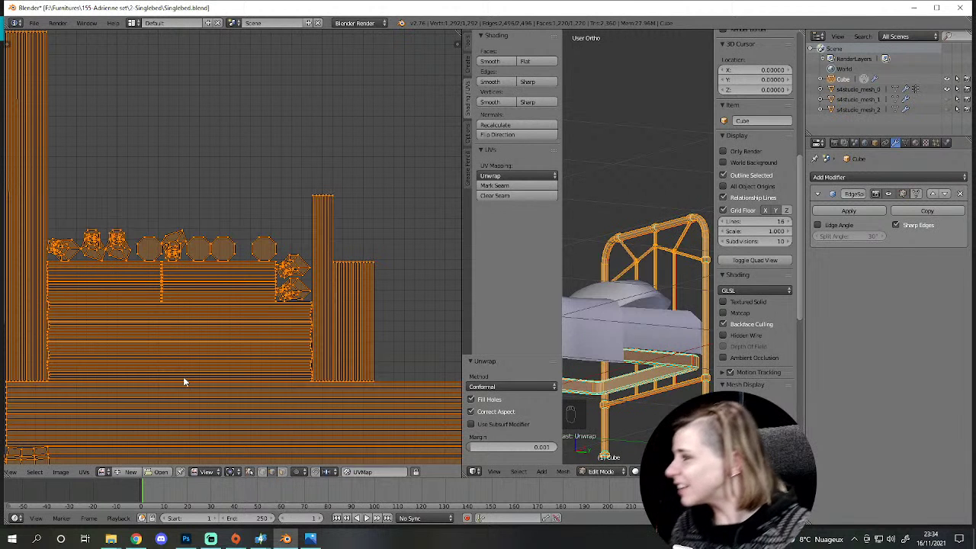
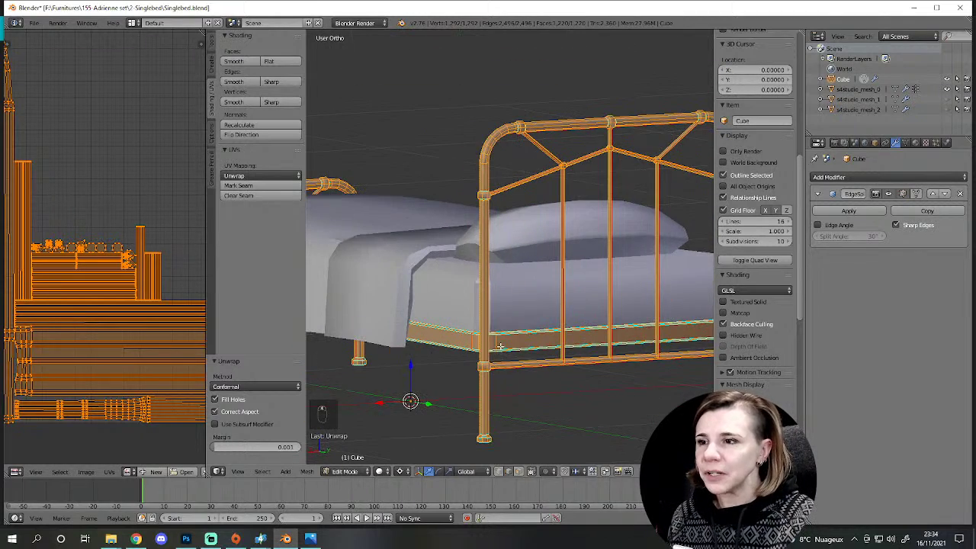
Step: Deselect all bed frame vertices and view the bed from the front
key(a)
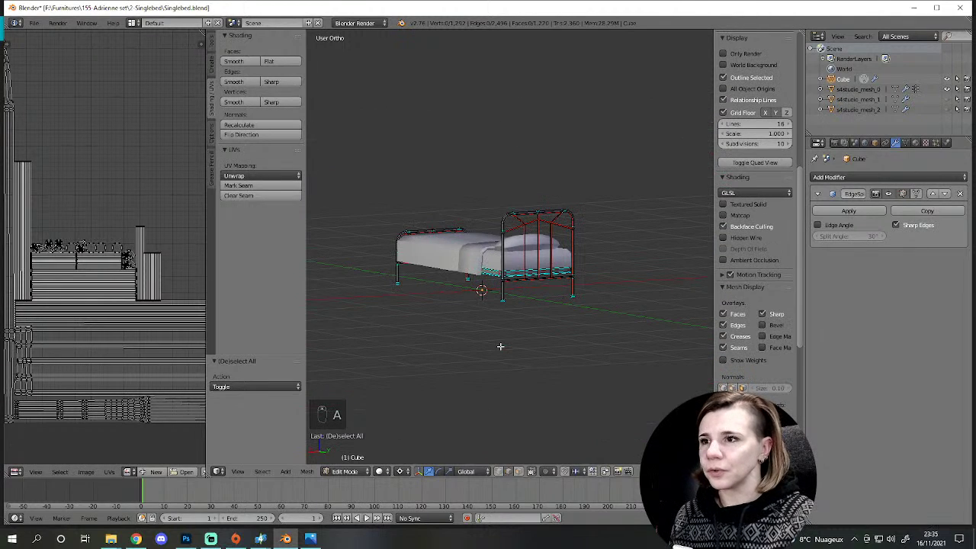
key(KP_1)
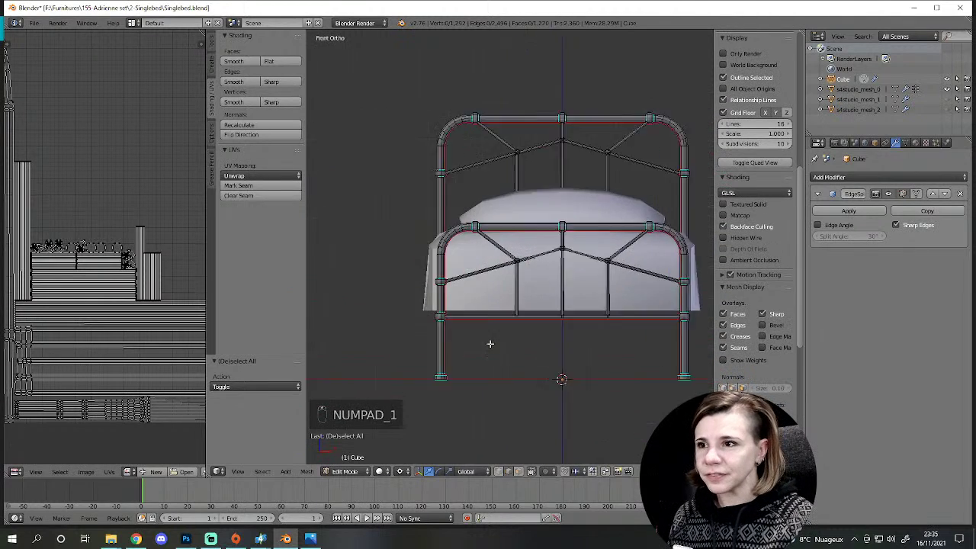
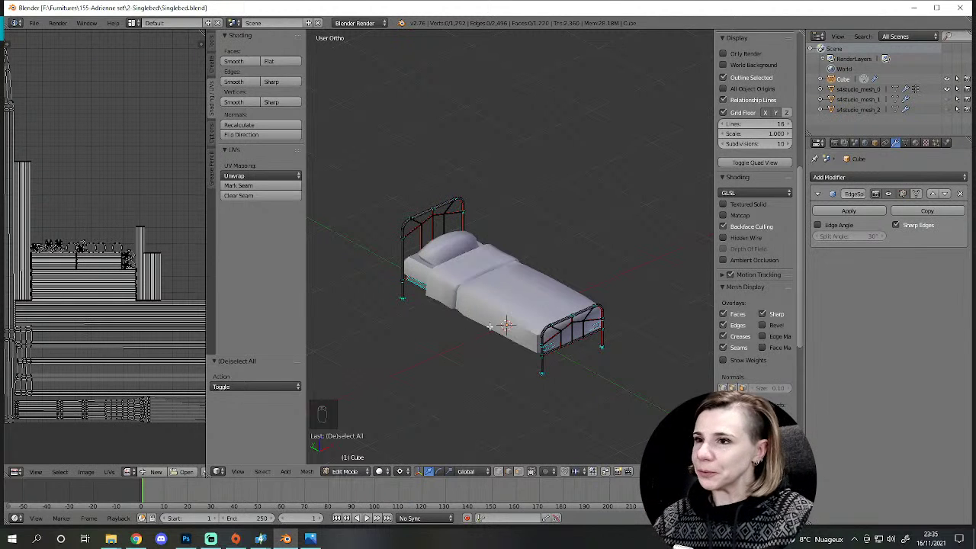
Step: Toggle the bed frame in and out of Edit Mode, viewing it from the right side in wireframe
key(Tab)
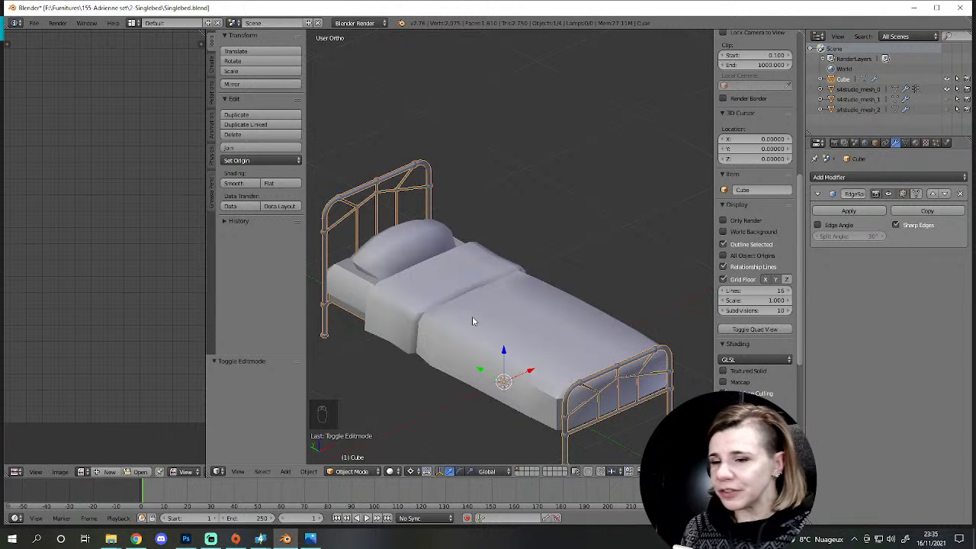
drag(637, 344, 530, 345)
key(Tab)
key(Tab)
key(KP_3)
key(Tab)
key(z)
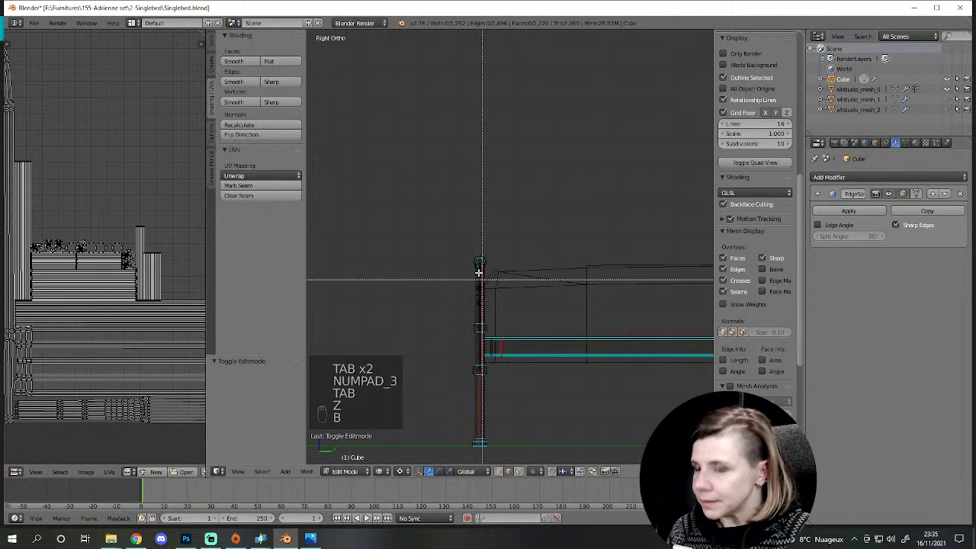
Step: Box-select and adjust a few frame vertices, then zoom onto the bed cover's edge and hide it
key(b)
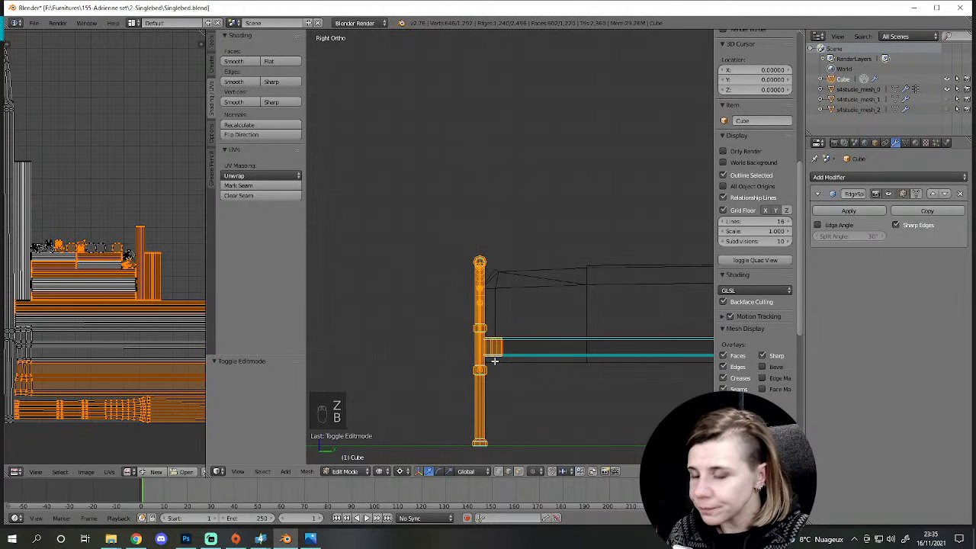
key(g)
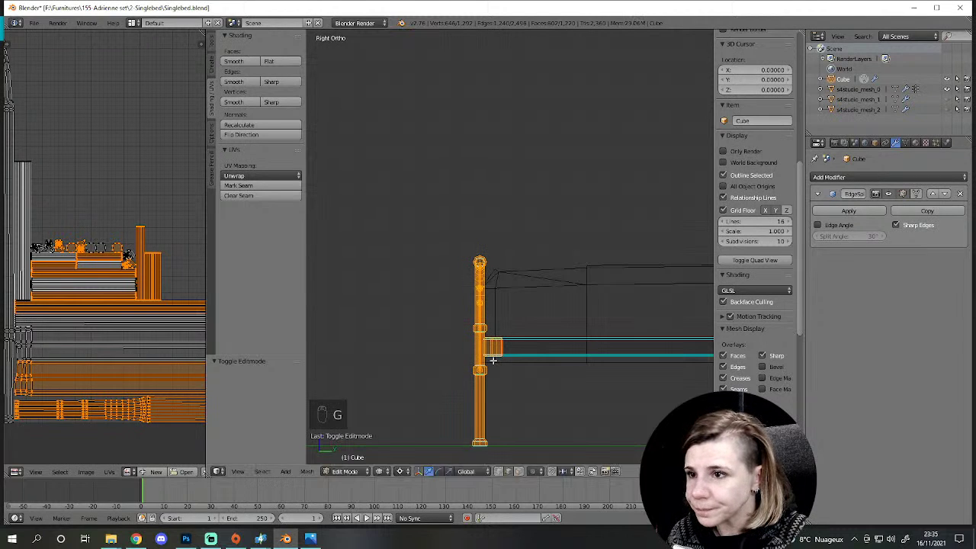
key(g)
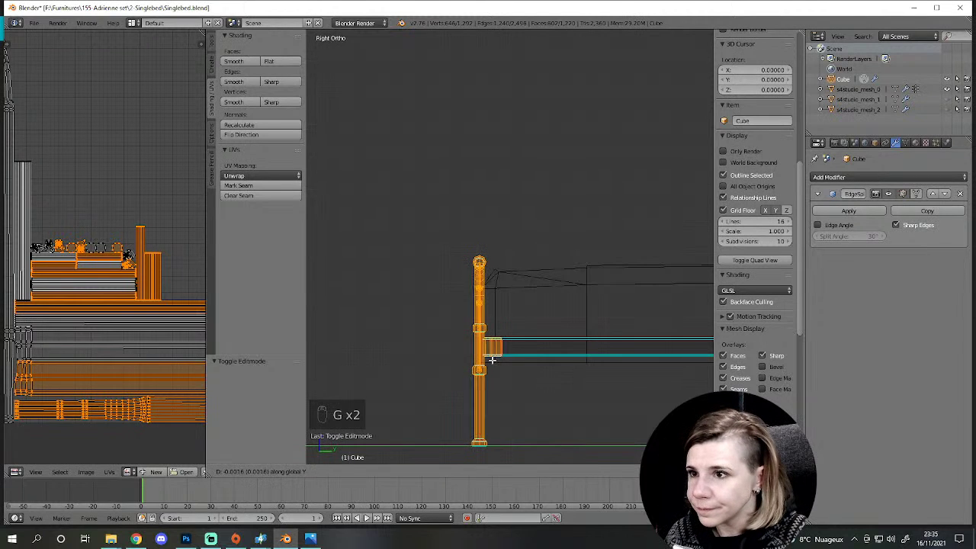
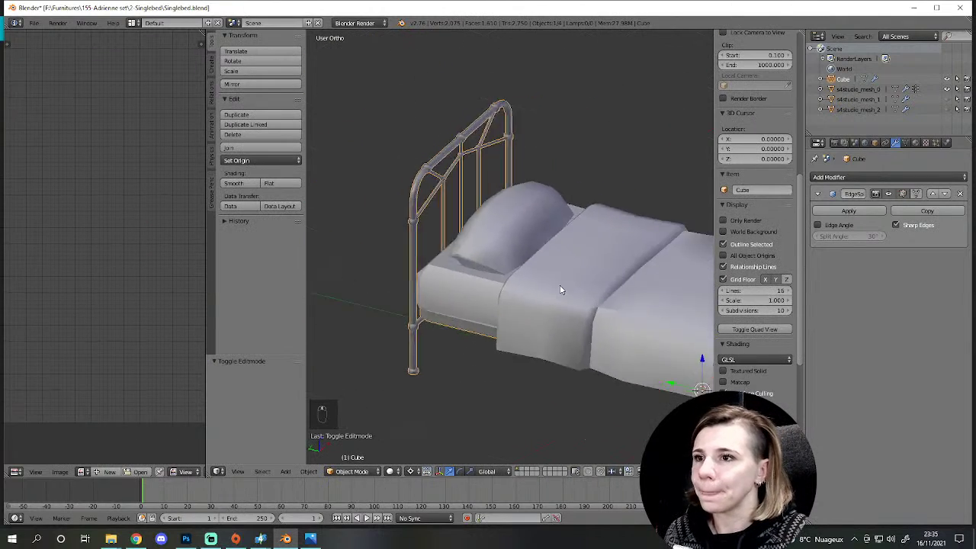
middle_click(498, 331)
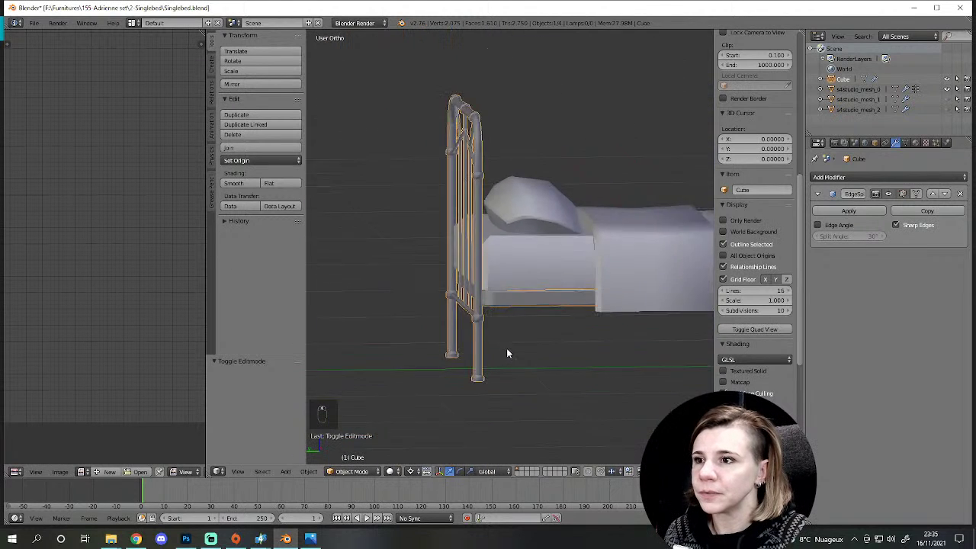
drag(518, 320, 407, 151)
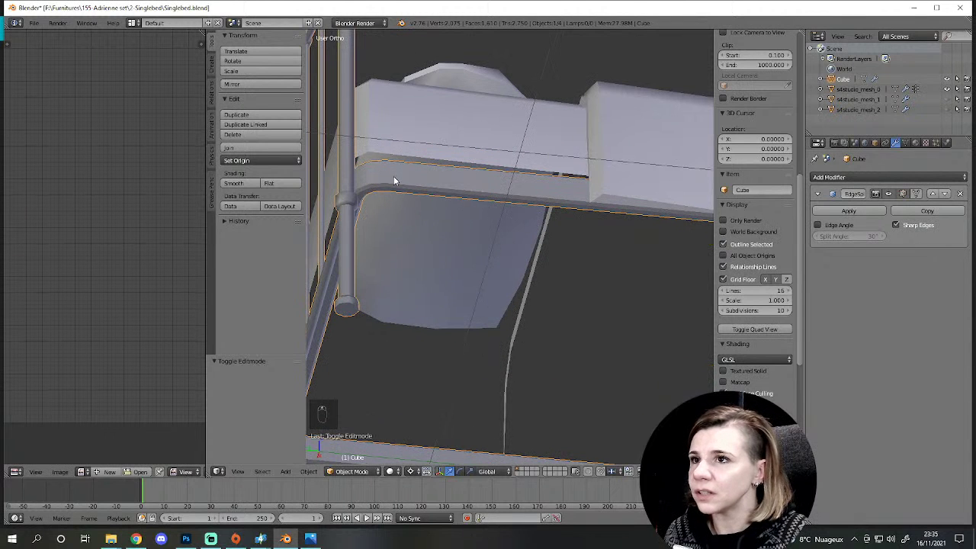
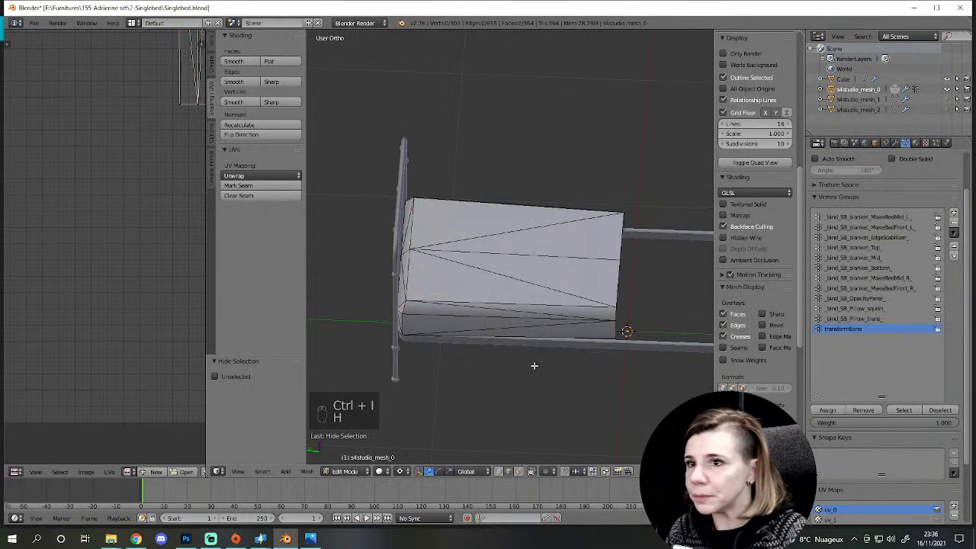
key(h)
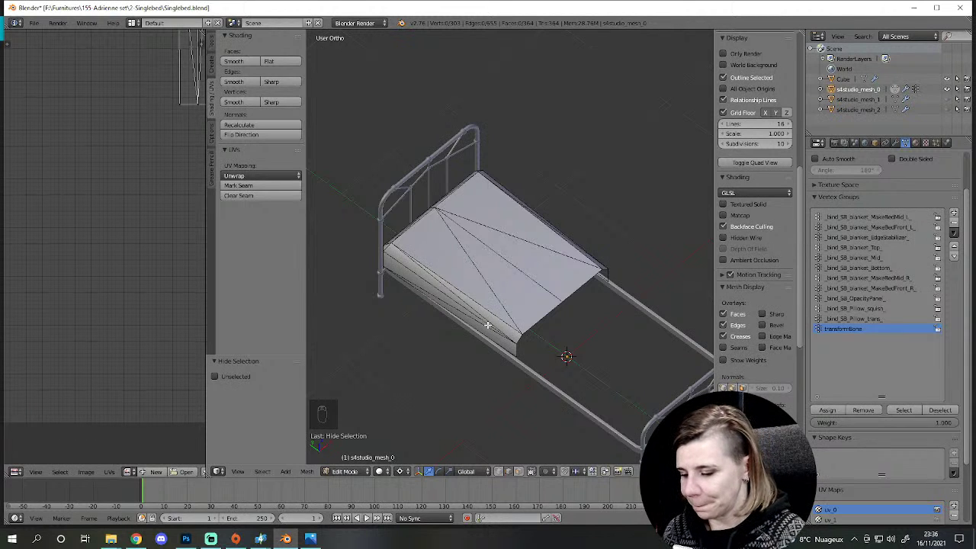
Step: Unhide the cover geometry and separate the selection into a new object, s4studio_mesh_0.001
key(Tab)
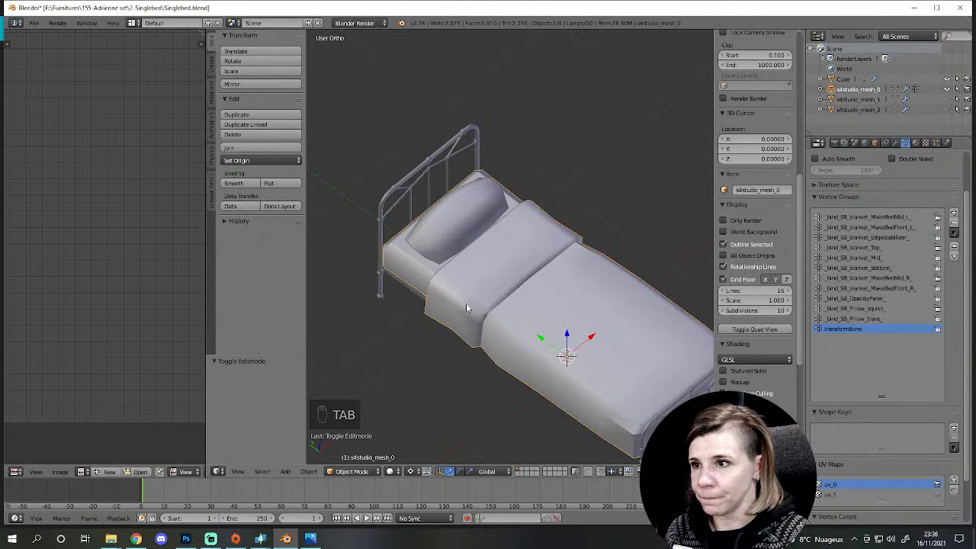
key(Tab)
key(alt+h)
key(p)
key(Tab)
Step: Hide part of the mesh again and orbit around the bed to check the split cover
drag(493, 298, 501, 301)
key(h)
middle_click(500, 300)
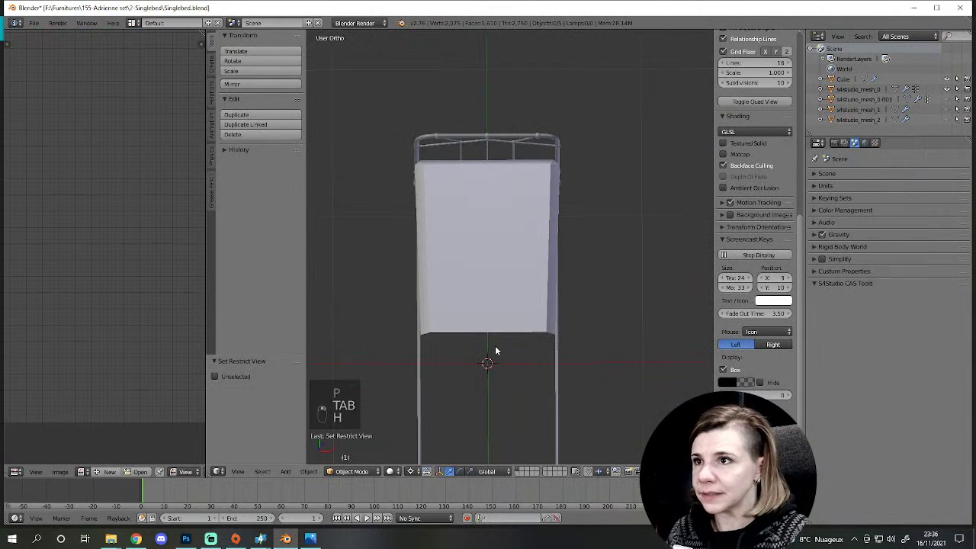
key(shift+a)
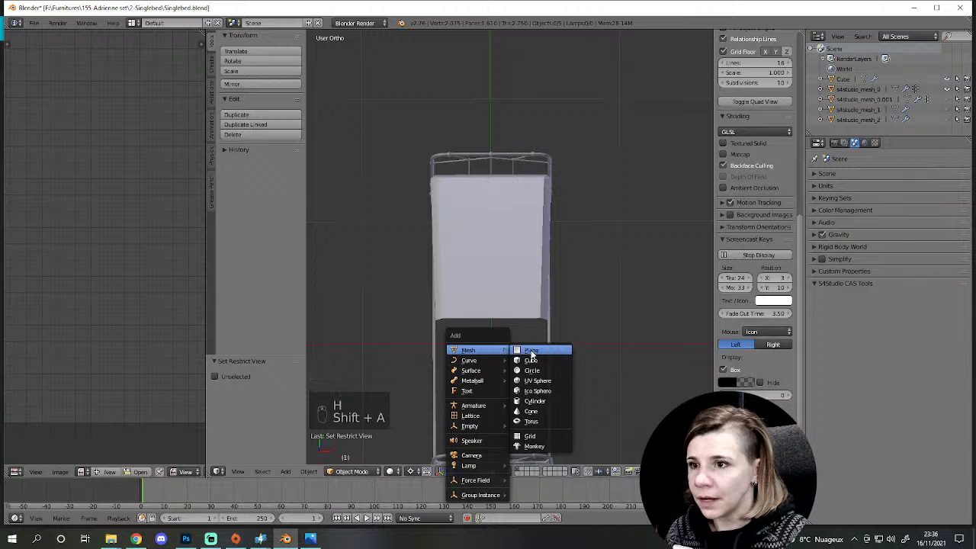
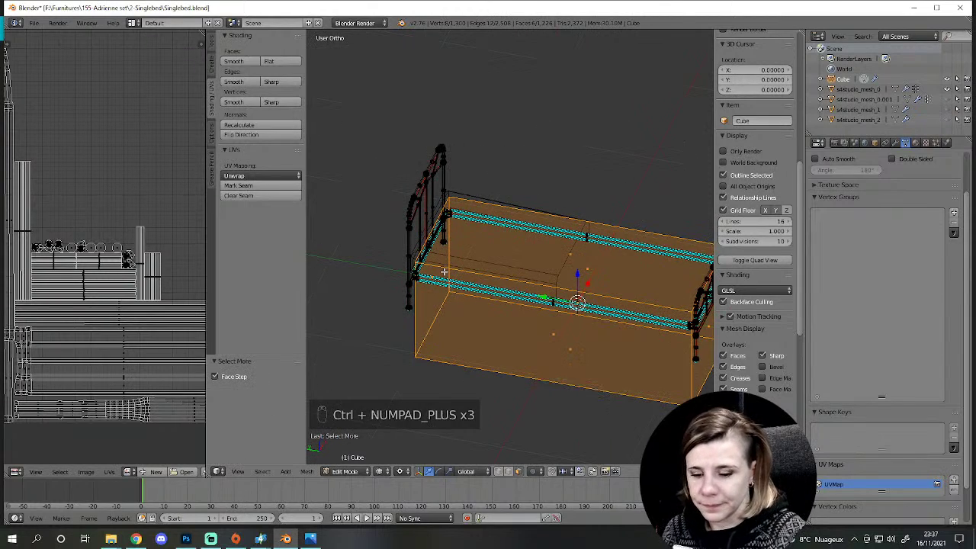
Step: Grow the face selection along the mattress side and nudge it from the right-side view
key(ctrl+KP_Add)
key(KP_3)
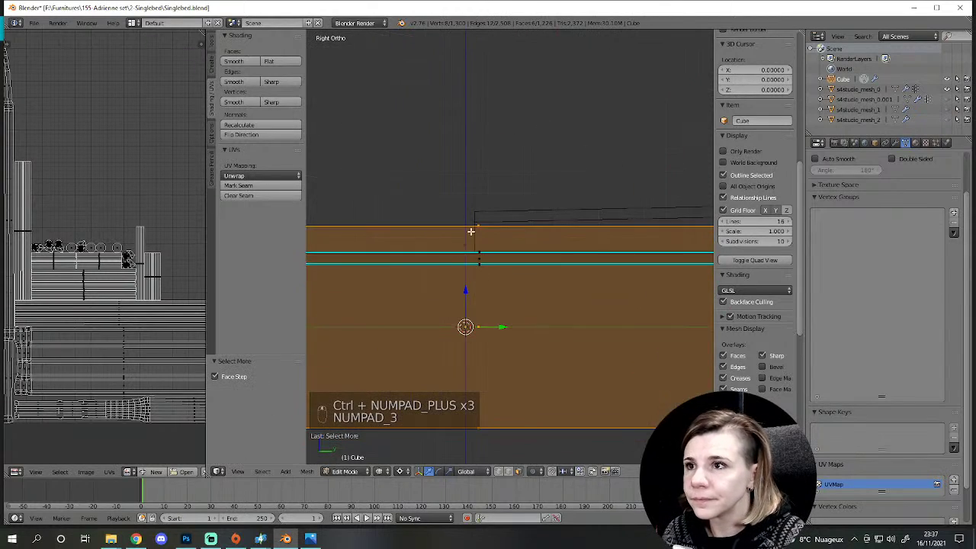
key(g)
key(g)
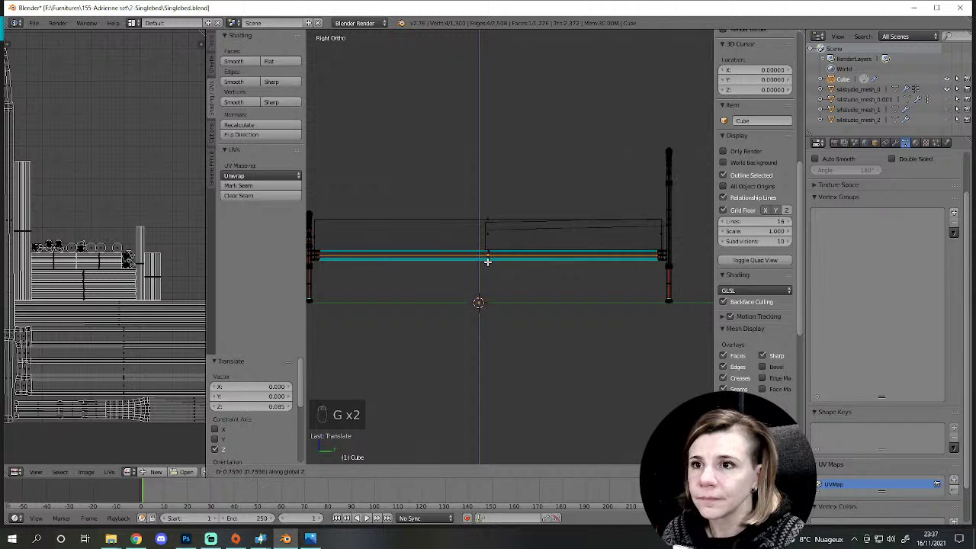
key(z)
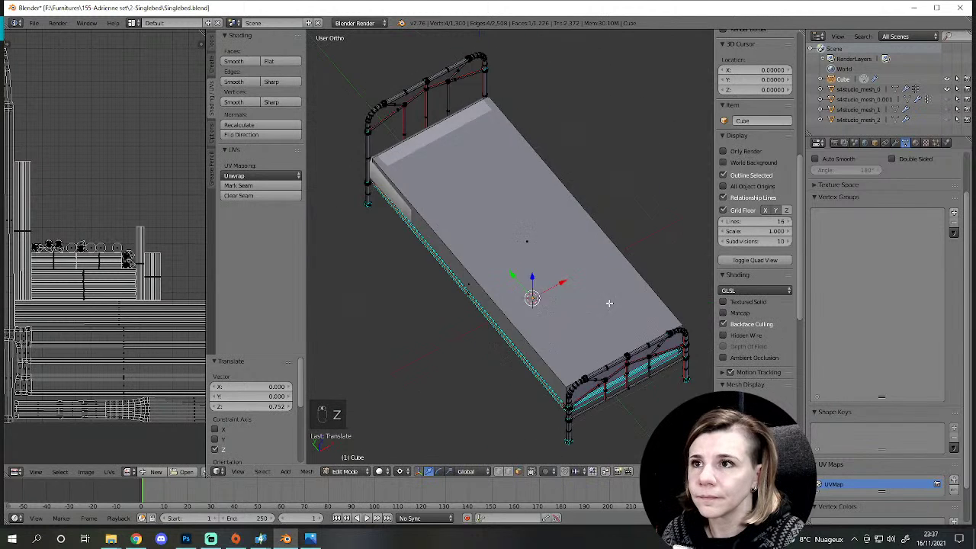
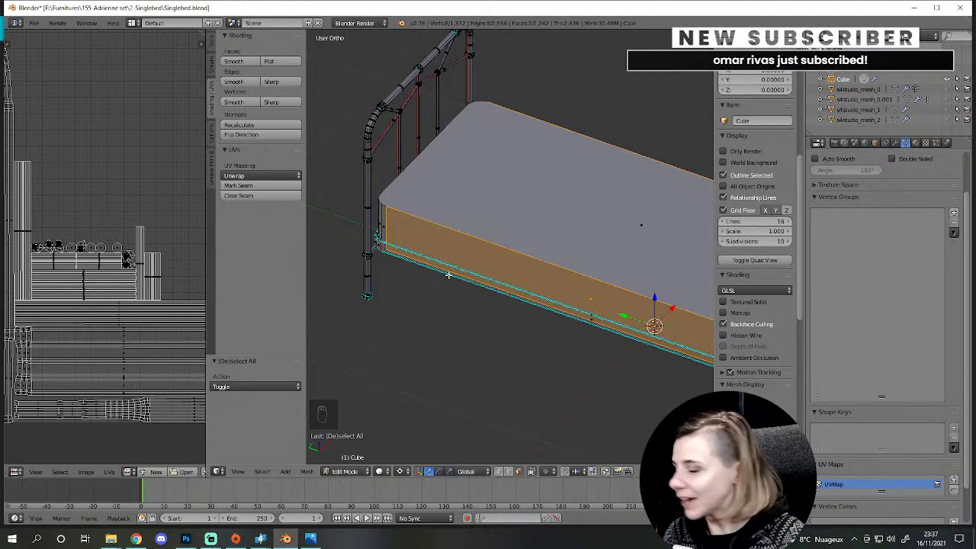
Step: Select the linked mattress geometry and scale it in a few passes away from the tube post
key(l)
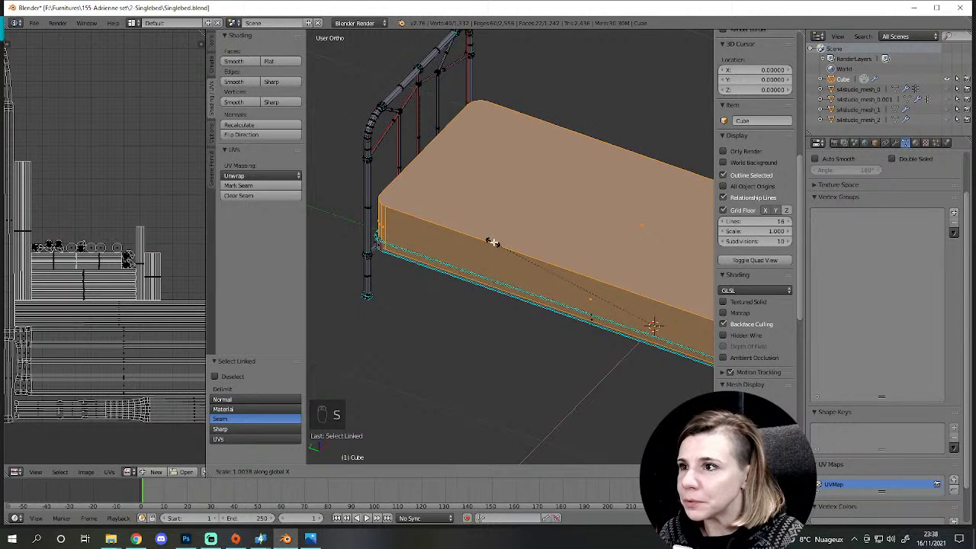
key(s)
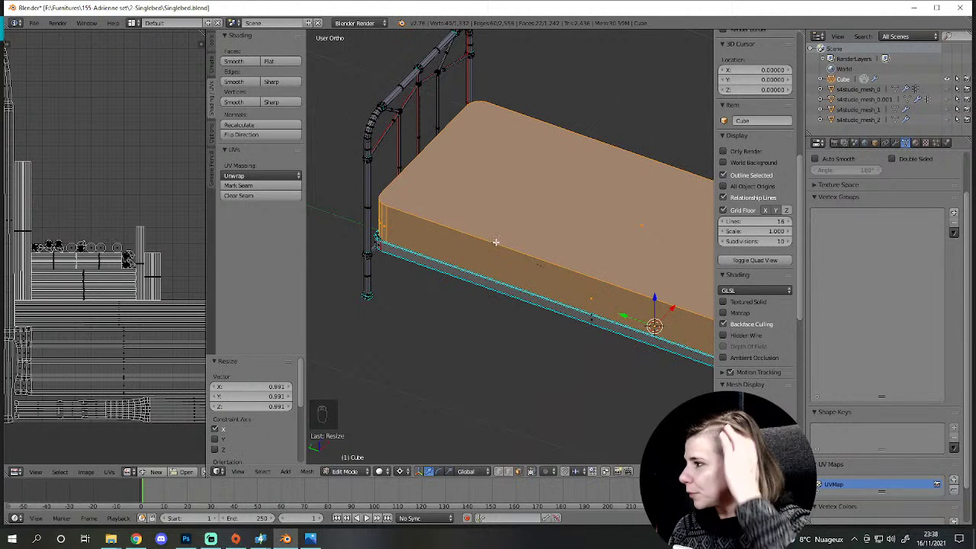
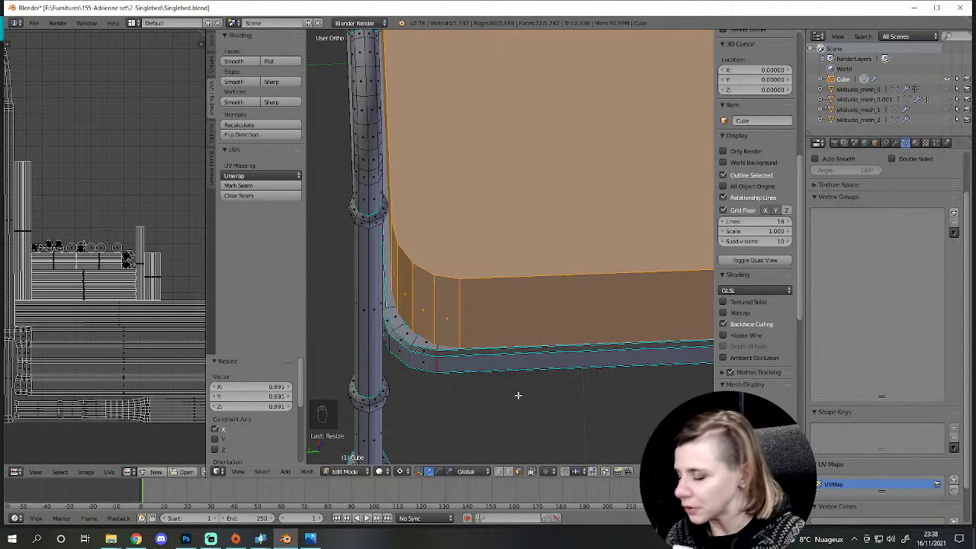
key(s)
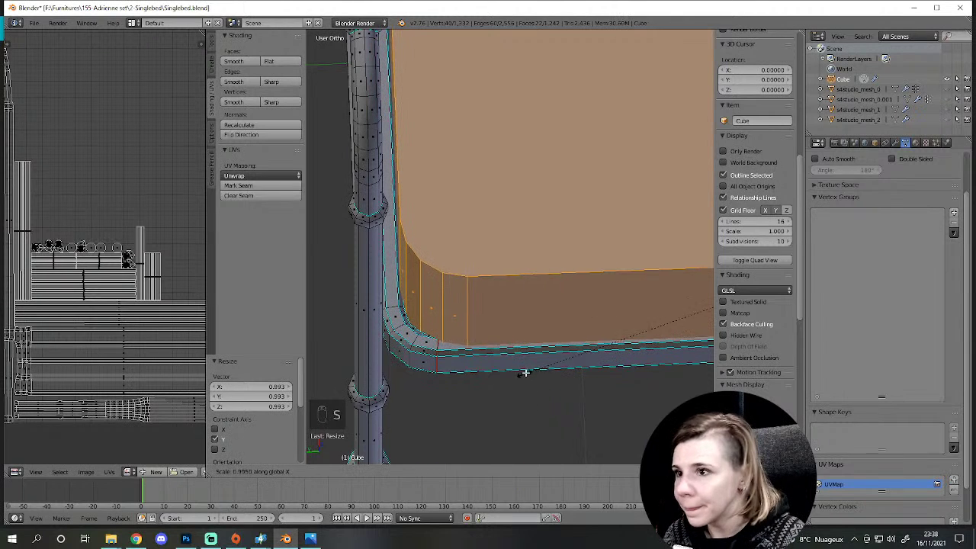
key(s)
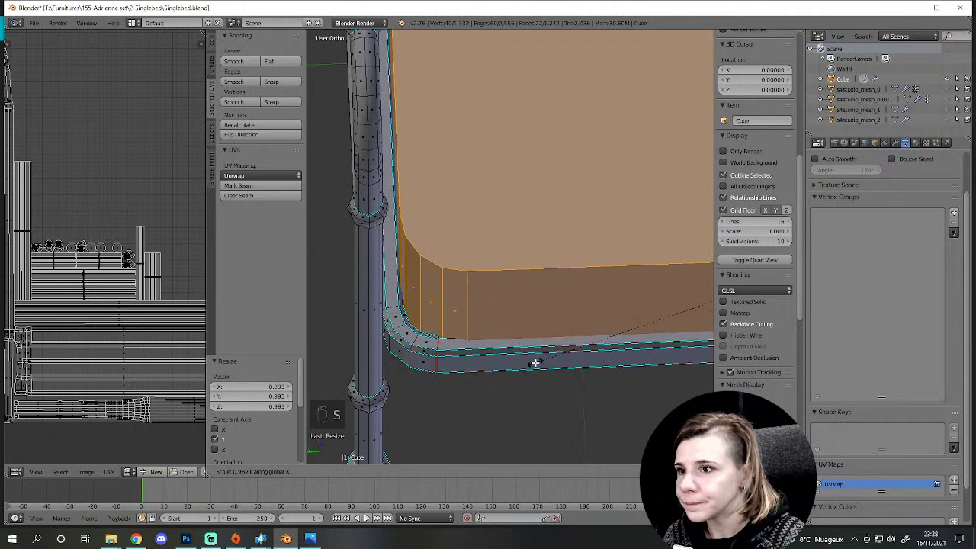
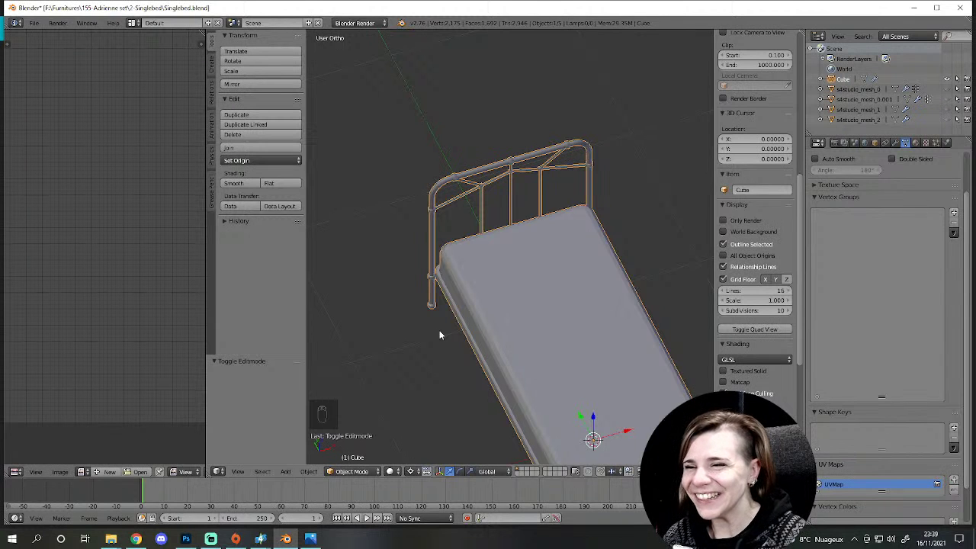
Step: Select the cover, enter Edit Mode and pick its flat mattress top face while orbiting around it
drag(454, 327, 469, 281)
key(Tab)
click(421, 268)
drag(538, 263, 492, 319)
drag(513, 338, 558, 380)
drag(550, 304, 546, 299)
drag(567, 262, 466, 337)
key(Tab)
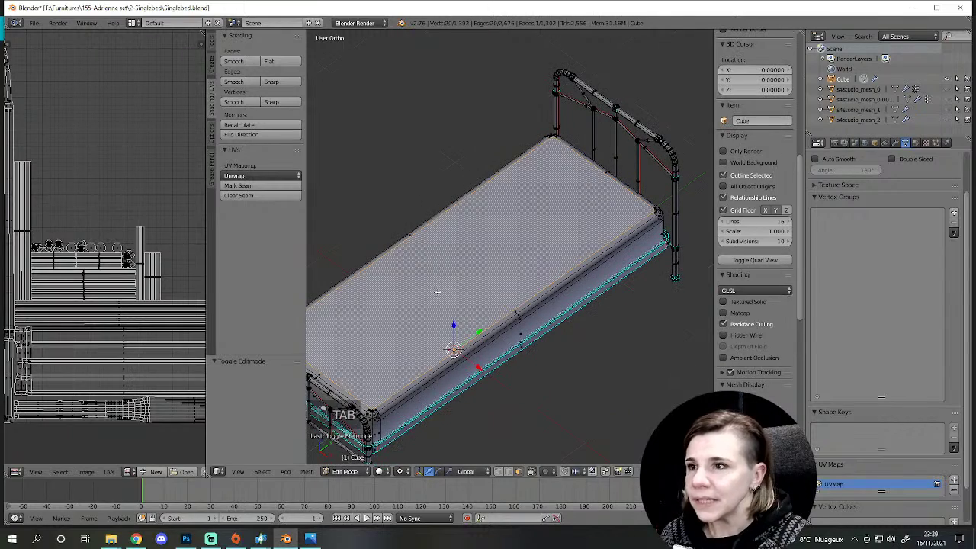
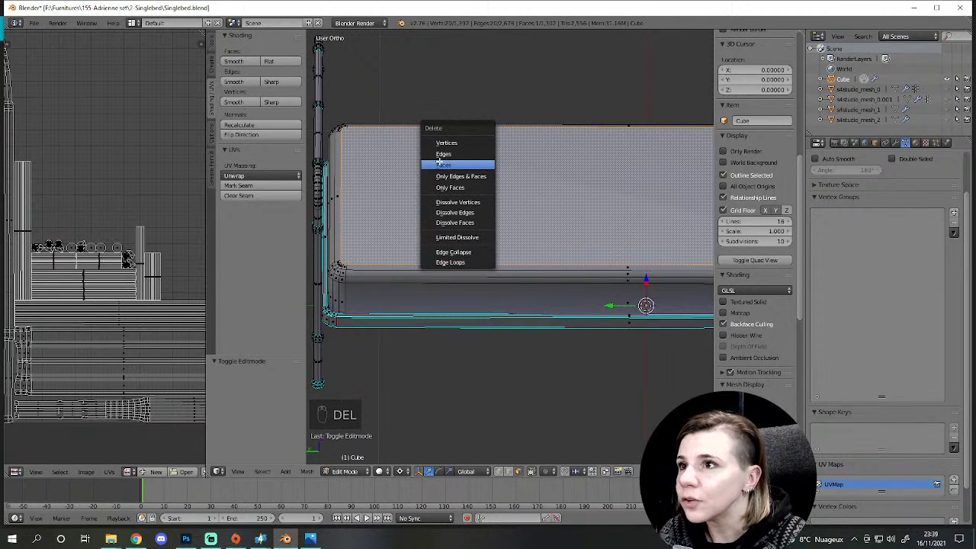
Step: Delete the cover's old top face, fill the opening with a new face and return to Object Mode
key(Delete)
key(ctrl+z)
key(Delete)
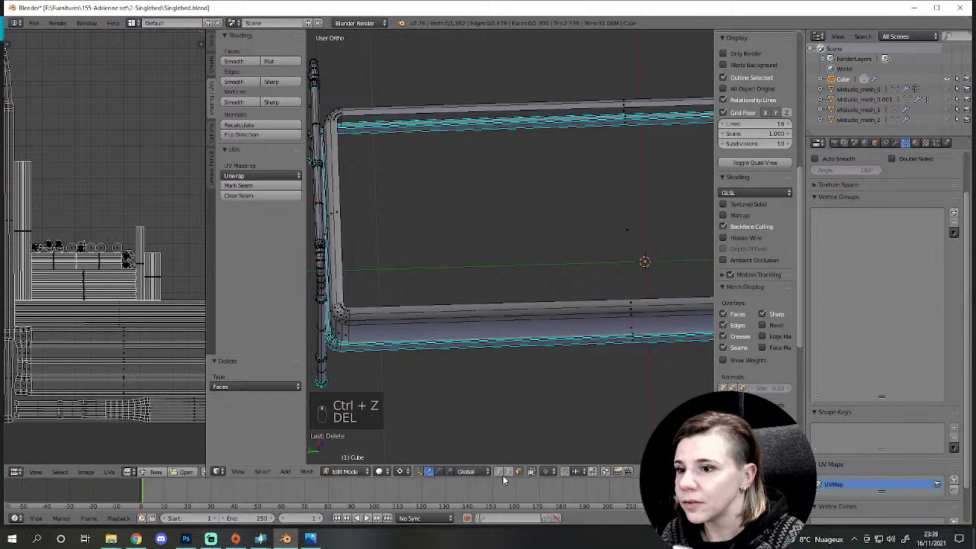
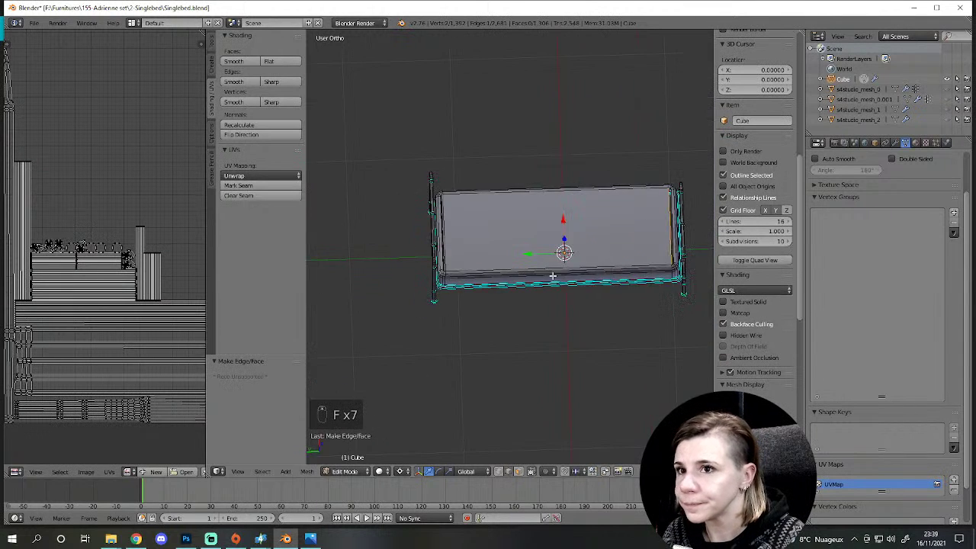
key(f)
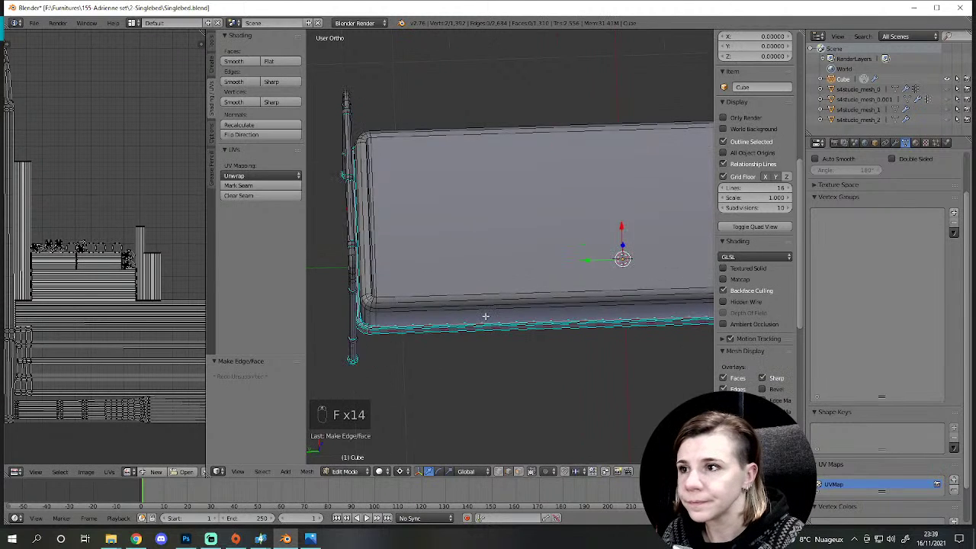
key(a)
key(Tab)
middle_click(425, 304)
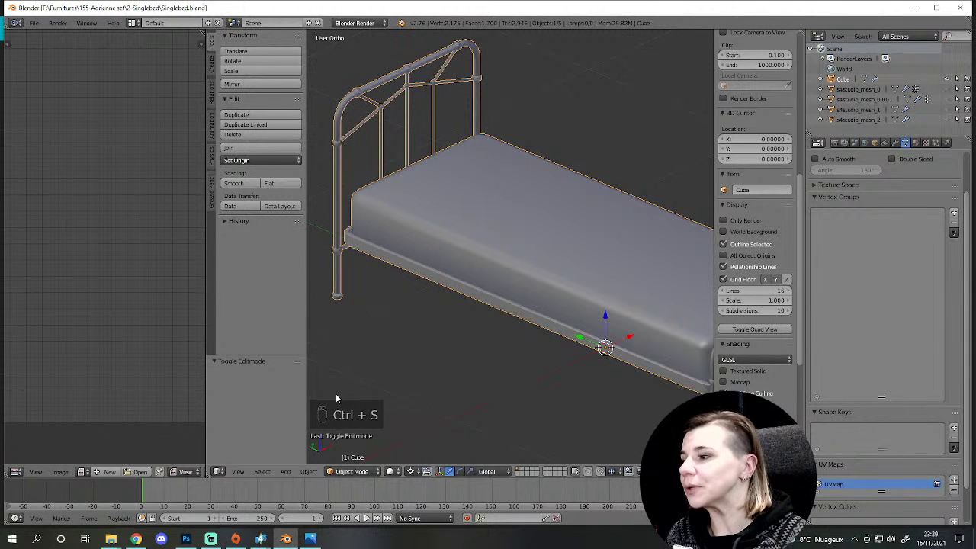
Step: Save the file and orbit above the bed to look it over
key(ctrl+s)
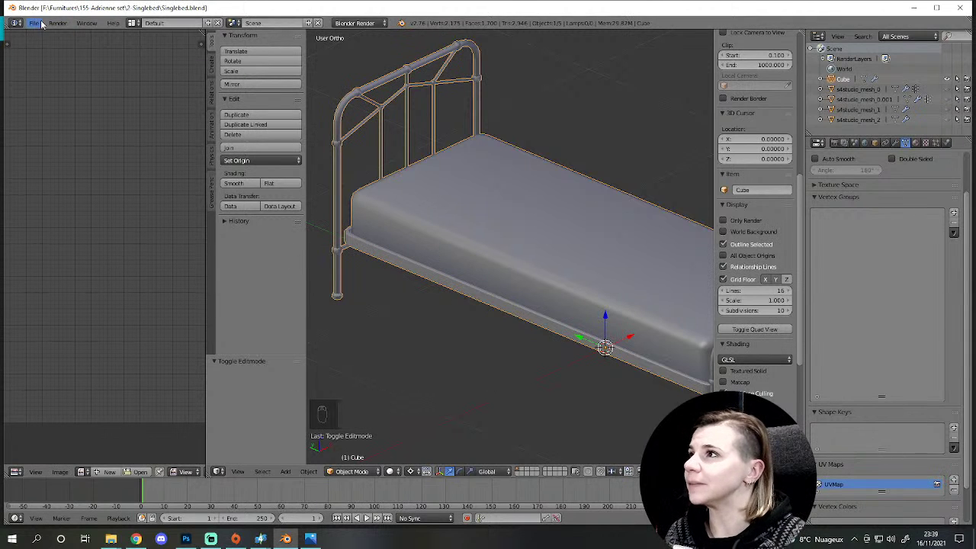
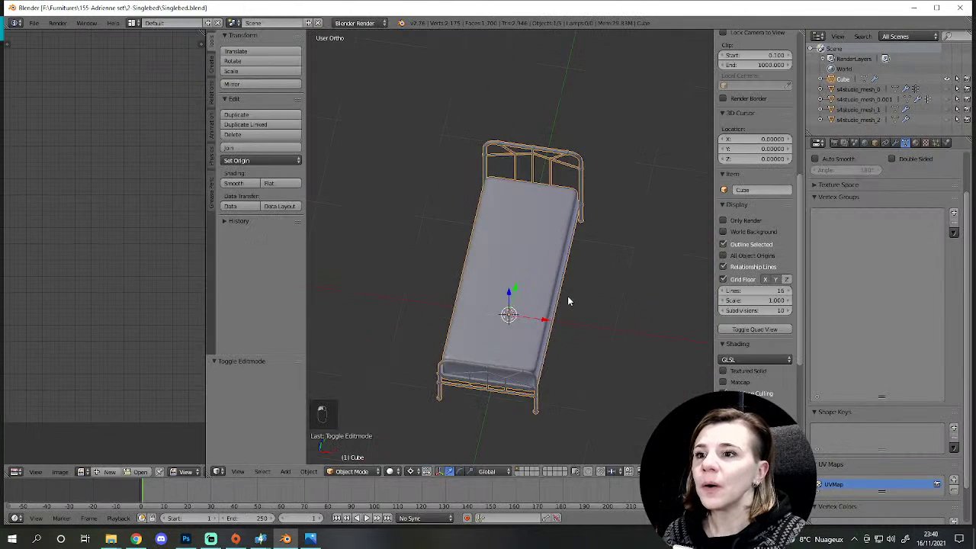
drag(416, 274, 517, 340)
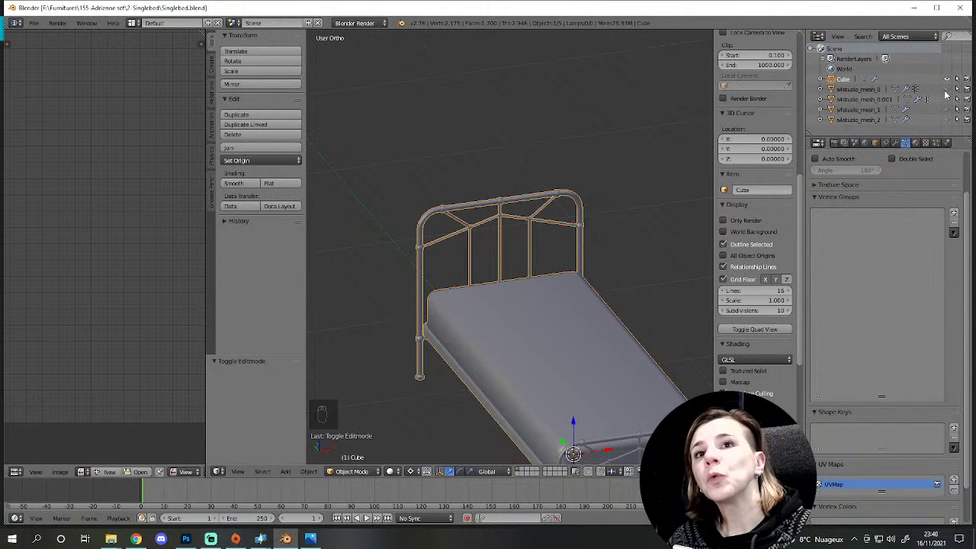
drag(955, 106, 383, 338)
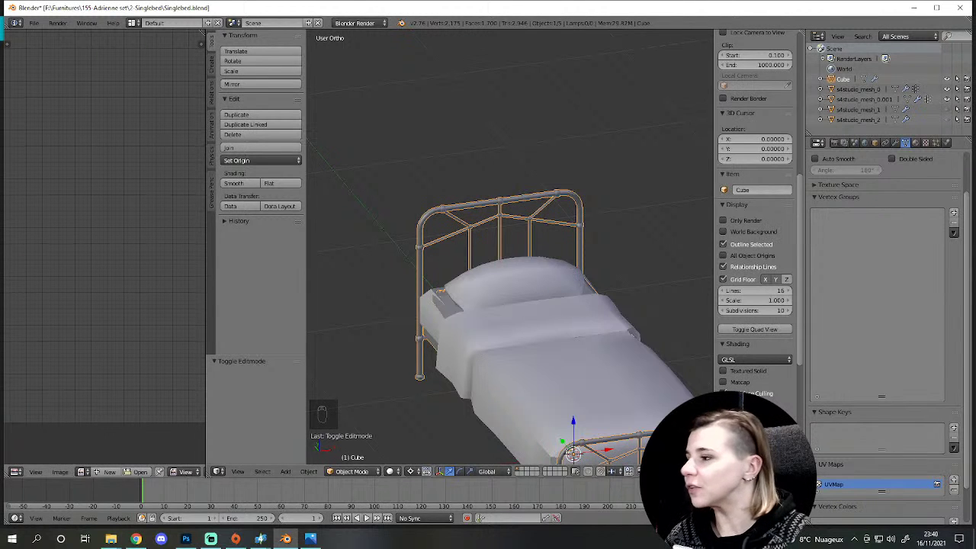
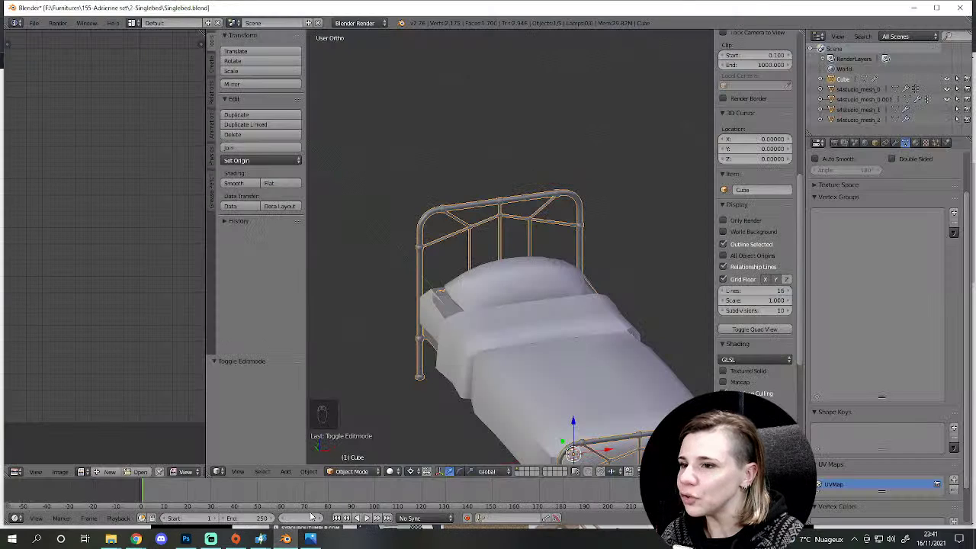
Step: Orbit closely around the headboard frame above the mattress cover to inspect it
drag(481, 359, 443, 391)
drag(544, 405, 585, 323)
drag(585, 323, 585, 322)
drag(572, 327, 653, 286)
drag(652, 284, 569, 299)
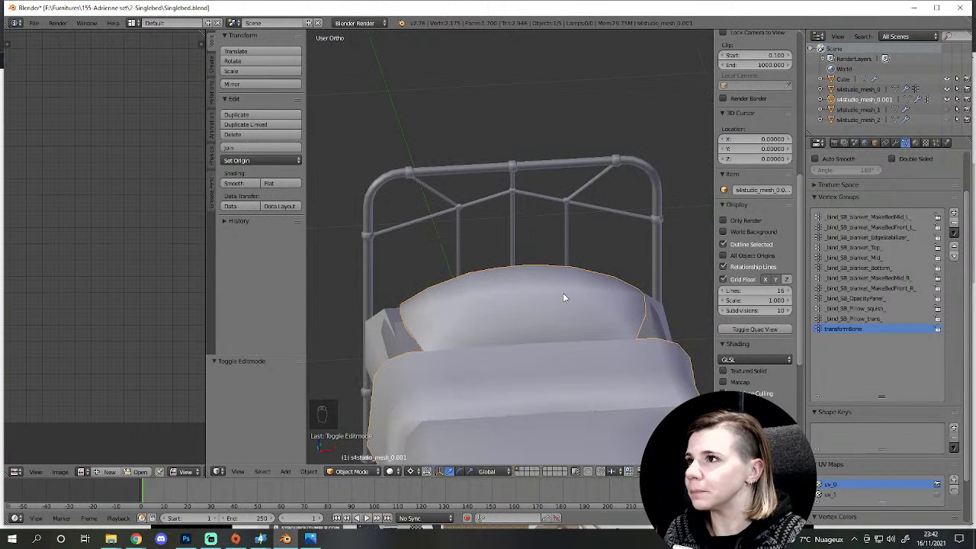
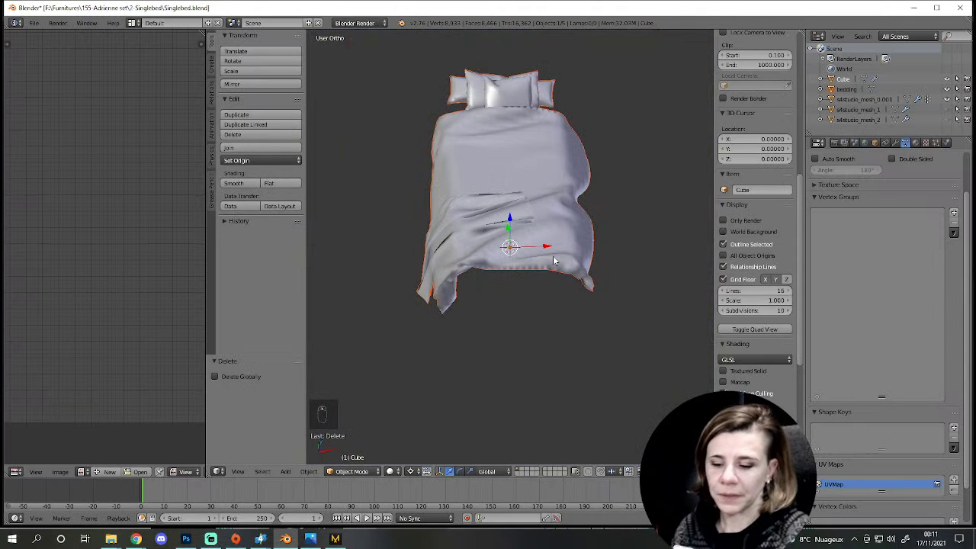
Step: View the cover from above, framing it and toggling wireframe while scaling checks in Edit Mode
key(KP_7)
key(s)
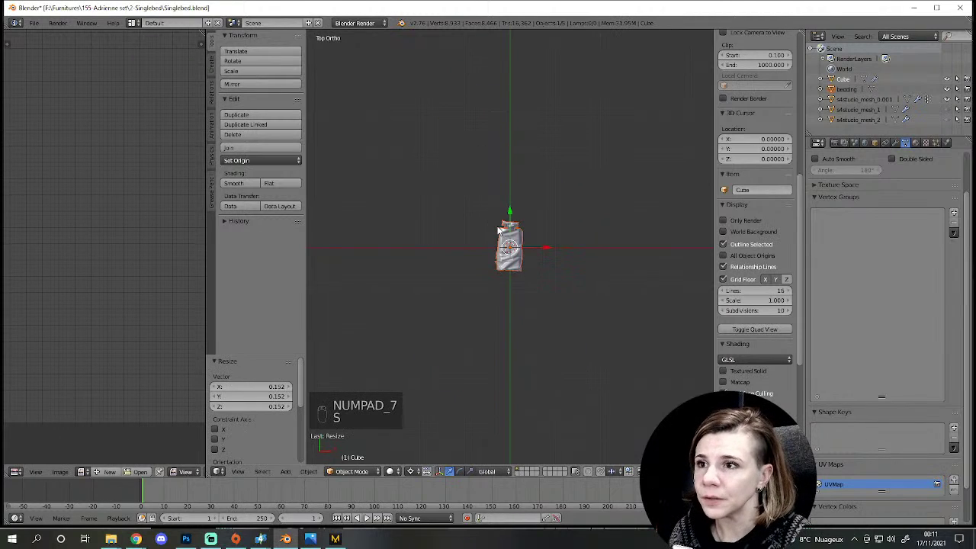
key(KP_Decimal)
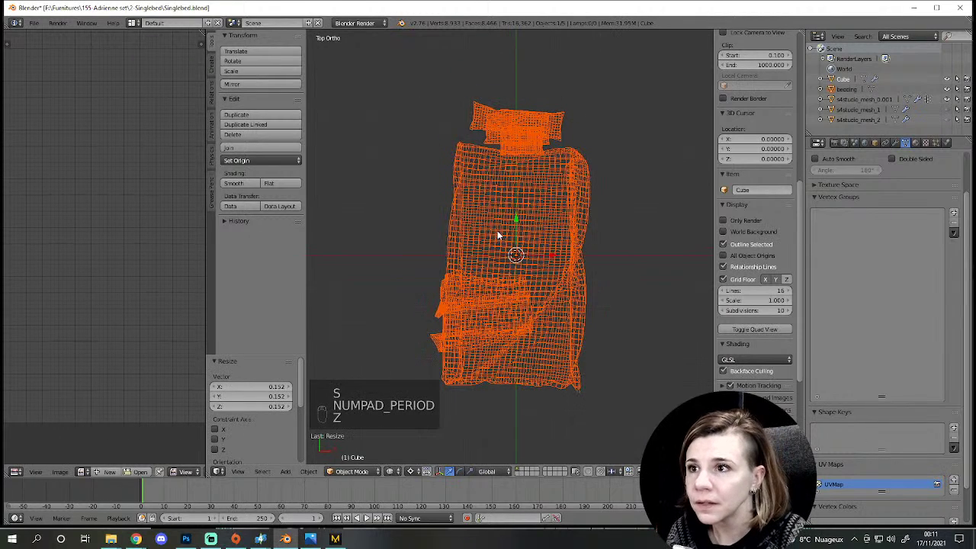
key(z)
key(s)
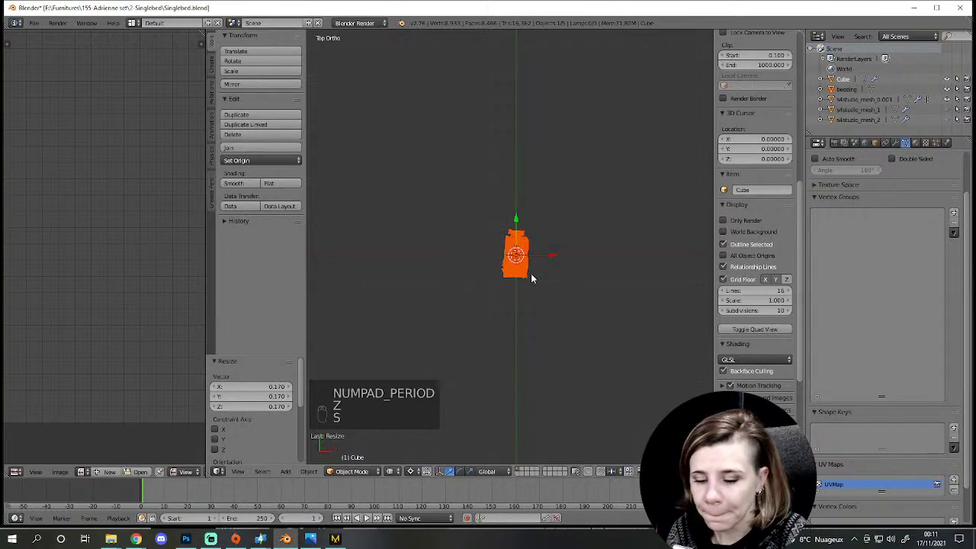
key(KP_Decimal)
key(s)
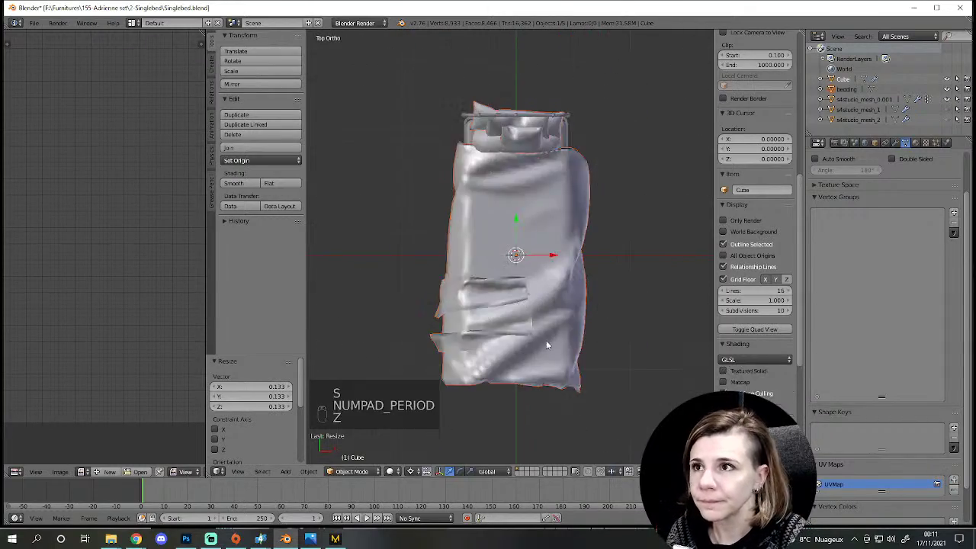
key(z)
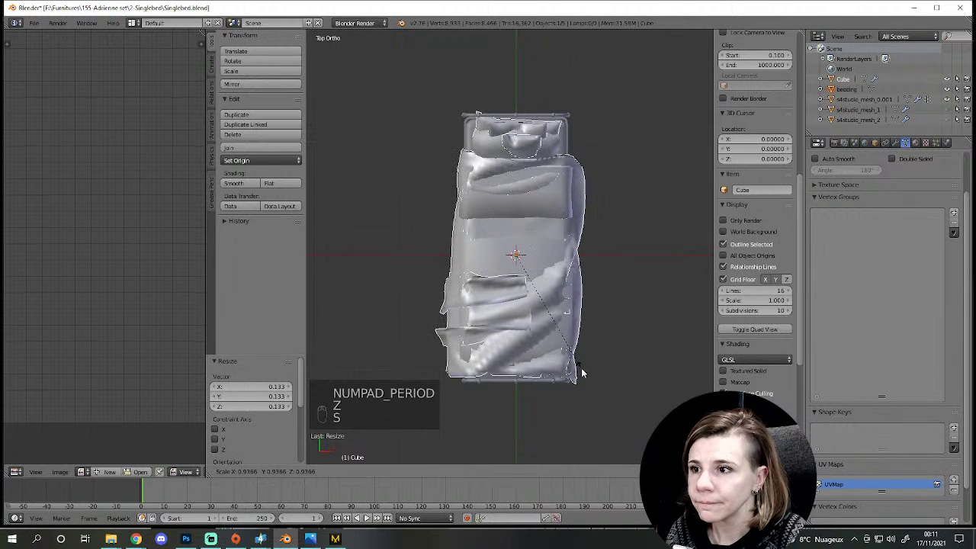
drag(474, 250, 508, 274)
key(s)
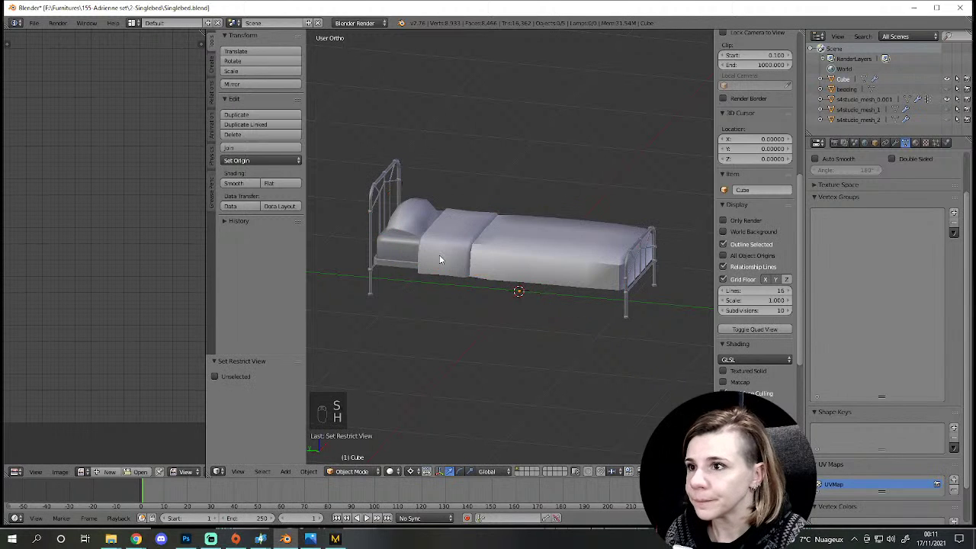
Step: Hide the cover to see the bed underneath, then bring it back and select it
key(h)
right_click(444, 261)
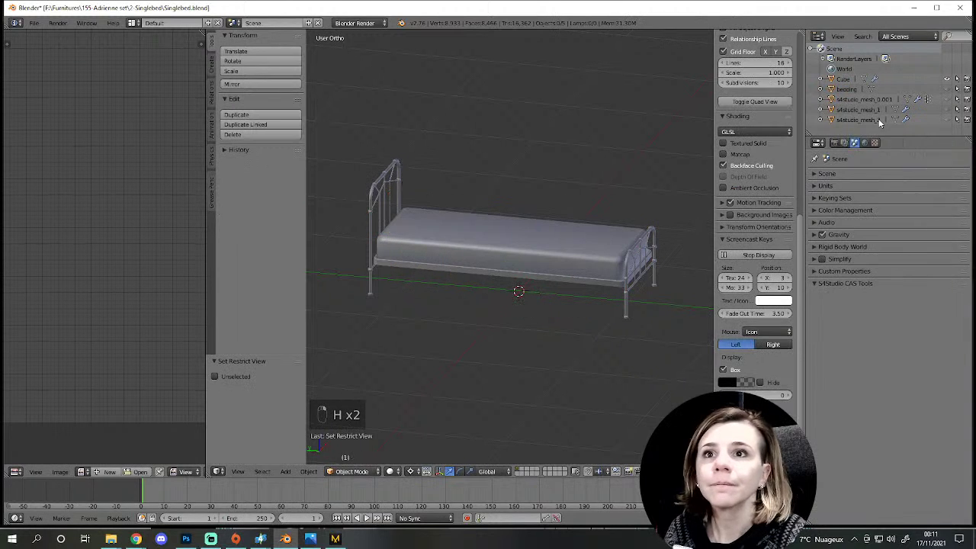
key(h)
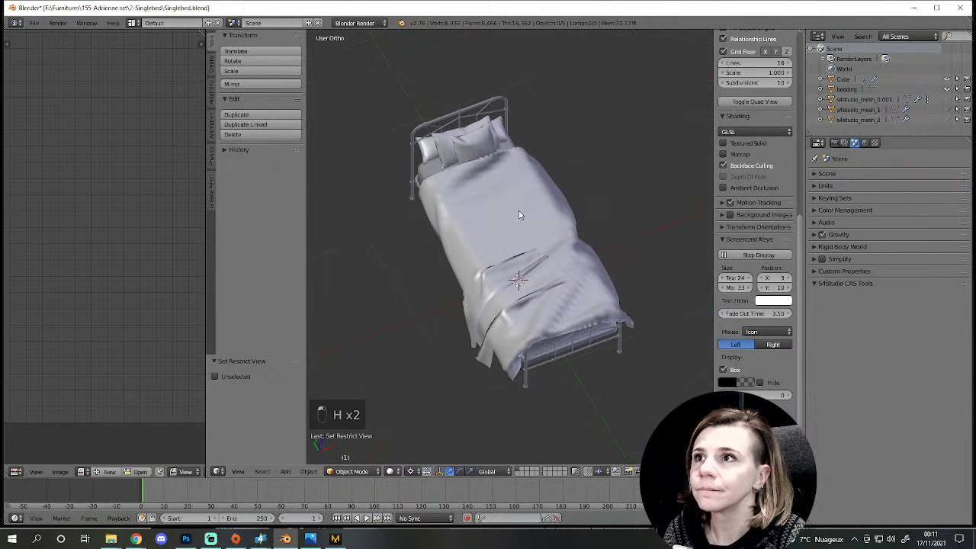
click(544, 262)
drag(544, 263, 544, 337)
Step: Check the bedding from the right side in wireframe, then view it and the pillows from the top
key(KP_3)
key(z)
key(s)
key(z)
drag(369, 269, 544, 332)
key(s)
drag(439, 304, 610, 296)
scroll(up, 3)
middle_click(526, 338)
key(KP_7)
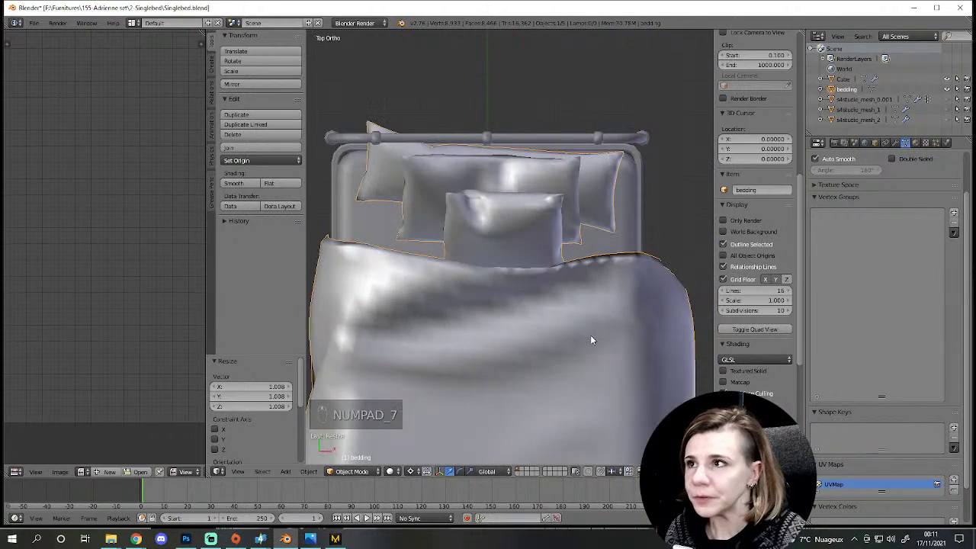
key(Tab)
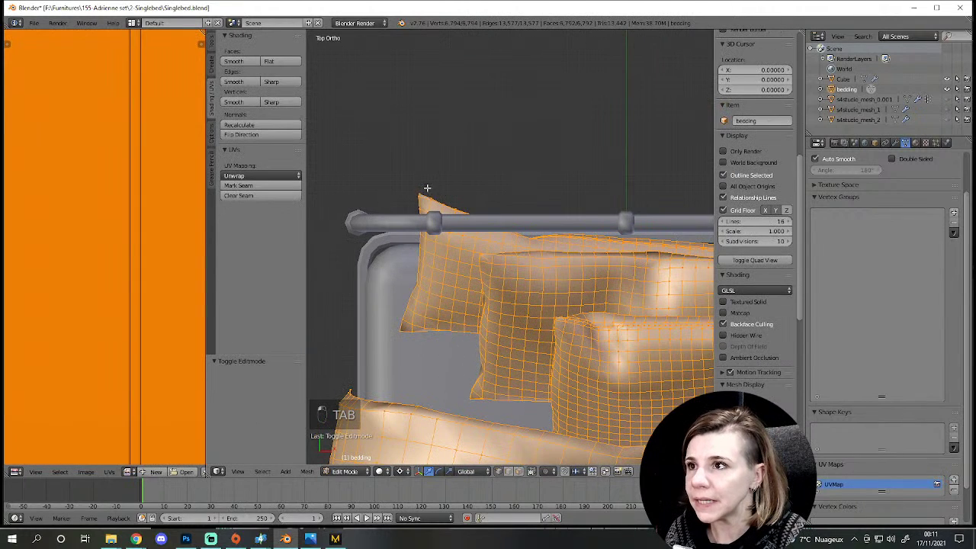
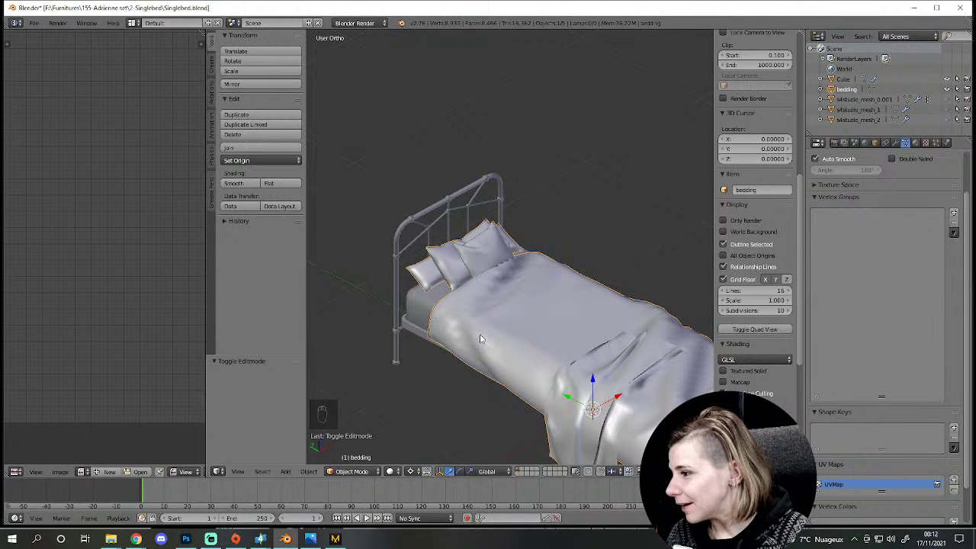
drag(551, 306, 593, 365)
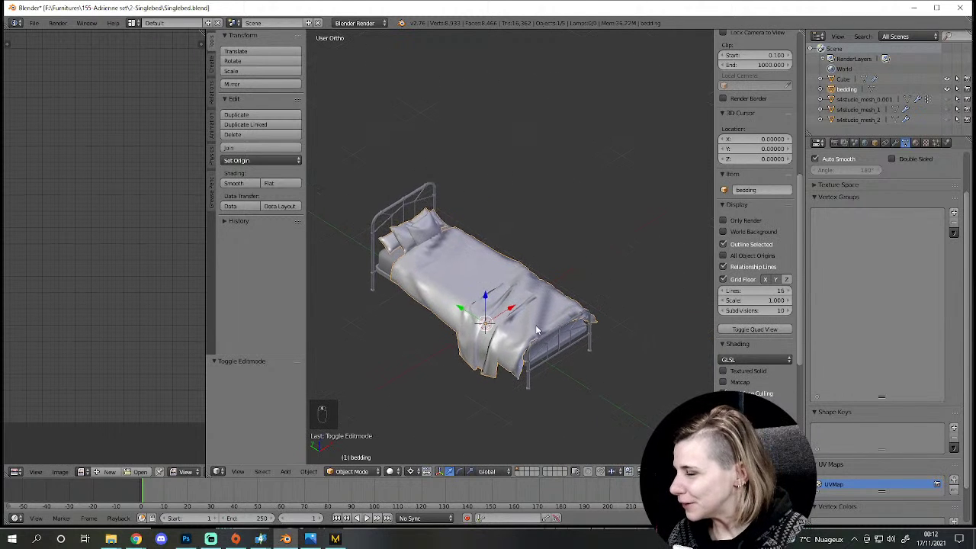
middle_click(544, 334)
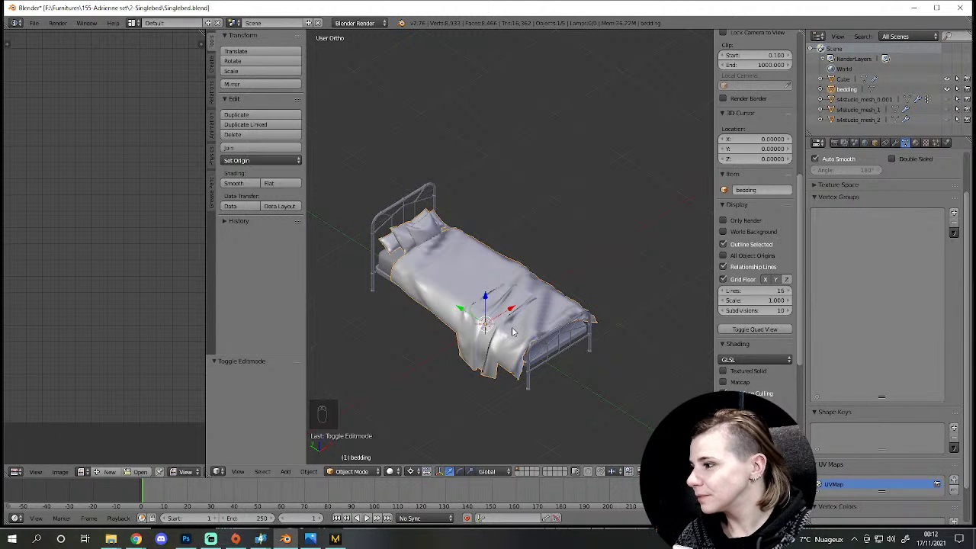
middle_click(520, 330)
drag(524, 326, 522, 325)
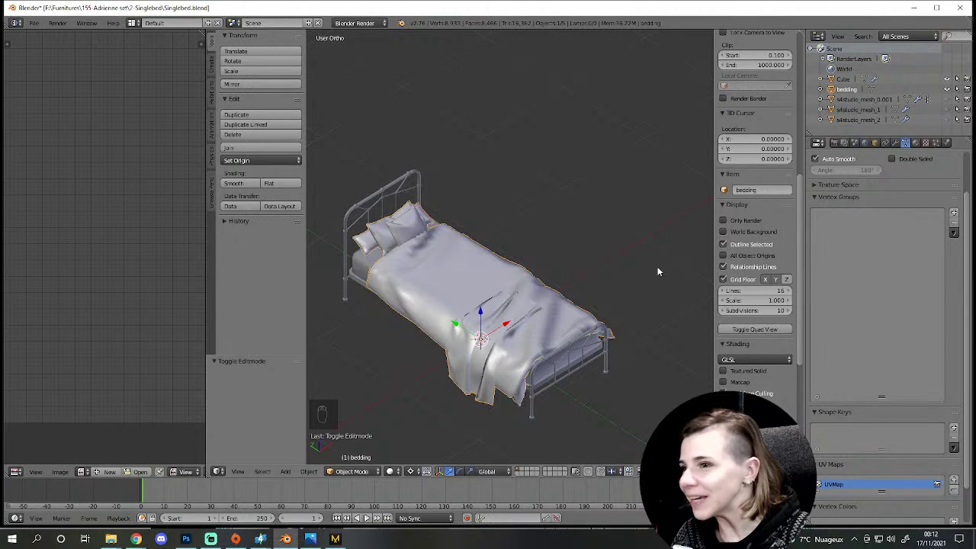
middle_click(566, 328)
key(Tab)
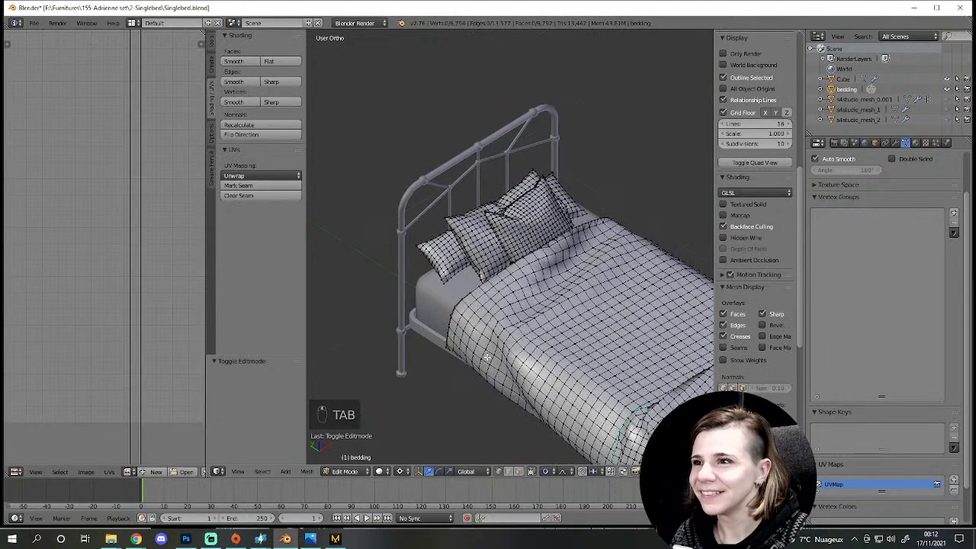
key(Tab)
drag(536, 337, 536, 353)
key(h)
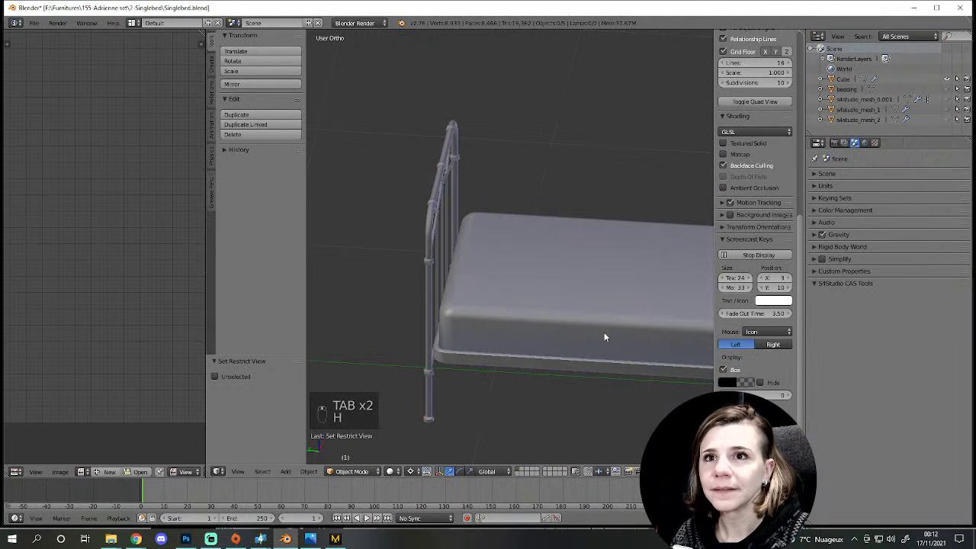
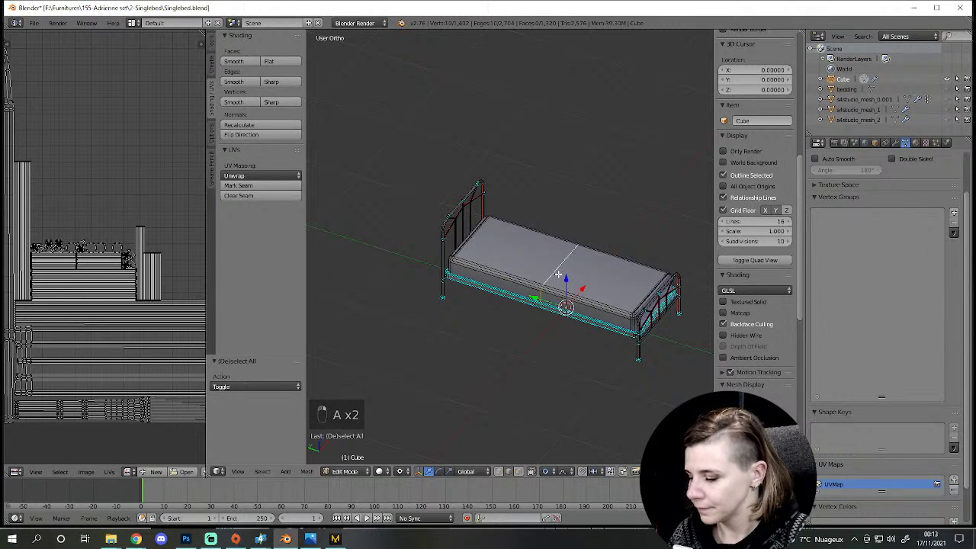
key(v)
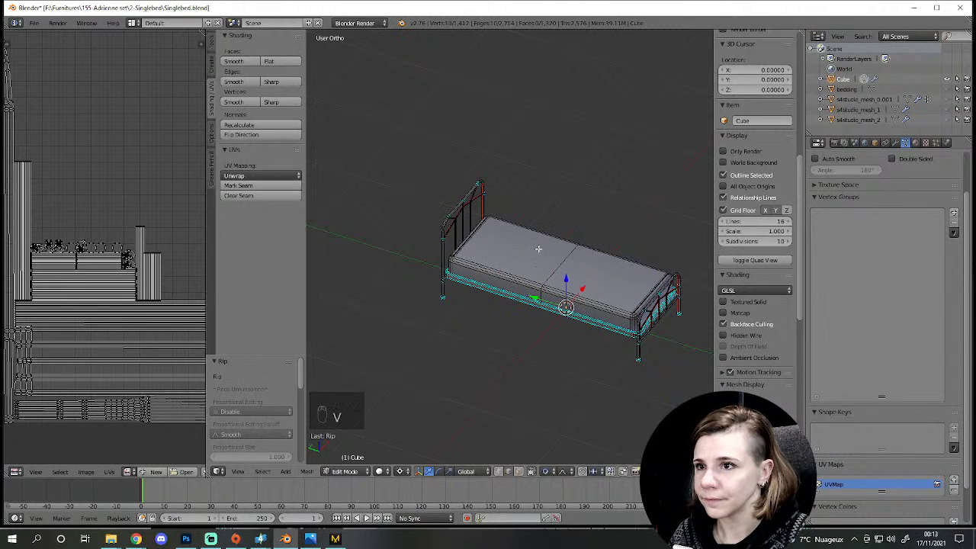
key(a)
key(l)
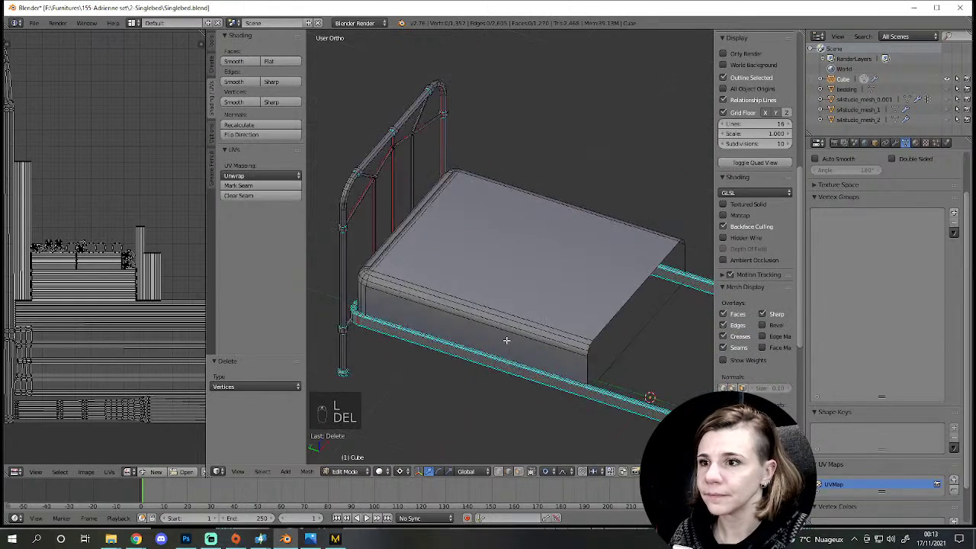
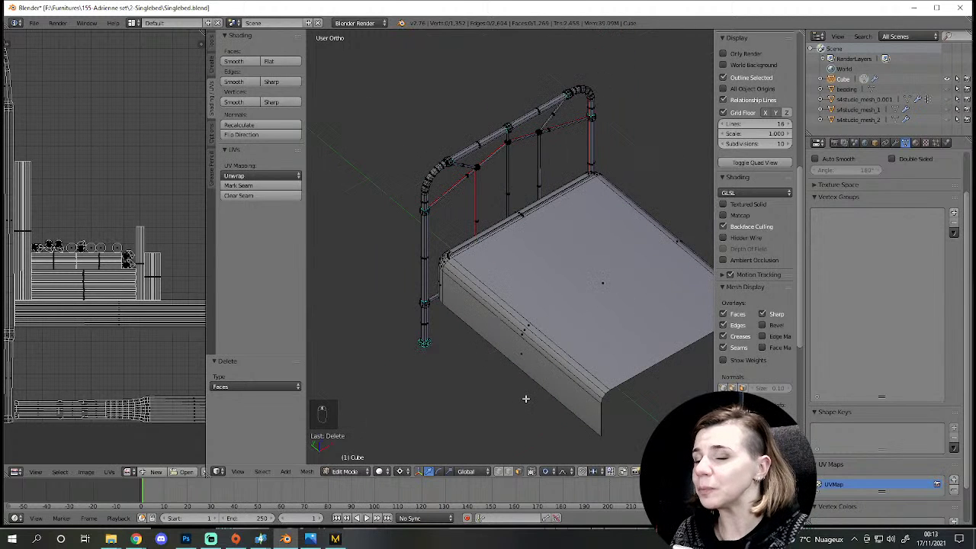
key(alt+h)
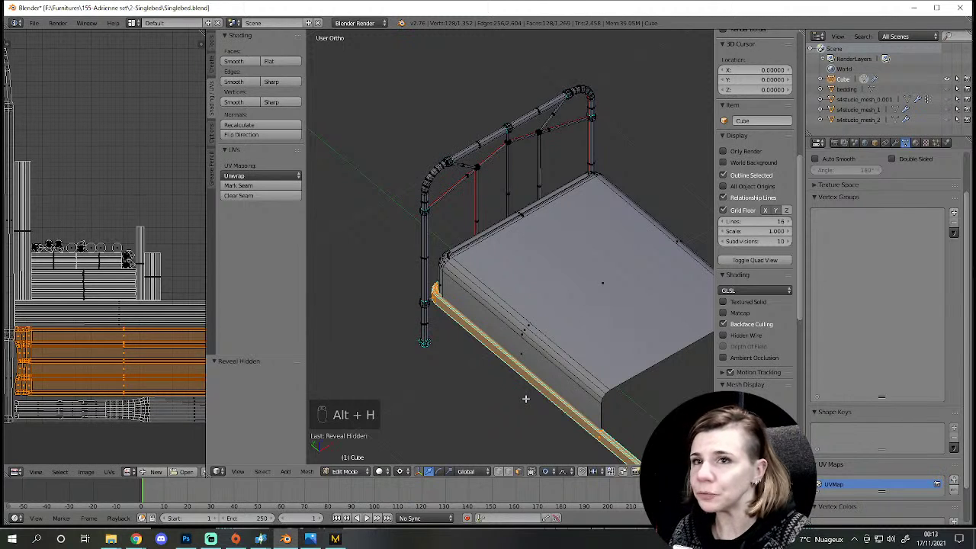
key(a)
key(Tab)
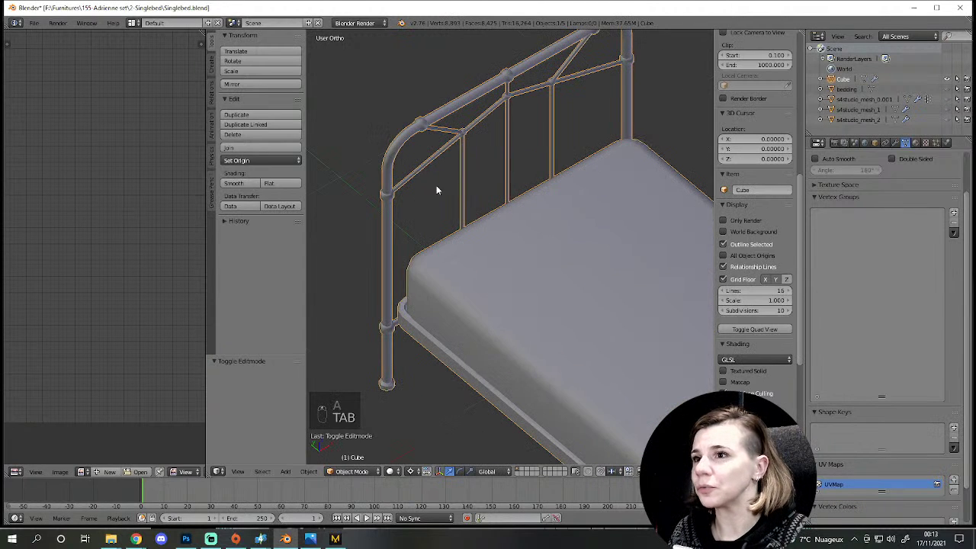
Step: Orbit around the bed to face the headboard and pull back to see the whole frame
middle_click(539, 157)
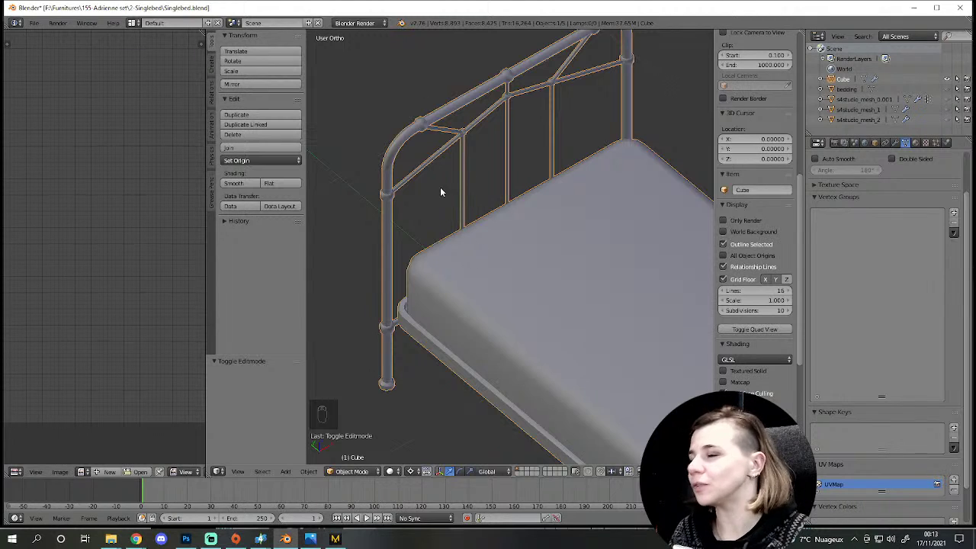
drag(528, 245, 789, 131)
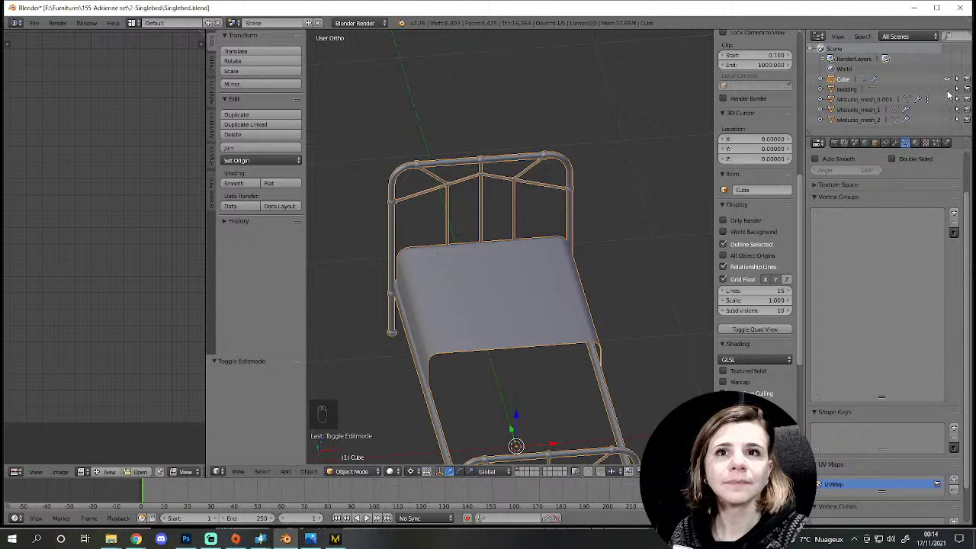
drag(951, 94, 459, 284)
middle_click(472, 287)
drag(585, 320, 620, 347)
drag(662, 313, 625, 302)
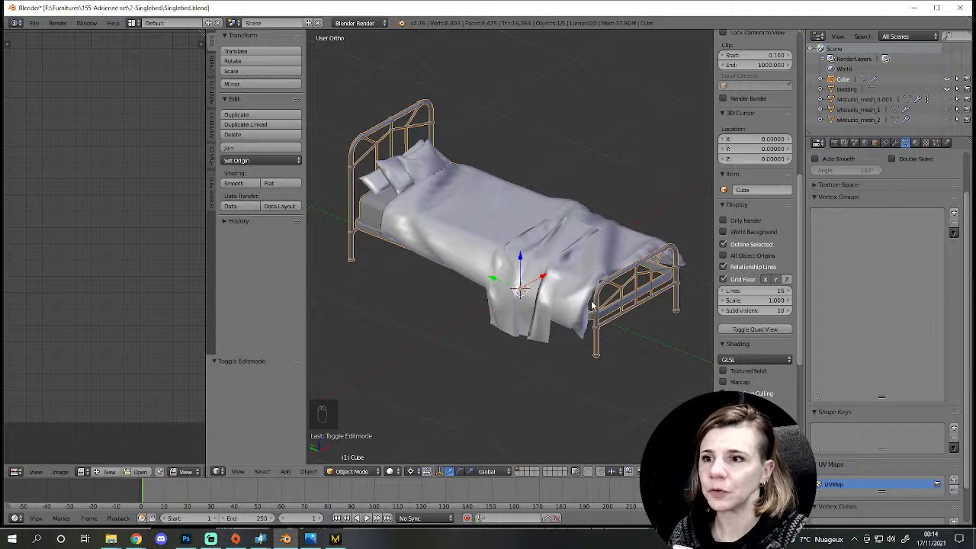
middle_click(590, 338)
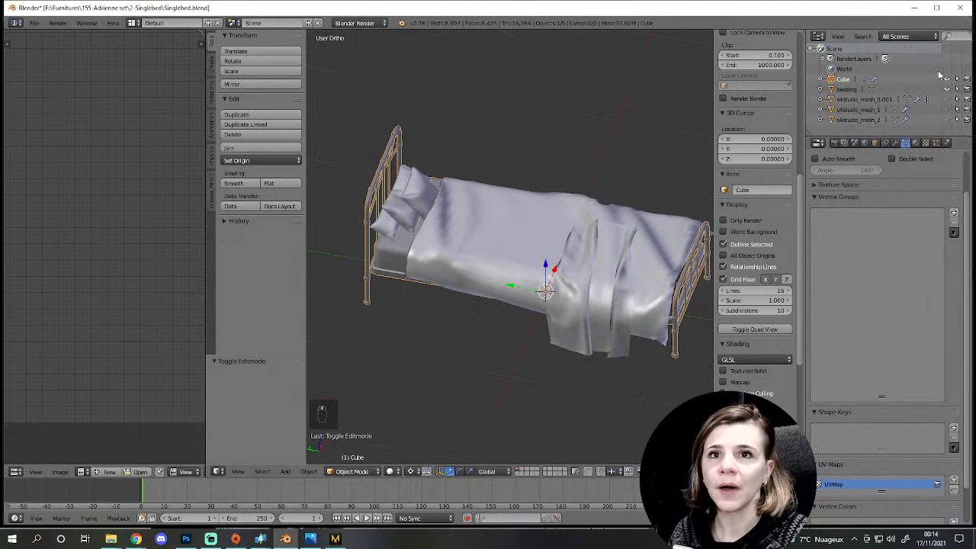
drag(951, 82, 498, 309)
Step: Undo the last few changes and reopen the Cube frame in Edit Mode near the mattress top
key(ctrl+z)
key(ctrl+z)
key(ctrl+z)
key(ctrl+z)
key(Tab)
click(519, 480)
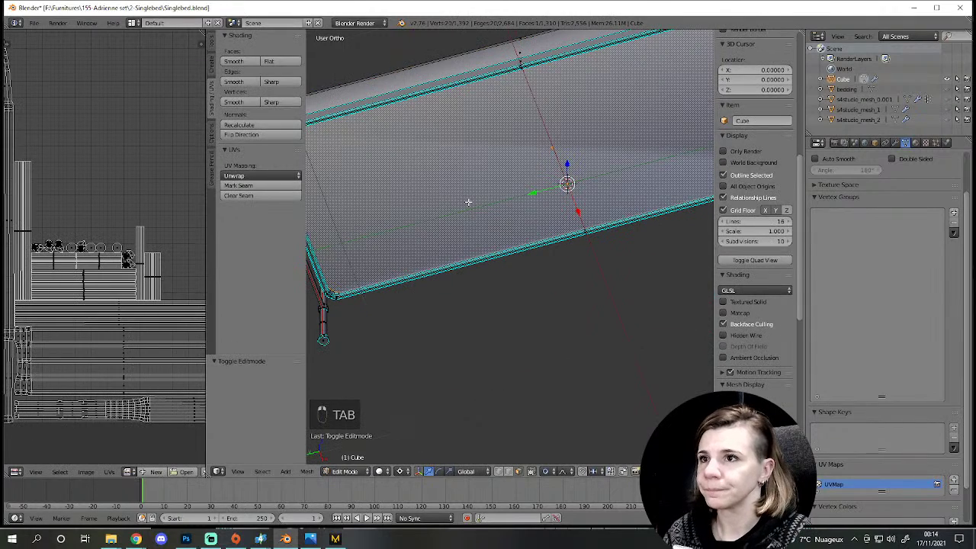
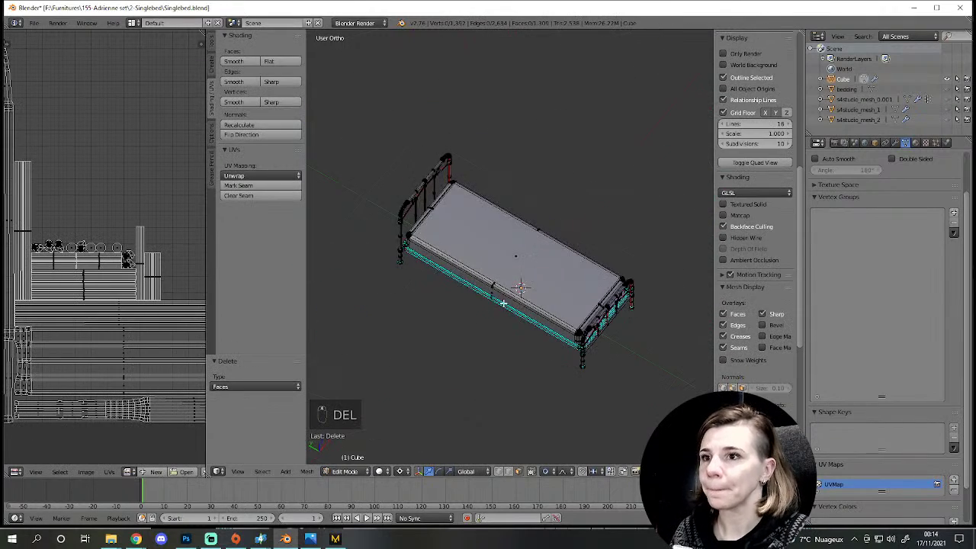
Step: Return to Object Mode and orbit around the bed frame and bed
drag(952, 92, 532, 272)
key(a)
key(Tab)
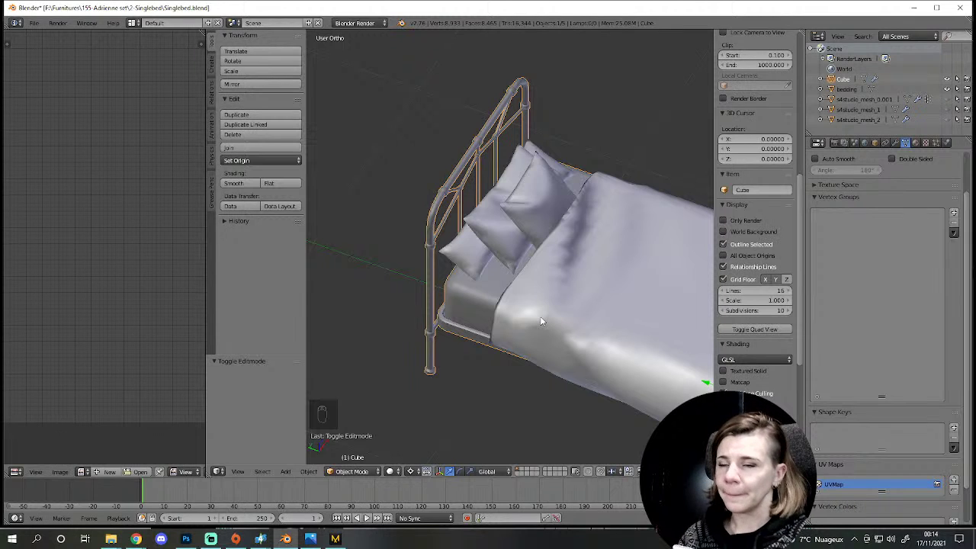
drag(521, 312, 552, 330)
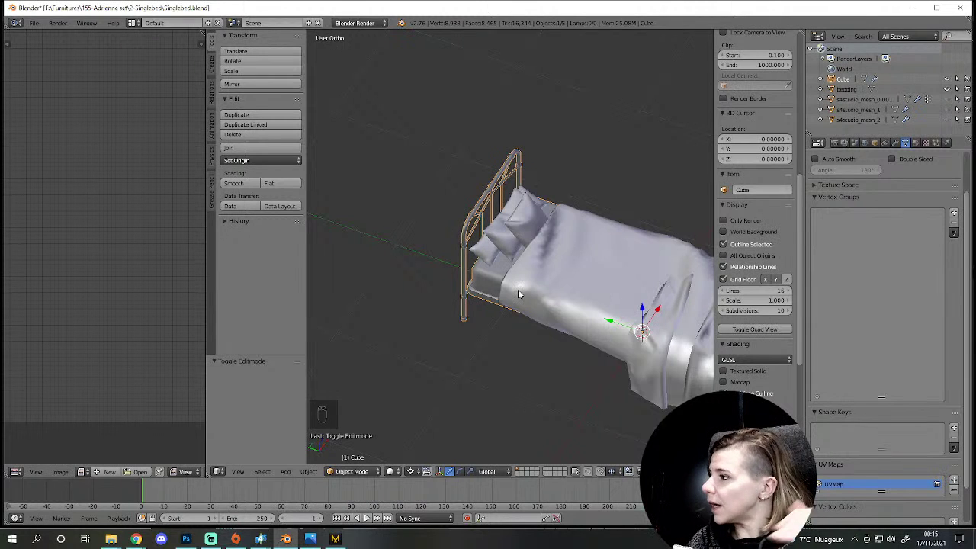
Step: Orbit to the foot of the bed and close in under the bed cover
drag(494, 205, 481, 255)
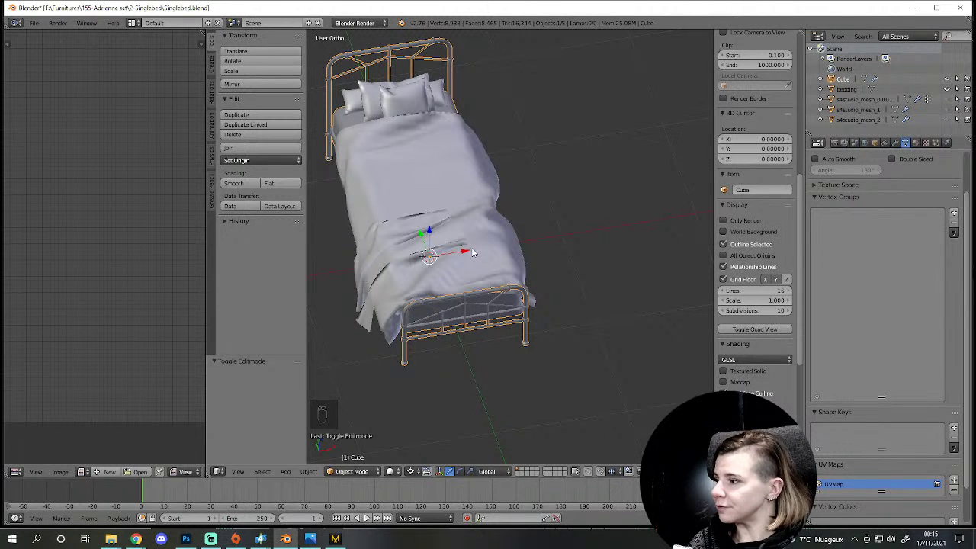
drag(386, 219, 515, 317)
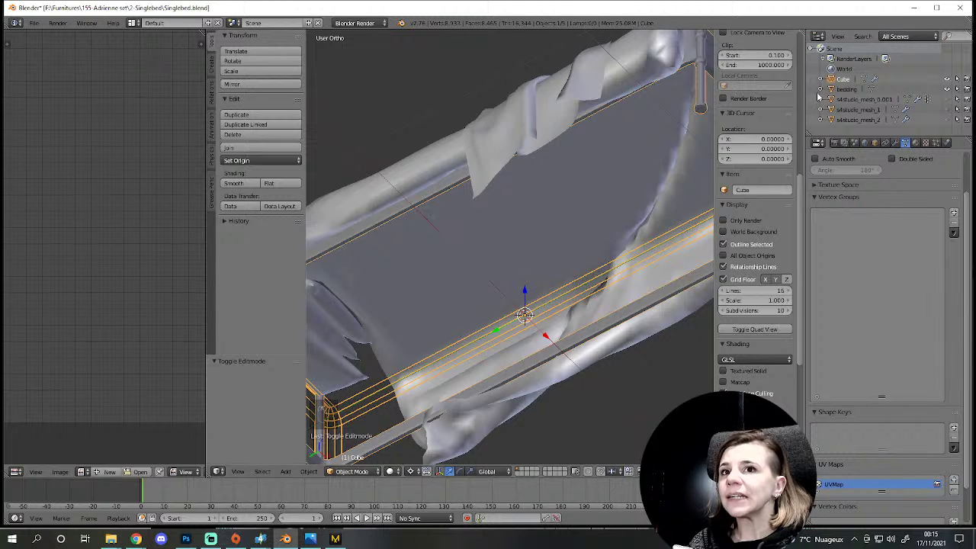
drag(951, 82, 541, 183)
drag(540, 183, 501, 320)
Step: Select the bed cover, enter Edit Mode and select all its mesh to show the UV layout
key(Tab)
key(Tab)
right_click(505, 344)
key(Tab)
drag(131, 289, 124, 263)
key(a)
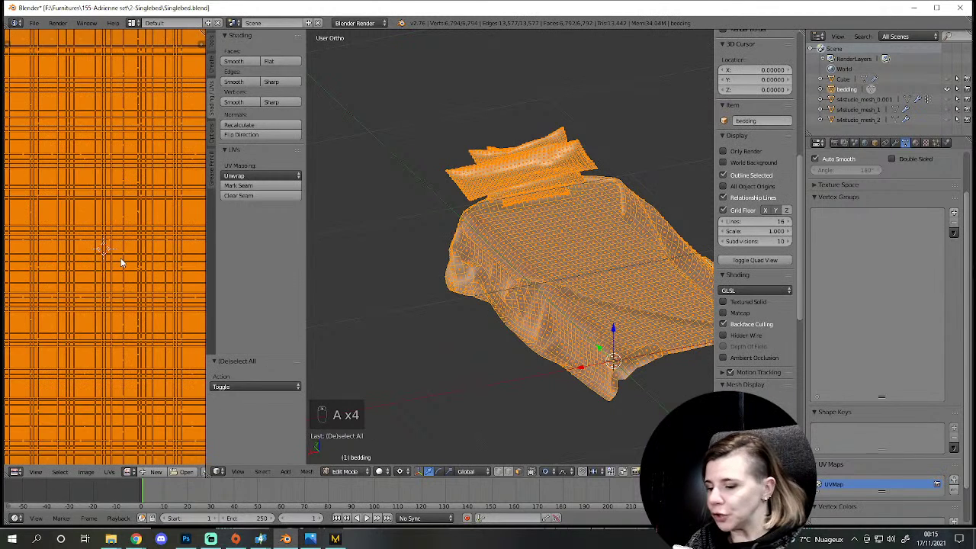
key(ctrl+p)
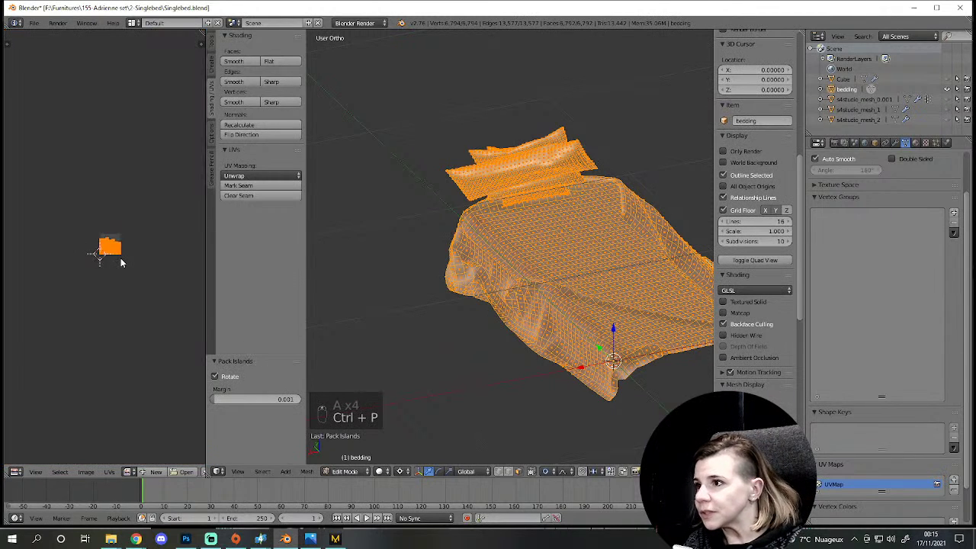
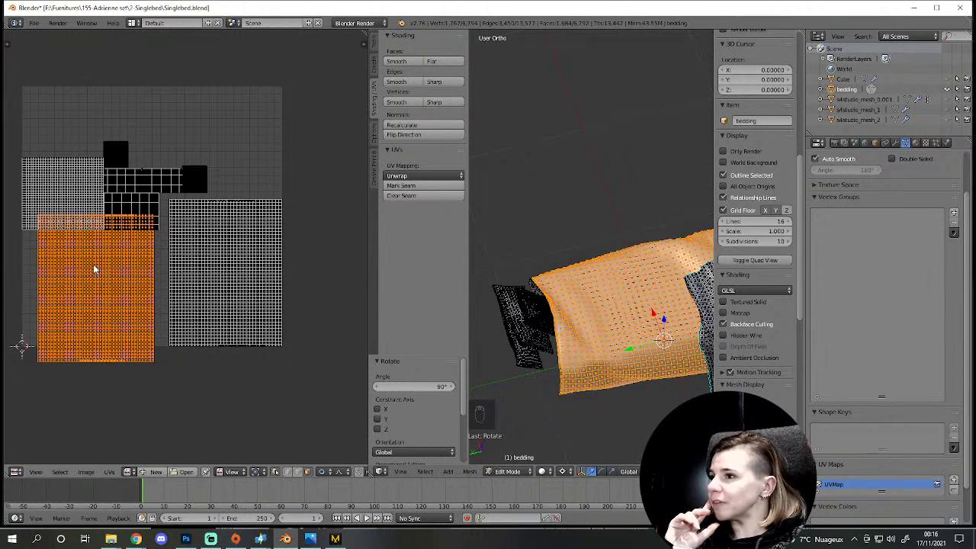
Step: Clear the selection, pick out the large UV island, then deselect again
key(a)
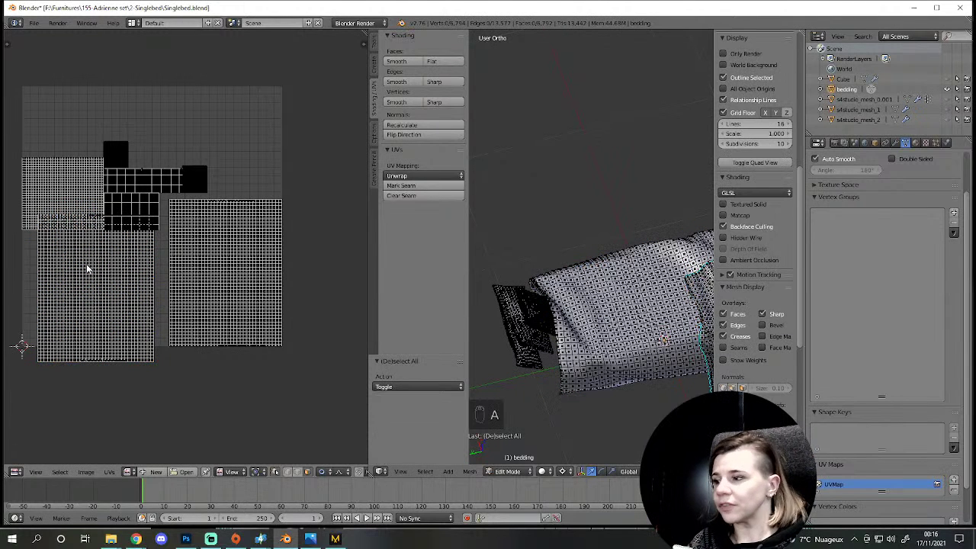
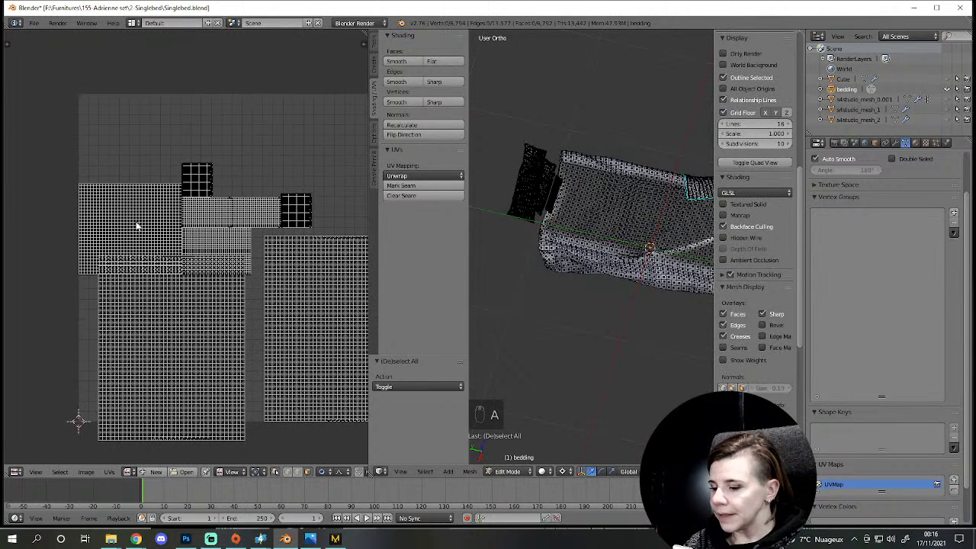
key(l)
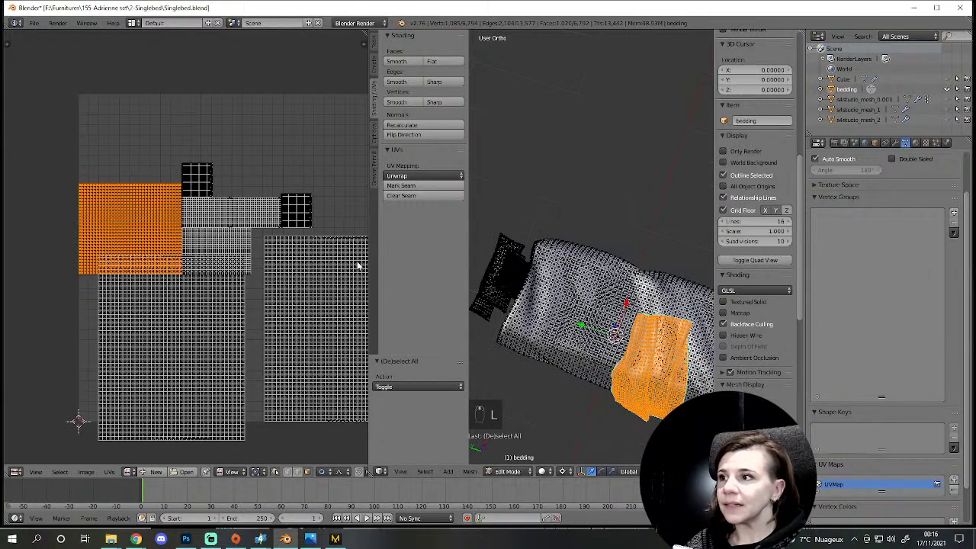
key(a)
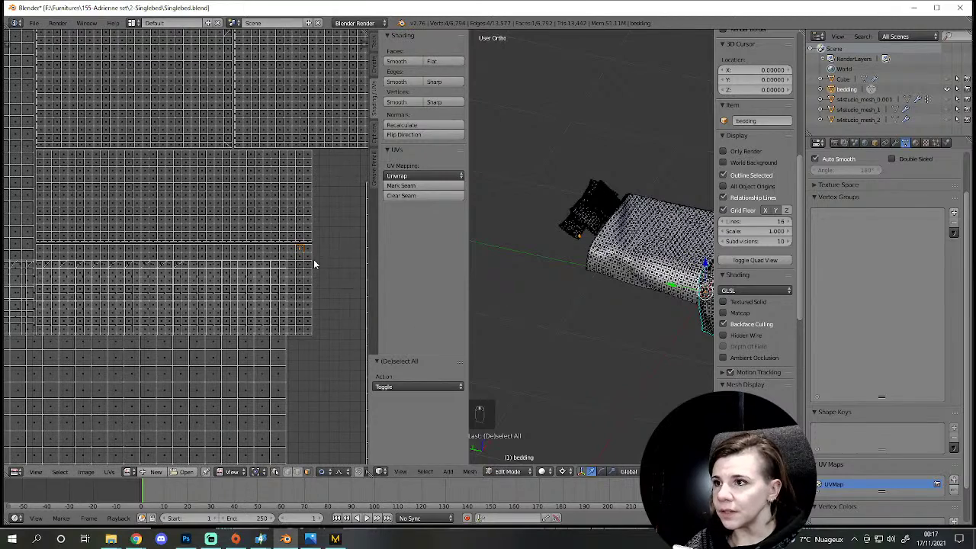
Step: Zoom onto the pillows and select the first pillow's whole UV island
key(l)
key(r)
key(a)
drag(166, 163, 684, 193)
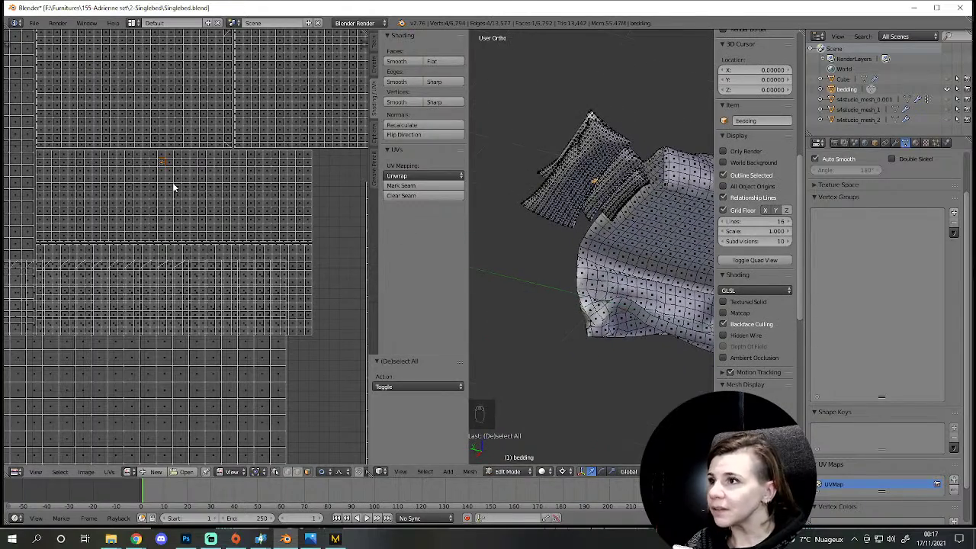
key(l)
key(r)
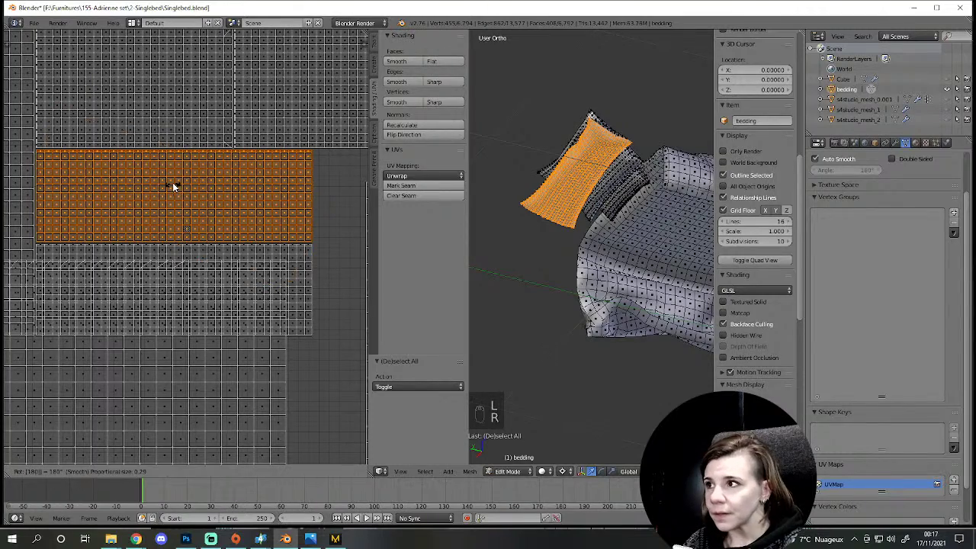
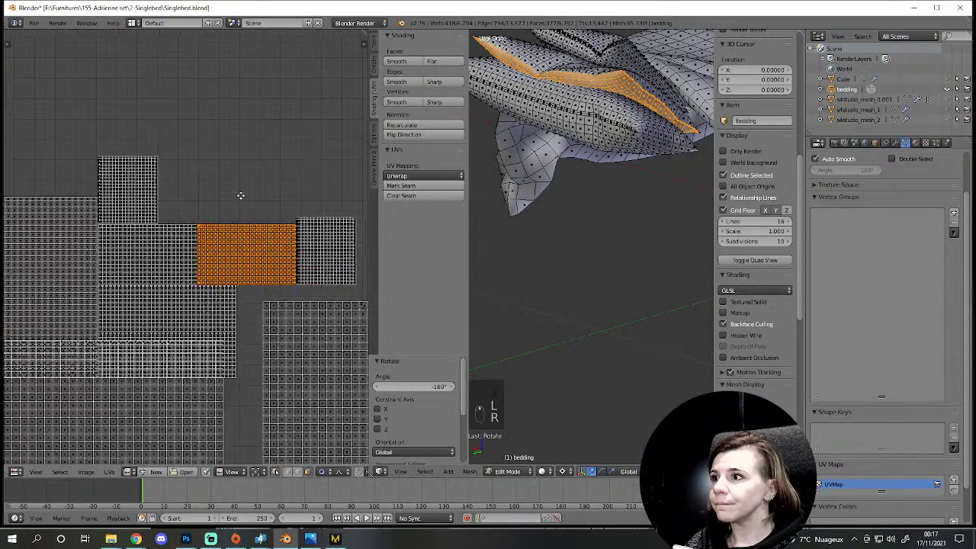
Step: Select another pillow's UV island, rotate it into place and finish
key(a)
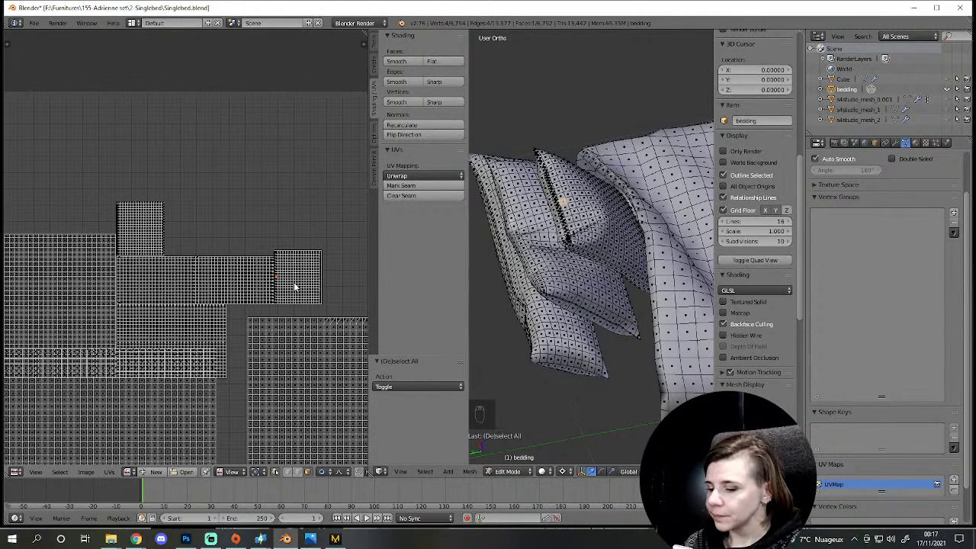
key(l)
key(r)
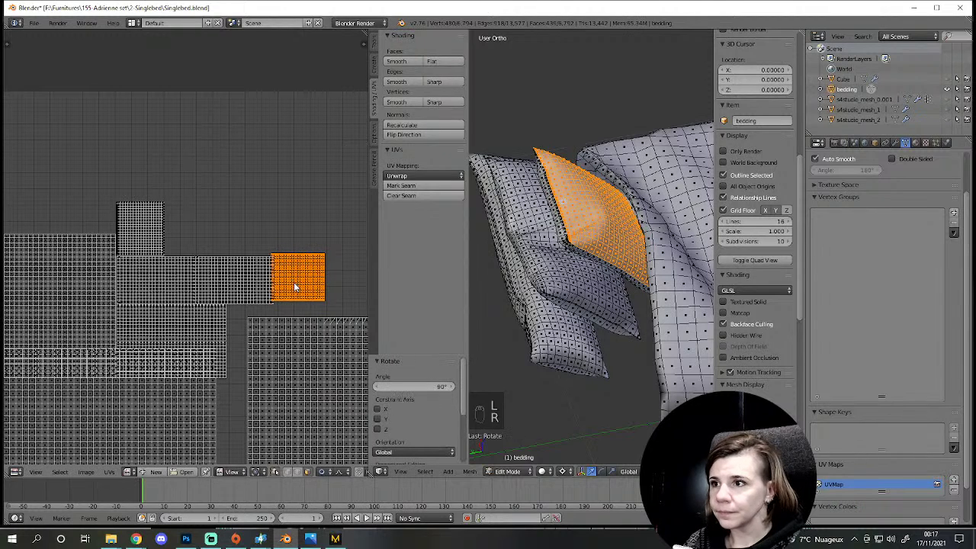
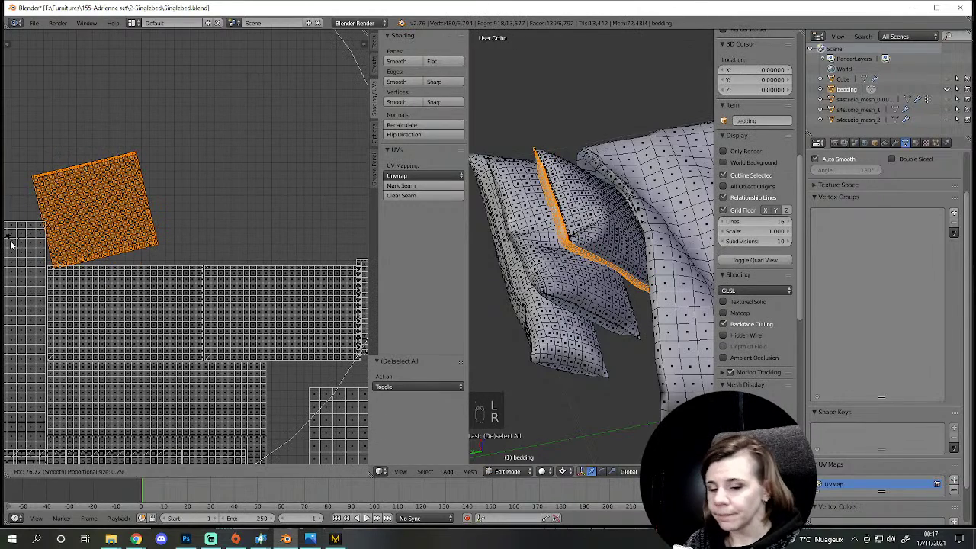
key(a)
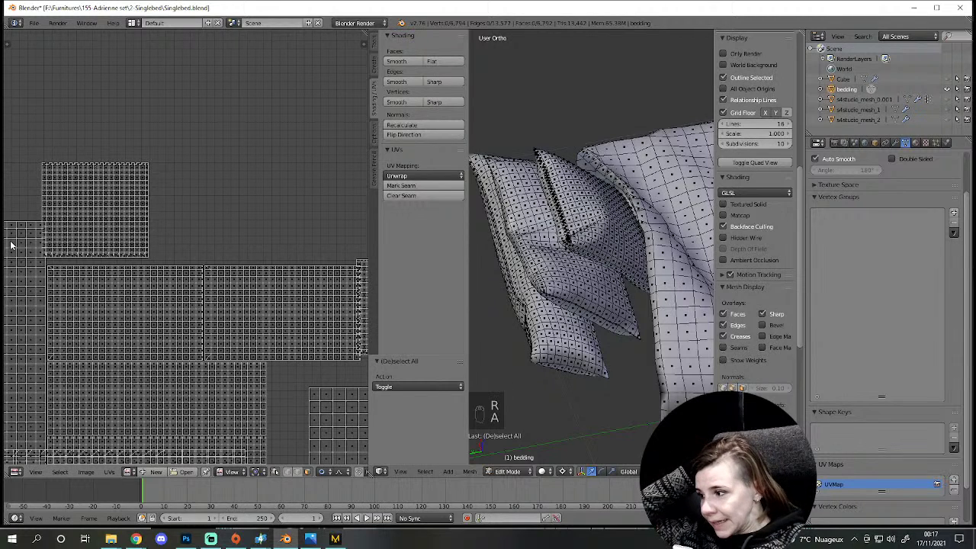
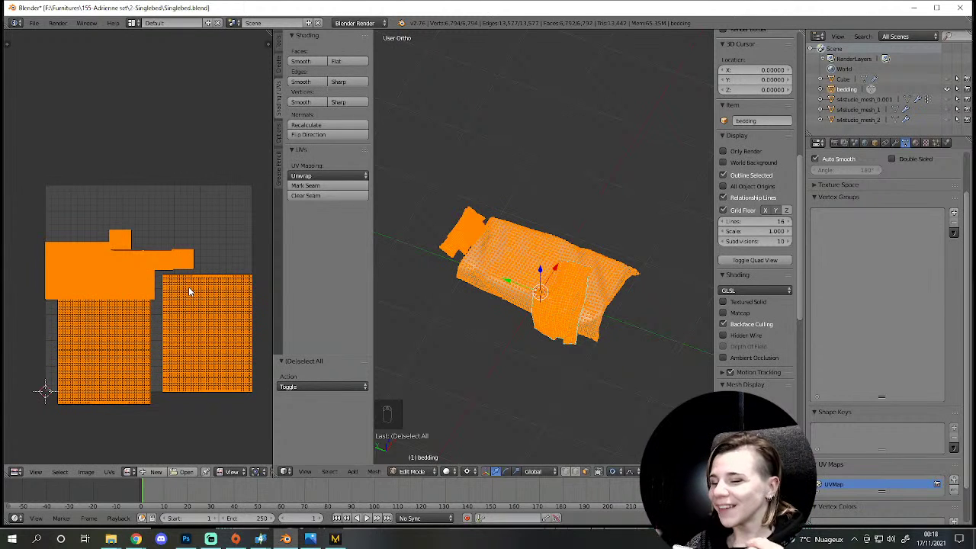
Step: Turn the whole UV layout upright, move it into the UV square, scale it down and deselect
key(ctrl+p)
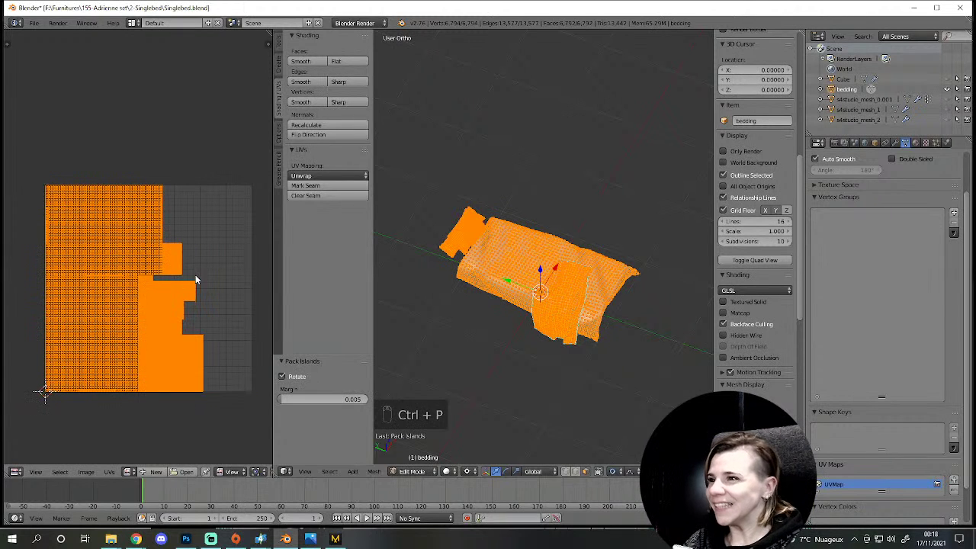
drag(297, 384, 386, 359)
drag(386, 360, 524, 470)
drag(221, 384, 222, 287)
key(s)
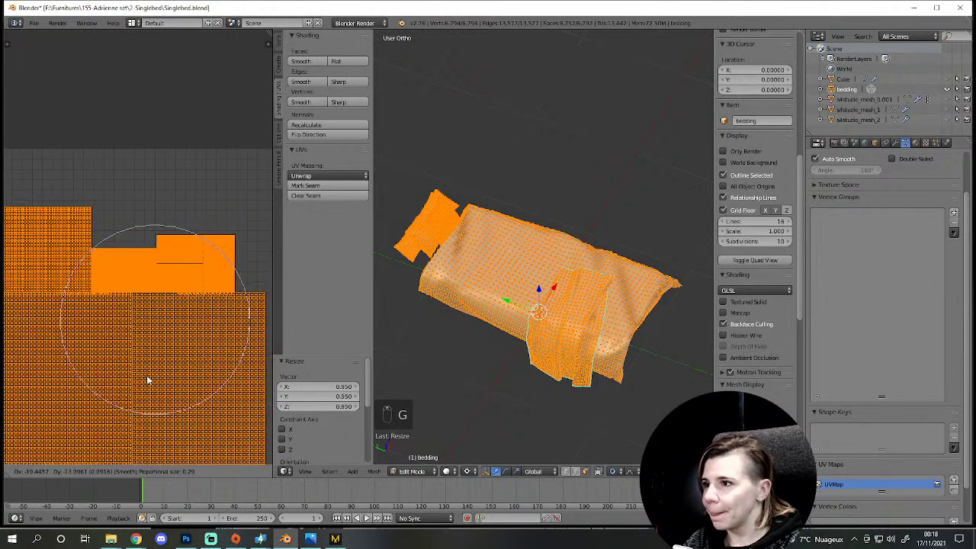
key(g)
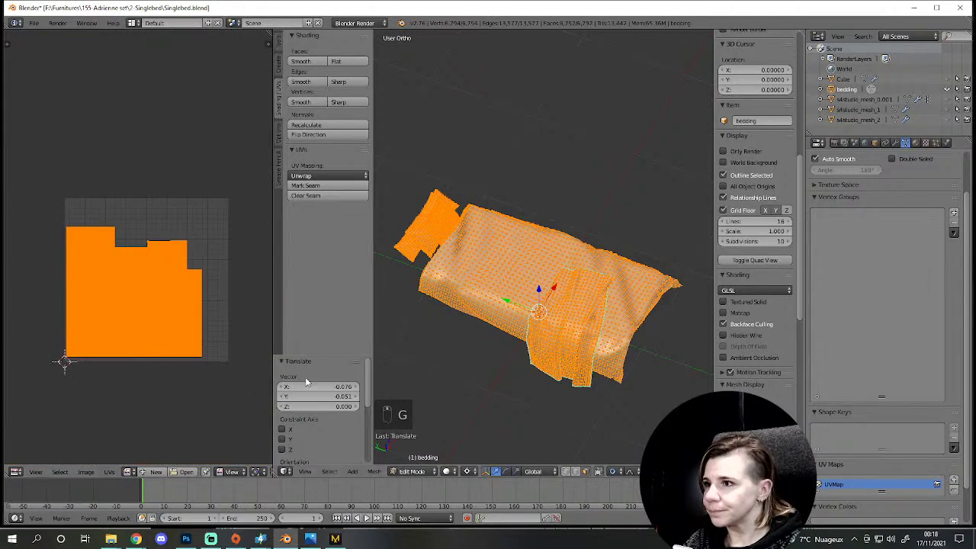
key(a)
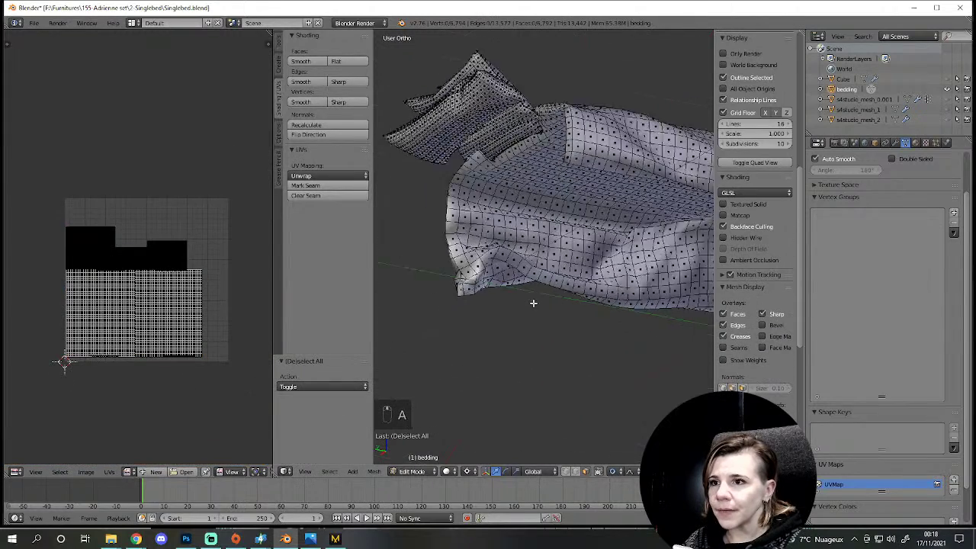
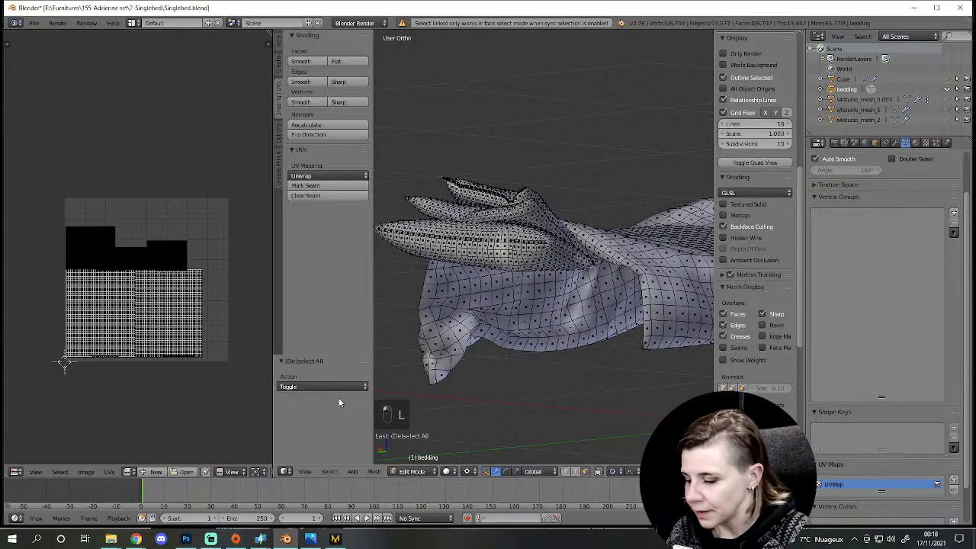
Step: Pick the bed cover's UV island and shrink it slightly within the UV square
click(179, 334)
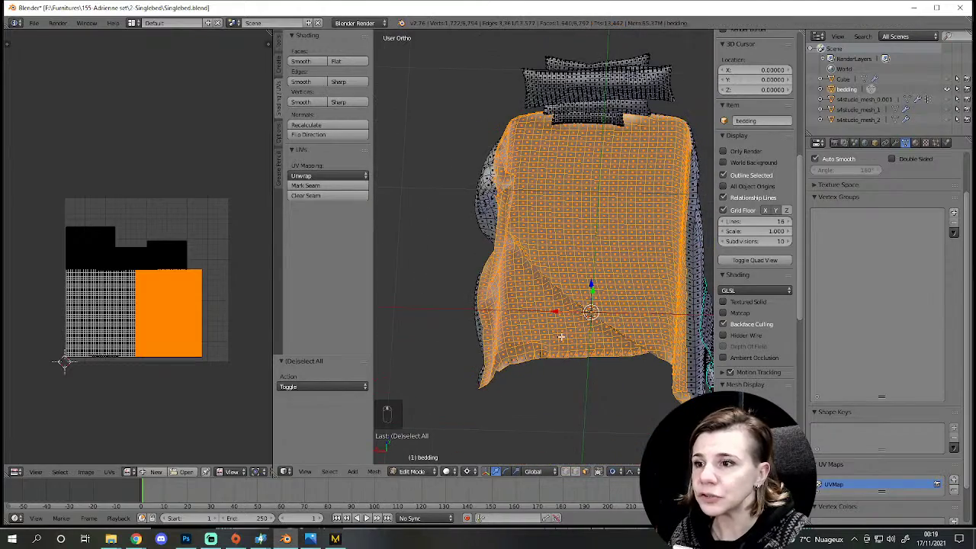
key(ctrl+KP_Subtract)
key(ctrl+KP_Subtract)
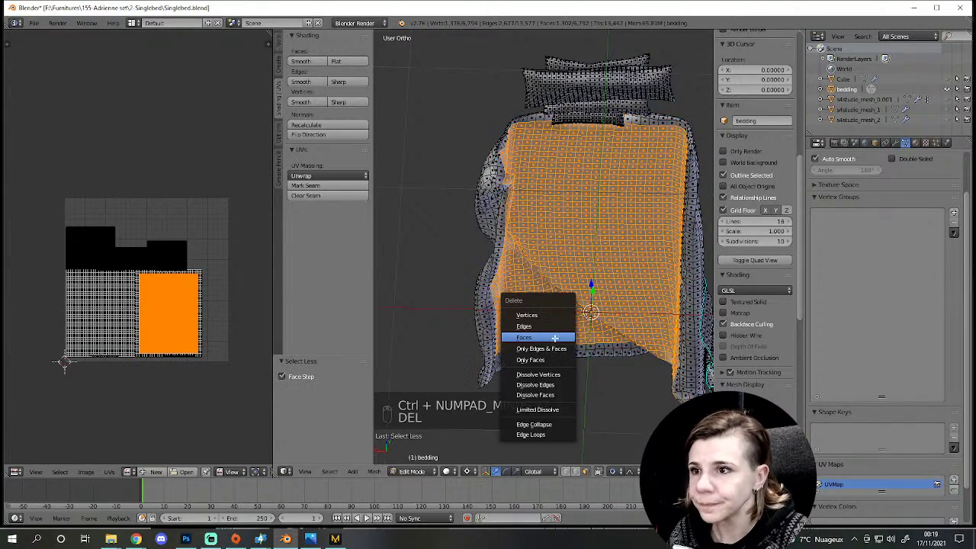
key(Delete)
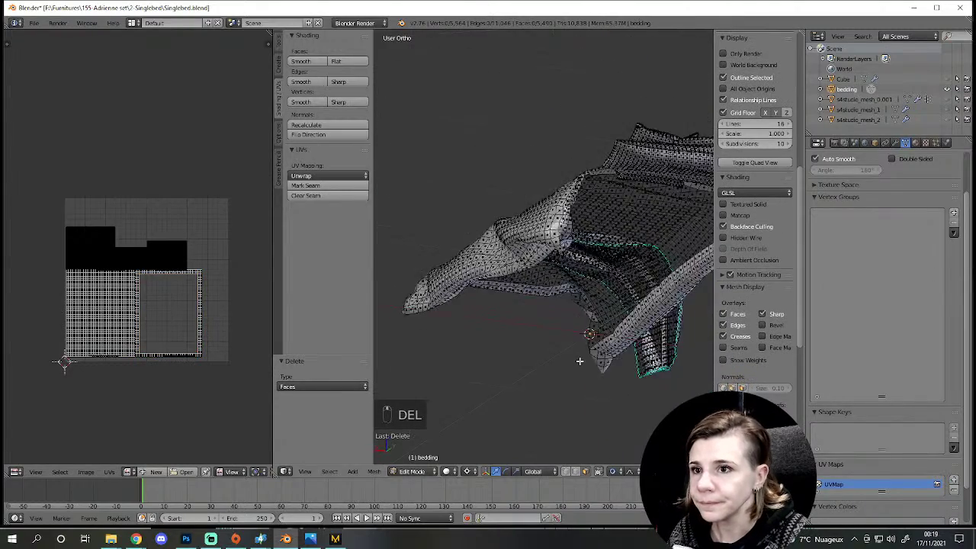
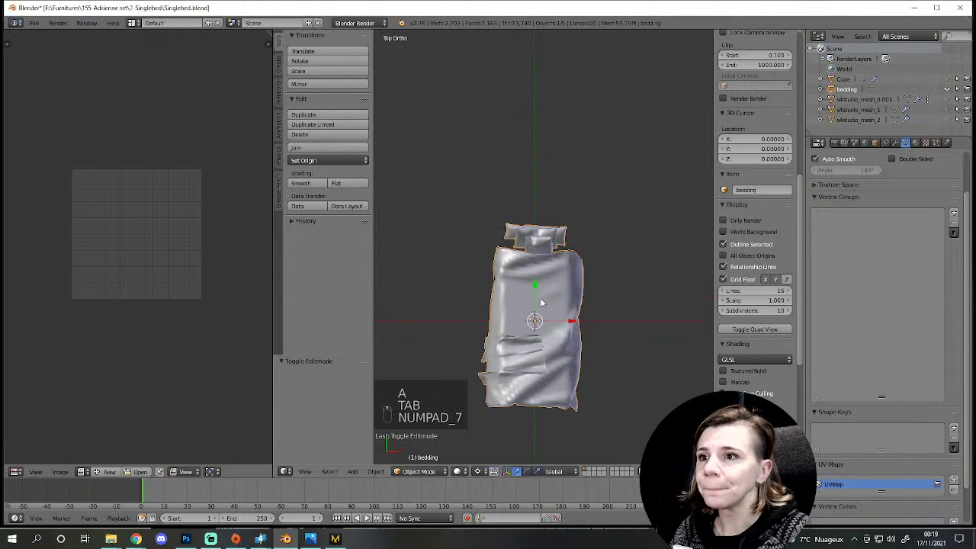
Step: Reveal the metal bed frame and orbit to view the bed at an angle, zooming on the pillows and headboard
key(KP_7)
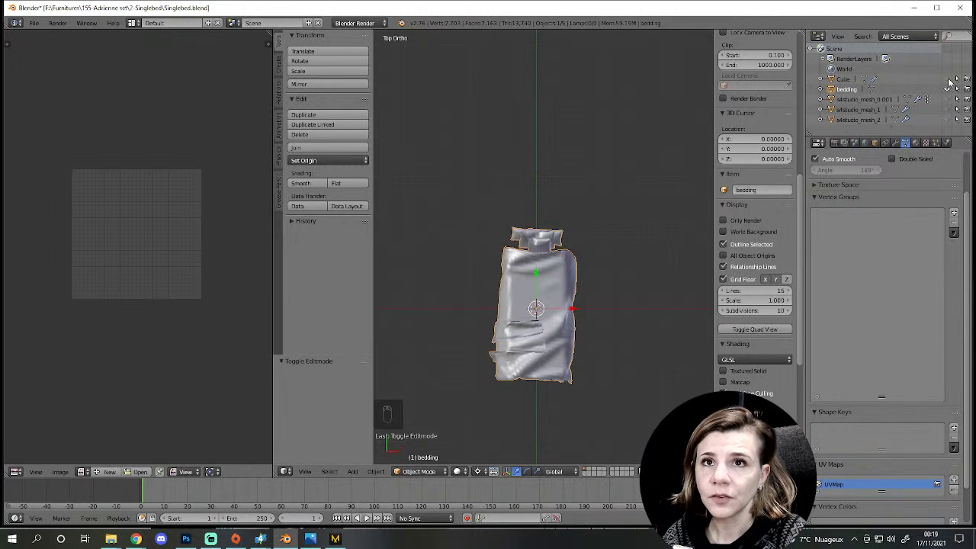
drag(952, 83, 568, 303)
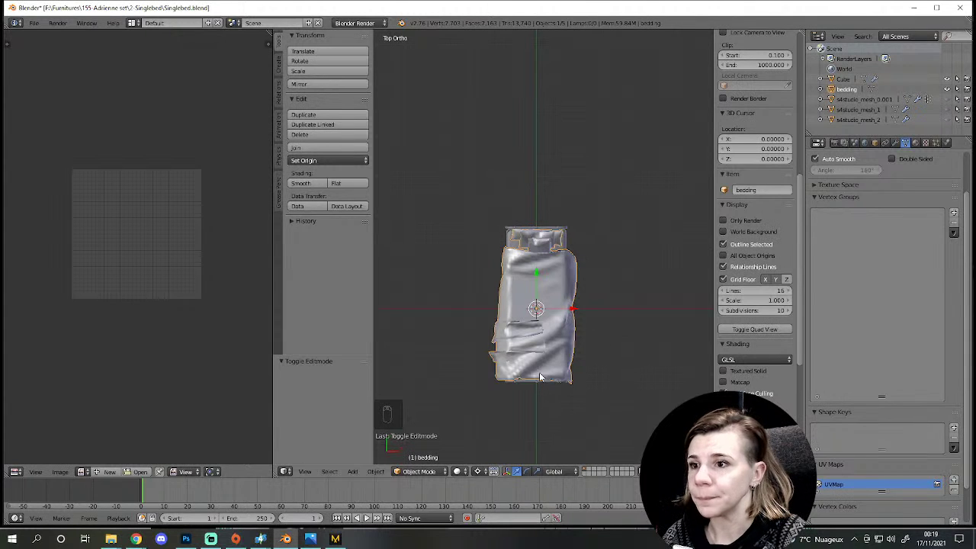
drag(516, 278, 600, 189)
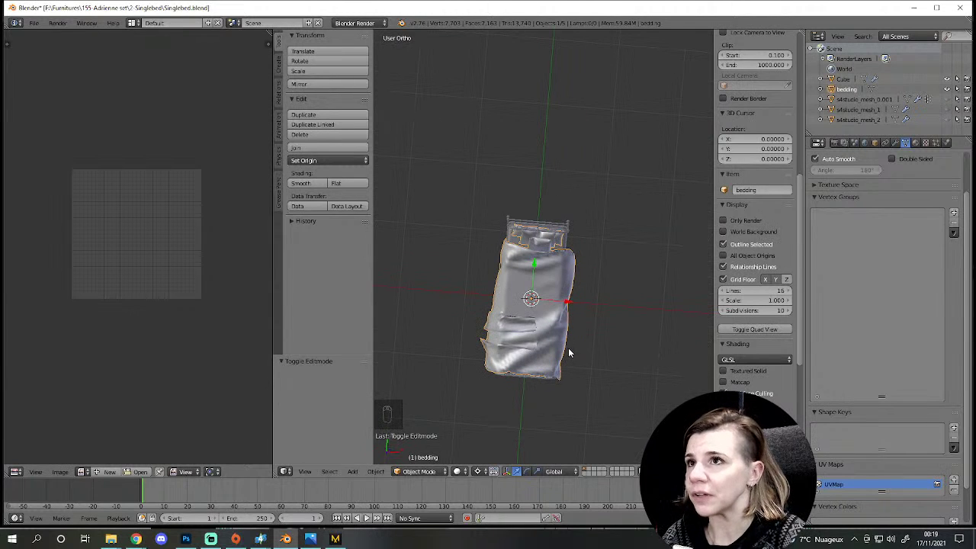
drag(560, 203, 523, 32)
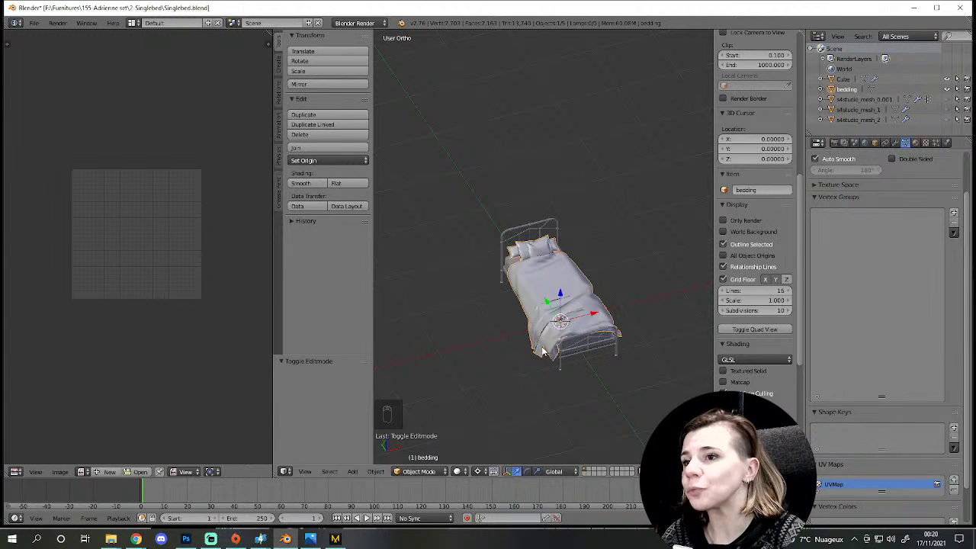
drag(547, 351, 556, 373)
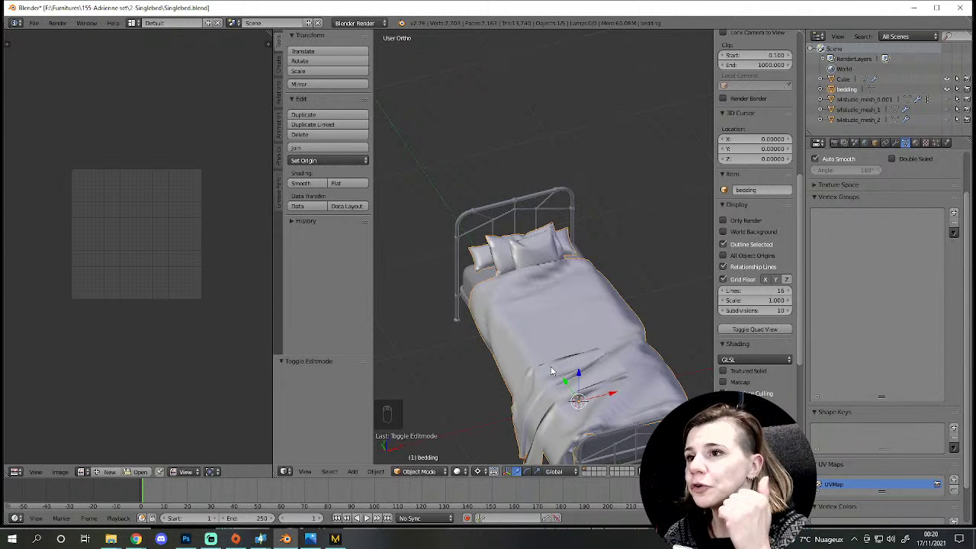
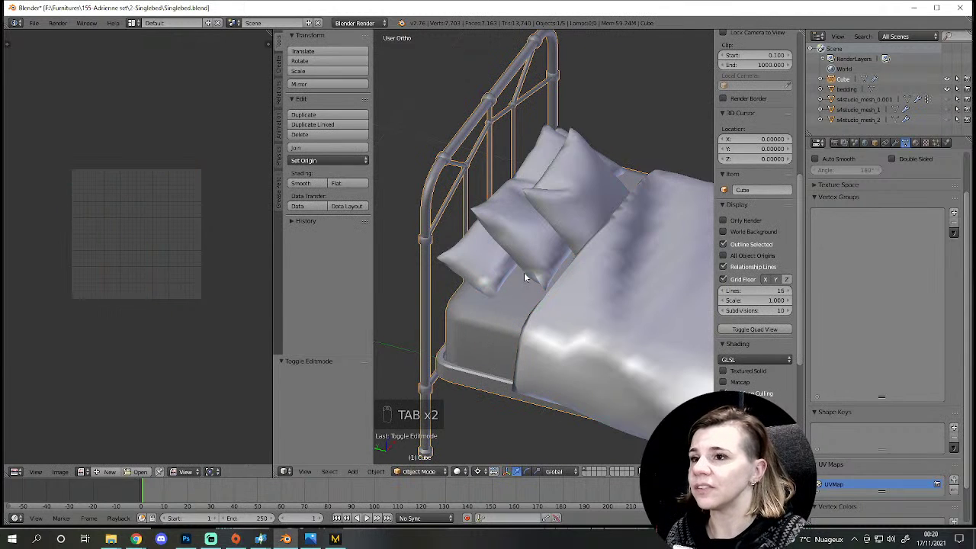
Step: Edit the bedding, select a pillow island and the connected bedding piece, then briefly edit the bed frame
key(Tab)
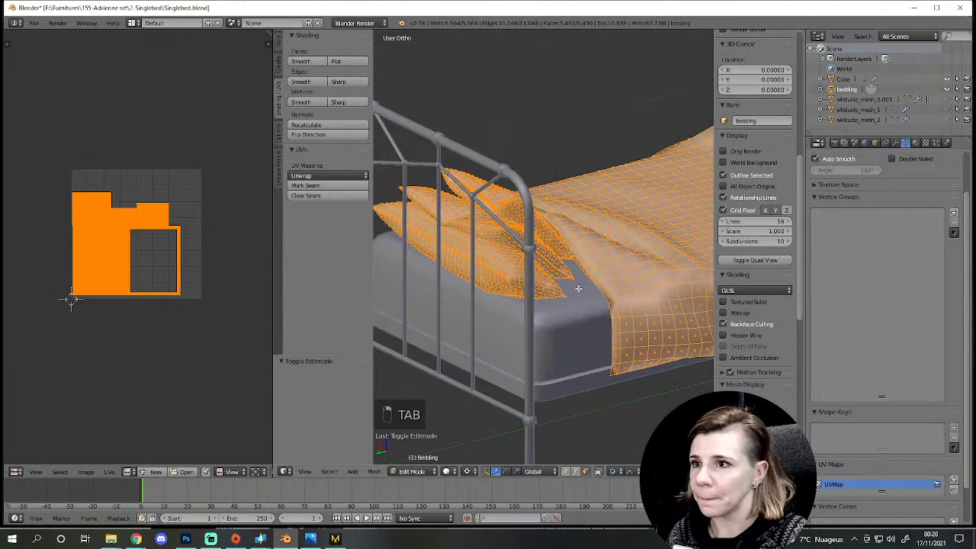
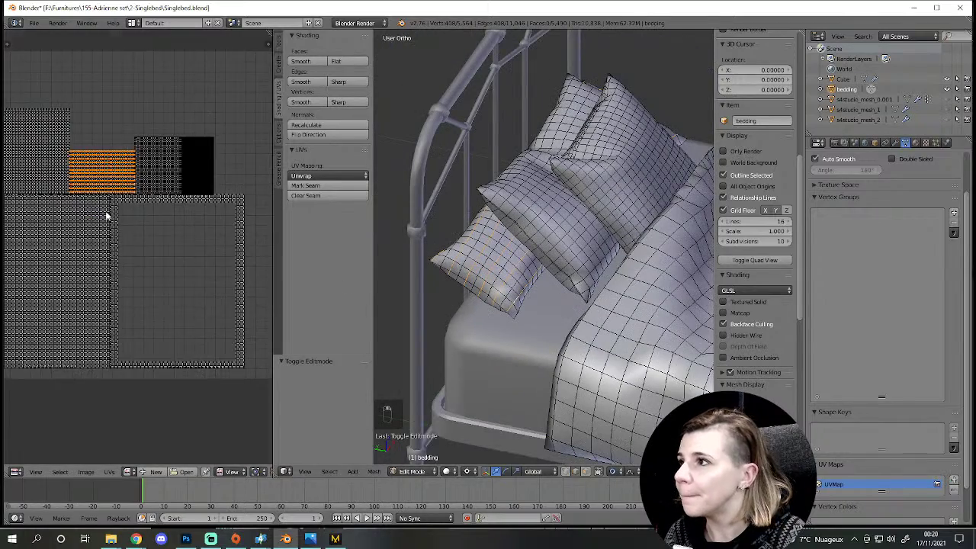
key(Delete)
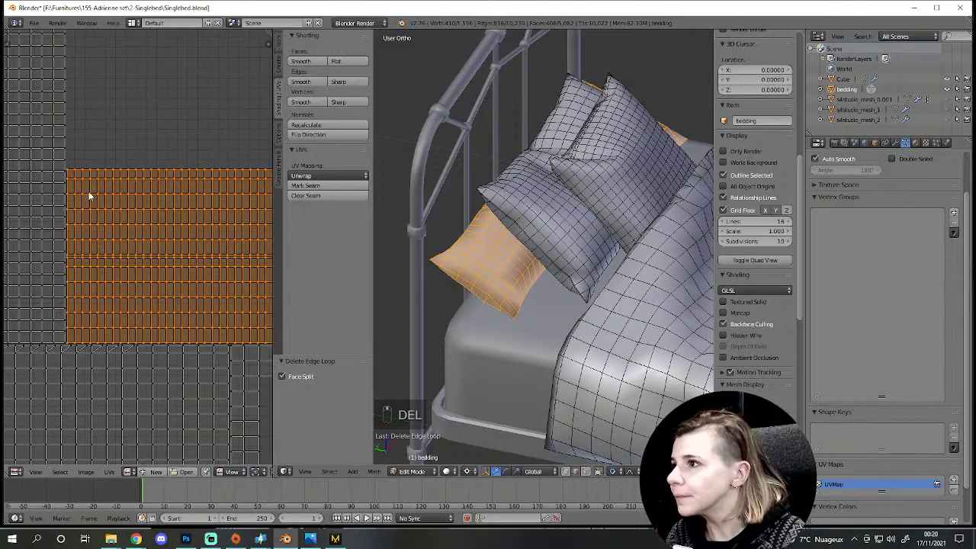
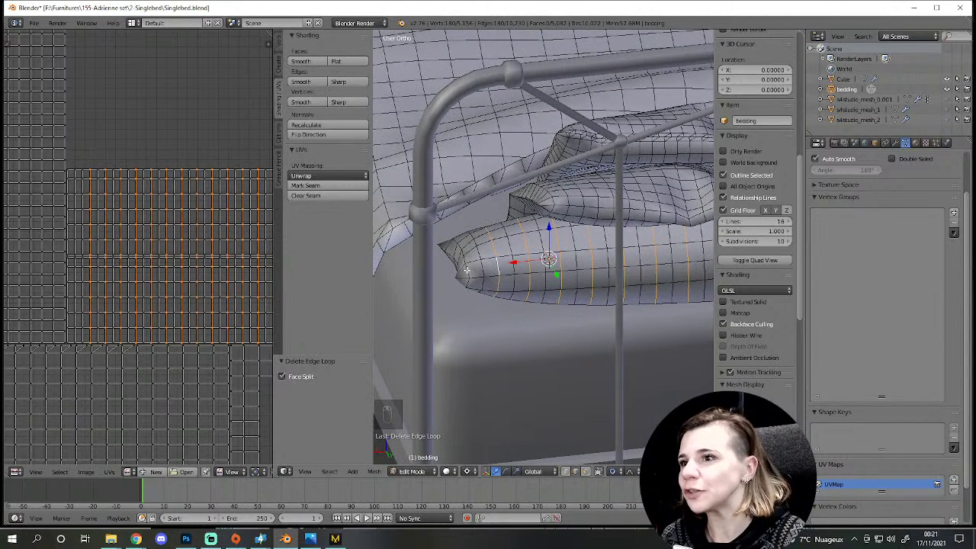
key(Delete)
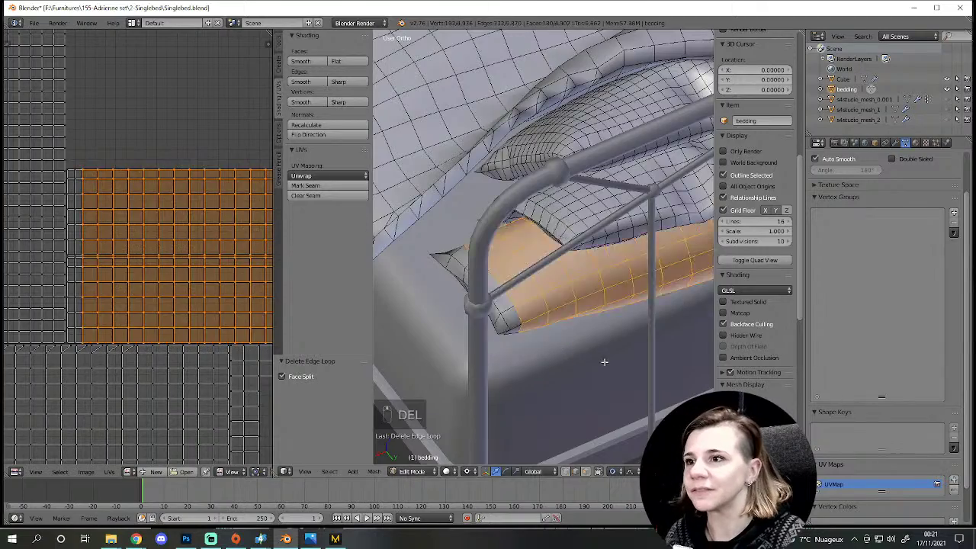
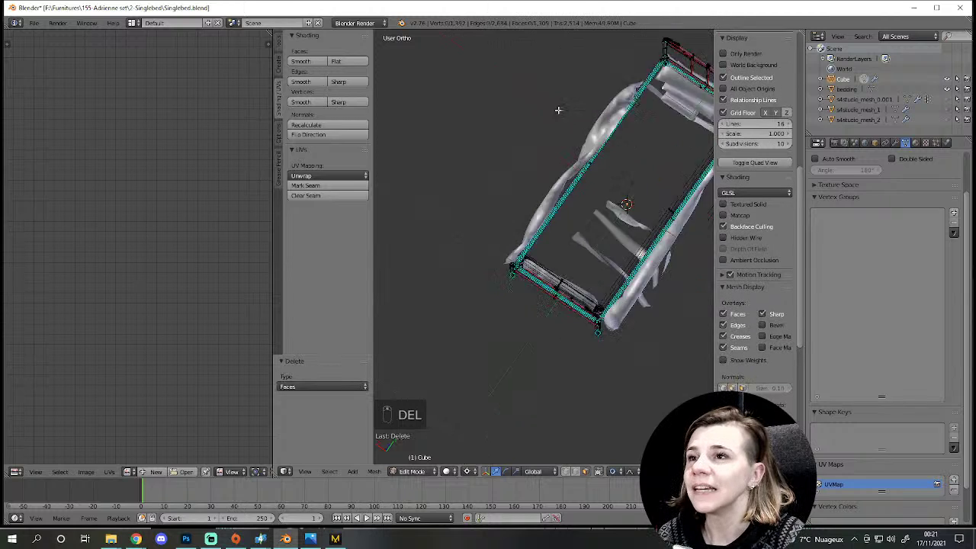
key(a)
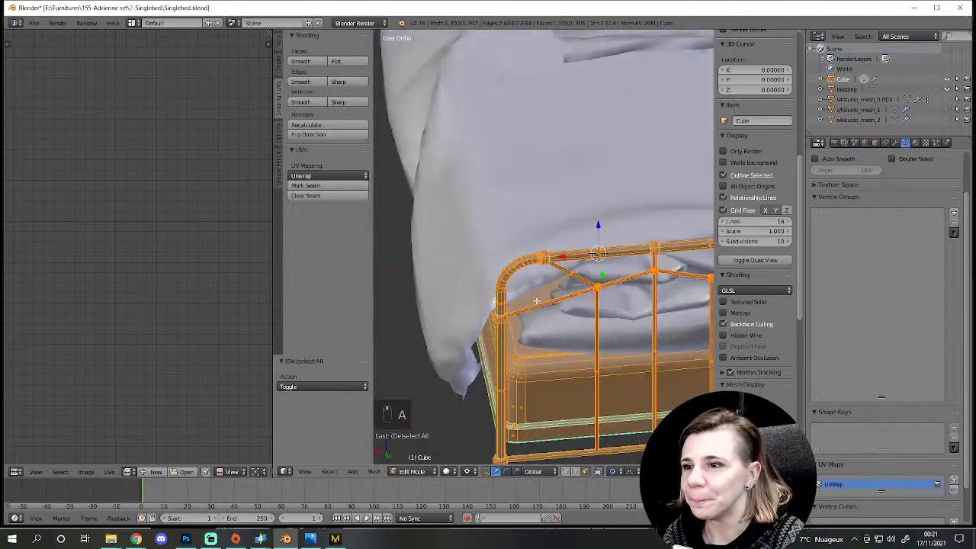
key(a)
key(Tab)
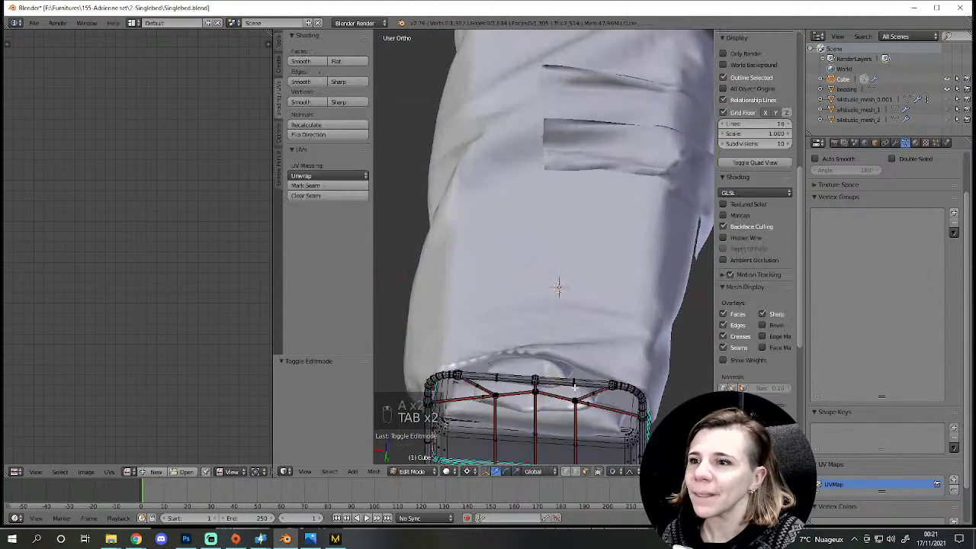
Step: Choose the bedding object, check its smooth shape in Object Mode and resume editing it
key(Tab)
key(Tab)
click(560, 269)
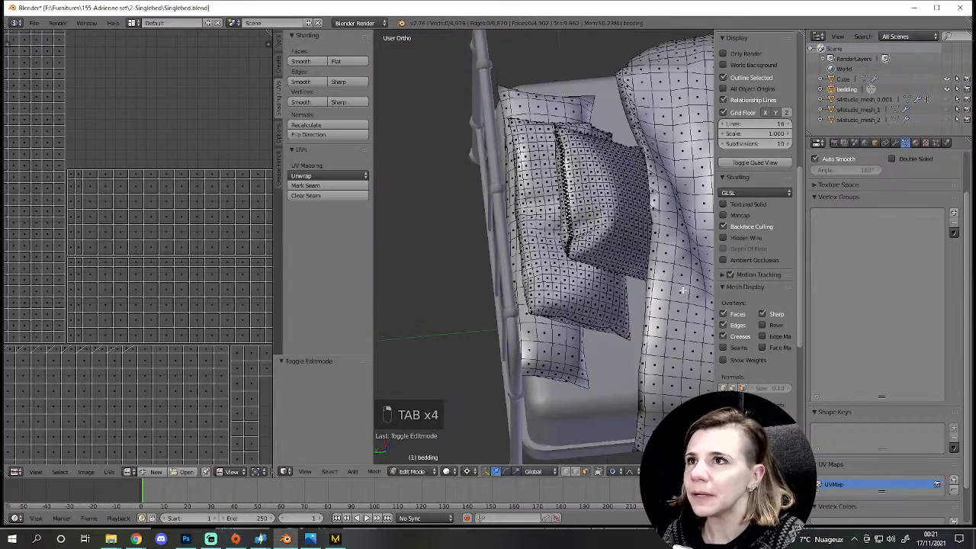
key(Tab)
key(Tab)
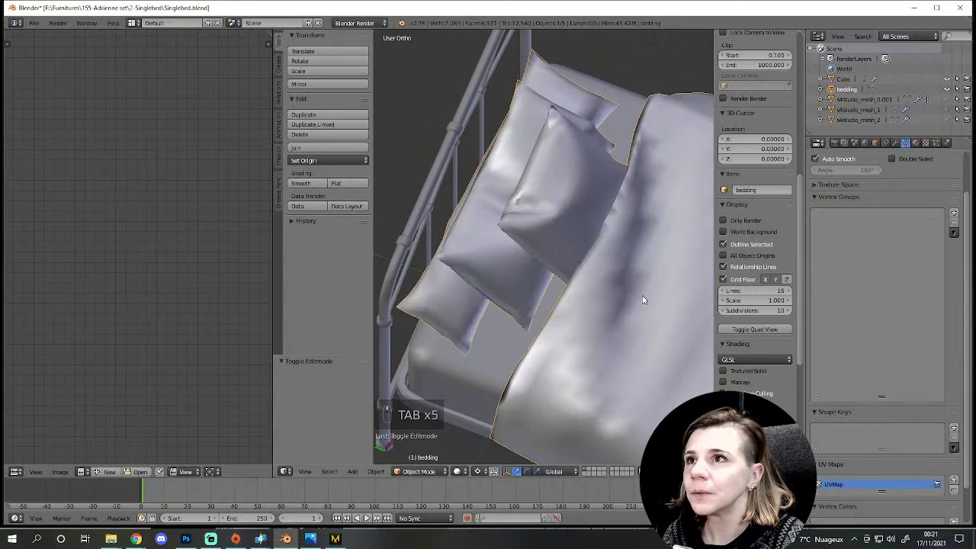
key(Tab)
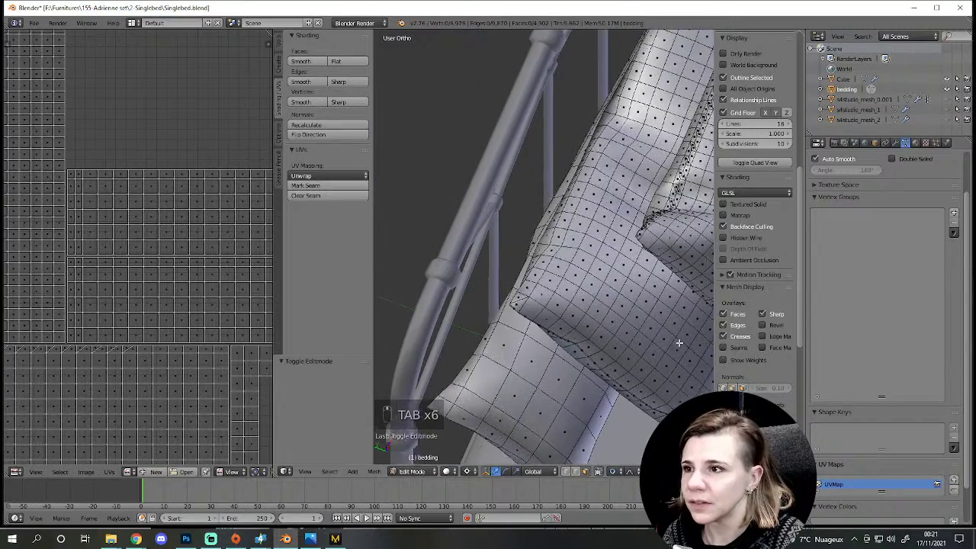
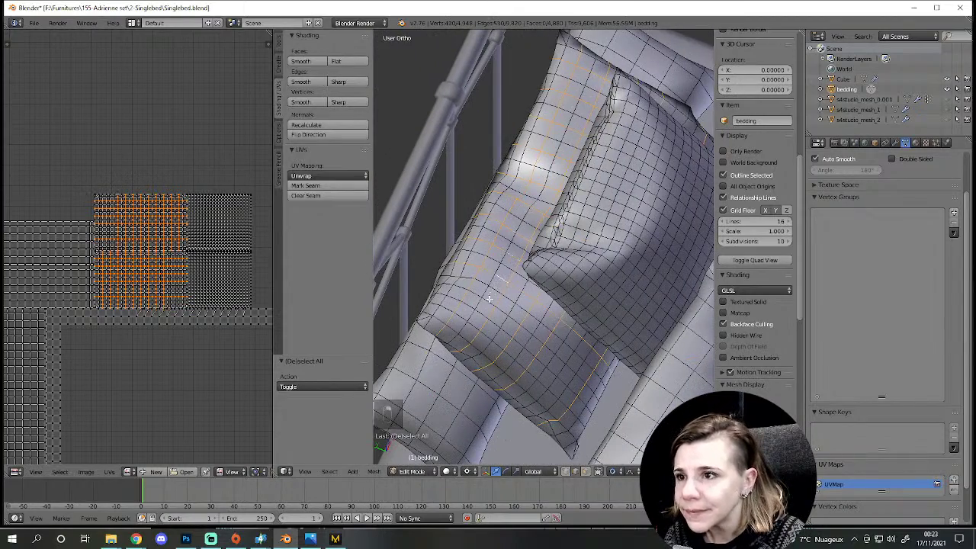
Step: Select the connected cover piece and then the front pillow to show its UV island
key(Delete)
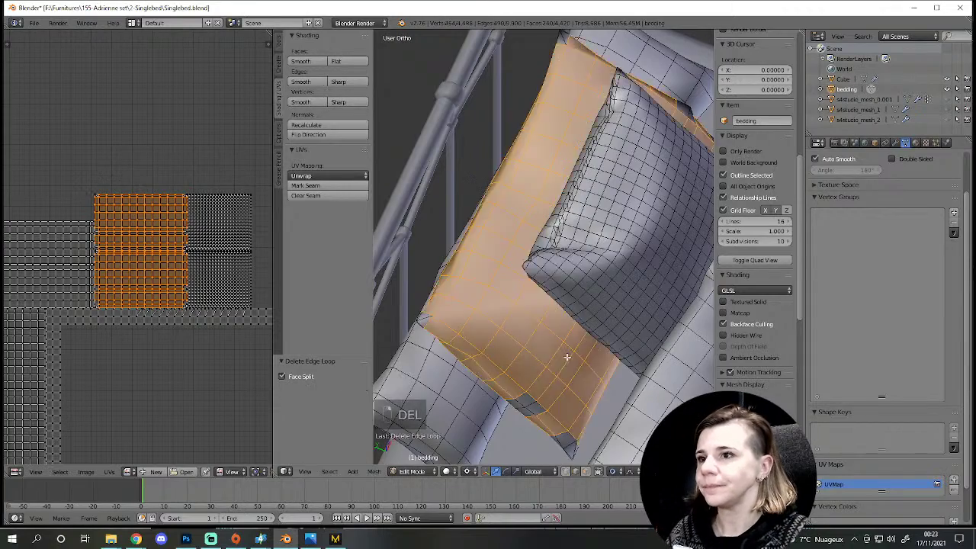
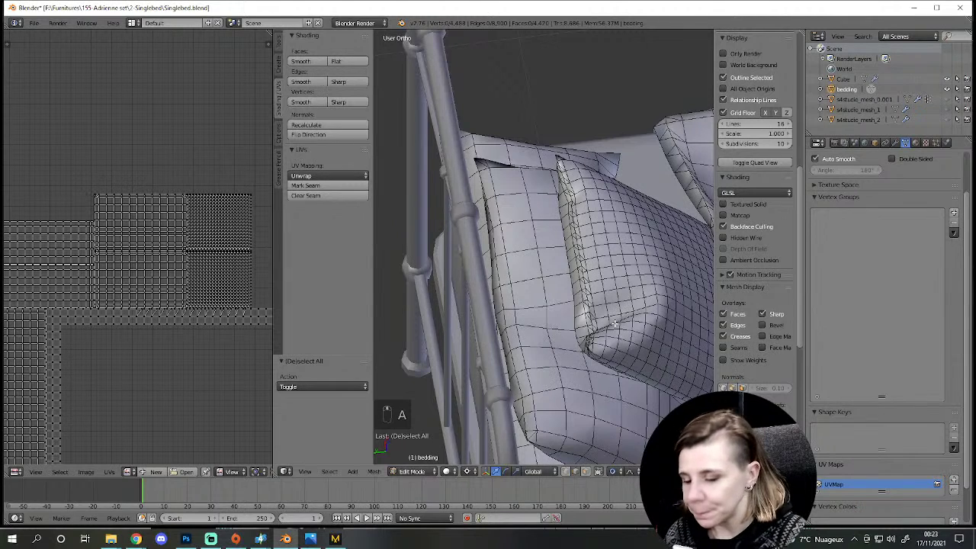
key(l)
key(space)
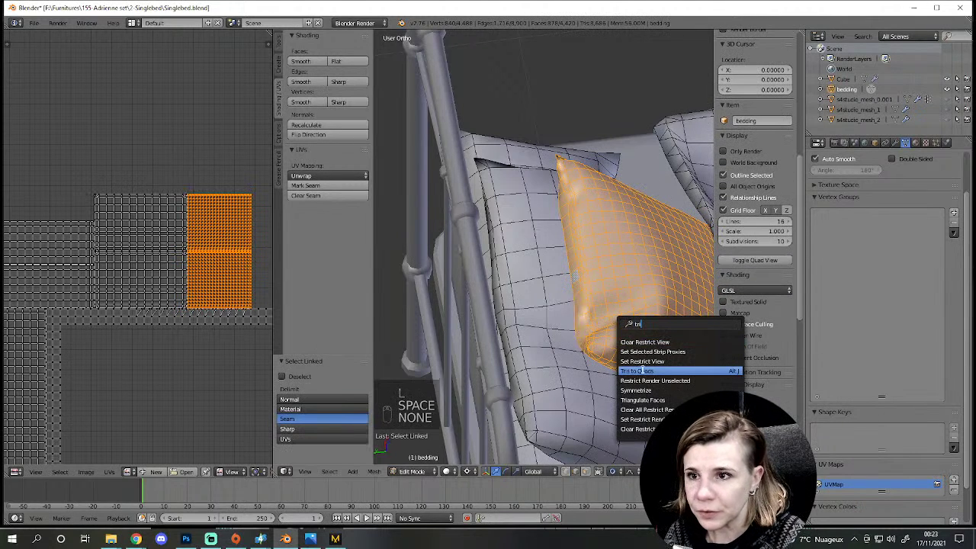
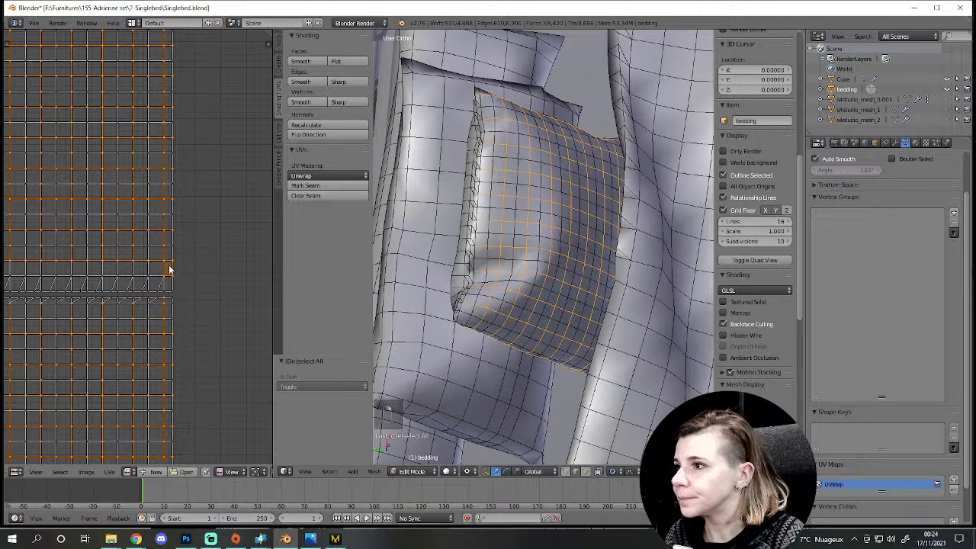
Step: Undo the change and hide the selected front pillow
key(Delete)
key(ctrl+z)
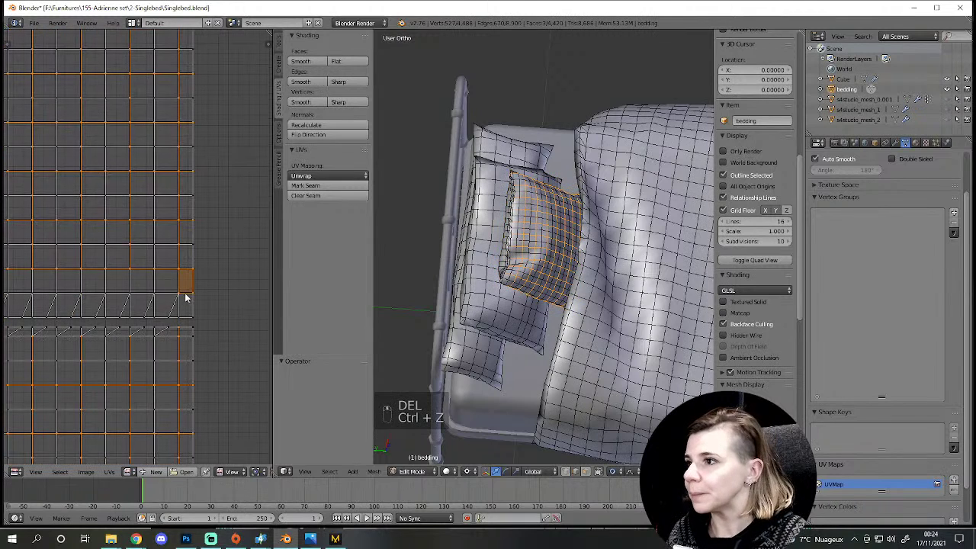
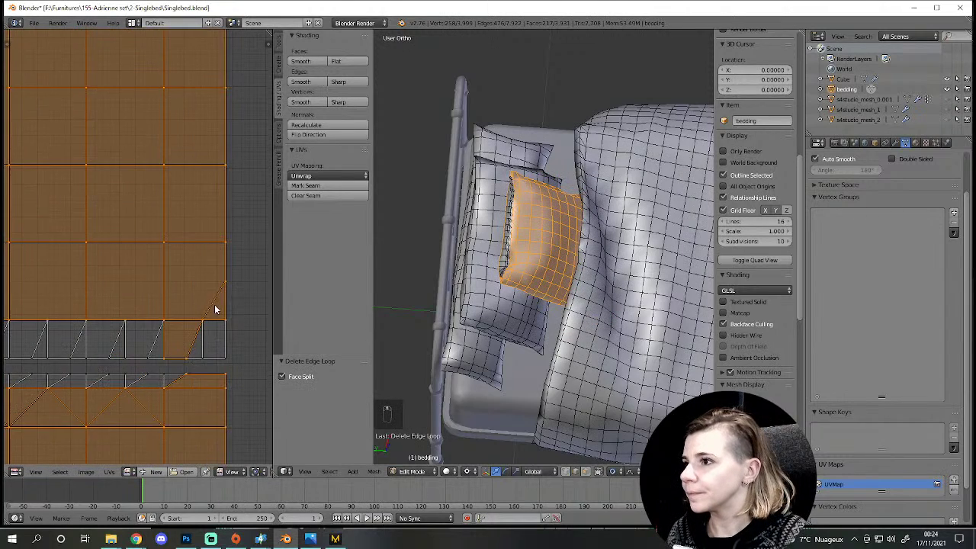
drag(225, 289, 501, 318)
key(KP_Decimal)
key(z)
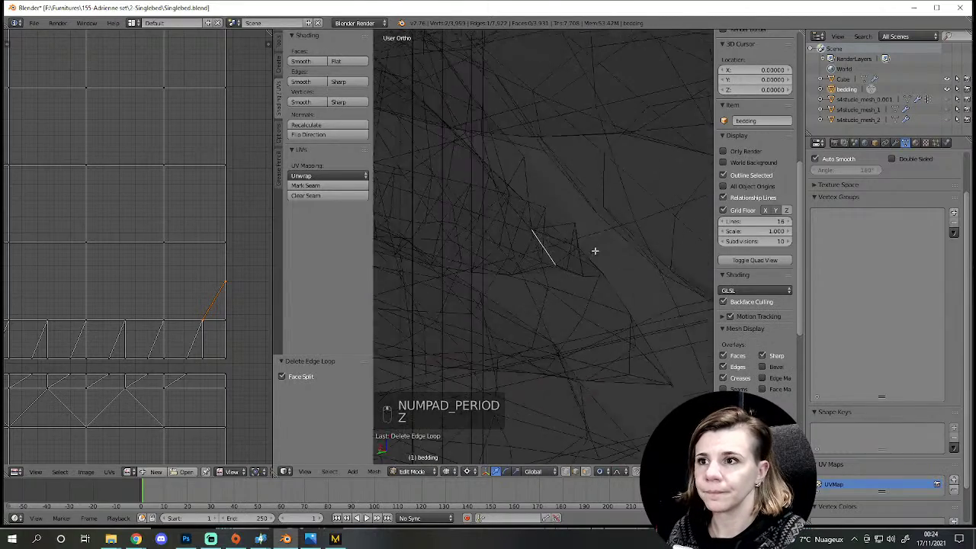
Step: Deselect, toggle editing and zoom in on the bed cover's folds
key(z)
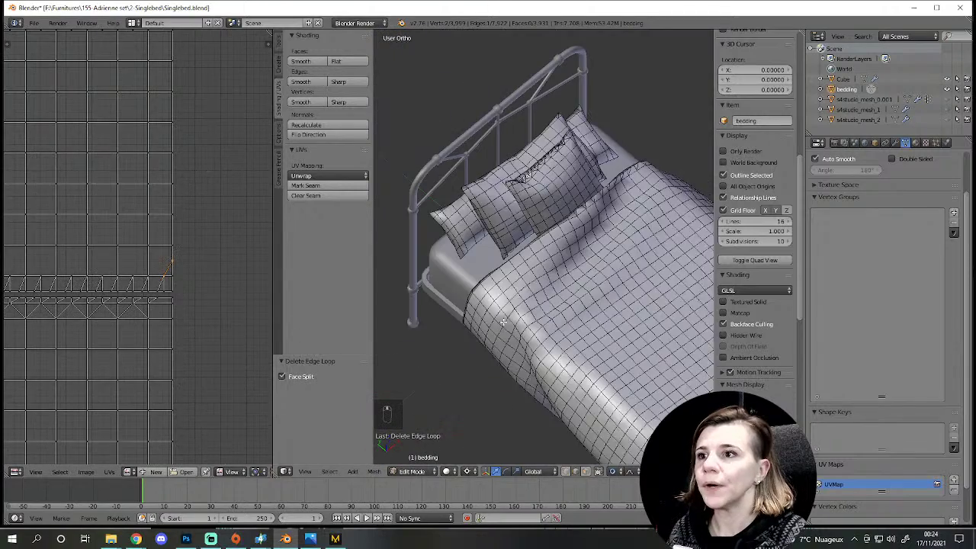
key(a)
key(Tab)
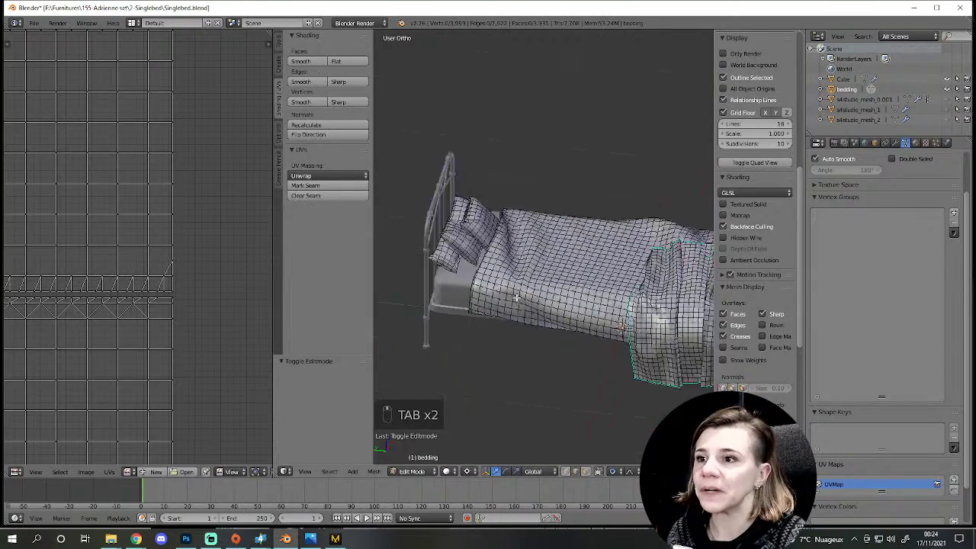
key(Tab)
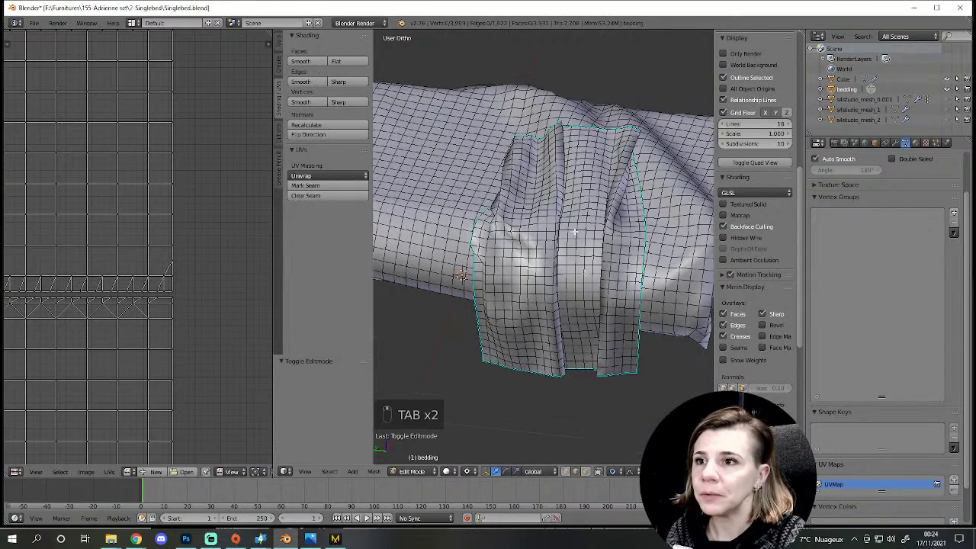
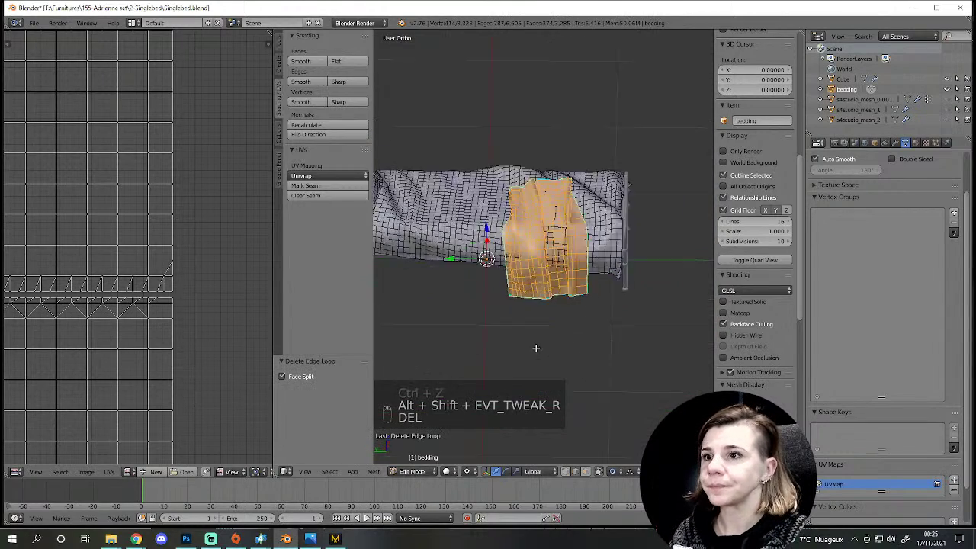
Step: Select the connected fold of the cover and adjust it, then clear the selection
key(a)
key(Tab)
key(Tab)
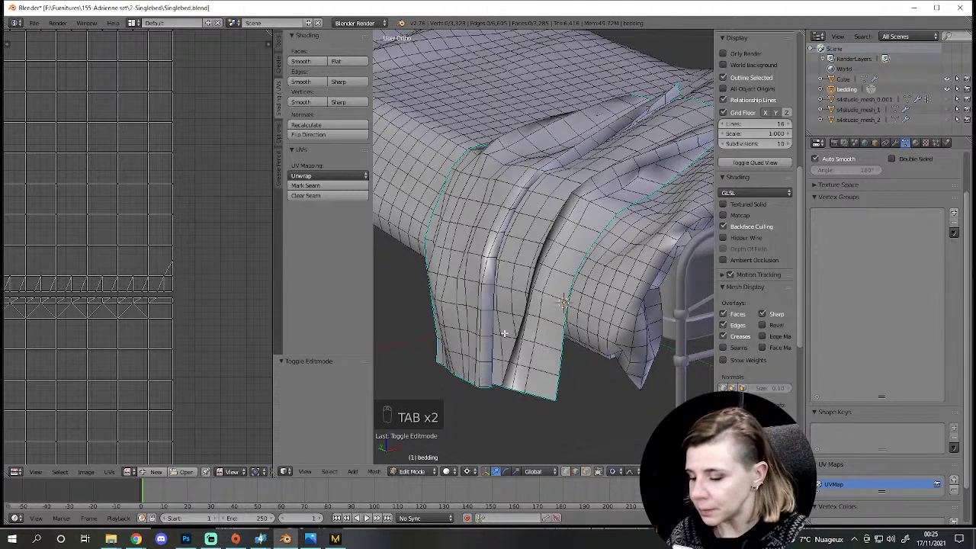
key(l)
key(g)
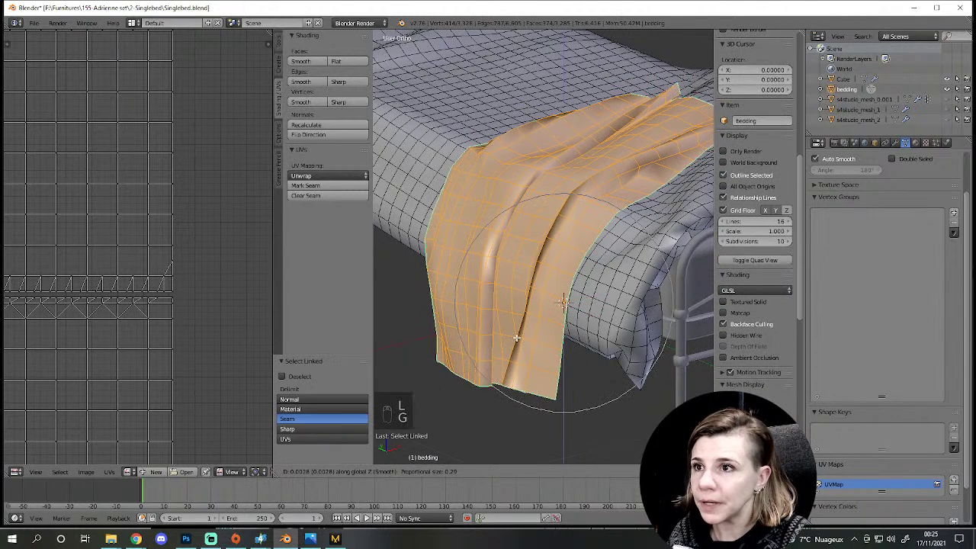
key(a)
Step: Toggle between Object and Edit Mode to check the smooth bedding and resume editing
key(Tab)
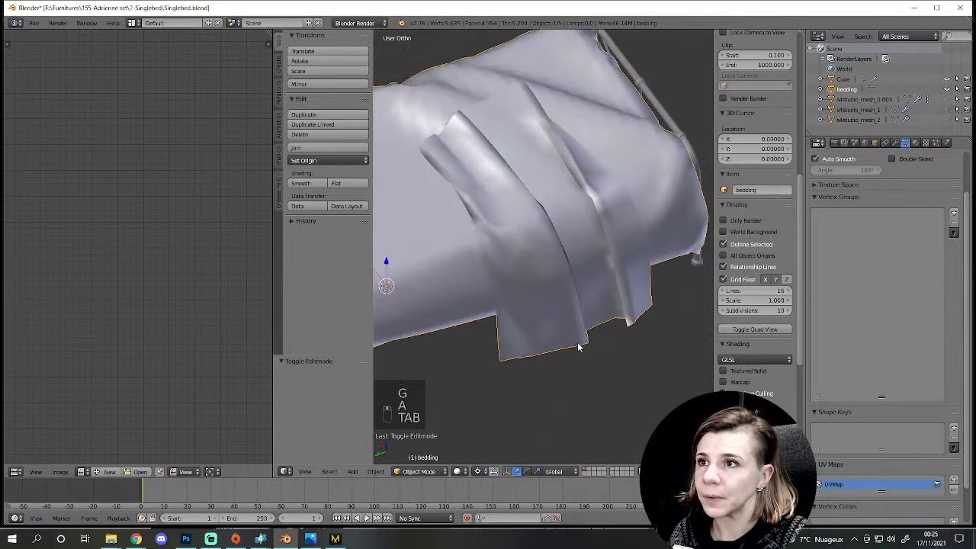
middle_click(684, 393)
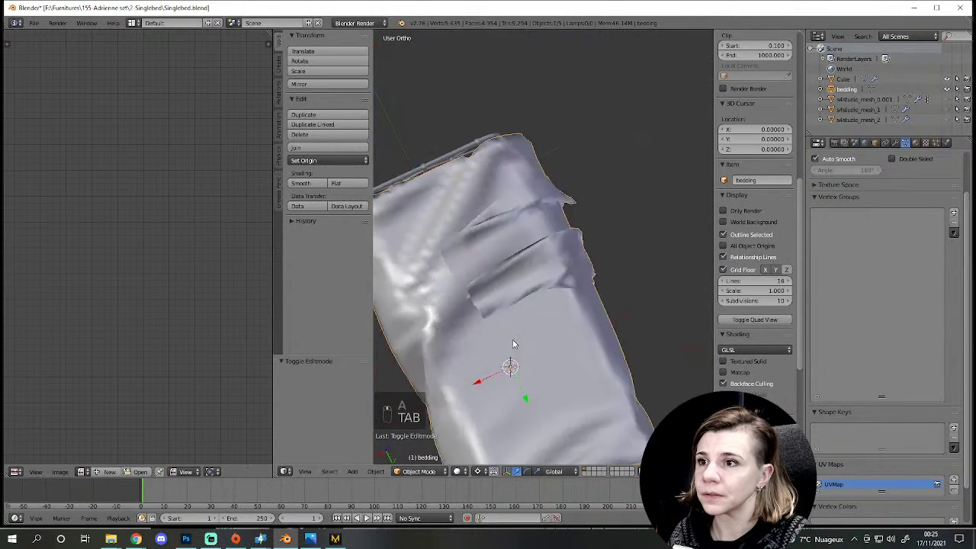
key(Tab)
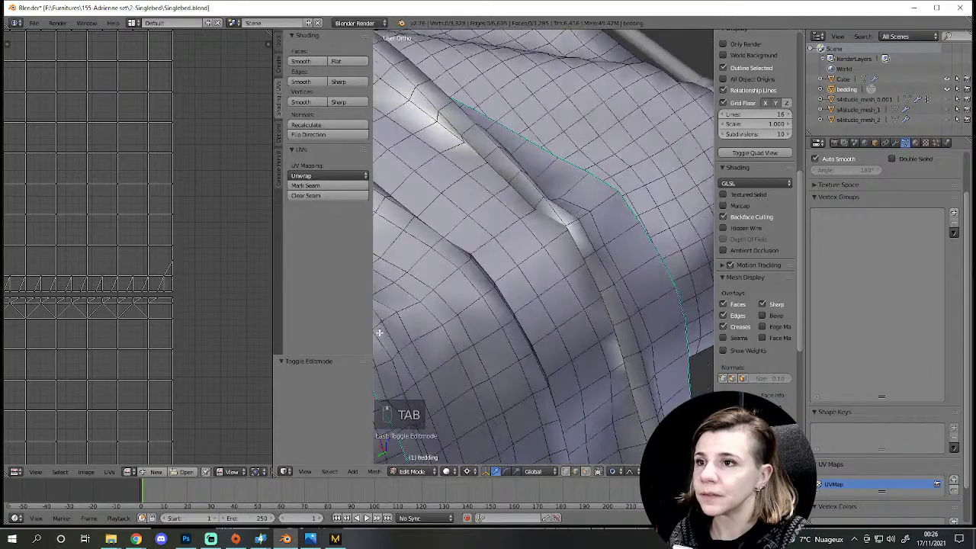
key(Tab)
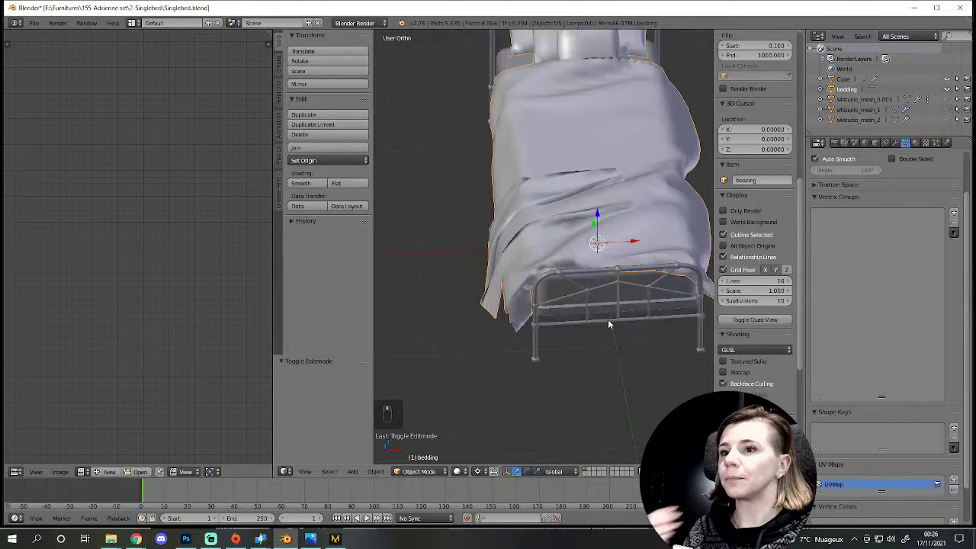
key(Tab)
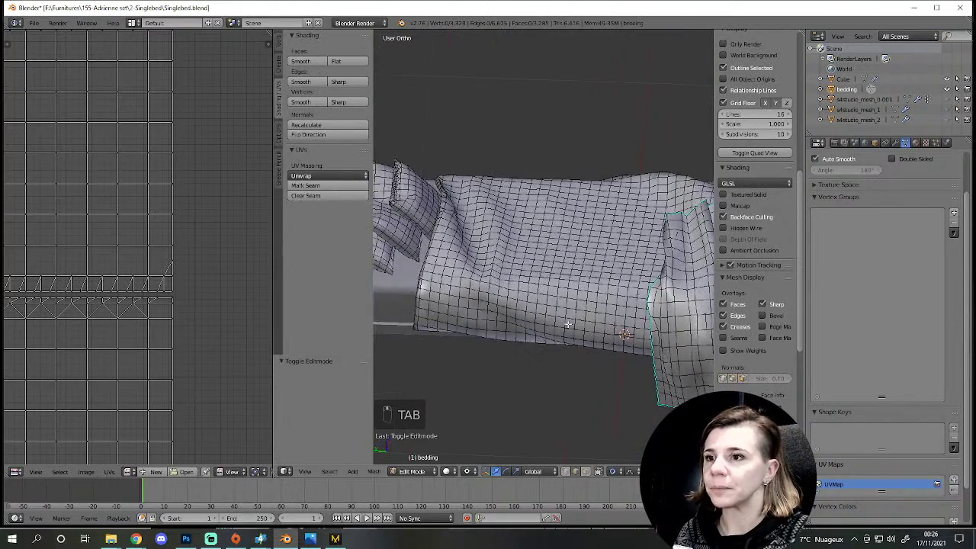
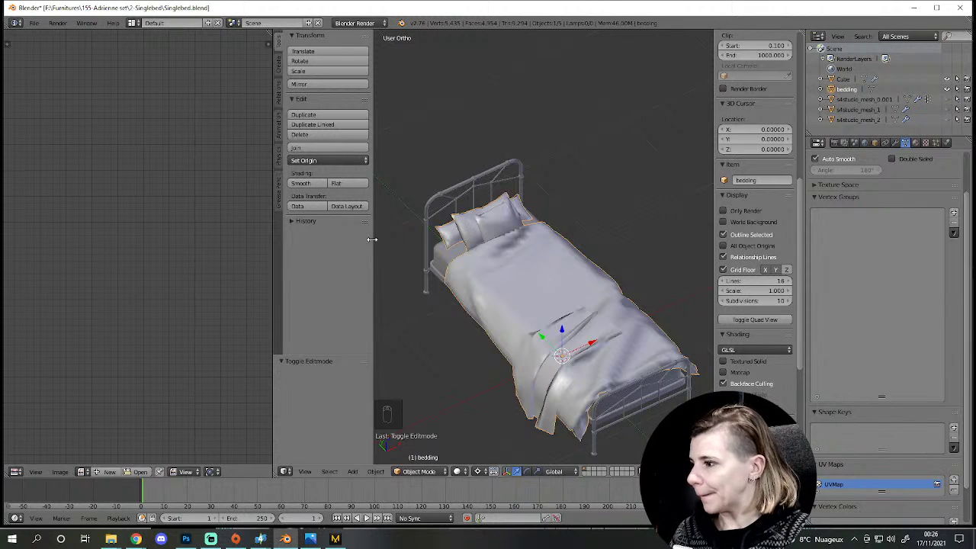
Step: Join the bedding into the Cube bed object and enter Edit Mode on the merged mesh
drag(435, 268, 520, 355)
key(ctrl+j)
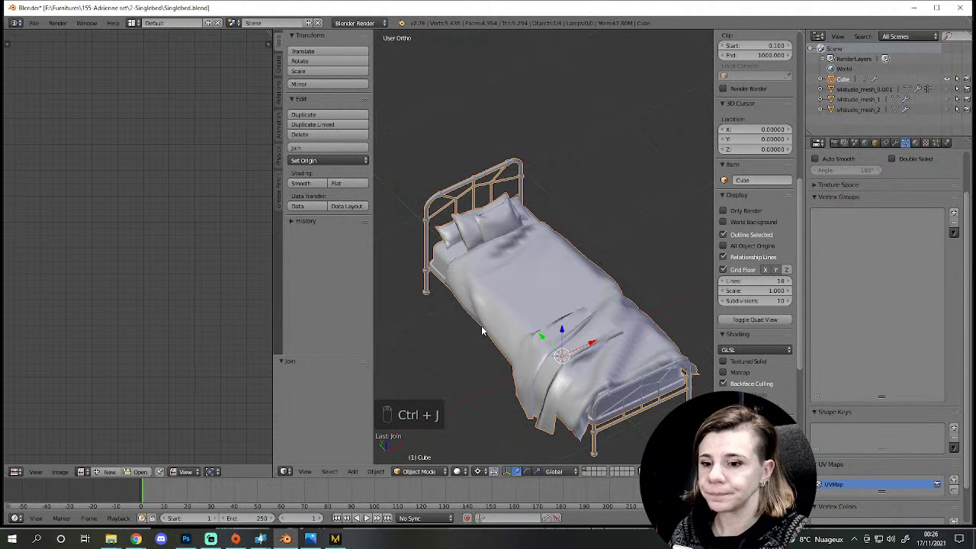
key(Tab)
key(a)
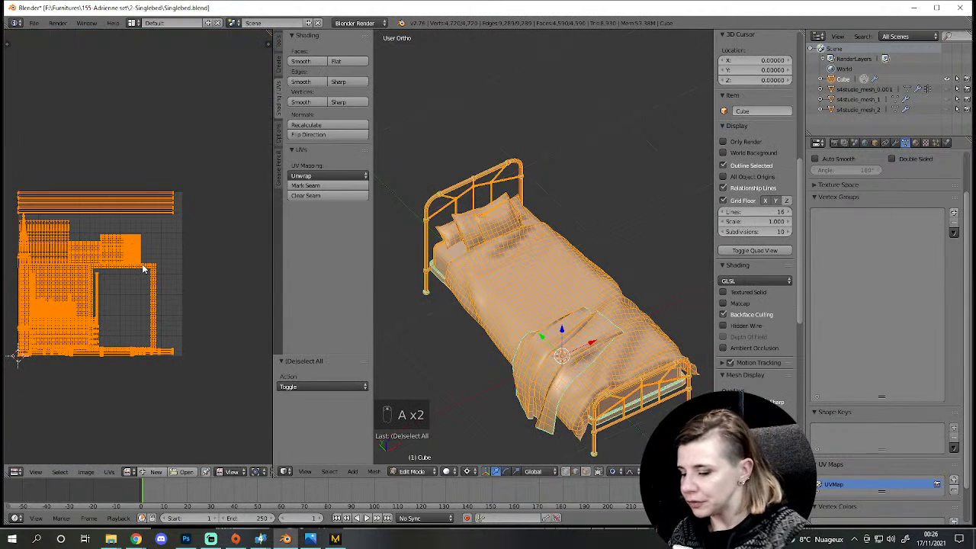
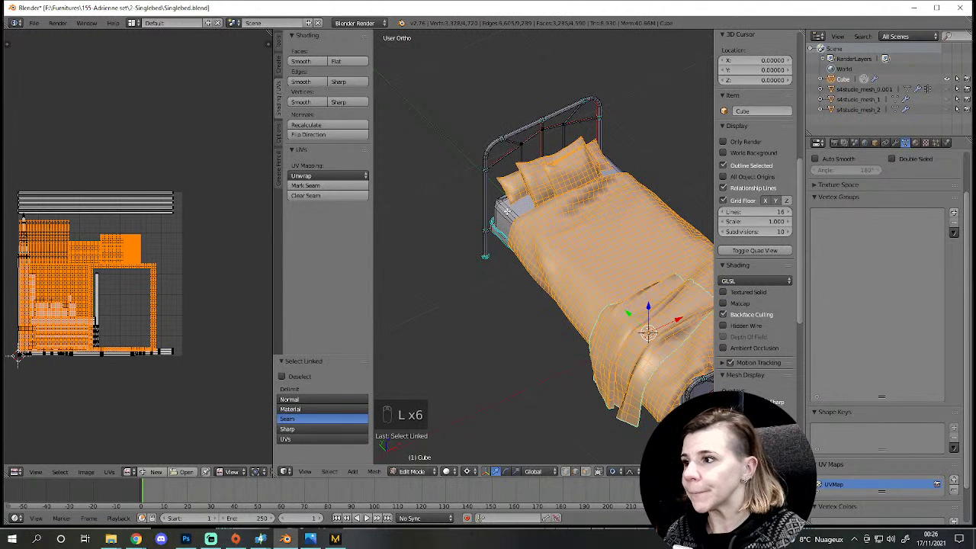
key(h)
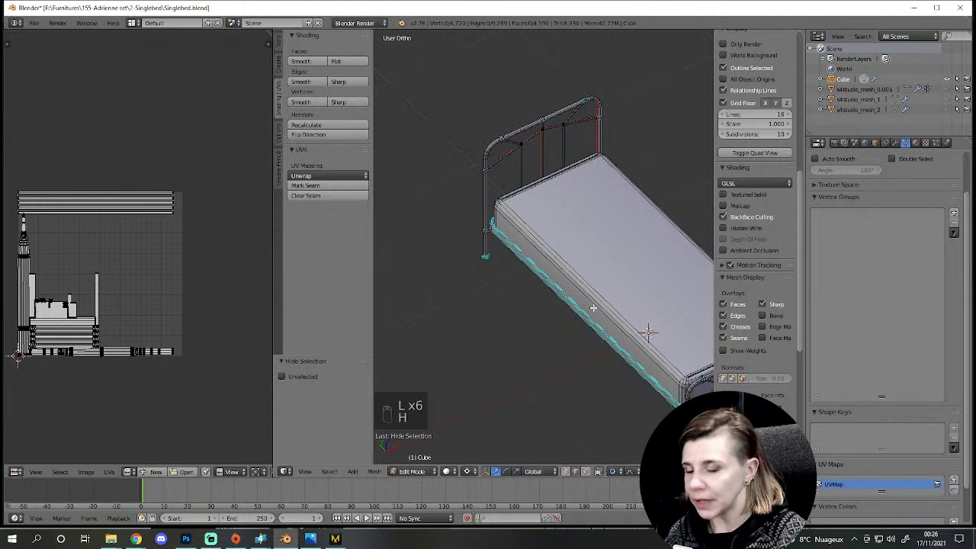
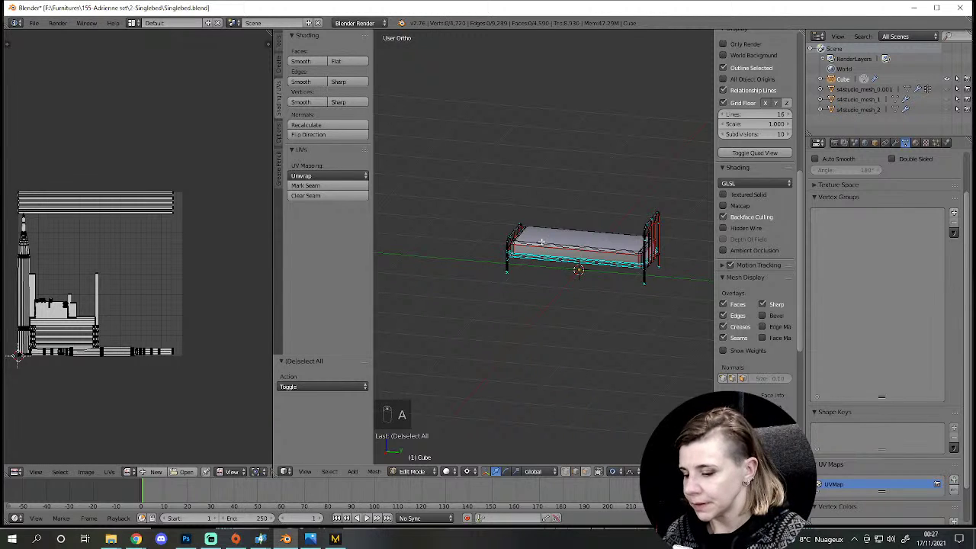
Step: Shrink, rotate and move the mattress UV island out beside the main layout
key(l)
key(e)
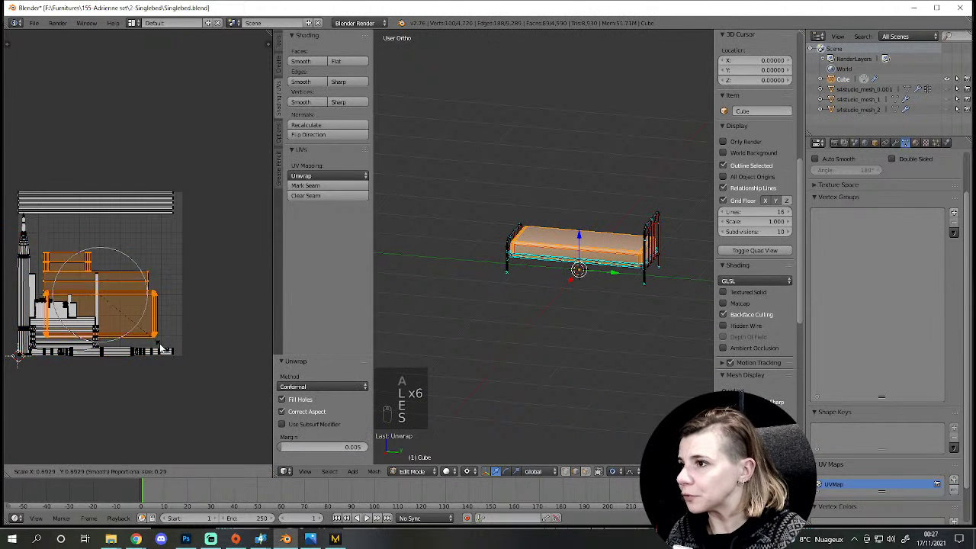
key(s)
key(g)
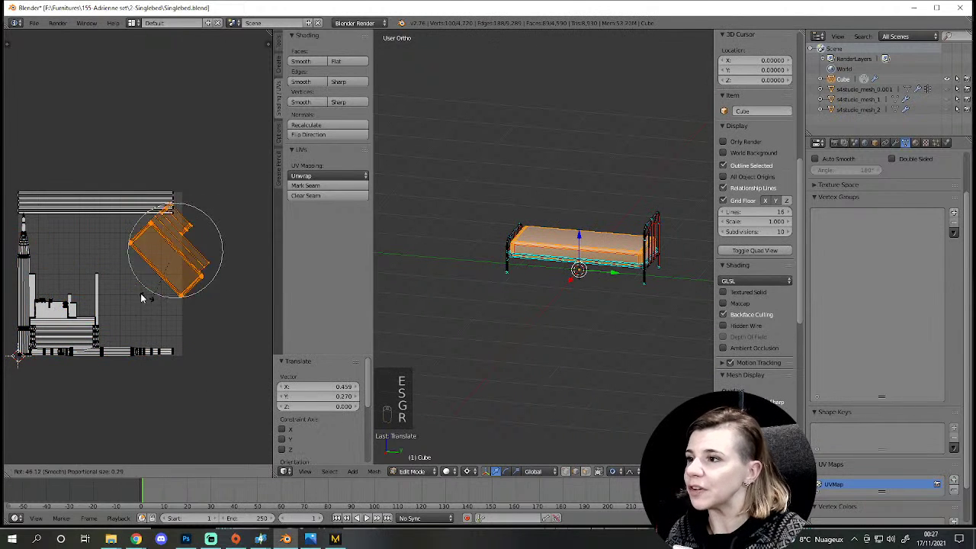
key(r)
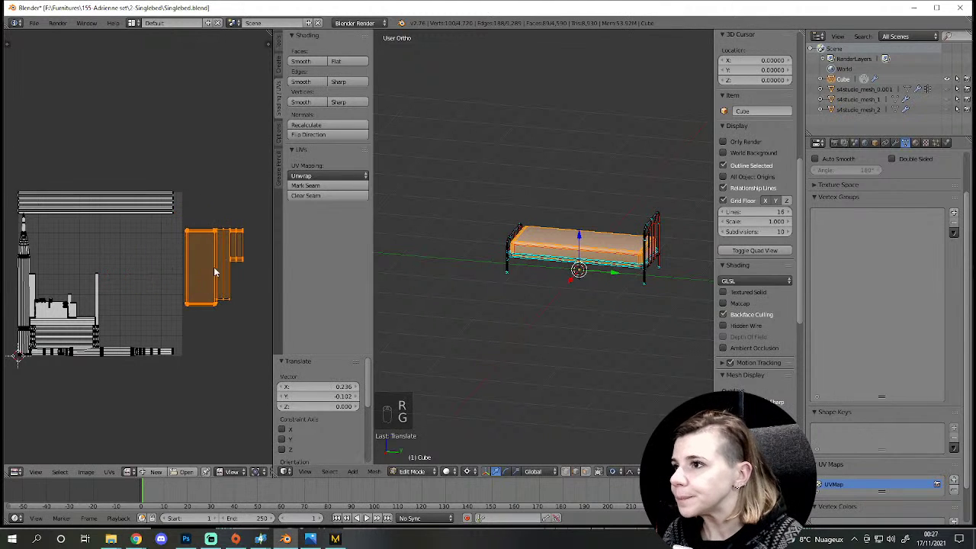
key(r)
key(g)
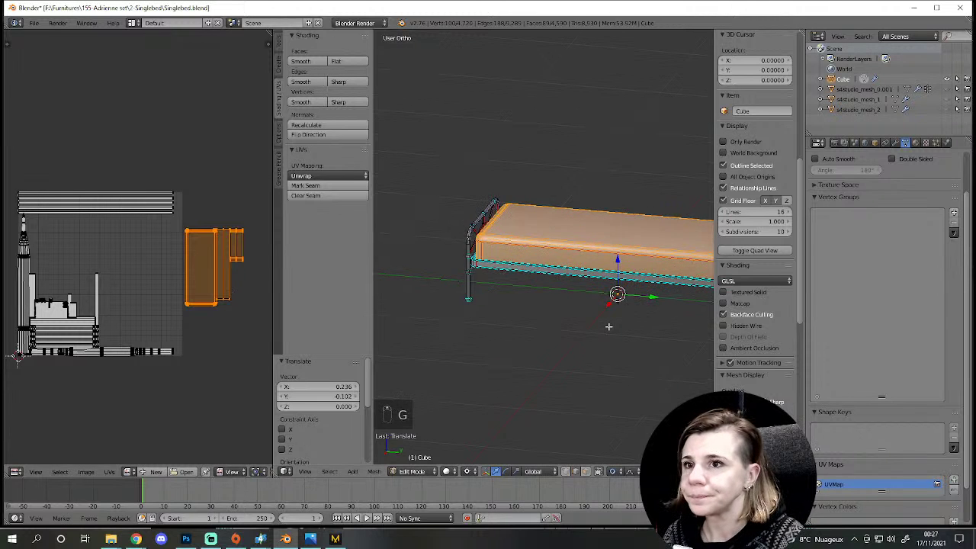
key(a)
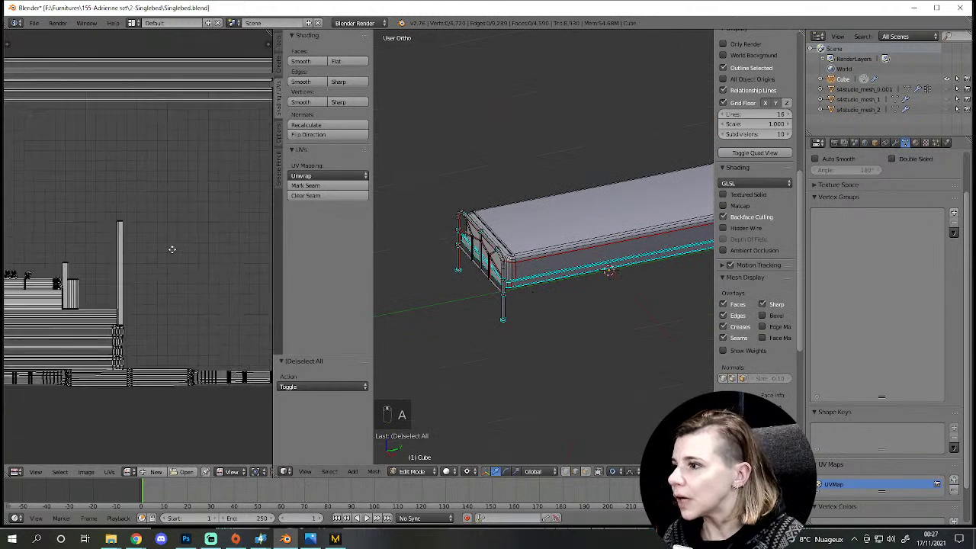
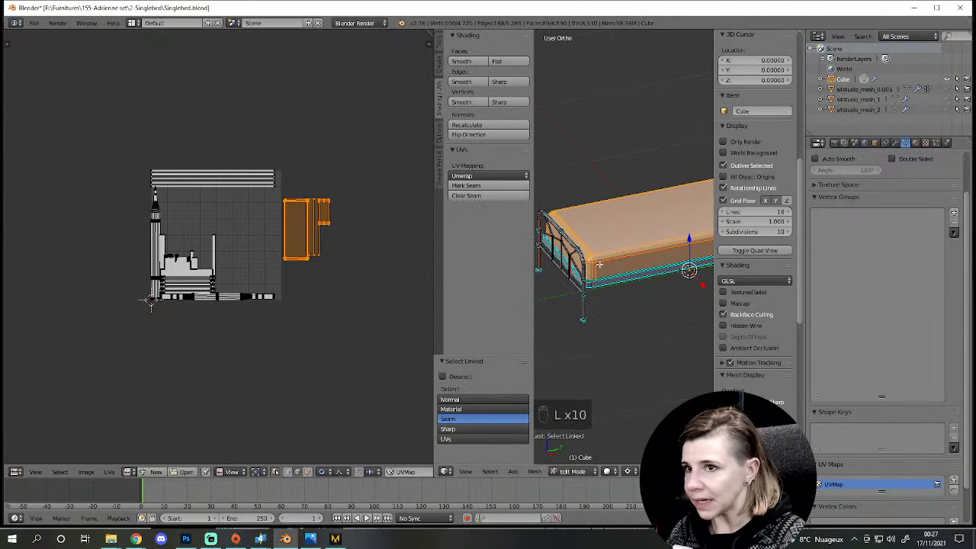
key(l)
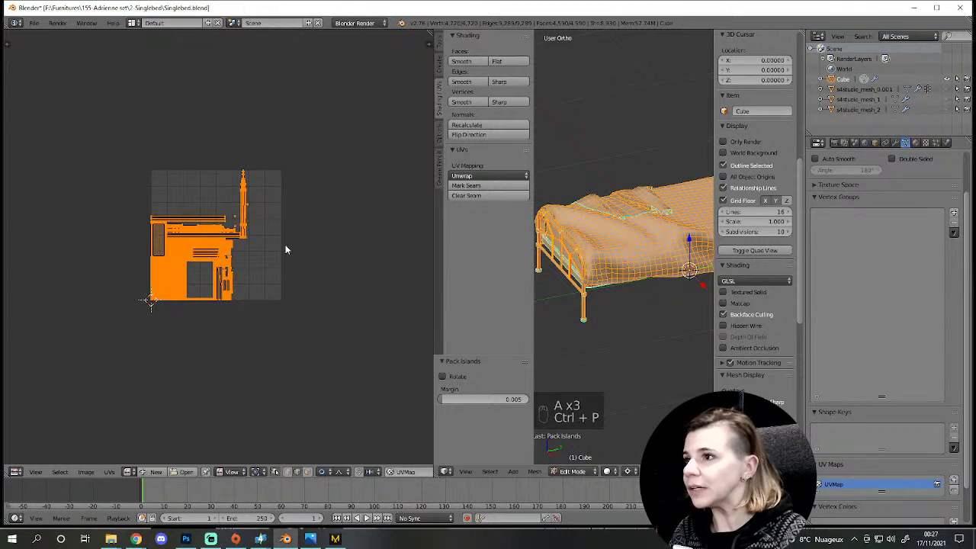
key(a)
key(ctrl+p)
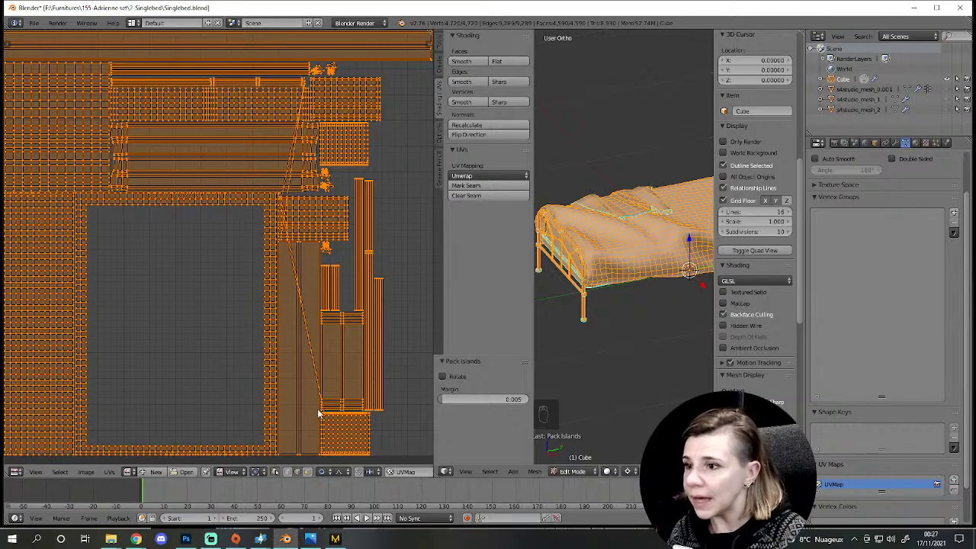
drag(337, 424, 283, 365)
key(ctrl+z)
key(a)
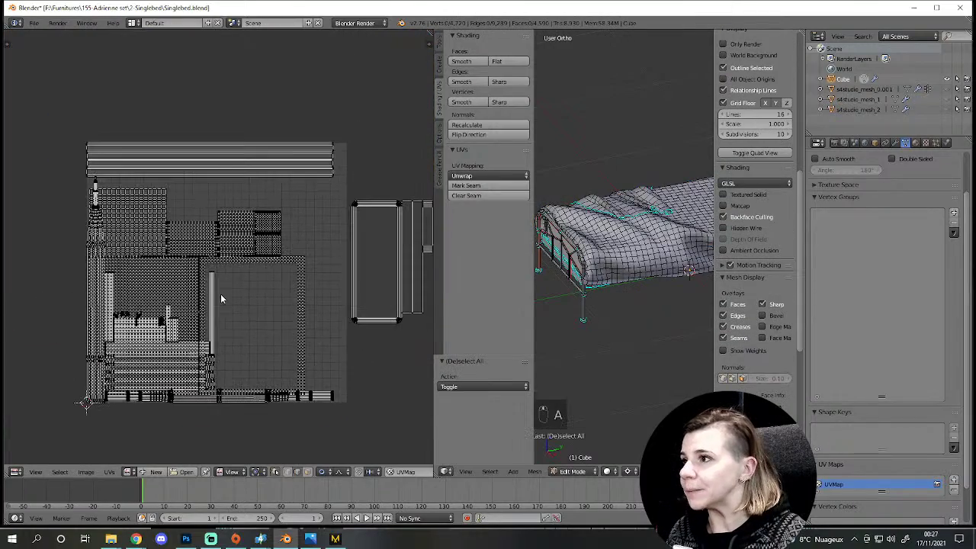
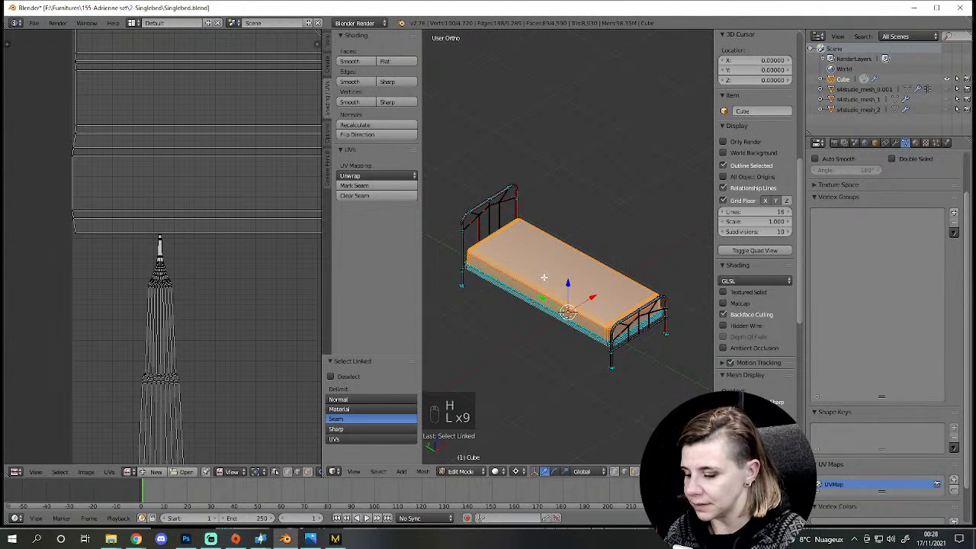
Step: Reselect the bed frame geometry and widen the UV Editor area to view its layout
key(j)
key(h)
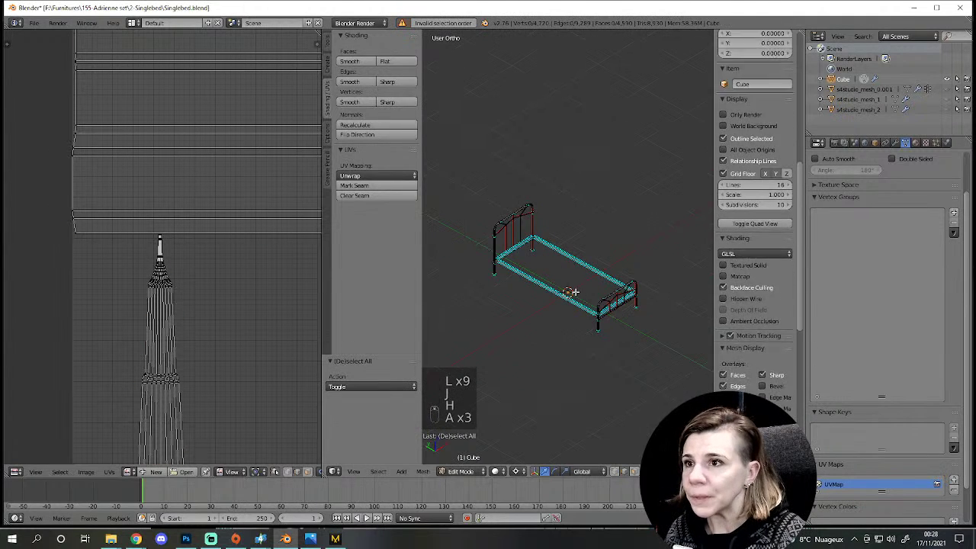
key(a)
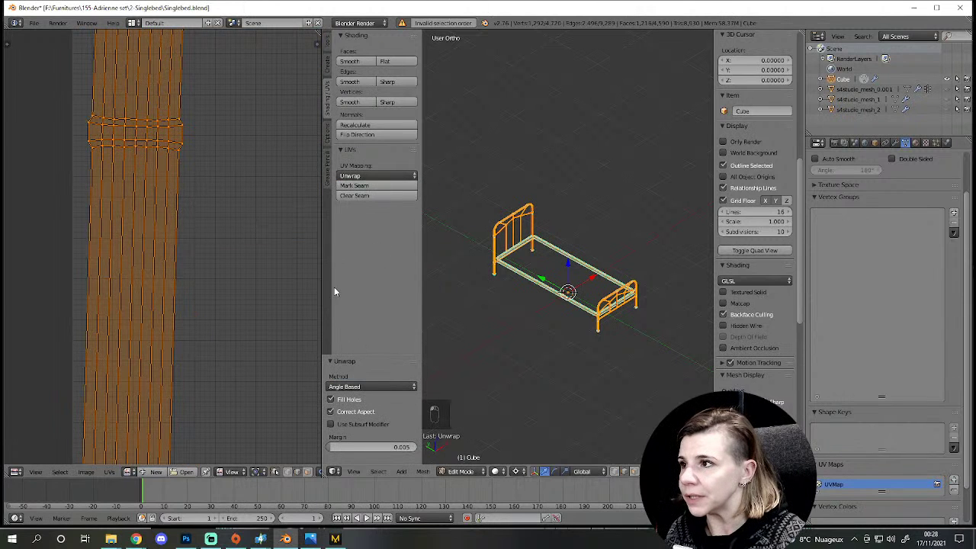
drag(323, 284, 209, 280)
middle_click(209, 280)
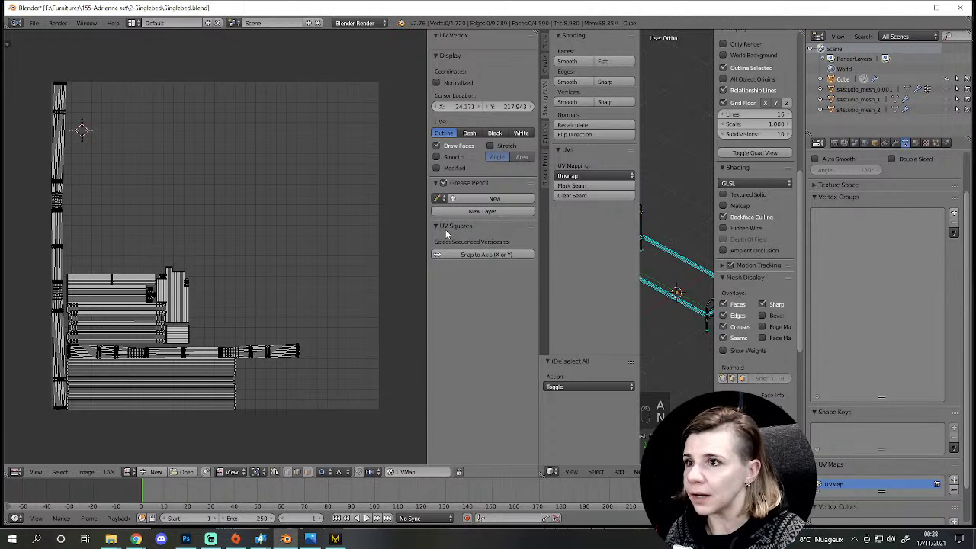
Step: Show the UV Editor's properties region and box-select the strip of tube UV islands
key(a)
key(n)
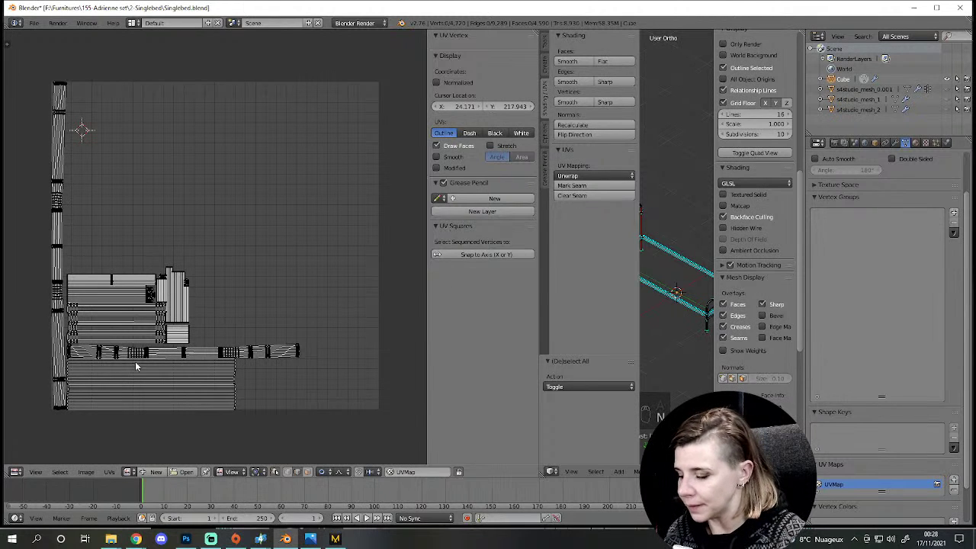
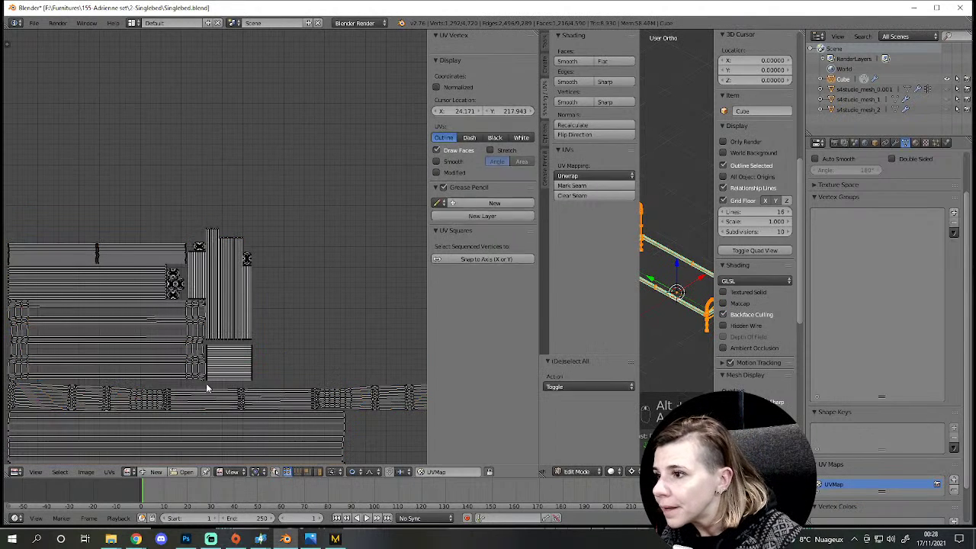
key(a)
key(l)
drag(301, 287, 161, 362)
key(a)
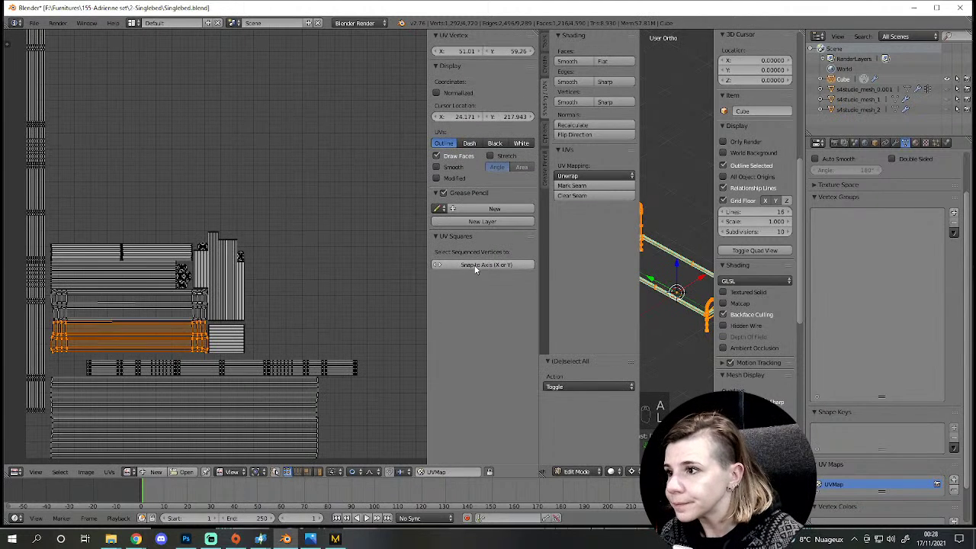
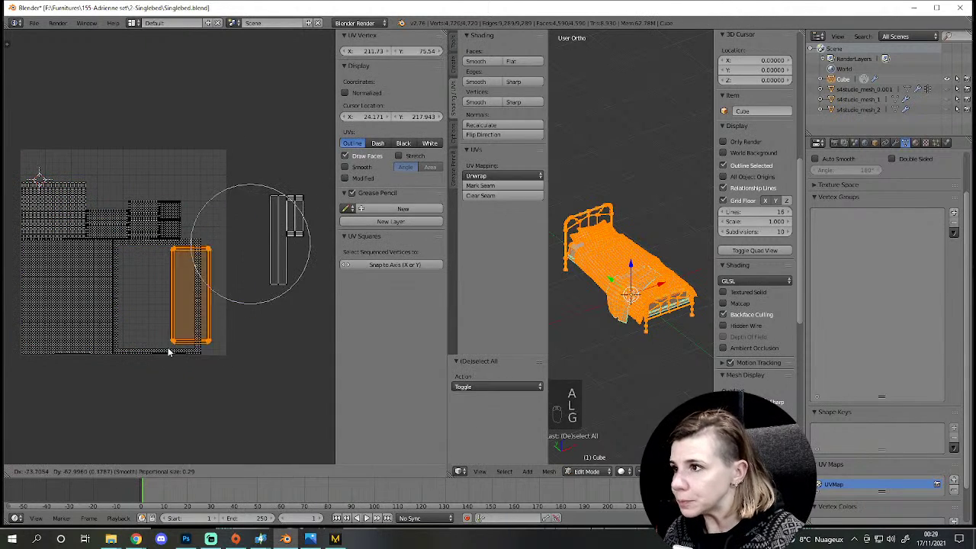
Step: Frame the long rectangular bed island and enlarge it slightly over the texture
key(l)
key(g)
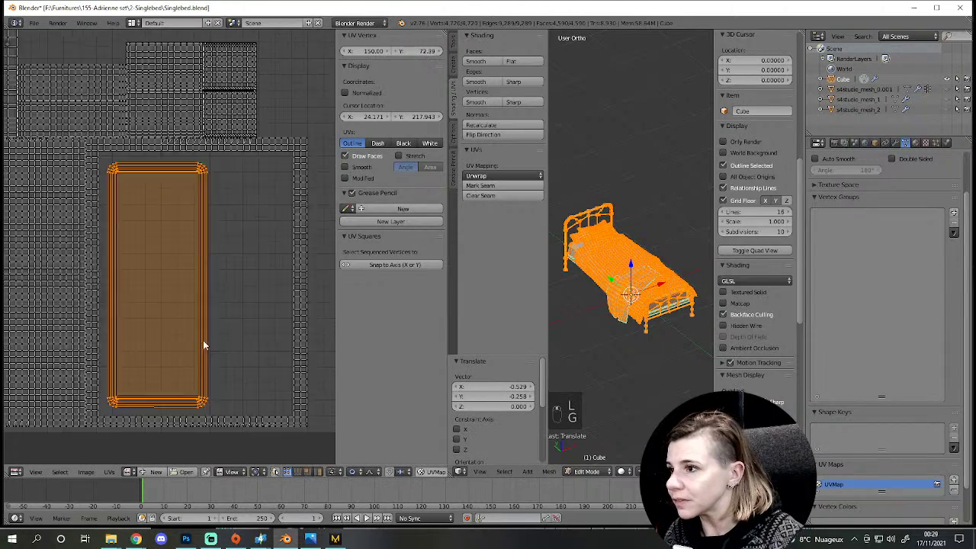
key(s)
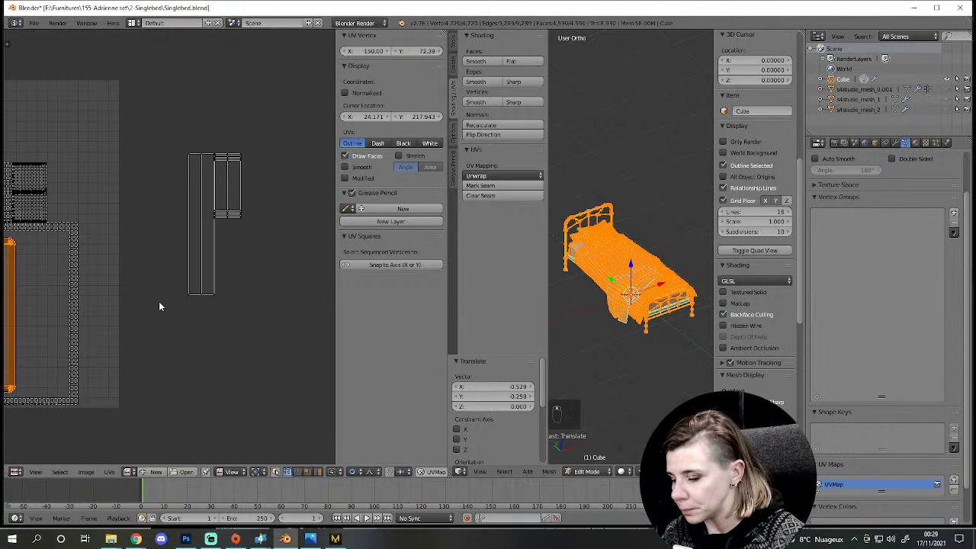
key(l)
key(shift+l)
key(shift+l)
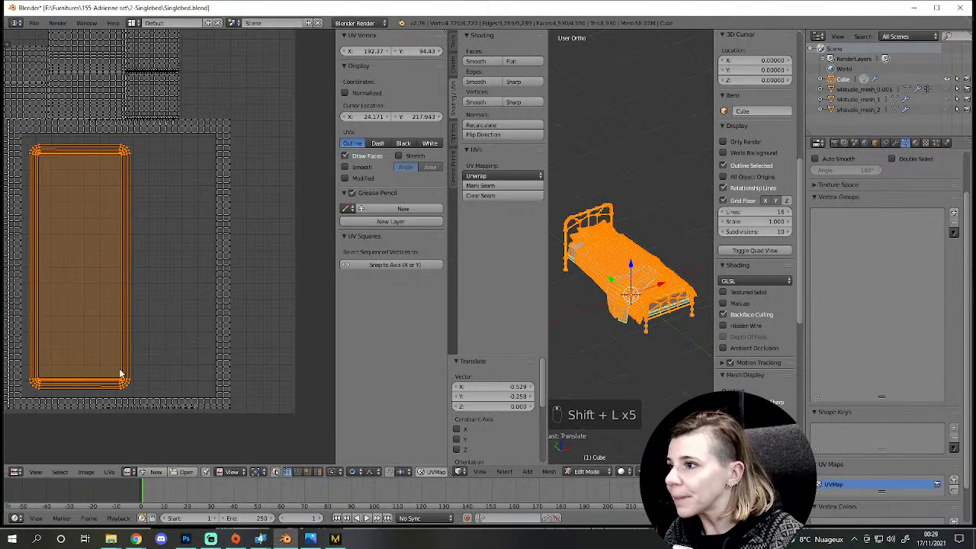
key(s)
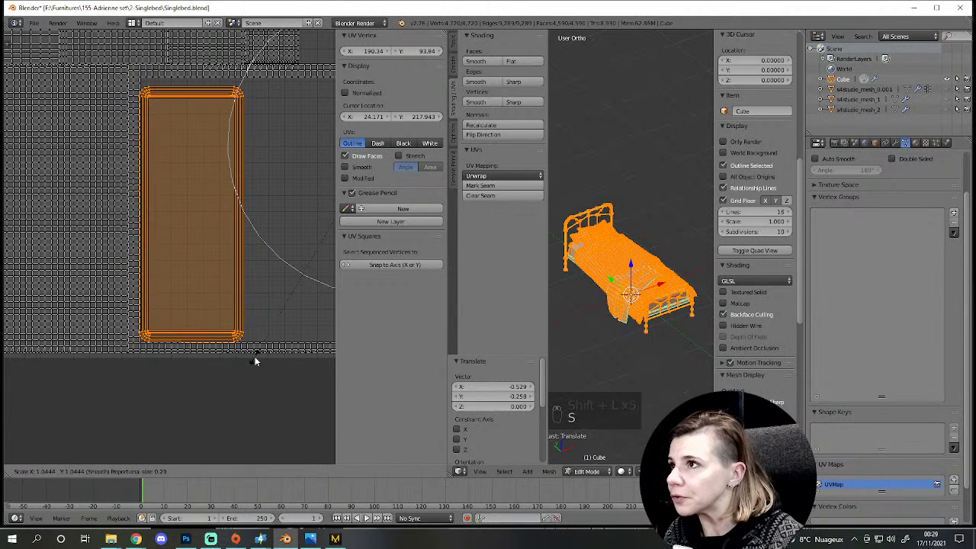
Step: Move, rescale and nudge the long island into its area of the layout
key(g)
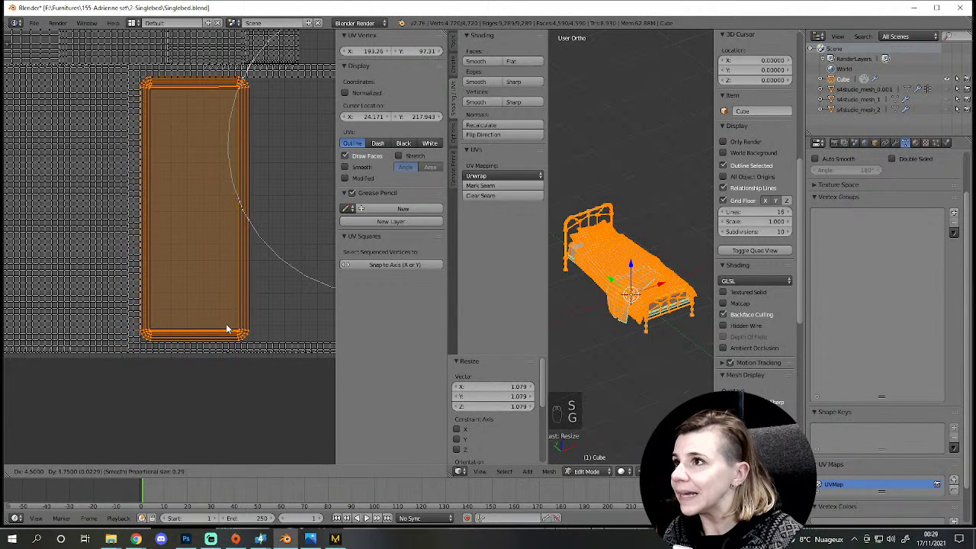
key(s)
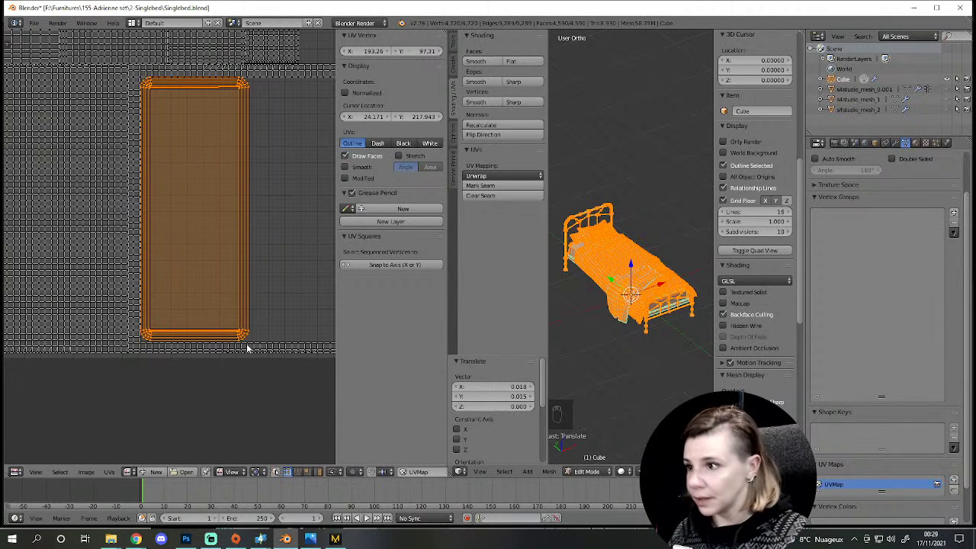
key(s)
key(g)
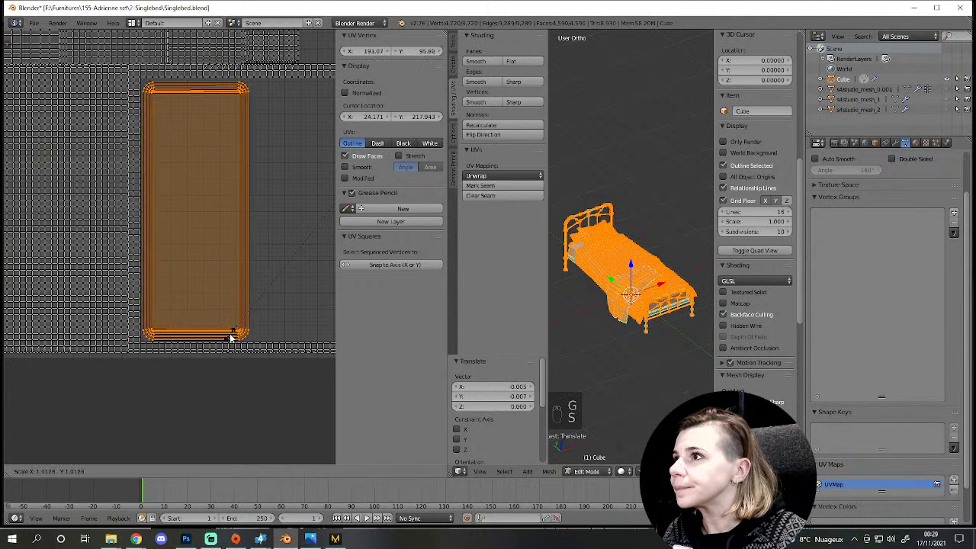
key(g)
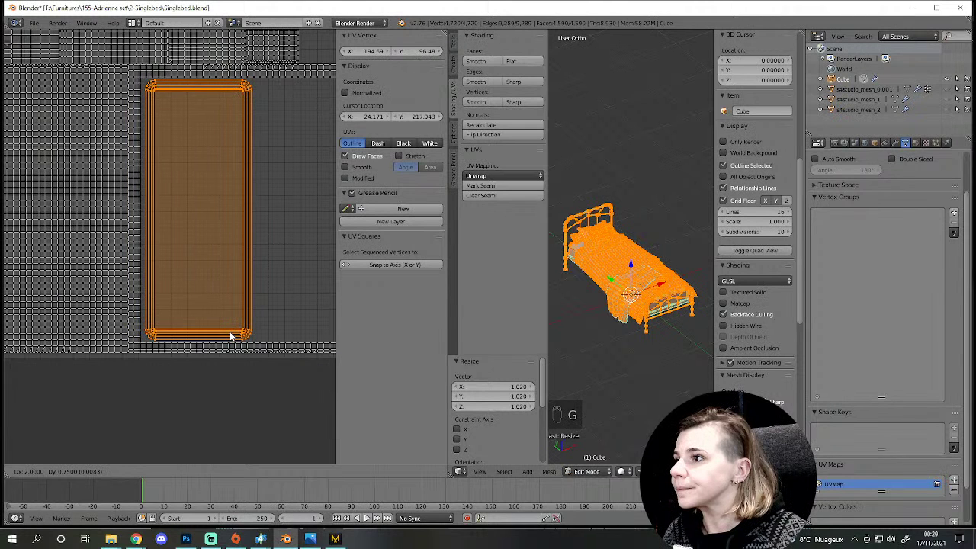
key(a)
key(l)
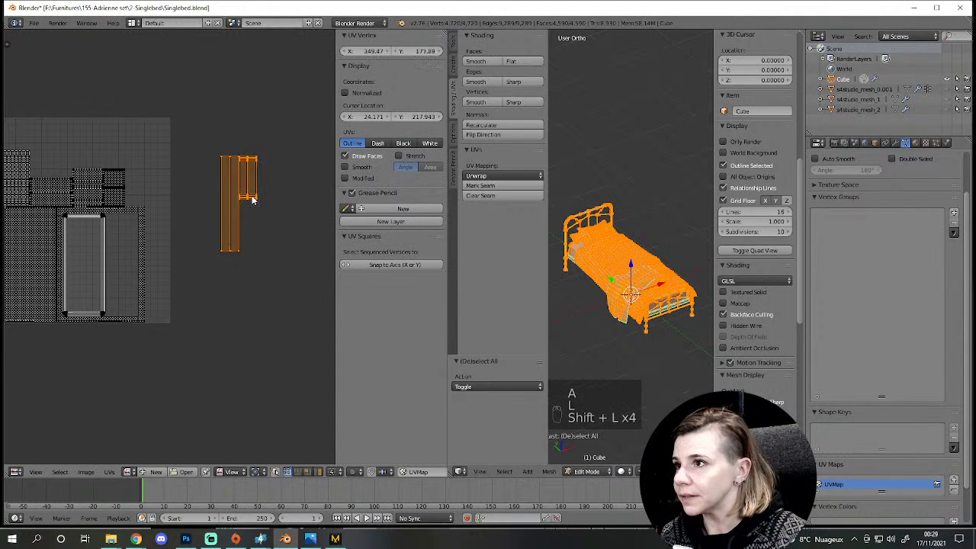
Step: Move the first connected strip island down over its region of the texture
key(g)
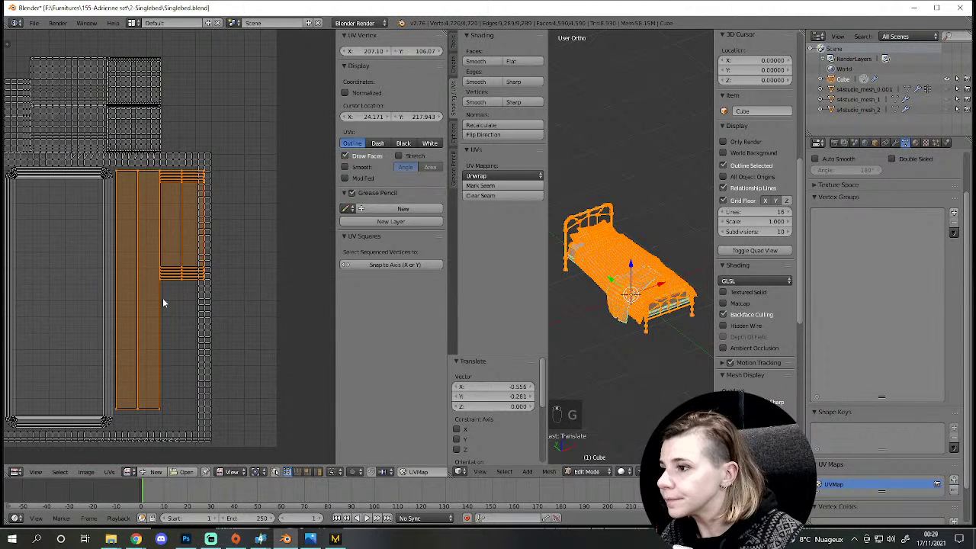
key(a)
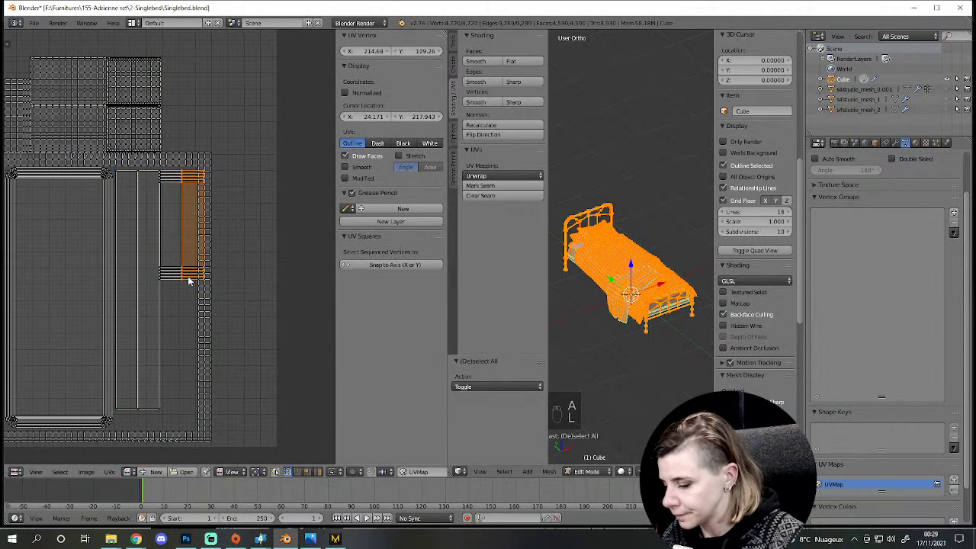
key(l)
key(g)
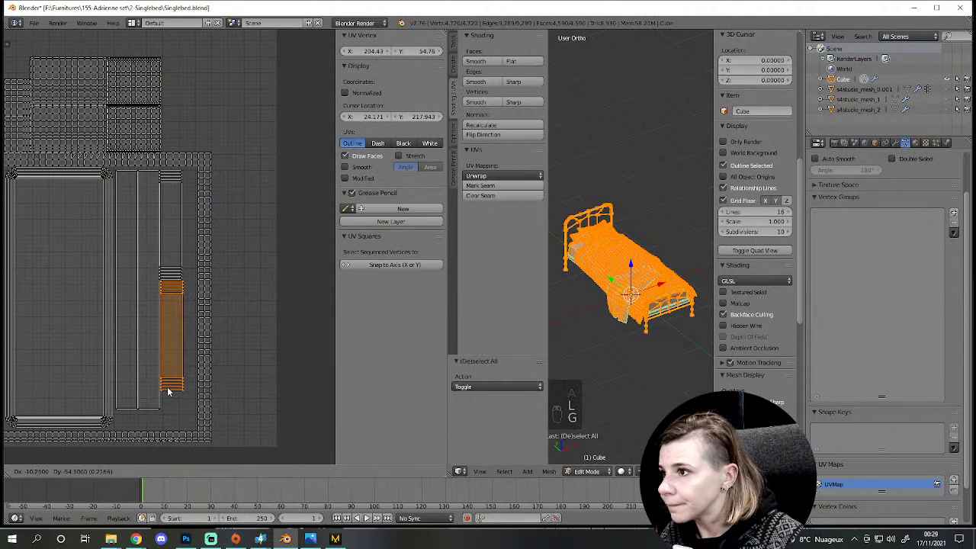
key(a)
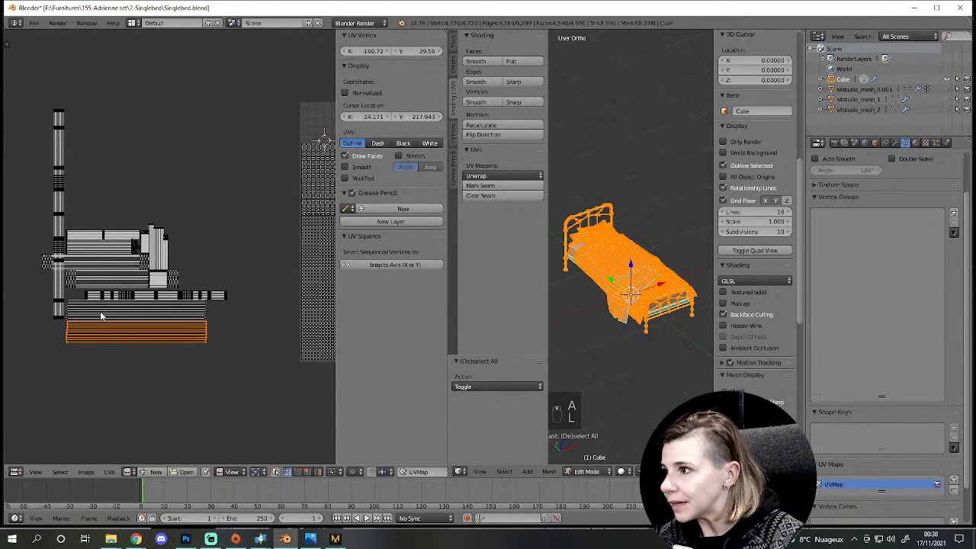
key(l)
Step: Resize the horizontal strip, stretching it vertically, and set it in place
key(g)
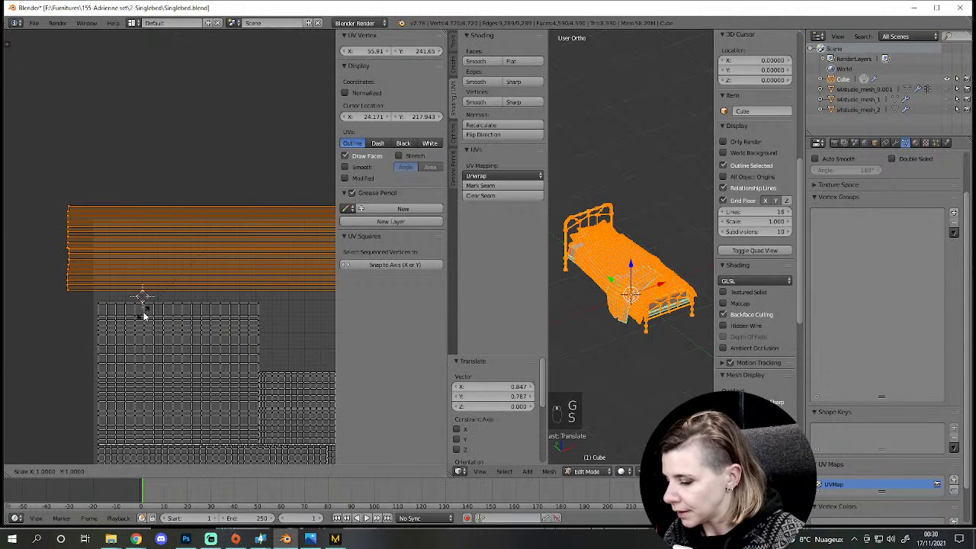
key(s)
key(g)
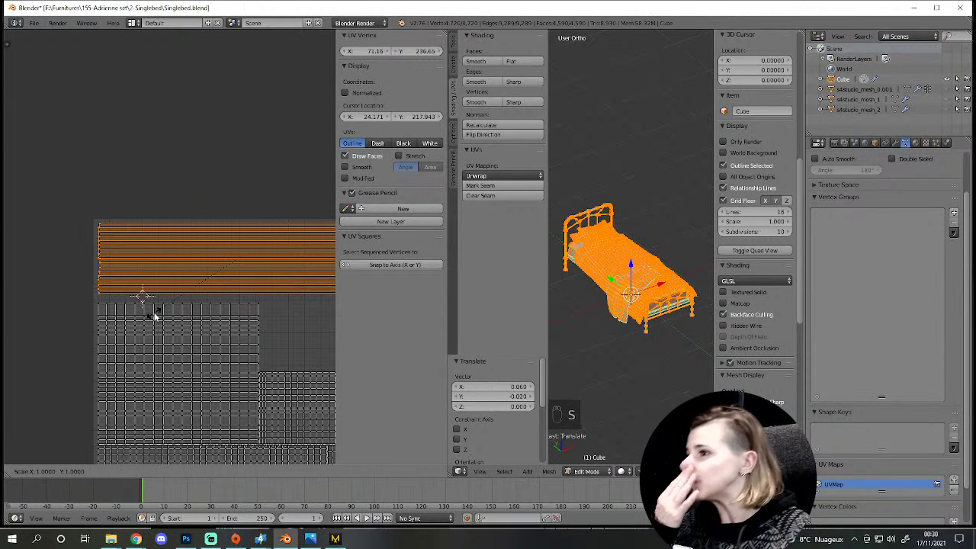
key(s)
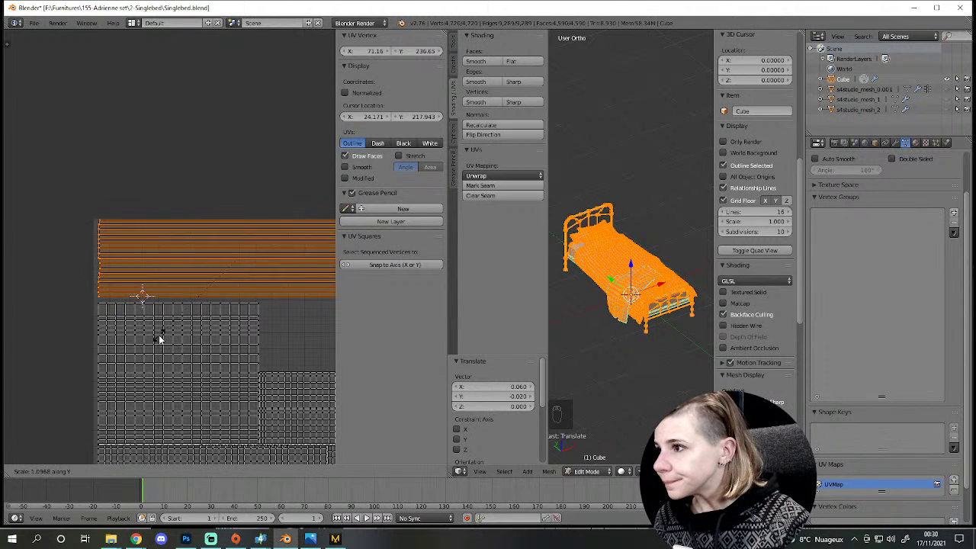
key(g)
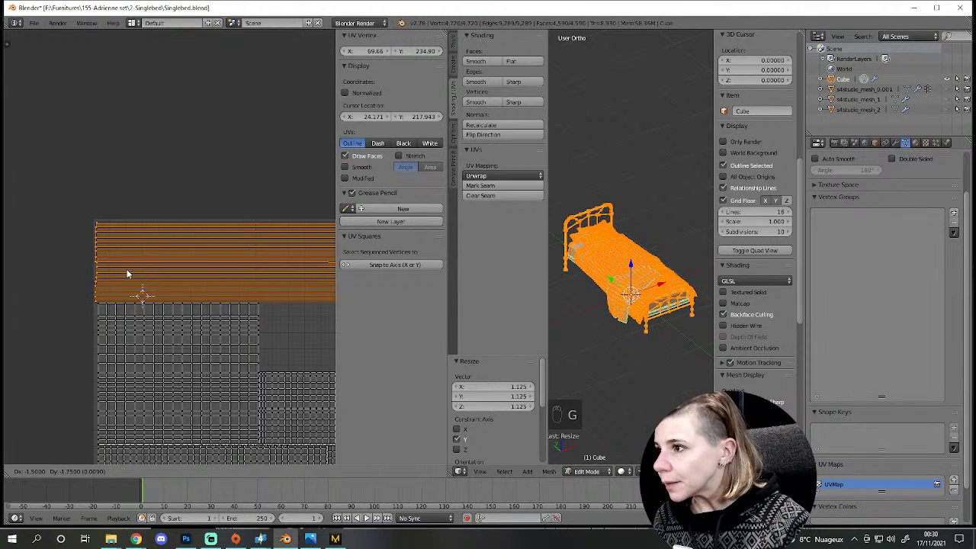
key(a)
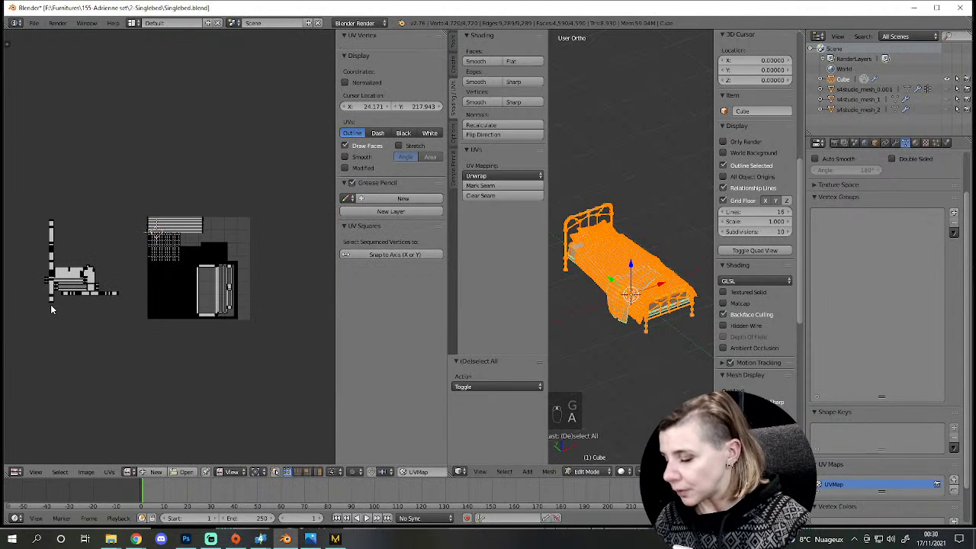
Step: Slide the thin strips along one axis onto the texture block's edges
key(l)
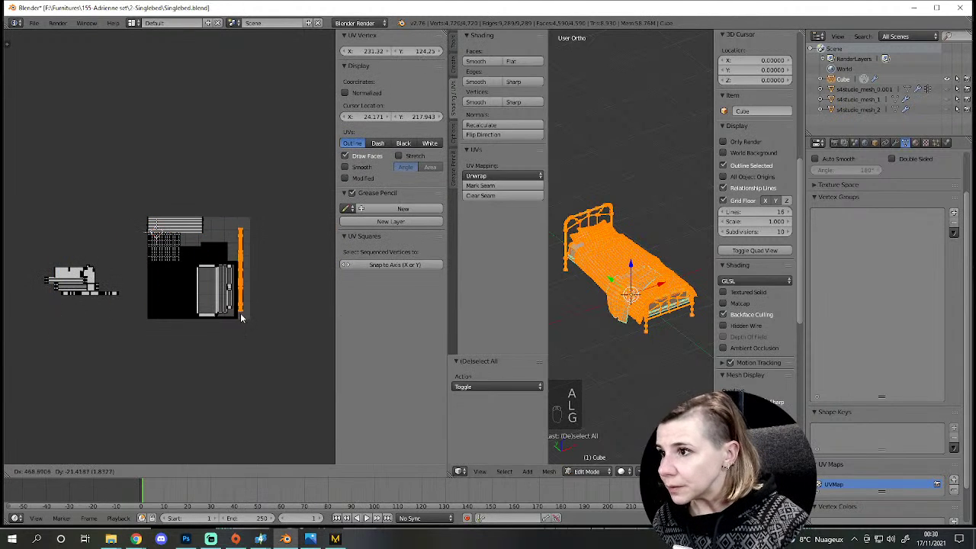
key(ctrl+p)
key(g)
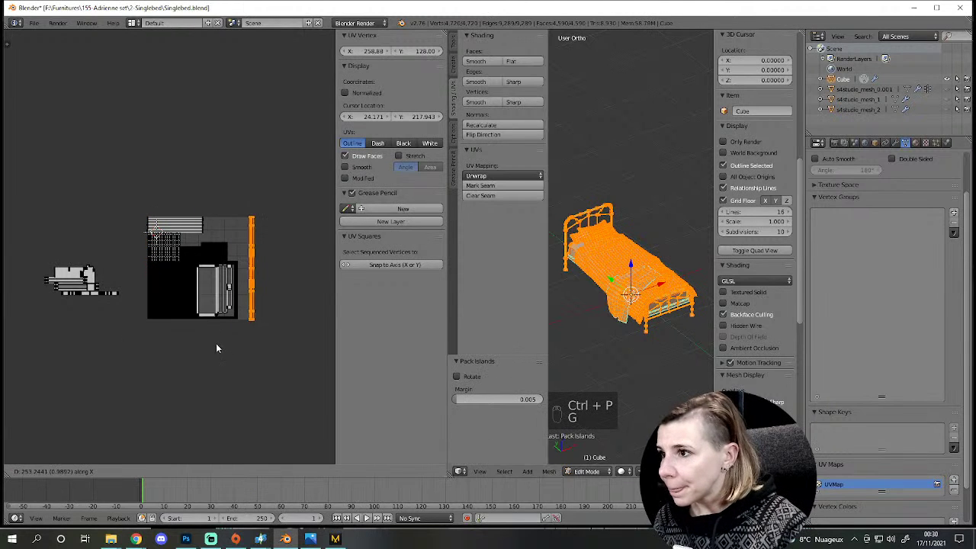
key(a)
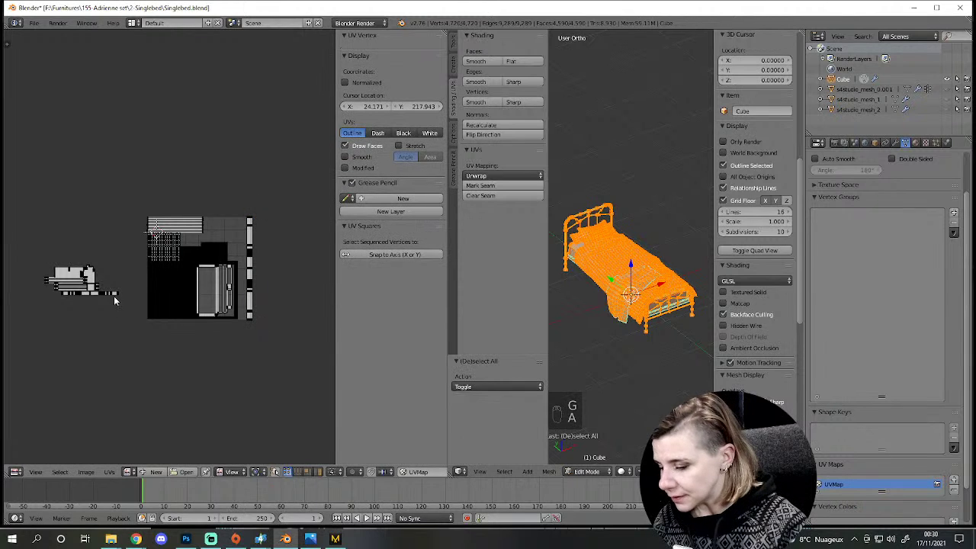
key(l)
key(r)
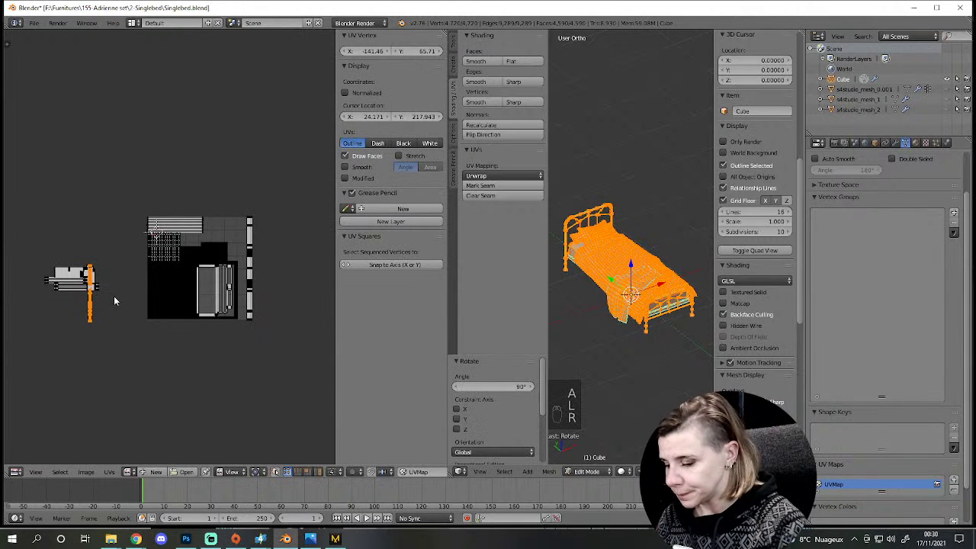
key(ctrl+p)
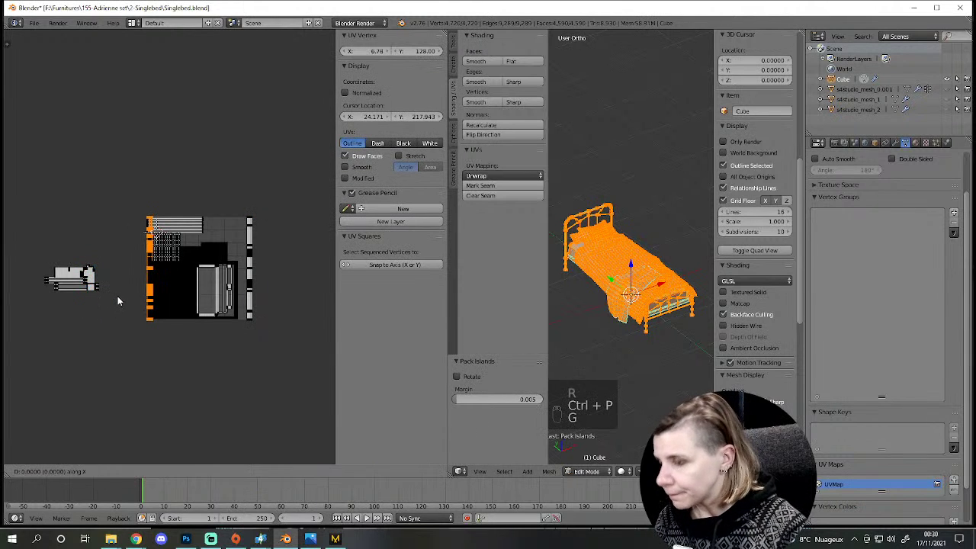
Step: Place the vertical strip, then move the horizontal strip islands over the texture
key(g)
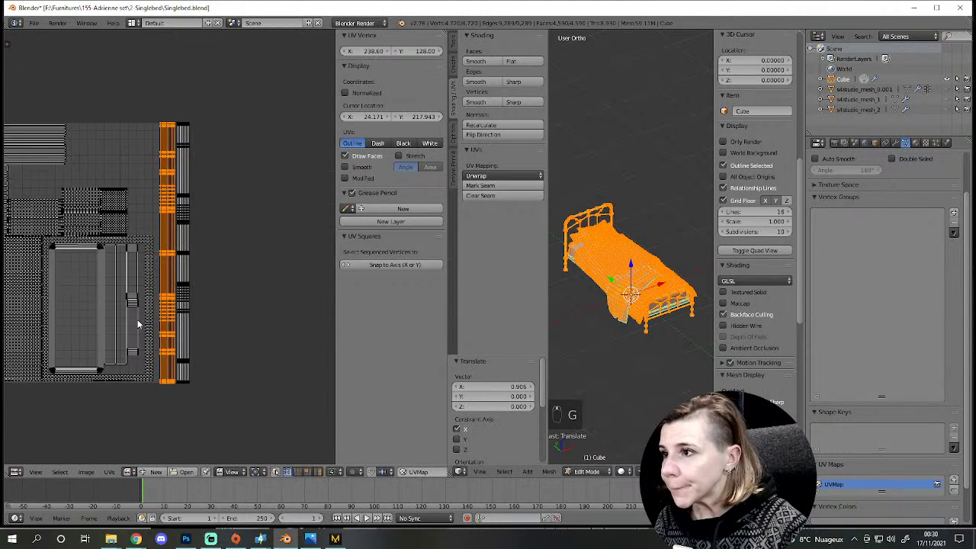
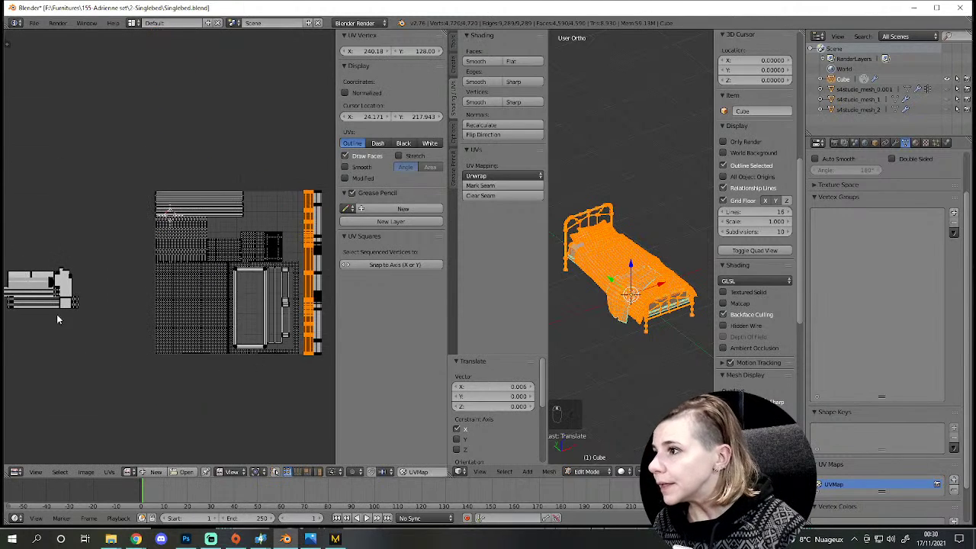
key(a)
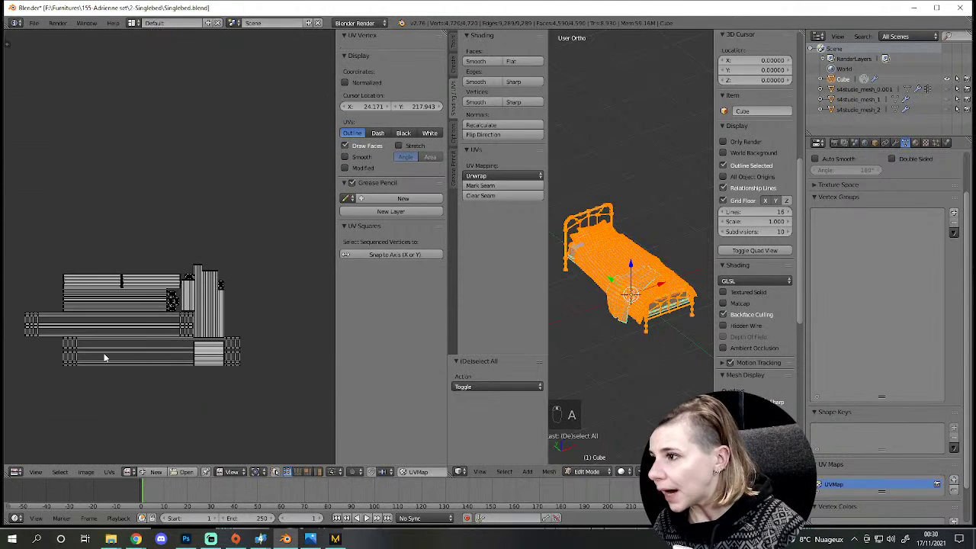
key(l)
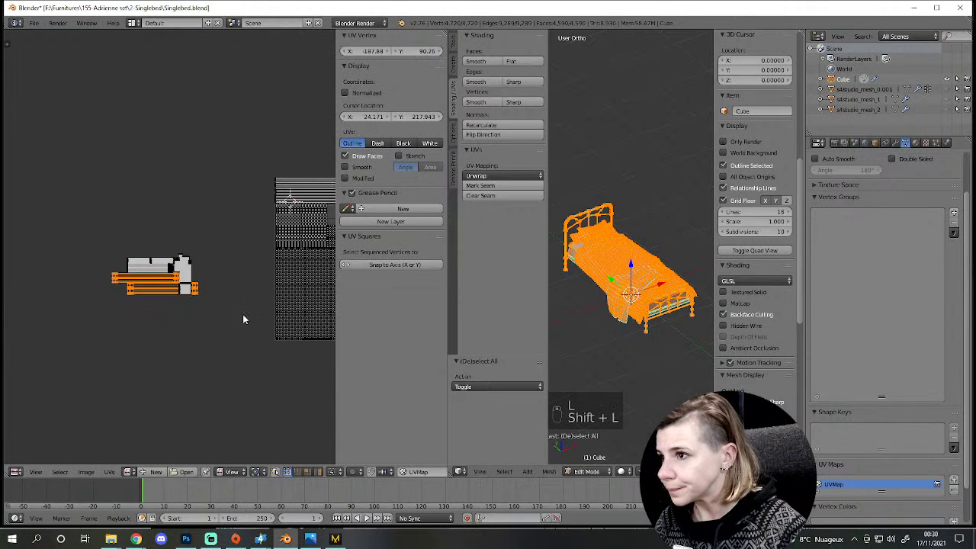
key(r)
key(g)
key(g)
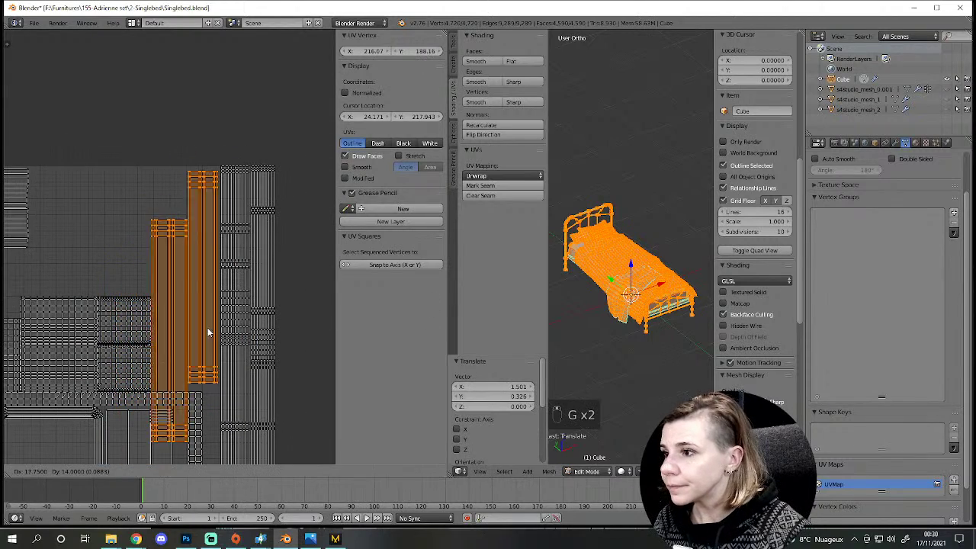
Step: Align the bed-post strips over the matching bars at the texture's right side
key(a)
key(l)
key(g)
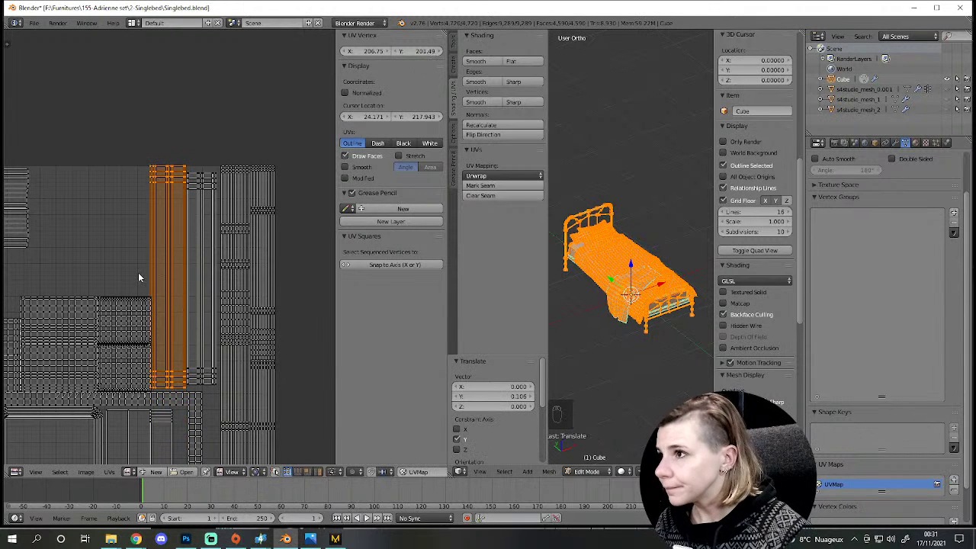
key(s)
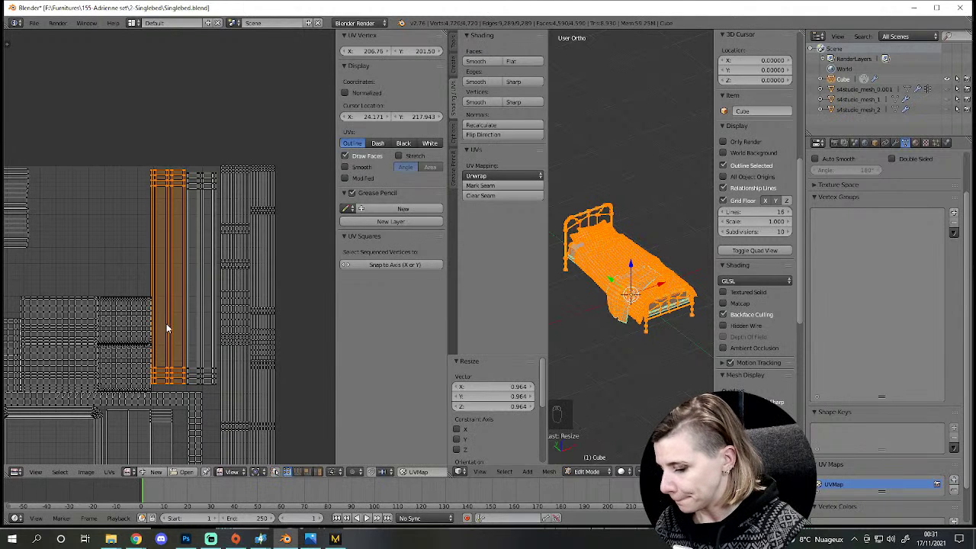
key(shift+l)
Step: Settle the post strips on the right, then select the overlapping linked strip island
key(s)
key(g)
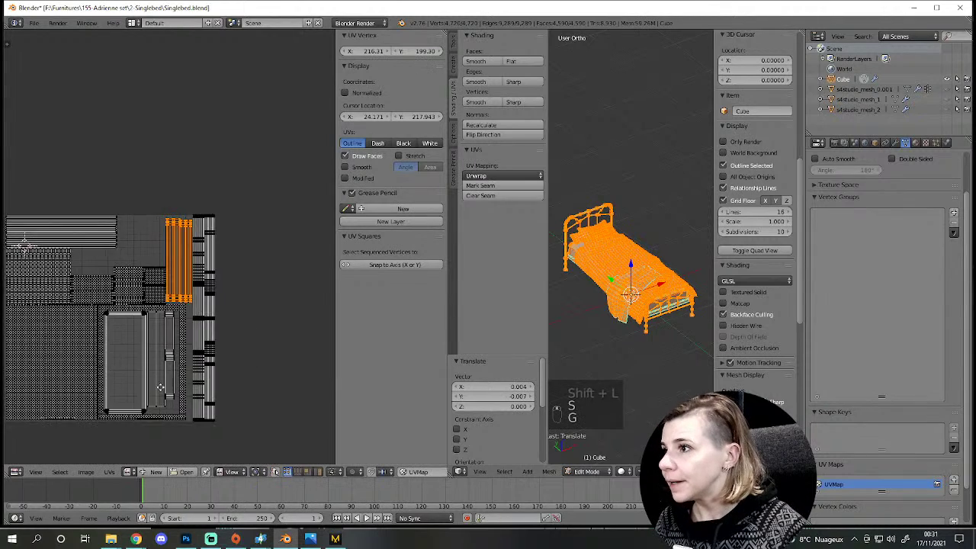
key(a)
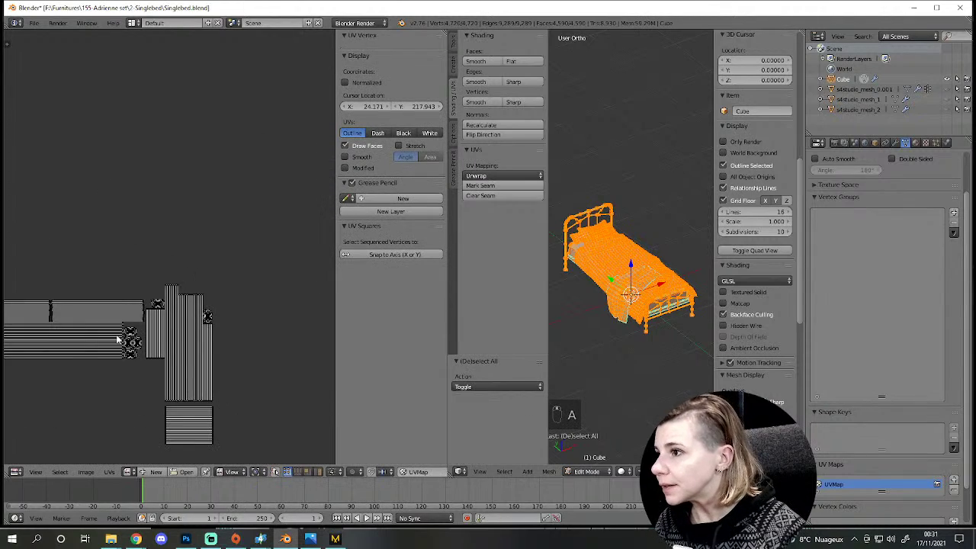
key(l)
key(shift+l)
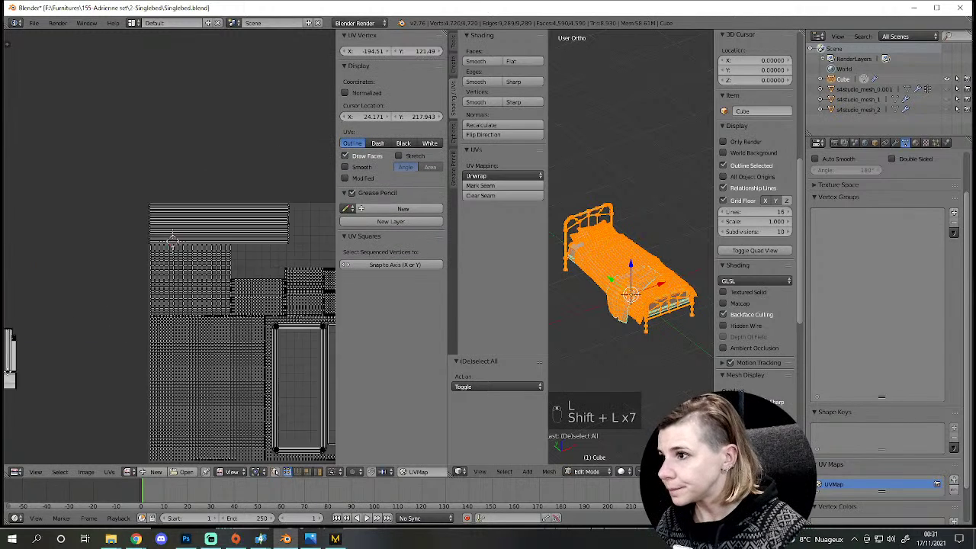
key(shift+l)
Step: Move the overlapping strip island up into empty space above the layout
key(g)
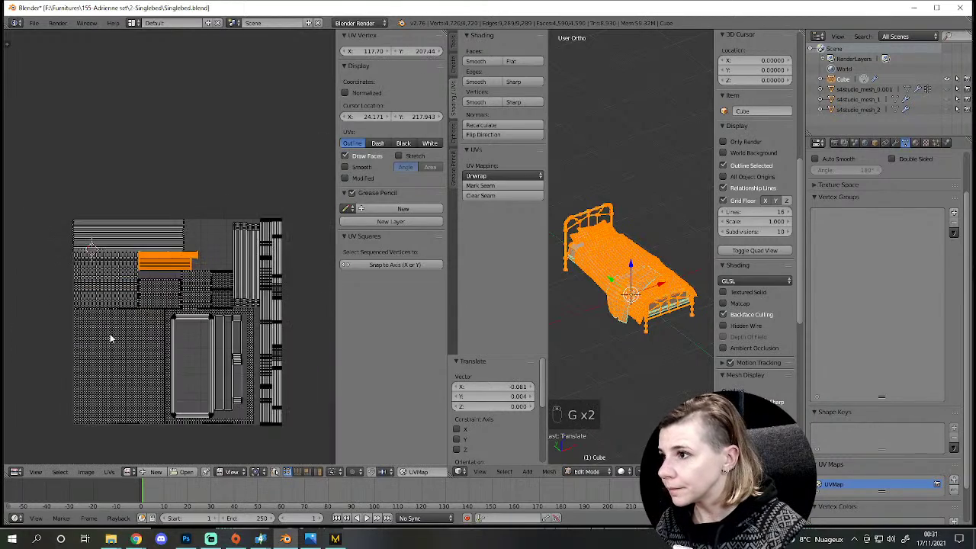
key(a)
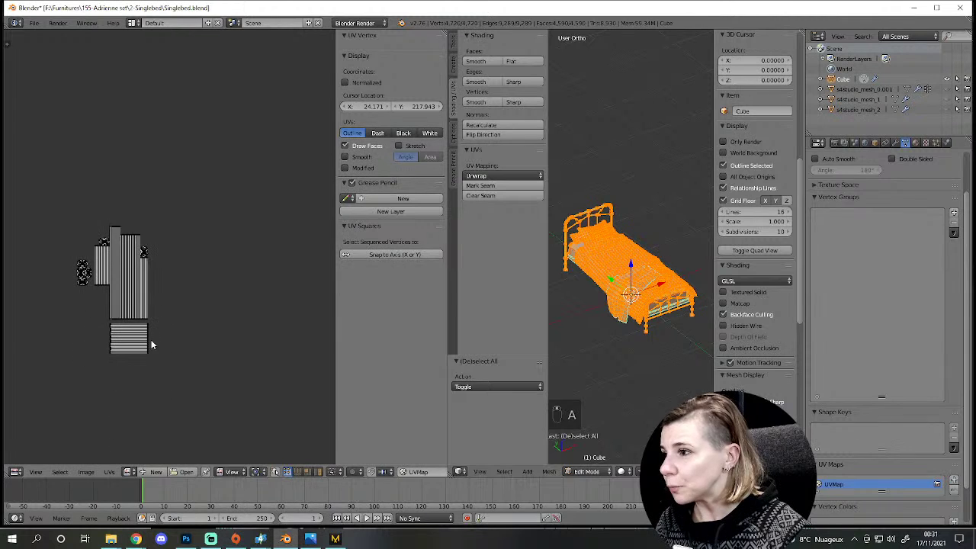
key(l)
key(shift+l)
key(g)
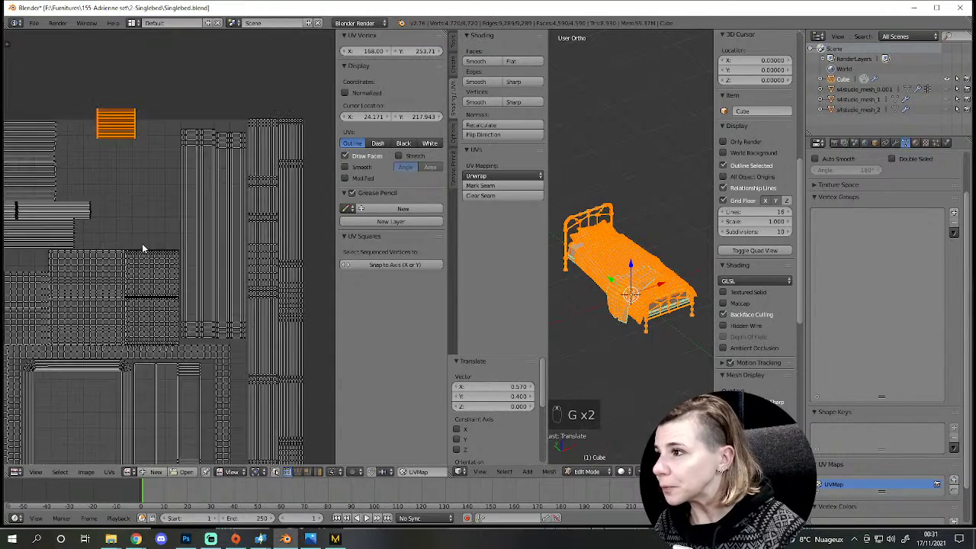
Step: Move the first small striped island down beside the long strip islands
key(g)
key(a)
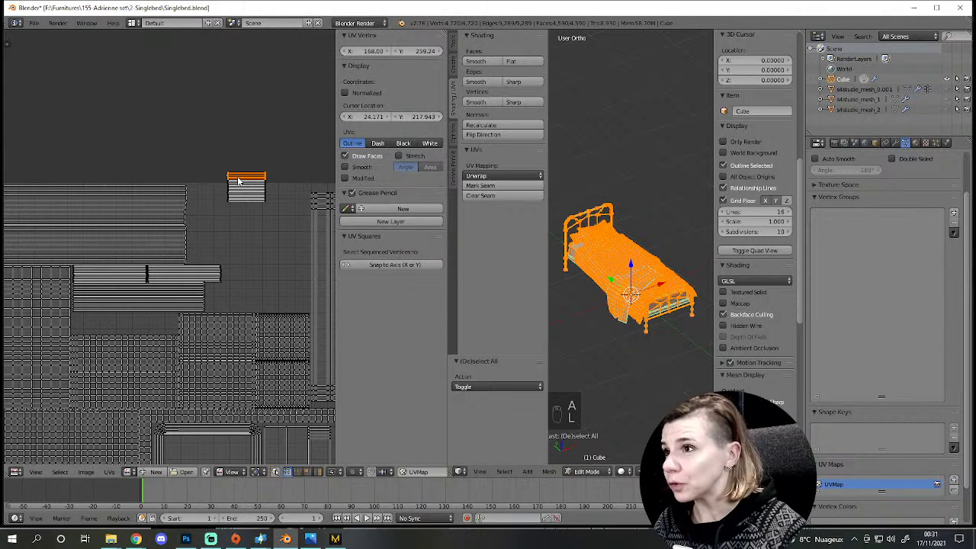
key(l)
key(g)
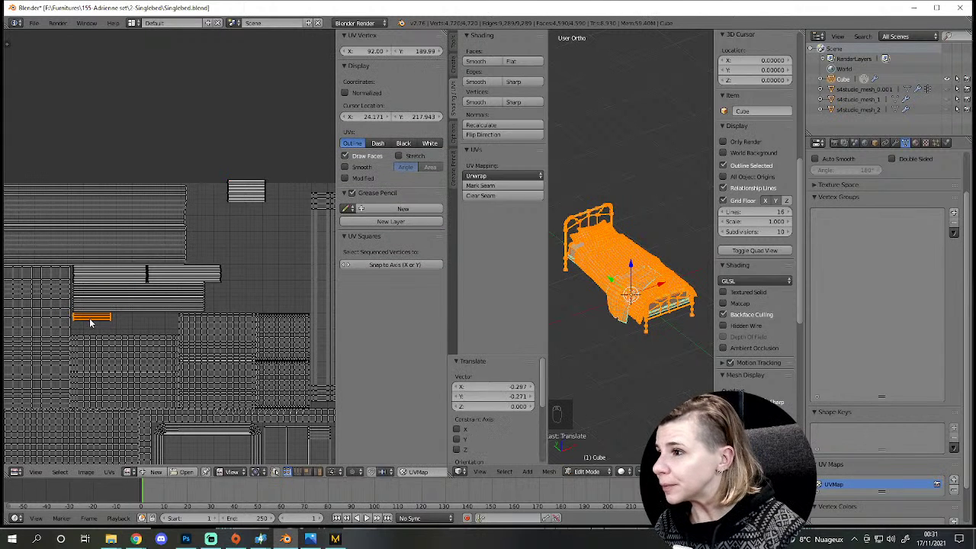
key(a)
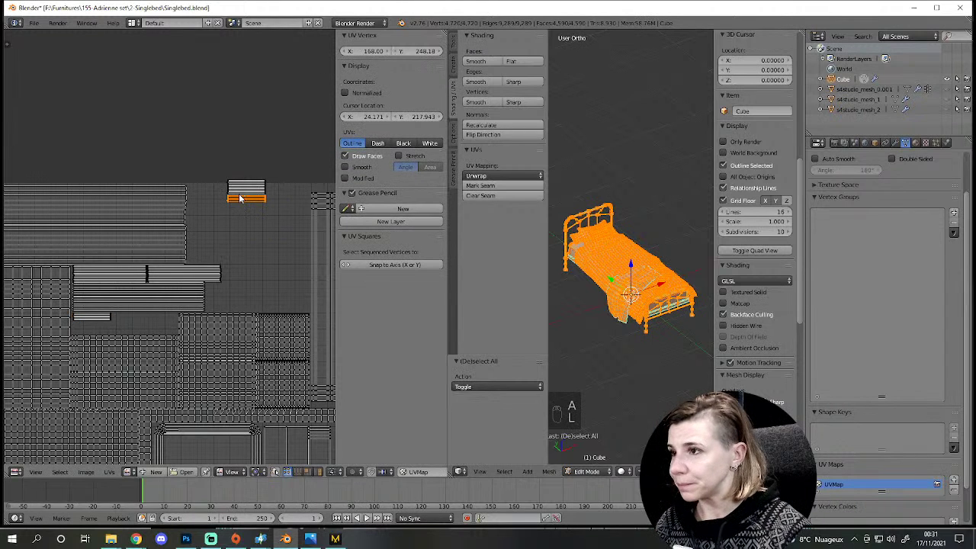
key(l)
key(g)
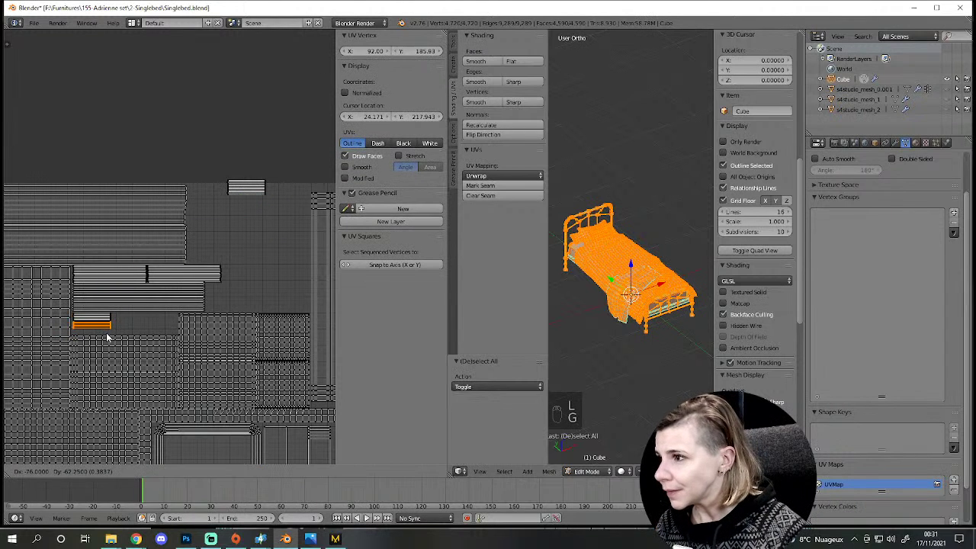
Step: Place the second small striped island next to the first and view the whole layout
key(a)
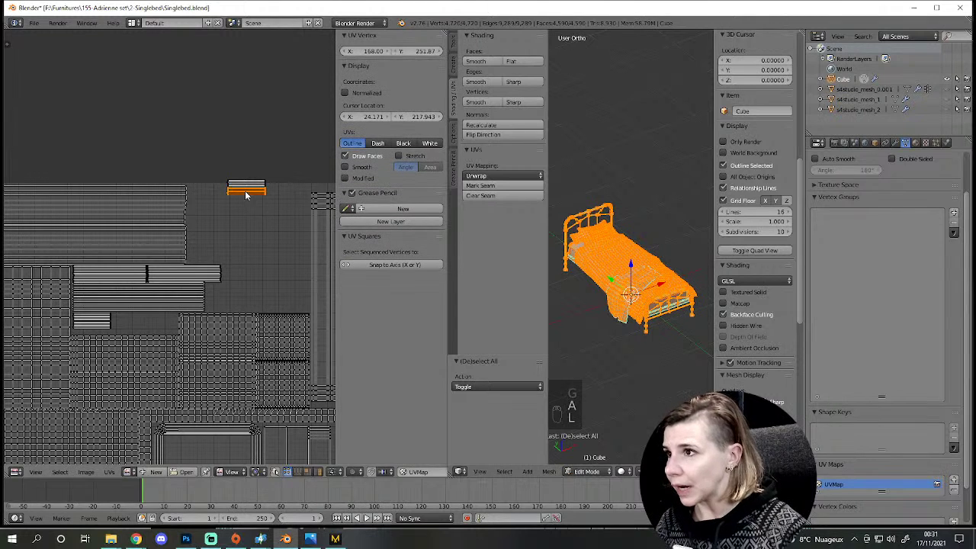
key(a)
key(a)
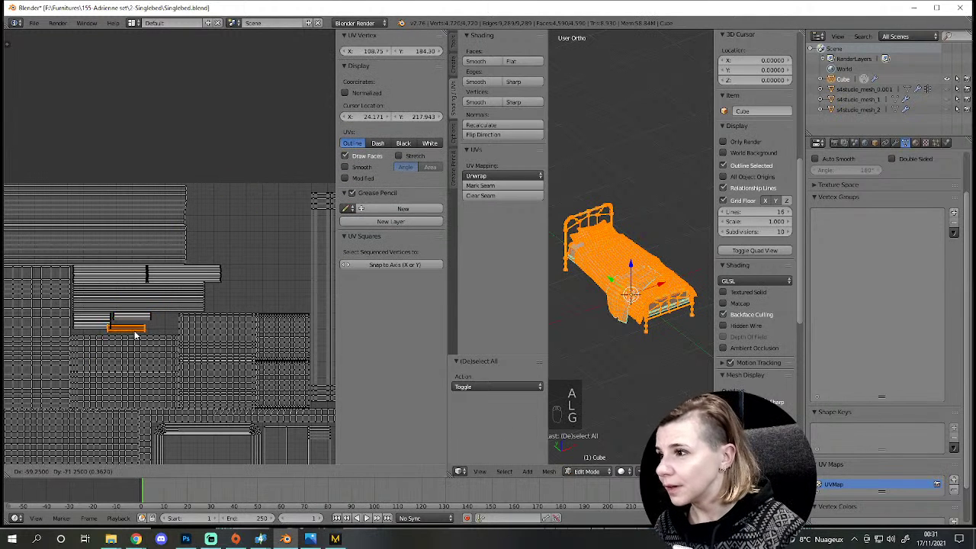
key(a)
key(g)
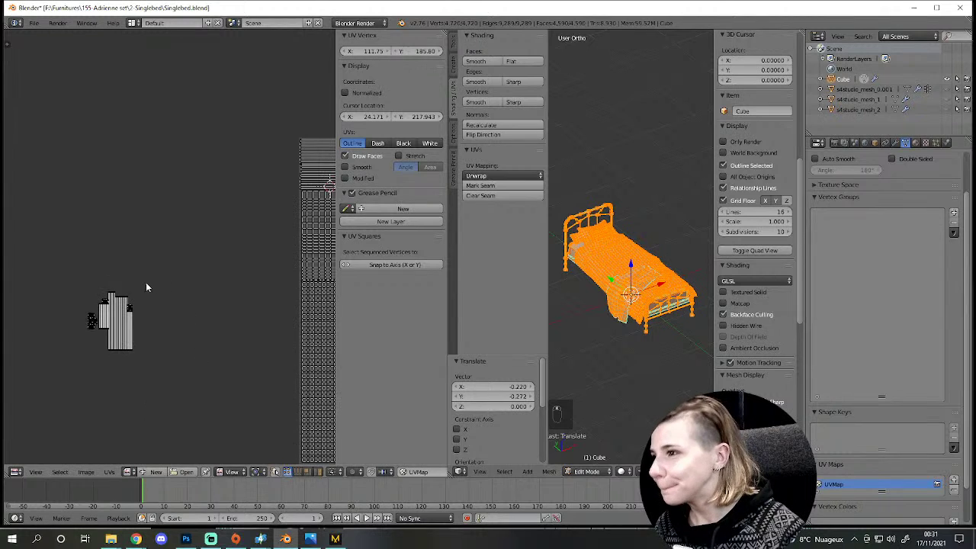
Step: Scale up the bed frame's bar islands in the upper gap and start saving over the file
key(b)
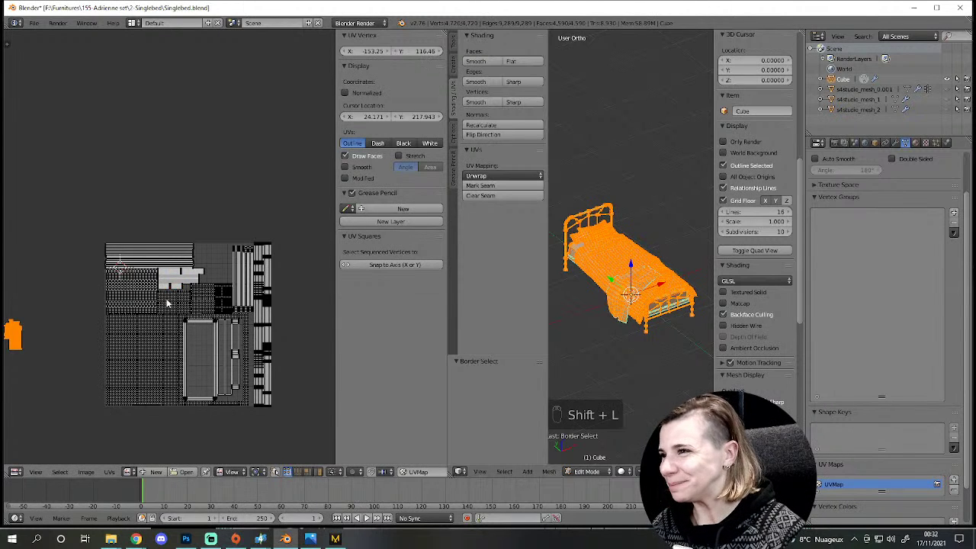
key(shift+l)
key(g)
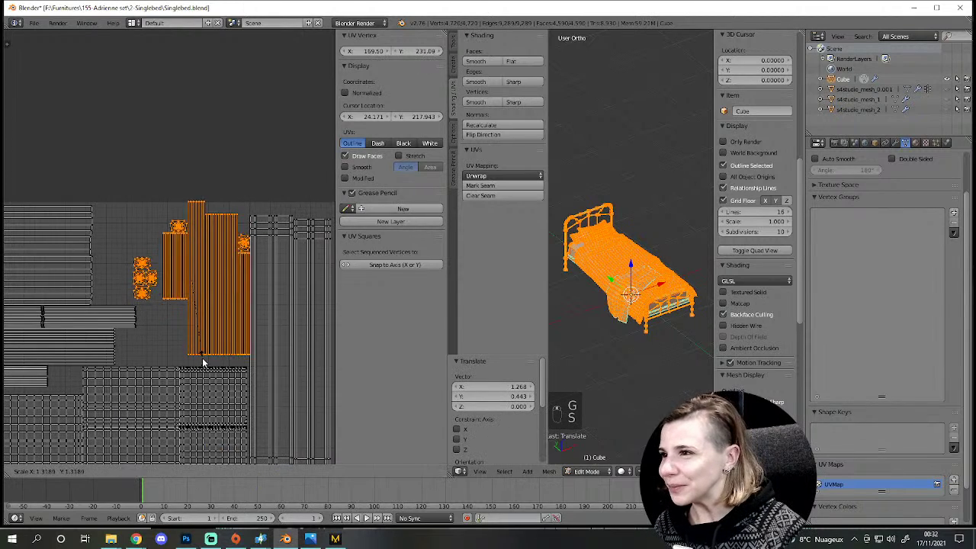
key(s)
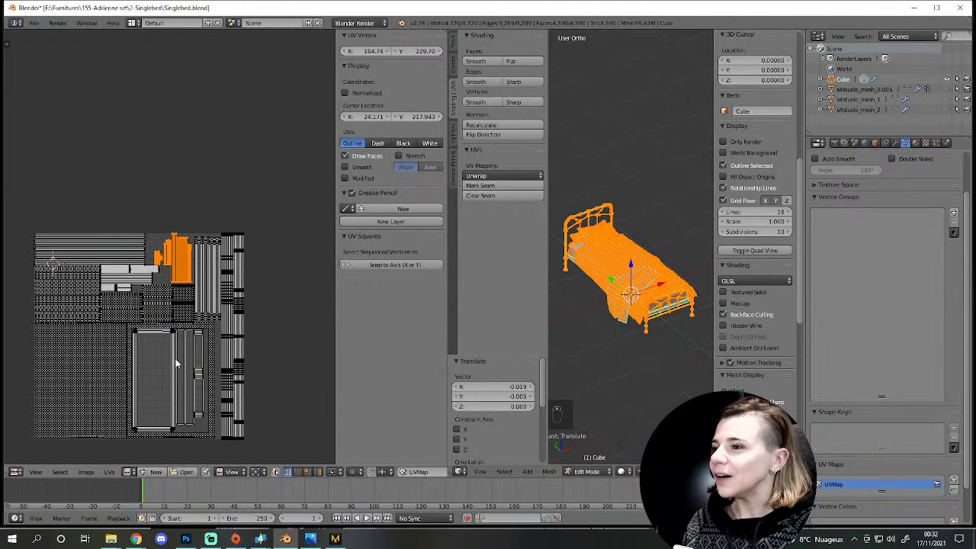
key(a)
key(ctrl+s)
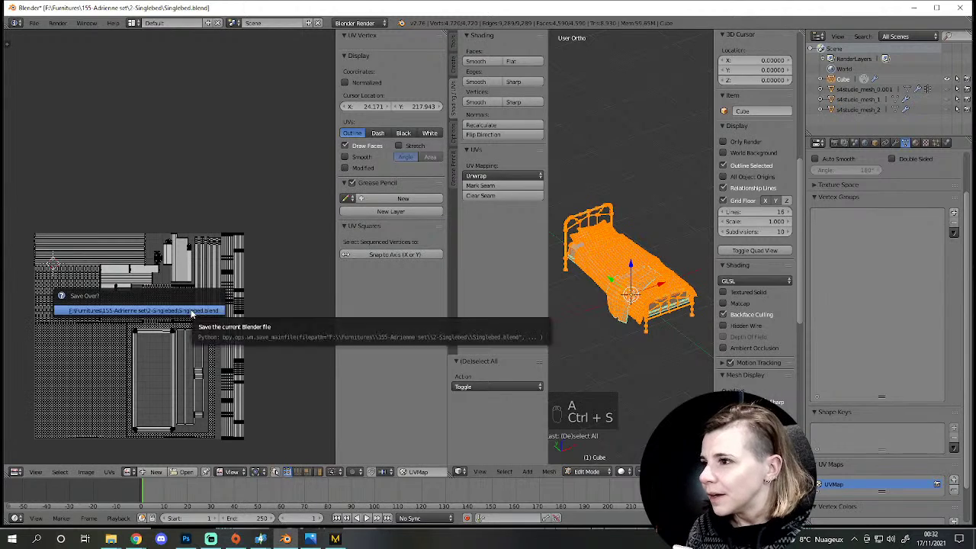
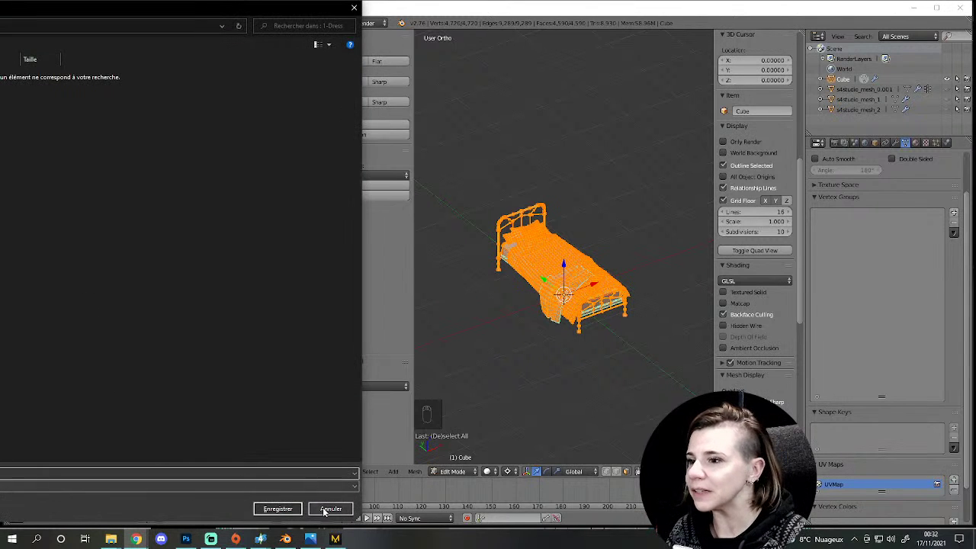
Step: Confirm the save and leave Edit Mode to show the merged bed in Object Mode
key(ctrl+s)
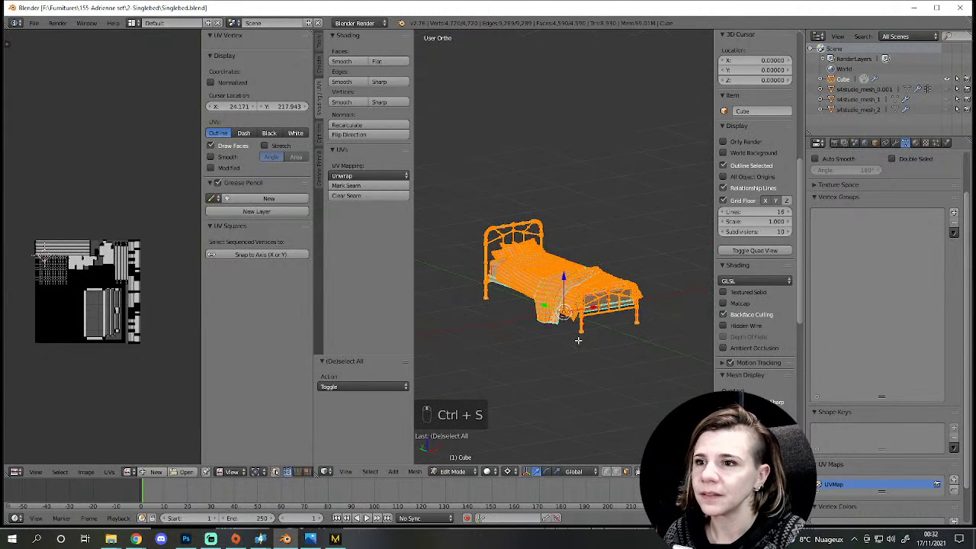
key(a)
key(Tab)
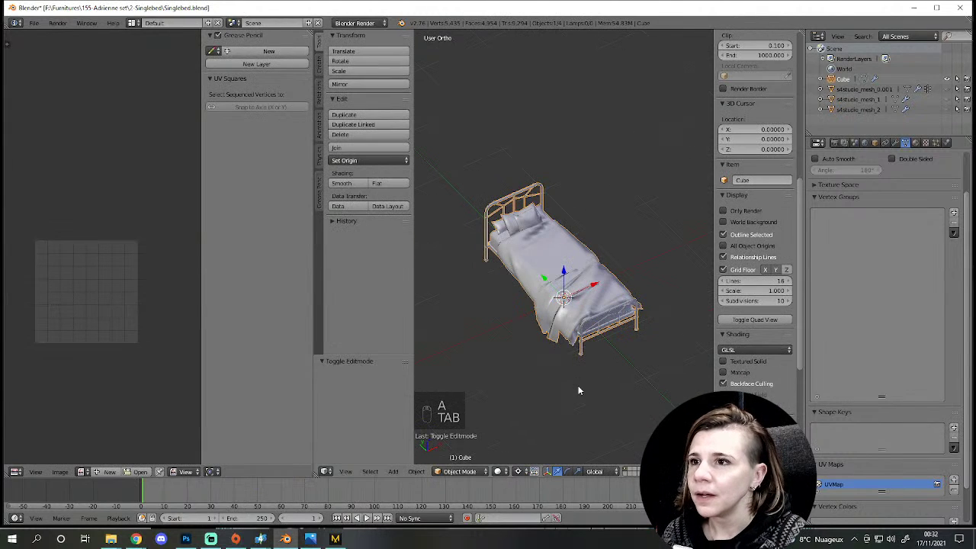
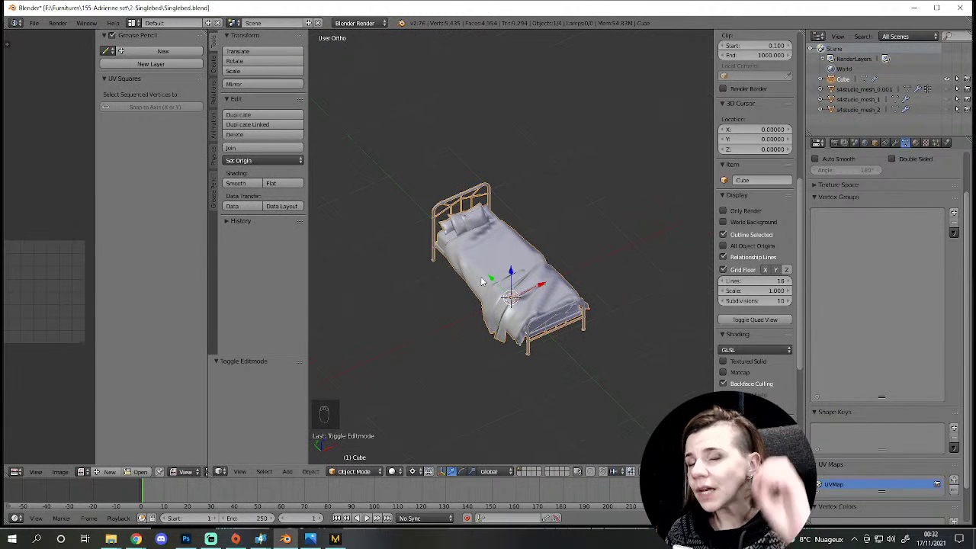
Step: Save the bed file after inspecting the frame, then reopen the merged bed mesh for editing
drag(583, 289, 547, 381)
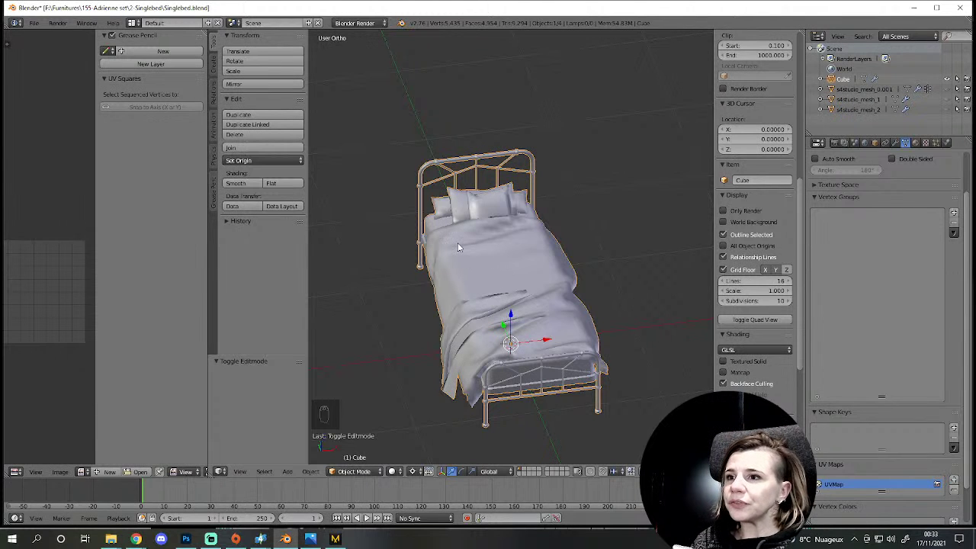
drag(451, 305, 412, 274)
key(ctrl+s)
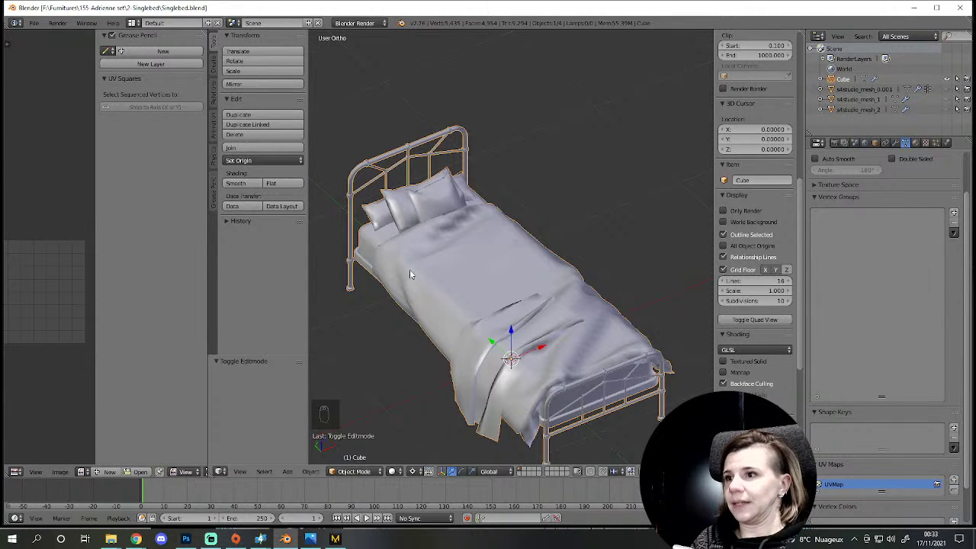
drag(414, 274, 520, 336)
key(Tab)
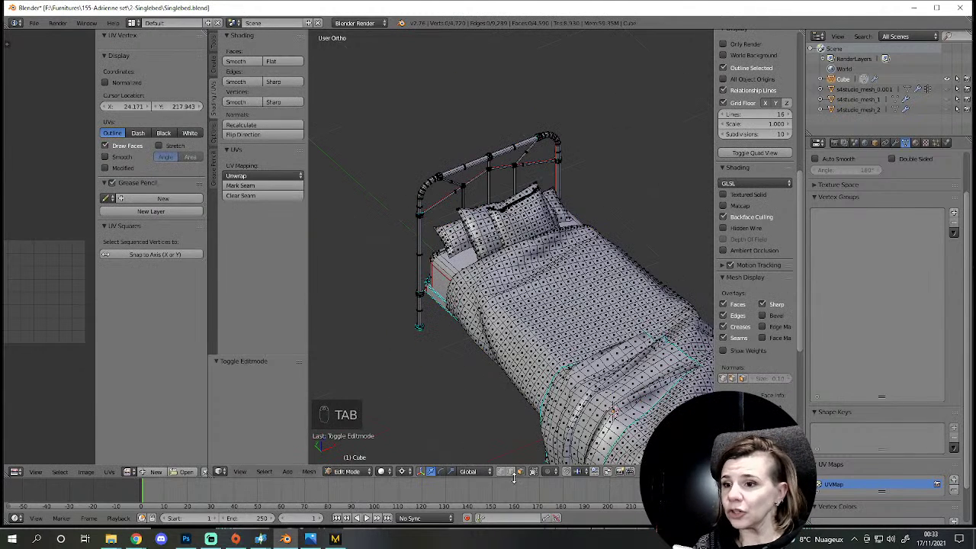
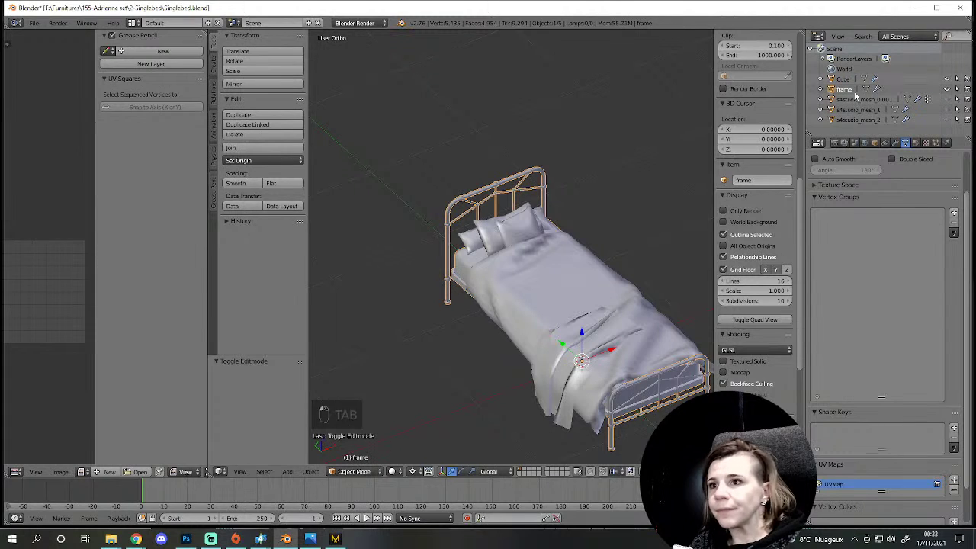
Step: Separate the pillow pieces from the bedding into their own object named pillows
scroll(up, 3)
key(Tab)
key(l)
key(l)
key(l)
key(p)
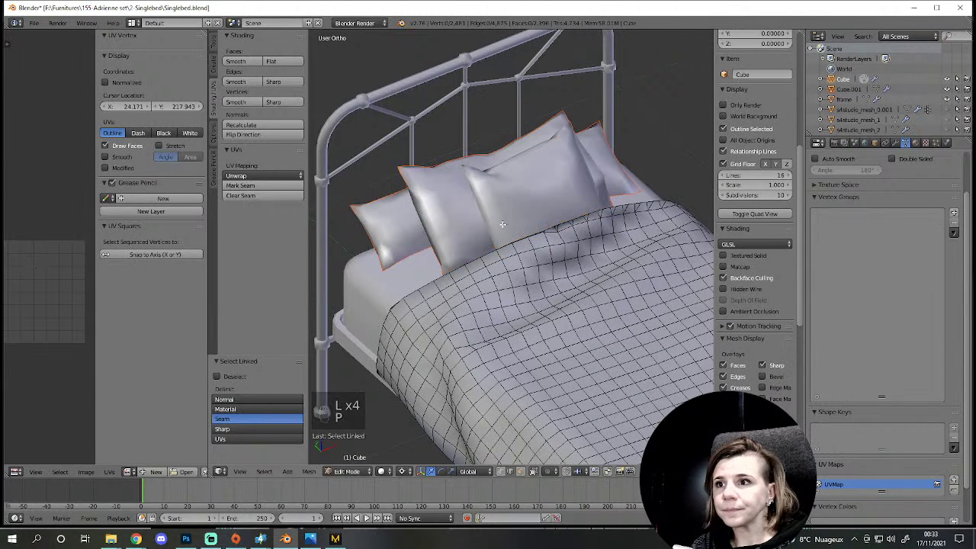
key(Tab)
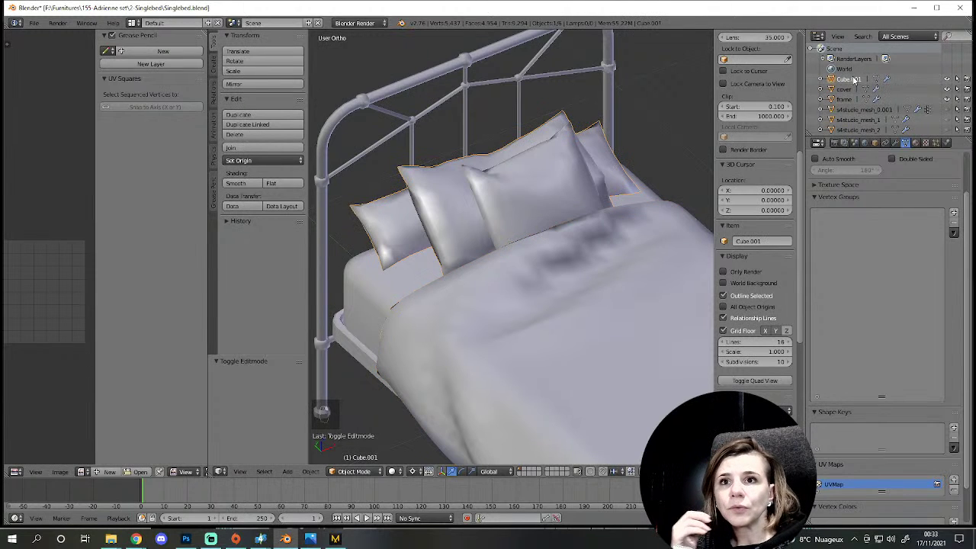
key(l)
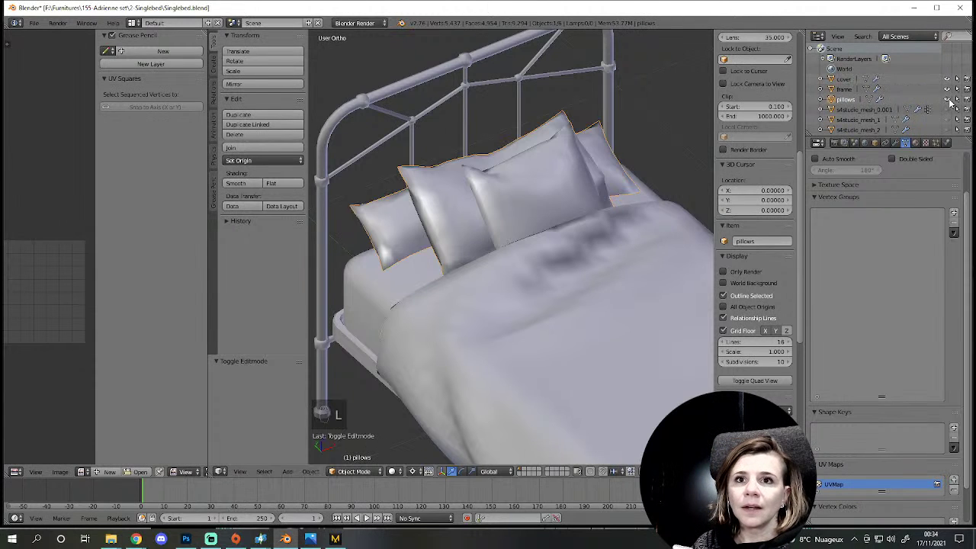
Step: Select the s4studio_mesh_0.001 object and enter mesh editing on it
drag(951, 90, 565, 280)
drag(565, 281, 514, 224)
right_click(523, 247)
click(533, 299)
key(Tab)
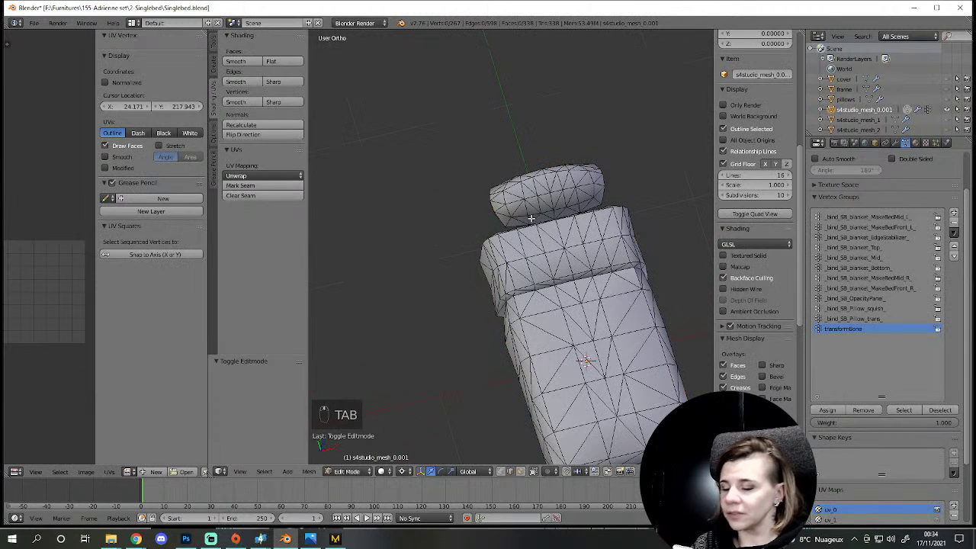
Step: Split the linked pillow faces into a new object, name the pieces pillow EA and Cover EA, and save
key(l)
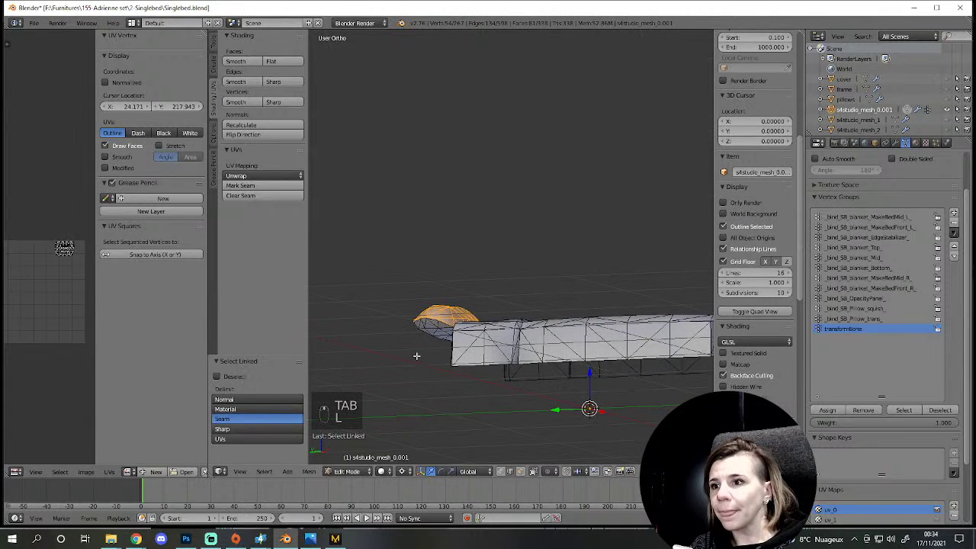
key(l)
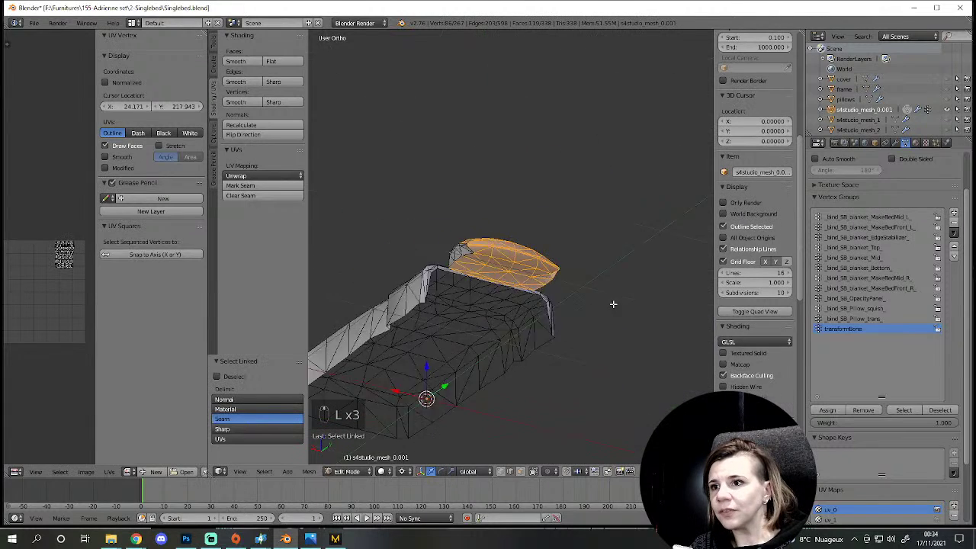
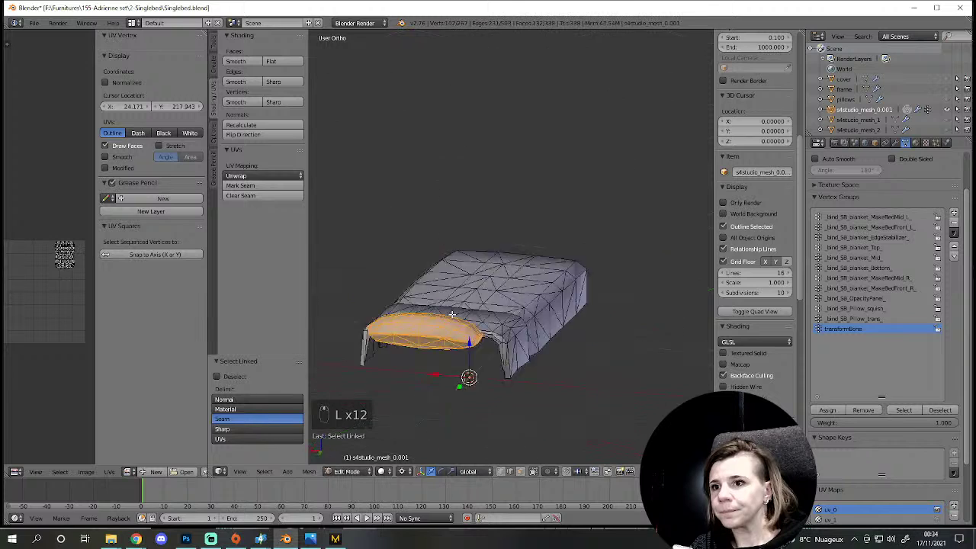
key(p)
key(Tab)
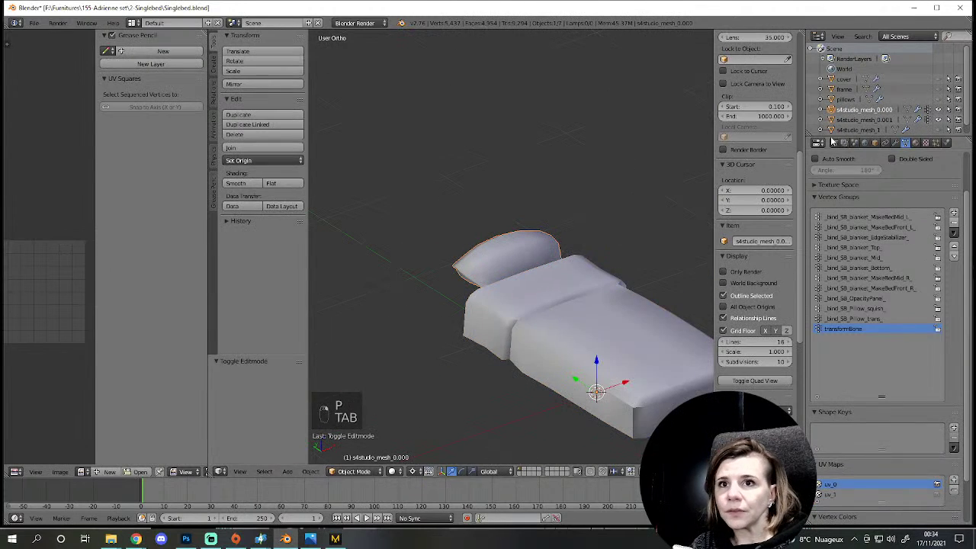
key(l)
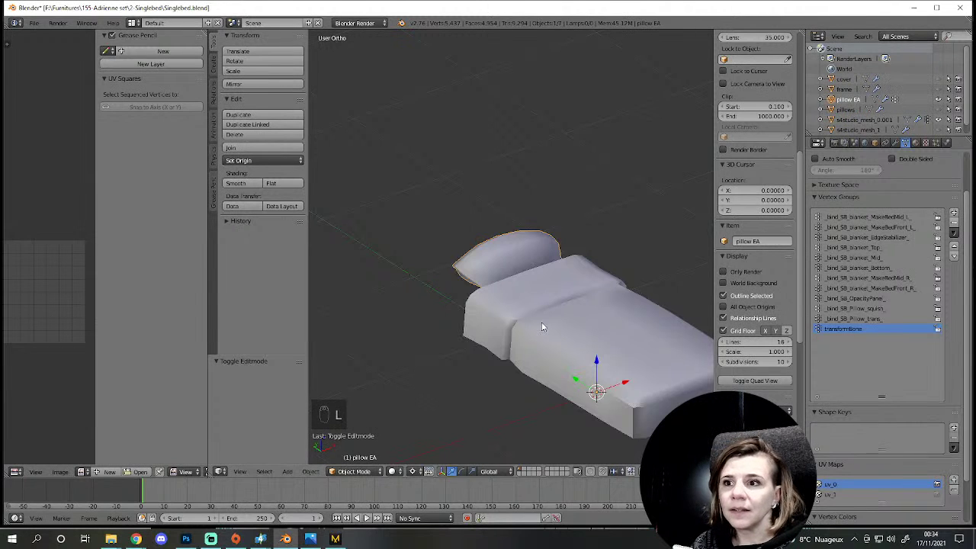
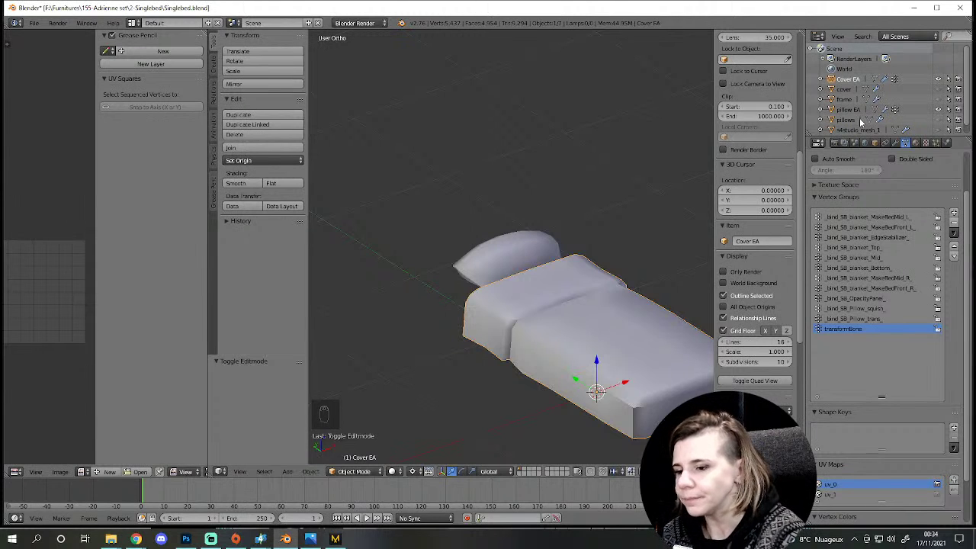
key(ctrl+s)
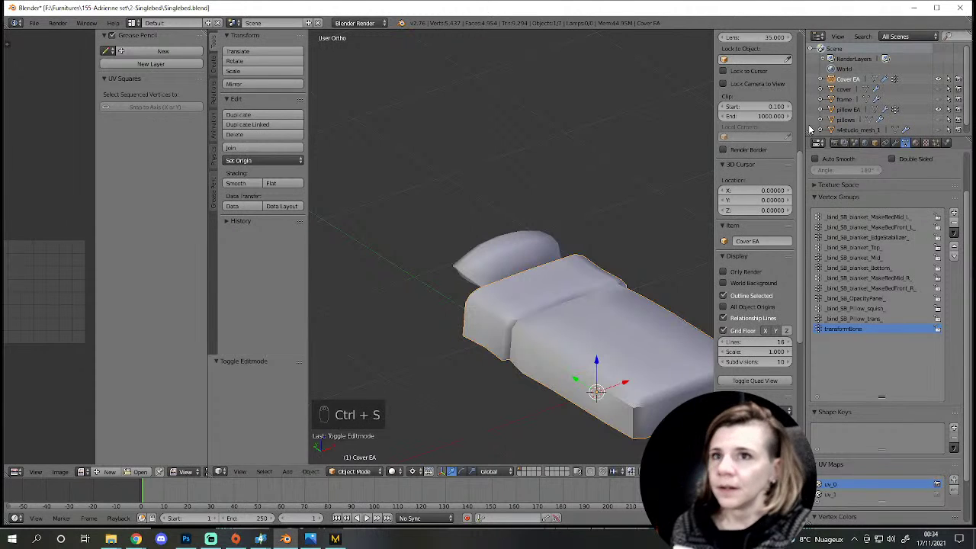
key(ctrl+s)
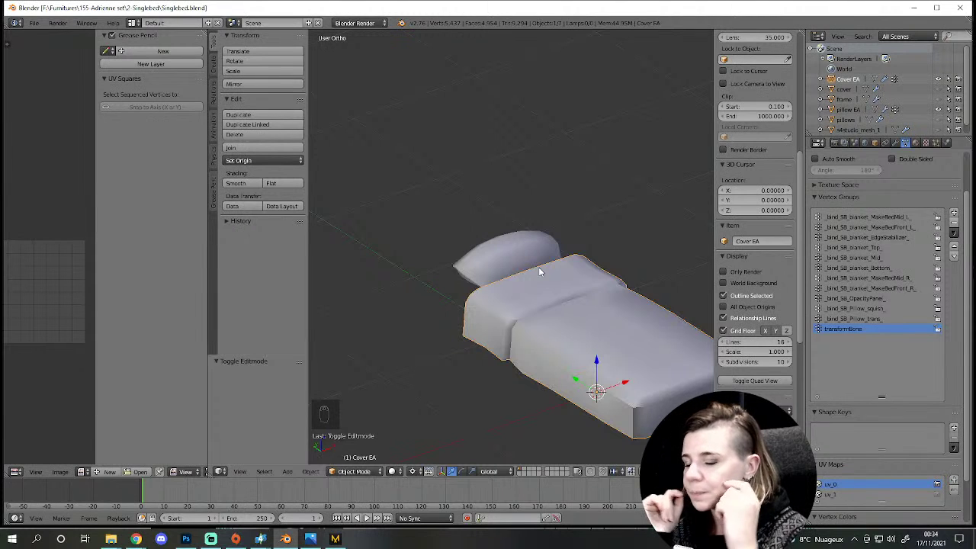
Step: Orbit around the bed pieces and select the pillow EA object
drag(524, 352, 818, 323)
drag(532, 381, 819, 323)
drag(818, 324, 614, 311)
drag(921, 144, 614, 310)
drag(921, 144, 864, 178)
drag(898, 153, 789, 353)
drag(503, 275, 931, 229)
right_click(931, 229)
drag(493, 365, 866, 260)
drag(865, 259, 867, 218)
drag(868, 219, 575, 245)
Step: Give pillow EA a Subdivision Surface modifier set to Simple and enter edit mode on it
key(Tab)
middle_click(575, 245)
key(ctrl+z)
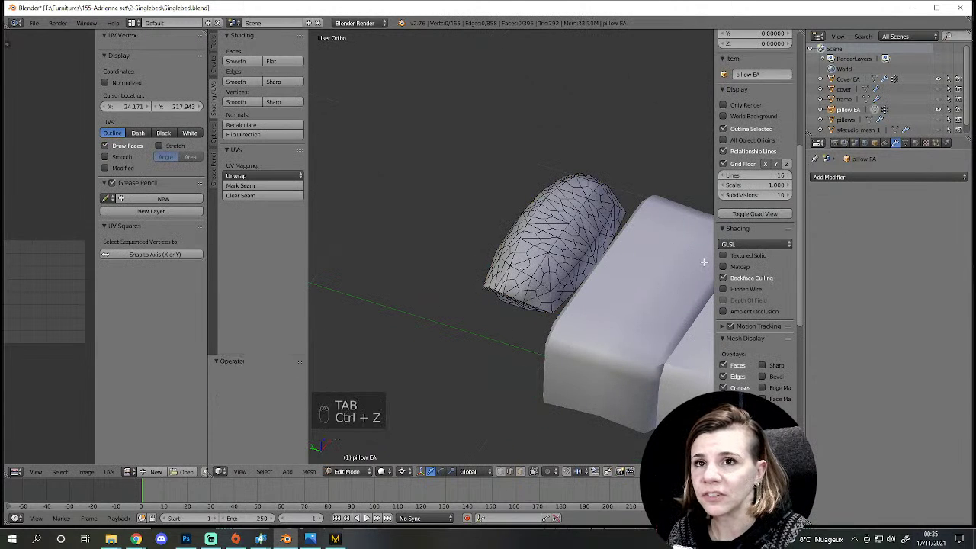
key(Tab)
key(ctrl+z)
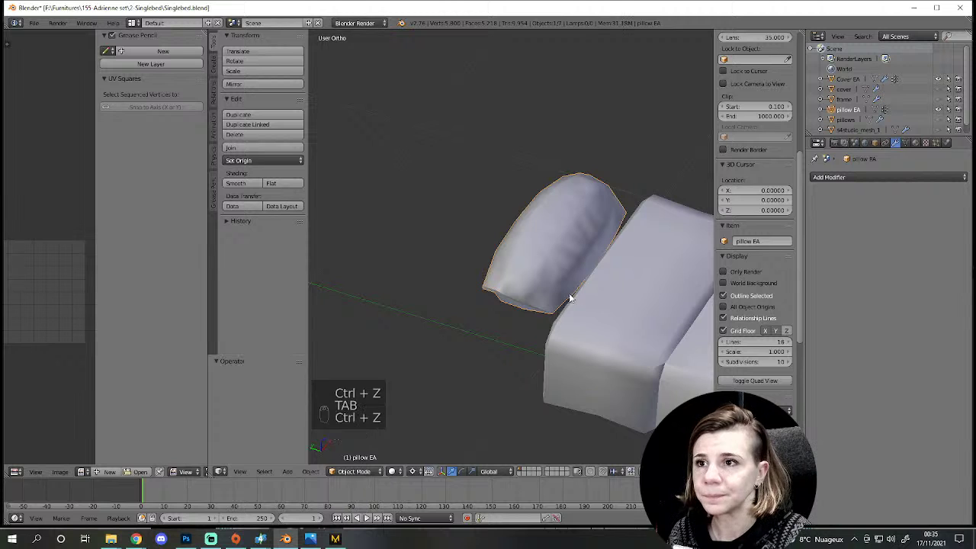
drag(844, 182, 665, 326)
key(Tab)
key(Tab)
key(ctrl+z)
key(ctrl+z)
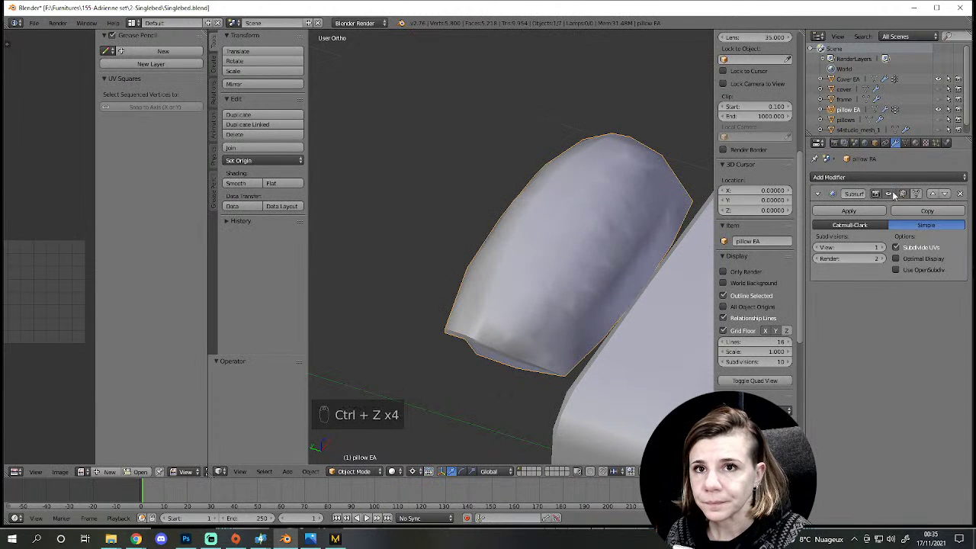
key(Tab)
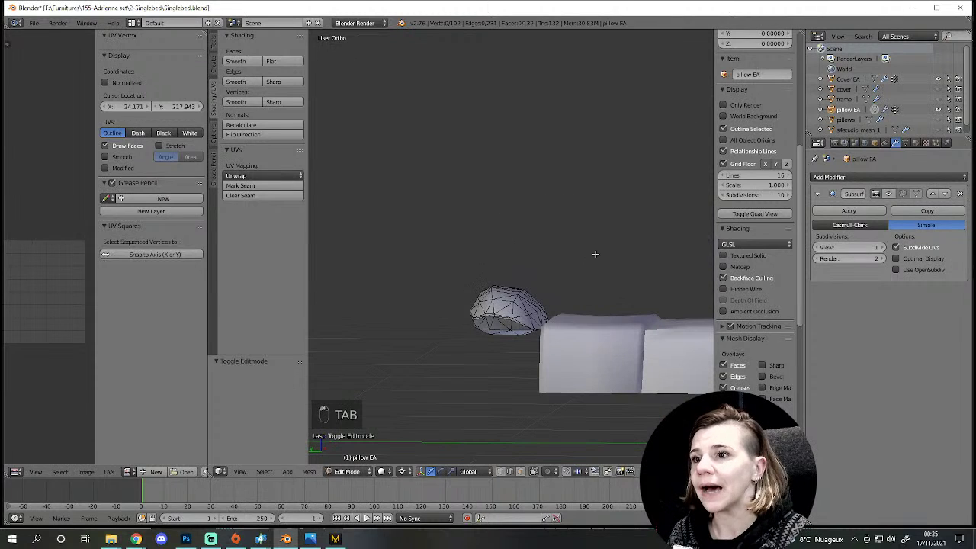
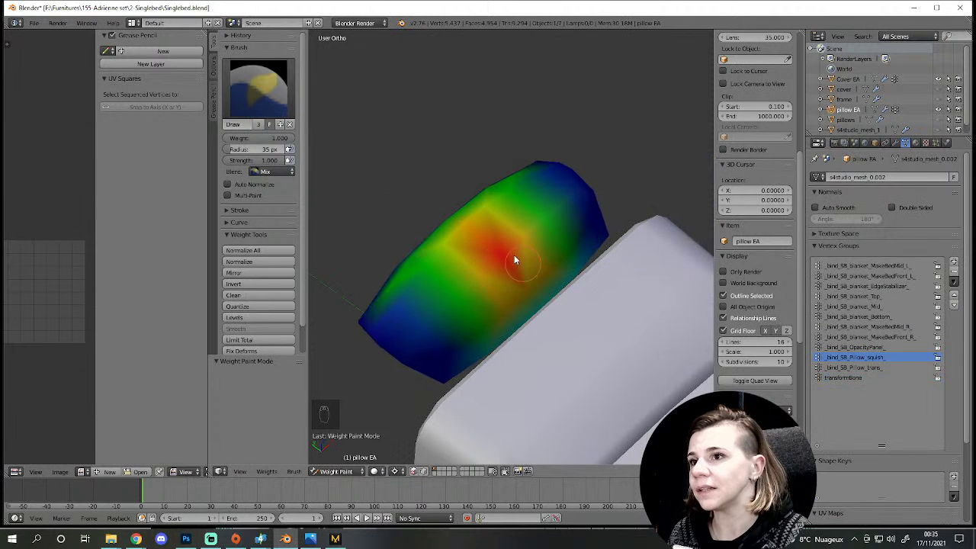
Step: Compare the pillow wireframe in edit mode with its Pillow squish weight painting
drag(506, 336, 561, 291)
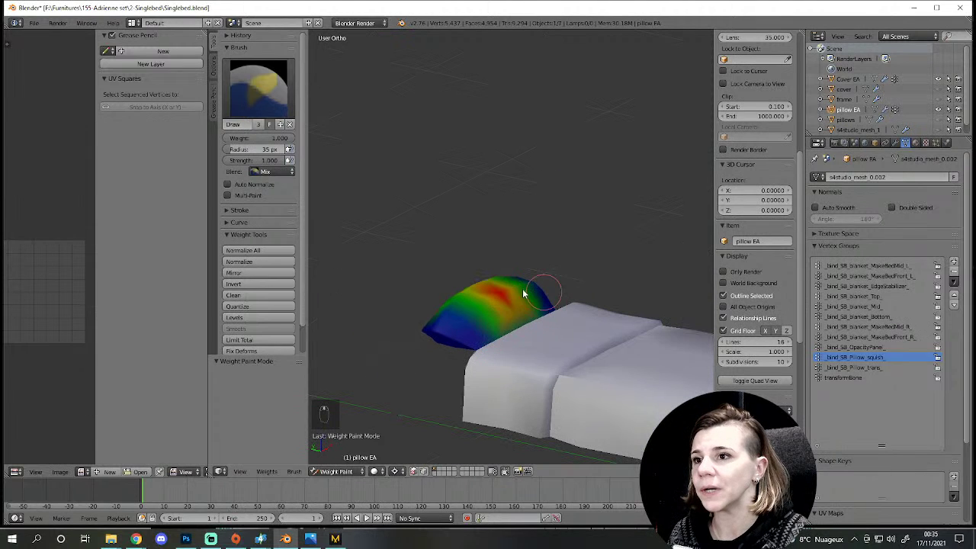
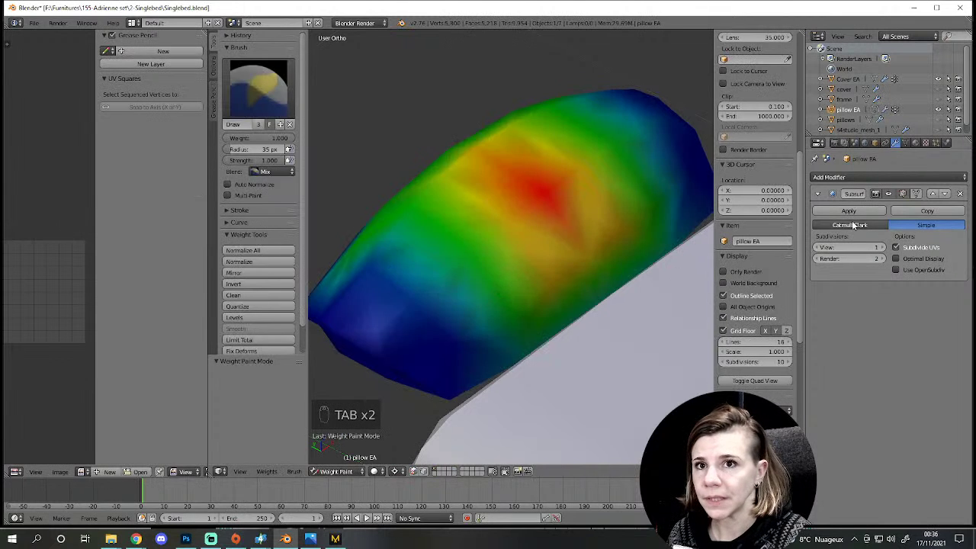
key(Tab)
key(Tab)
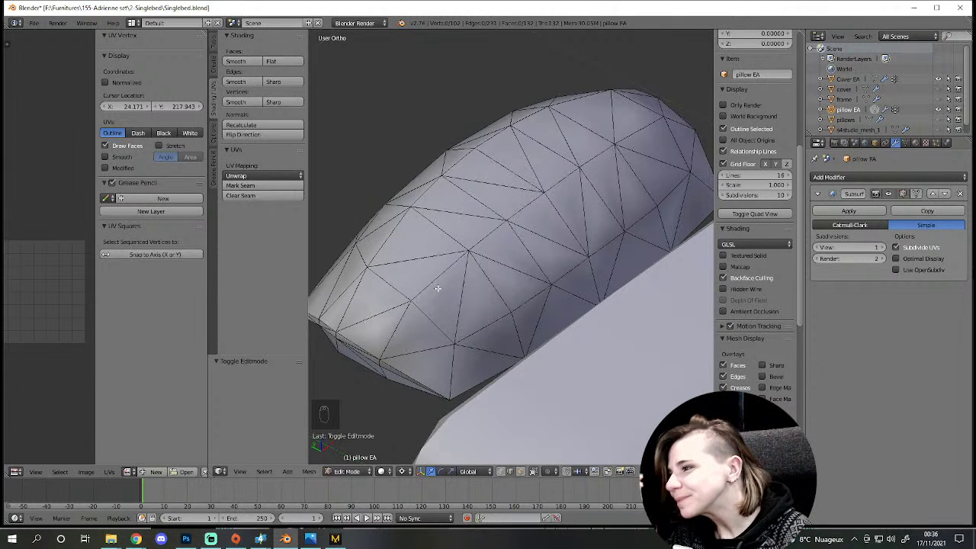
drag(577, 291, 495, 356)
key(Tab)
Step: Inspect the painted weights peaking at the pillow centre and remove the Subsurf modifier
middle_click(497, 362)
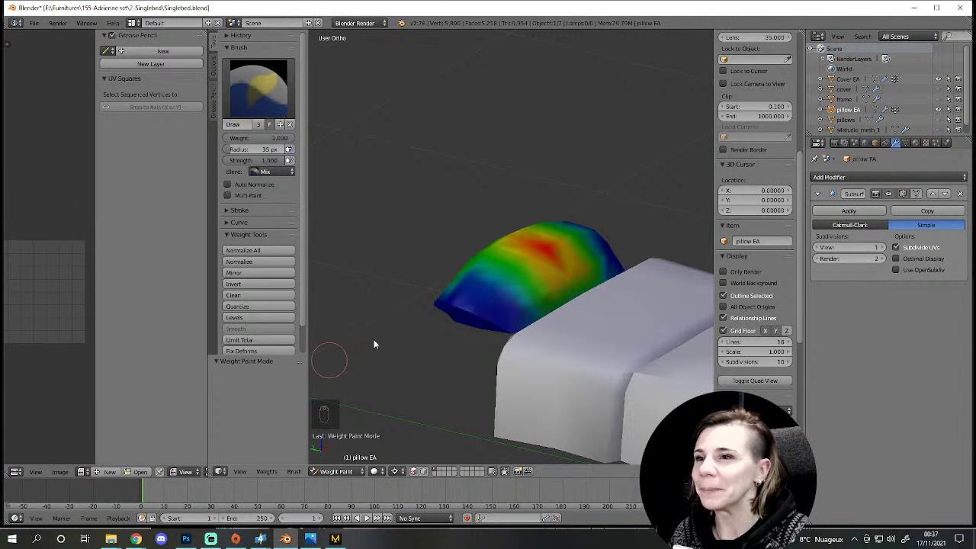
drag(624, 293, 531, 294)
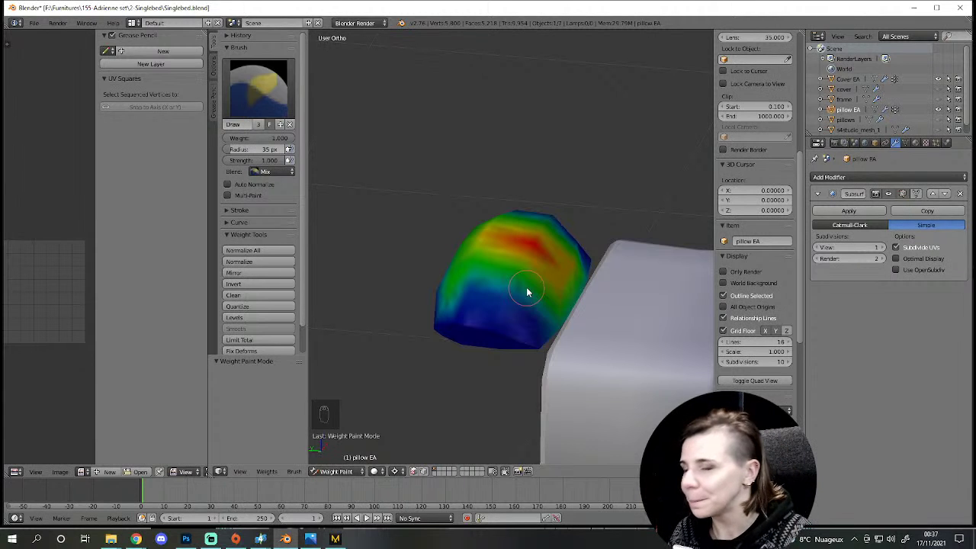
drag(521, 300, 471, 371)
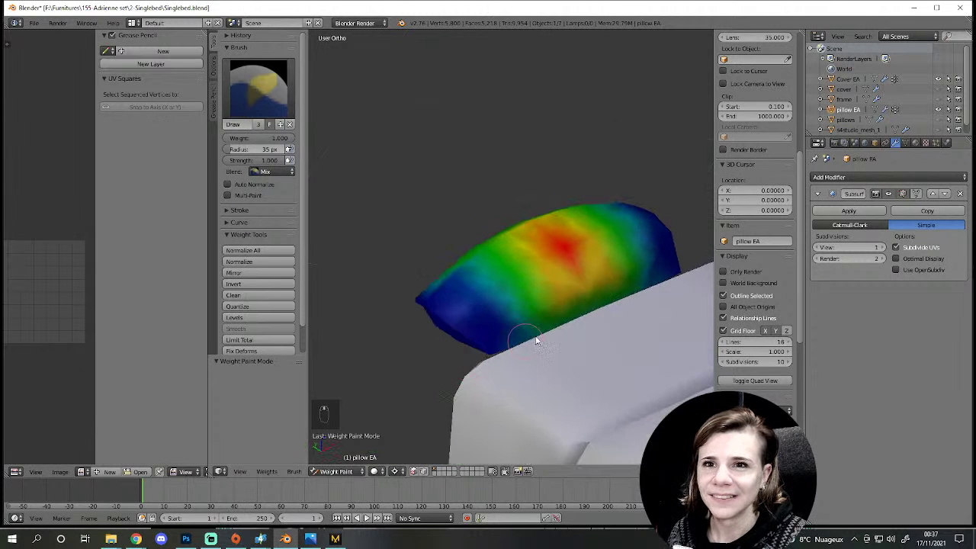
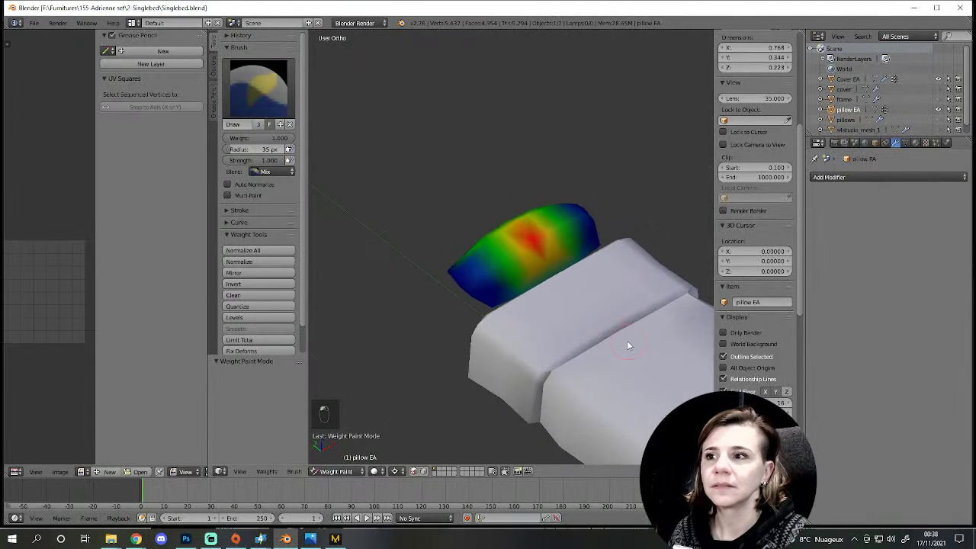
key(Tab)
middle_click(596, 333)
Step: Leave weight painting and inspect the original cover and pillows meshes in edit mode
key(Tab)
drag(858, 188, 861, 79)
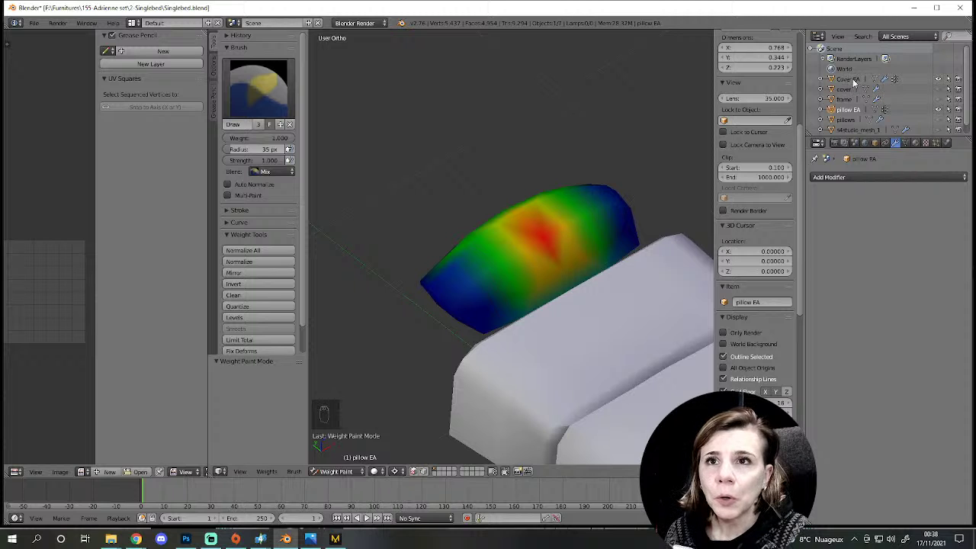
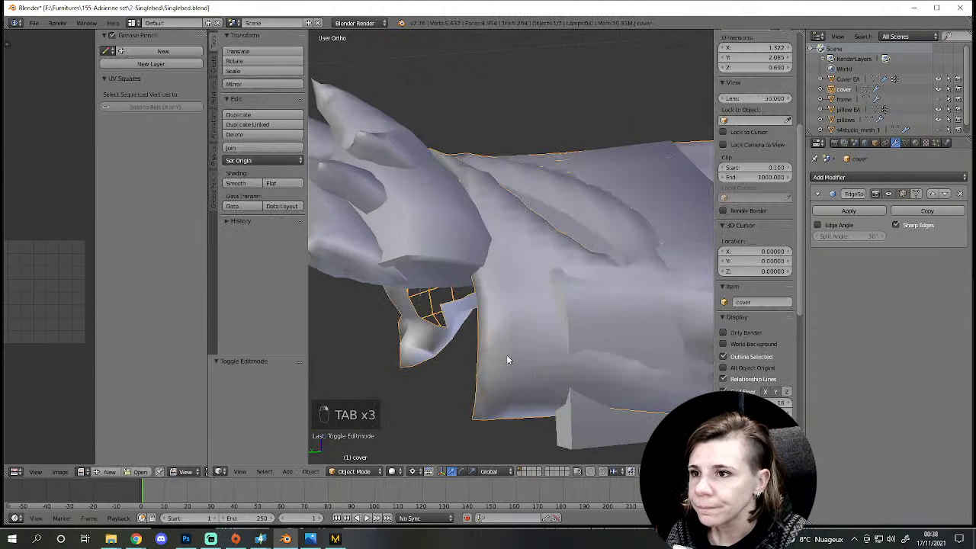
key(Tab)
key(Tab)
key(Tab)
key(a)
key(a)
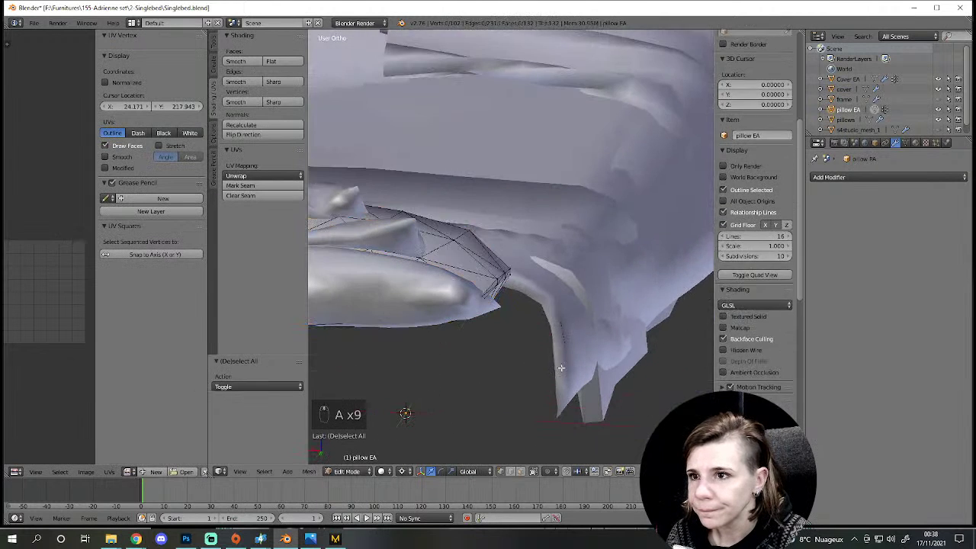
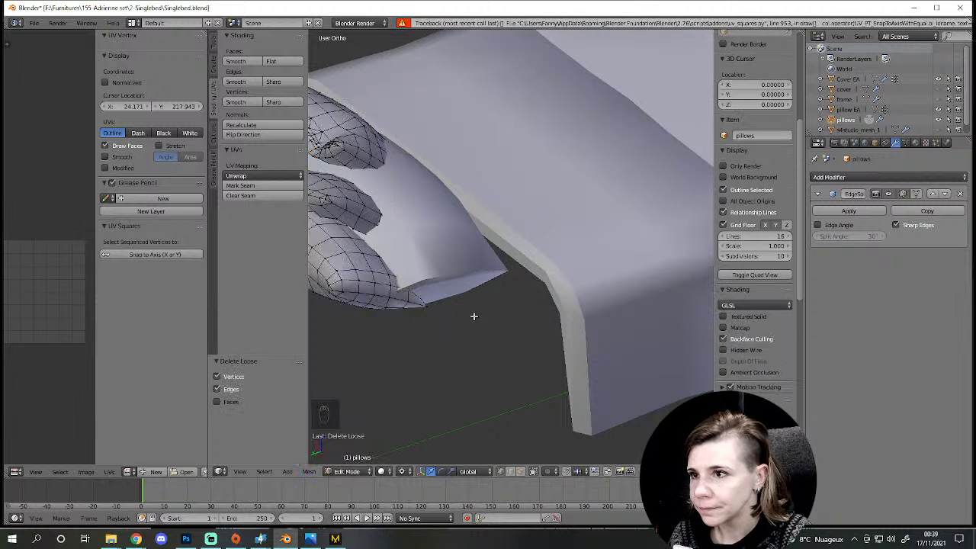
key(a)
key(Tab)
Step: Orbit the pillows object with its Edge Split modifier, then reselect pillow EA
drag(496, 383, 507, 366)
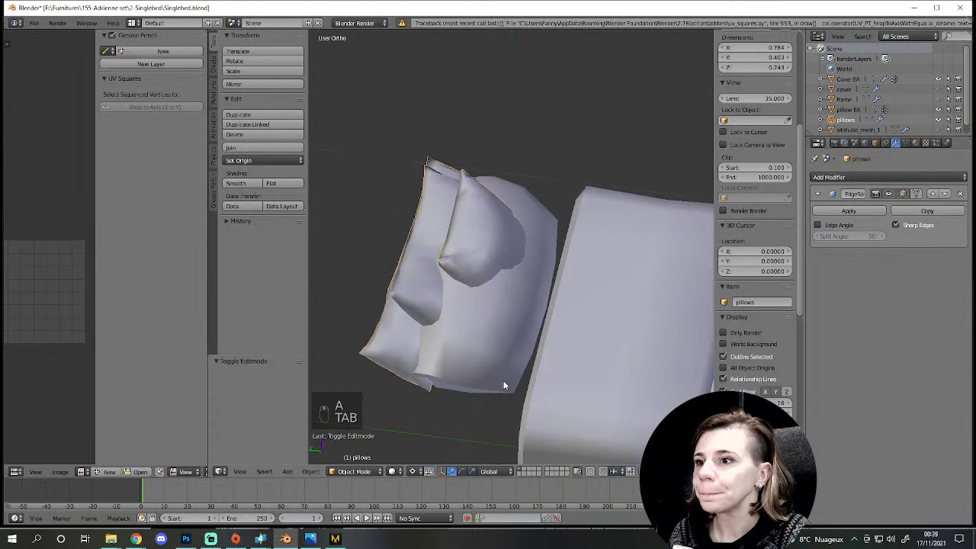
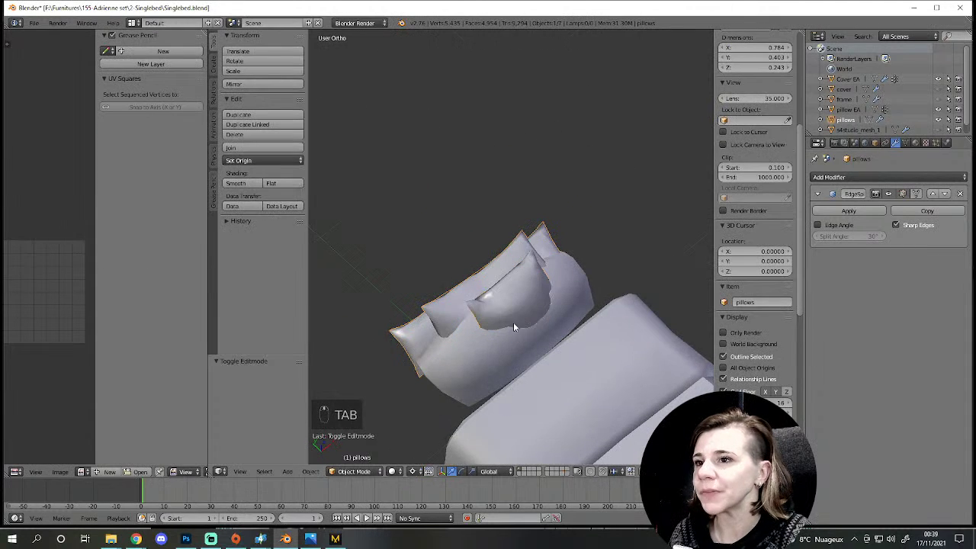
drag(510, 346, 535, 378)
drag(492, 372, 493, 312)
key(Tab)
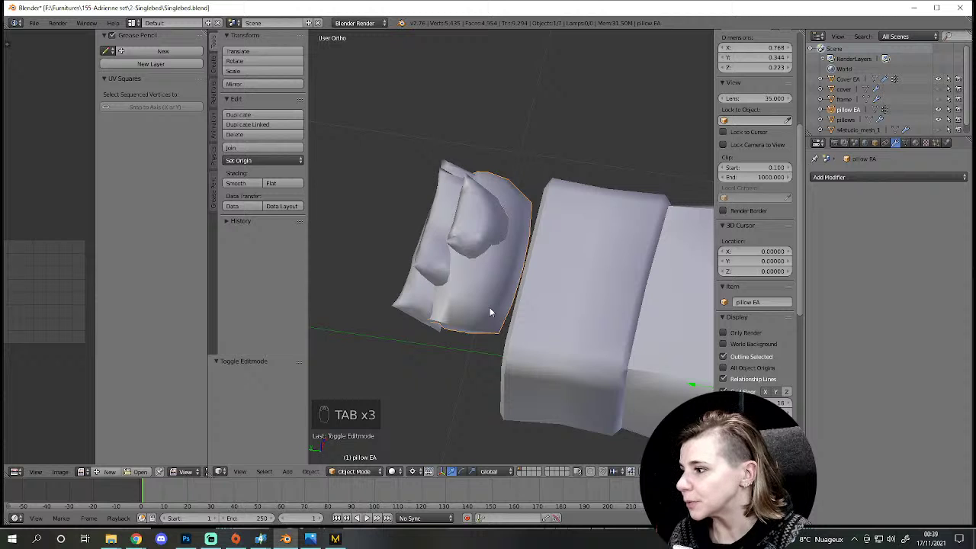
Step: Test Catmull-Clark and Simple subdivision levels on pillow EA, then remove the modifier
key(Tab)
key(Tab)
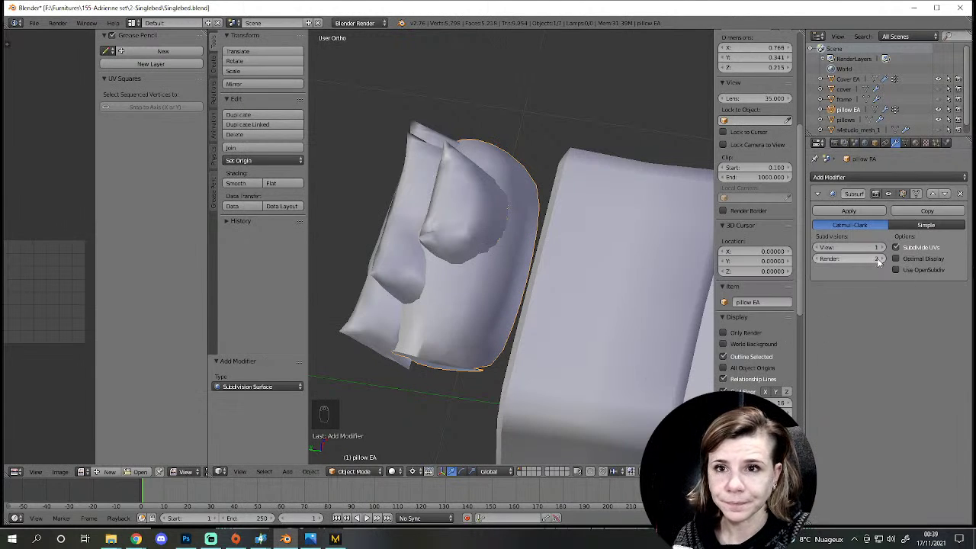
drag(933, 229, 885, 252)
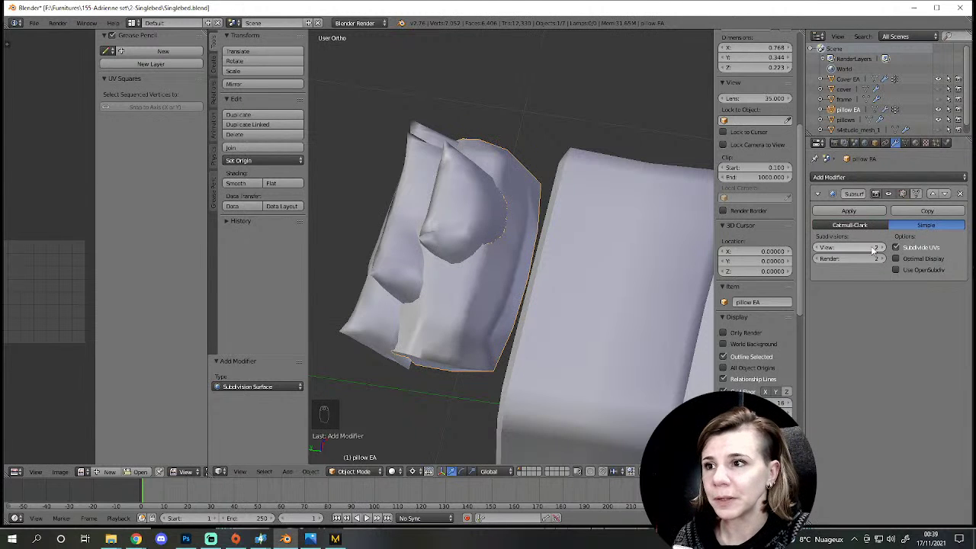
drag(482, 291, 821, 254)
drag(821, 254, 863, 213)
drag(541, 285, 440, 301)
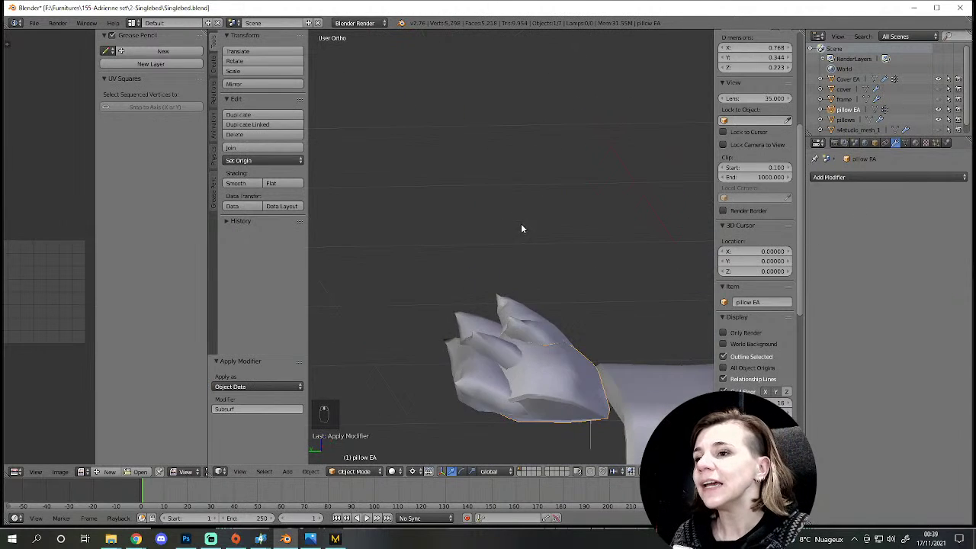
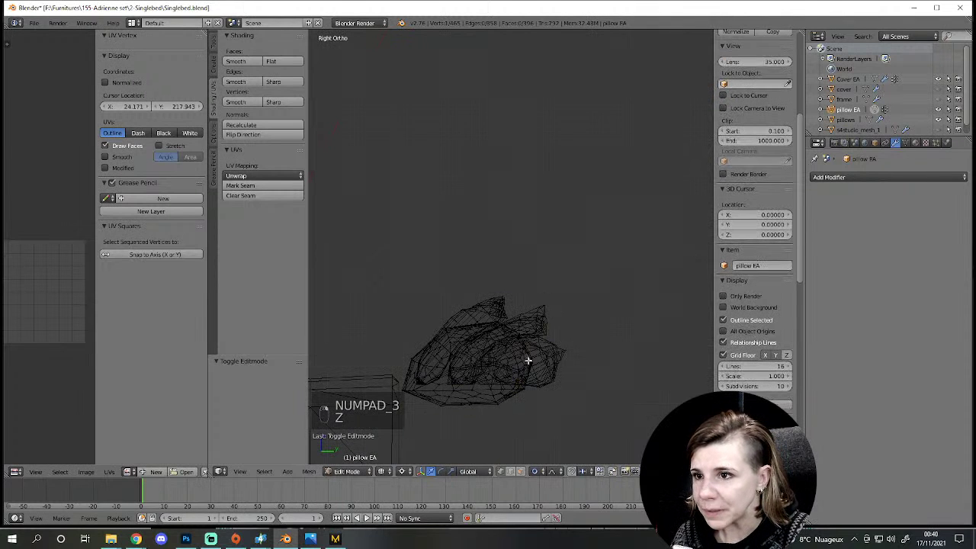
Step: Bring up the Add-ons list in User Preferences after a UV Squares error
key(g)
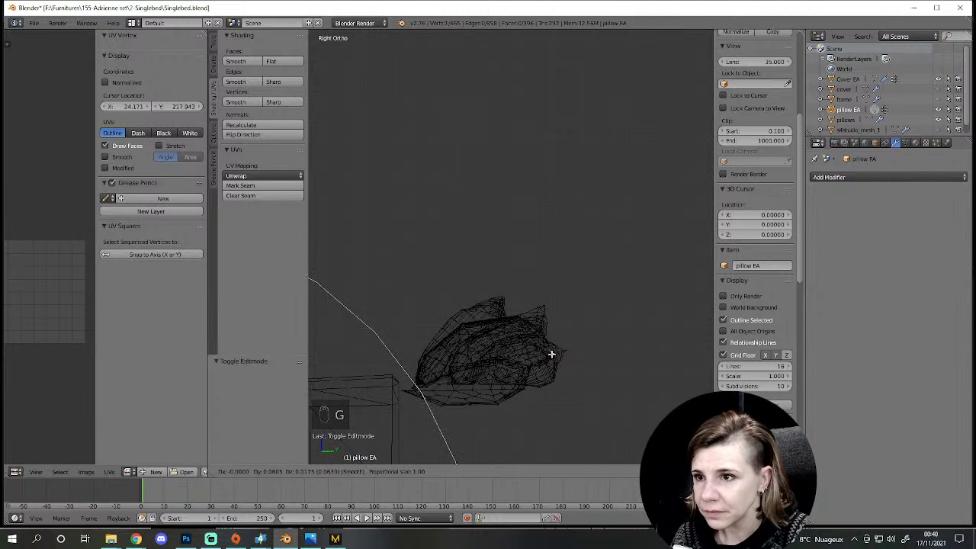
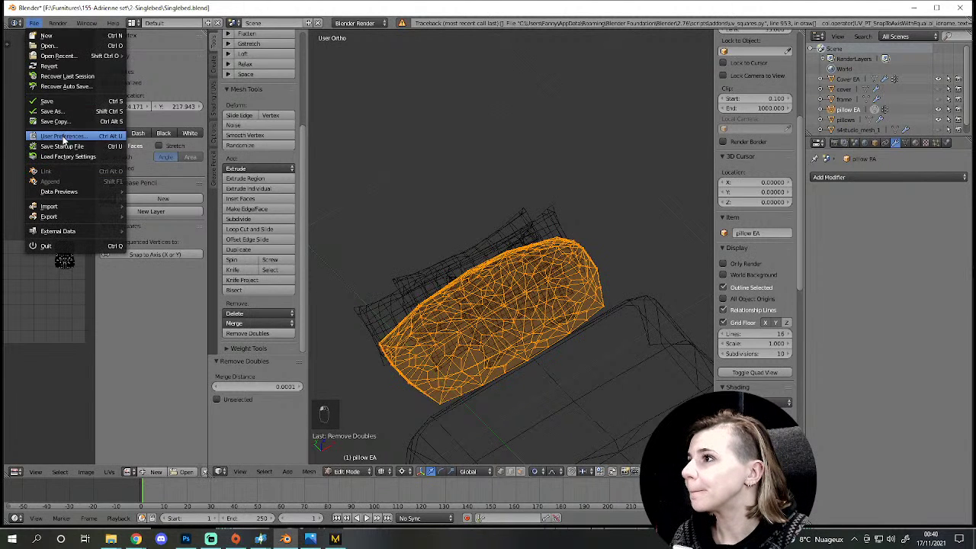
click(73, 145)
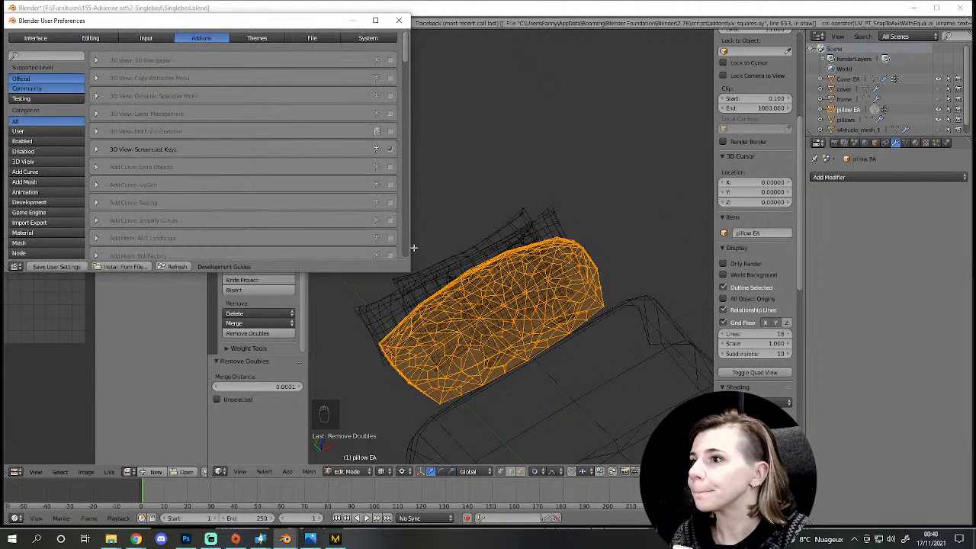
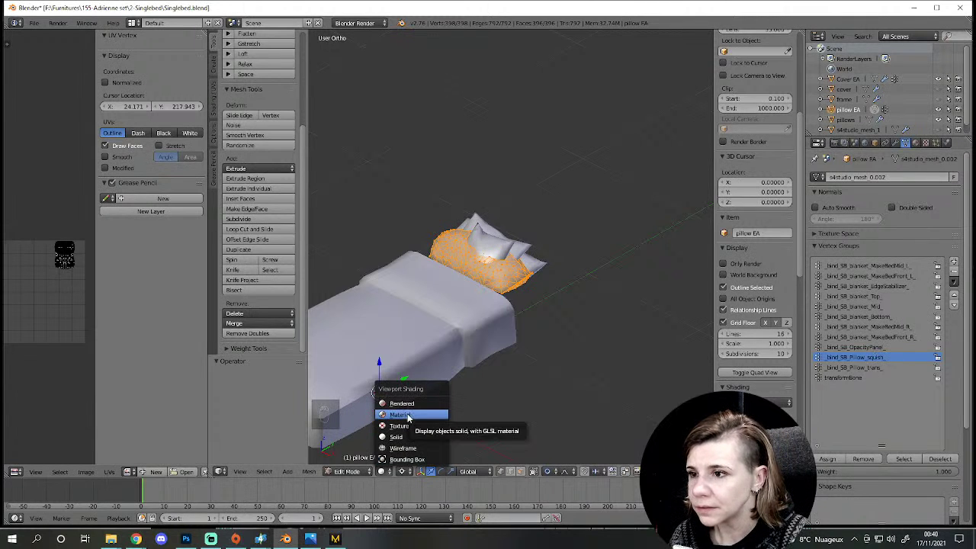
Step: View the Pillow_squish group weights, then show the pillow mesh as wireframe and zoom in on its spikes
drag(469, 312, 495, 385)
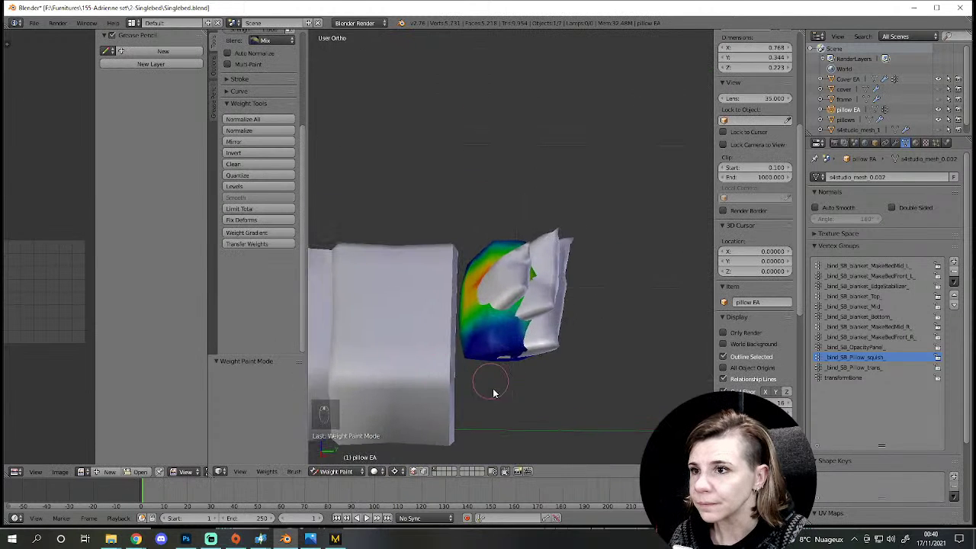
drag(383, 473, 367, 473)
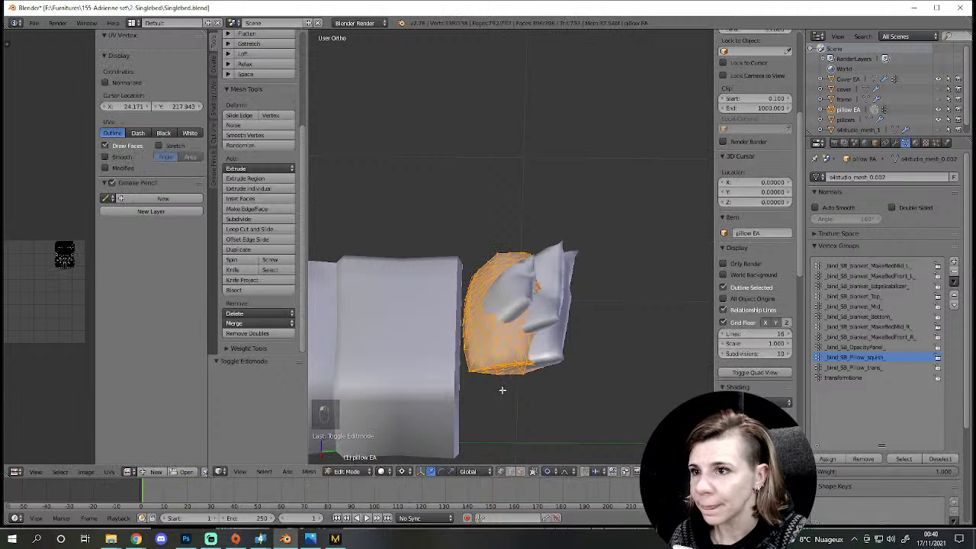
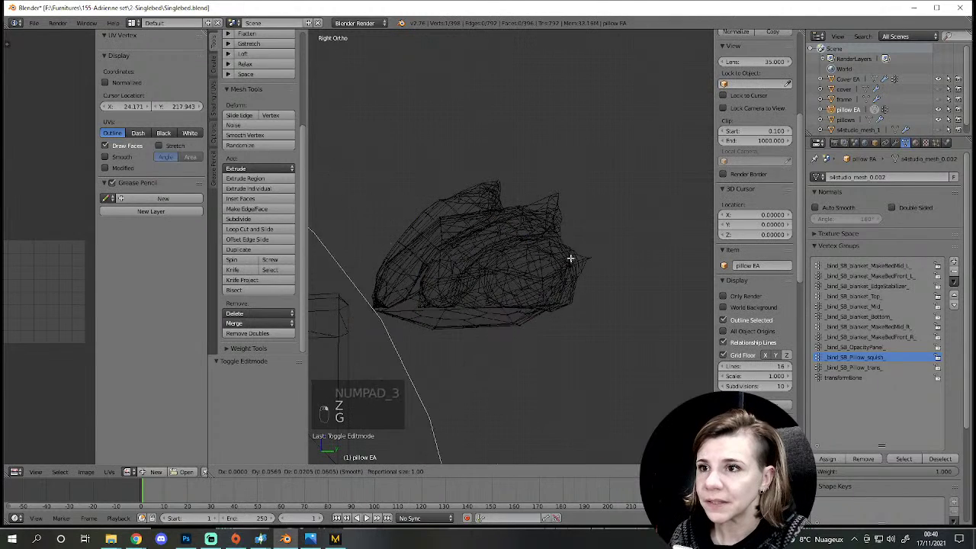
key(g)
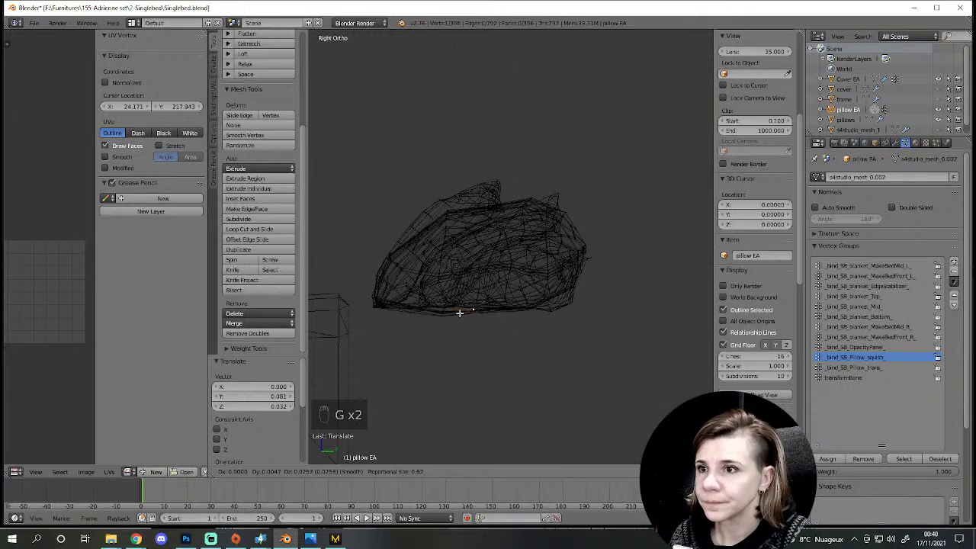
key(g)
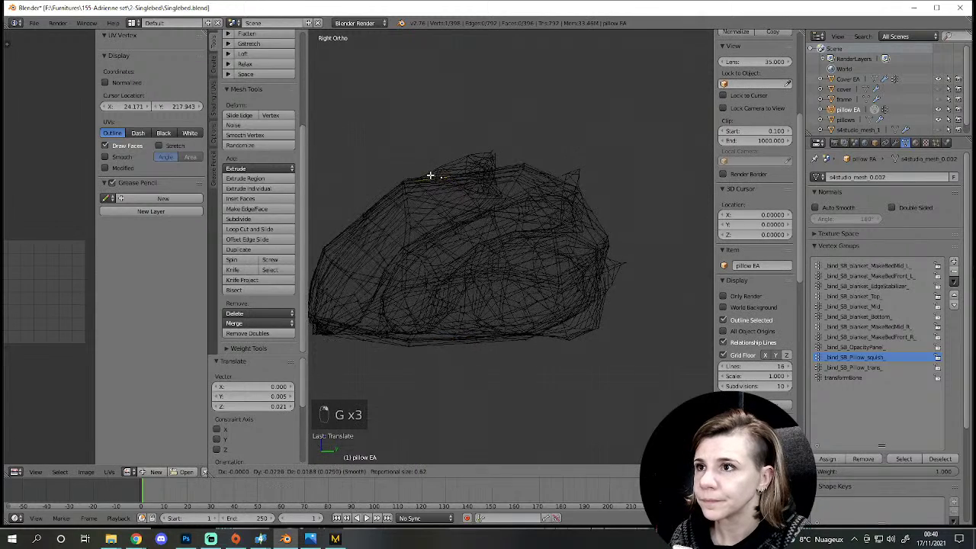
key(z)
key(z)
key(g)
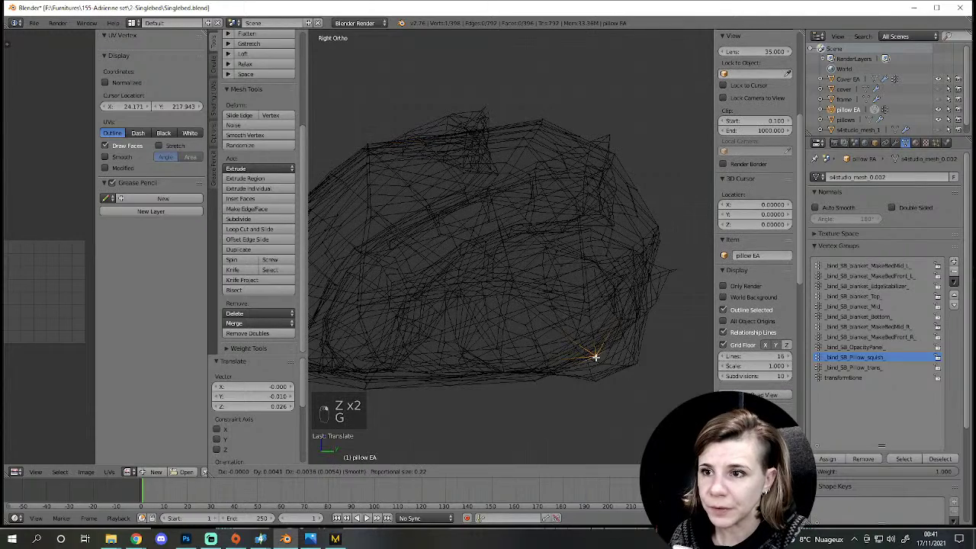
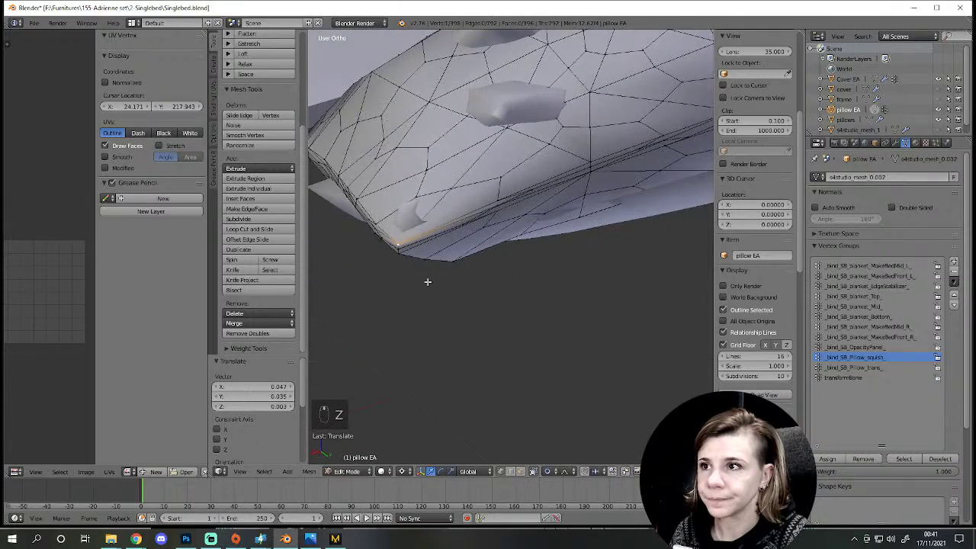
Step: Zoom in on the bump in the pillow surface, toggling between wireframe and solid
key(g)
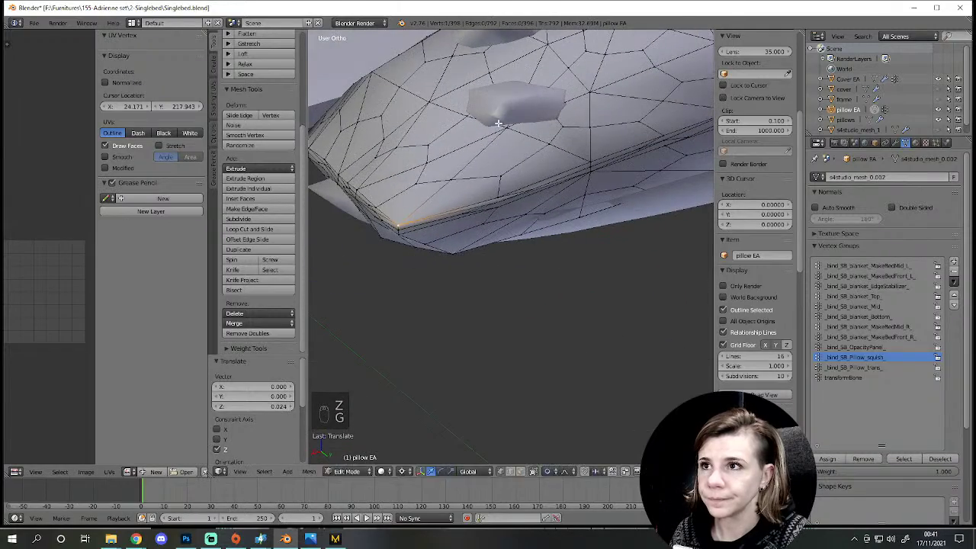
key(g)
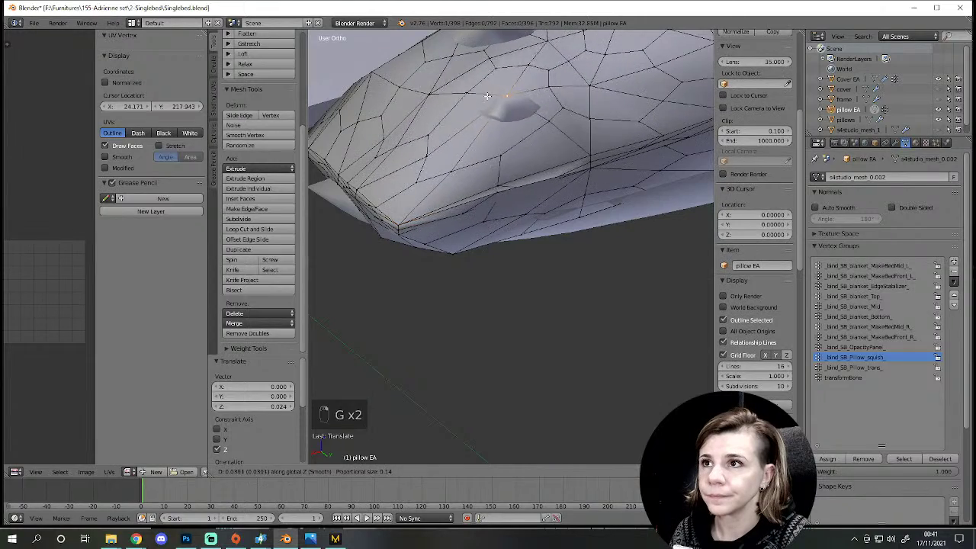
key(g)
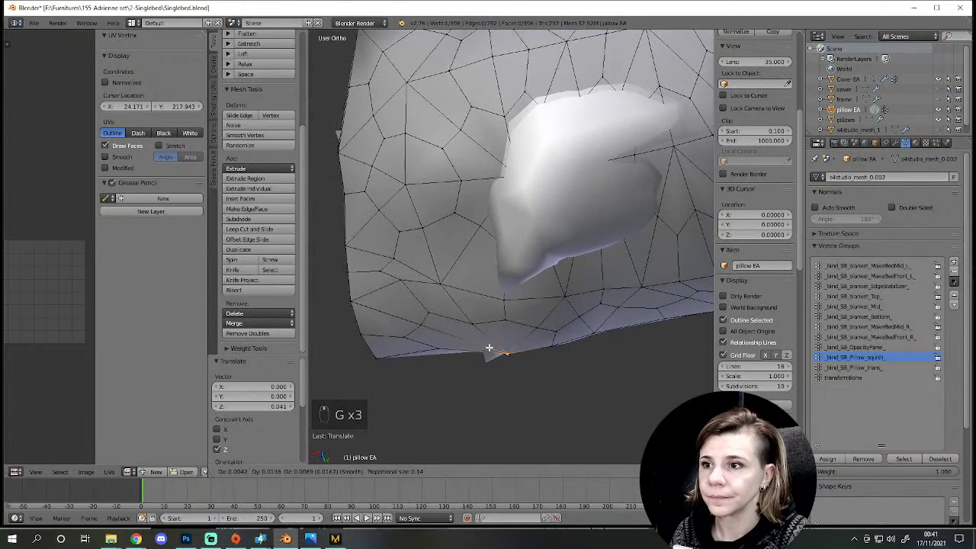
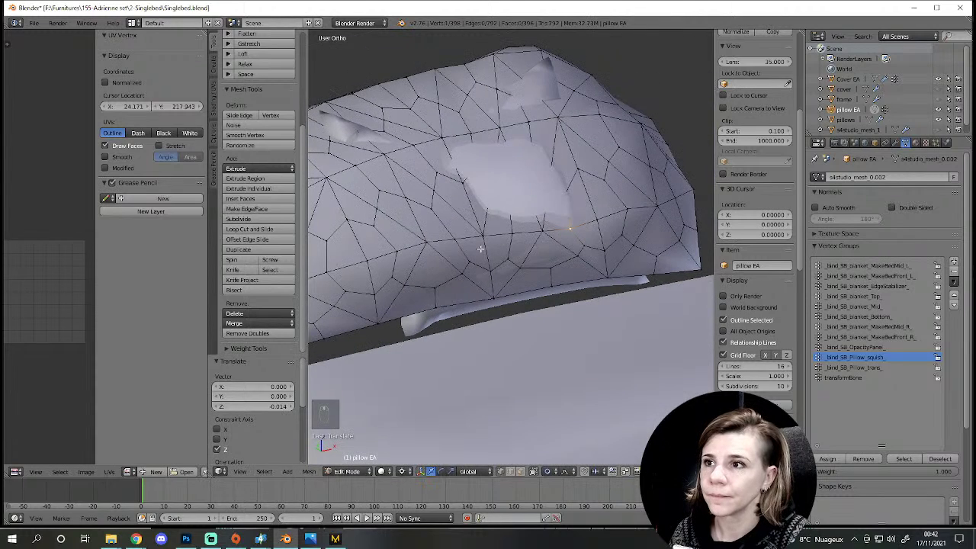
key(g)
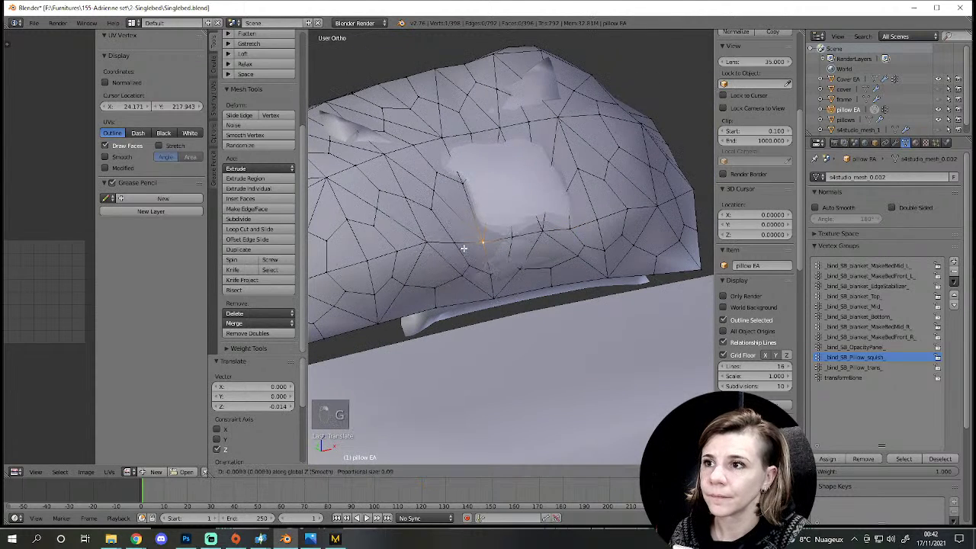
key(z)
key(z)
key(g)
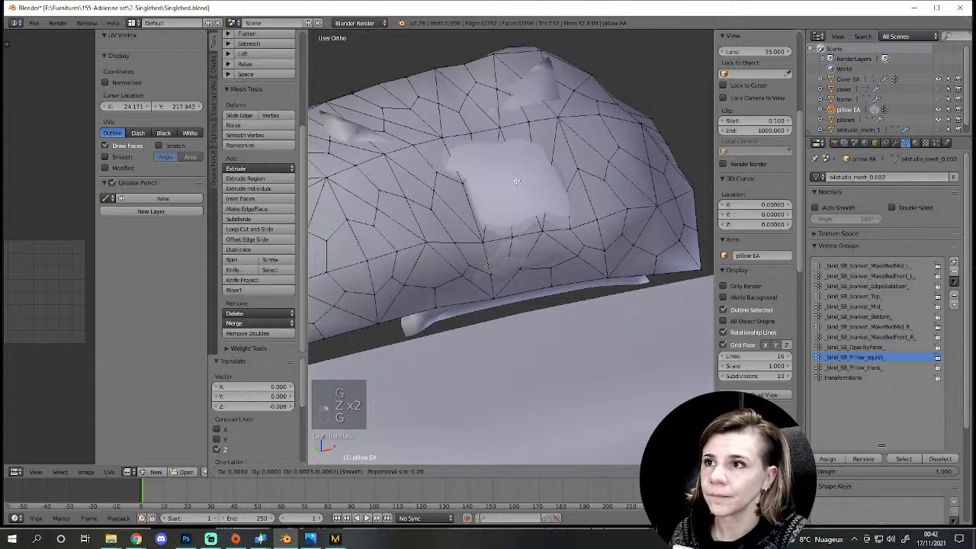
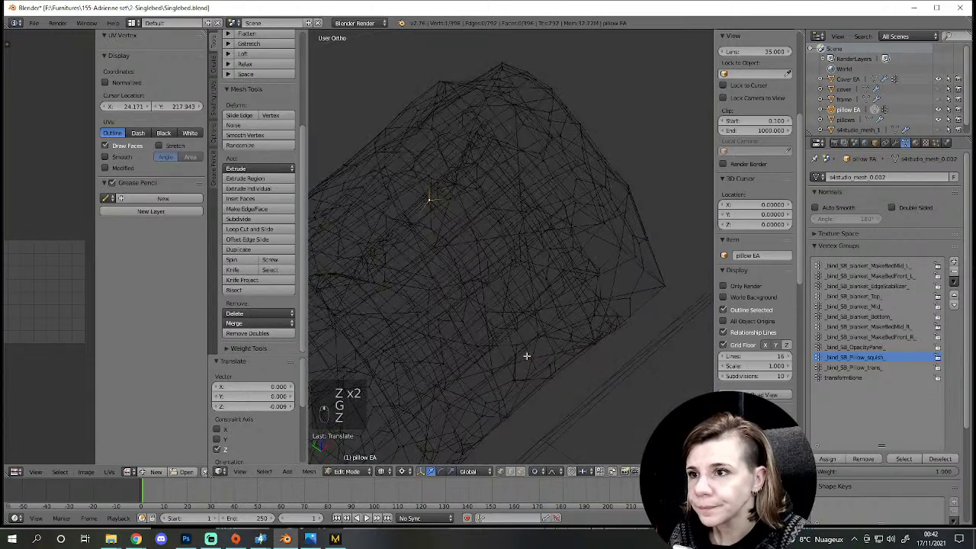
key(g)
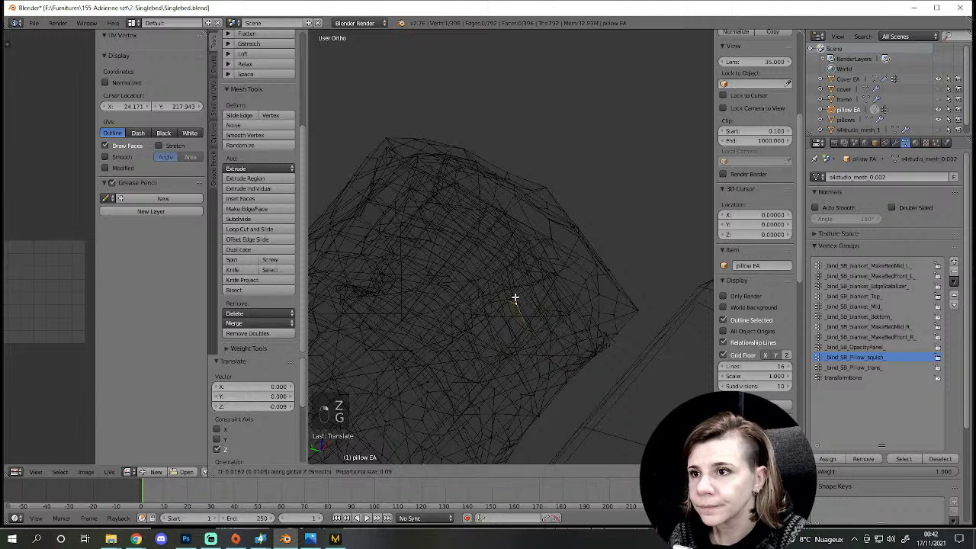
key(z)
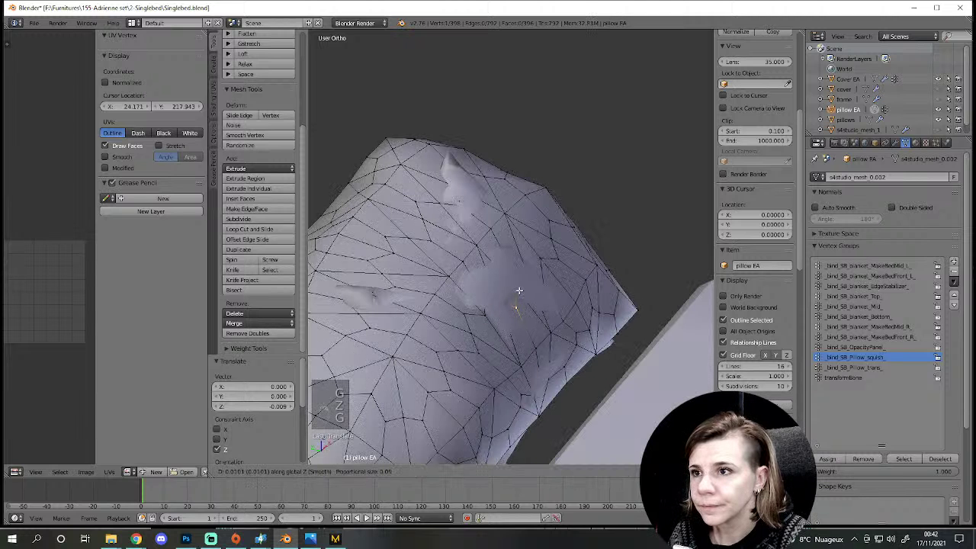
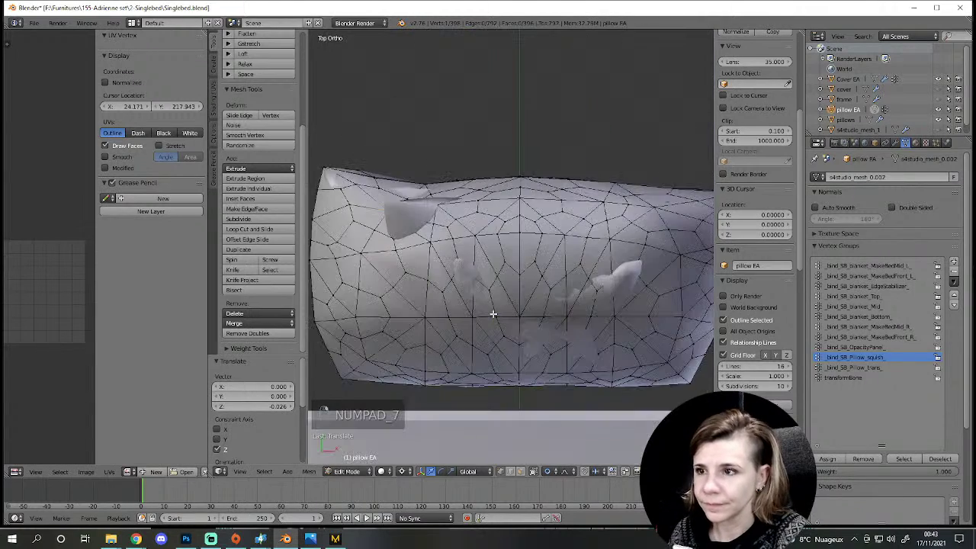
Step: Frame the whole pillow in view and return to object mode
key(g)
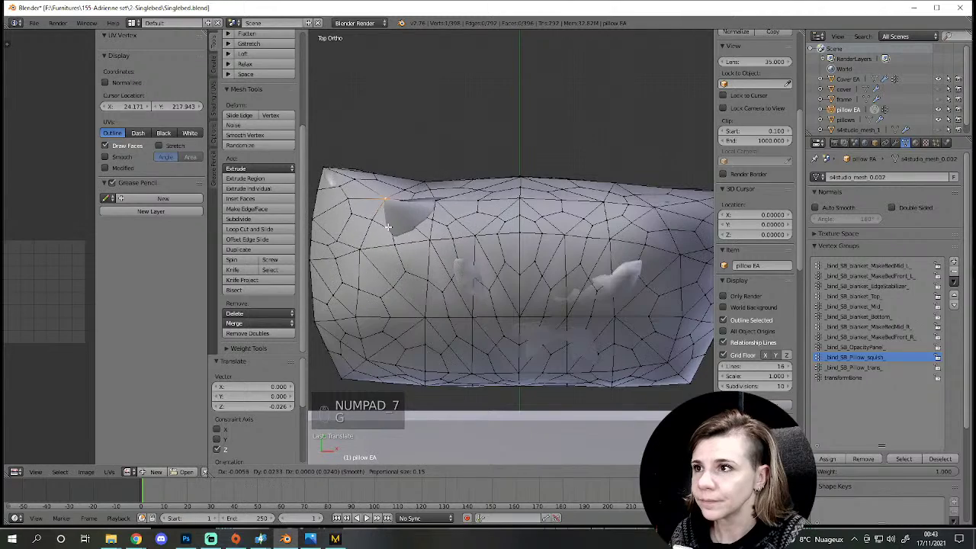
key(g)
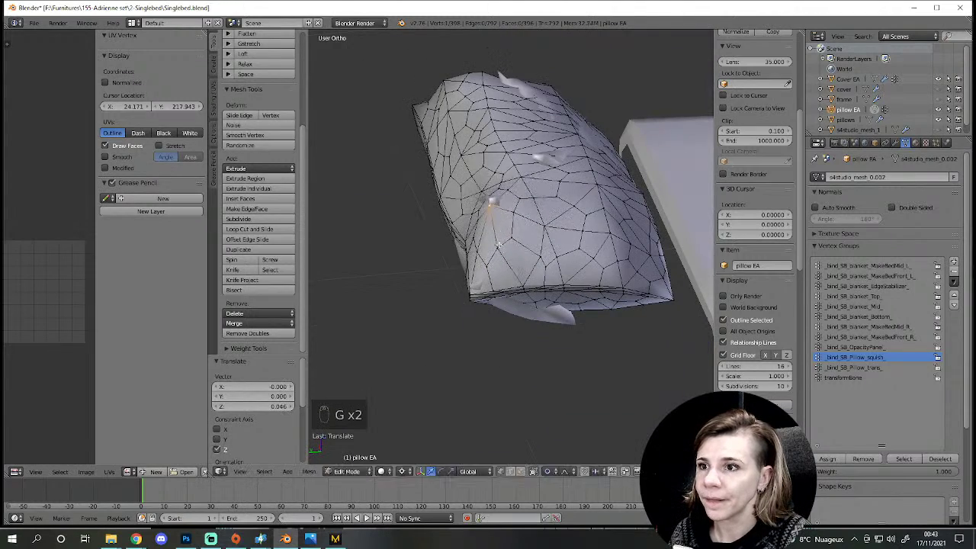
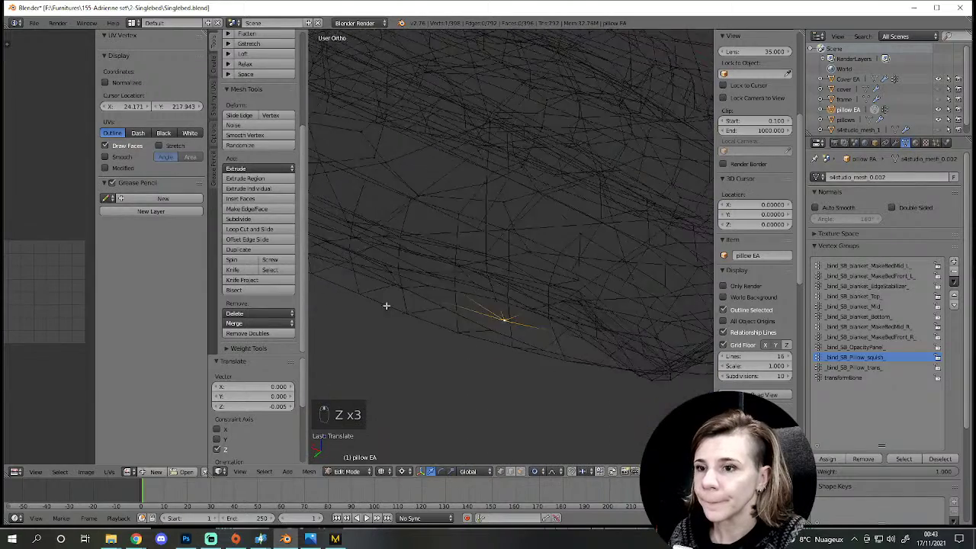
key(g)
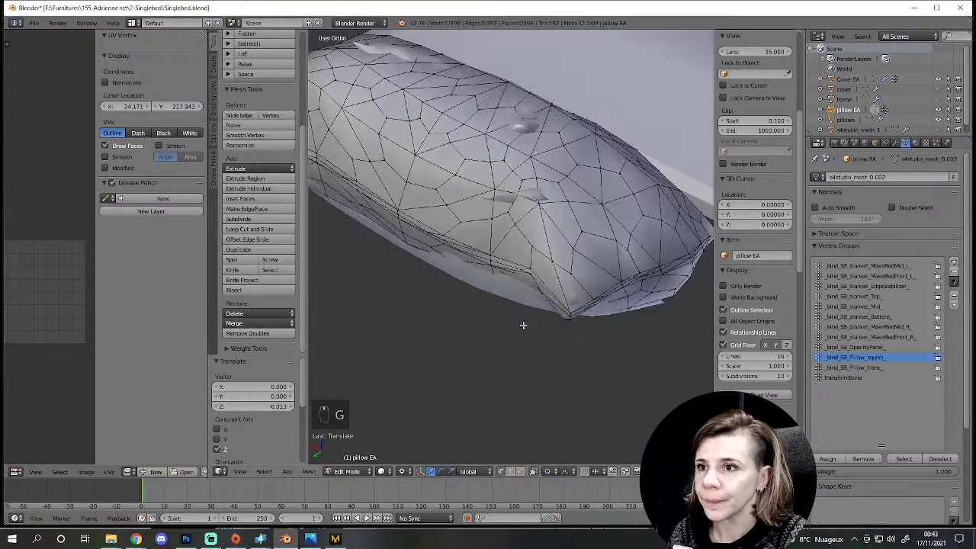
key(a)
key(Tab)
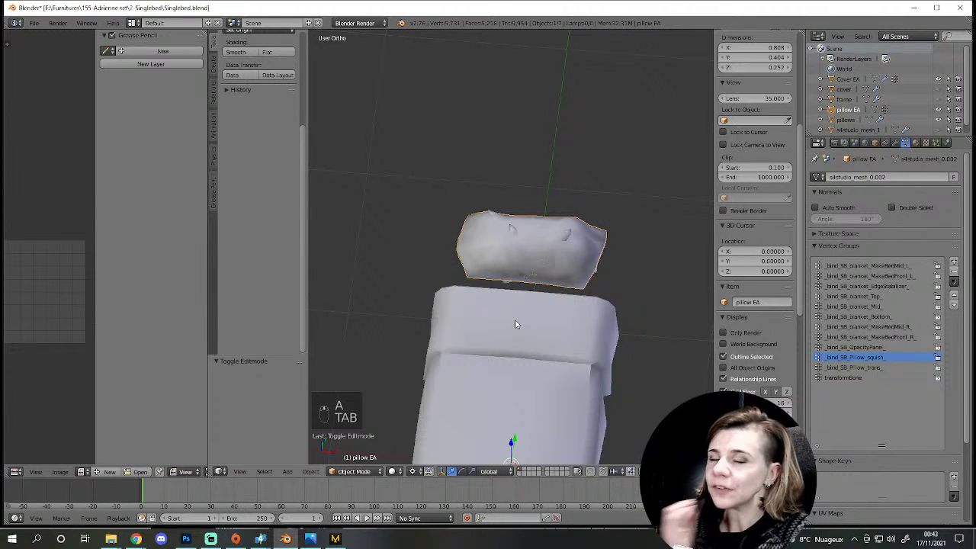
Step: Save the file, then make the pillows object active and orbit to view it up close
key(ctrl+s)
drag(585, 327, 527, 320)
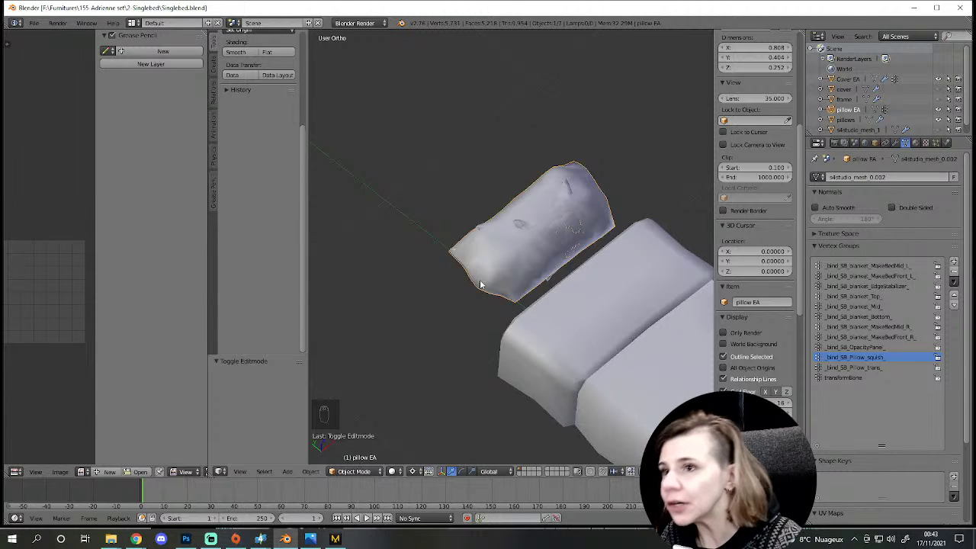
drag(477, 288, 442, 309)
drag(477, 381, 442, 309)
right_click(441, 309)
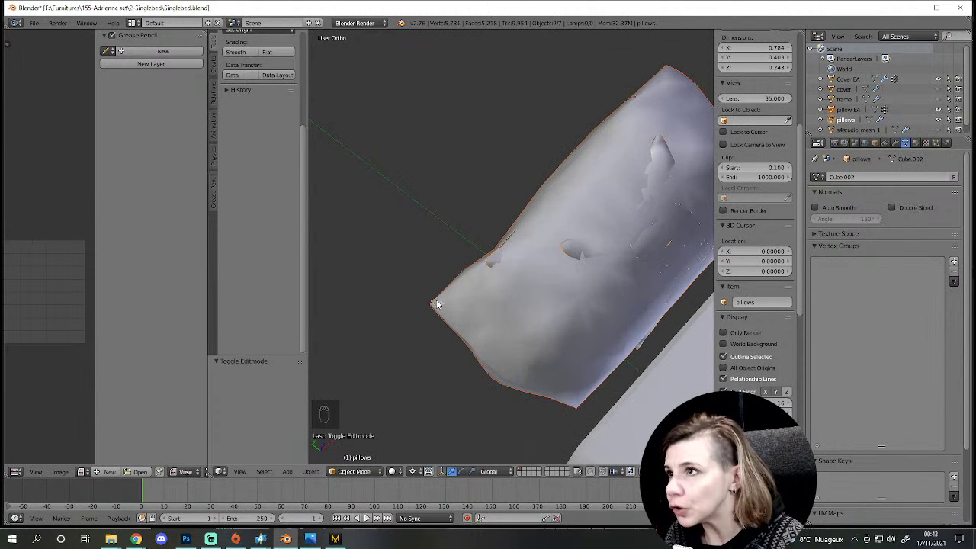
drag(494, 336, 252, 240)
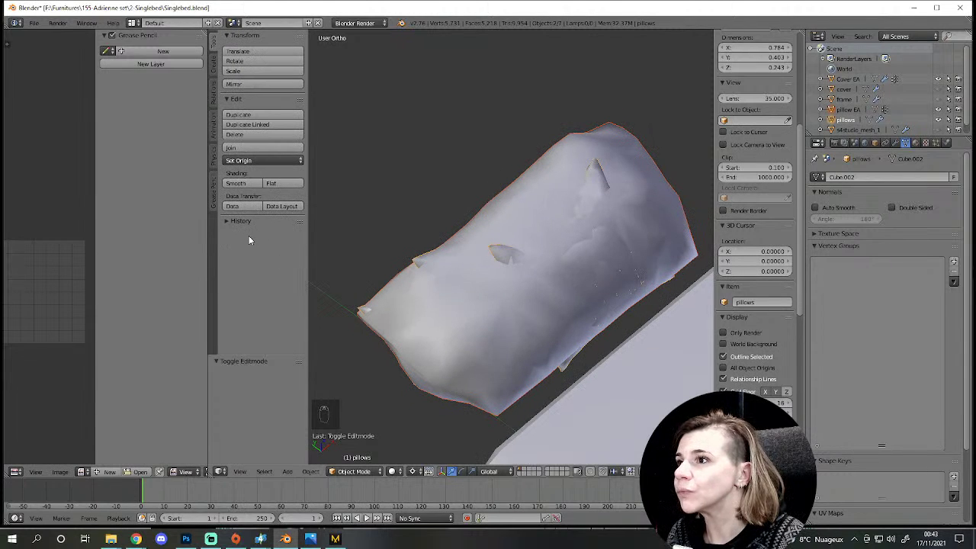
drag(215, 121, 214, 152)
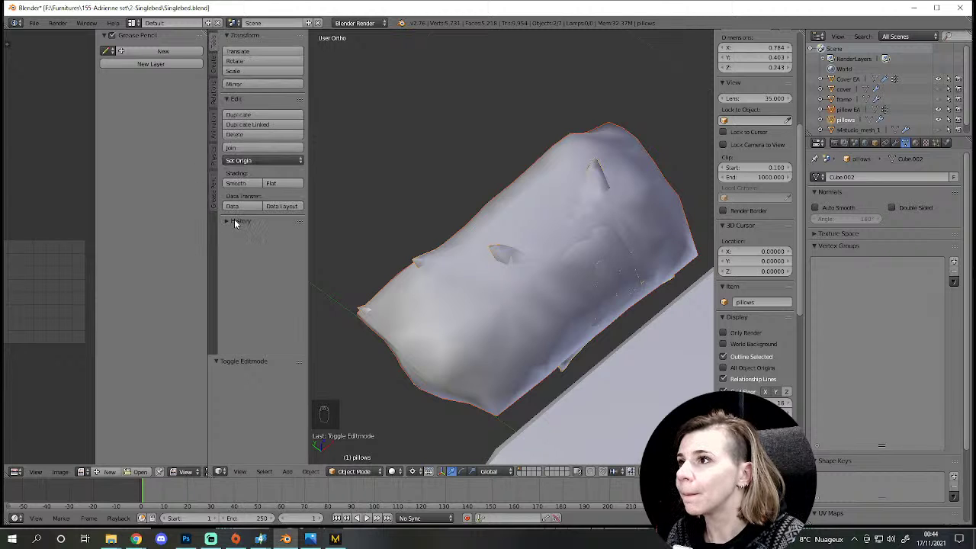
Step: Enter editing on the pillows mesh and expand the Tool Shelf weight tools section
key(Tab)
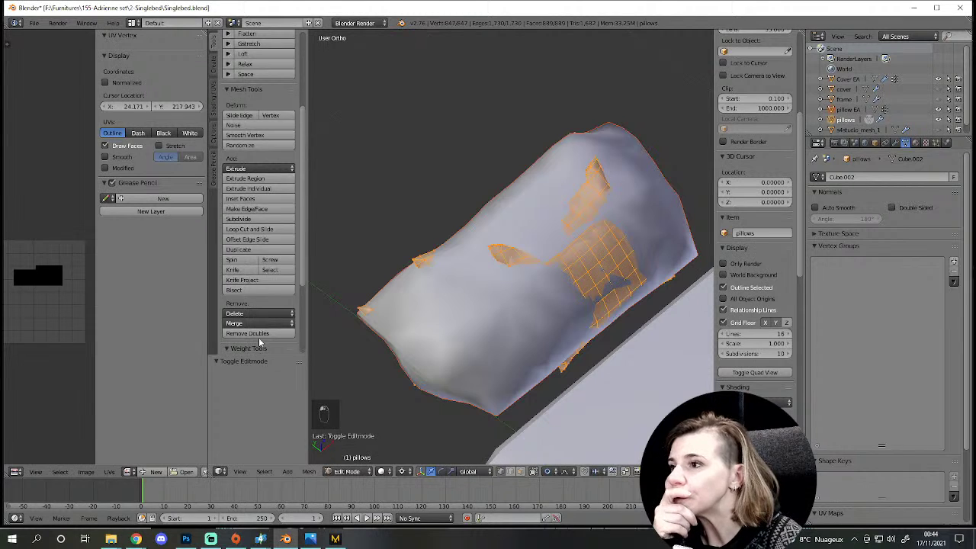
click(240, 292)
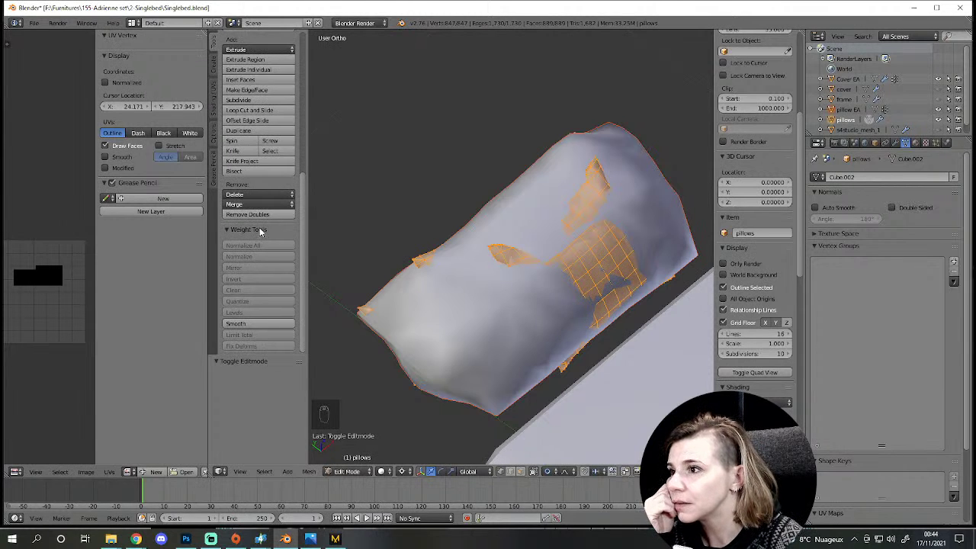
drag(264, 233, 364, 311)
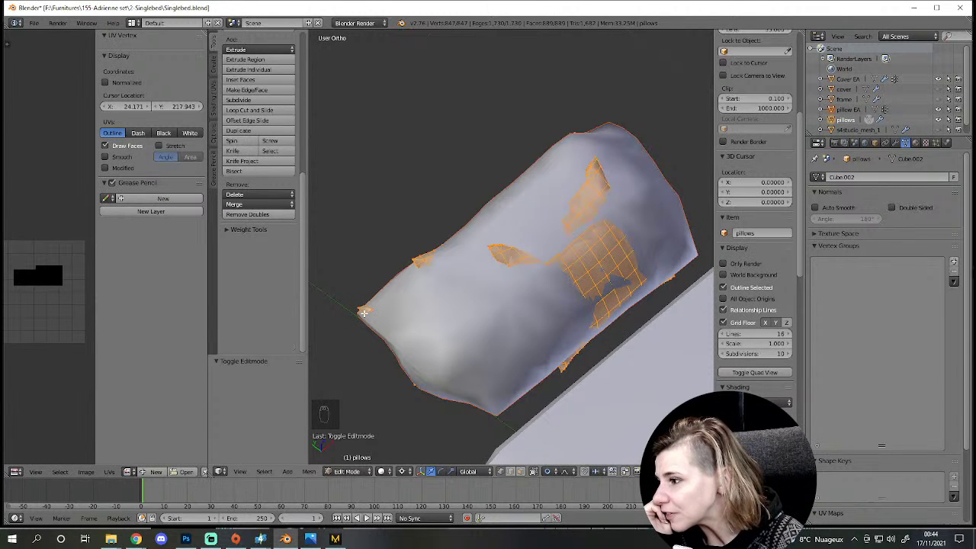
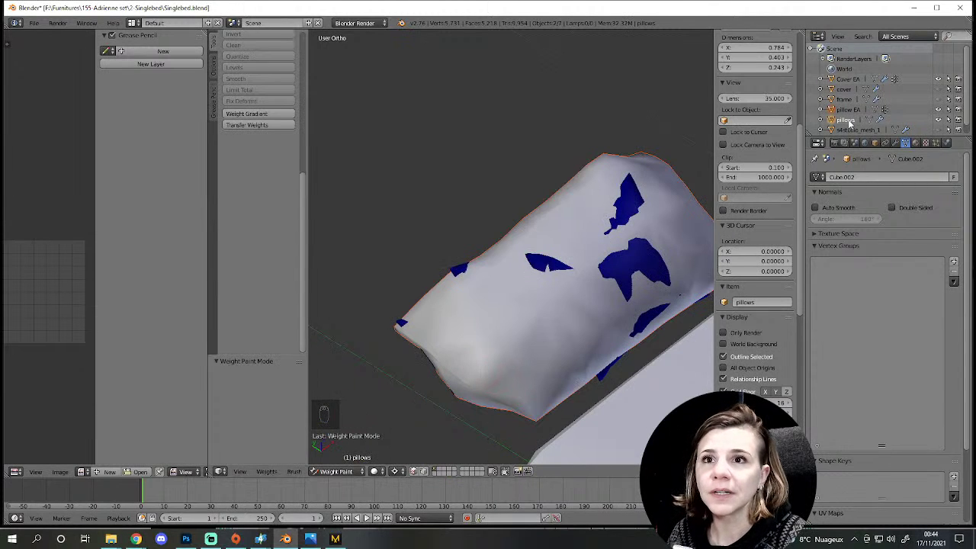
Step: Use Transfer Weights to bring all the bind vertex groups onto the pillows object
drag(854, 115, 273, 285)
drag(273, 286, 252, 311)
drag(253, 309, 234, 416)
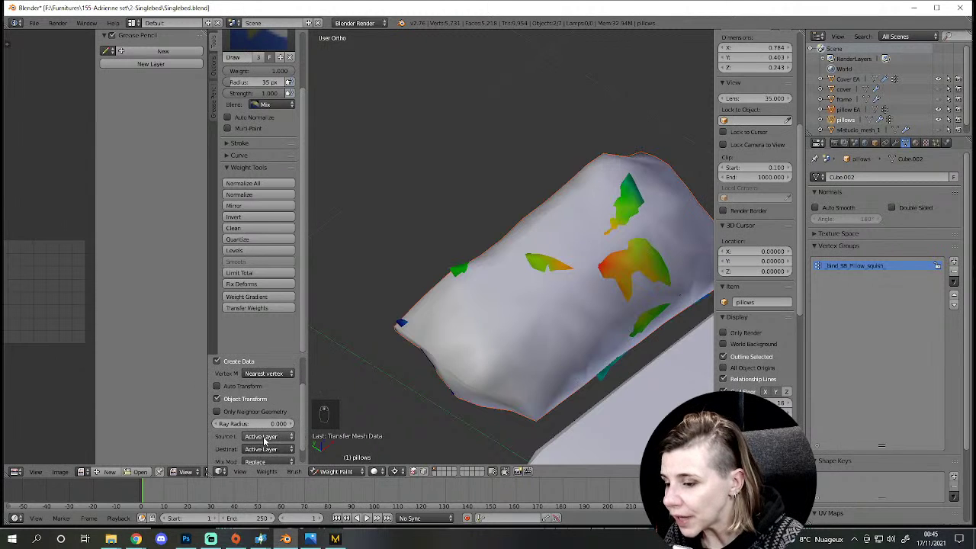
drag(263, 418, 266, 450)
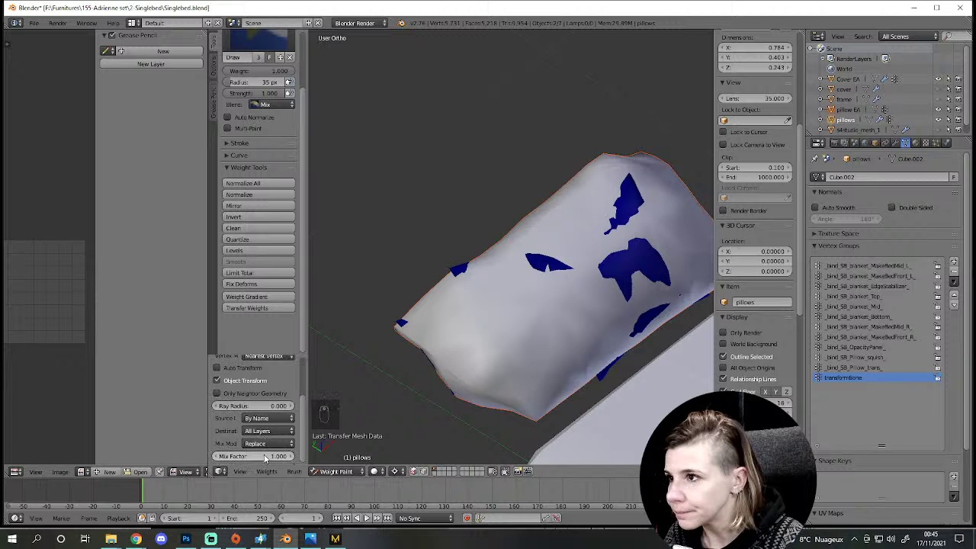
scroll(down, 3)
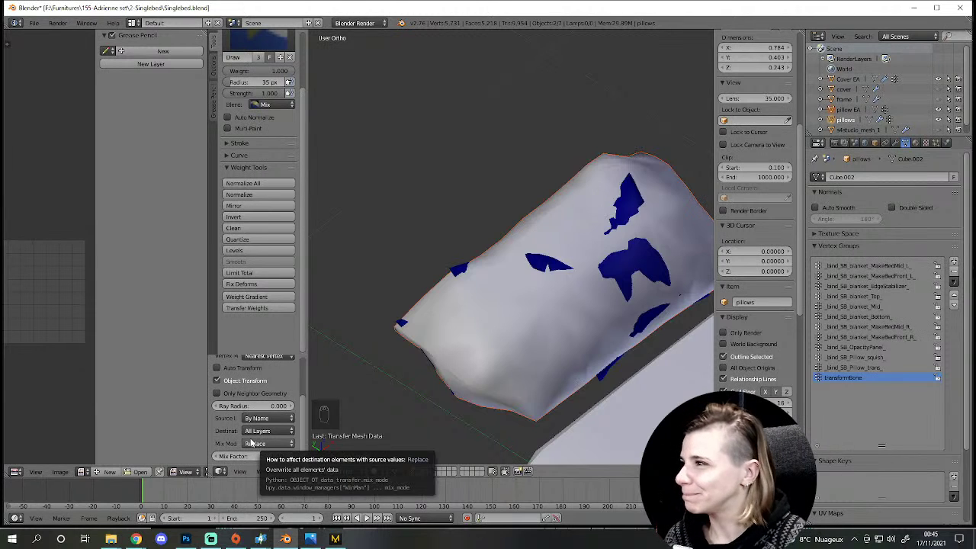
Step: Display the _bind_SB_Pillow_squish_ group's weights and orbit to review the painted patches
drag(607, 356, 879, 203)
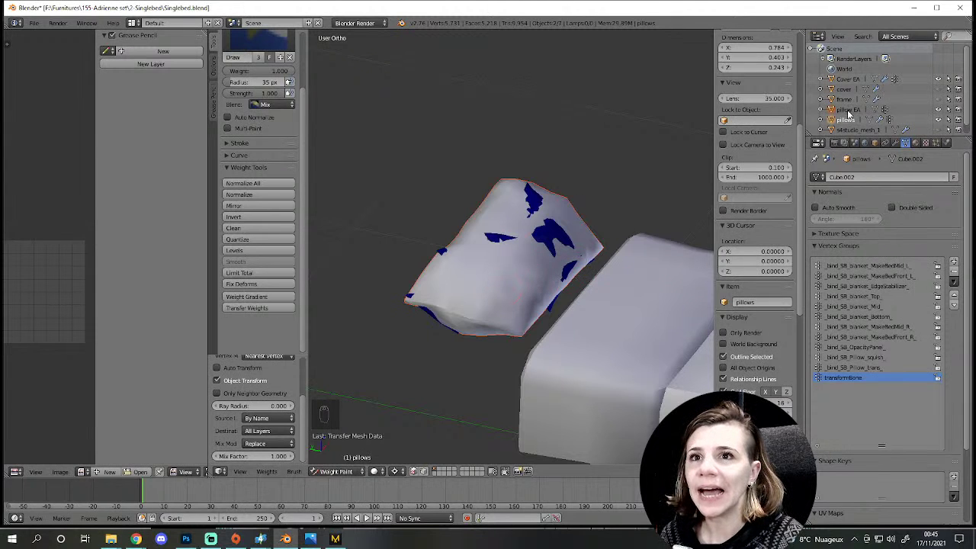
drag(555, 248, 650, 345)
drag(650, 345, 872, 360)
click(602, 380)
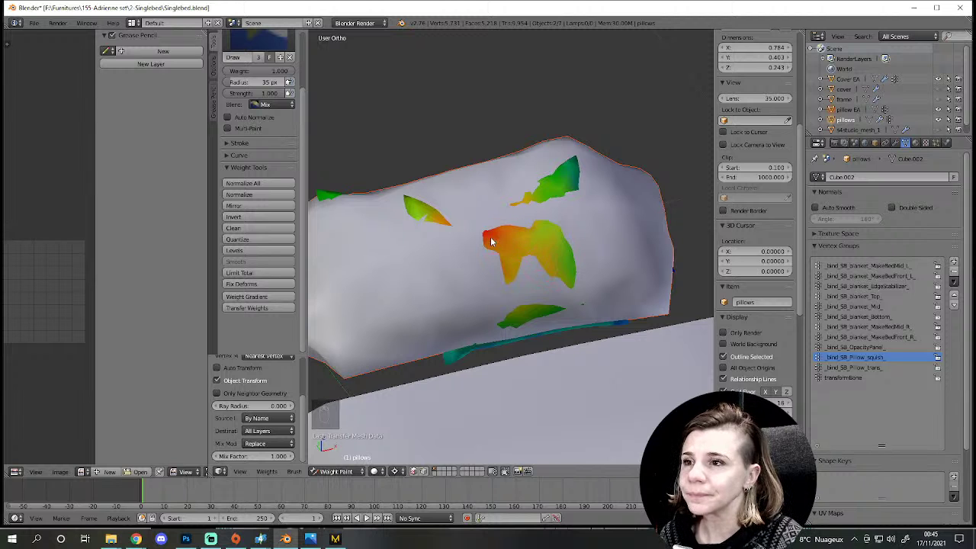
drag(495, 263, 491, 275)
drag(514, 280, 525, 292)
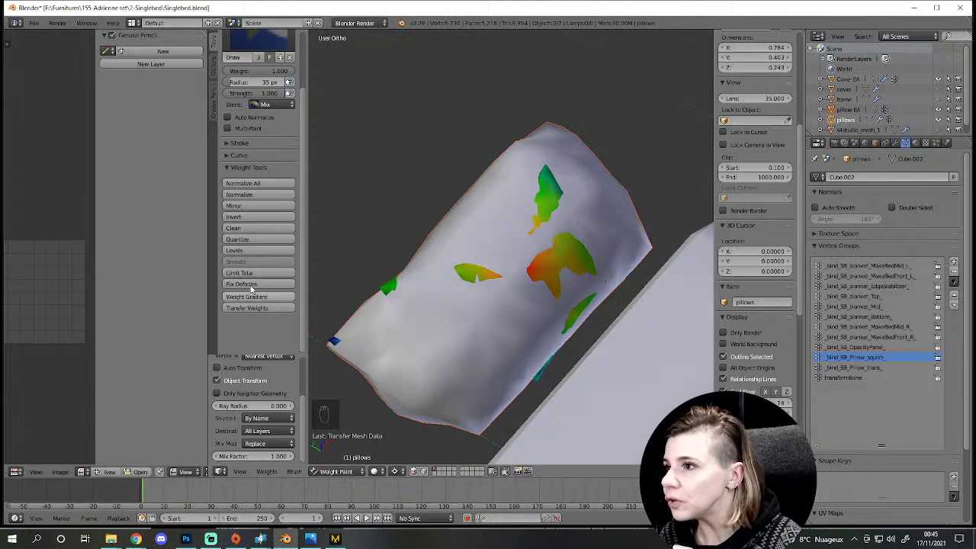
drag(242, 231, 276, 438)
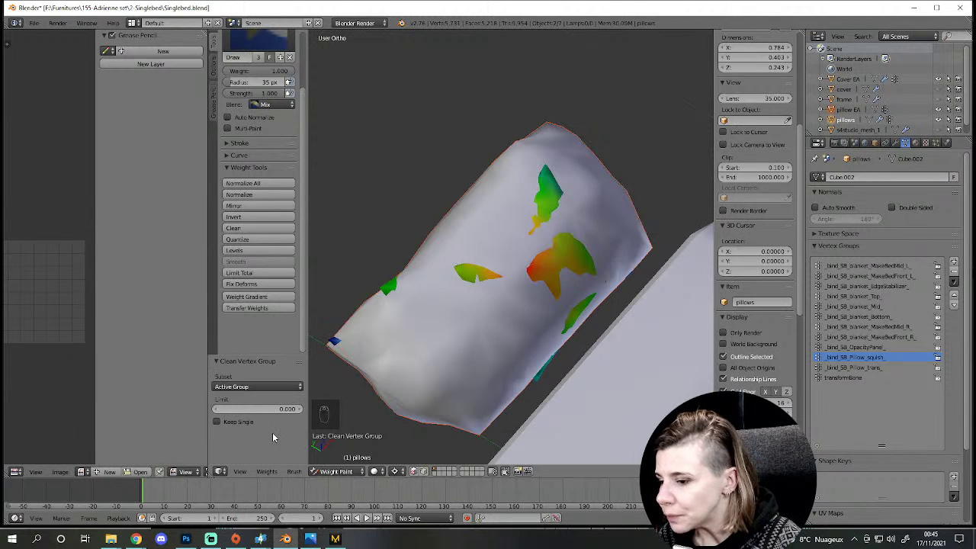
drag(237, 391, 235, 367)
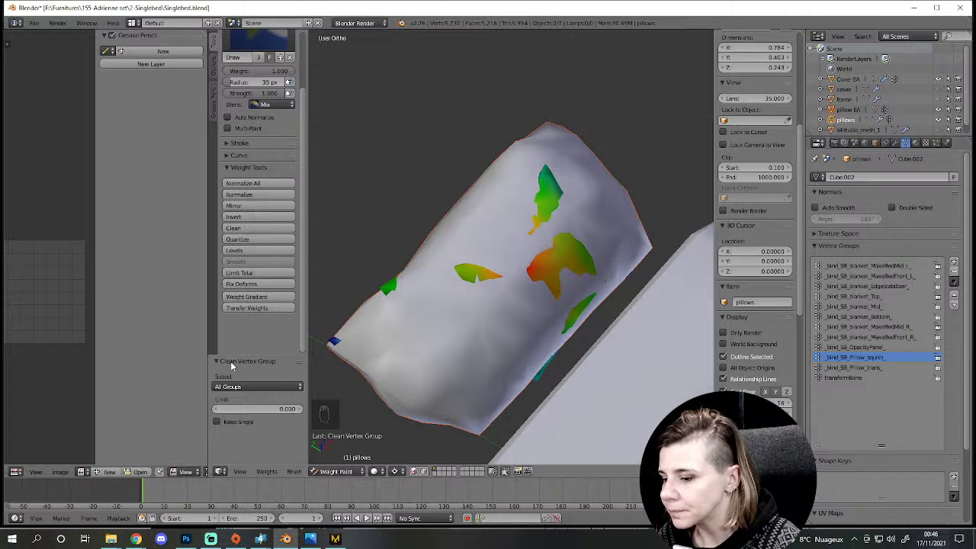
drag(451, 357, 605, 233)
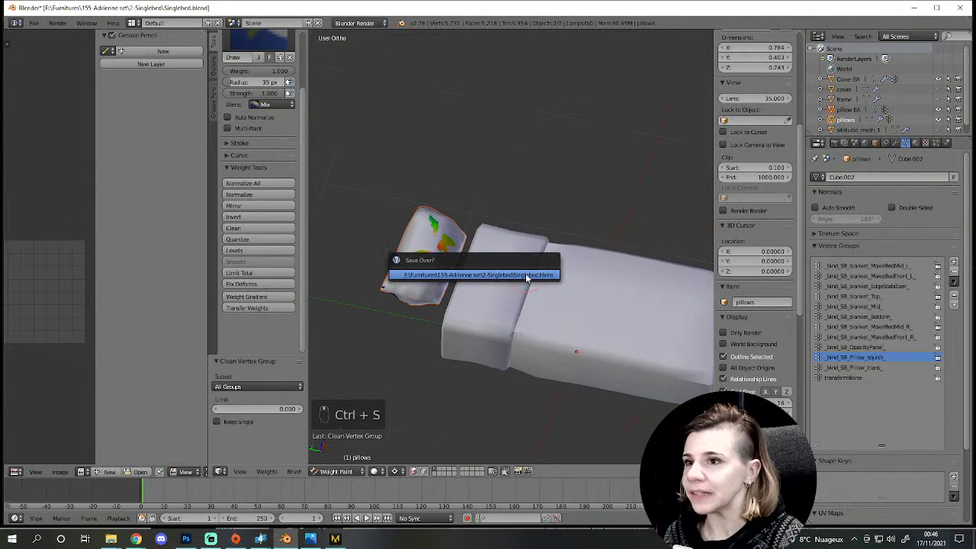
Step: Confirm saving over the bed blend file
key(ctrl+s)
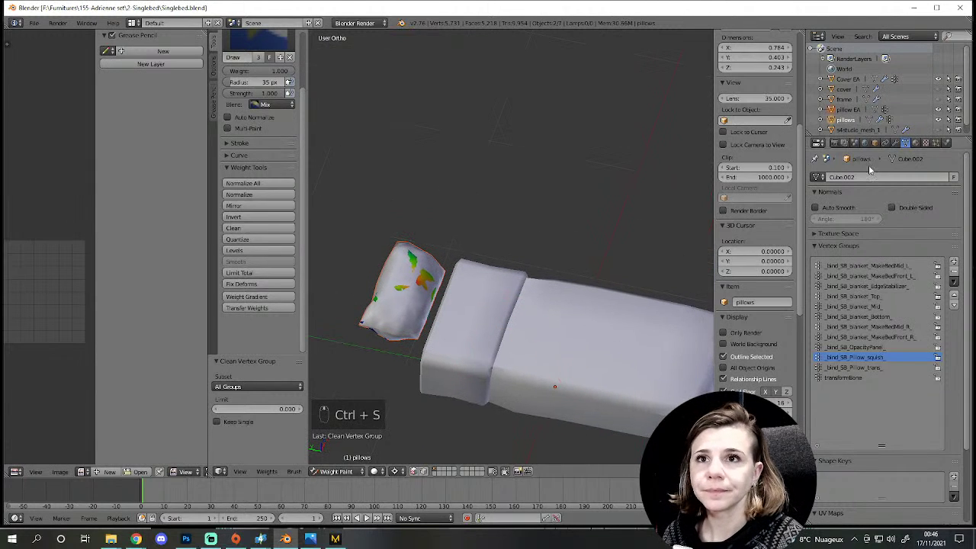
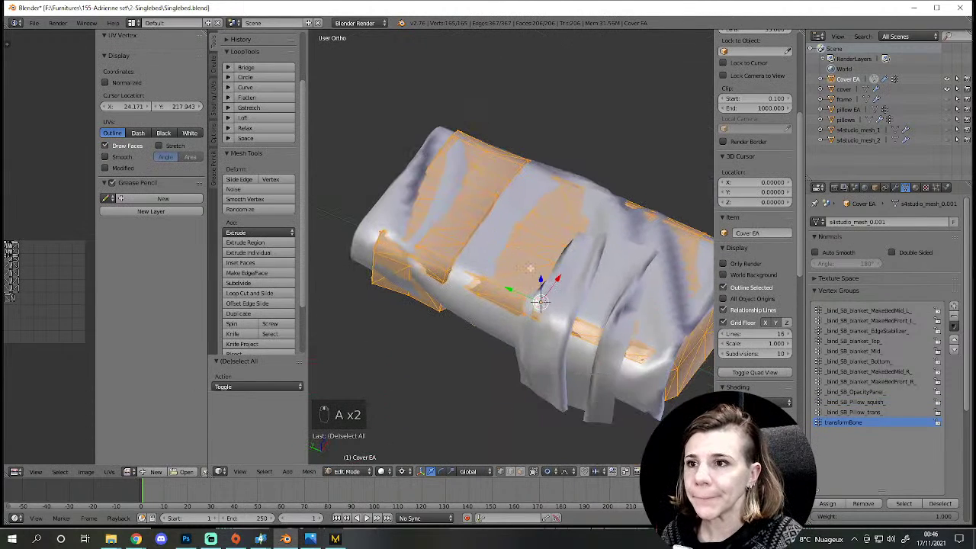
Step: Make Cover EA active with a Catmull-Clark Subdivision Surface modifier for editing
drag(903, 195, 765, 394)
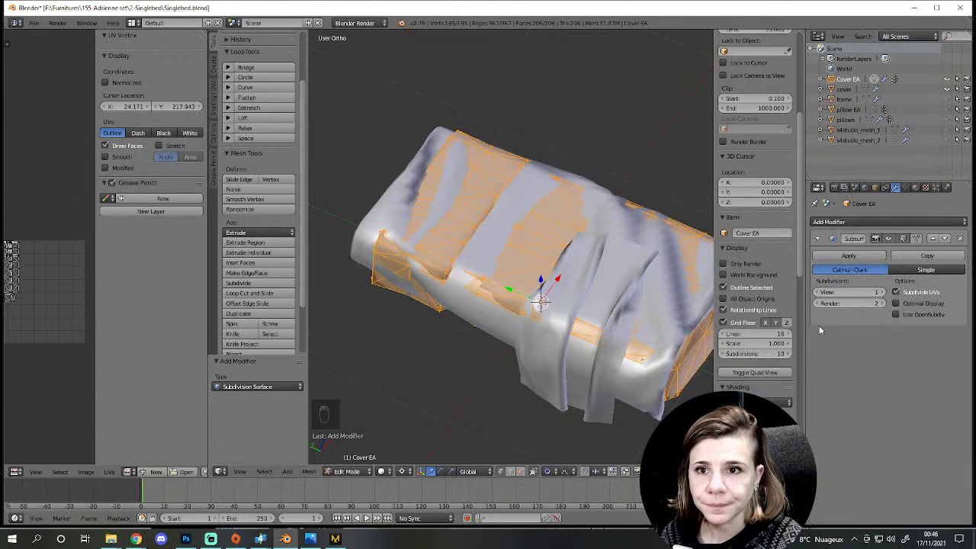
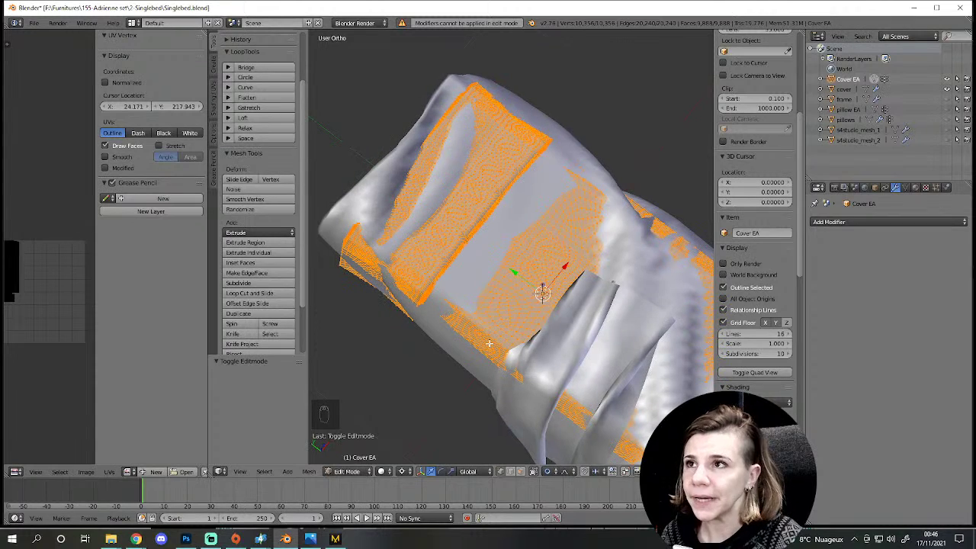
Step: View the cover from the top in wireframe and box-select the stray band along its upper edge
key(KP_7)
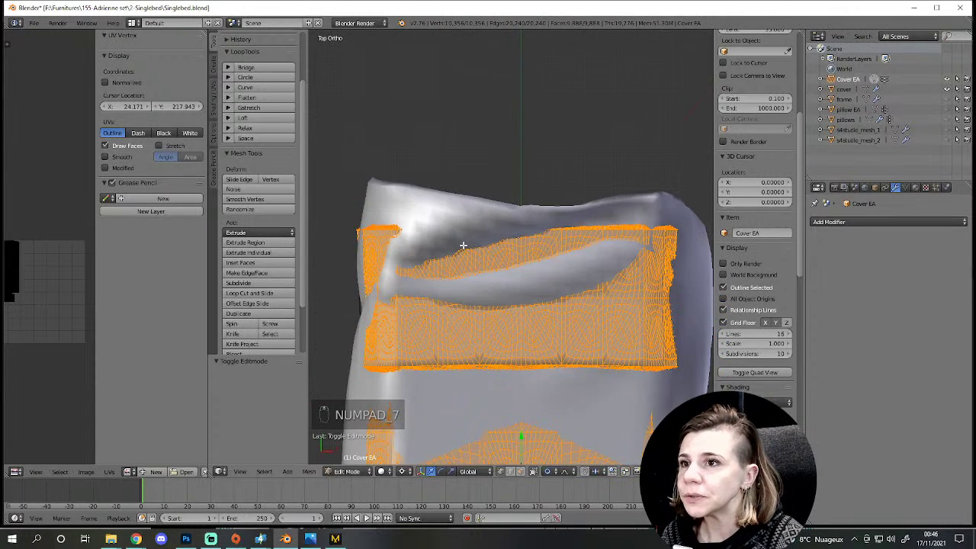
key(z)
key(a)
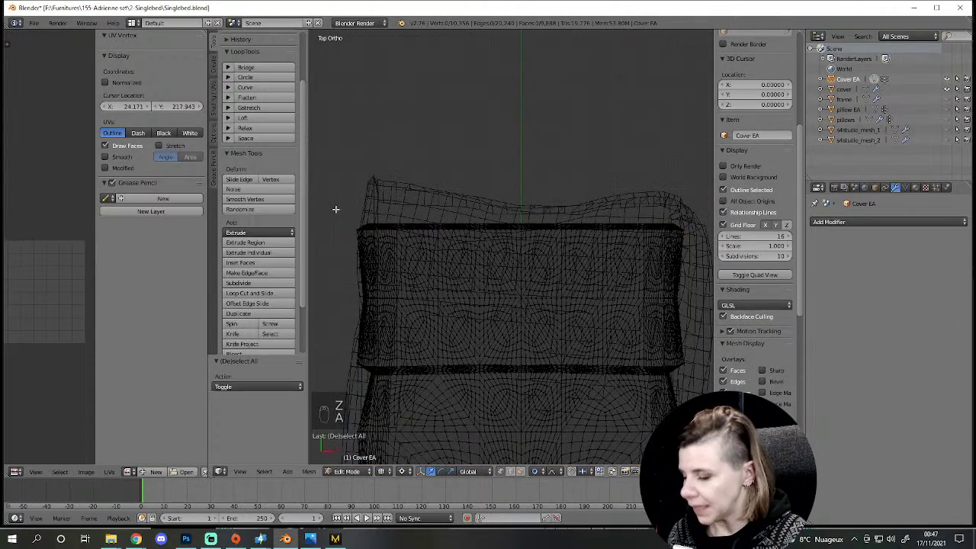
key(b)
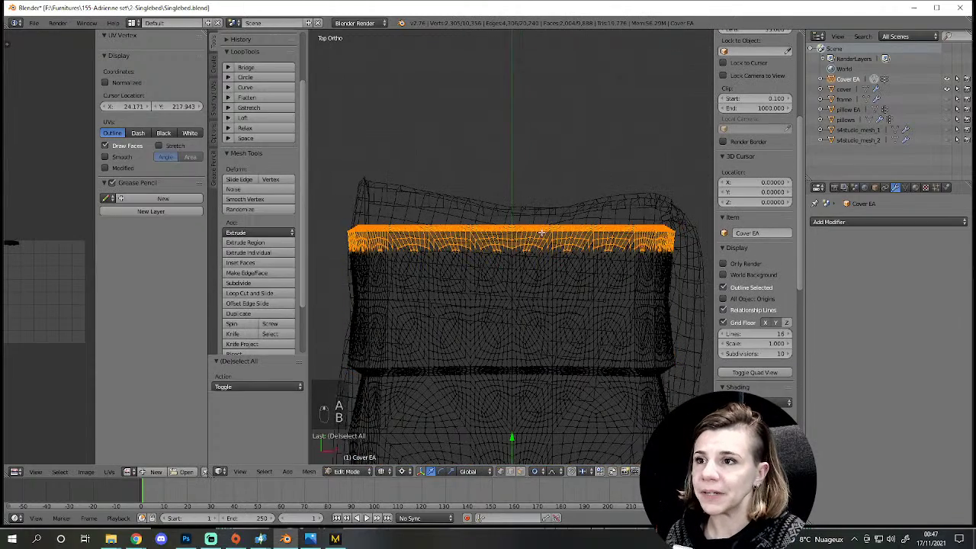
key(g)
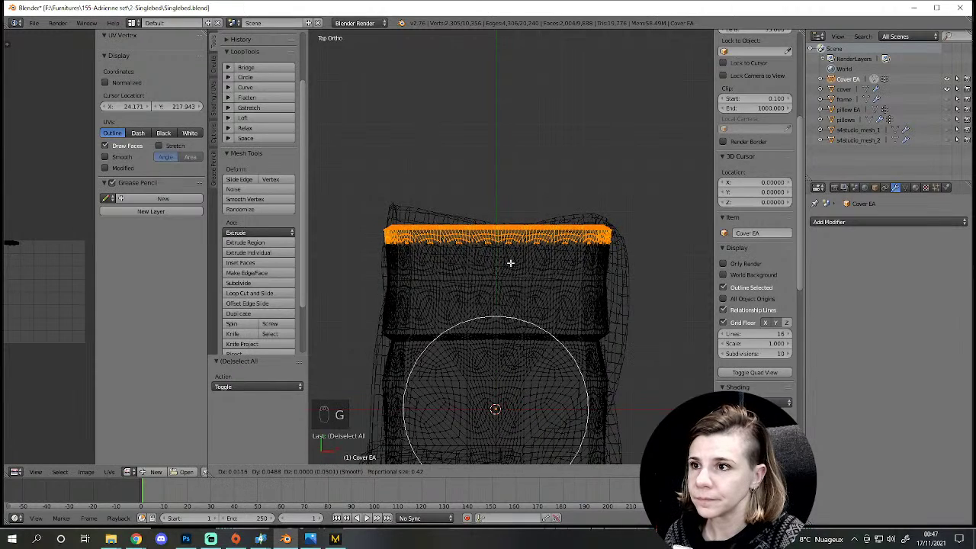
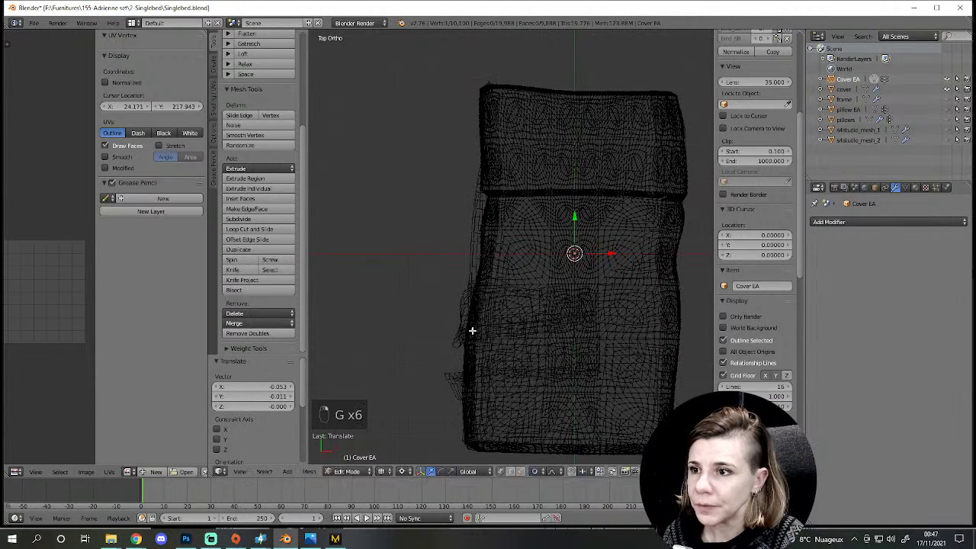
Step: Check the cover's edge close up, then review it from the side and front views
key(g)
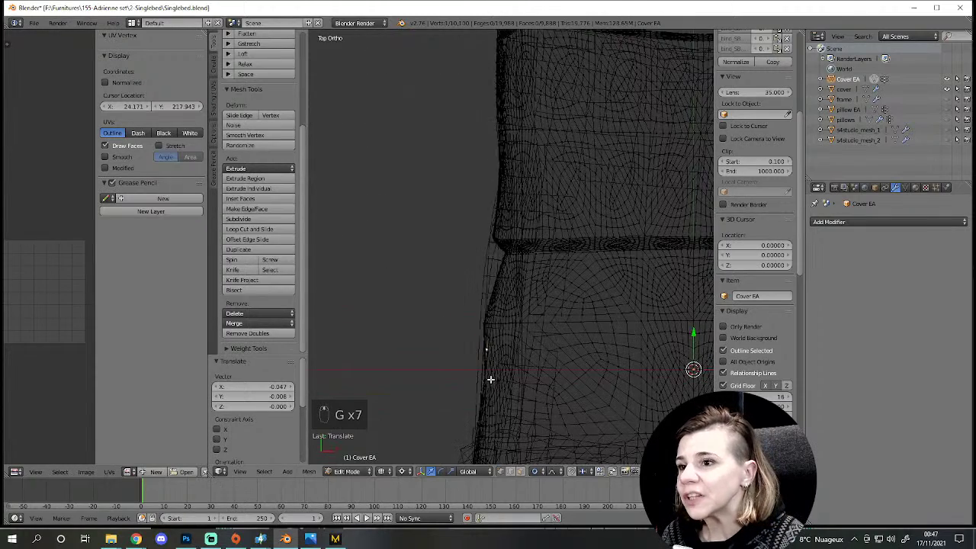
key(g)
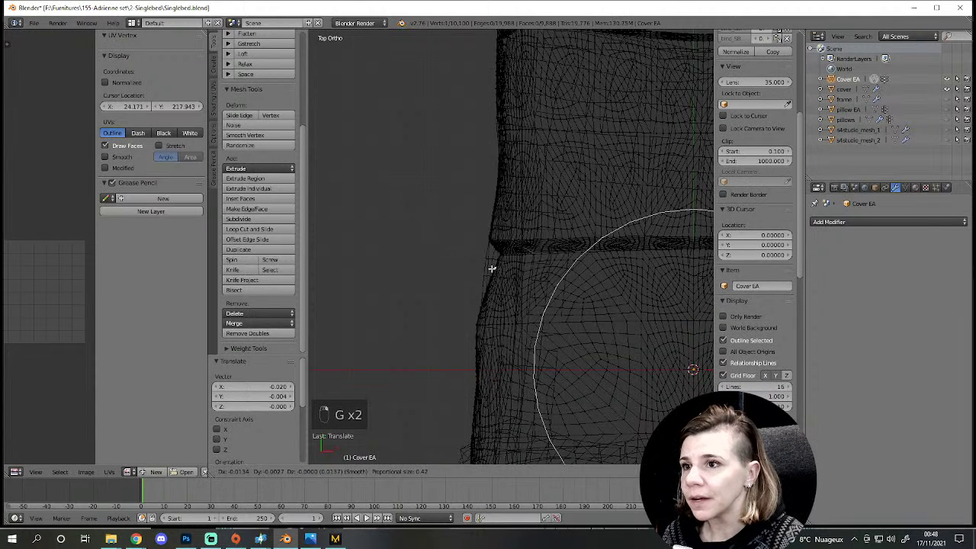
key(g)
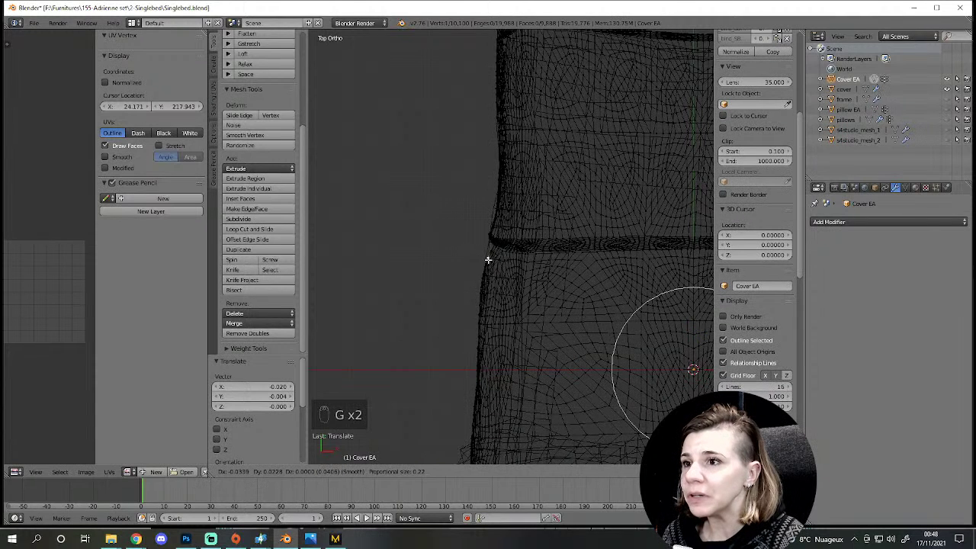
key(g)
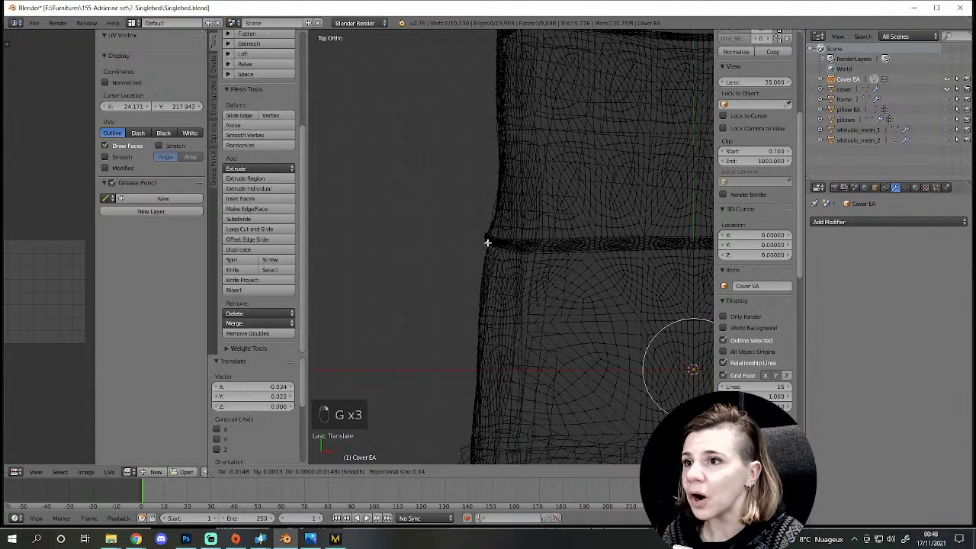
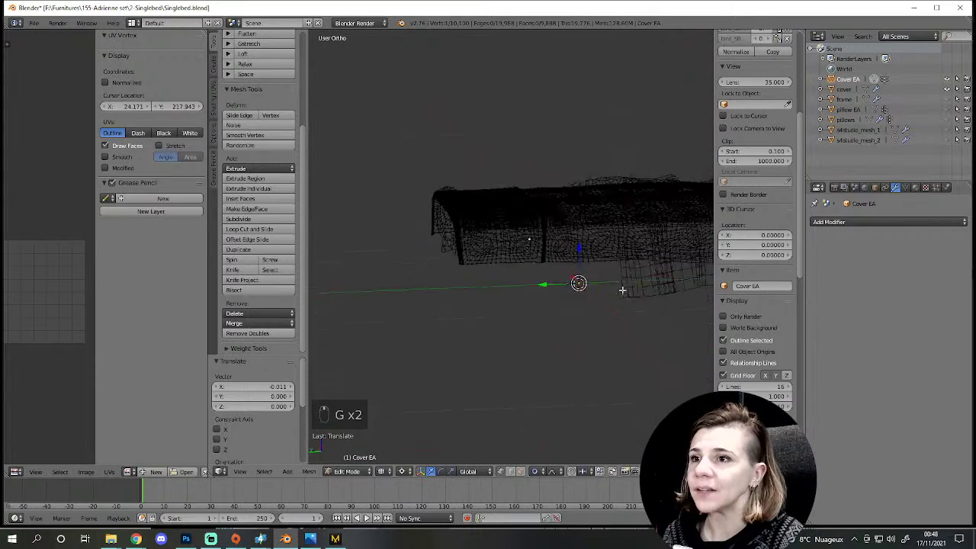
key(a)
key(z)
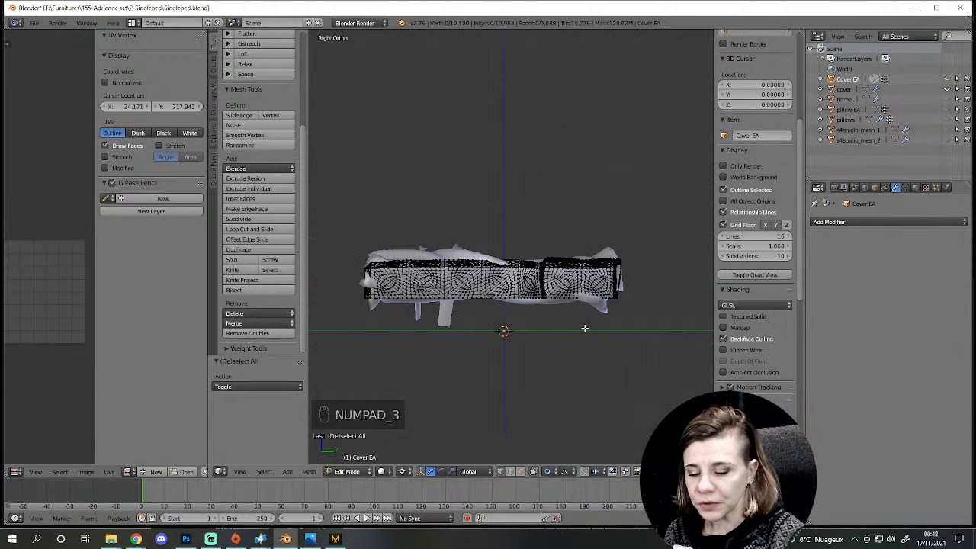
key(KP_3)
key(KP_1)
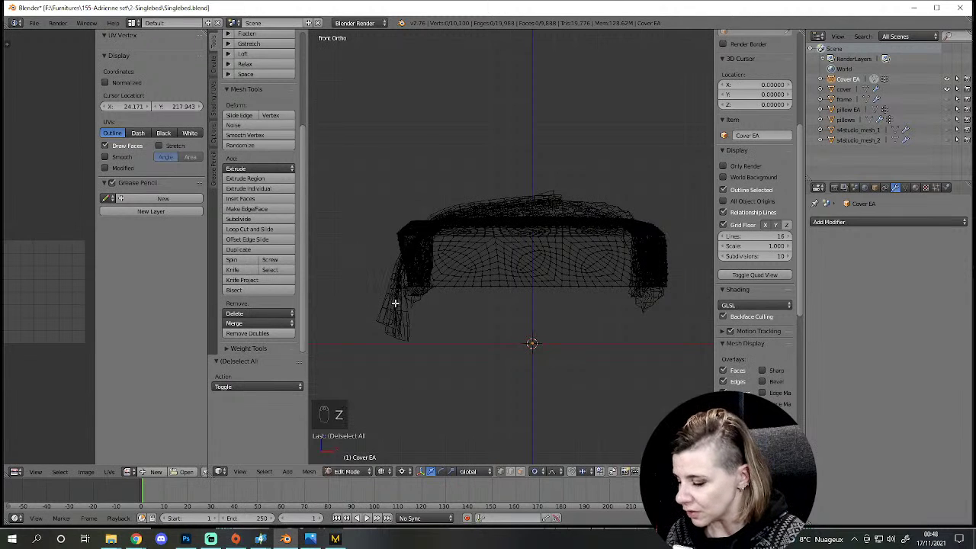
key(z)
key(c)
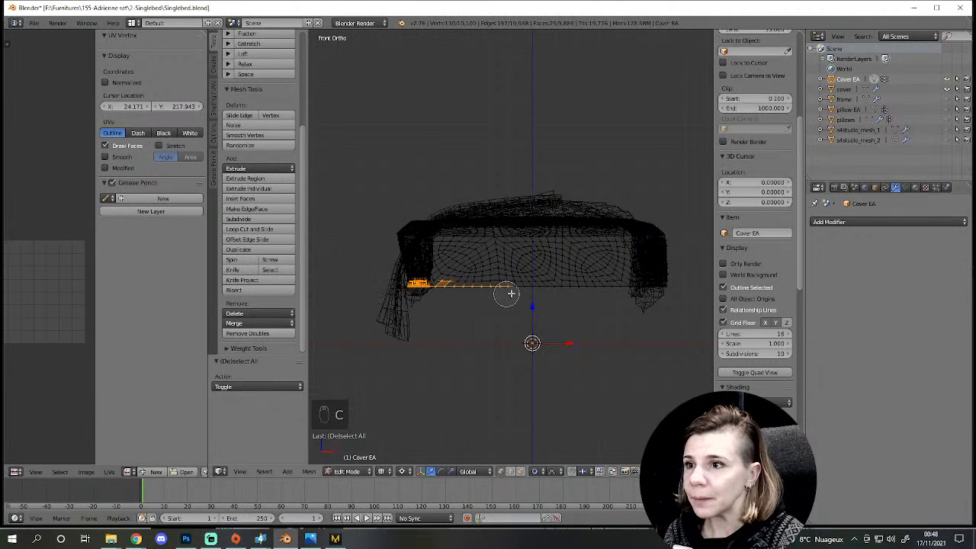
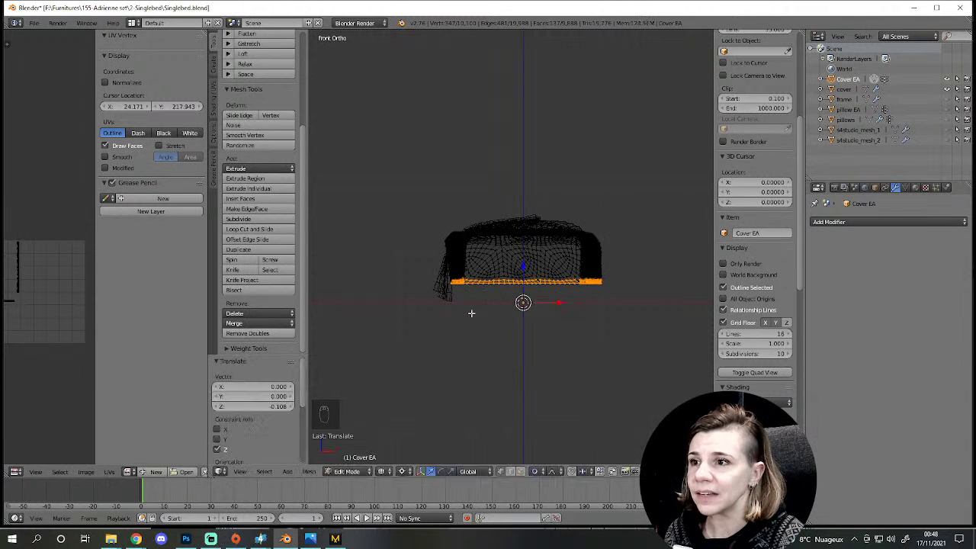
key(z)
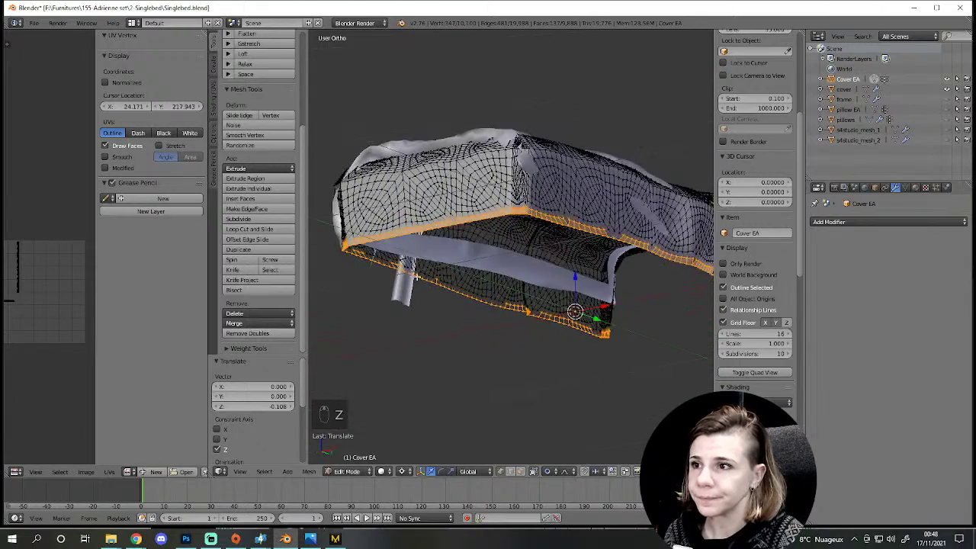
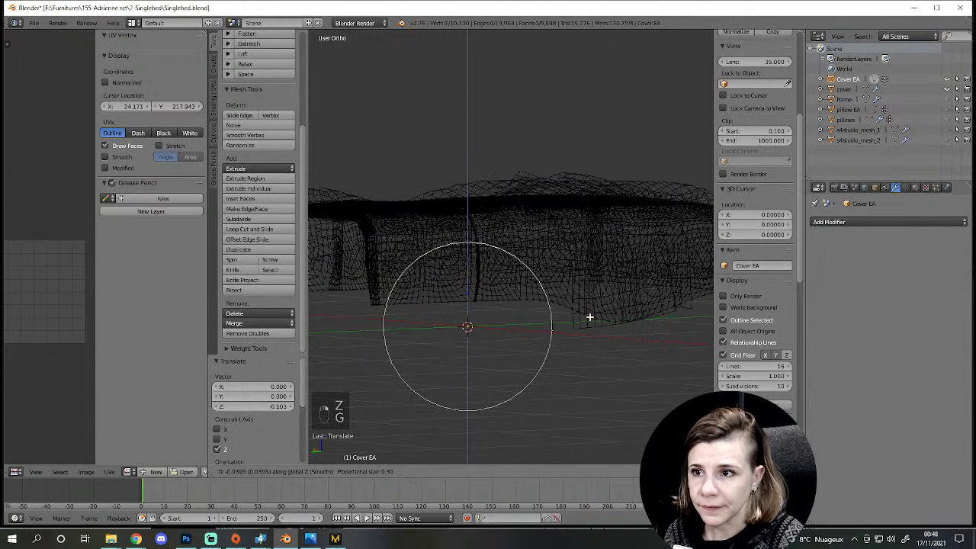
key(g)
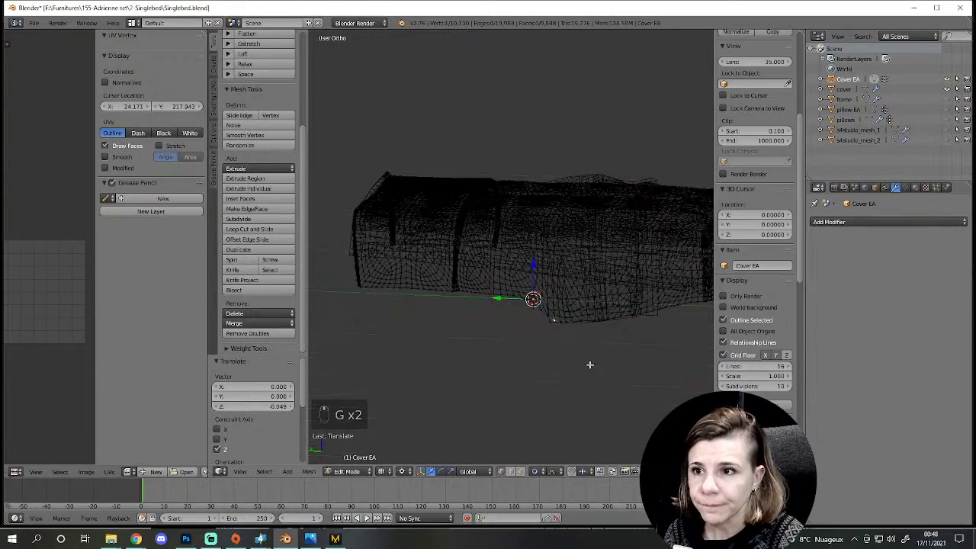
key(z)
key(z)
key(g)
key(z)
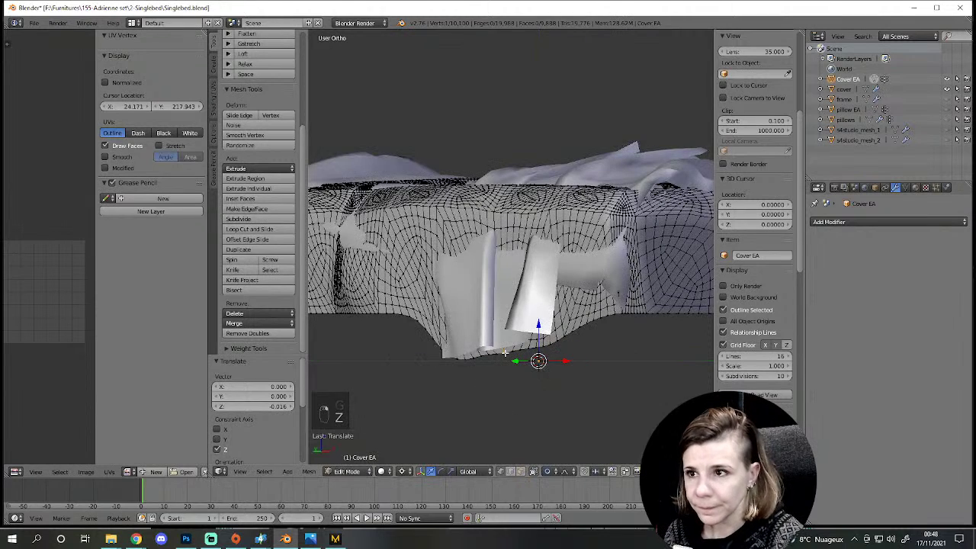
key(KP_3)
key(KP_1)
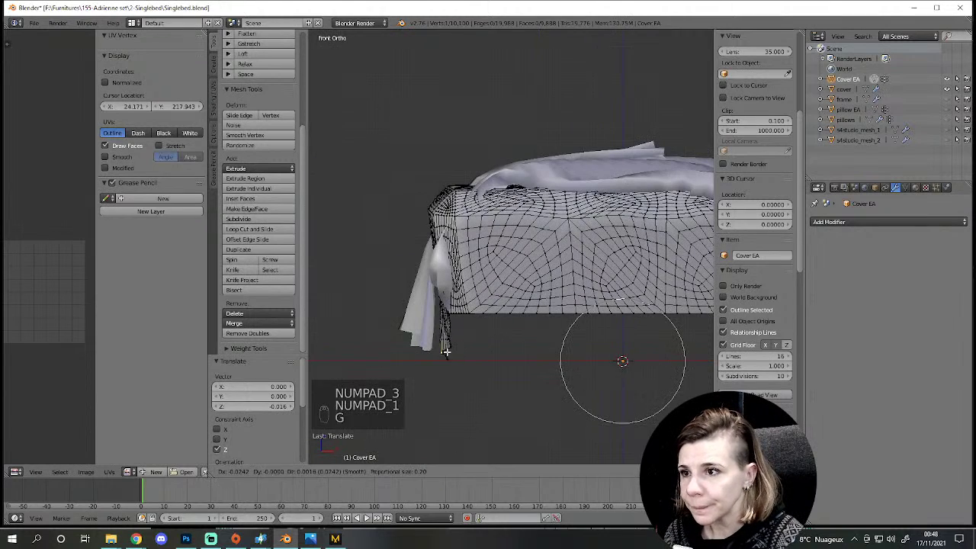
key(g)
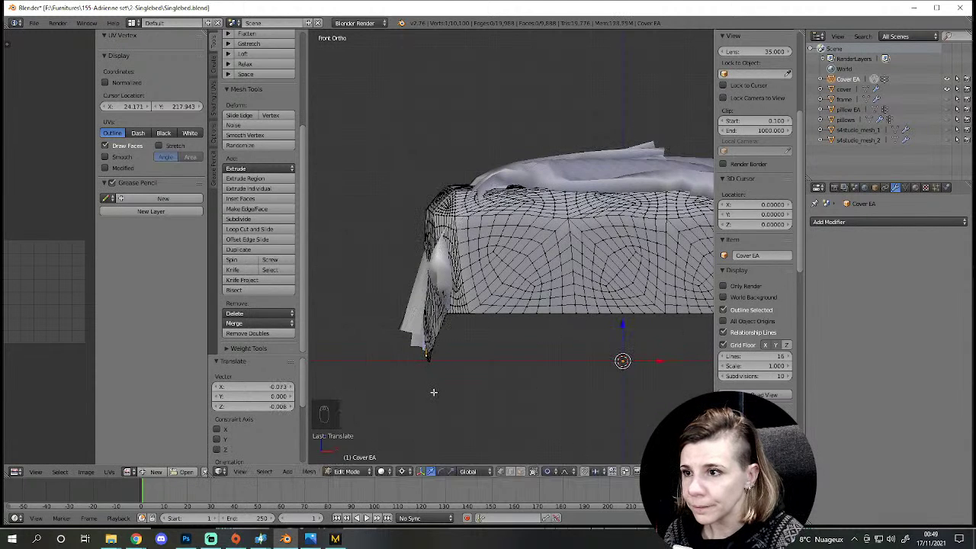
key(r)
key(g)
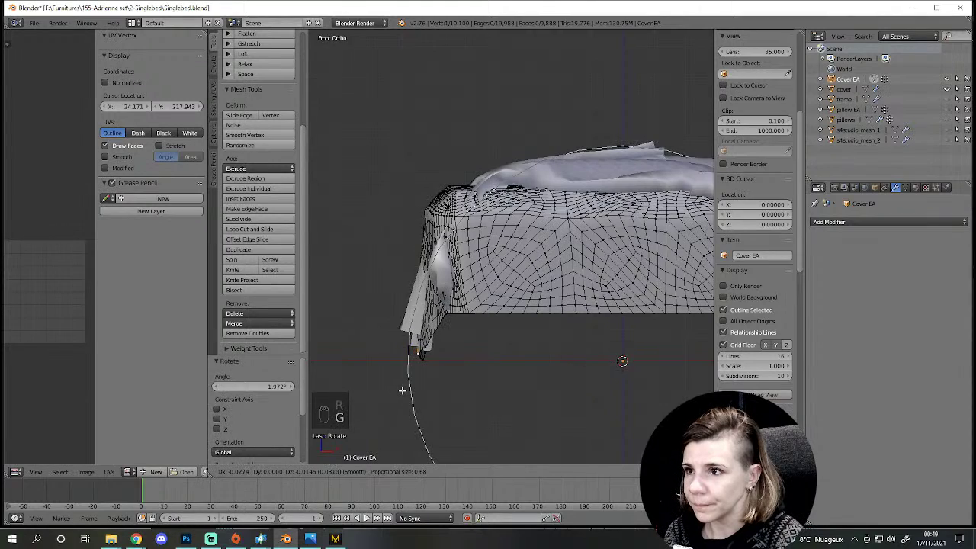
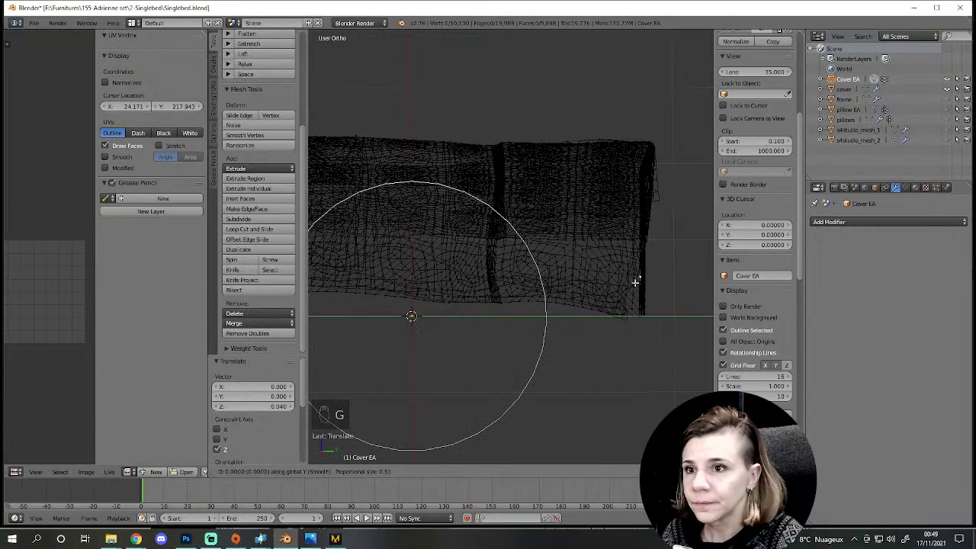
key(g)
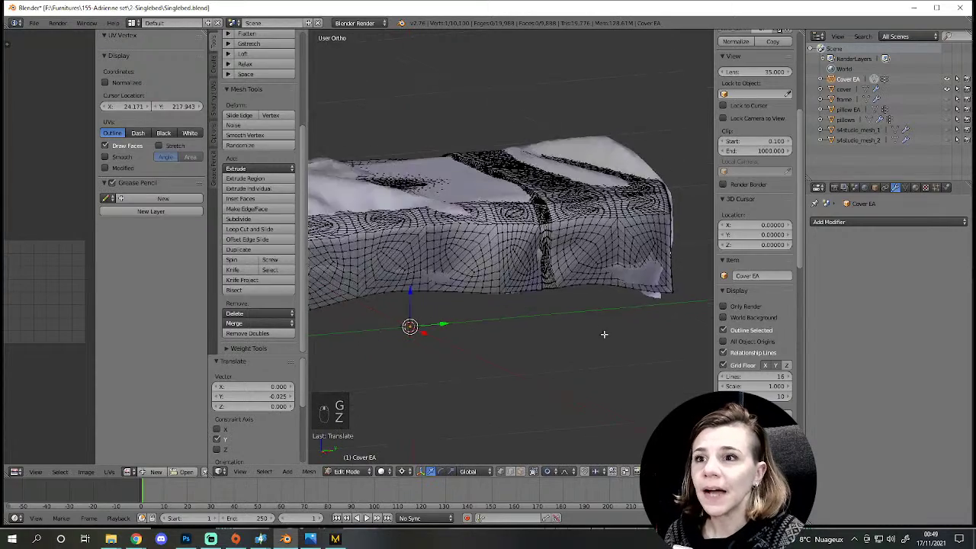
key(z)
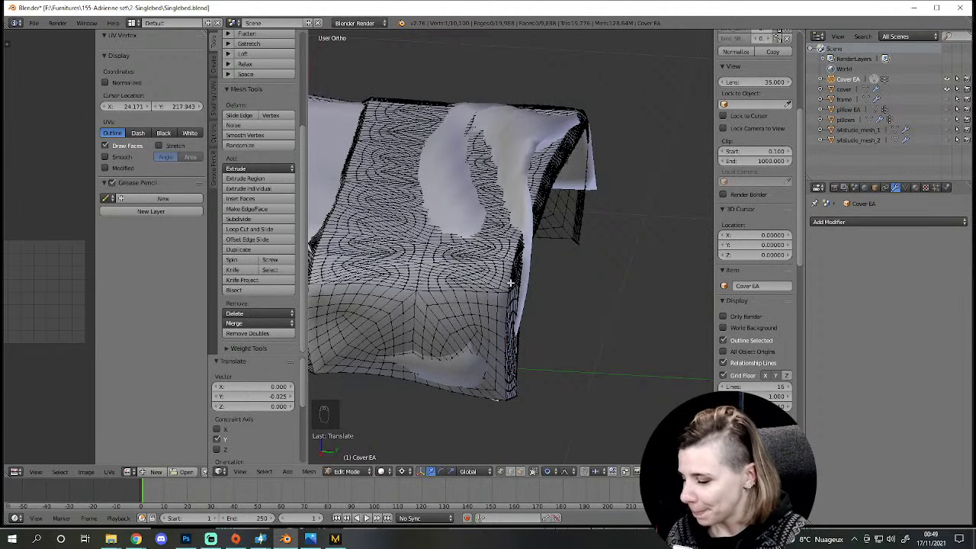
key(g)
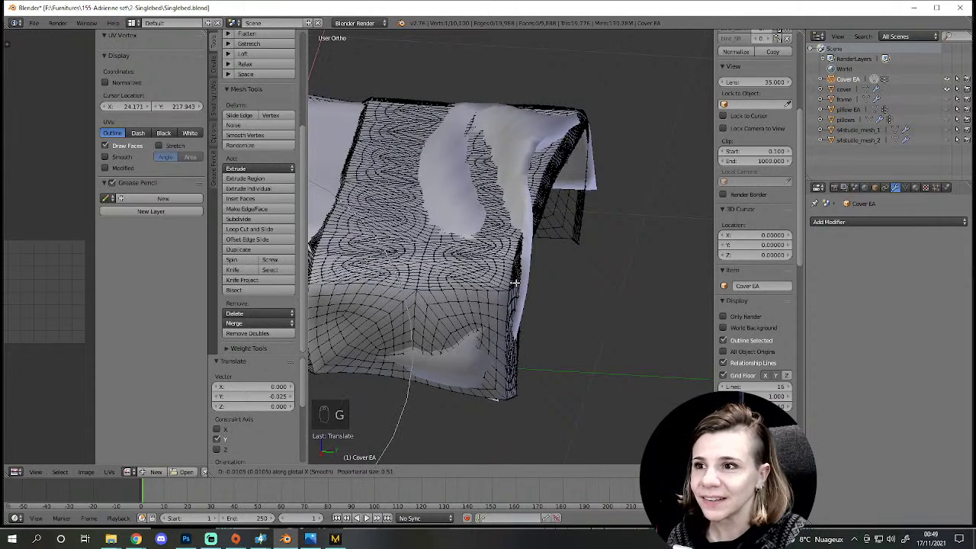
key(KP_7)
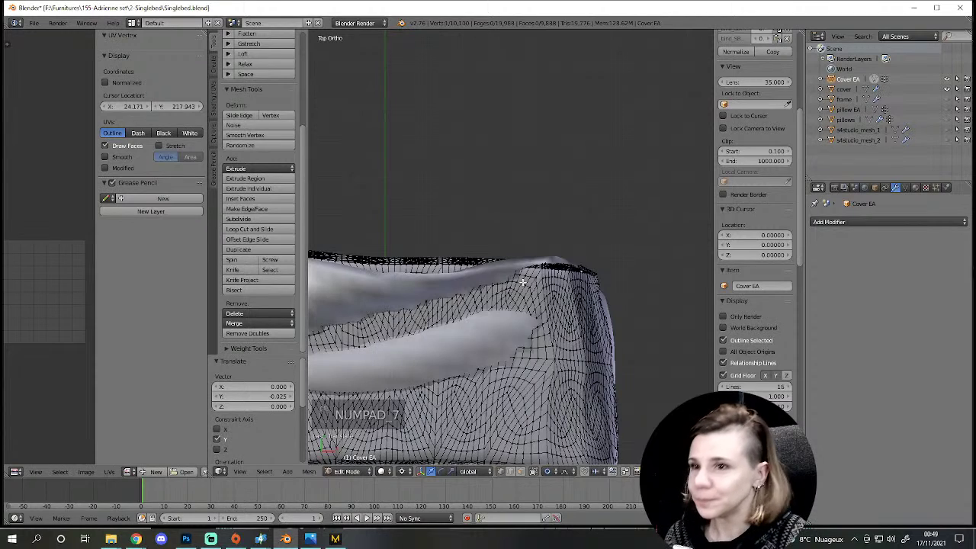
key(g)
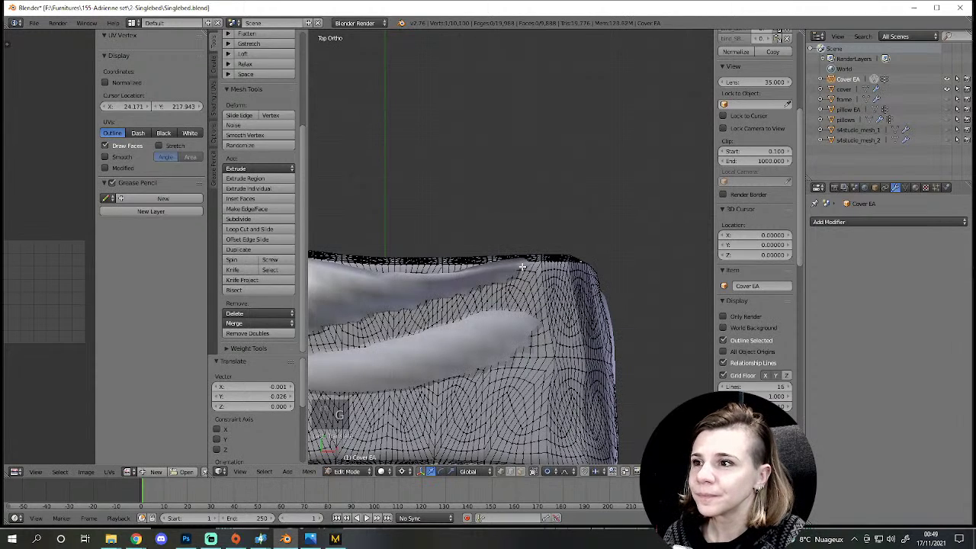
key(z)
key(g)
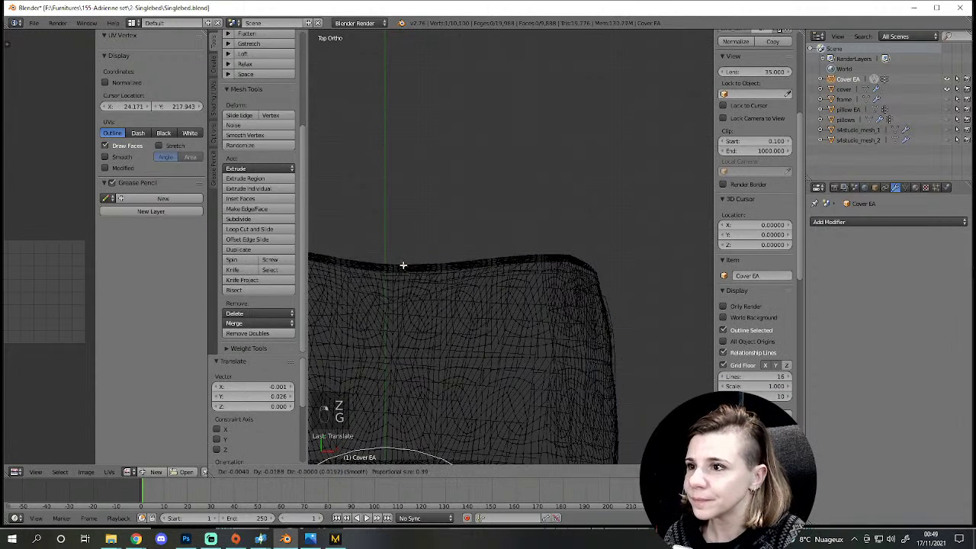
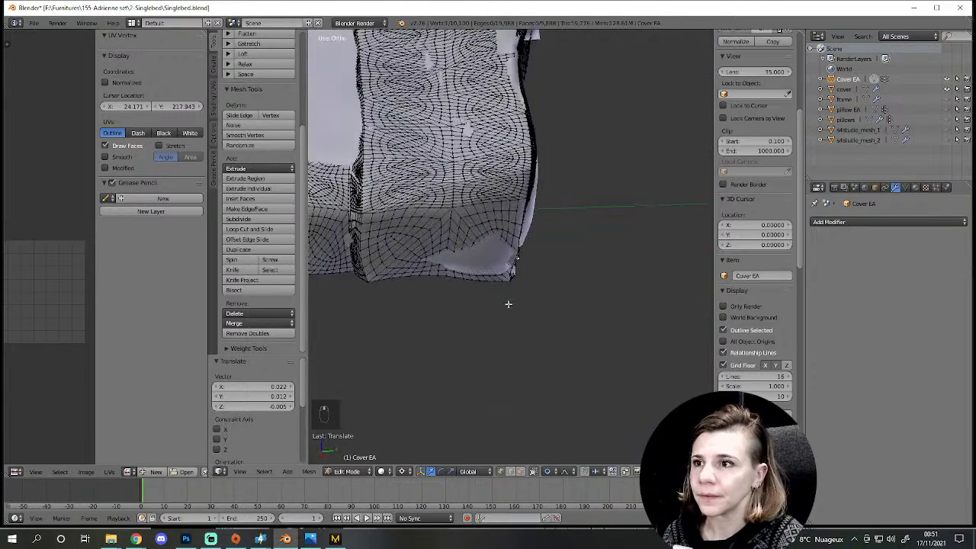
key(z)
key(z)
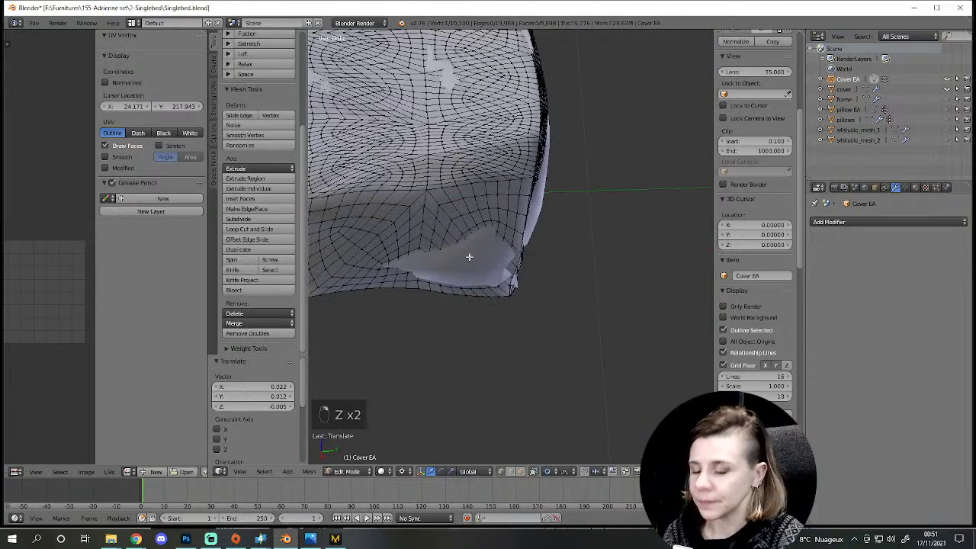
key(g)
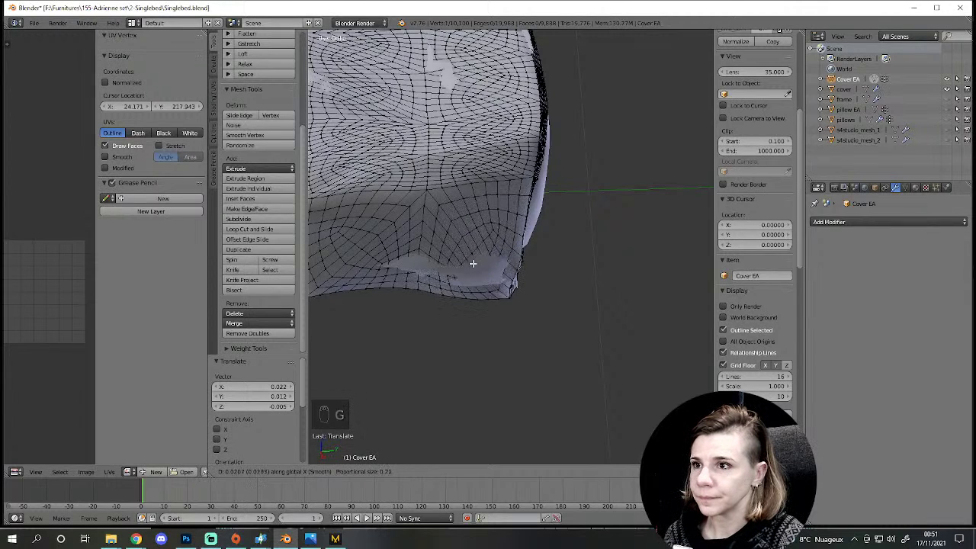
drag(474, 262, 527, 339)
key(z)
key(z)
key(g)
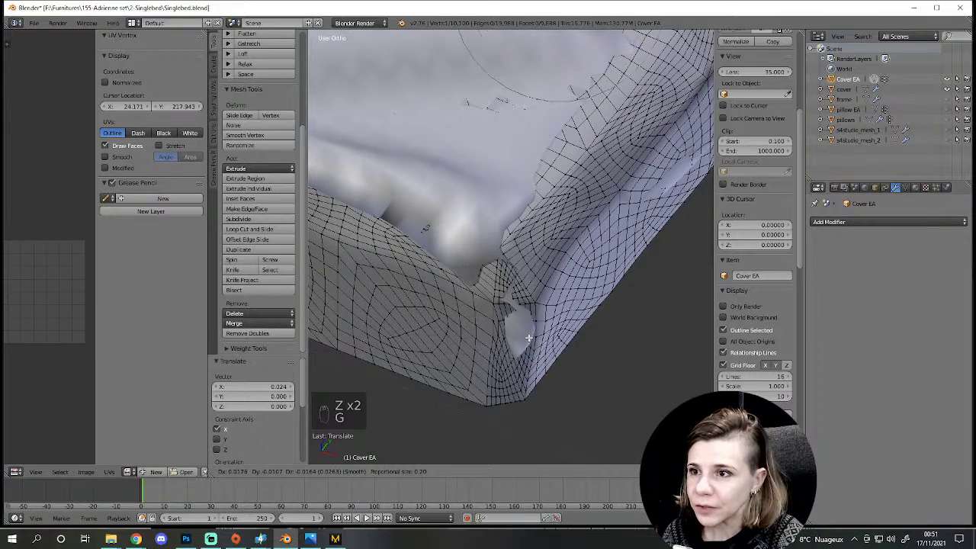
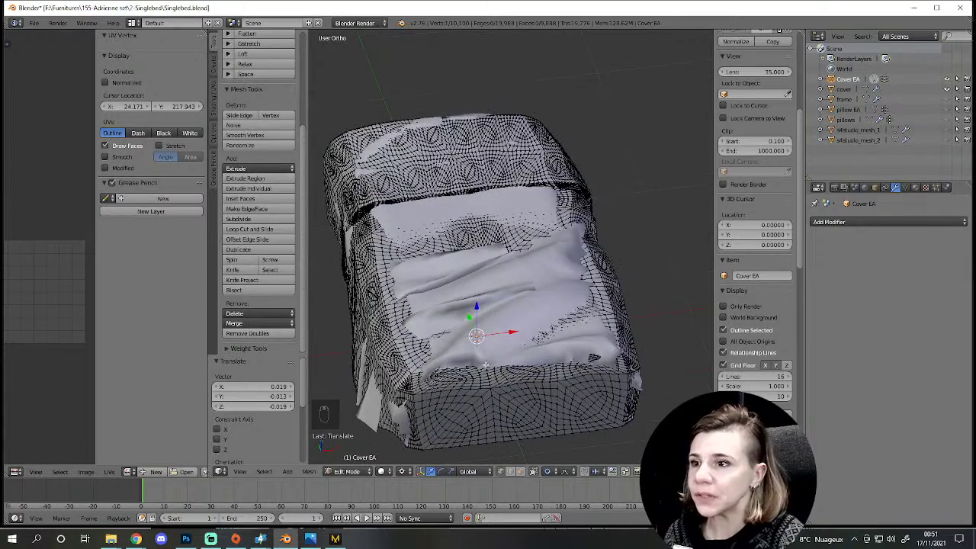
Step: Show the Cover EA mesh as wireframe to see its inner geometry, then return to solid display
key(g)
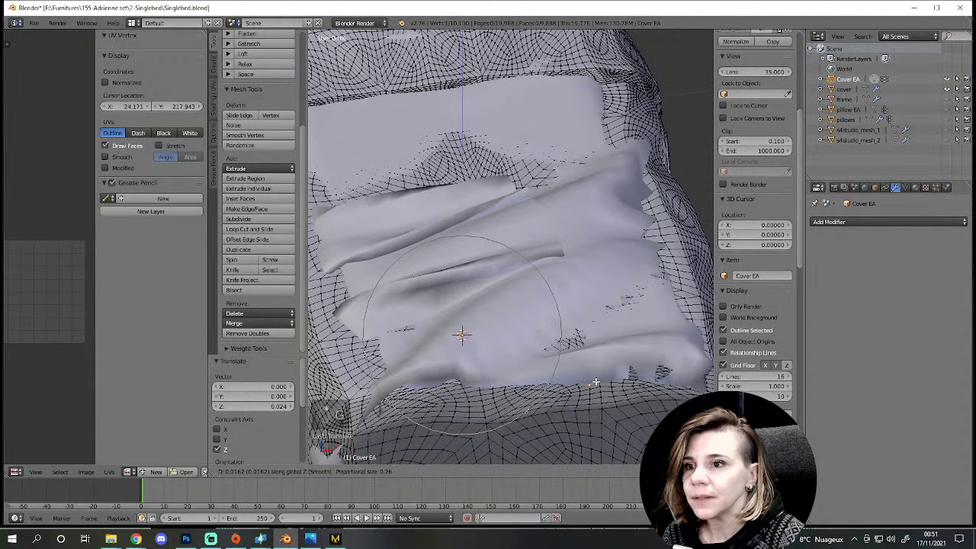
key(g)
key(g)
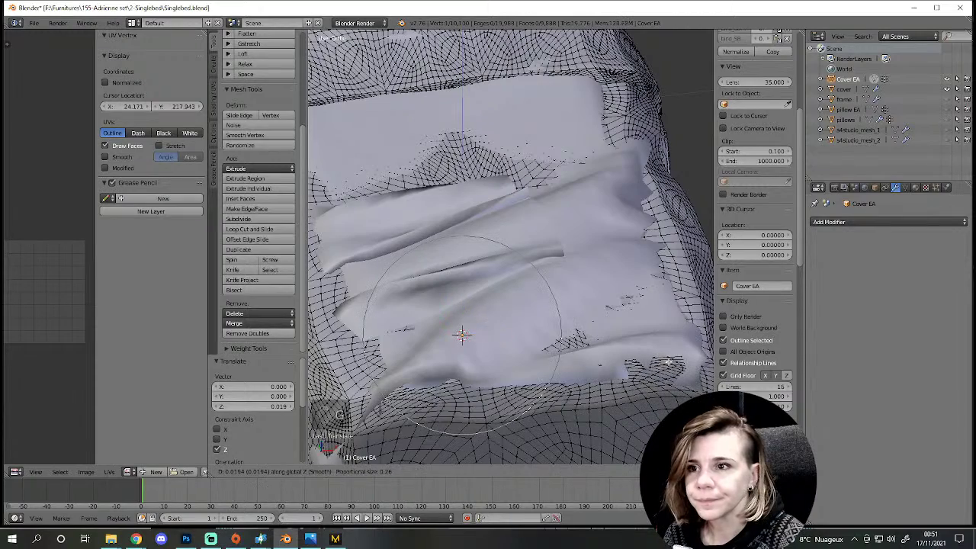
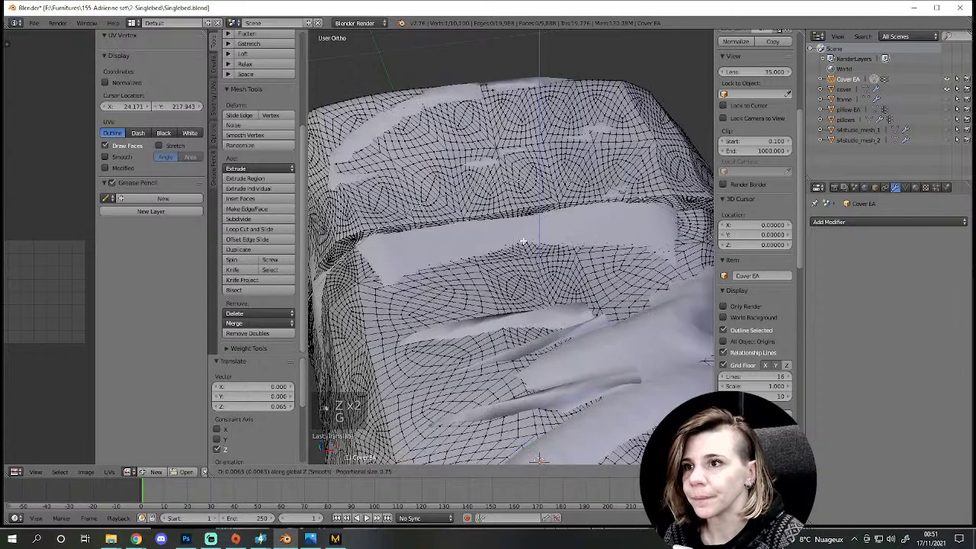
key(z)
key(g)
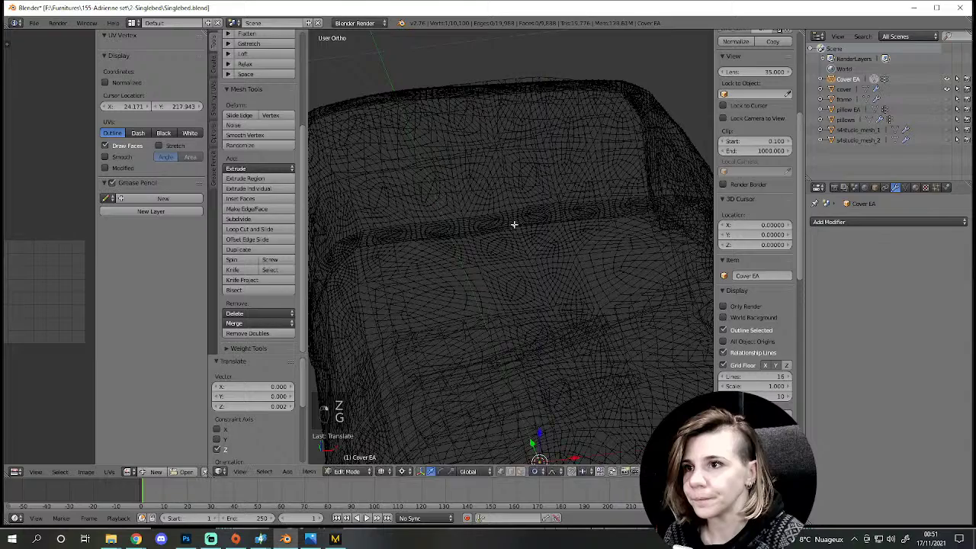
key(z)
key(g)
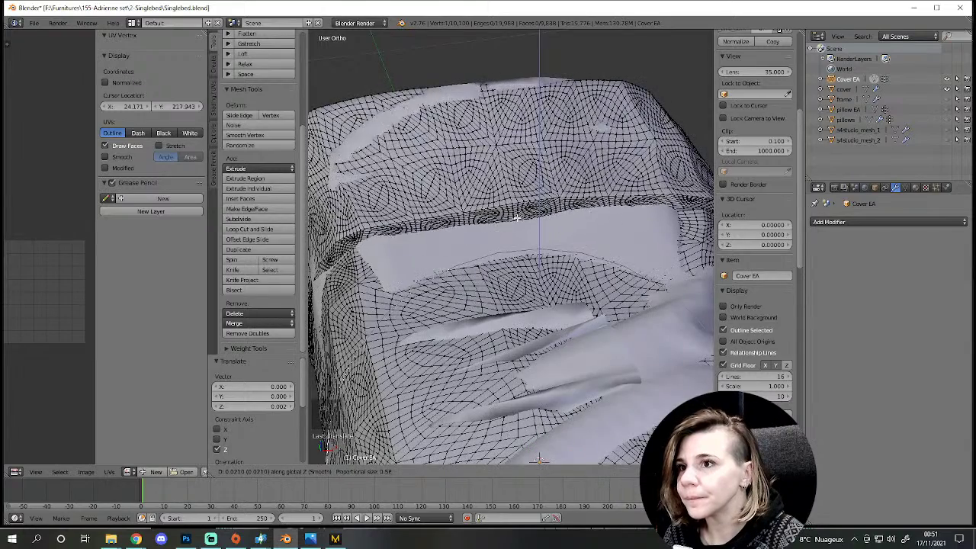
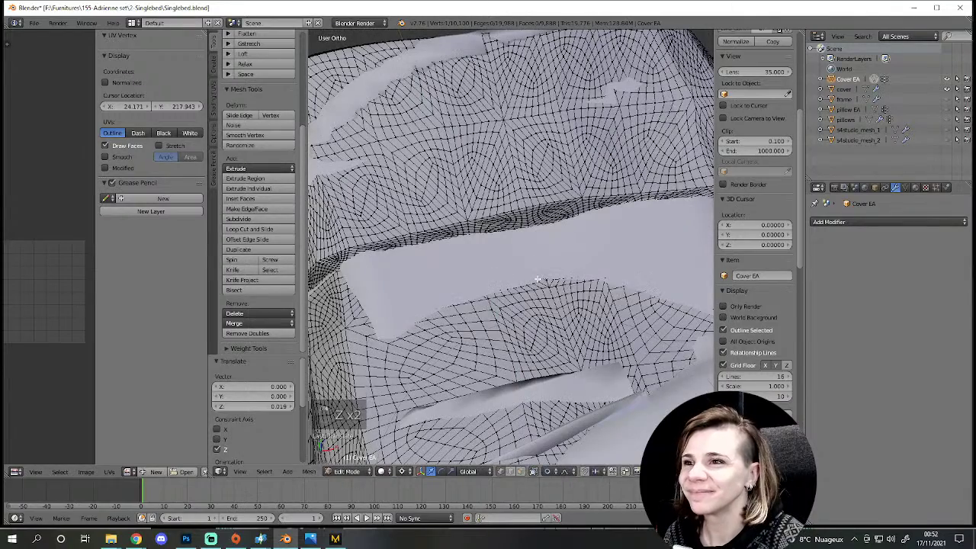
key(g)
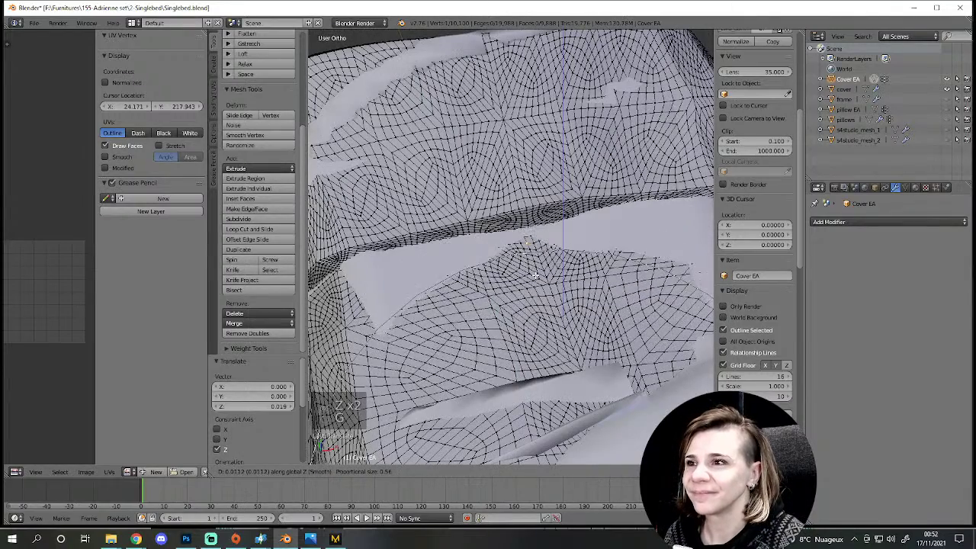
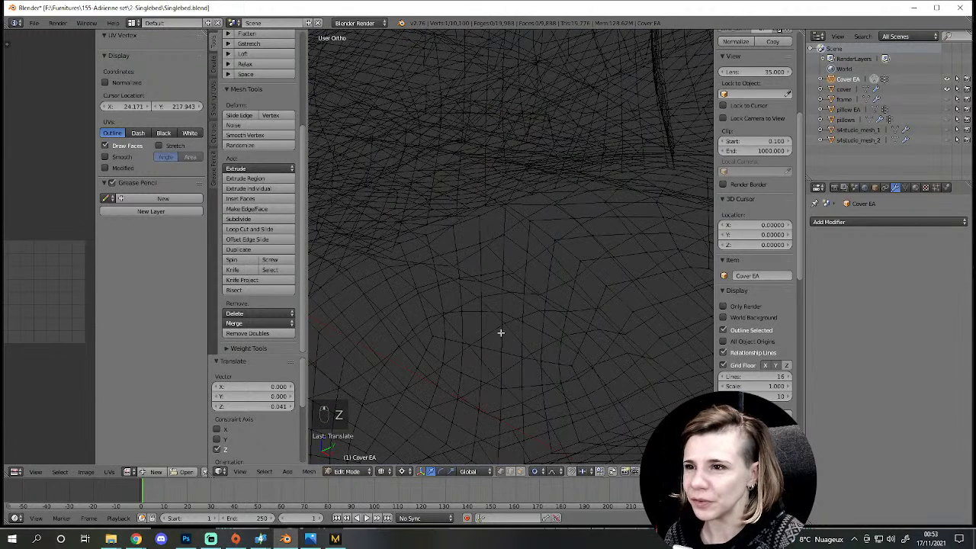
Step: Toggle Cover EA to solid shading and examine the spikes on its folds from a lower angle
key(z)
key(g)
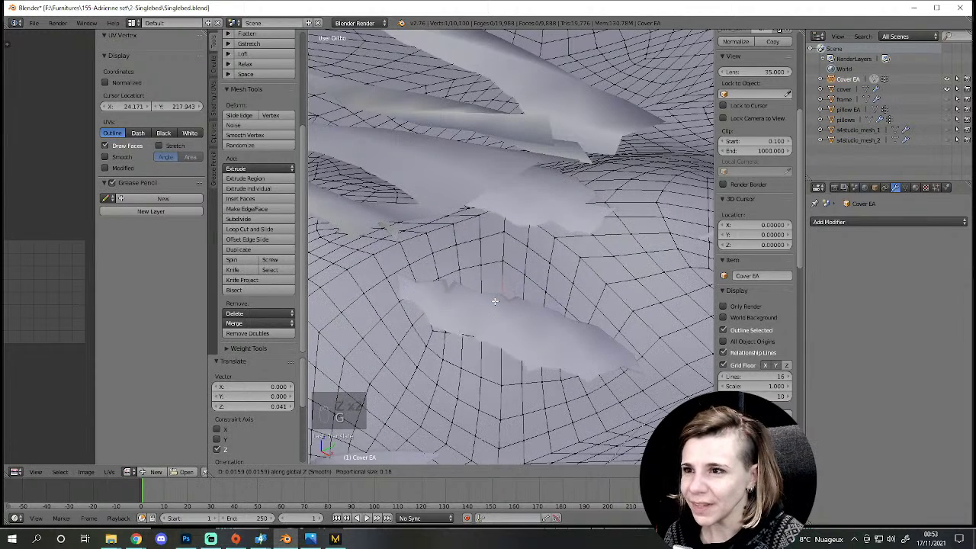
key(z)
key(z)
key(g)
key(z)
key(z)
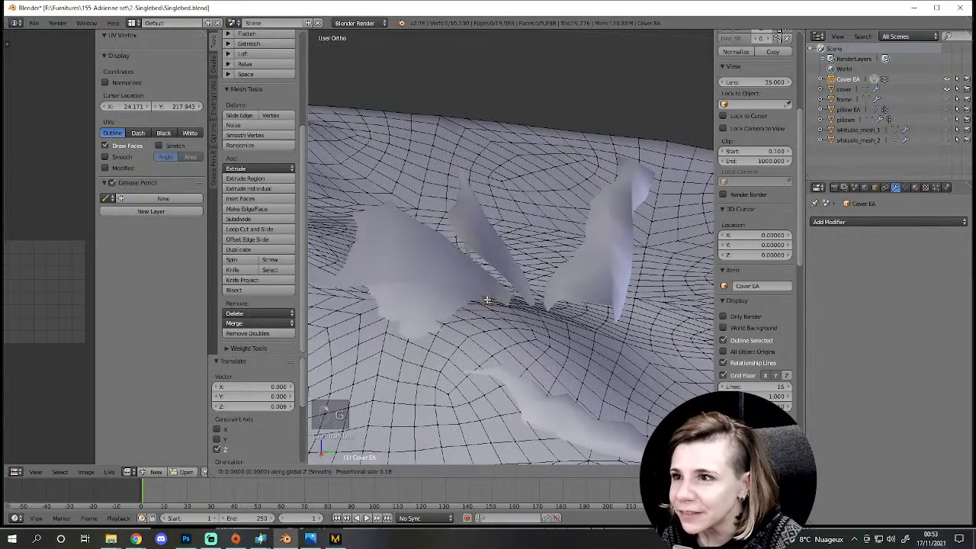
key(g)
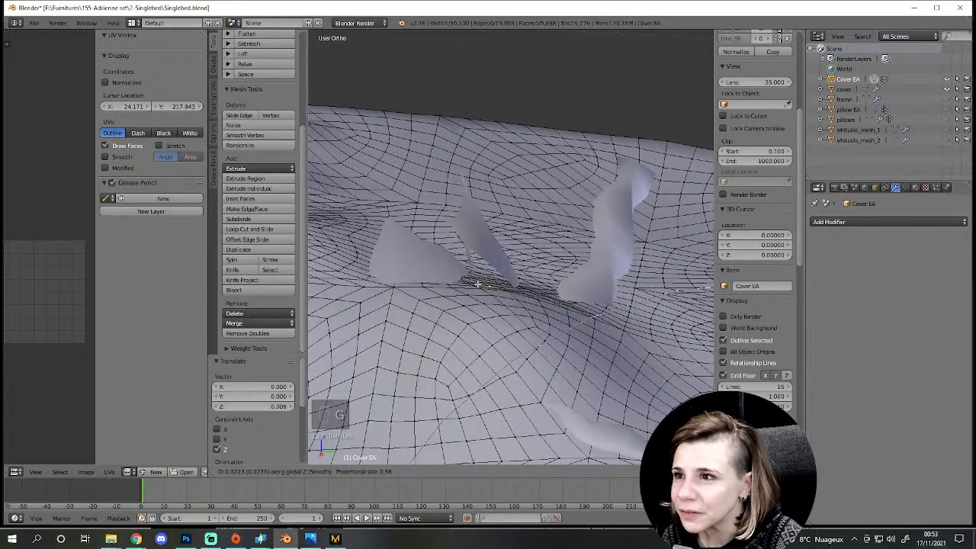
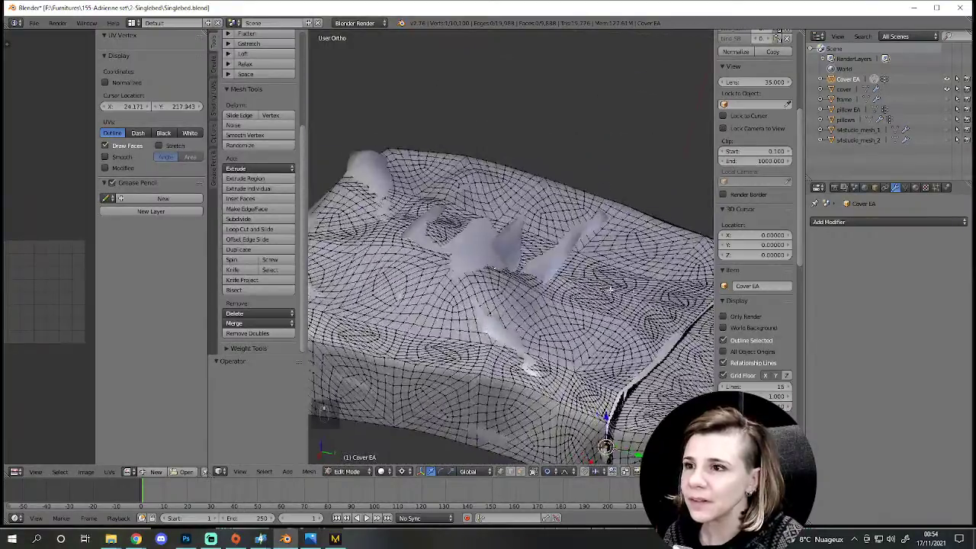
Step: Leave Cover EA editing and make the original cover object active, zoomed in near a fold
key(Tab)
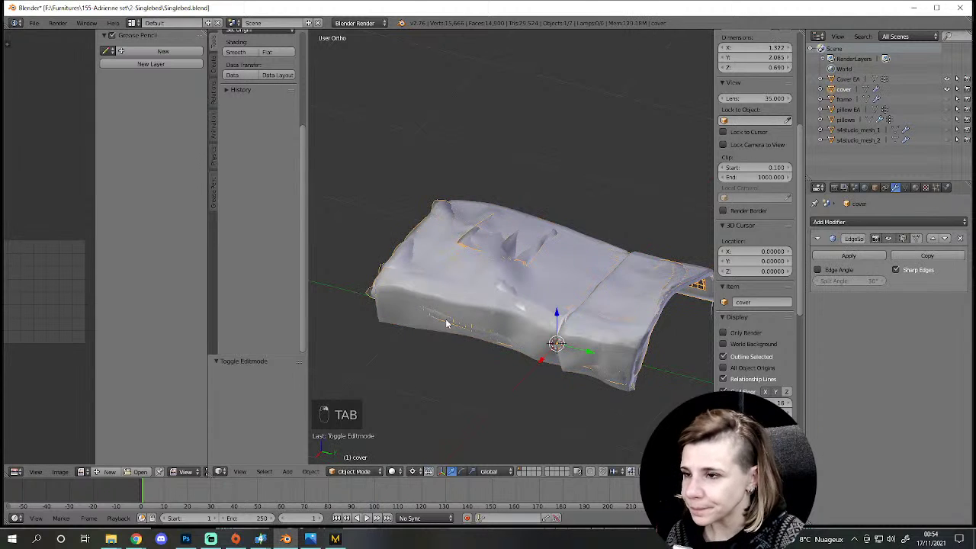
drag(417, 327, 481, 272)
key(h)
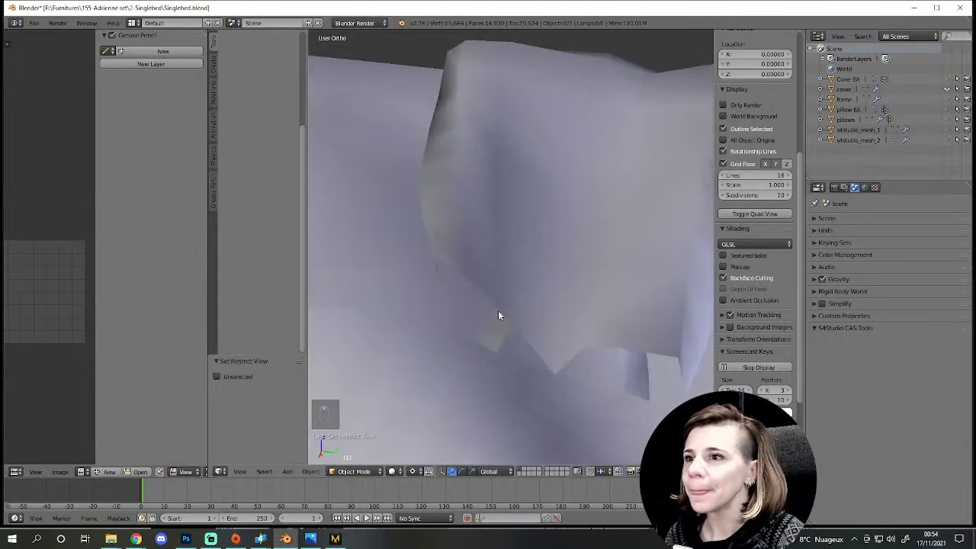
key(Tab)
Step: Edit the cover mesh and inspect its draped folds along the seams, toggling wireframe and solid display
key(Tab)
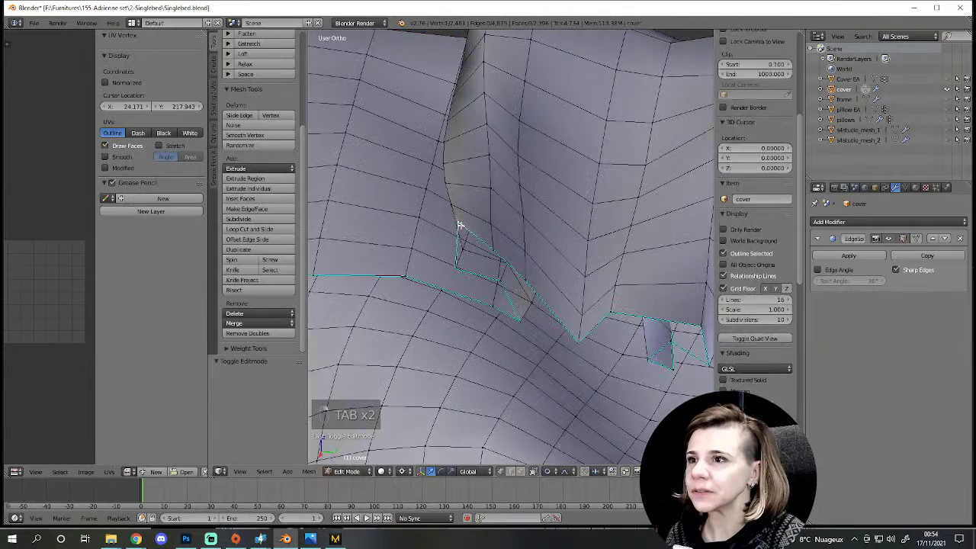
key(g)
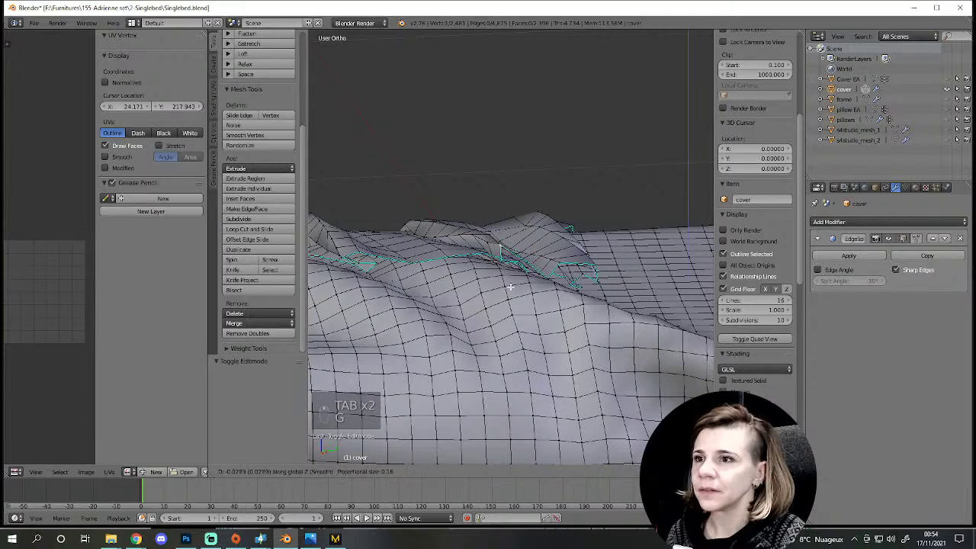
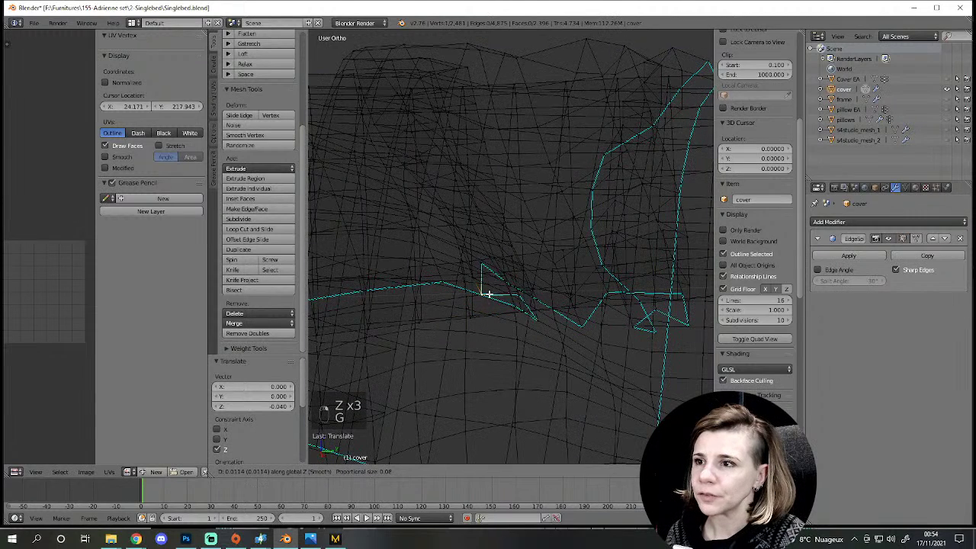
key(z)
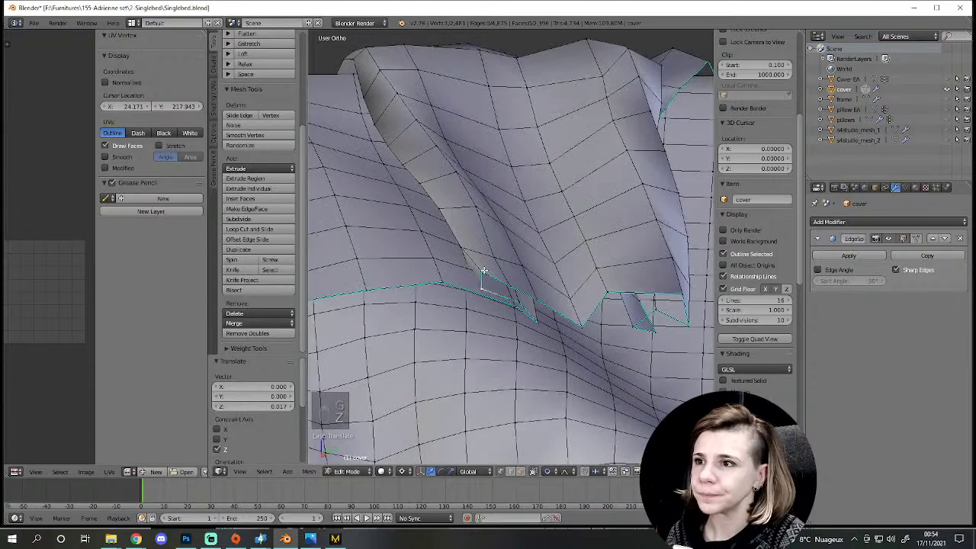
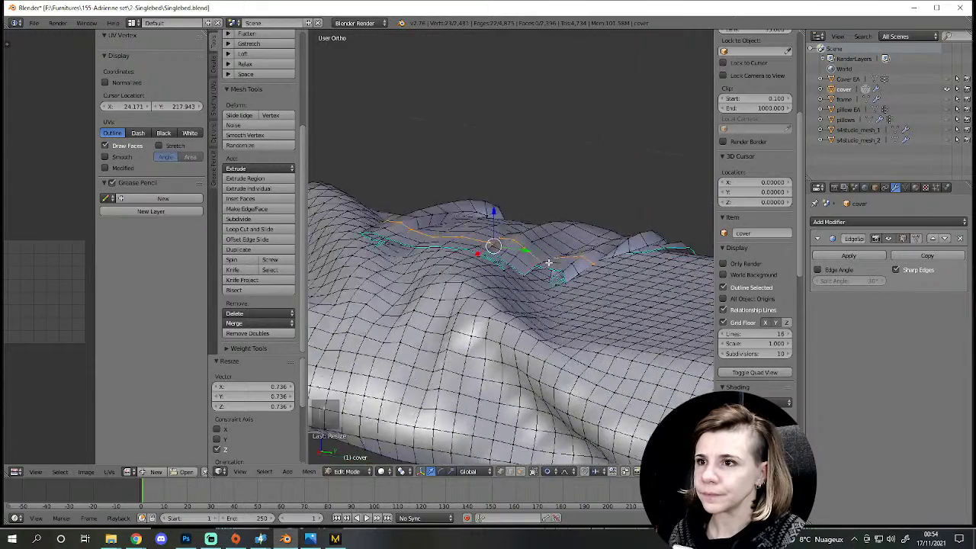
key(z)
key(z)
key(g)
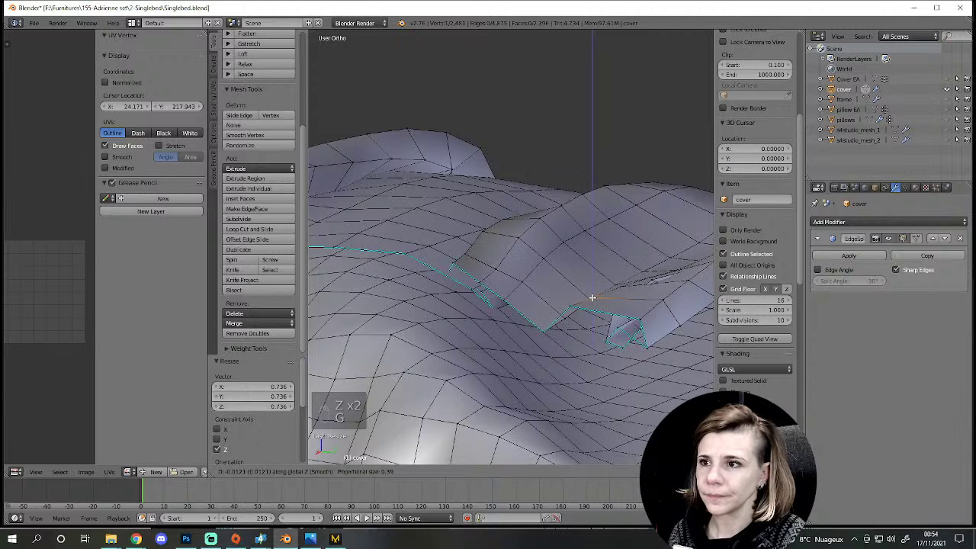
key(g)
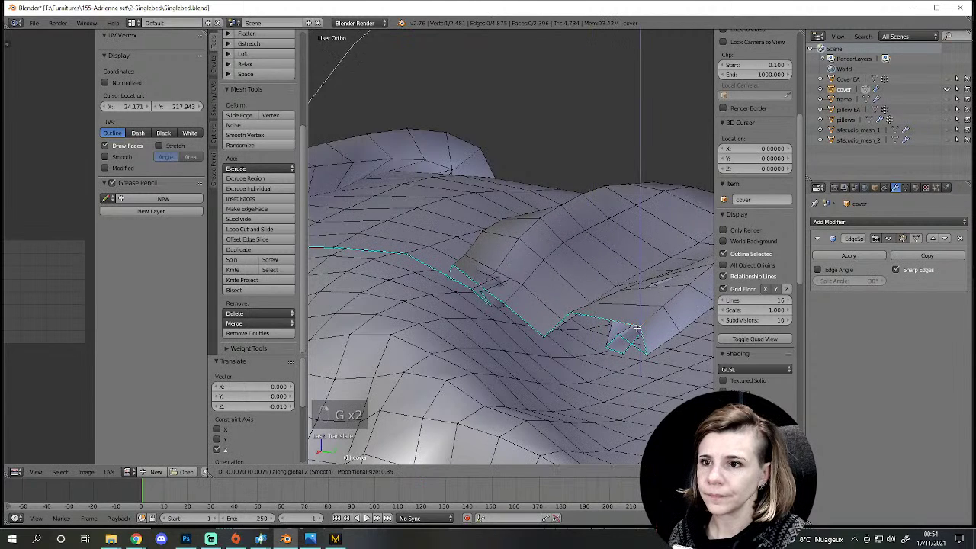
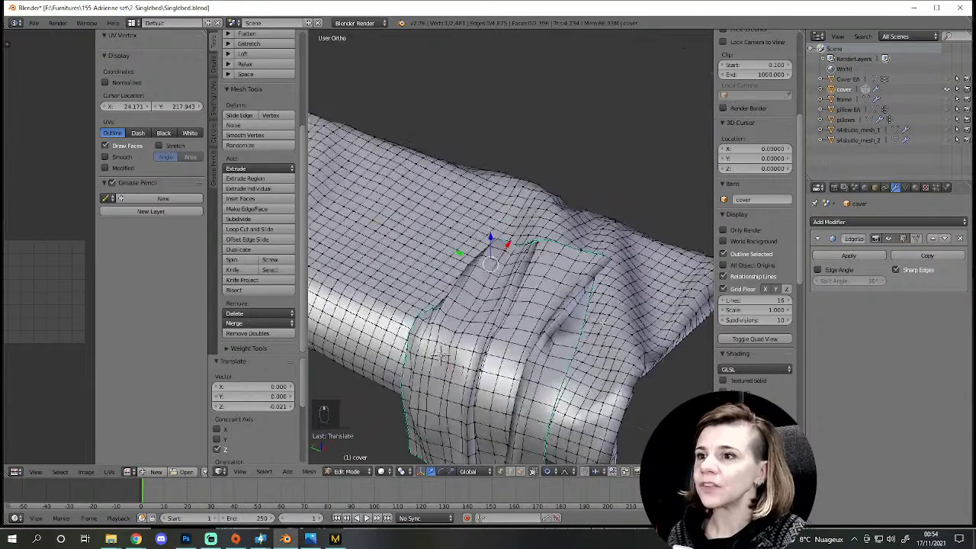
key(a)
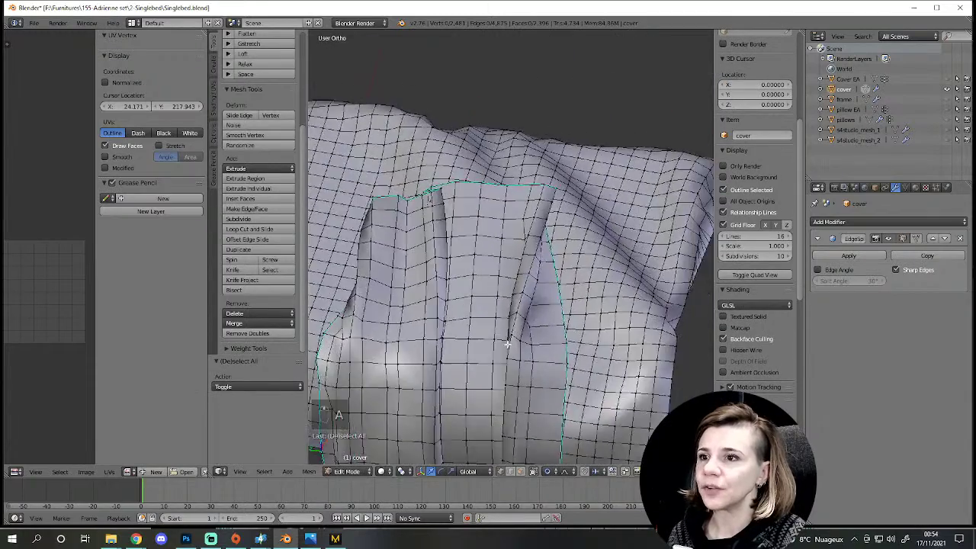
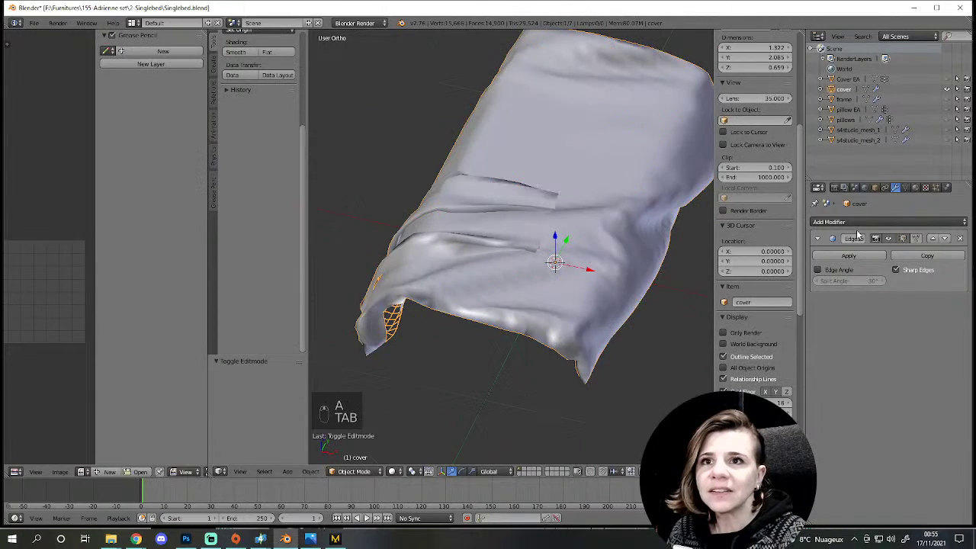
Step: Orbit around the cover and switch it into Weight Paint so its vertex-group weights show
drag(948, 83, 576, 281)
middle_click(576, 281)
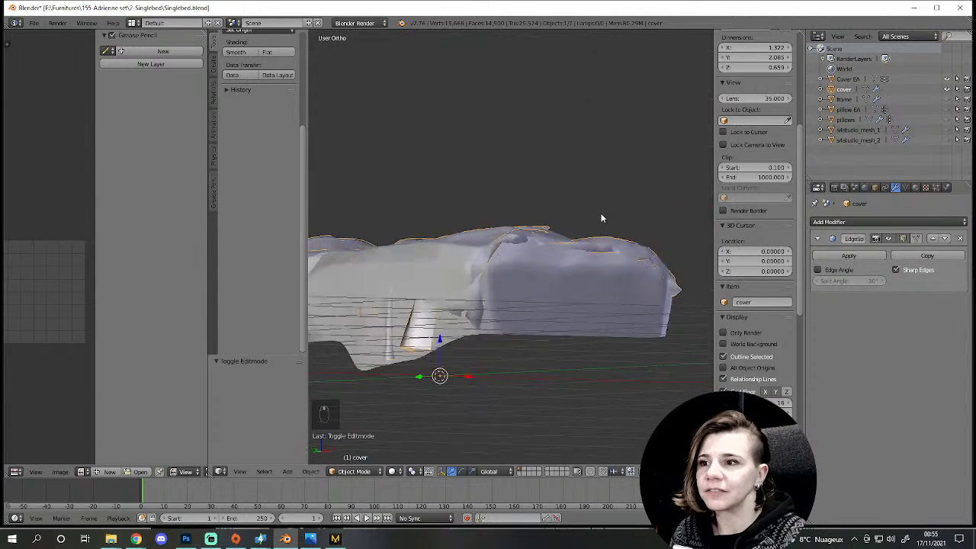
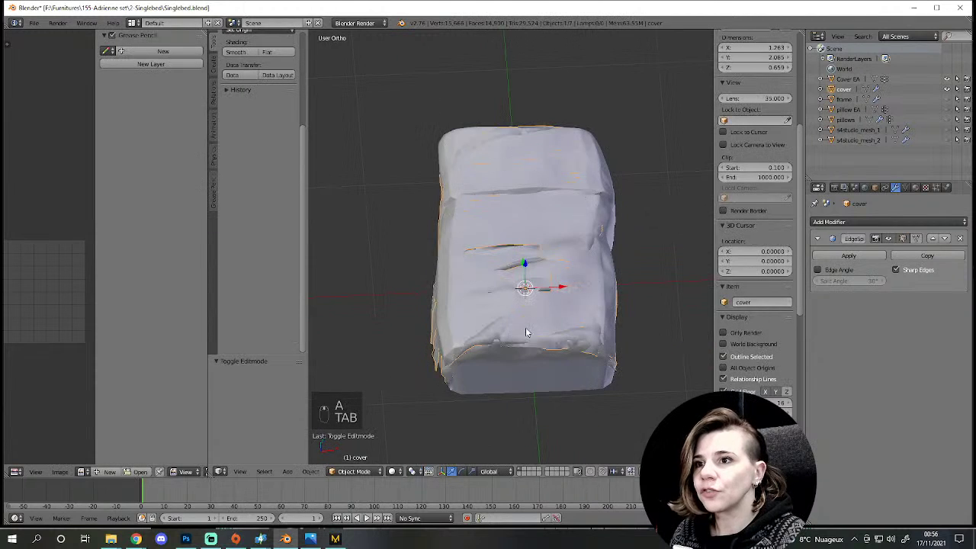
key(Tab)
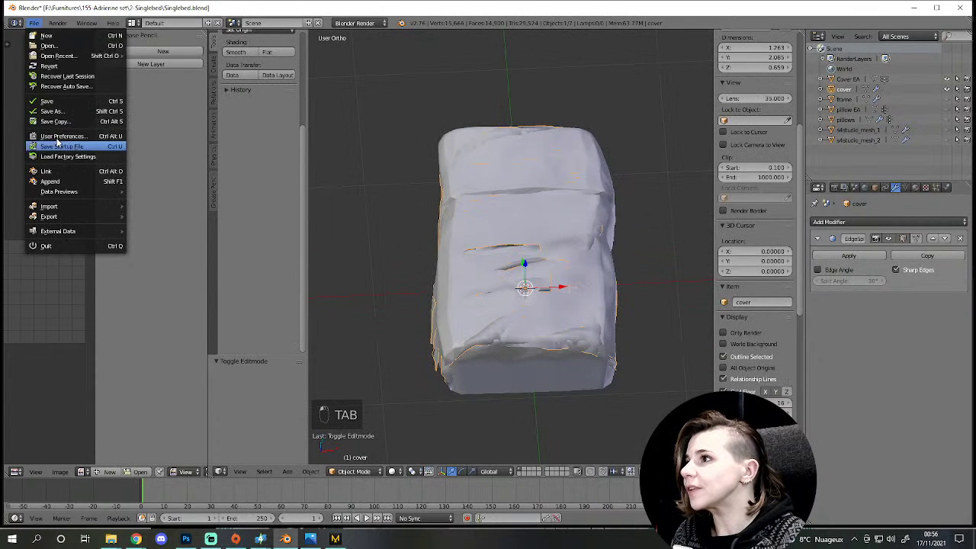
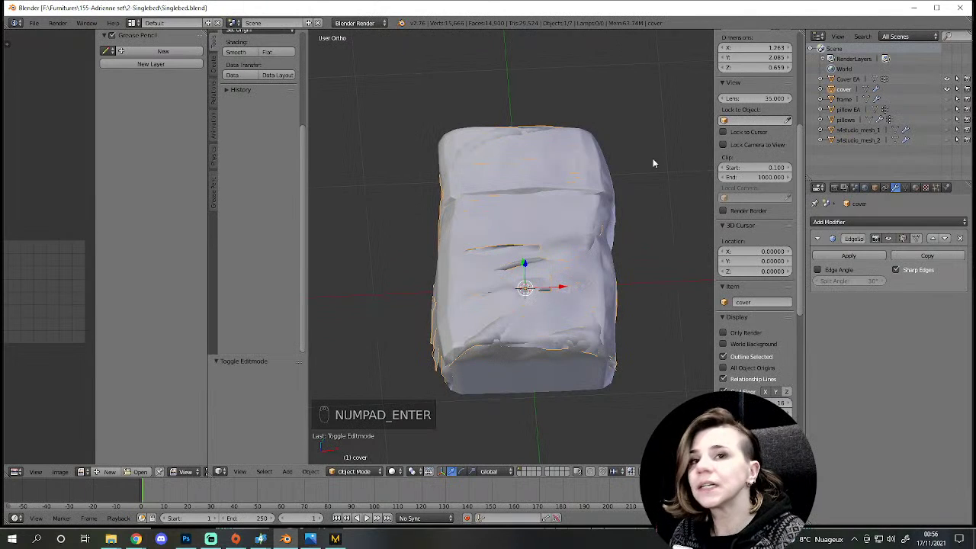
middle_click(583, 269)
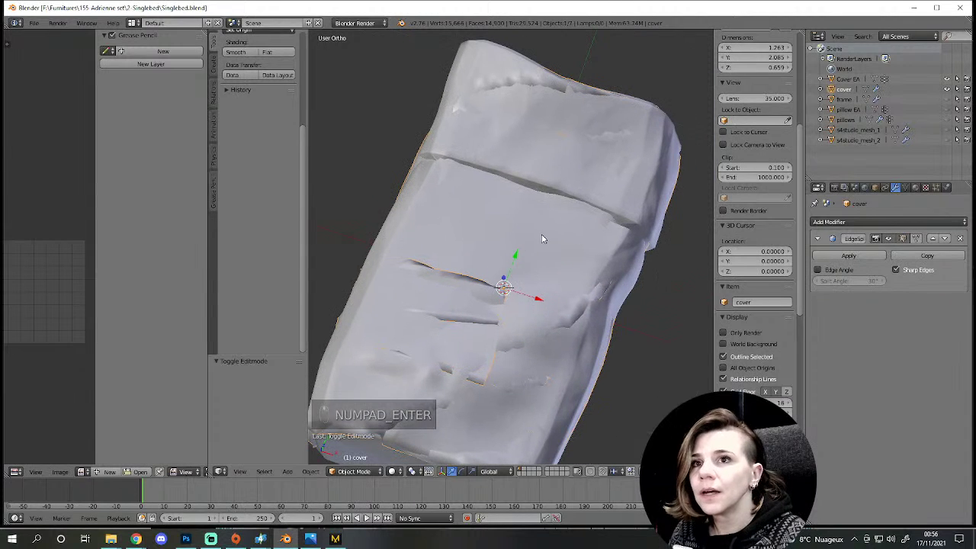
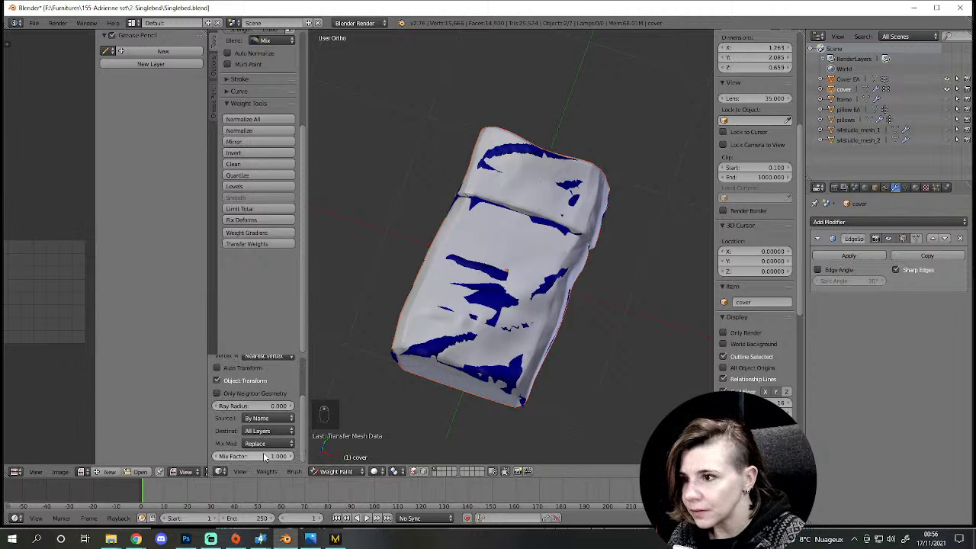
Step: Orbit around the weighted cover to review how the bone weights fall across its surface
scroll(up, 3)
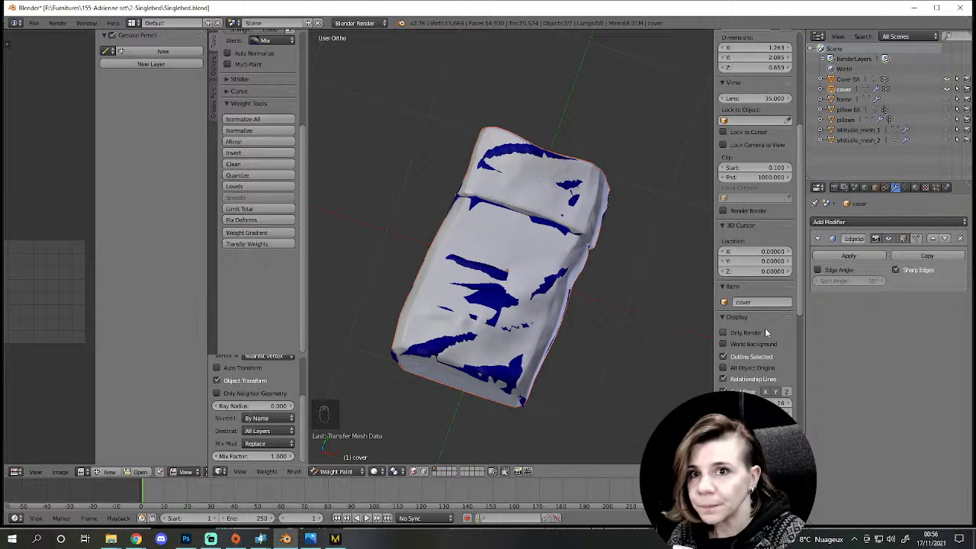
drag(425, 422, 913, 194)
drag(913, 195, 247, 191)
drag(245, 165, 257, 438)
drag(528, 267, 950, 91)
drag(951, 83, 581, 350)
drag(581, 350, 508, 359)
drag(590, 362, 870, 357)
middle_click(871, 357)
Step: Step through the Vertex Groups list, return to Object Mode and show the scene's S4Studio CAS settings
right_click(875, 348)
drag(875, 348, 471, 305)
drag(471, 304, 712, 264)
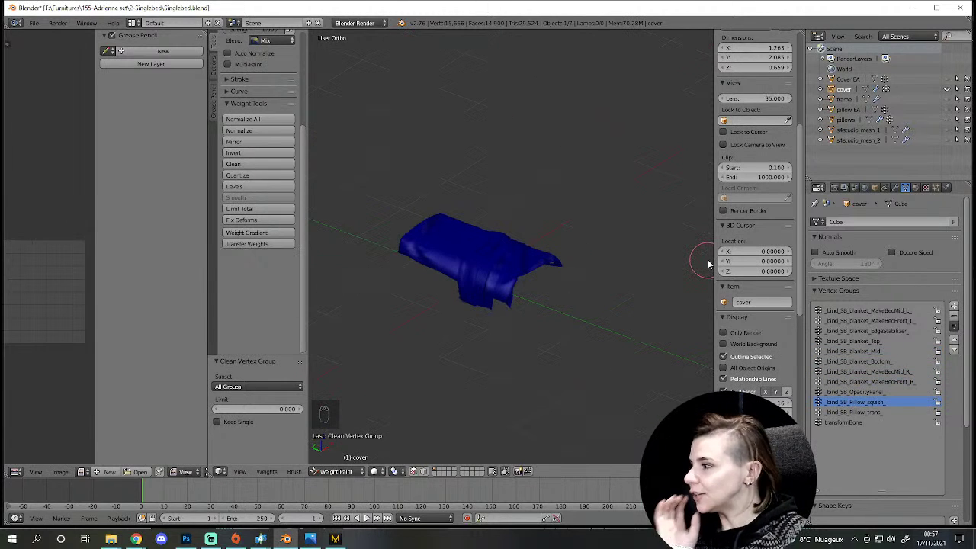
drag(567, 227, 956, 88)
drag(849, 82, 751, 302)
click(579, 325)
drag(567, 325, 917, 98)
drag(848, 112, 880, 355)
drag(912, 369, 858, 176)
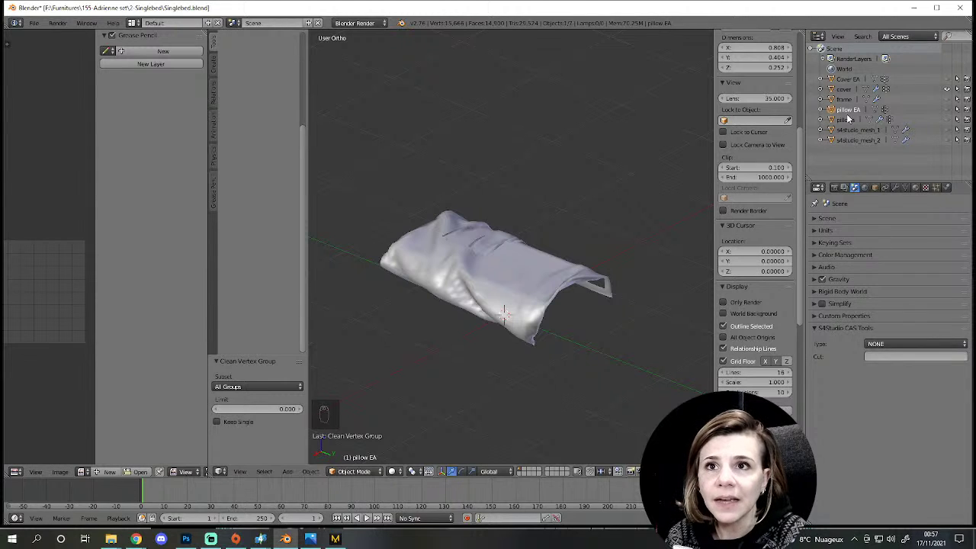
Step: Join the frame and pillows into the cover object with Ctrl+J and edit the combined mesh fully selected
drag(851, 85, 952, 103)
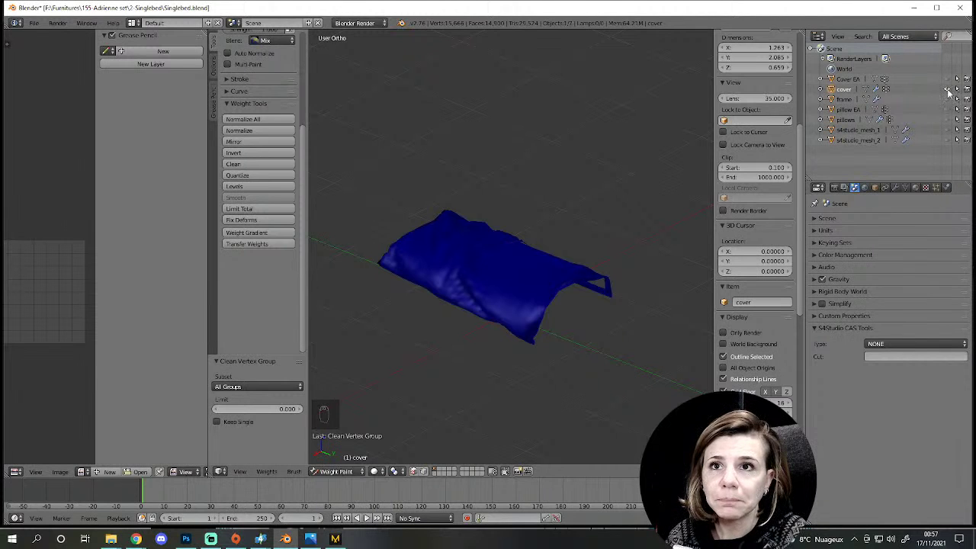
drag(950, 102, 346, 475)
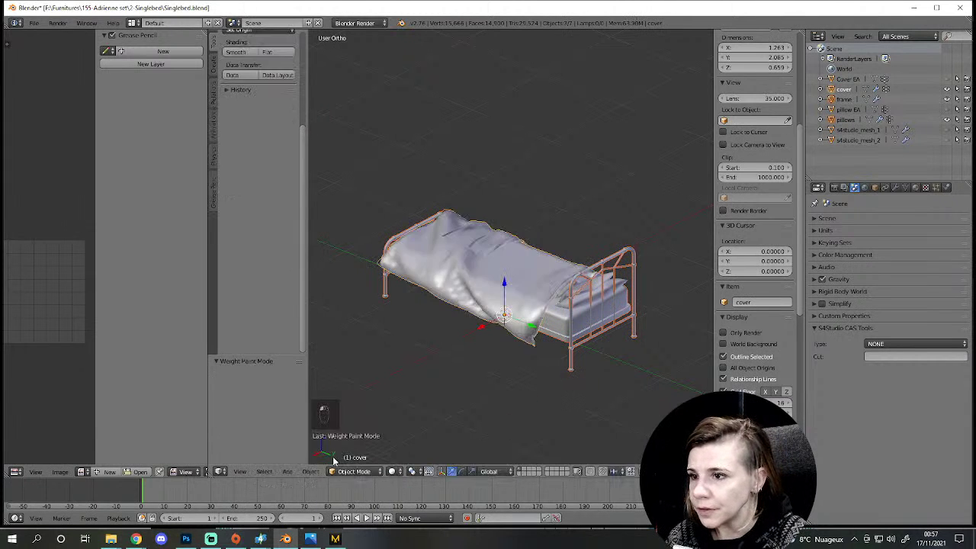
drag(508, 342, 694, 343)
drag(694, 343, 543, 328)
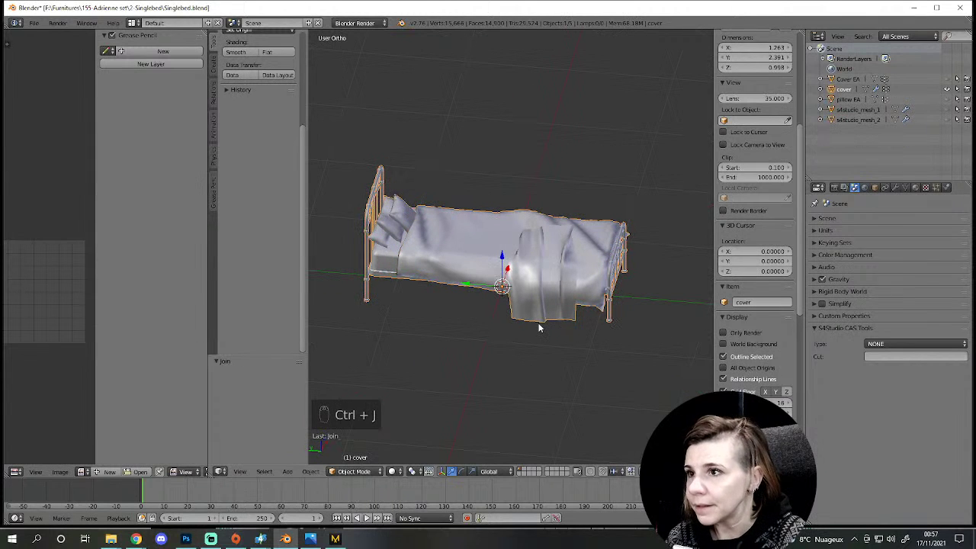
key(ctrl+j)
key(Tab)
key(a)
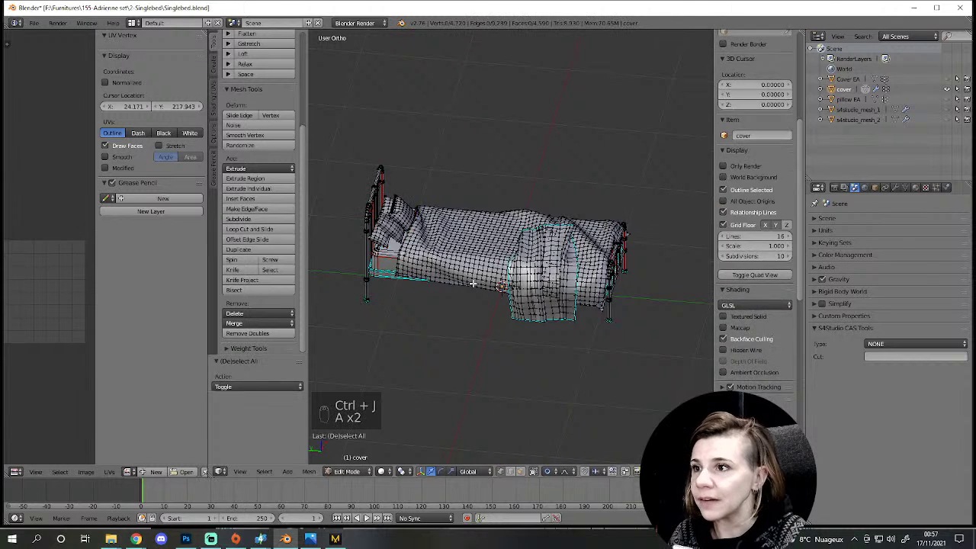
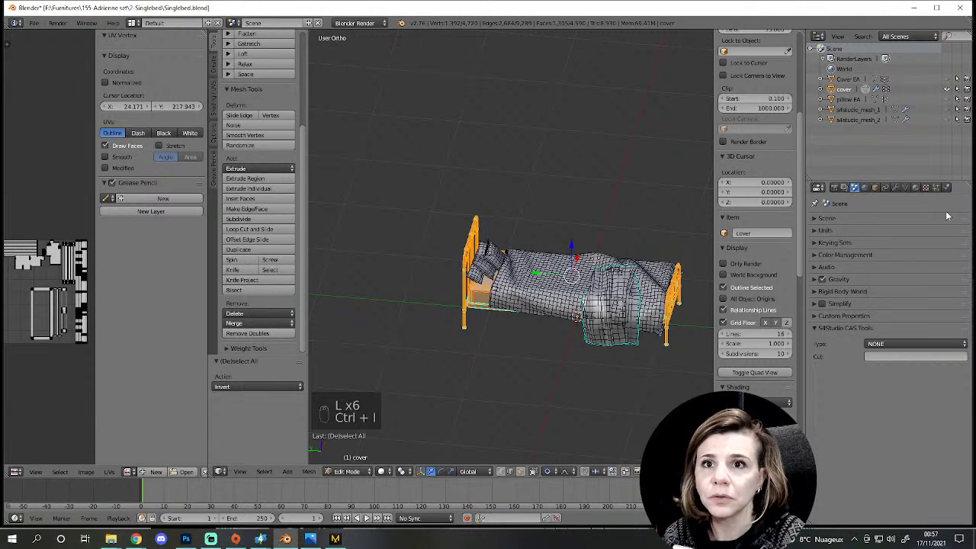
Step: Leave mesh editing and weight-paint the combined bed, orbiting to see the weights
key(l)
key(ctrl+i)
drag(874, 259, 555, 325)
key(a)
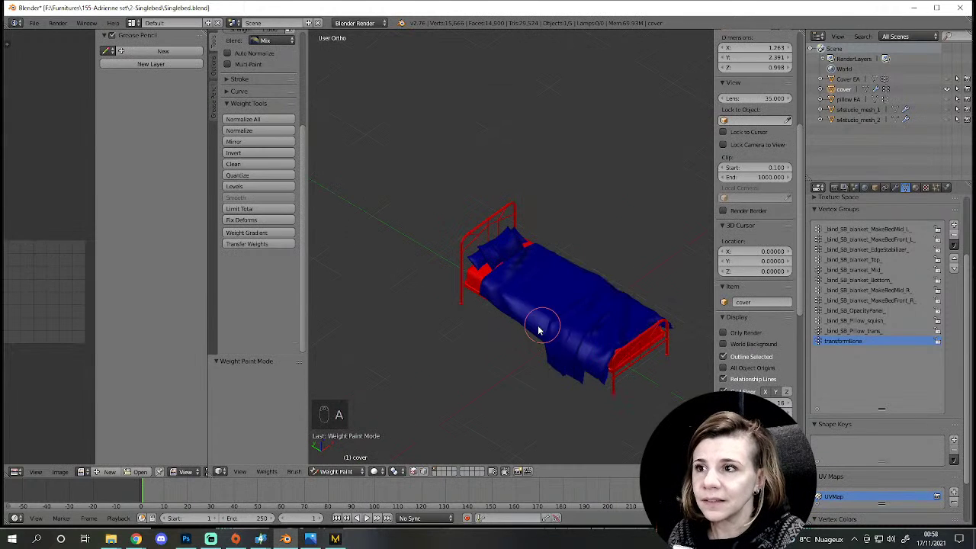
drag(582, 339, 860, 338)
drag(860, 339, 589, 278)
drag(590, 278, 870, 294)
drag(870, 294, 497, 243)
drag(498, 243, 598, 191)
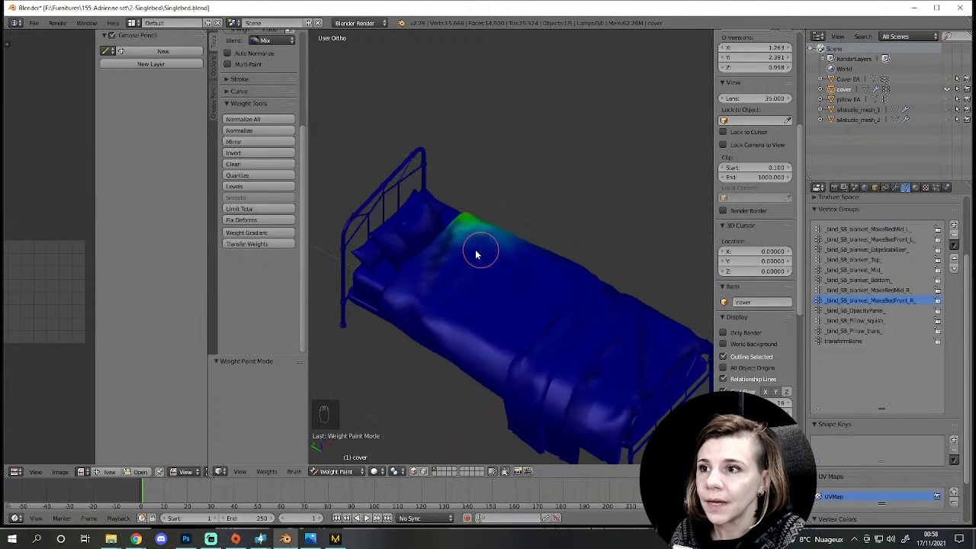
Step: Show each bone vertex group's weights in turn, then return to Object Mode
drag(863, 191, 929, 140)
click(950, 117)
drag(633, 253, 376, 477)
drag(587, 368, 376, 477)
drag(587, 368, 403, 429)
click(378, 477)
drag(377, 476, 401, 442)
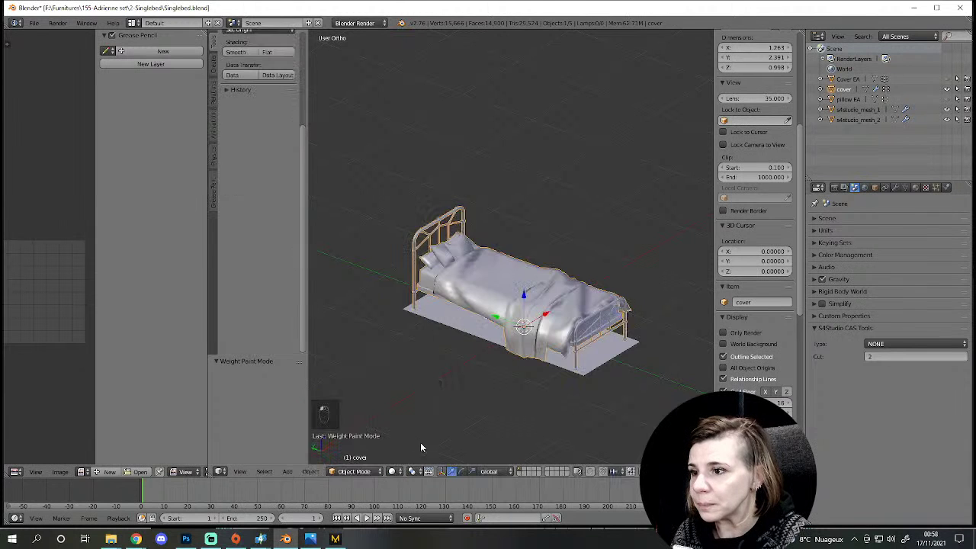
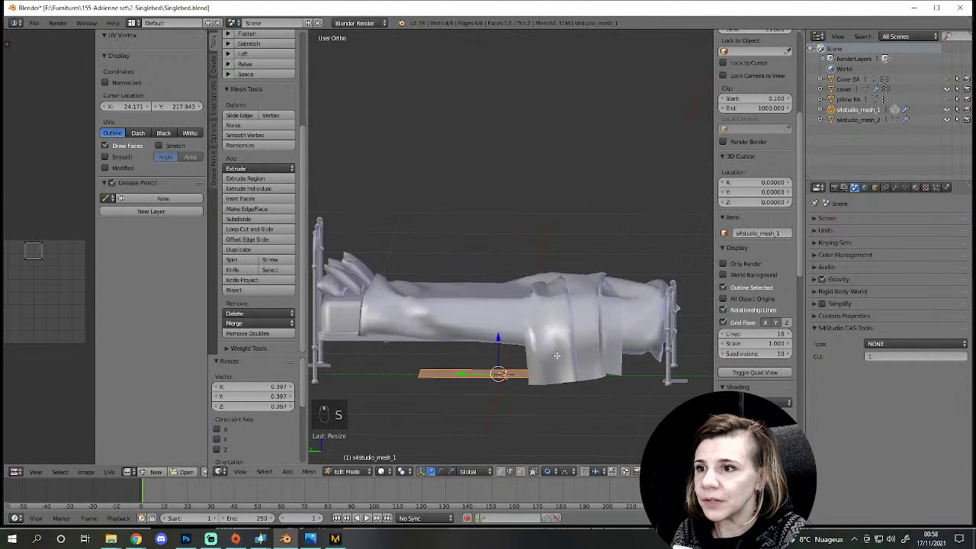
Step: Check s4studio_mesh_1 in Edit Mode from side, top, front and an angled view
key(s)
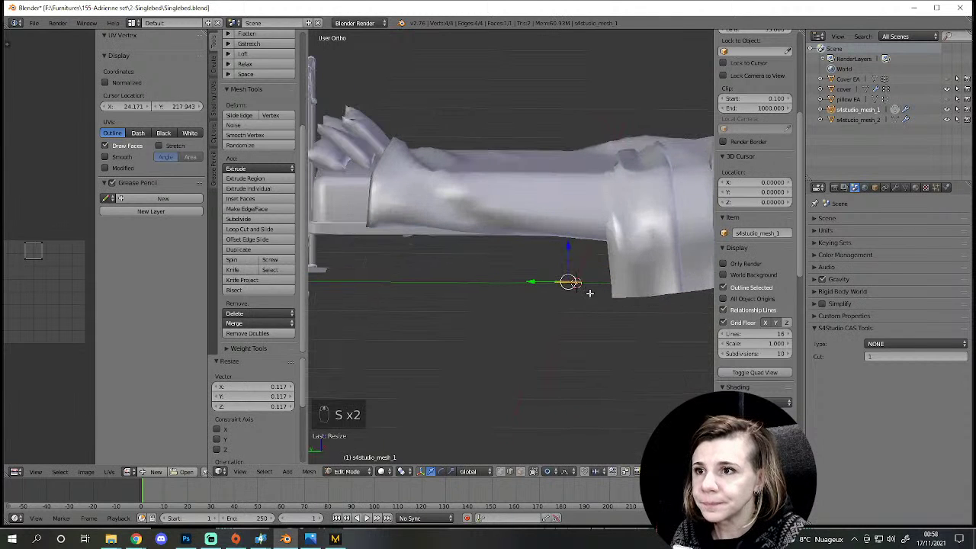
key(s)
key(KP_7)
key(z)
key(s)
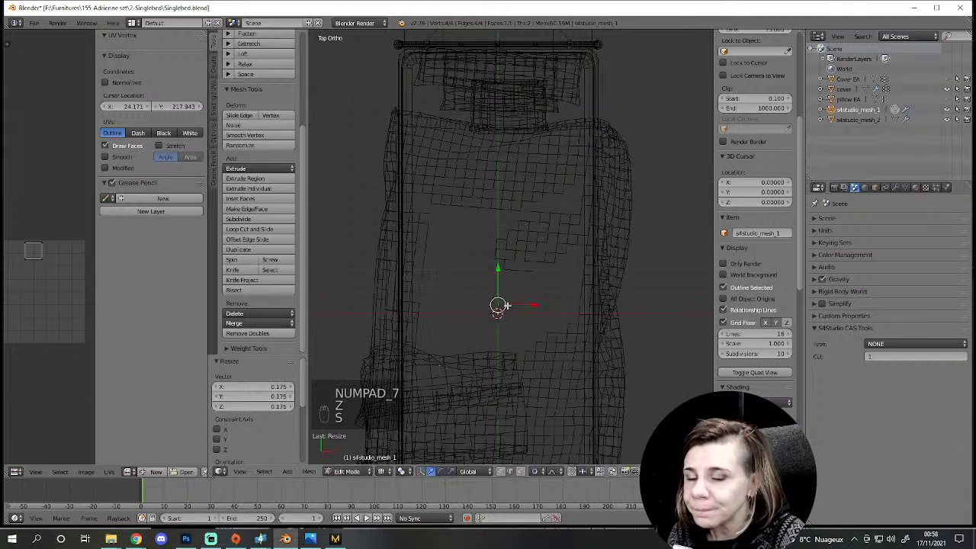
key(KP_1)
key(z)
key(g)
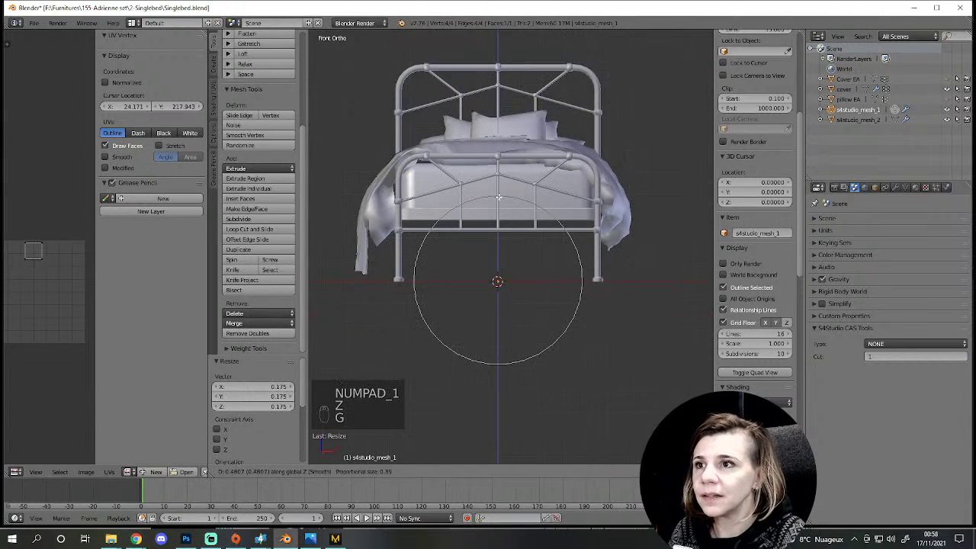
key(z)
key(z)
key(g)
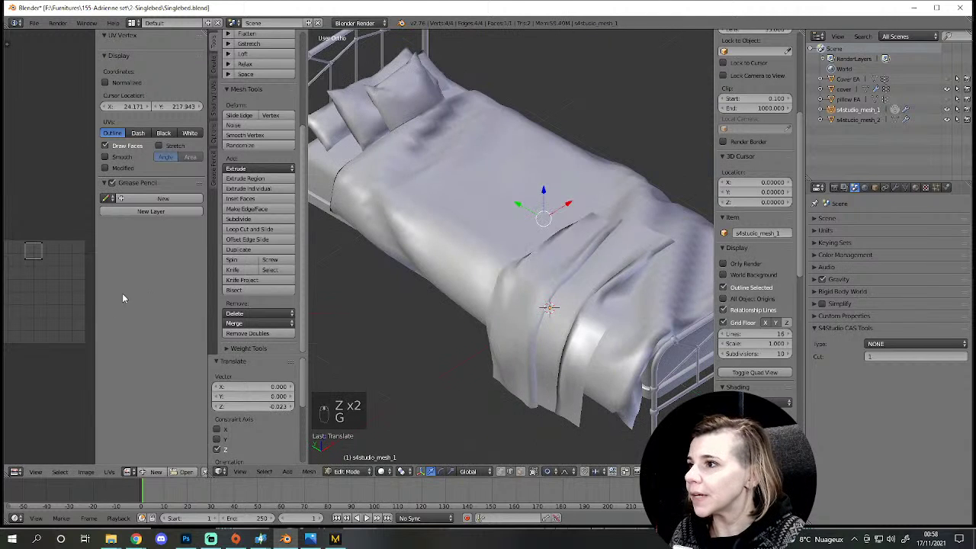
Step: Scale the plane's single UV face down to a tiny spot in the UV grid
drag(210, 293, 105, 261)
key(a)
key(s)
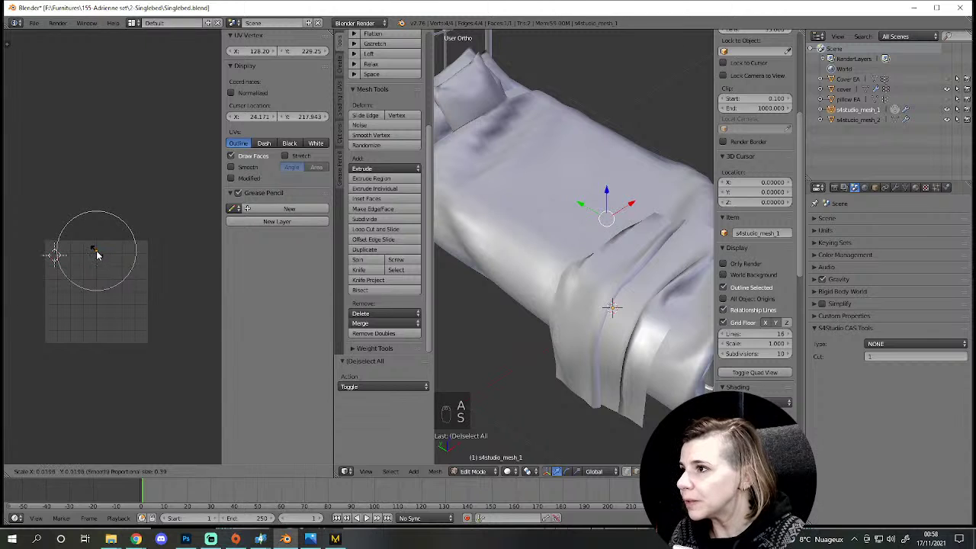
key(g)
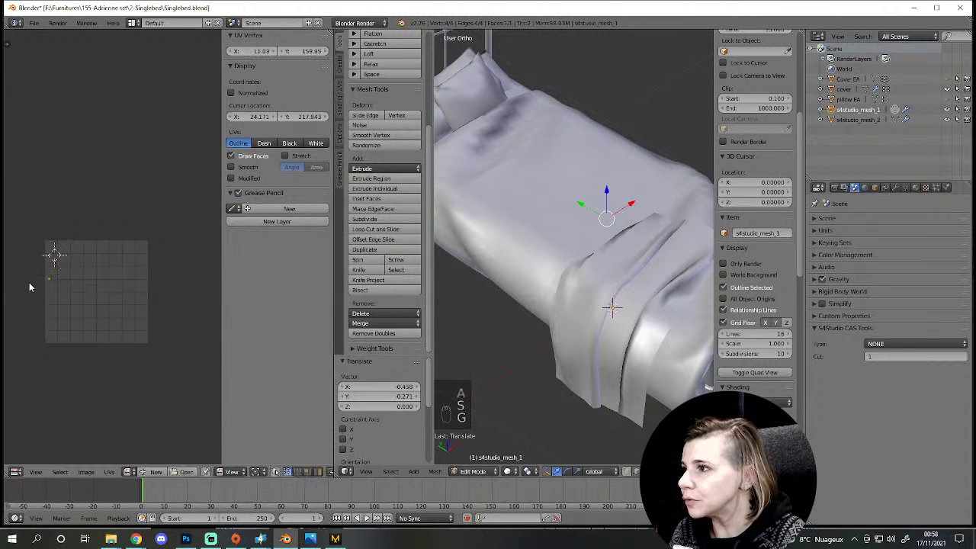
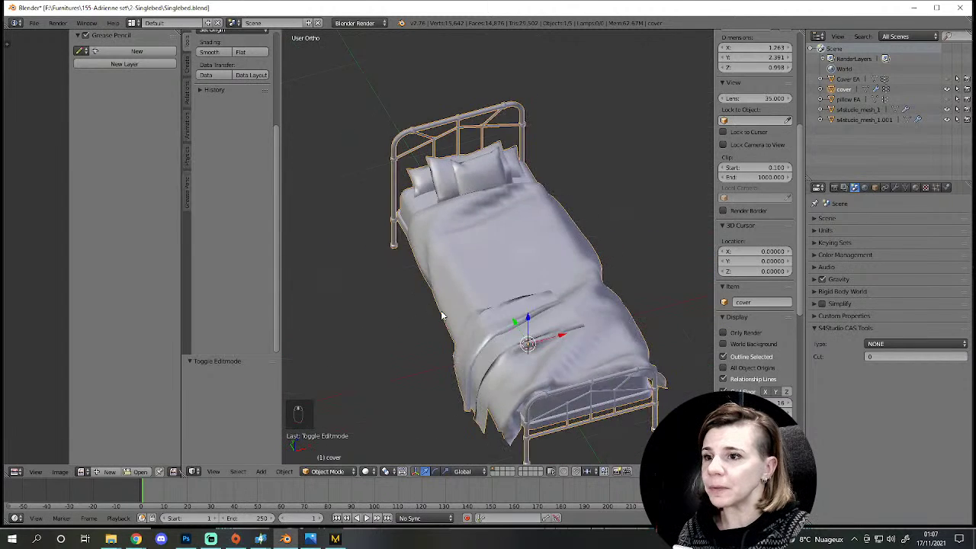
Step: Orbit around the combined bed, ending on a top-down view of bedding and headboard
drag(448, 315, 450, 317)
drag(447, 321, 482, 356)
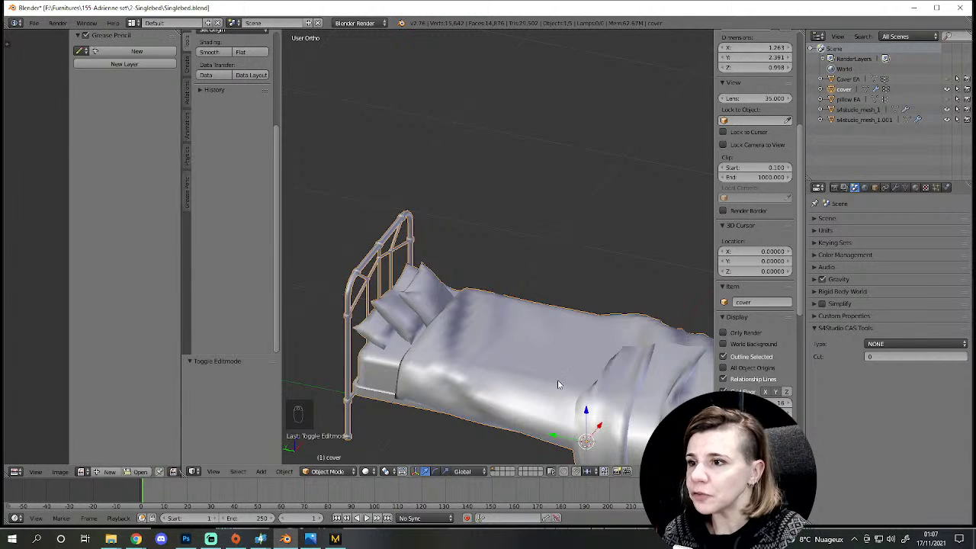
drag(472, 344, 450, 350)
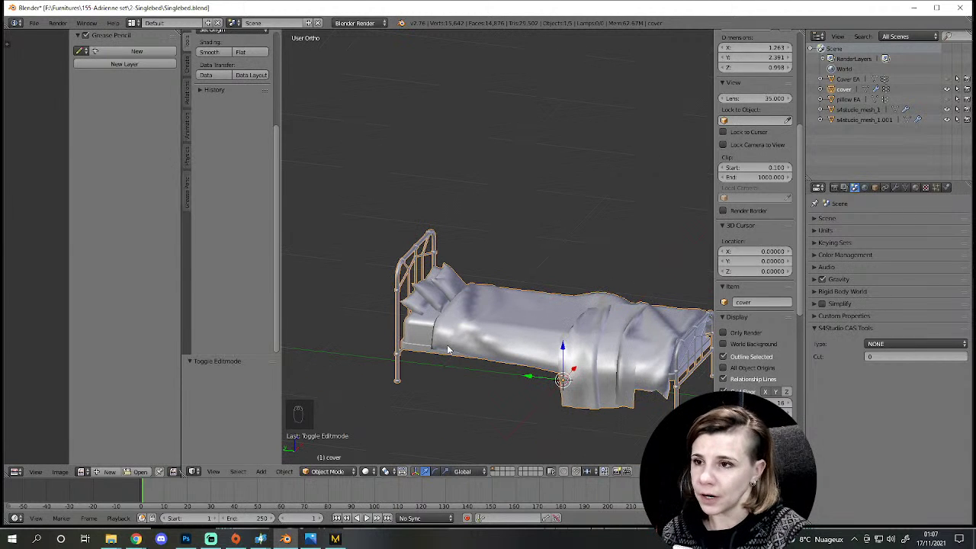
middle_click(451, 350)
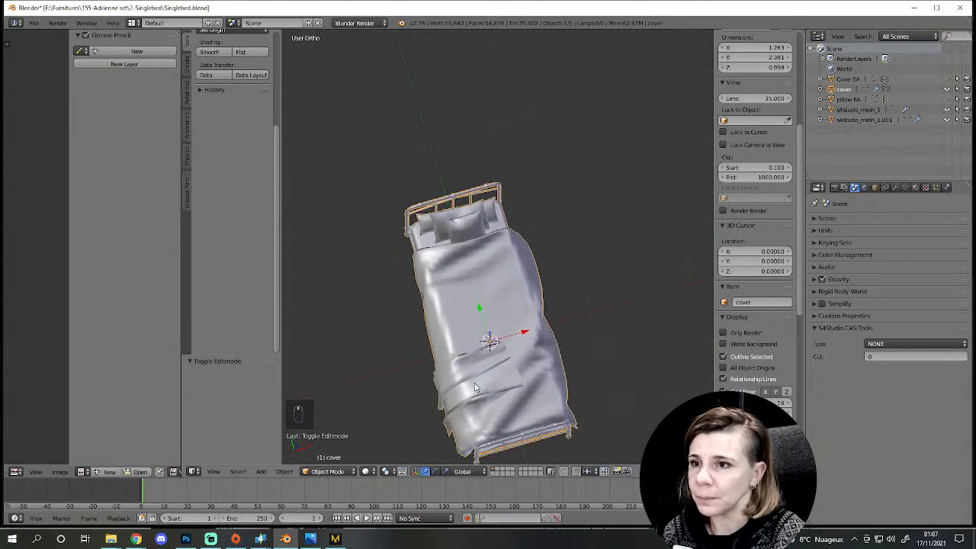
Step: Select the connected pillow geometry in the cover mesh and move it along X off beside the bed
key(Tab)
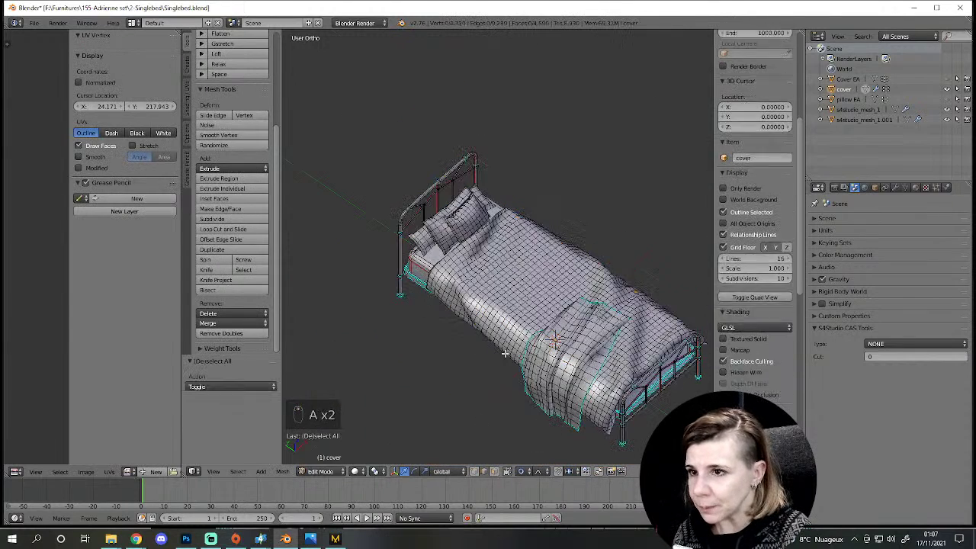
key(a)
key(l)
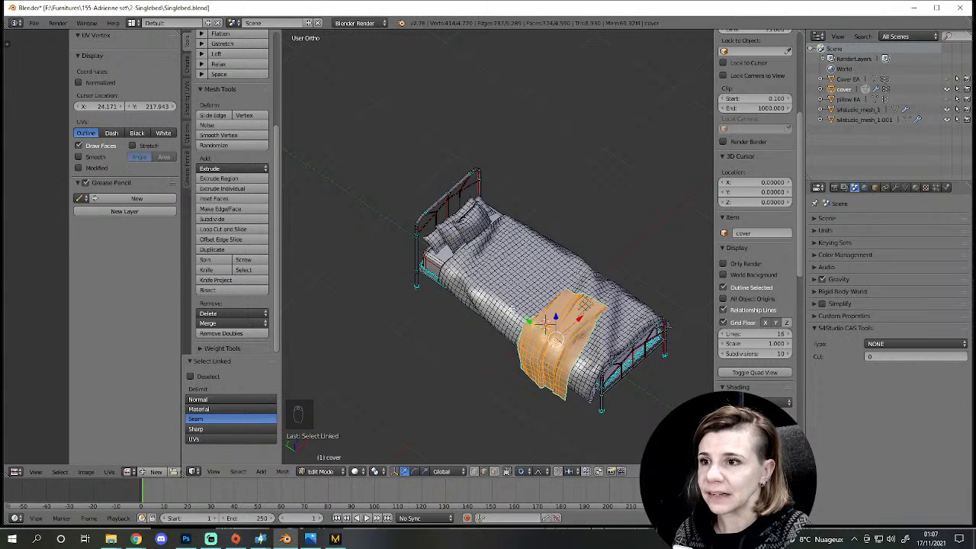
key(l)
key(g)
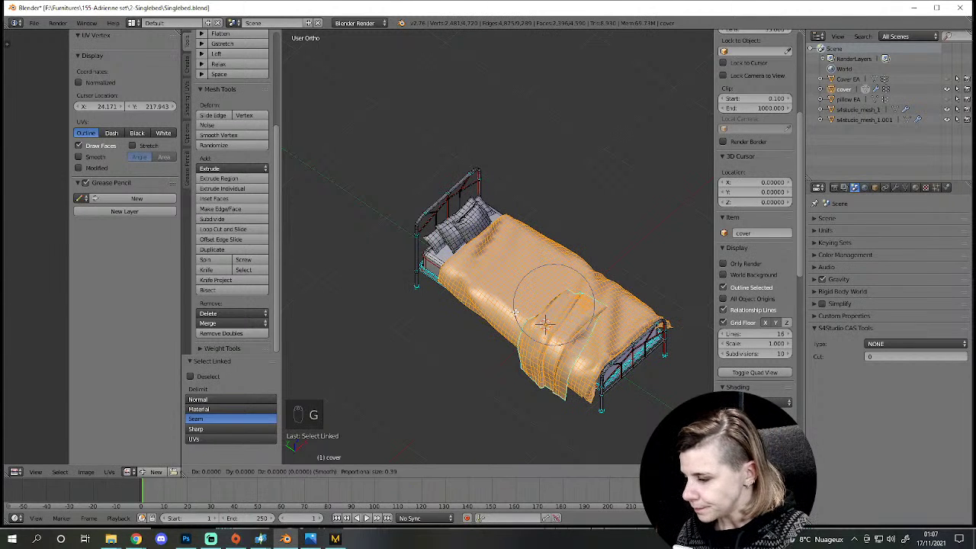
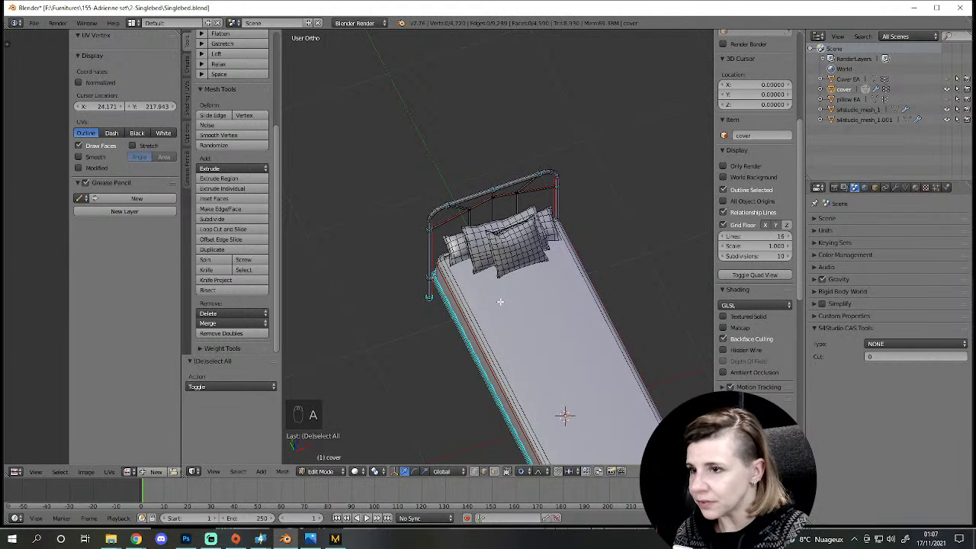
key(l)
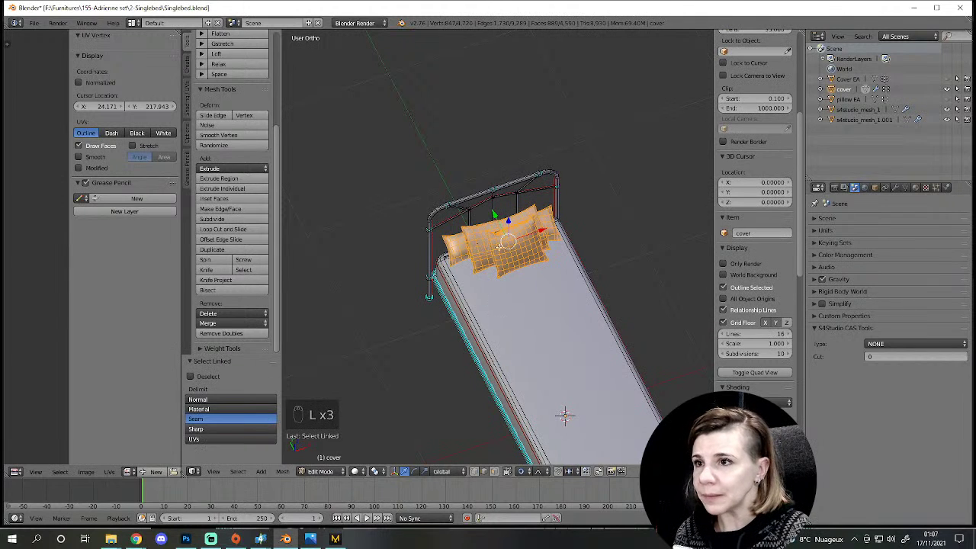
key(l)
click(520, 240)
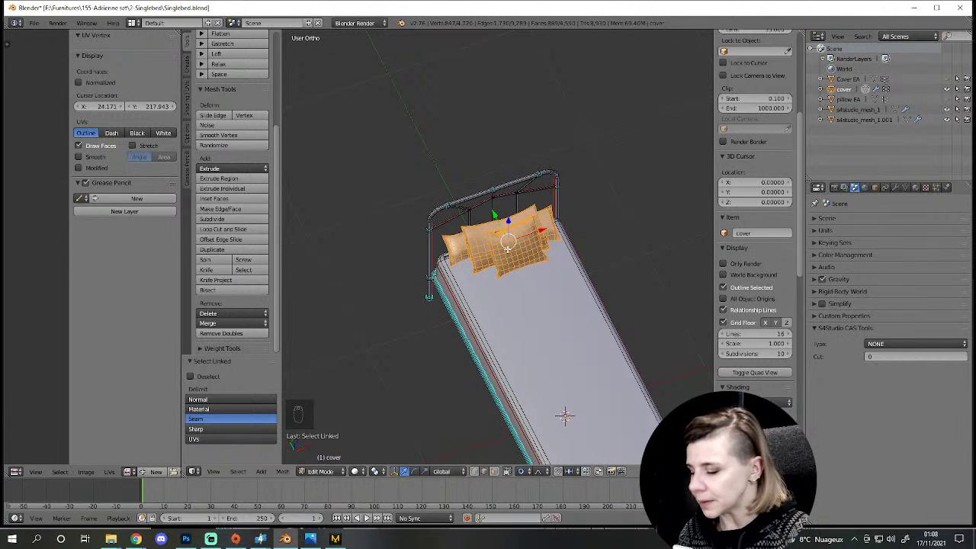
key(g)
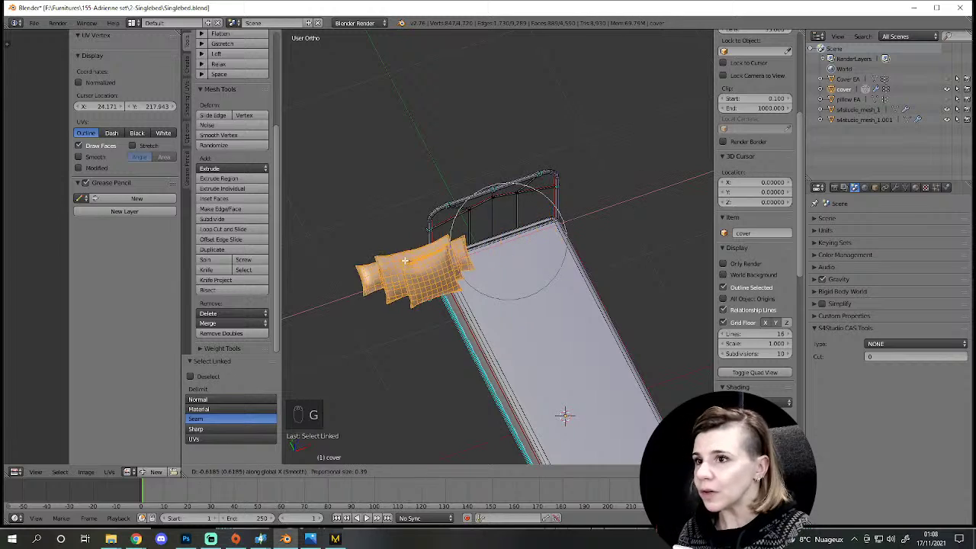
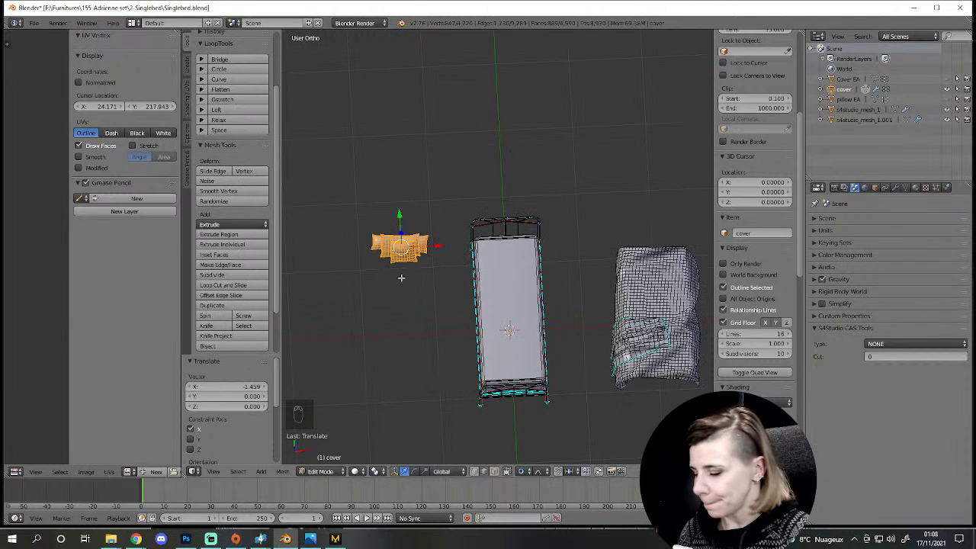
key(g)
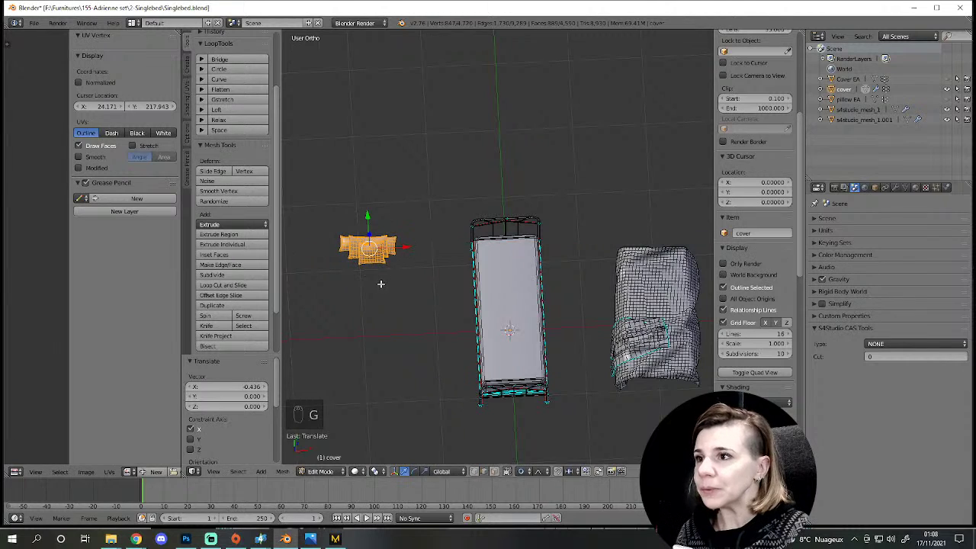
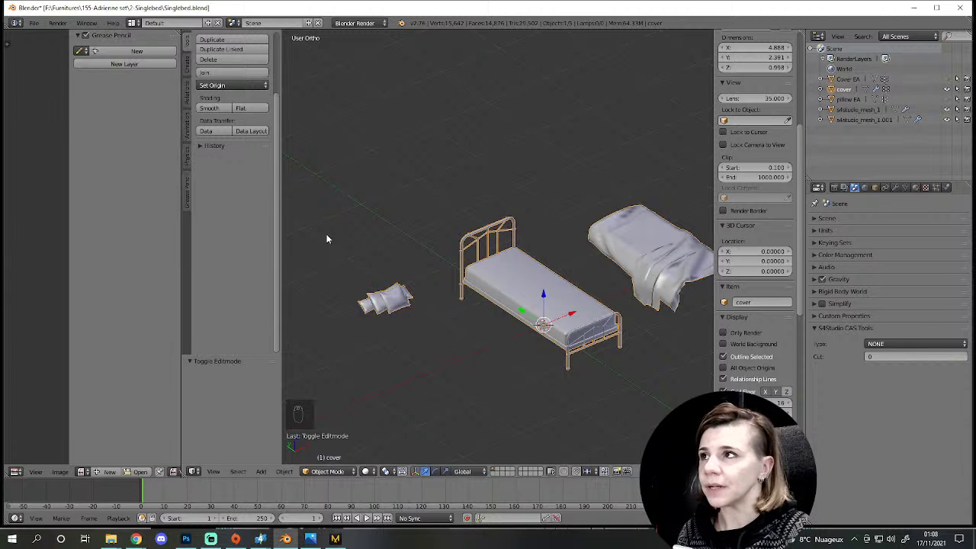
Step: Undo the pillow move from the History panel so the cover returns to its original shape
drag(50, 24, 67, 221)
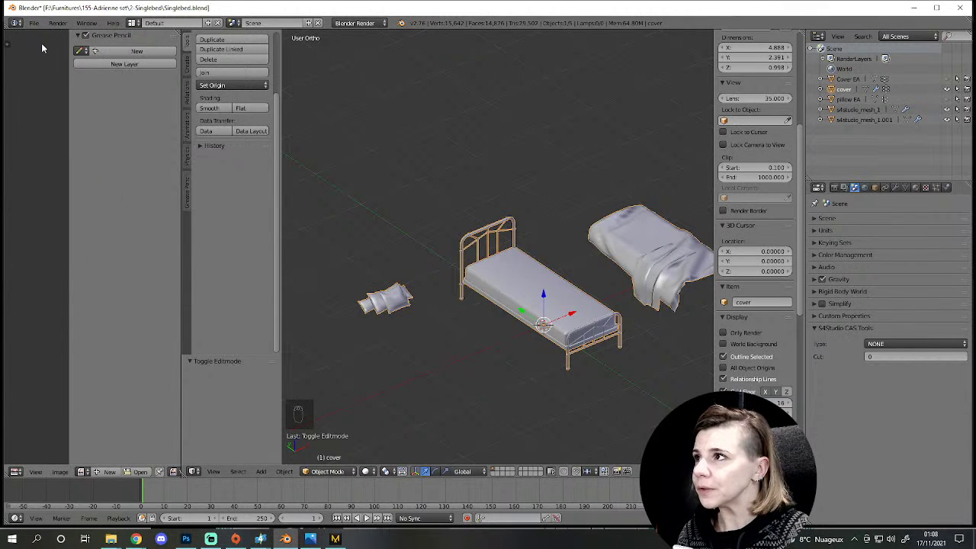
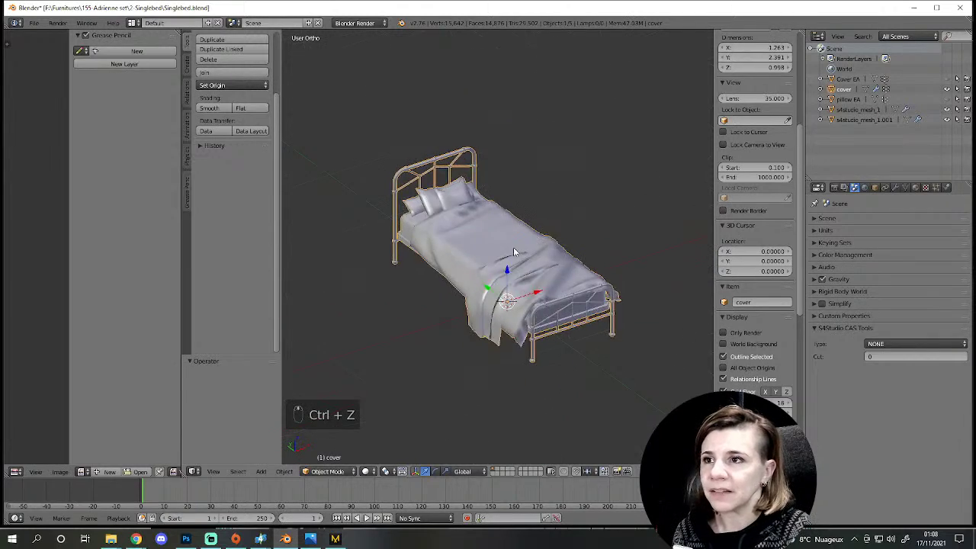
Step: Select the pillow geometry and separate it into a new object cover.001 with P > Selection
key(Tab)
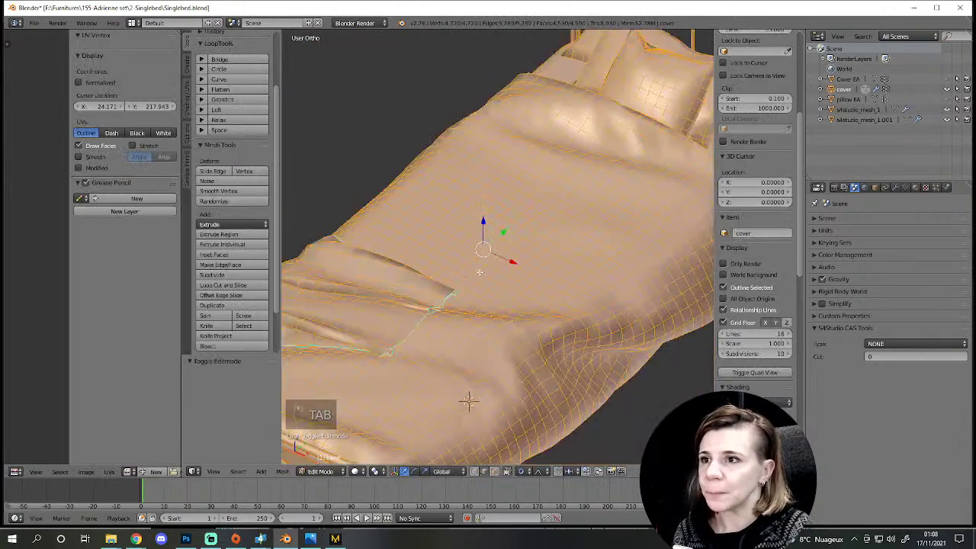
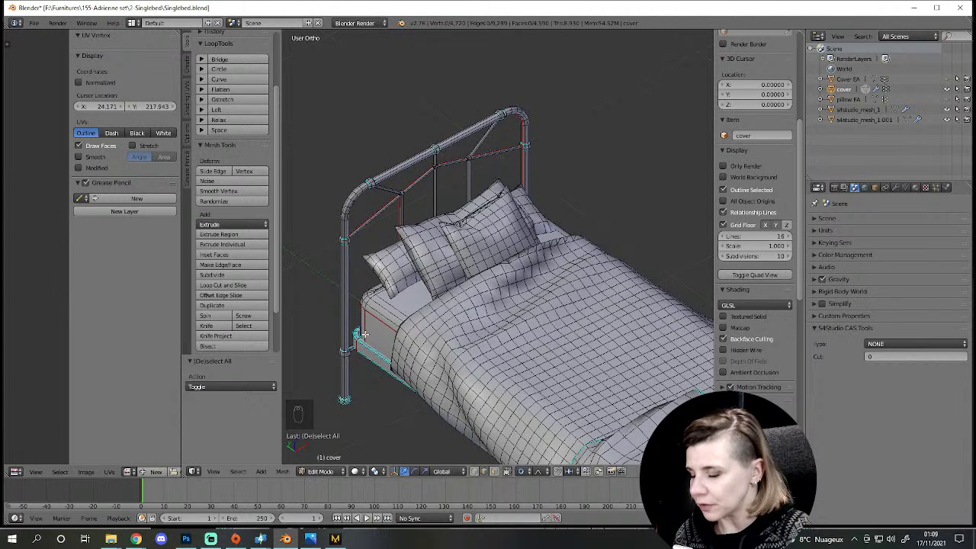
key(l)
key(l)
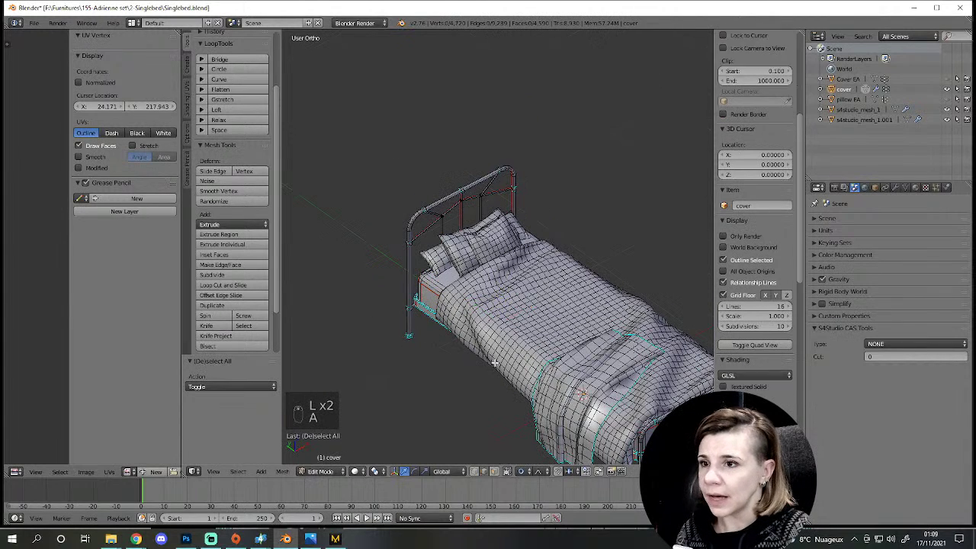
key(a)
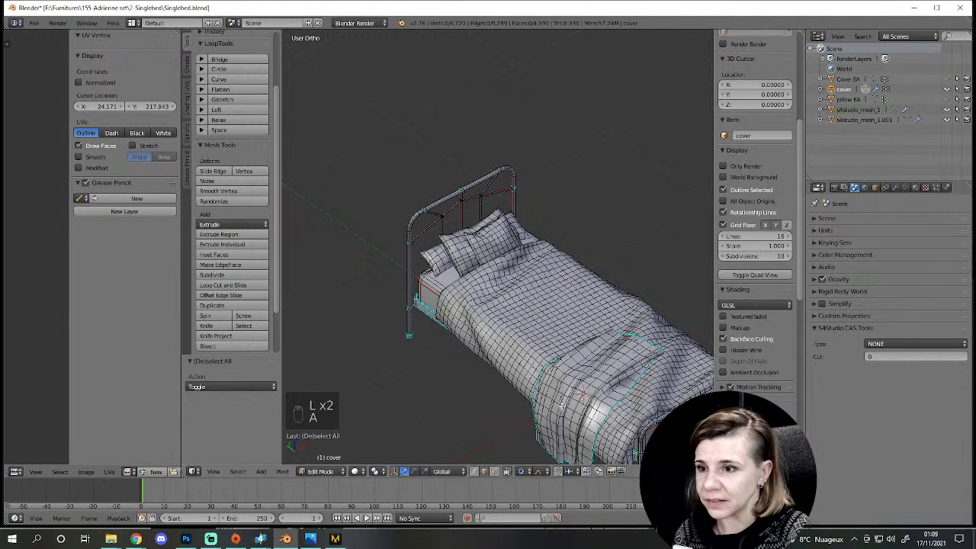
key(l)
key(l)
key(l)
key(l)
key(p)
key(Tab)
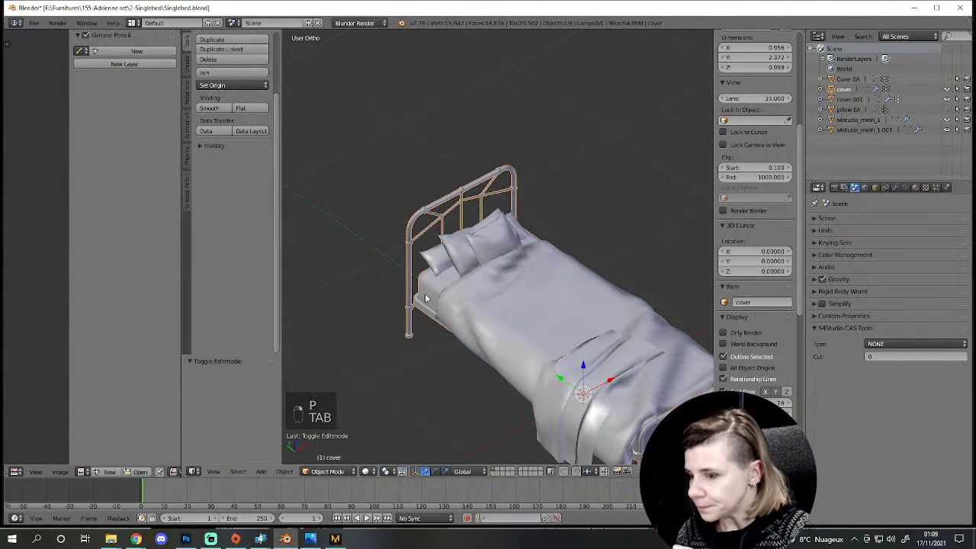
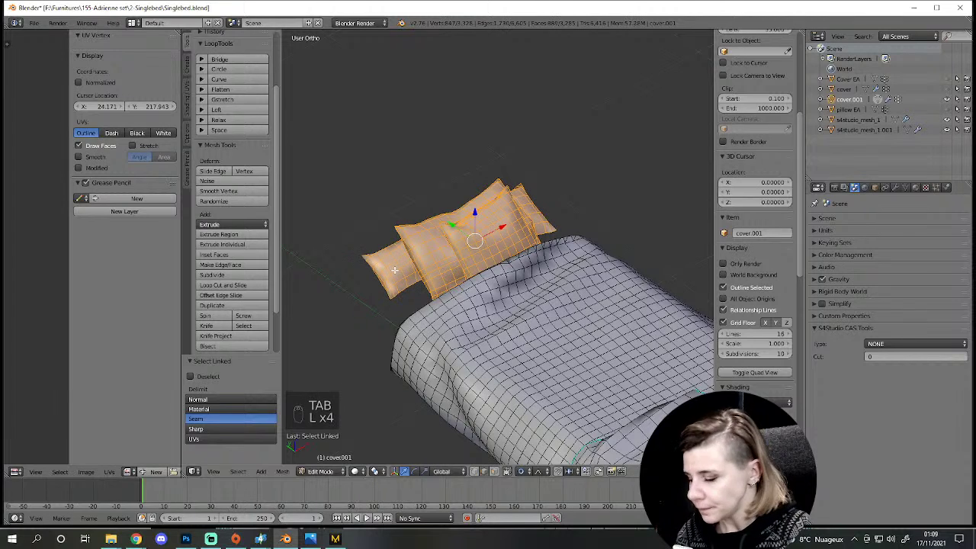
Step: Separate a second part into cover.002, leave editing and pick the Cover EA object
key(l)
key(p)
key(Tab)
drag(481, 252, 528, 331)
key(h)
middle_click(528, 331)
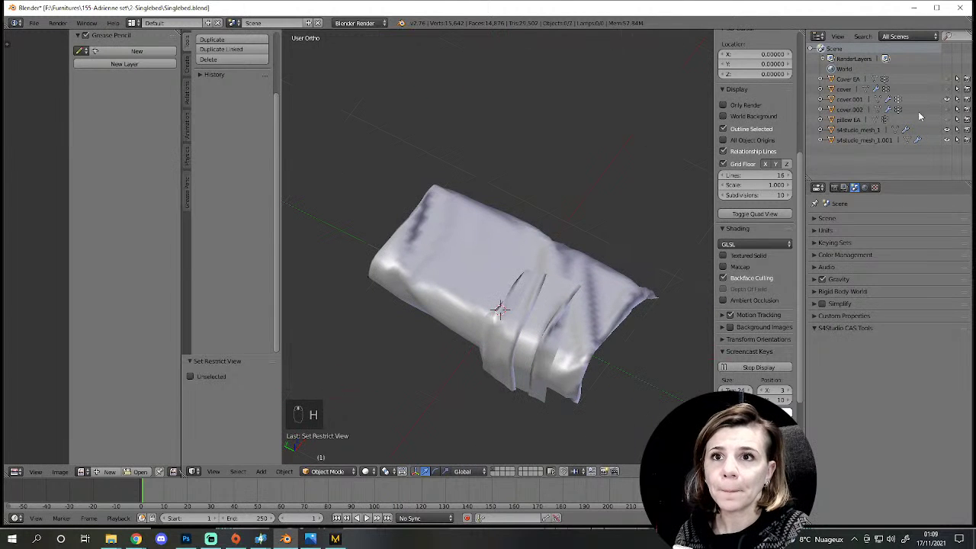
drag(954, 82, 421, 329)
right_click(438, 318)
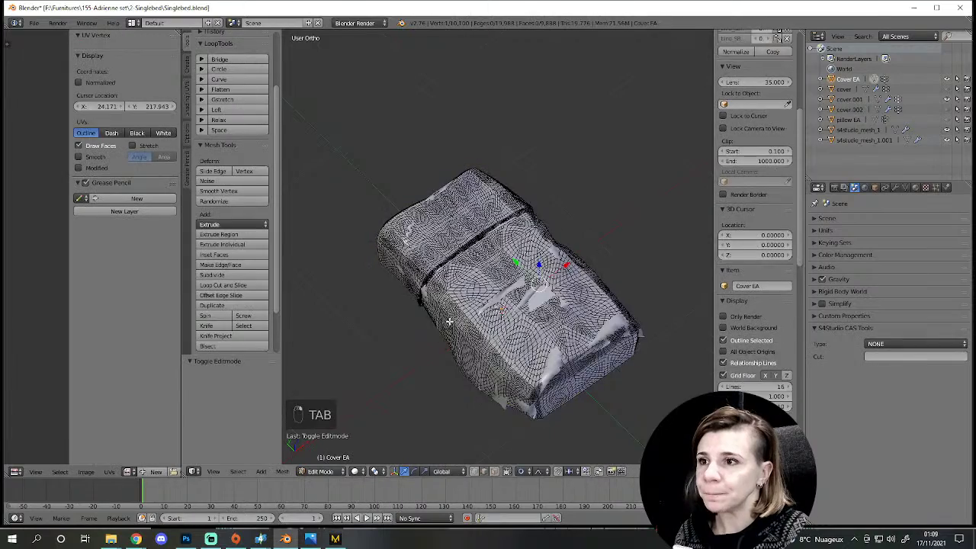
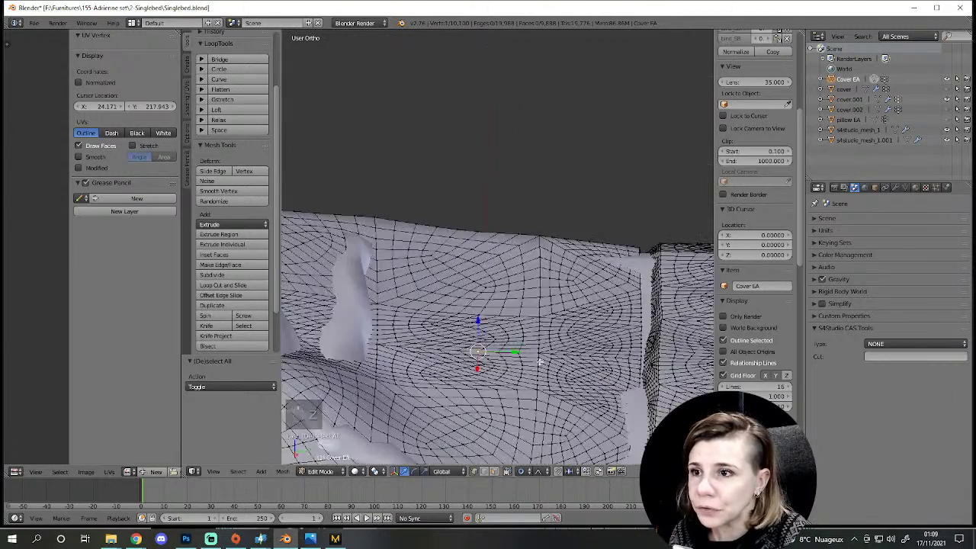
key(g)
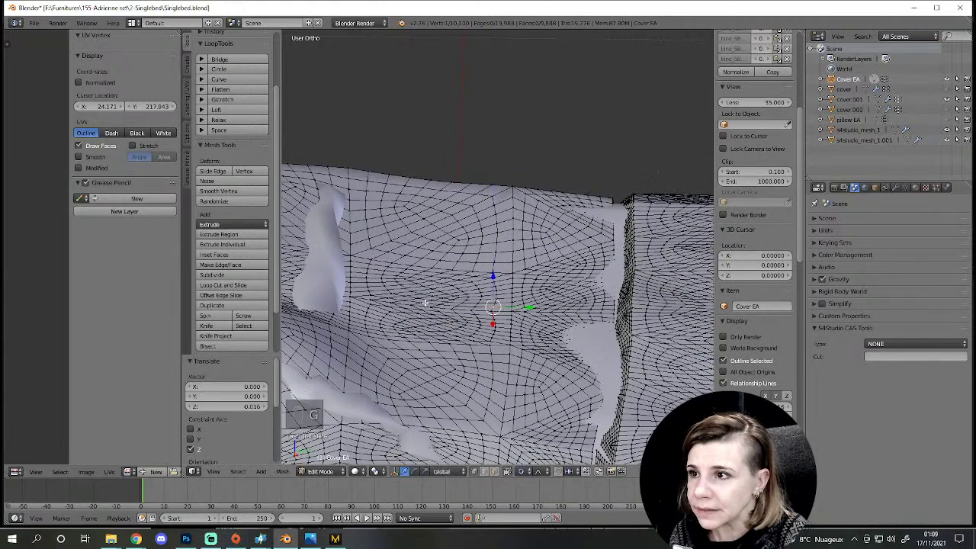
key(g)
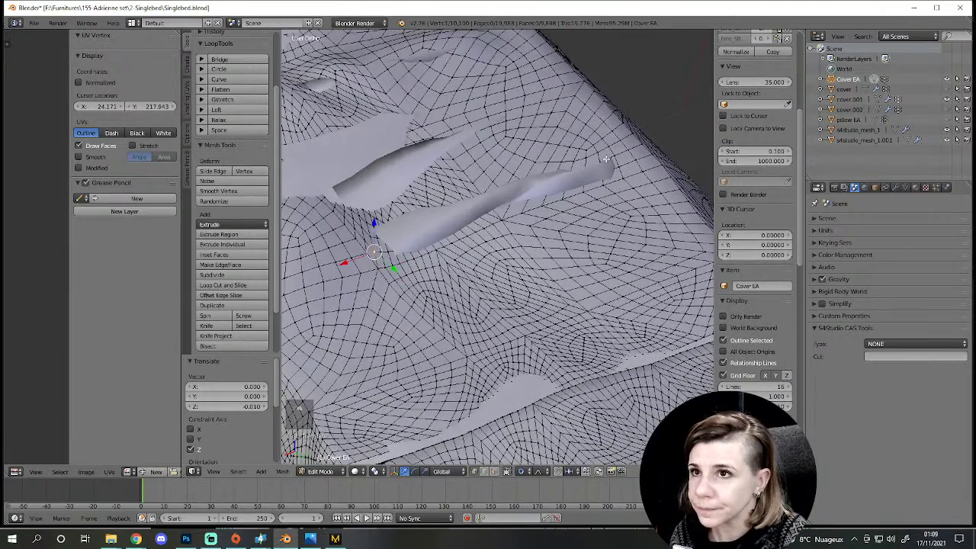
key(g)
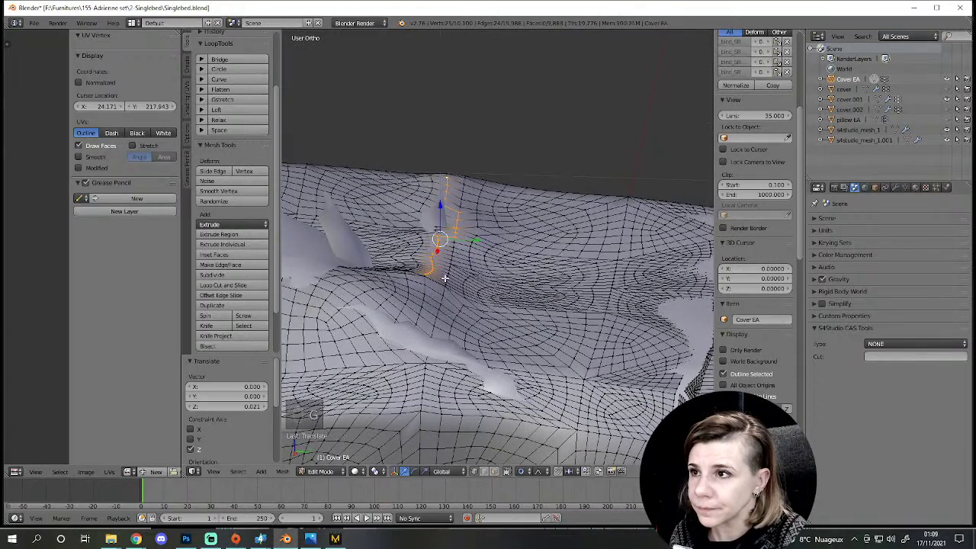
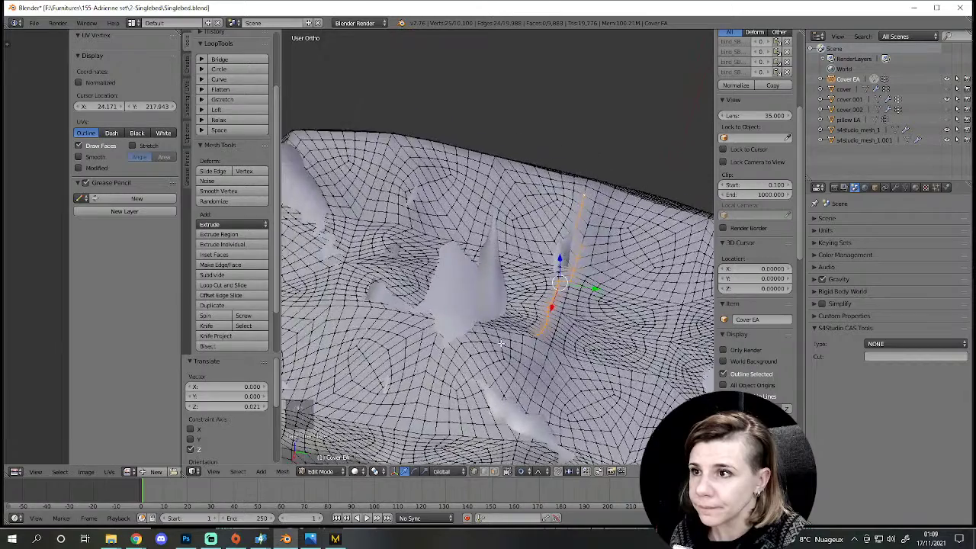
key(z)
key(z)
key(z)
key(z)
key(g)
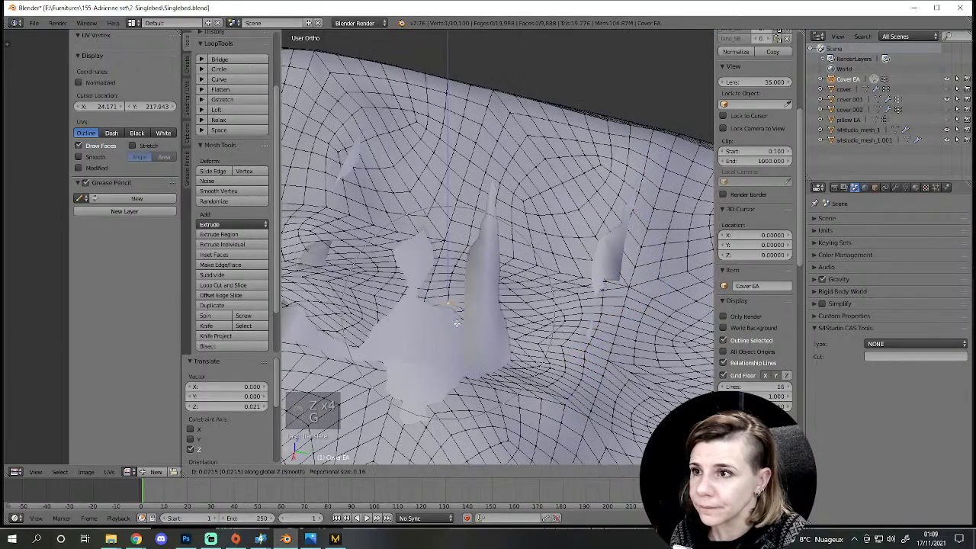
key(z)
key(z)
key(g)
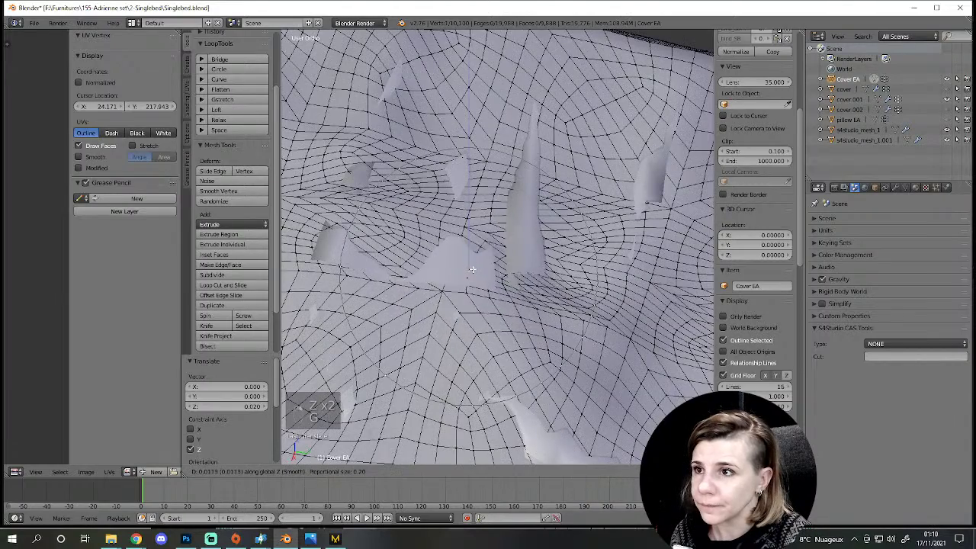
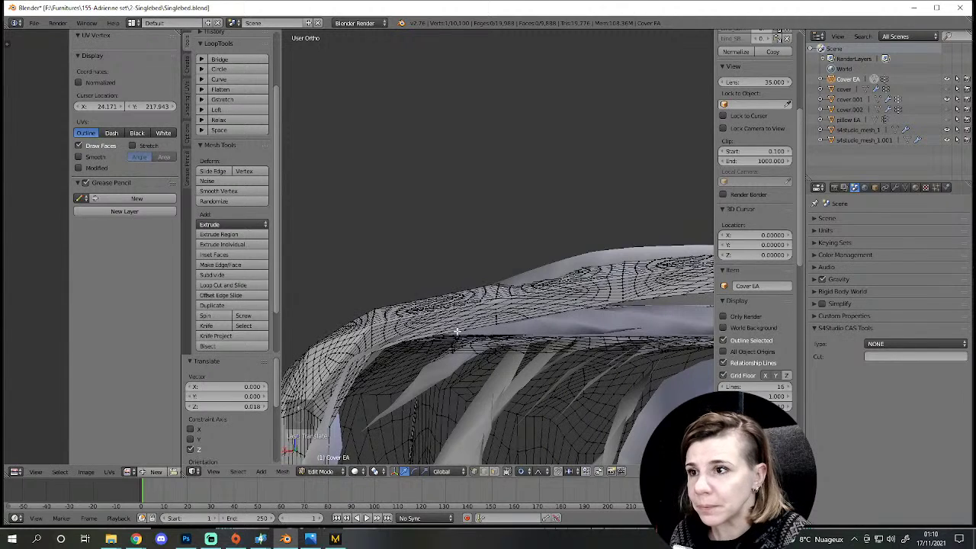
key(g)
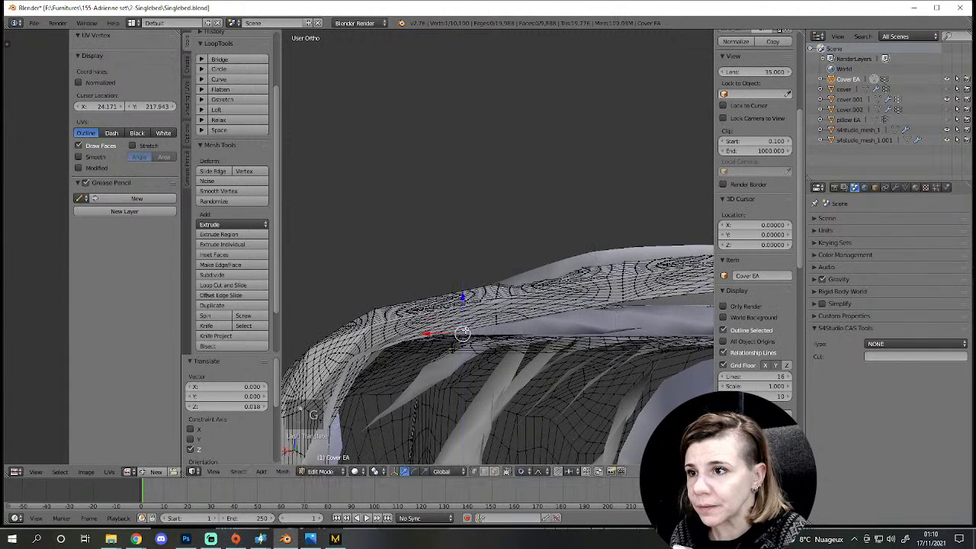
key(g)
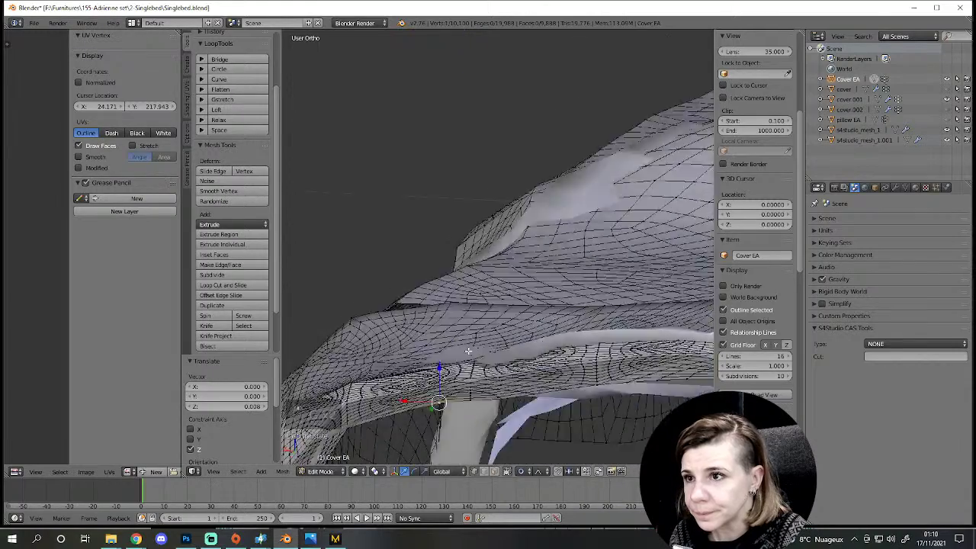
key(KP_7)
key(KP_Decimal)
key(z)
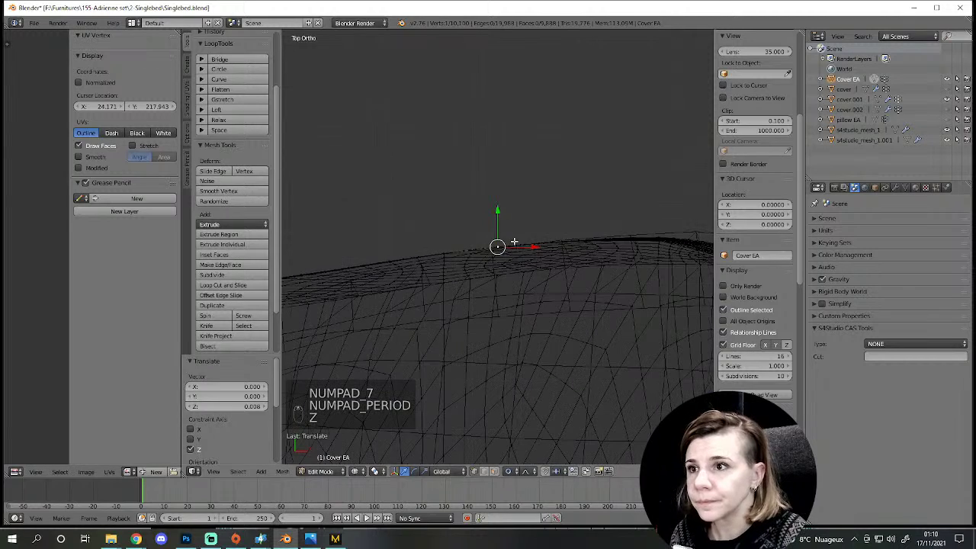
key(g)
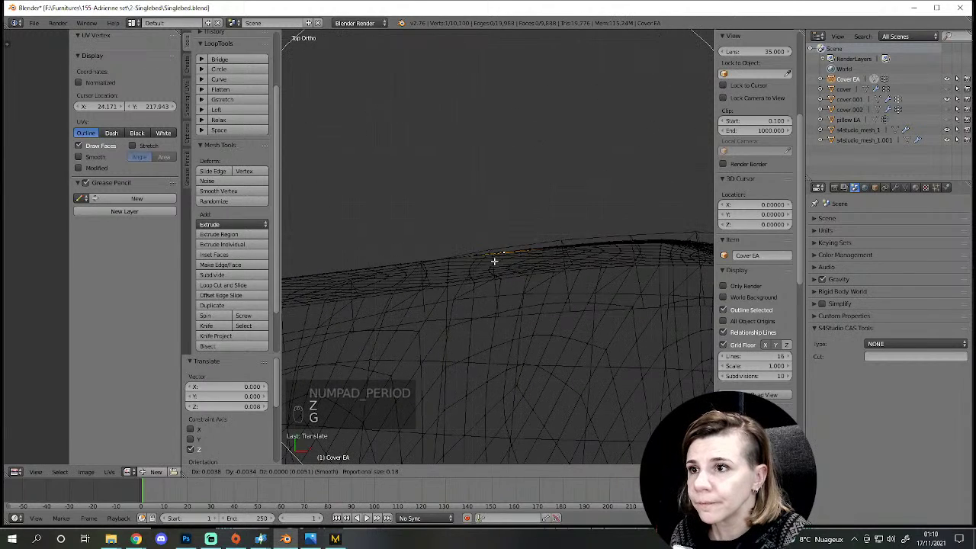
key(g)
key(g)
key(g)
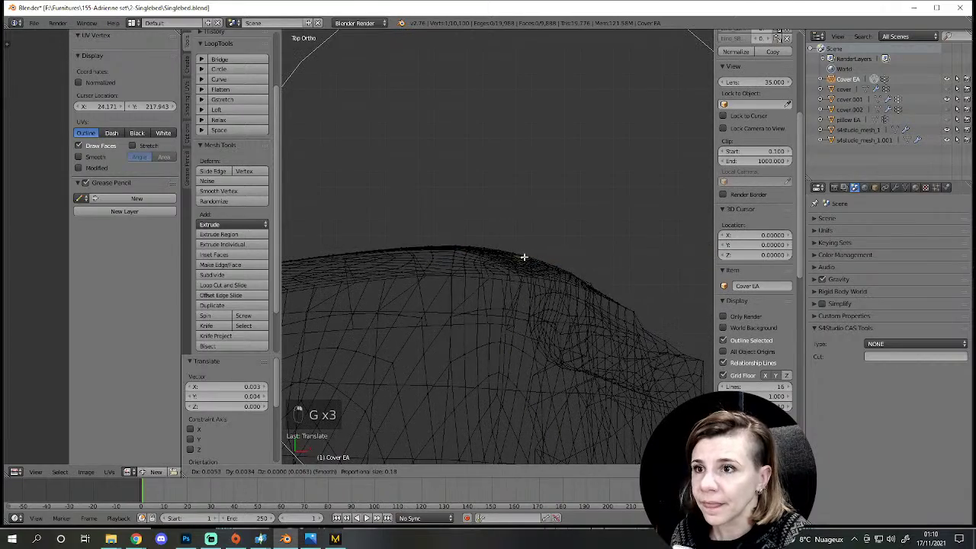
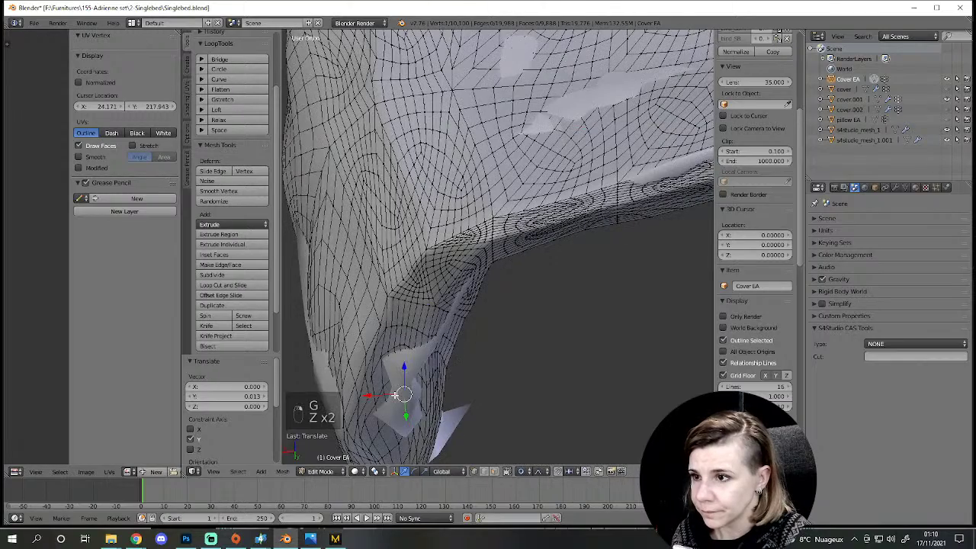
key(g)
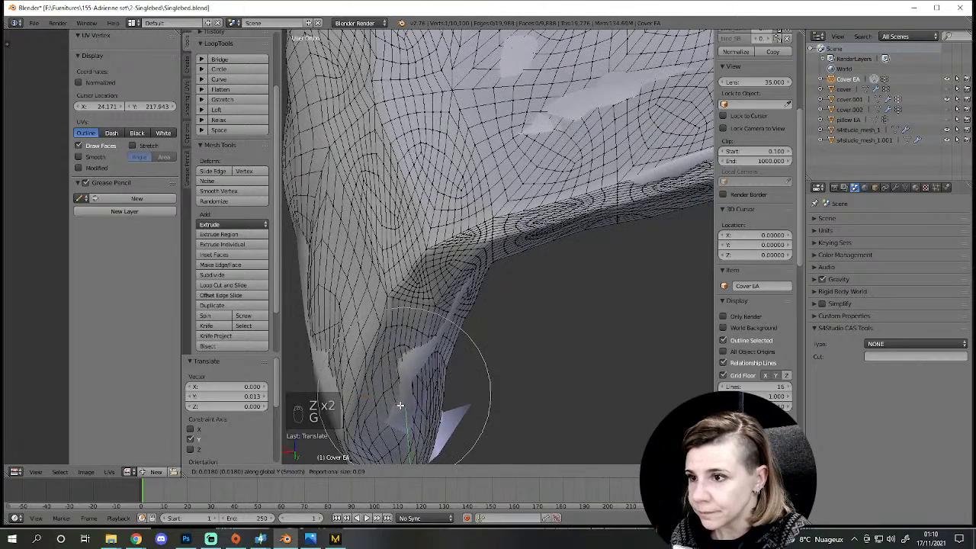
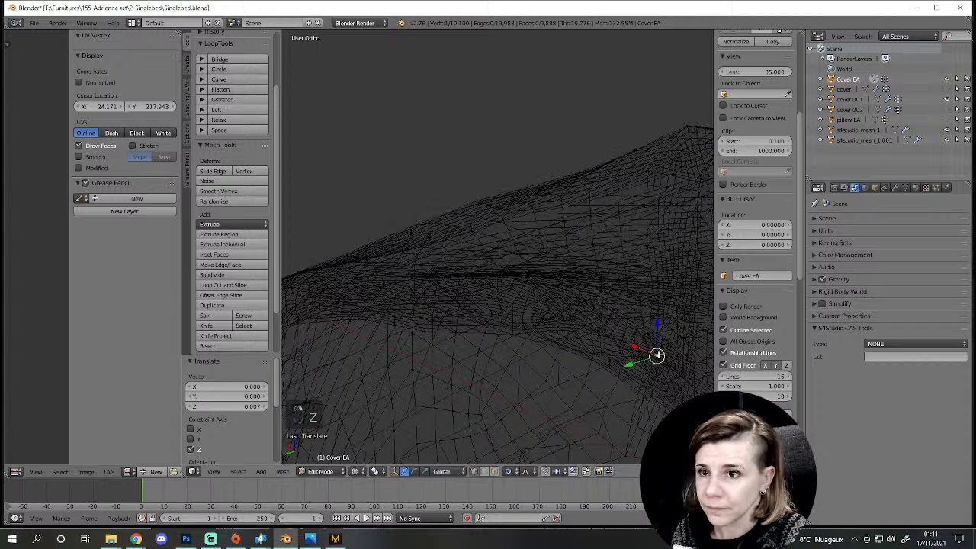
key(z)
key(g)
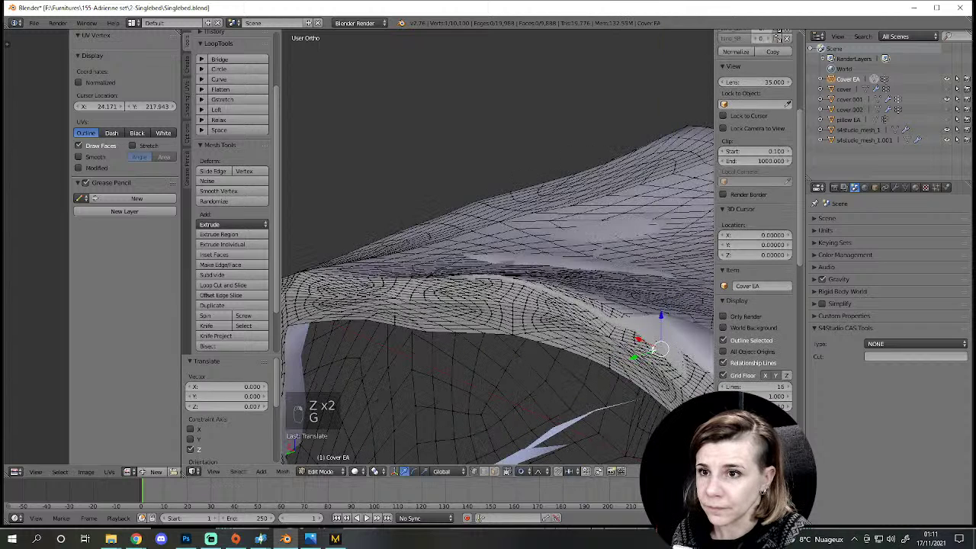
key(g)
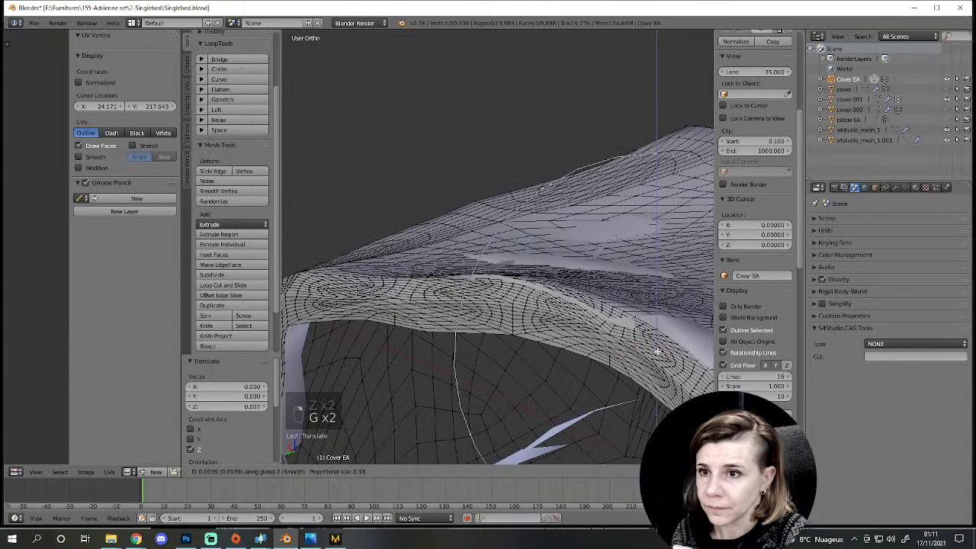
key(g)
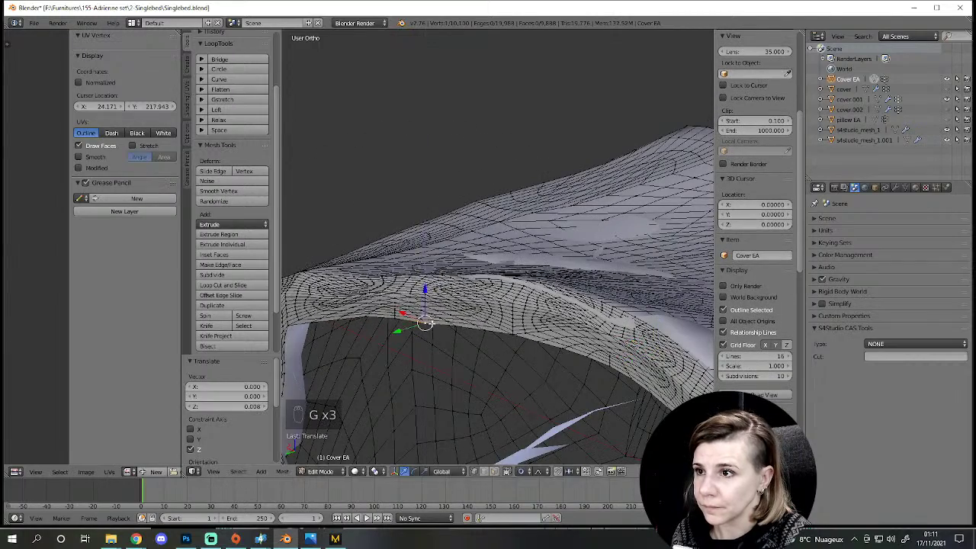
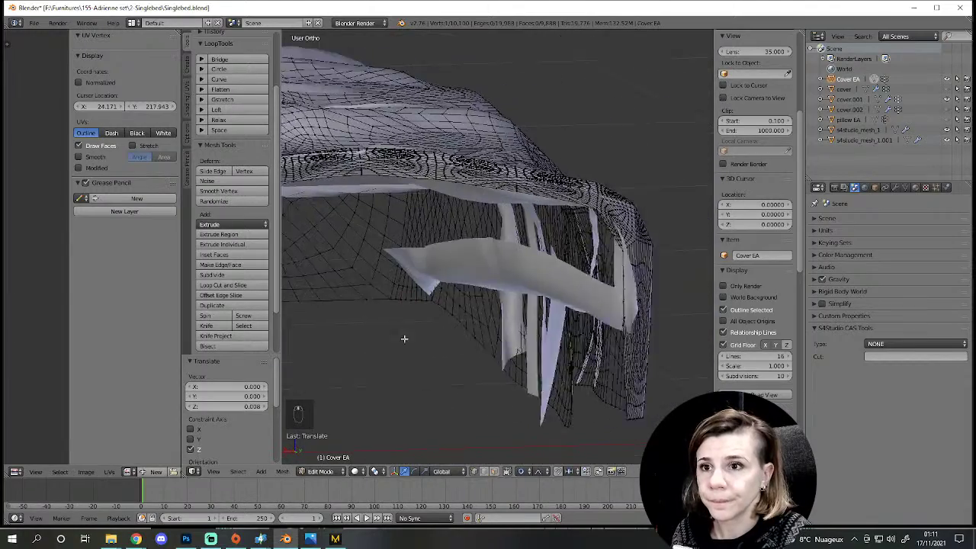
key(a)
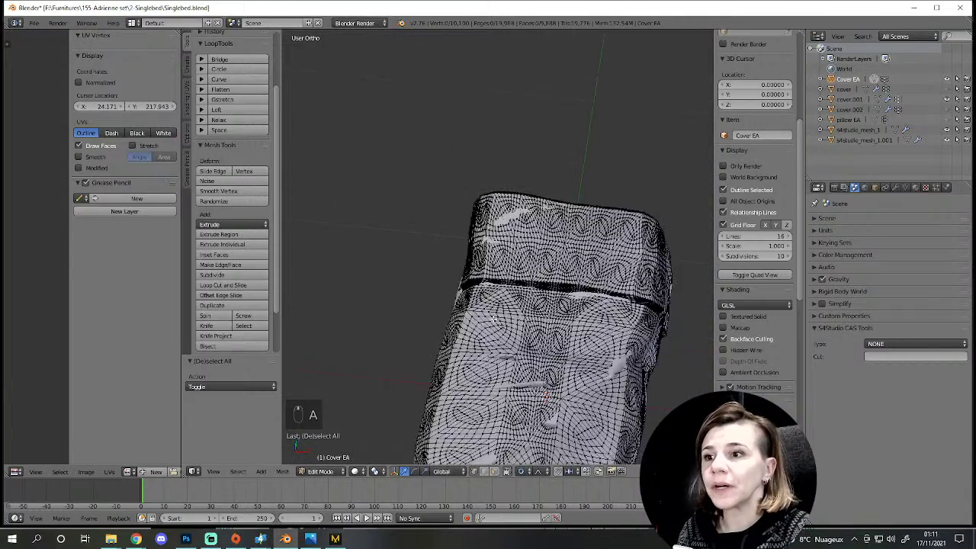
Step: Leave the cover mesh, select cover.001 and show its Object Data properties
key(a)
key(Tab)
click(534, 368)
key(Tab)
key(a)
click(893, 214)
drag(911, 192, 251, 480)
Step: View and clean cover.001's transformBone weights in Weight Paint, then edit the mesh fully selected
key(Tab)
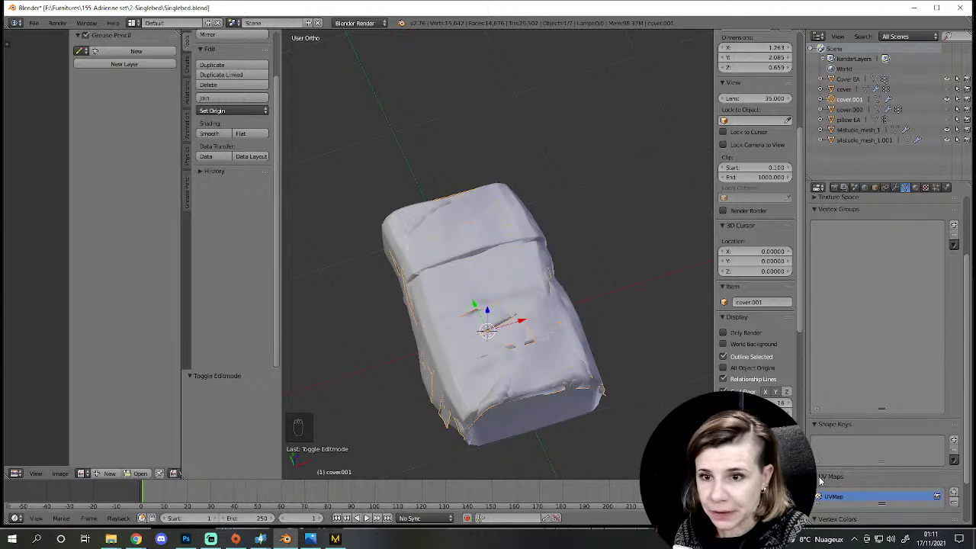
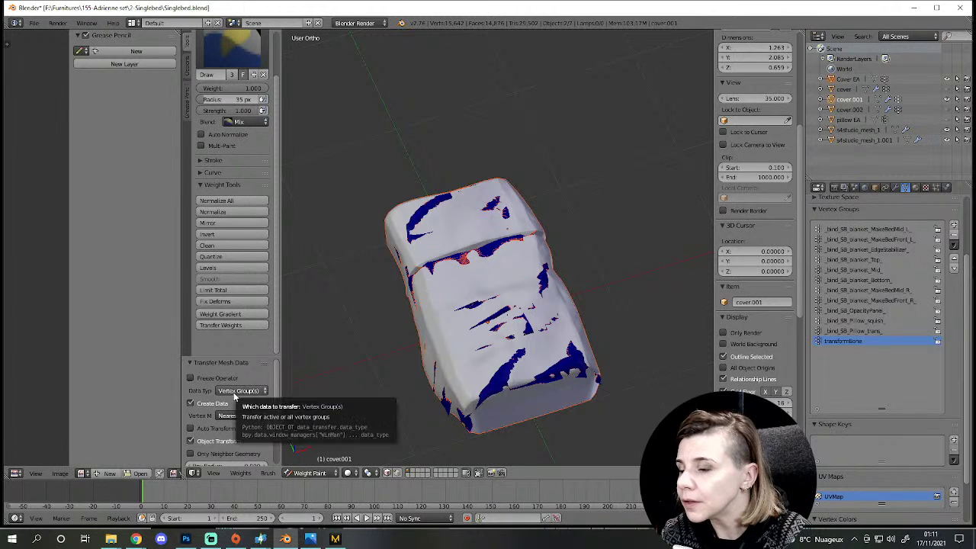
scroll(up, 3)
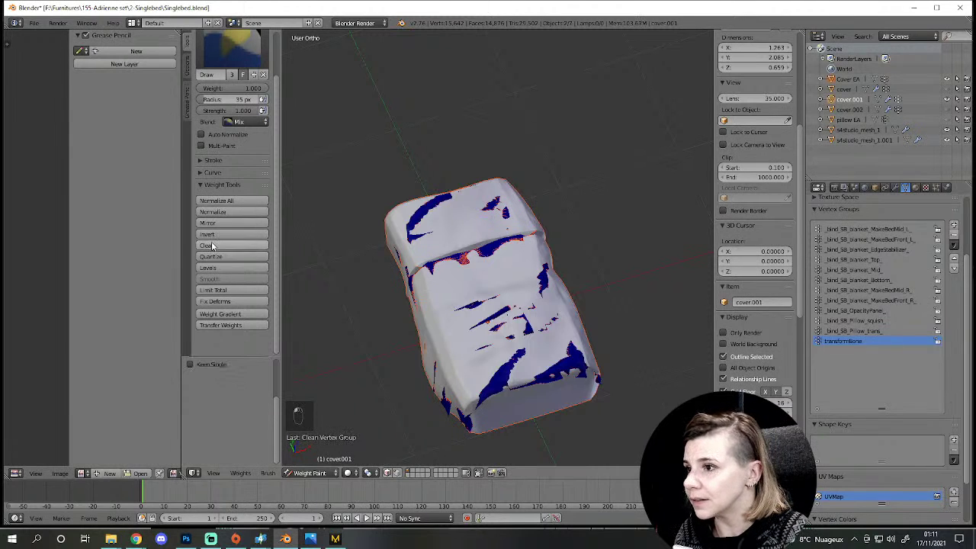
drag(241, 452, 473, 317)
middle_click(473, 318)
key(Tab)
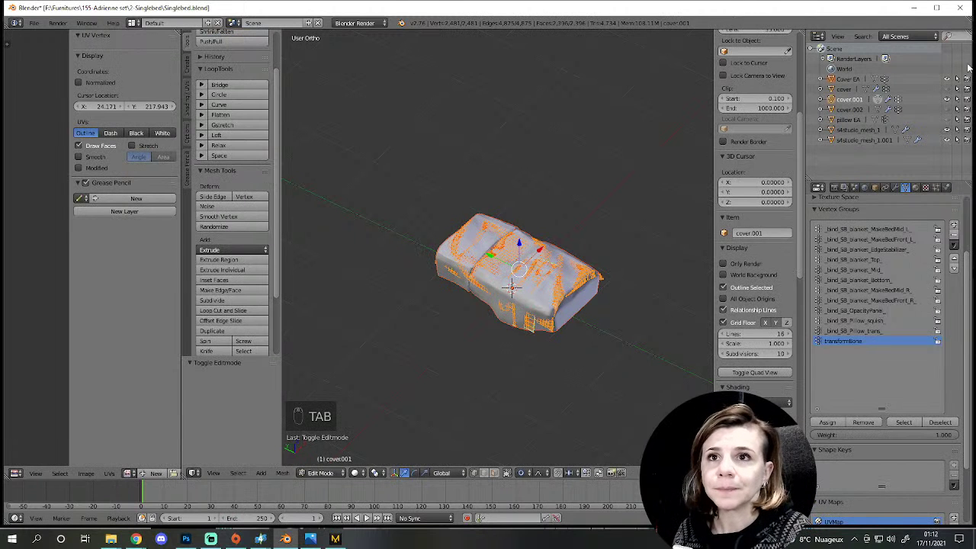
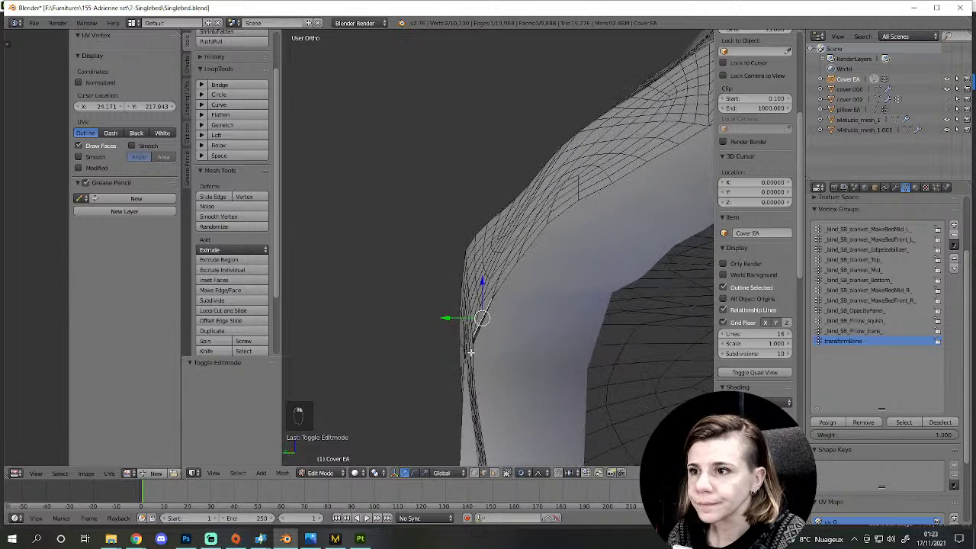
Step: Undo the last few vertex edits on the cover and retry a constrained adjustment near the corner
key(ctrl+z)
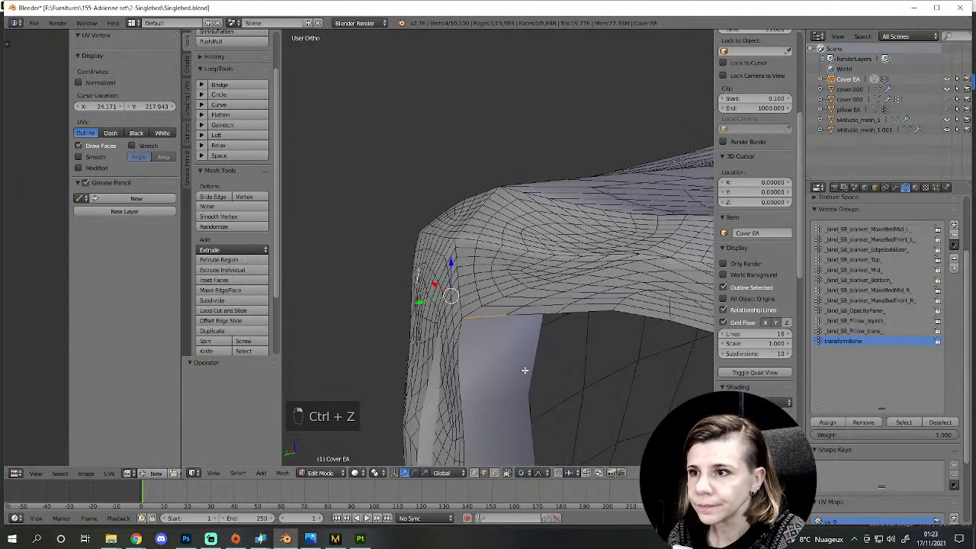
key(ctrl+z)
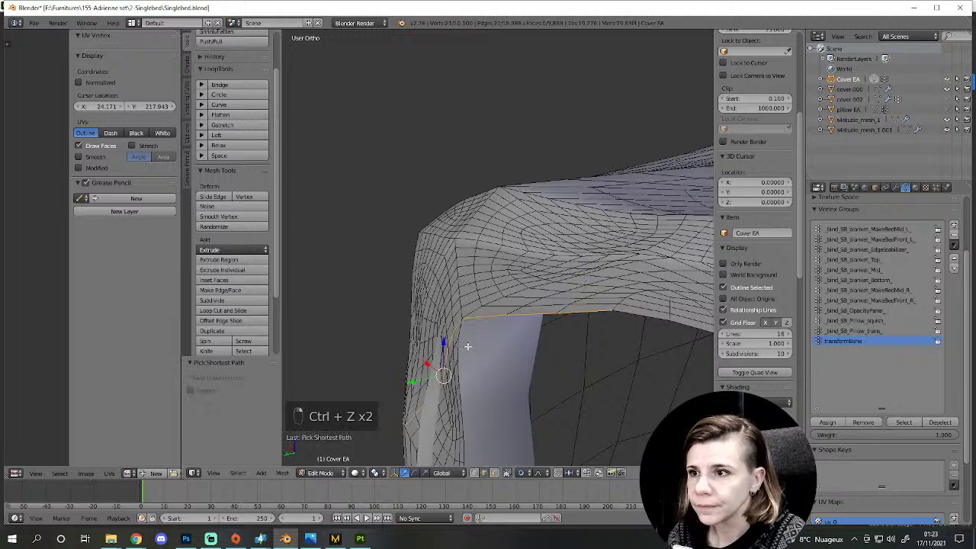
key(ctrl+z)
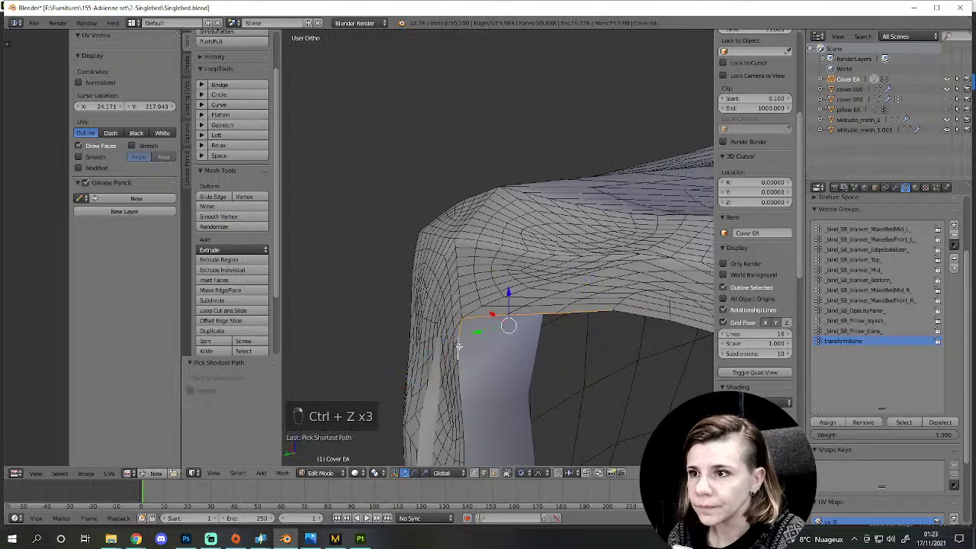
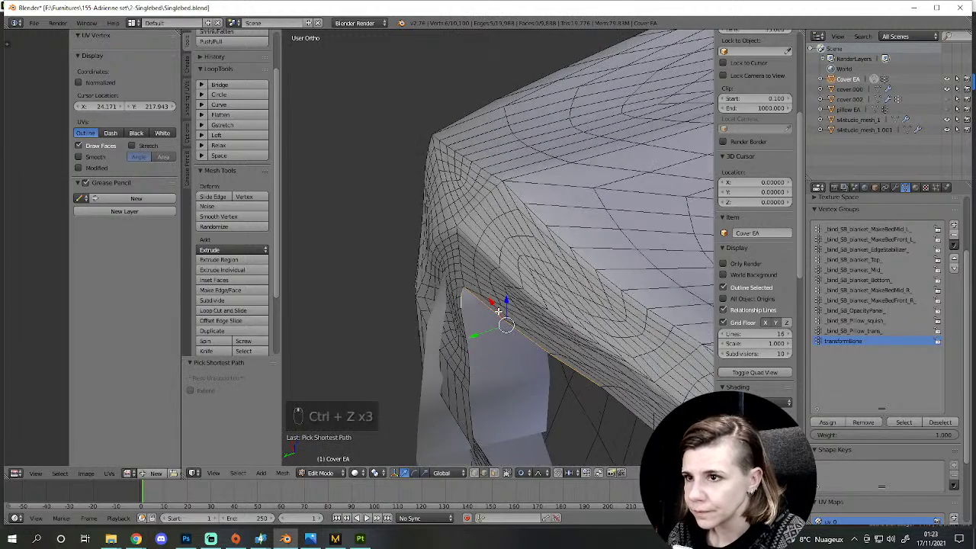
key(f)
key(y)
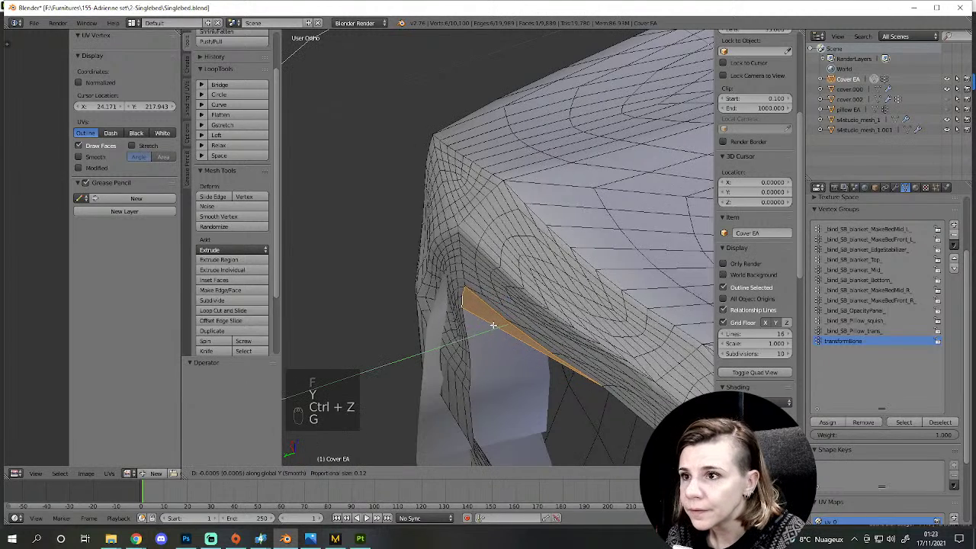
key(ctrl+z)
Step: Move the stray corner vertices back into the surface along single axes and pick the next spike vertex
key(g)
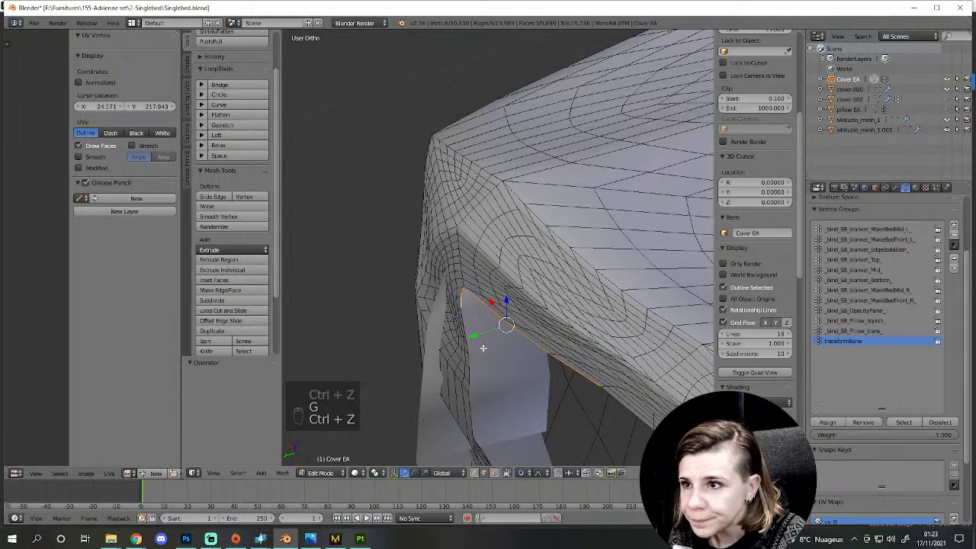
key(g)
key(ctrl+z)
key(g)
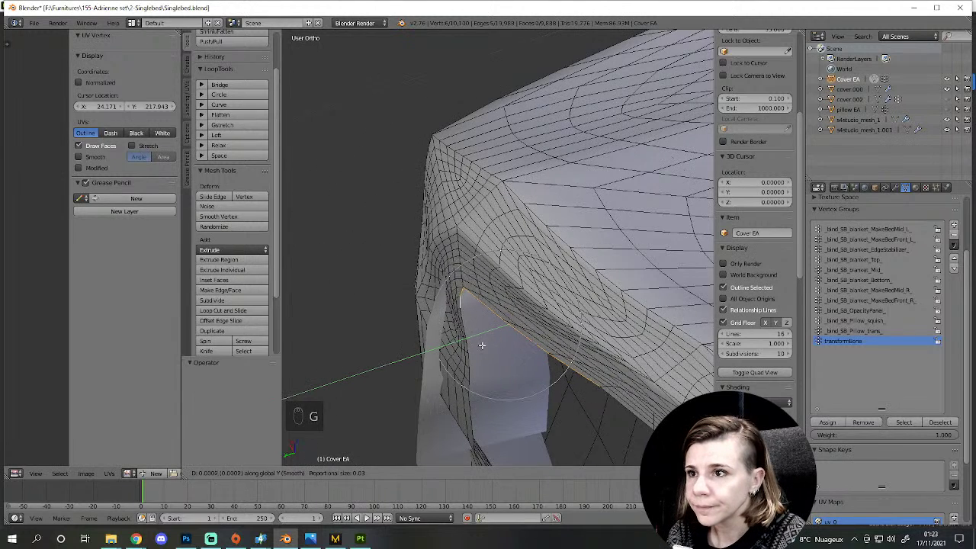
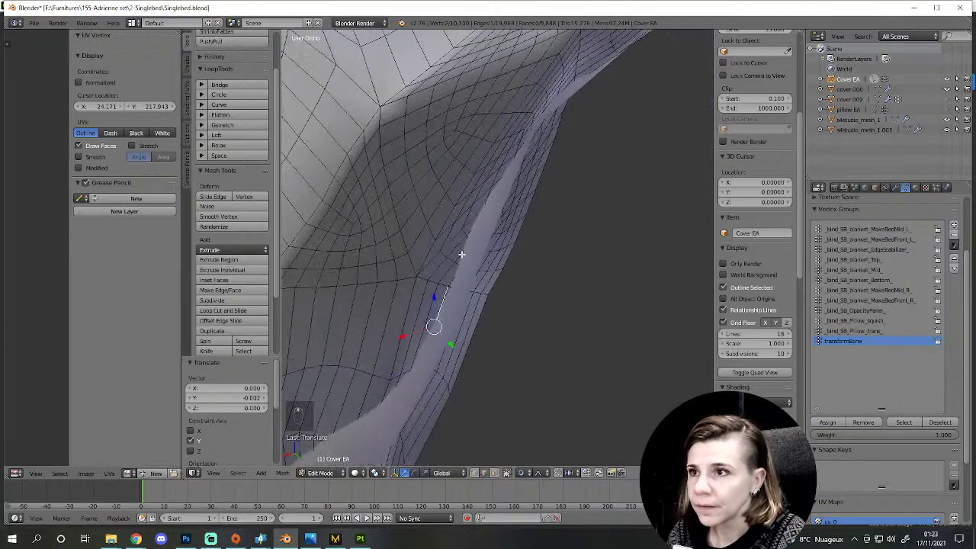
right_click(449, 296)
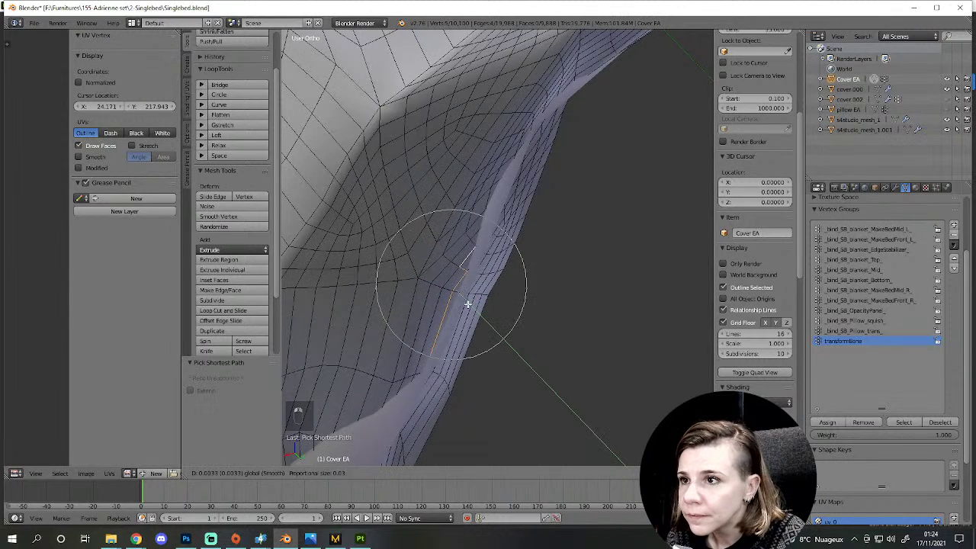
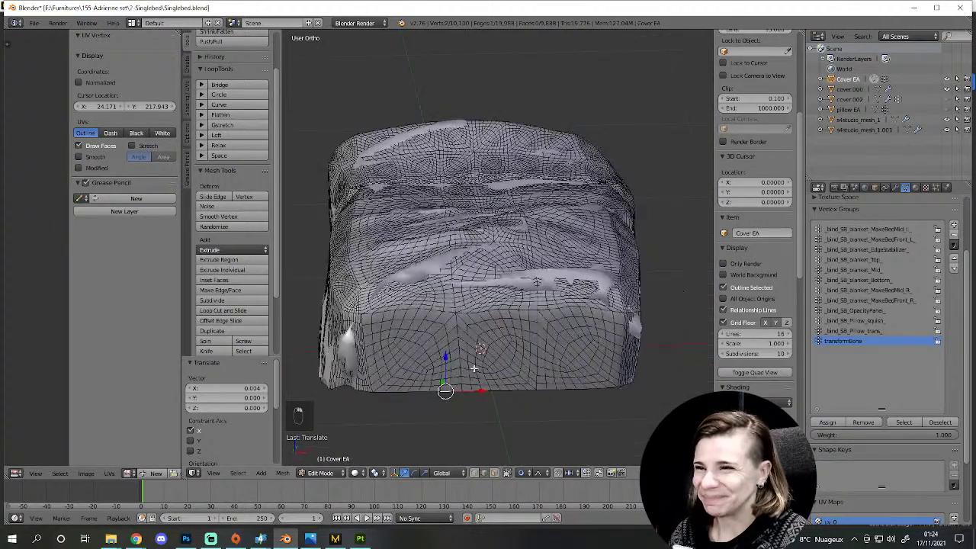
Step: Toggle X-ray to find the spiky fold and select the column of about 19 spike vertices
key(z)
key(z)
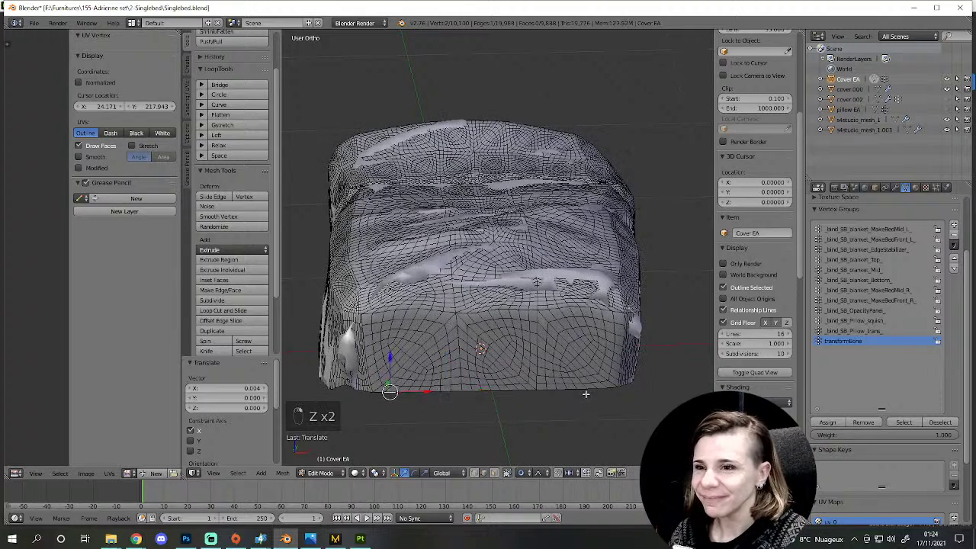
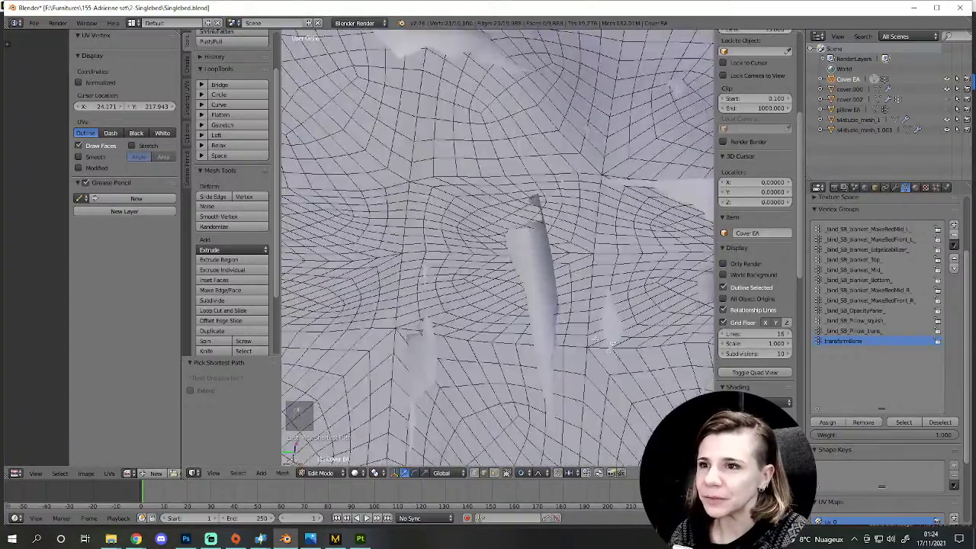
key(z)
key(z)
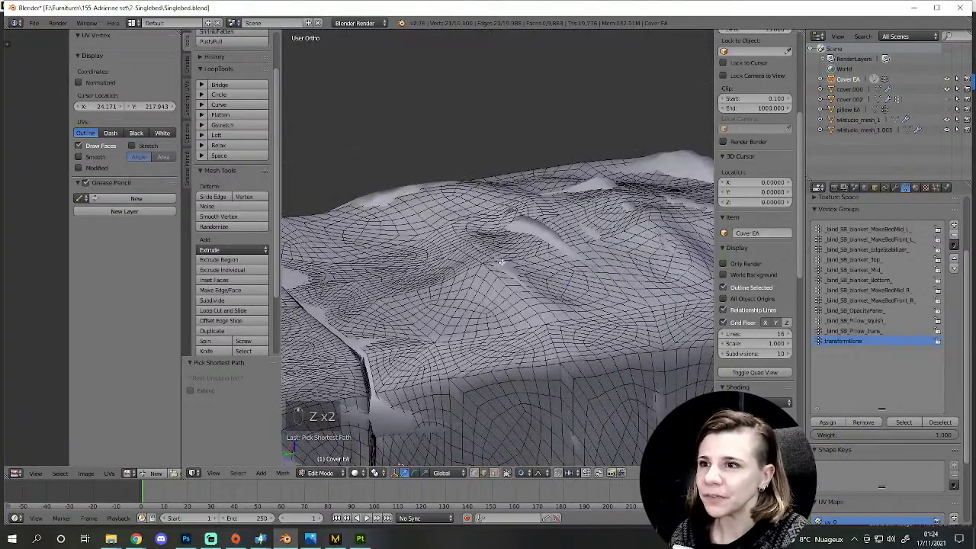
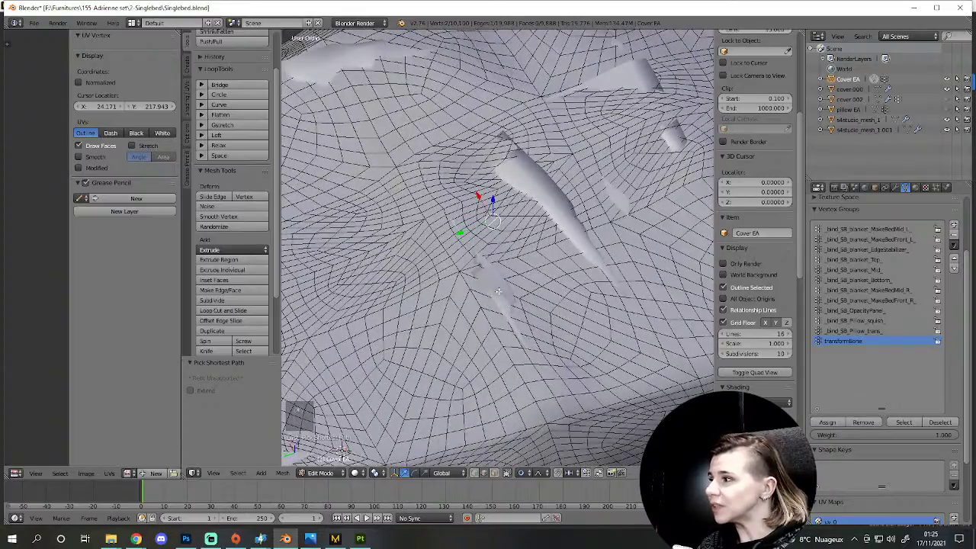
key(z)
key(z)
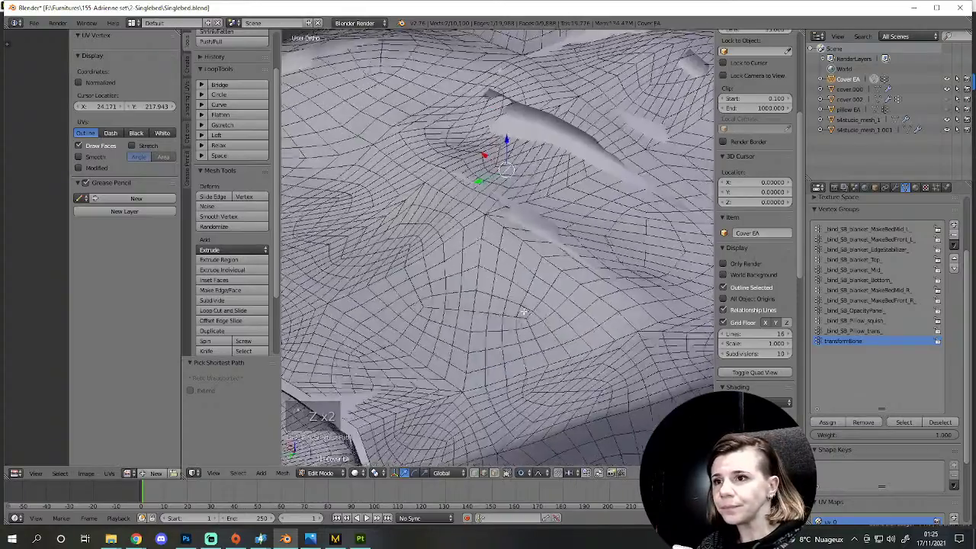
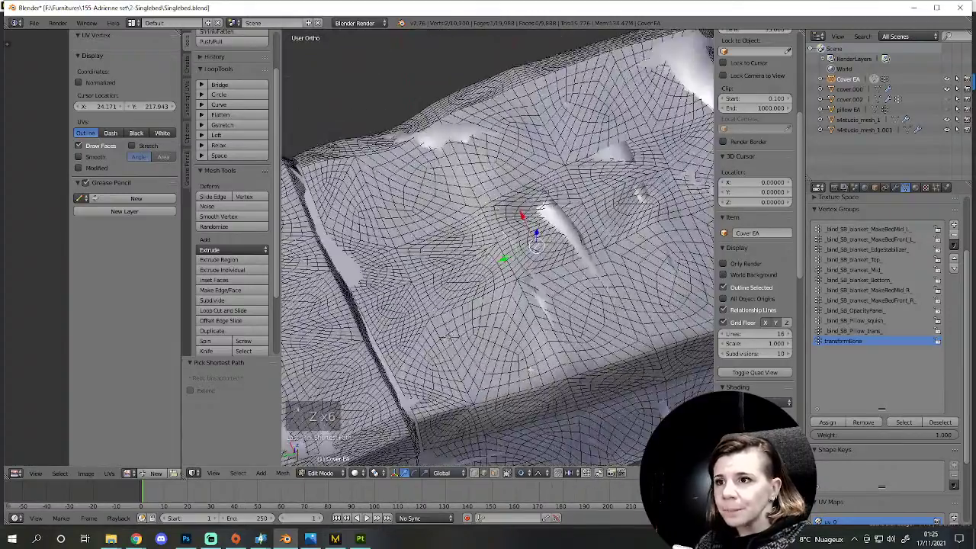
key(a)
key(z)
key(z)
Step: Move the selected spike vertices down along Z to flatten them into the top surface
key(g)
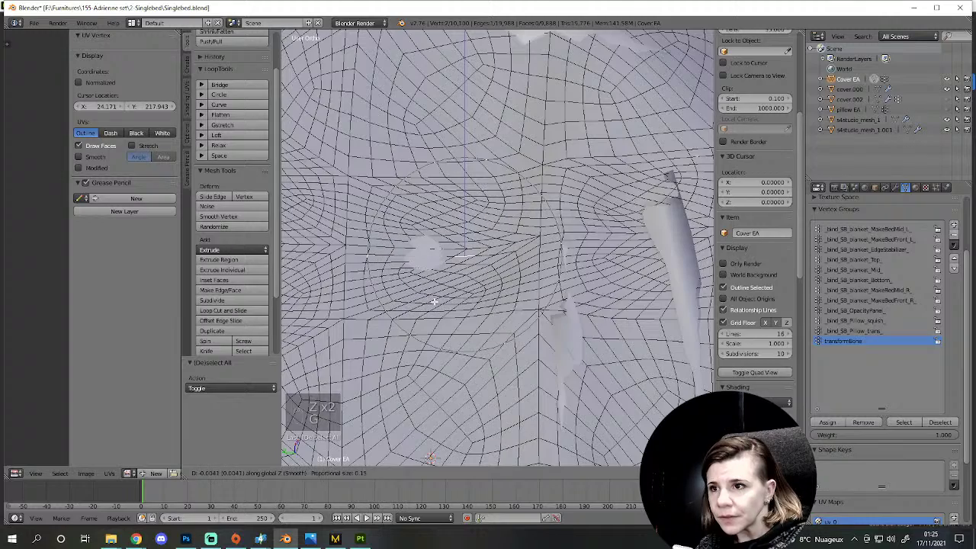
key(g)
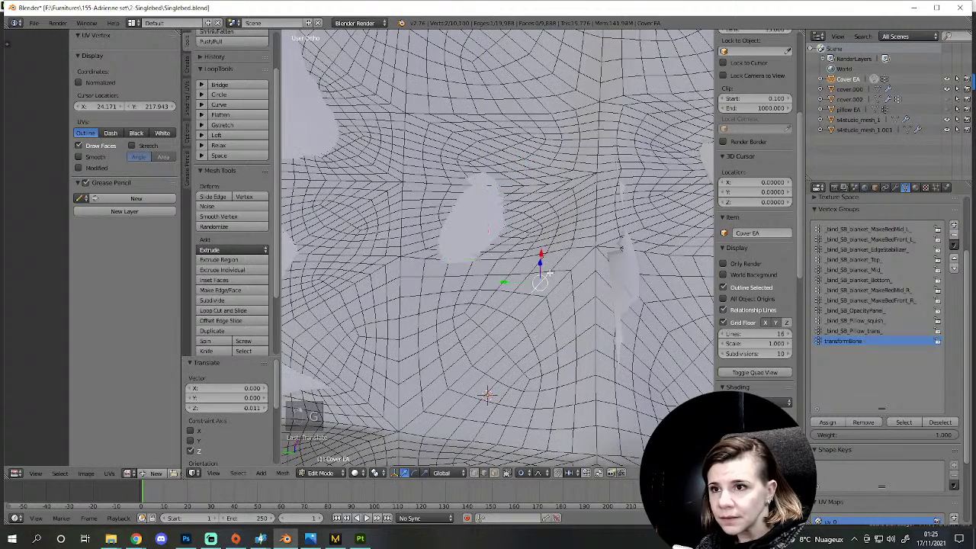
key(g)
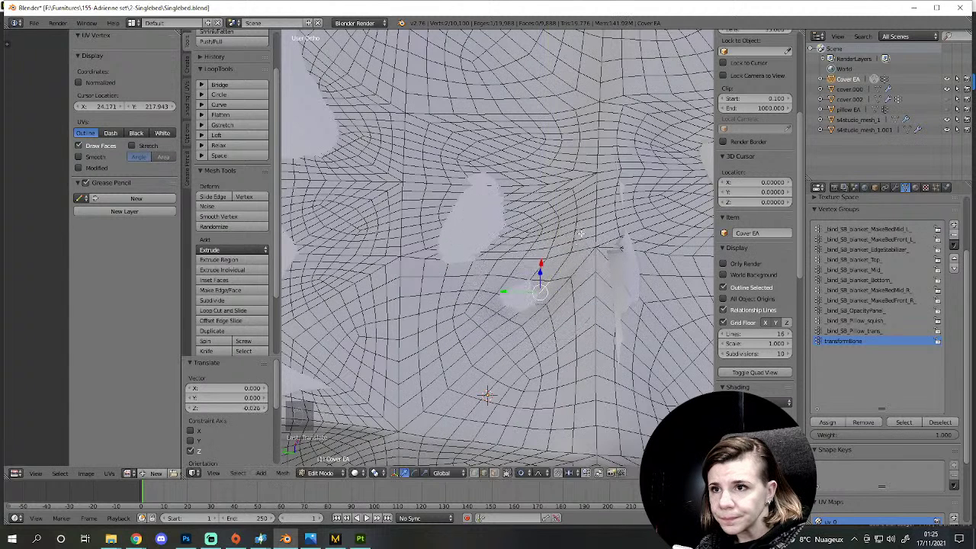
key(g)
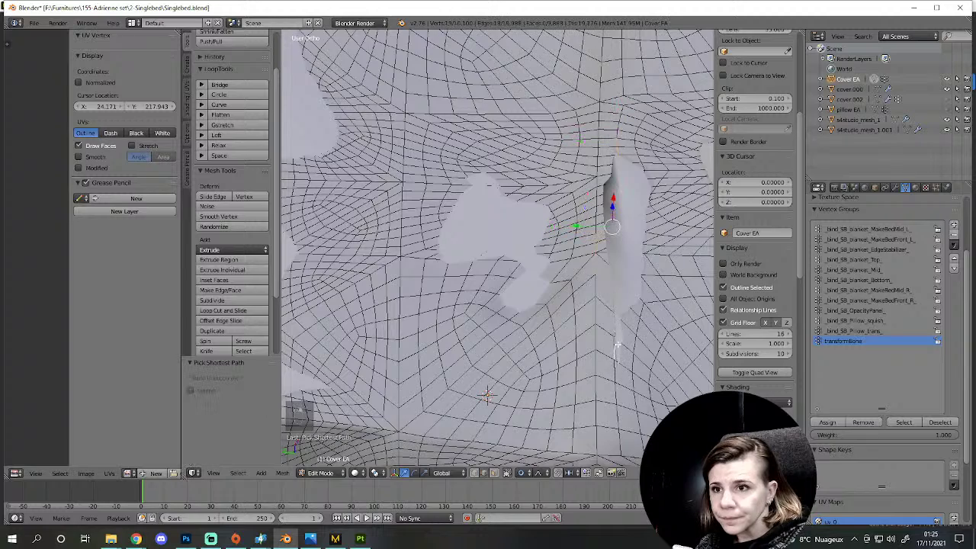
key(z)
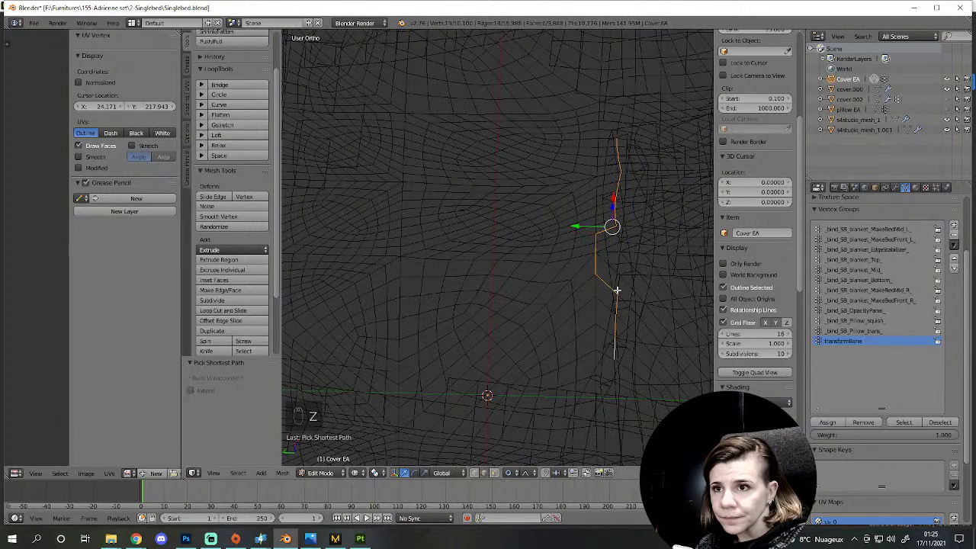
key(z)
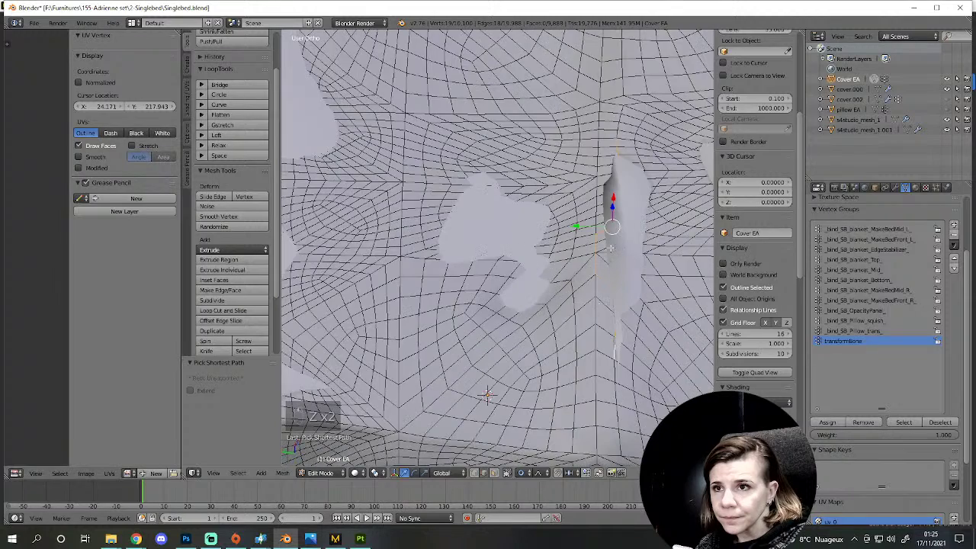
key(g)
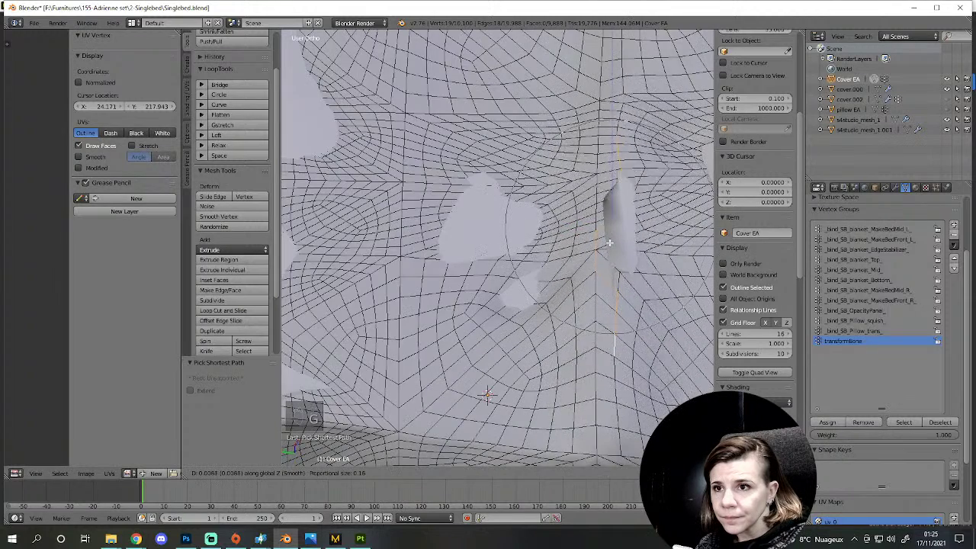
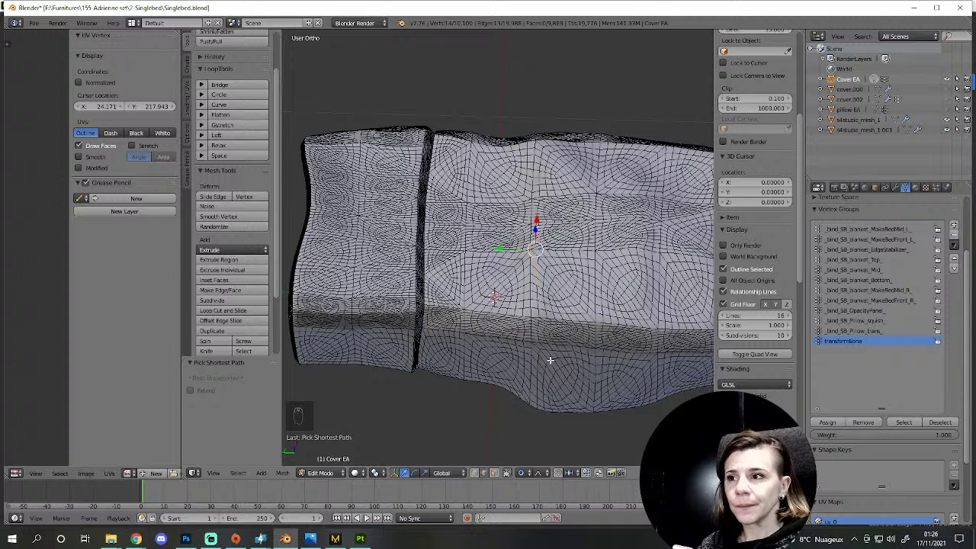
Step: Select all 10,100 cover vertices and triangulate every face with Ctrl+T
middle_click(551, 358)
key(a)
key(a)
key(ctrl+t)
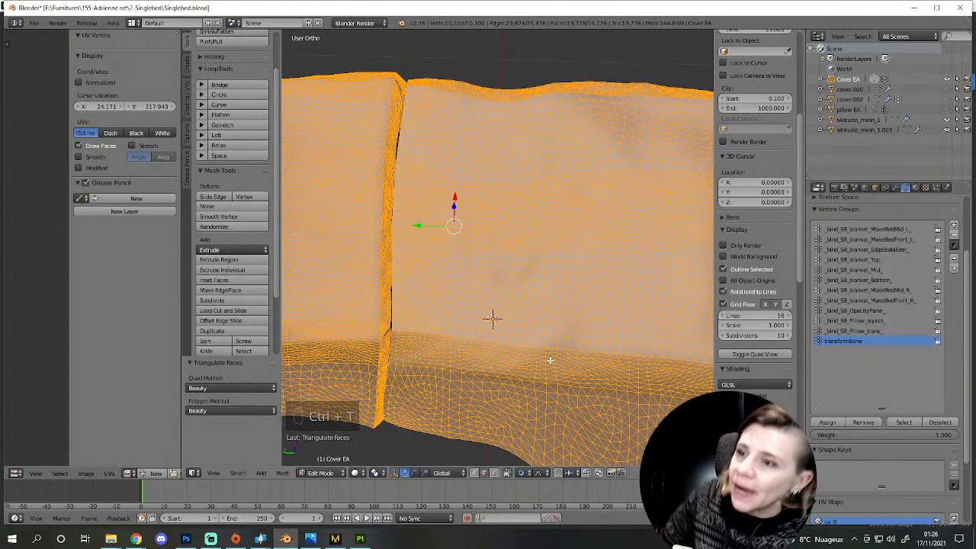
middle_click(553, 368)
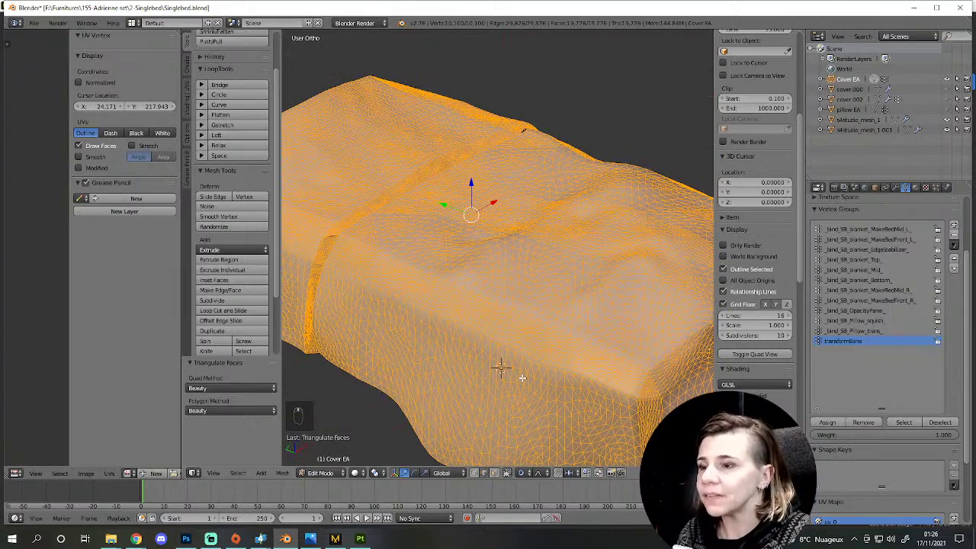
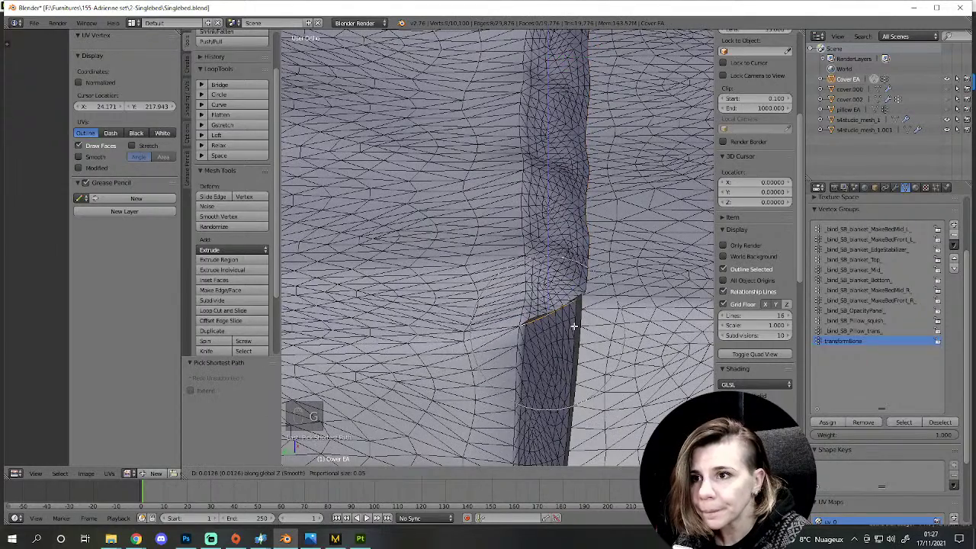
Step: Grab the spike's tip vertex and start moving it, checking it through X-ray
key(g)
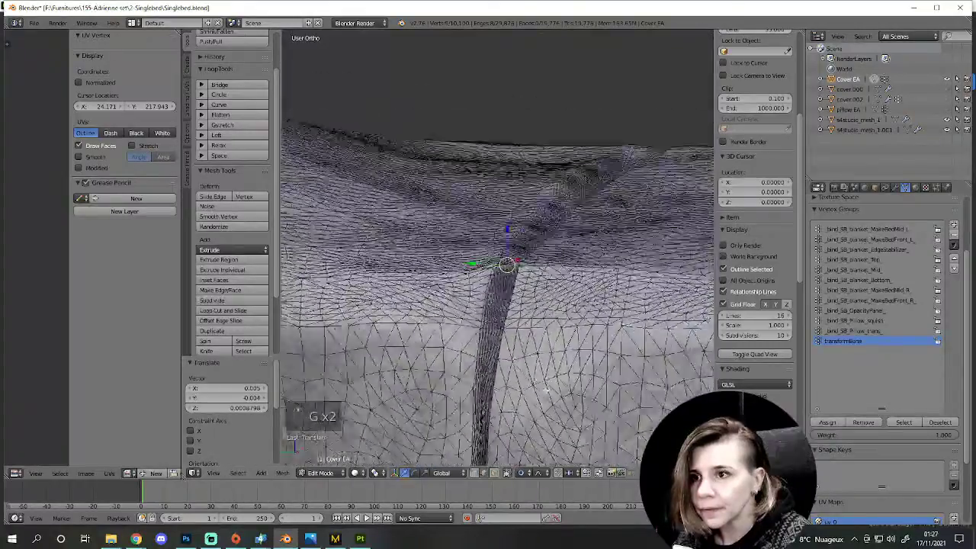
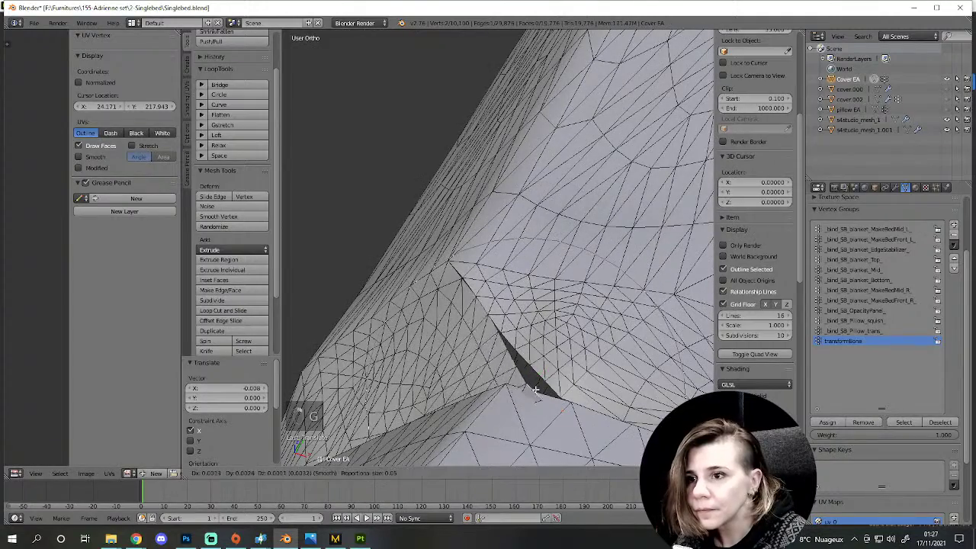
key(g)
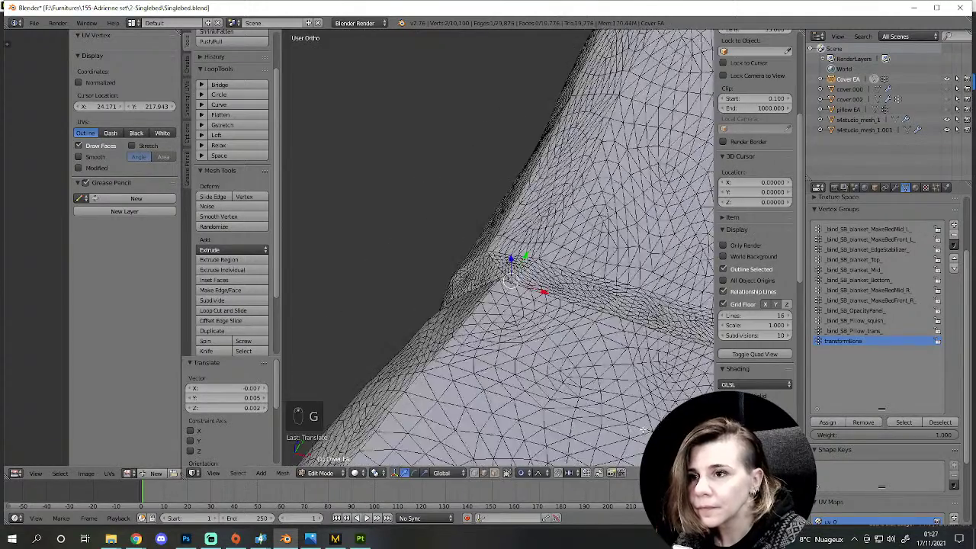
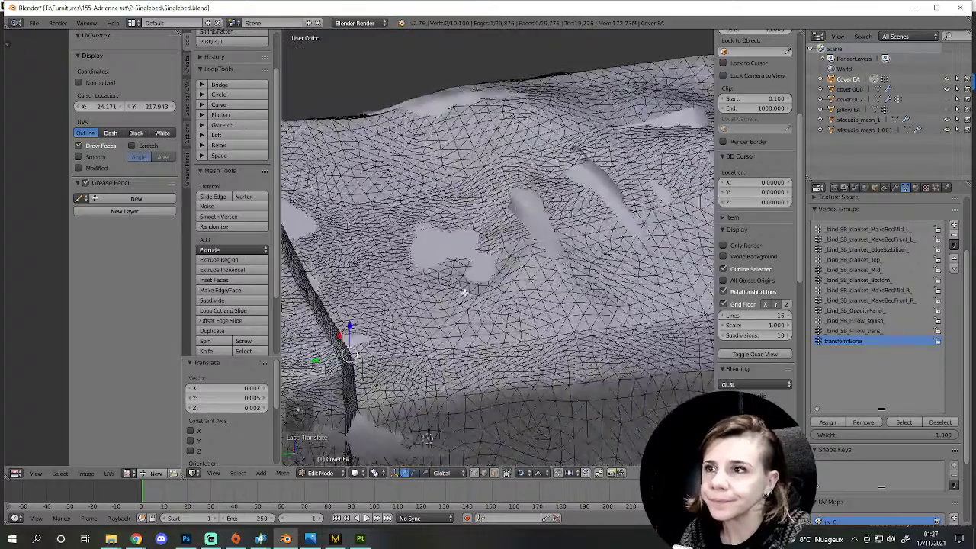
key(z)
key(z)
key(g)
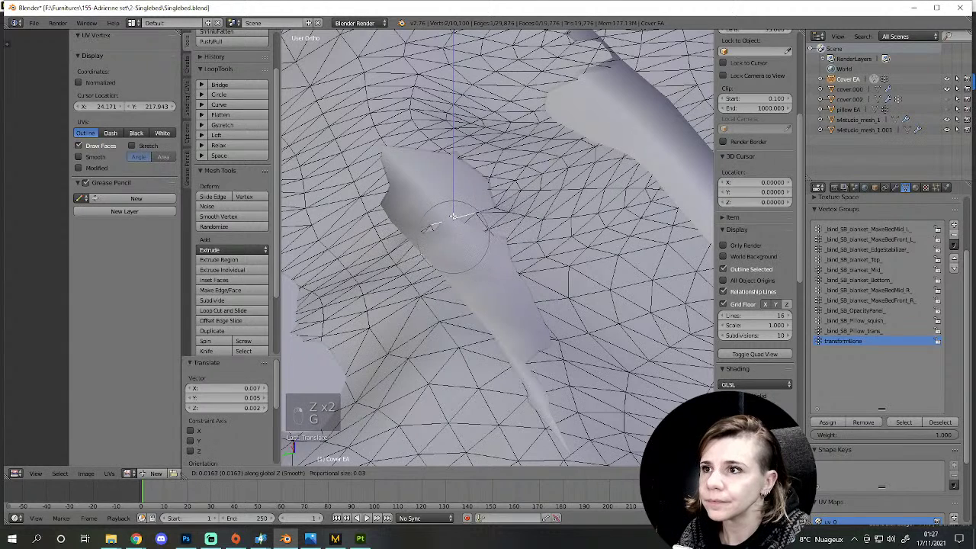
Step: Undo the stray move, then drop the tip vertex down along Z onto the surface and confirm
key(ctrl+z)
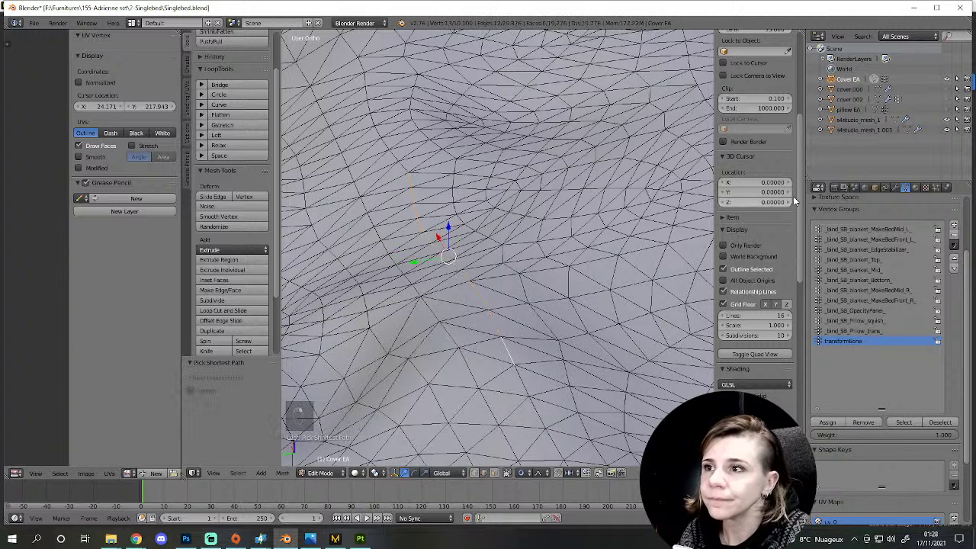
click(952, 97)
key(g)
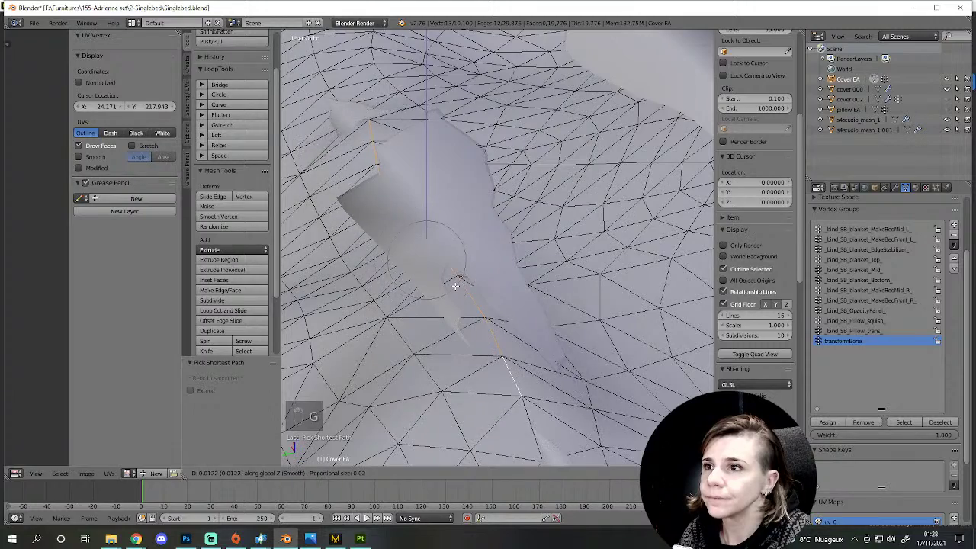
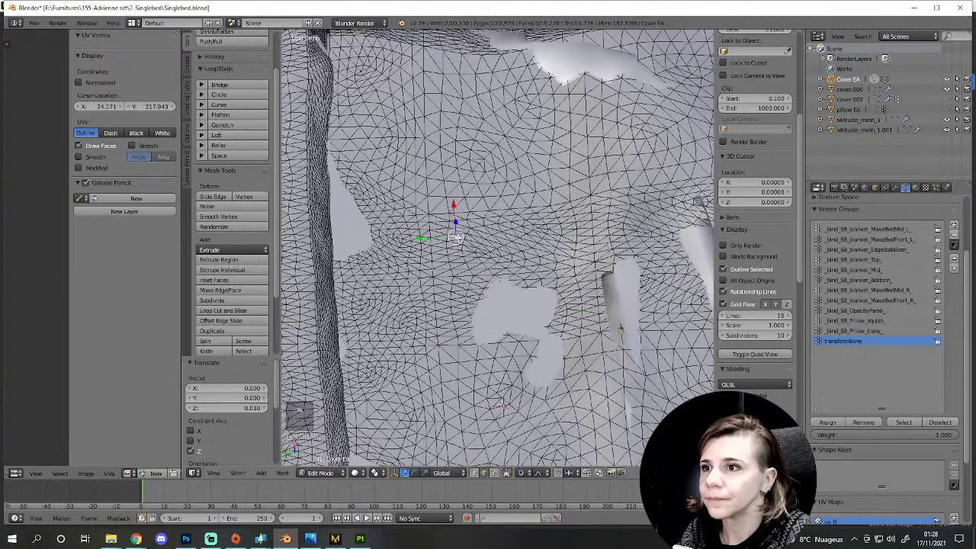
key(g)
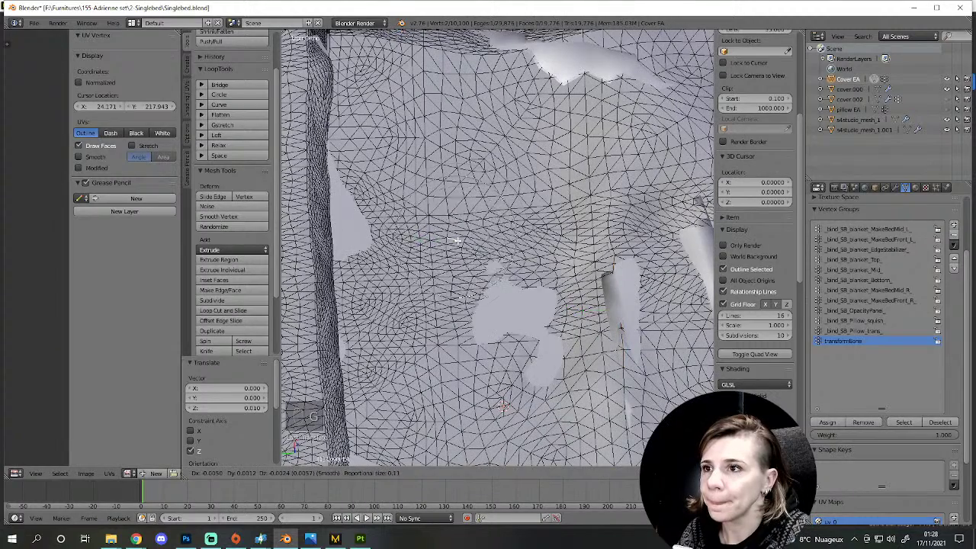
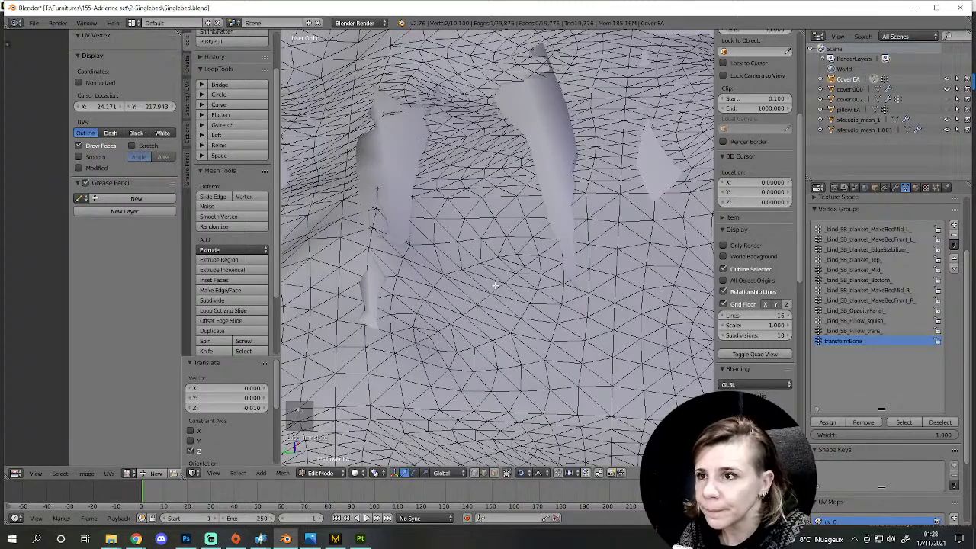
key(g)
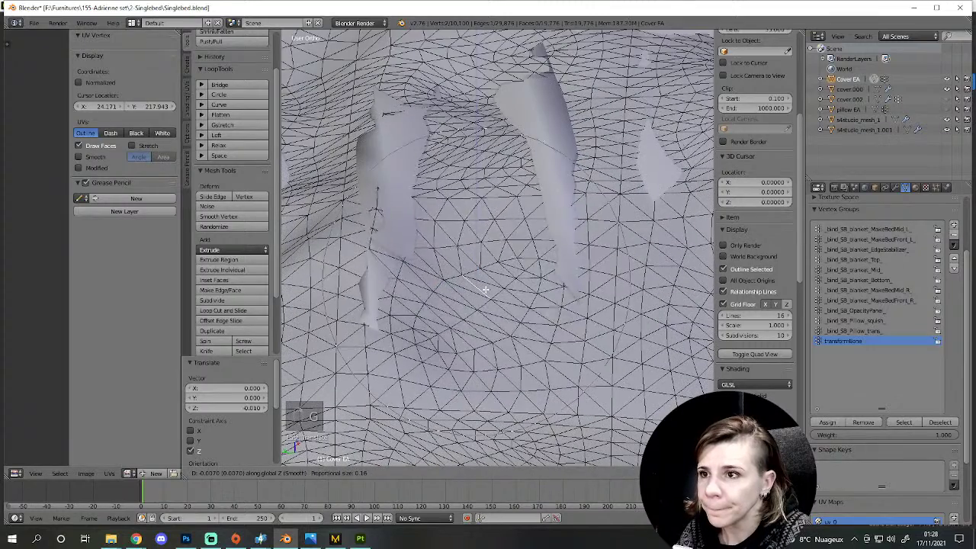
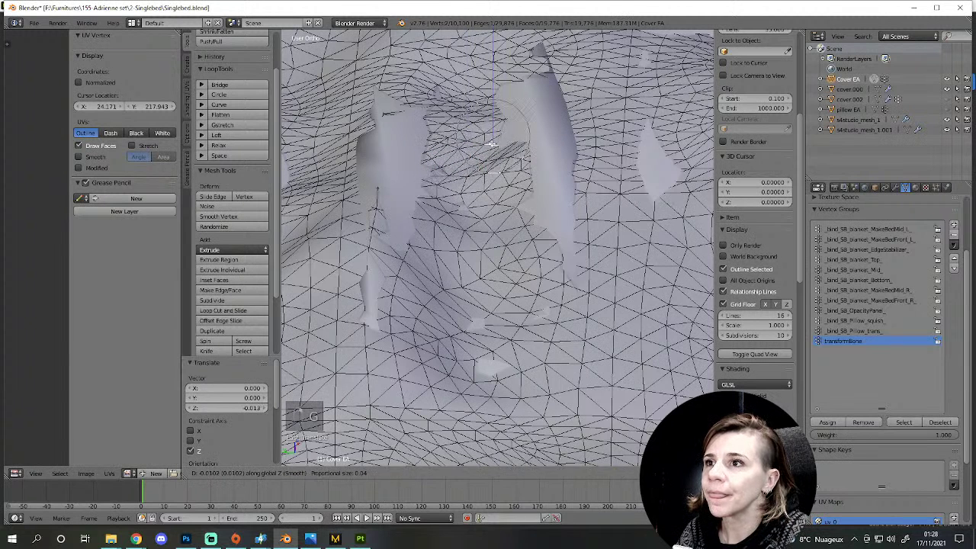
Step: Push another spike vertex down along the vertical axis into the cover surface
key(g)
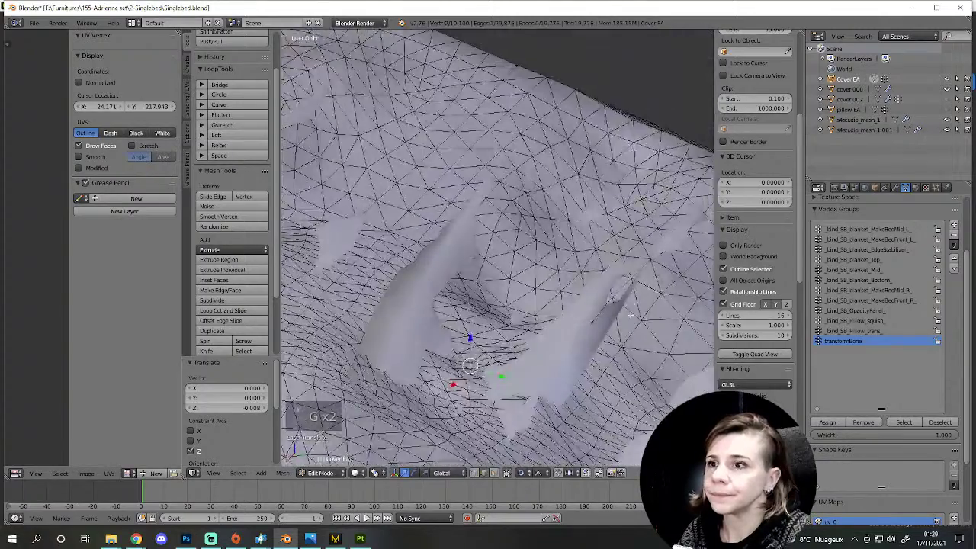
key(g)
key(g)
key(g)
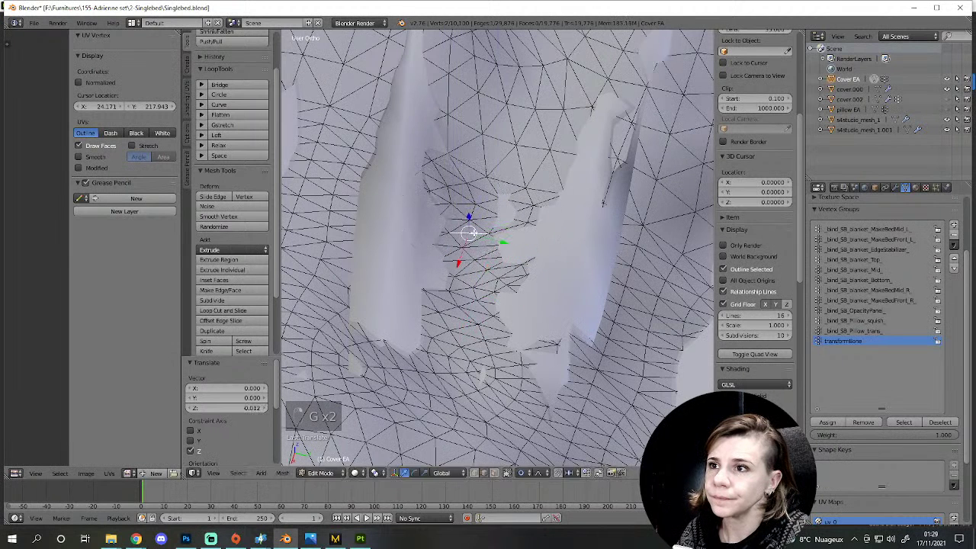
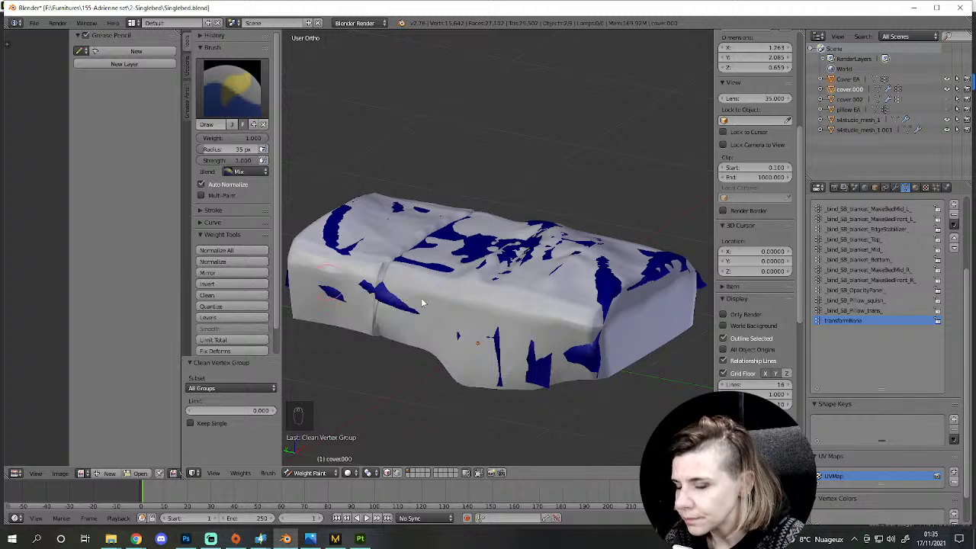
Step: Show the OpacityPlane group's weights on the cover and orbit around to inspect them
drag(553, 368, 675, 300)
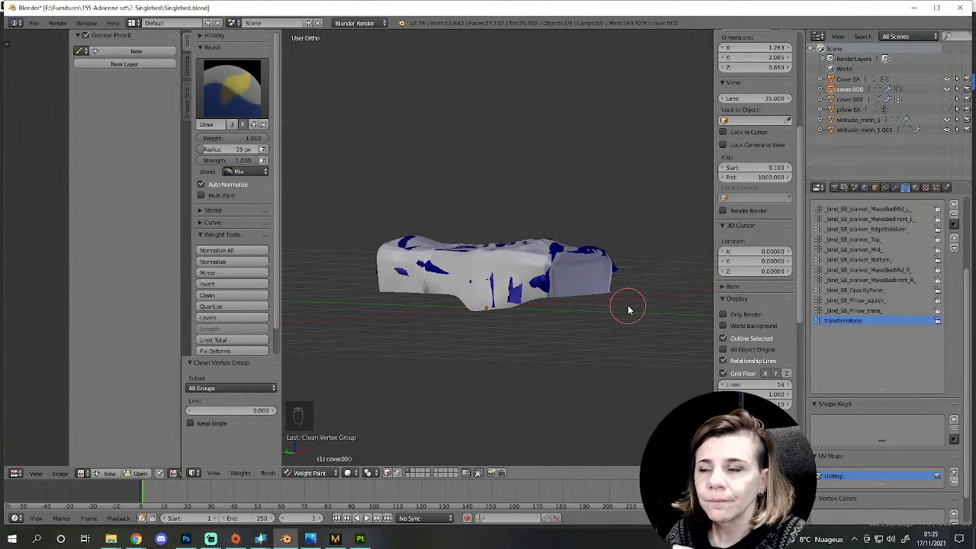
drag(527, 265, 941, 71)
drag(951, 83, 366, 243)
drag(546, 299, 635, 301)
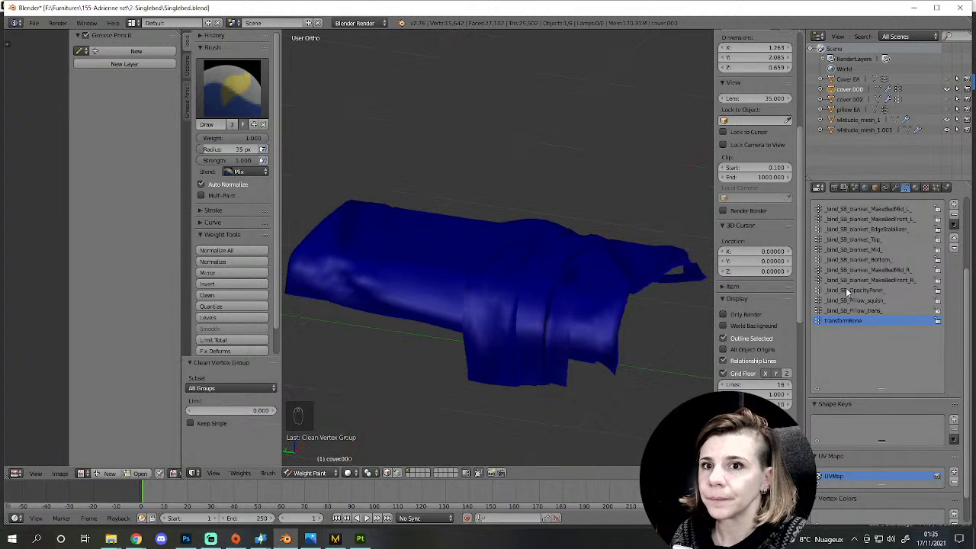
drag(862, 315, 516, 304)
drag(517, 304, 554, 263)
drag(558, 263, 869, 285)
drag(870, 285, 421, 209)
drag(430, 237, 527, 135)
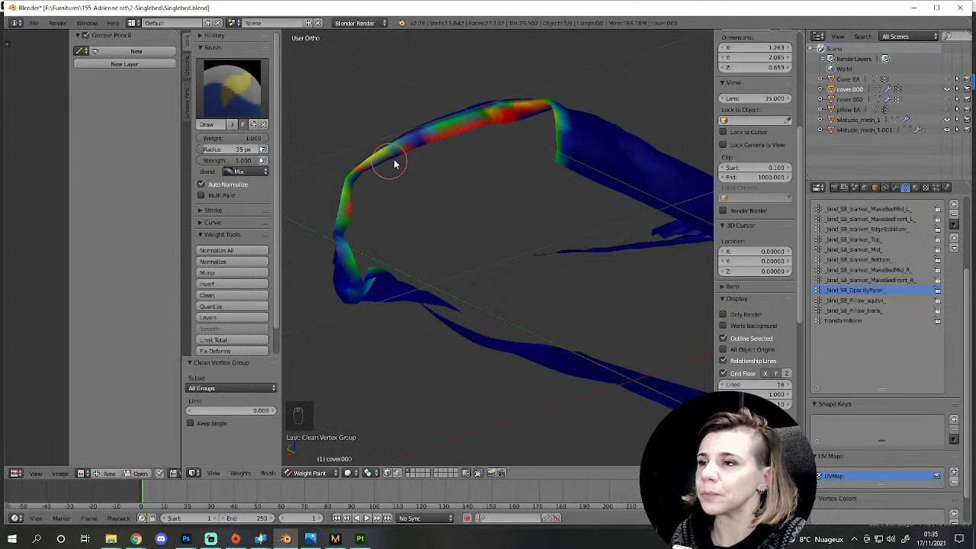
Step: Show the Bottom group's weights and rotate the cover to check them
drag(369, 240, 881, 286)
drag(881, 286, 434, 338)
drag(573, 236, 834, 276)
drag(875, 269, 579, 252)
middle_click(447, 265)
drag(580, 251, 825, 306)
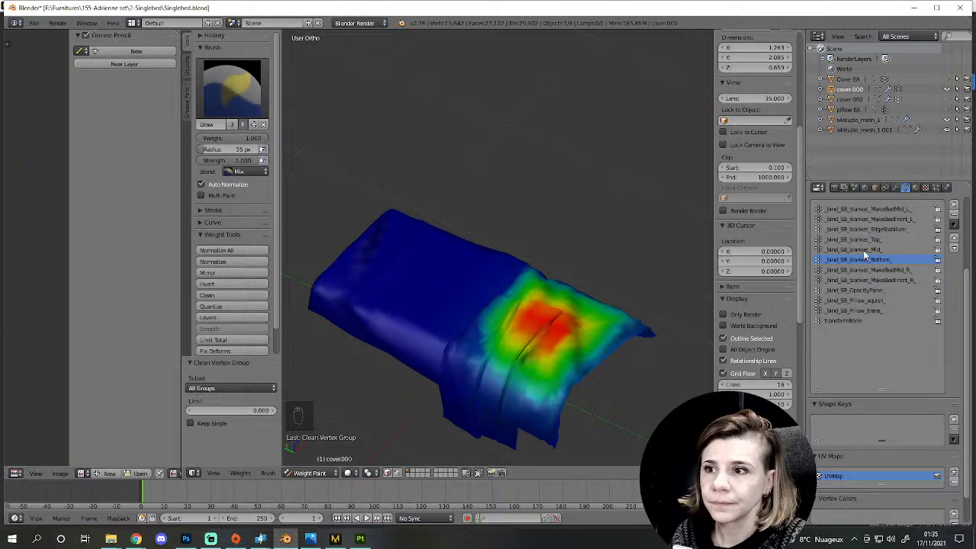
drag(869, 256, 869, 253)
Step: Show the EdgeStabilizer group's blue-to-green weights and zoom to examine the edge
drag(870, 250, 532, 344)
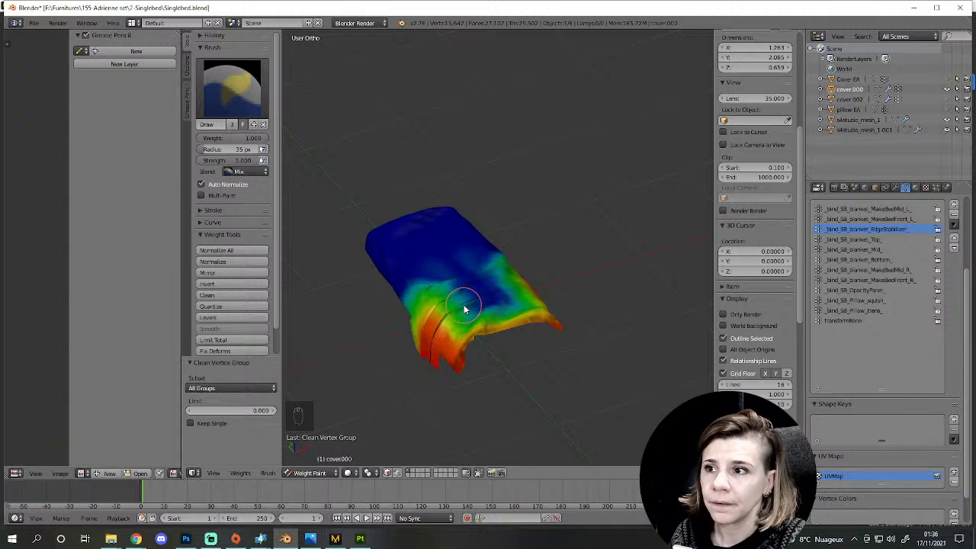
scroll(up, 3)
scroll(down, 3)
scroll(down, 3)
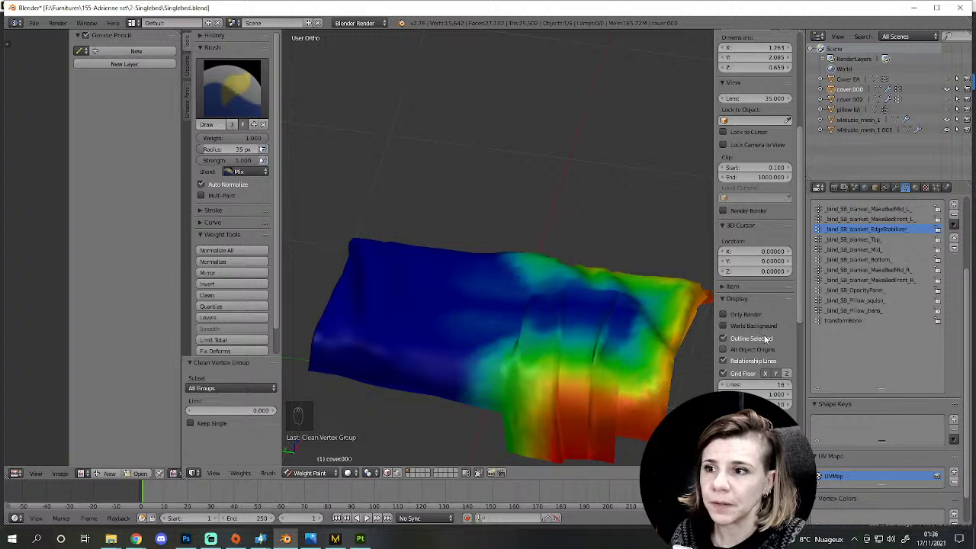
Step: Activate MakeBedMid_L, clean low weights from all vertex groups, and enter Edit Mode
drag(886, 228, 887, 215)
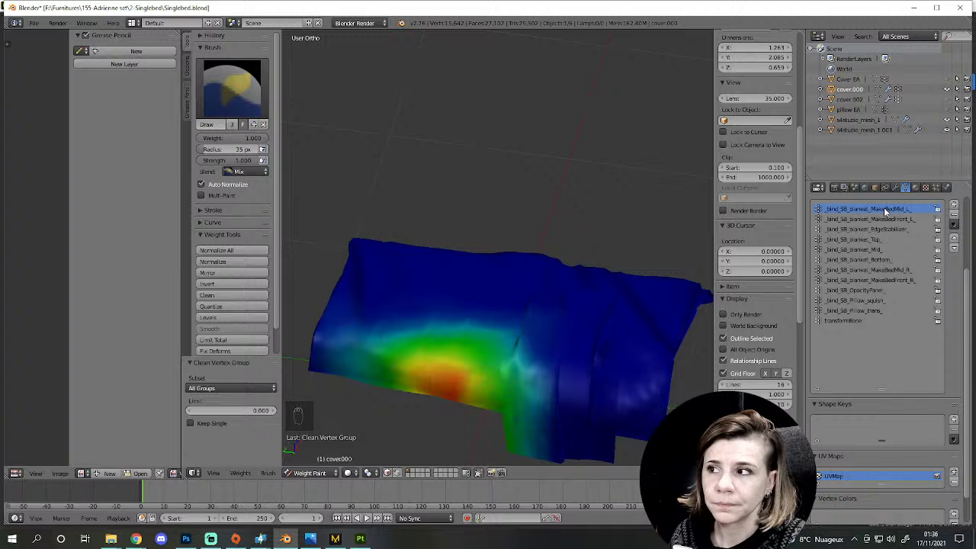
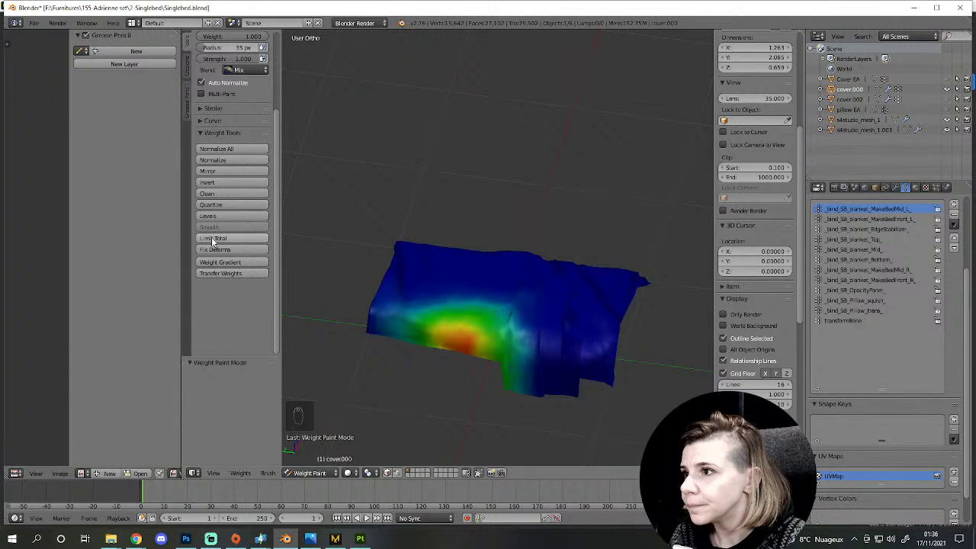
drag(221, 198, 228, 366)
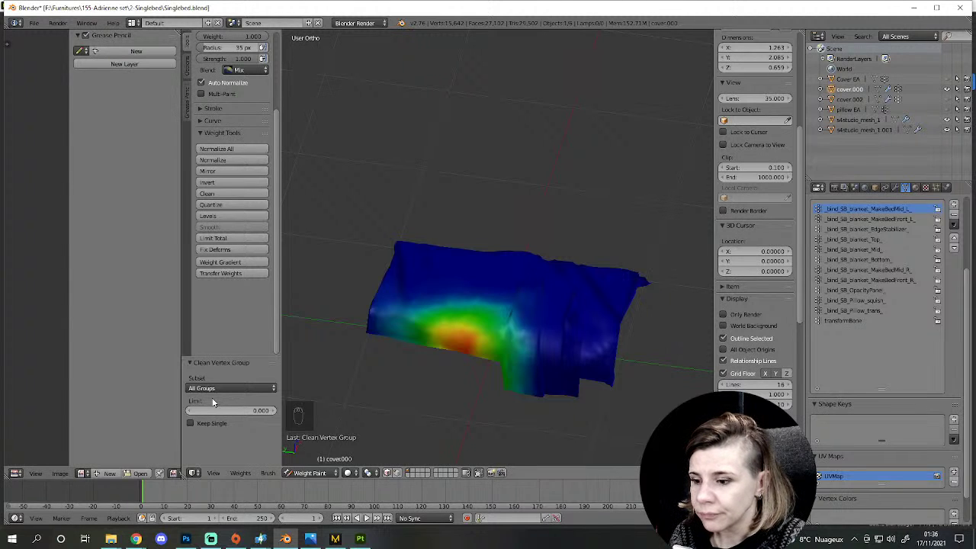
drag(811, 284, 566, 337)
Step: Make _bind_SB_blanket_MakeBedFront_L_ the active vertex group on the cover mesh
key(Tab)
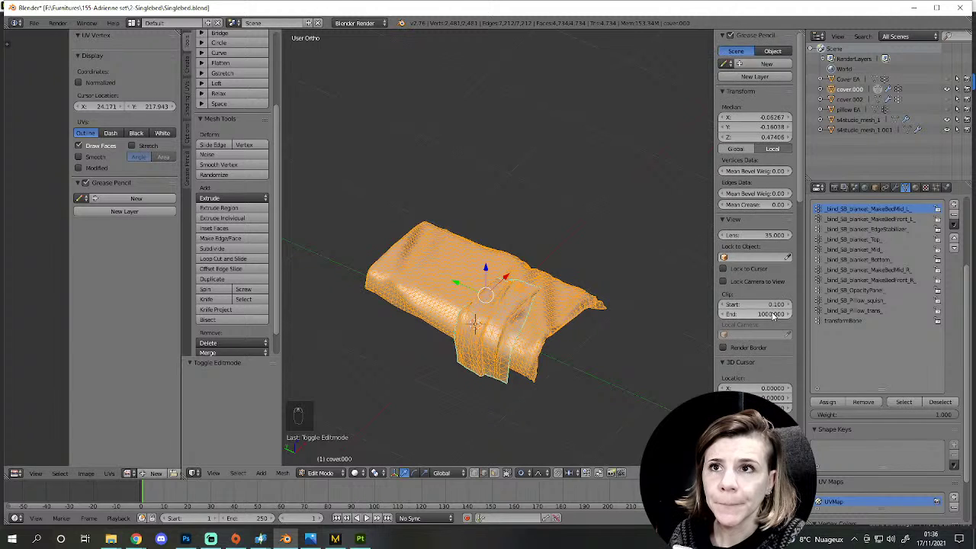
drag(886, 224, 886, 223)
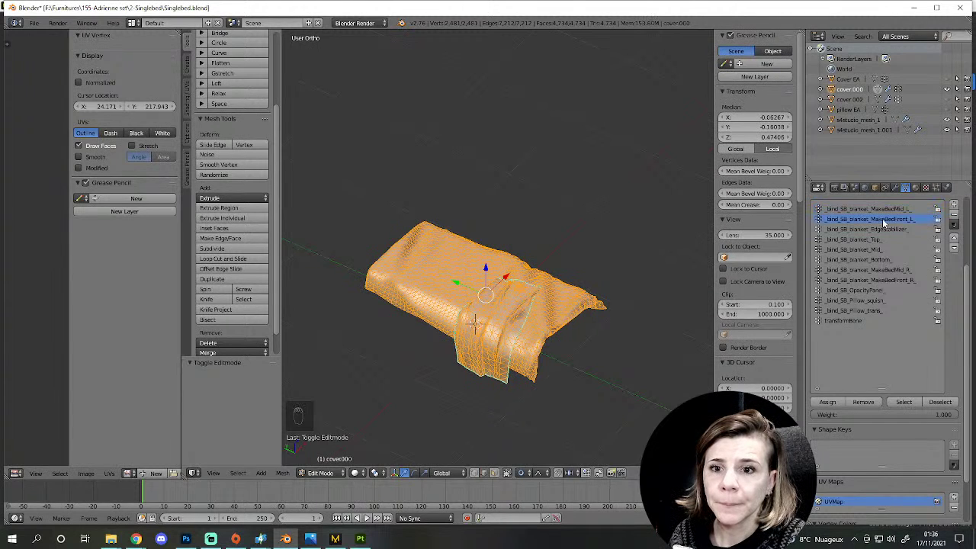